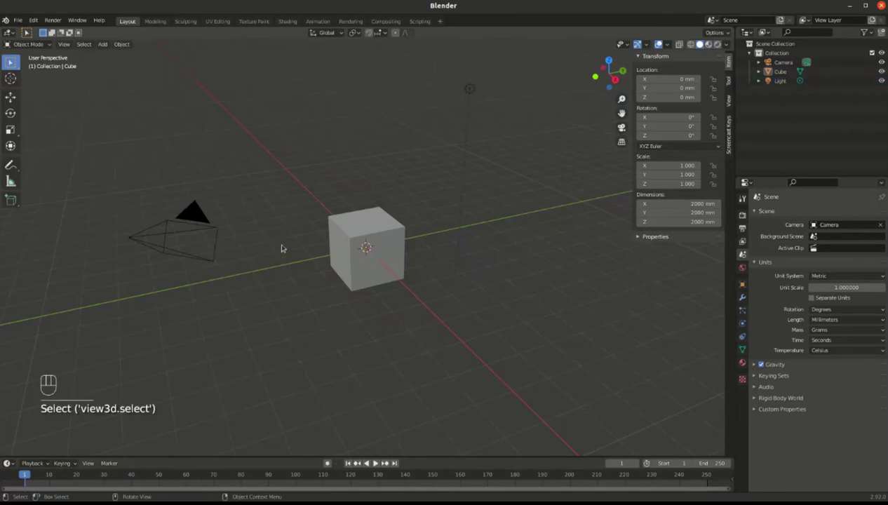
Delete the default cube and add a circle mesh at the scene origin.
{"action": "left_click", "coordinate": [344, 234]}
{"action": "key", "text": "x"}
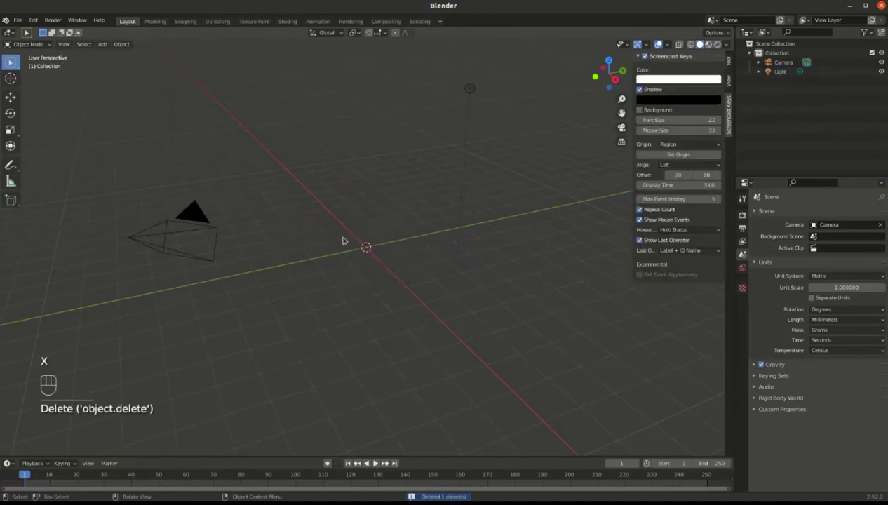
{"action": "key", "text": "shift+a"}
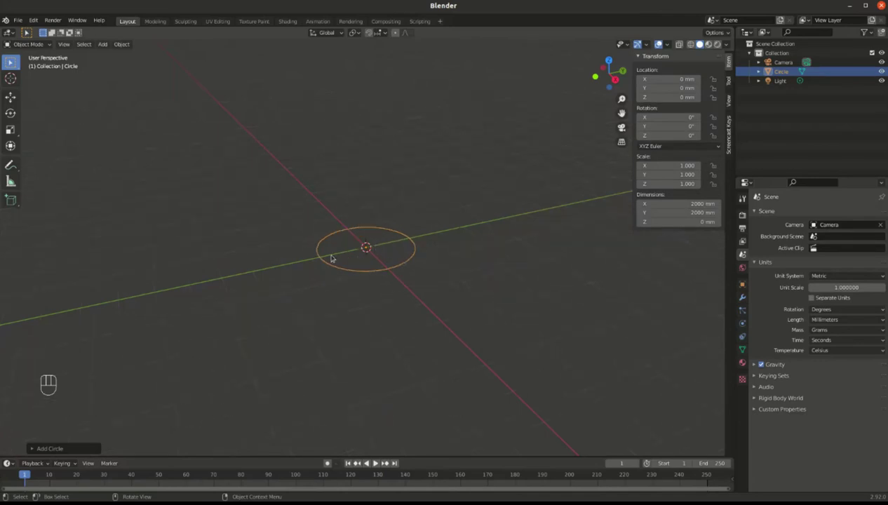
Undo the circle back out of the scene and reopen the add menu for a fresh mesh.
{"action": "key", "text": "Tab"}
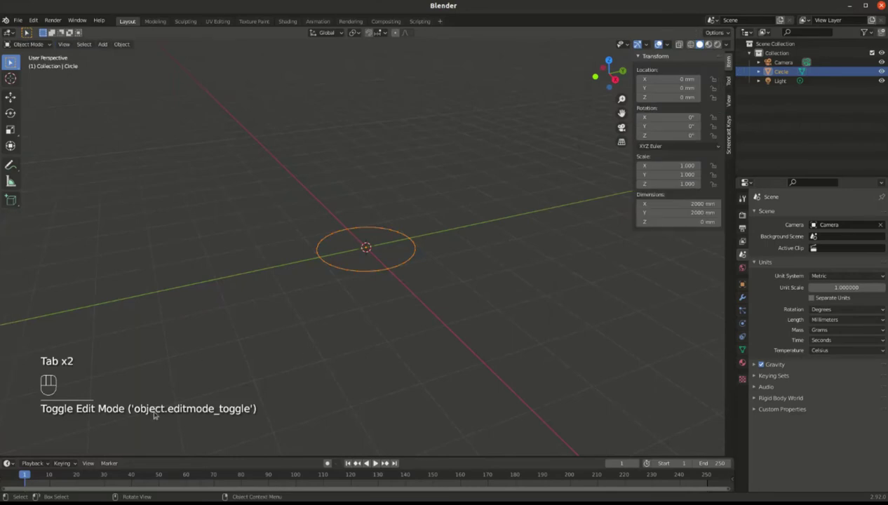
{"action": "key", "text": "Tab"}
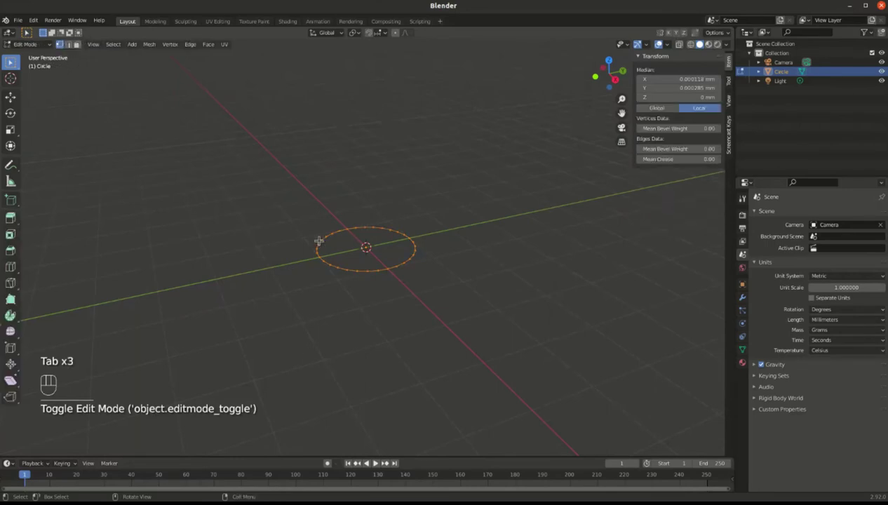
{"action": "key", "text": "Tab"}
{"action": "key", "text": "ctrl+z"}
{"action": "key", "text": "ctrl+z"}
{"action": "key", "text": "ctrl+z"}
{"action": "key", "text": "ctrl+z"}
{"action": "key", "text": "shift+a"}
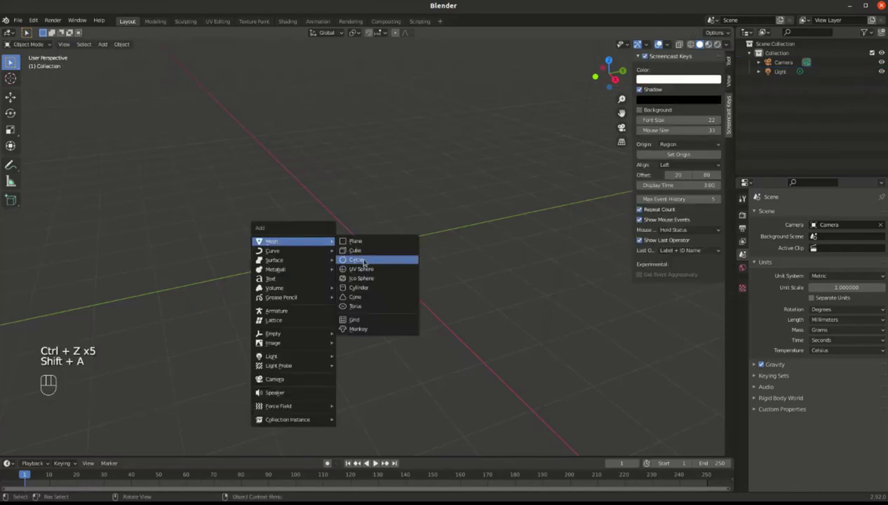
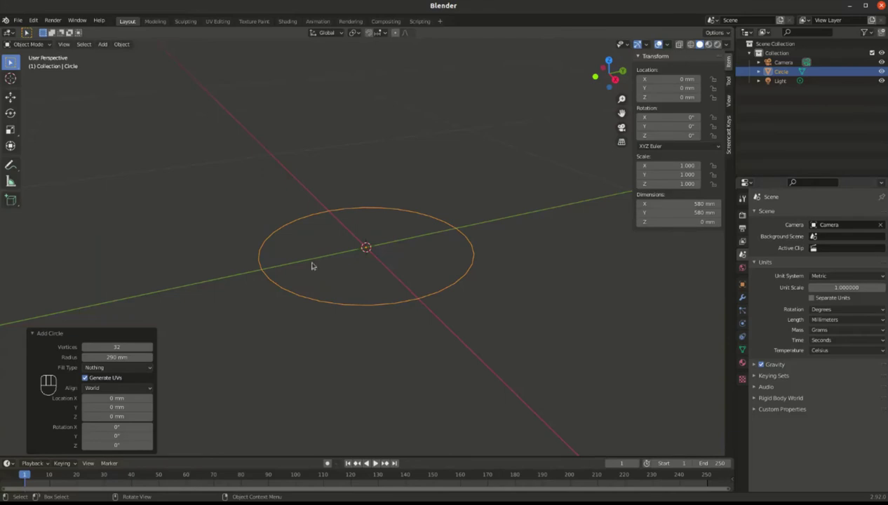
Extrude the circle ring 880 mm up along Z into an open tub and return to Object Mode.
{"action": "key", "text": "Tab"}
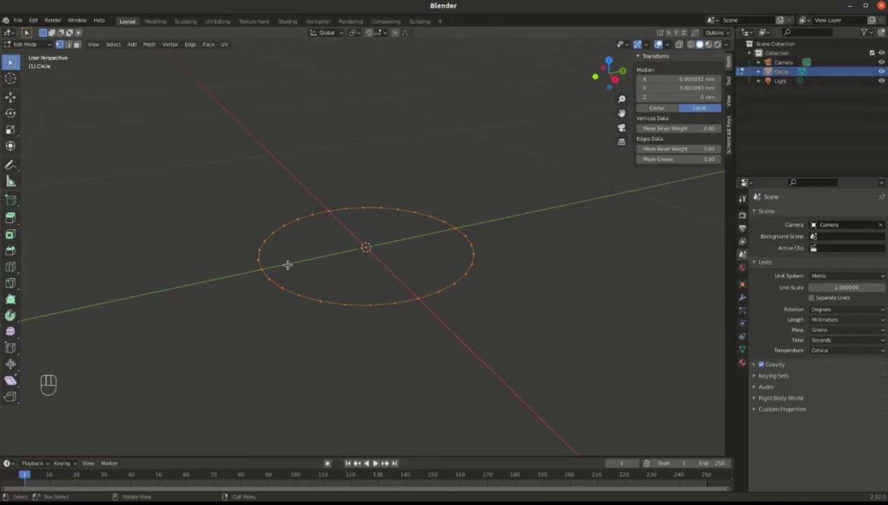
{"action": "key", "text": "e"}
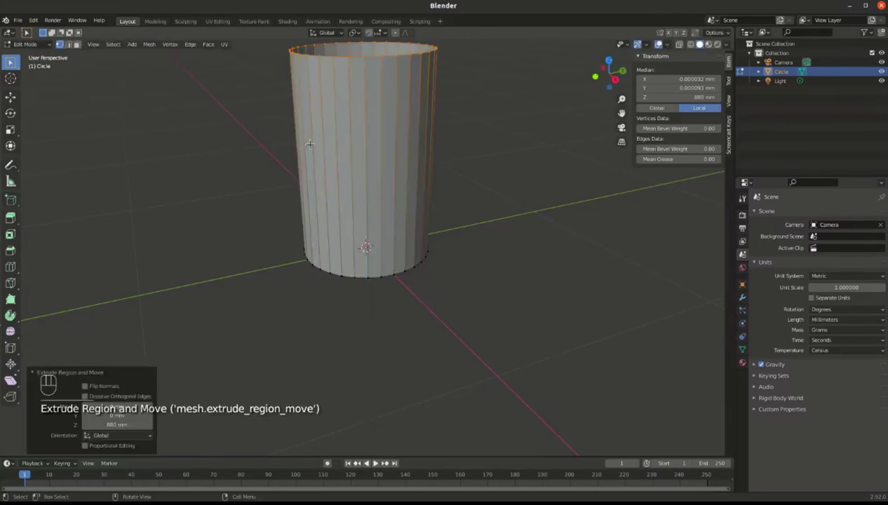
{"action": "key", "text": "Tab"}
{"action": "left_click_drag", "start_coordinate": [365, 215], "coordinate": [473, 152]}
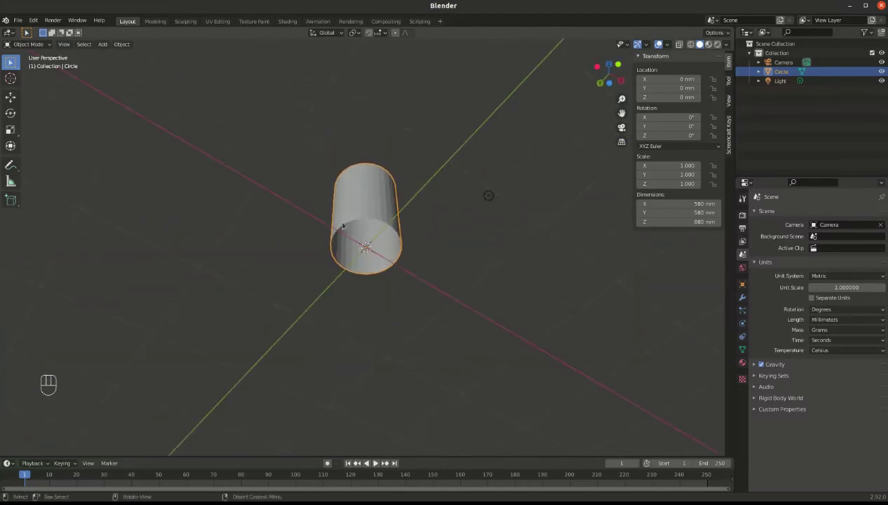
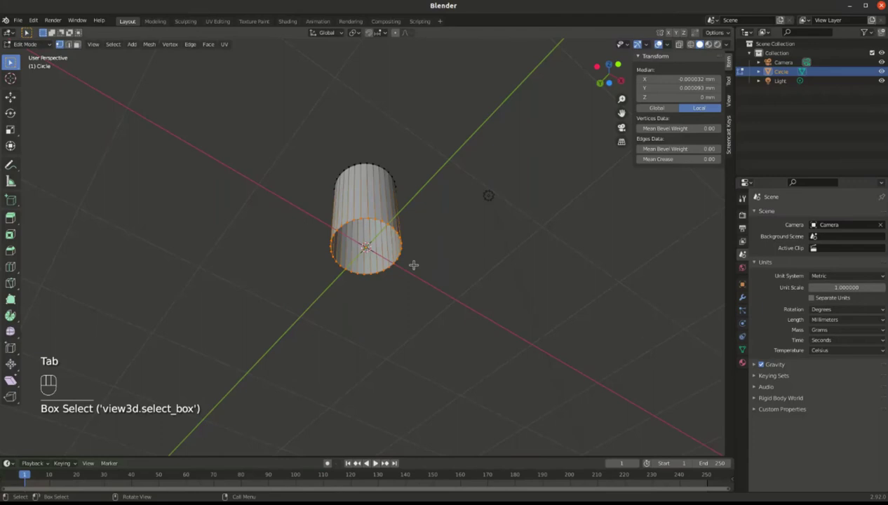
{"action": "key", "text": "f"}
{"action": "key", "text": "Tab"}
{"action": "left_click_drag", "start_coordinate": [422, 162], "coordinate": [439, 276]}
{"action": "left_click_drag", "start_coordinate": [416, 189], "coordinate": [393, 229]}
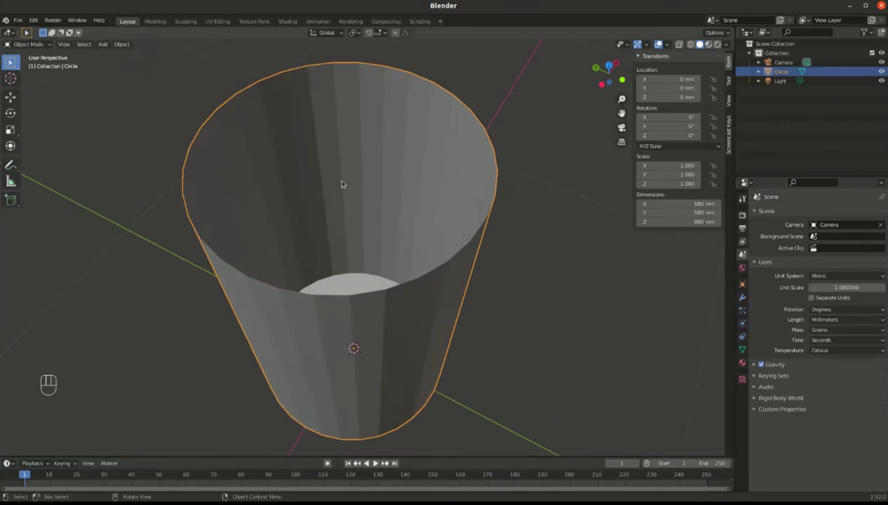
{"action": "left_click_drag", "start_coordinate": [261, 261], "coordinate": [228, 213]}
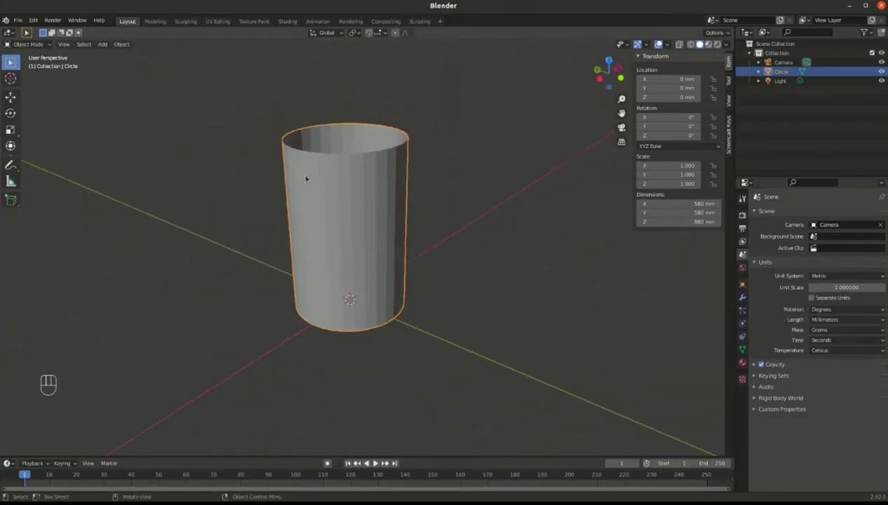
{"action": "left_click_drag", "start_coordinate": [335, 169], "coordinate": [324, 204]}
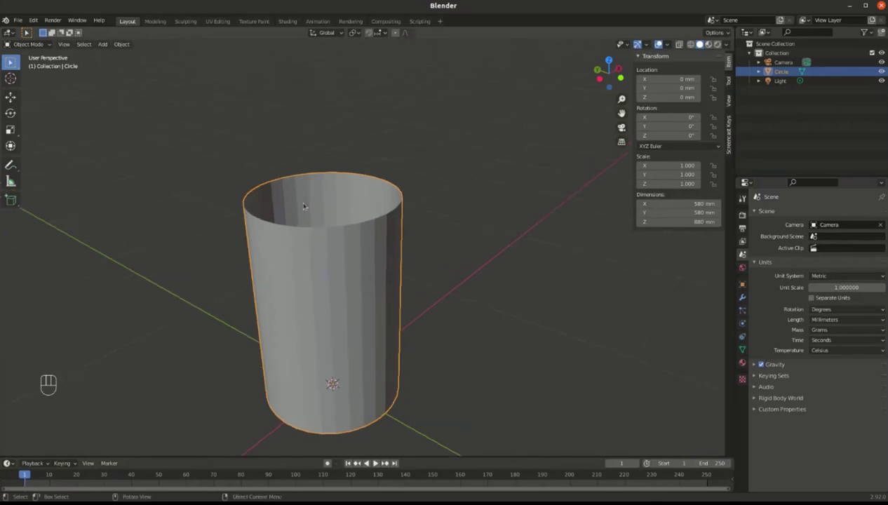
{"action": "middle_click", "coordinate": [323, 209]}
{"action": "left_click_drag", "start_coordinate": [314, 216], "coordinate": [329, 192]}
{"action": "left_click_drag", "start_coordinate": [330, 196], "coordinate": [342, 219]}
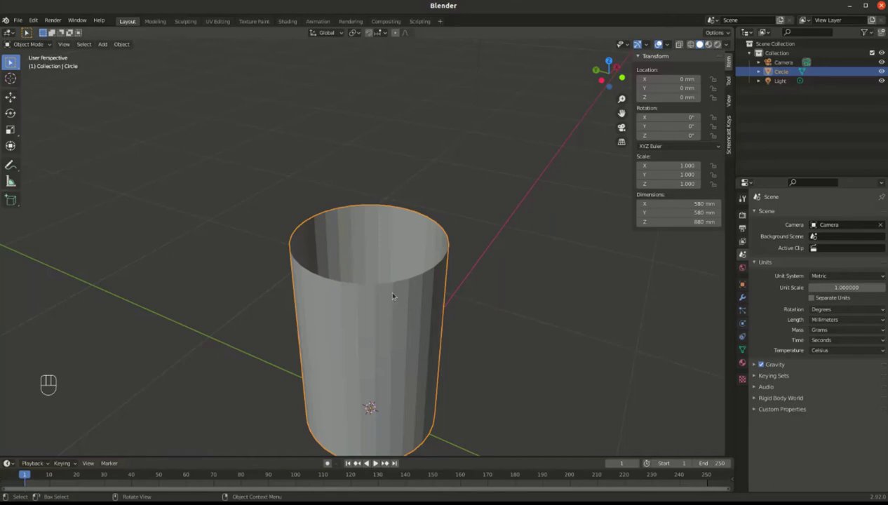
Add a cube mesh for the post and inspect it from above.
{"action": "key", "text": "shift+a"}
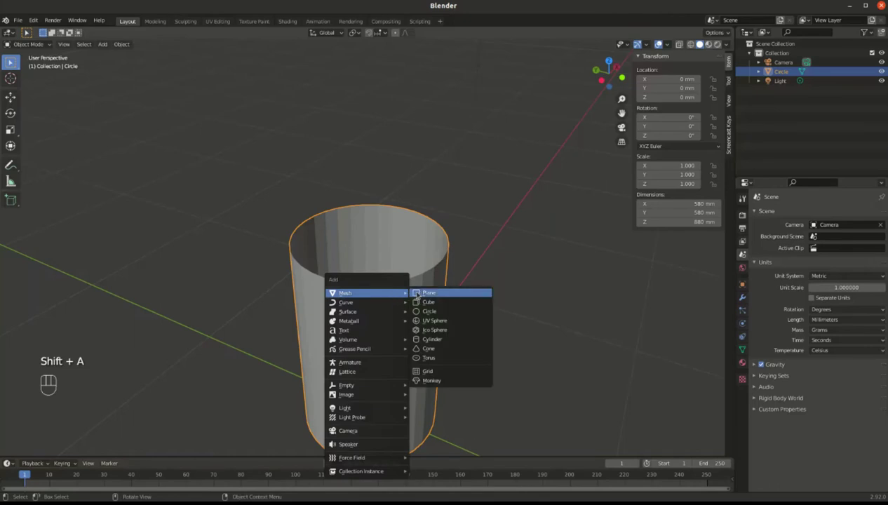
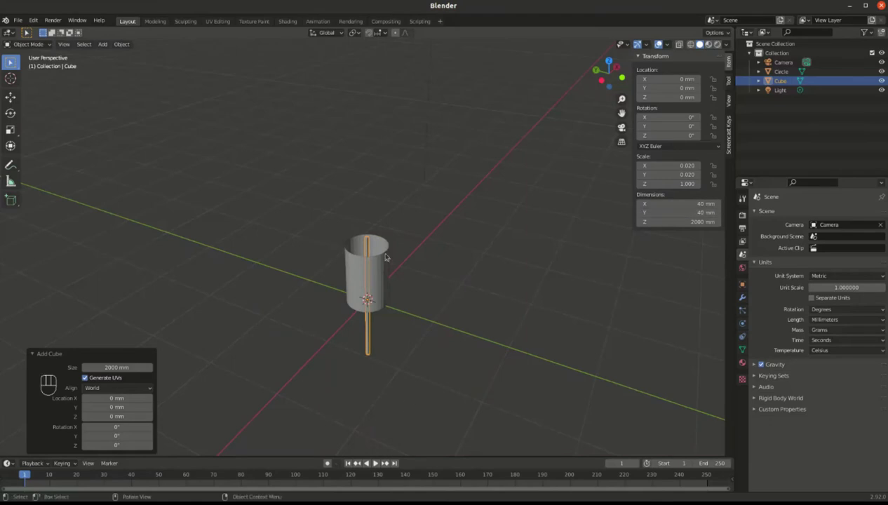
{"action": "left_click_drag", "start_coordinate": [373, 274], "coordinate": [334, 259]}
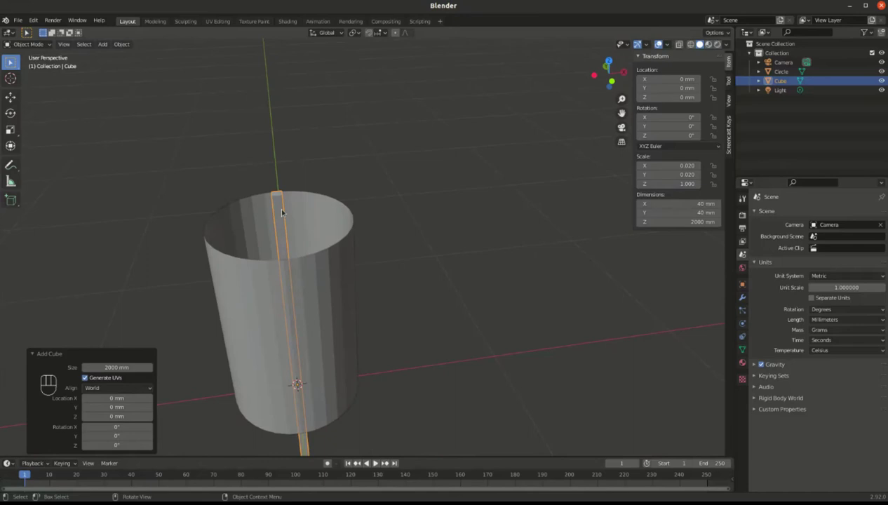
{"action": "key", "text": "Tab"}
{"action": "key", "text": "Tab"}
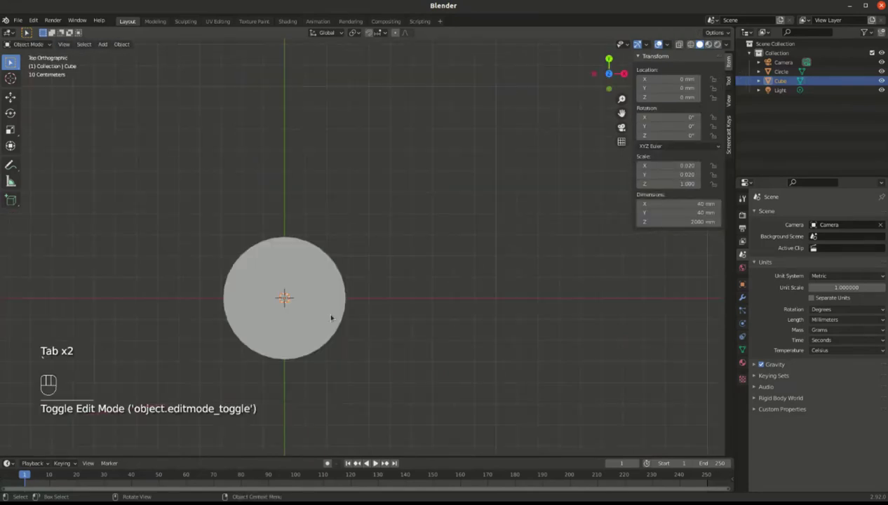
Move the post along X to about 310 mm so it stands beside the tub.
{"action": "key", "text": "g"}
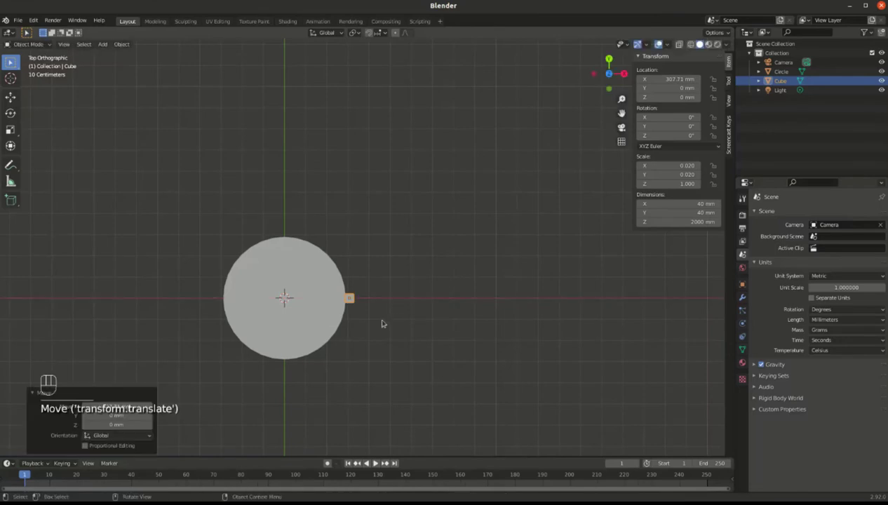
{"action": "left_click_drag", "start_coordinate": [354, 245], "coordinate": [372, 175]}
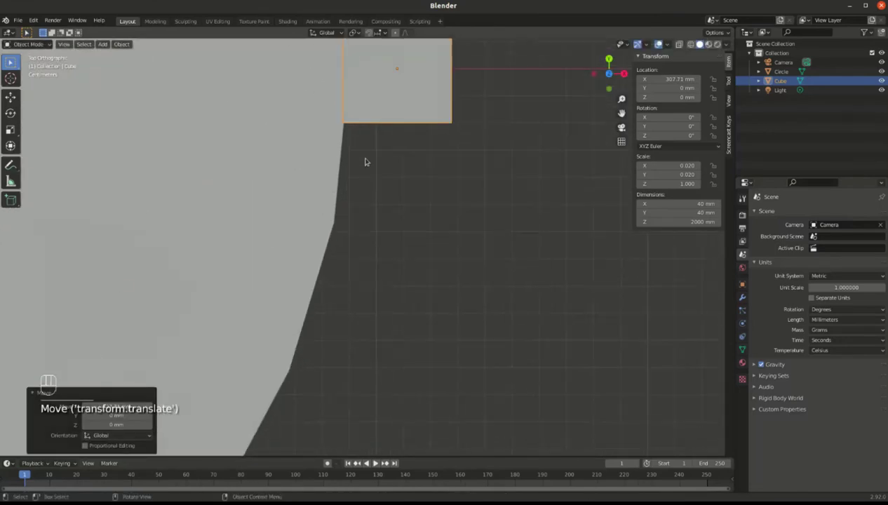
{"action": "left_click_drag", "start_coordinate": [383, 135], "coordinate": [397, 222]}
{"action": "left_click_drag", "start_coordinate": [413, 183], "coordinate": [385, 234]}
{"action": "key", "text": "g"}
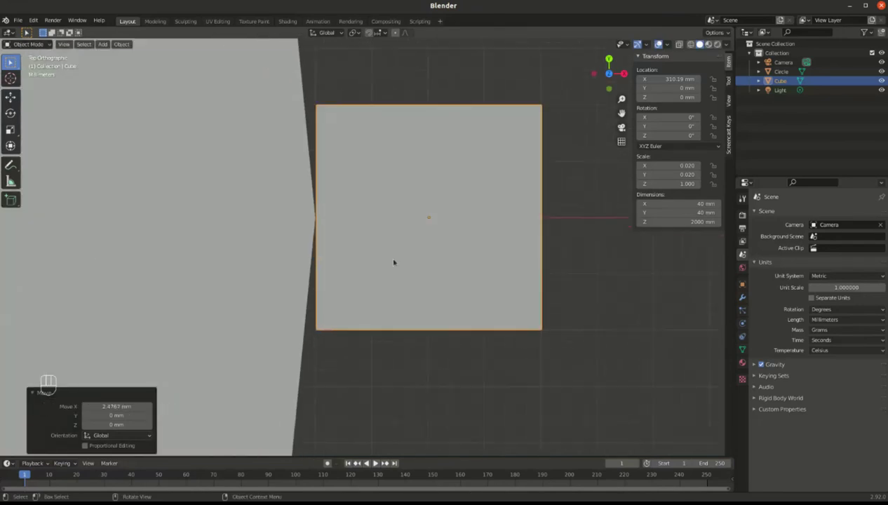
{"action": "left_click_drag", "start_coordinate": [403, 336], "coordinate": [413, 271]}
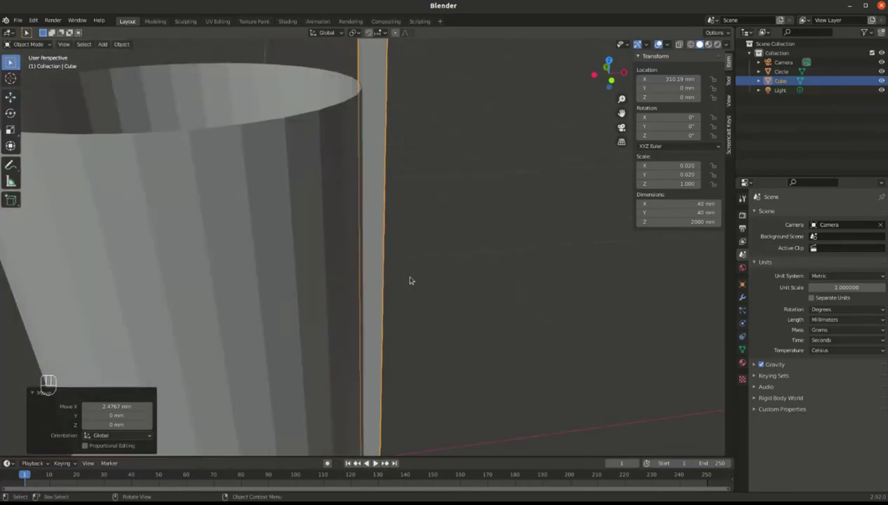
{"action": "left_click_drag", "start_coordinate": [388, 211], "coordinate": [376, 243]}
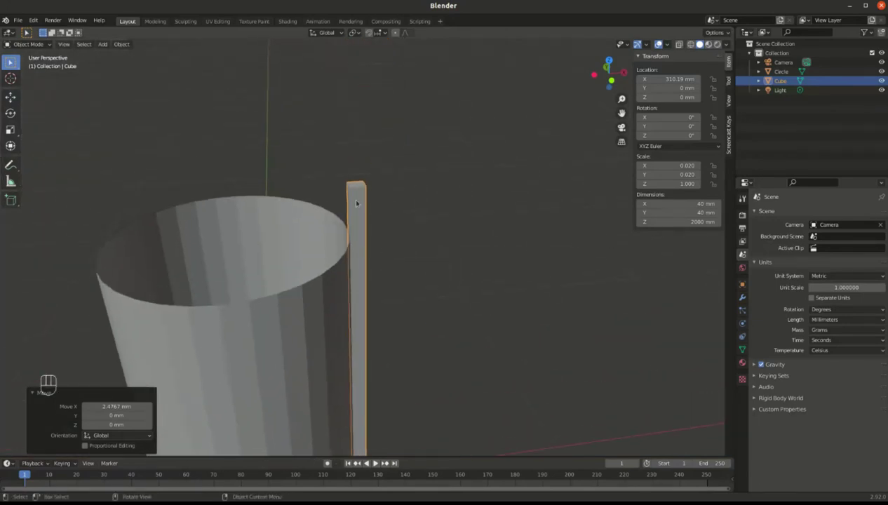
In Edit Mode, move the post's top vertices up along Z to 1000 mm.
{"action": "key", "text": "Tab"}
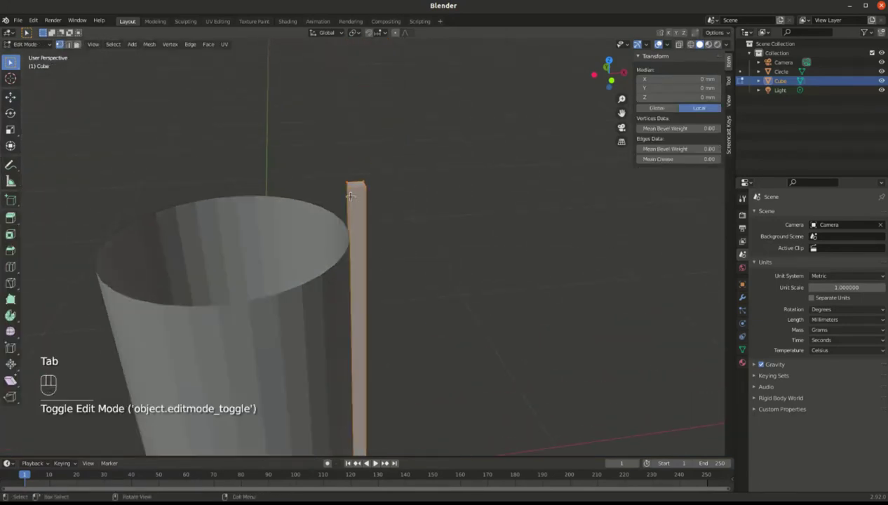
{"action": "key", "text": "g"}
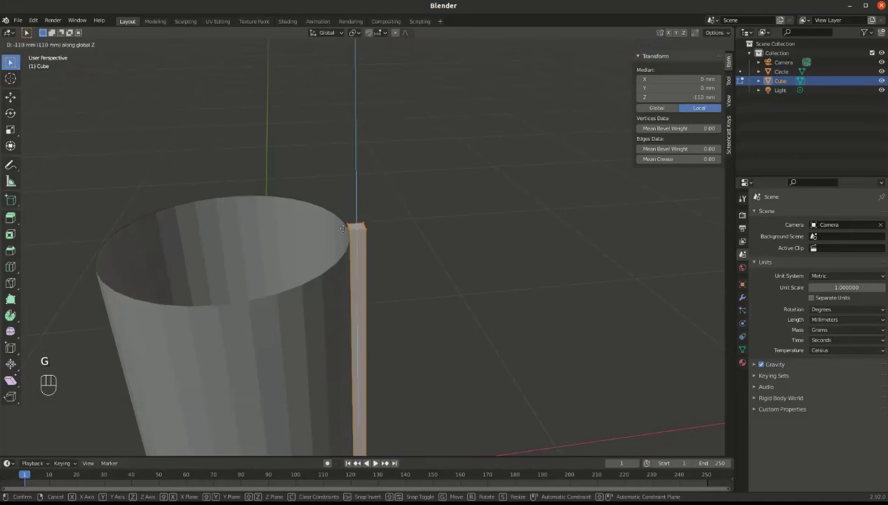
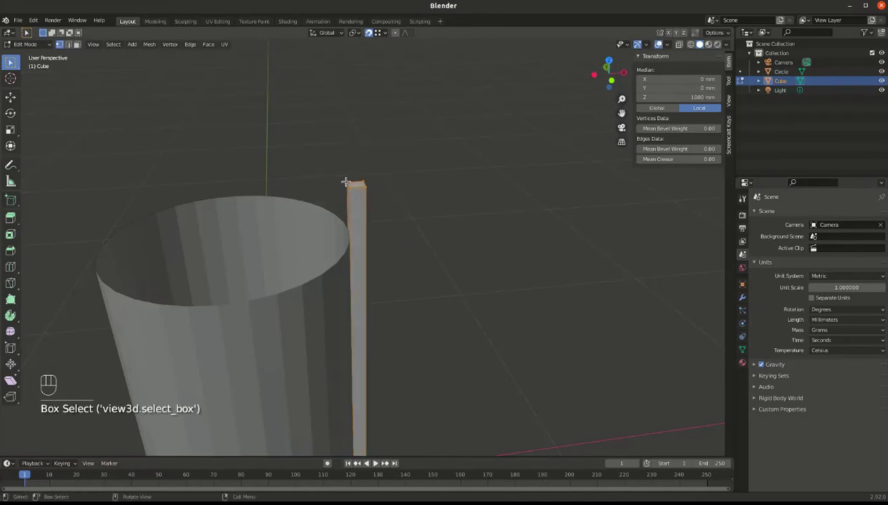
{"action": "key", "text": "g"}
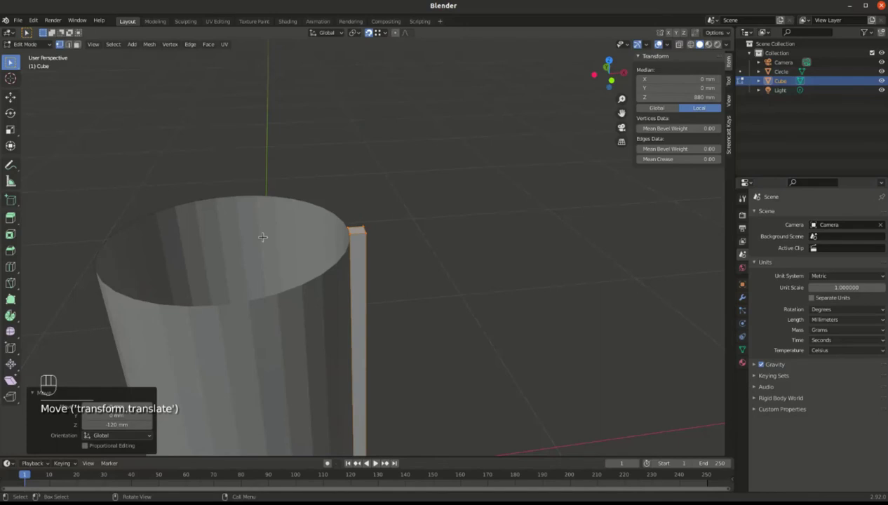
{"action": "key", "text": "g"}
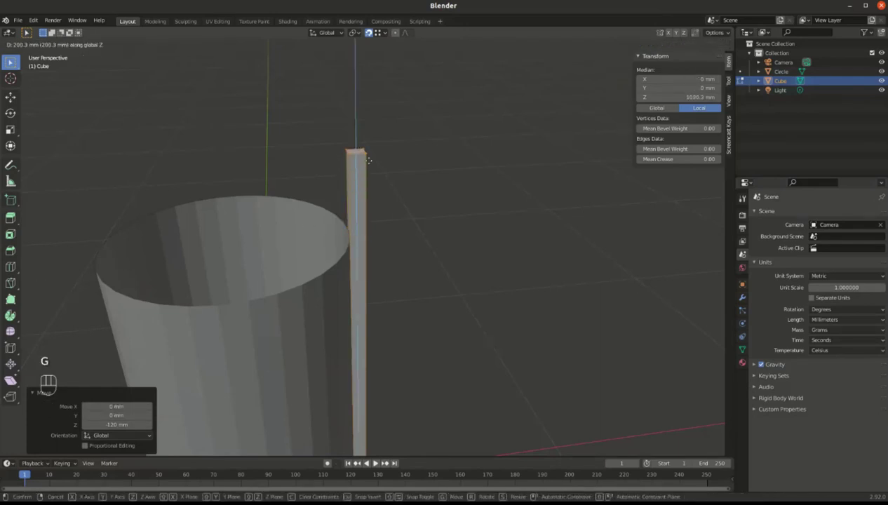
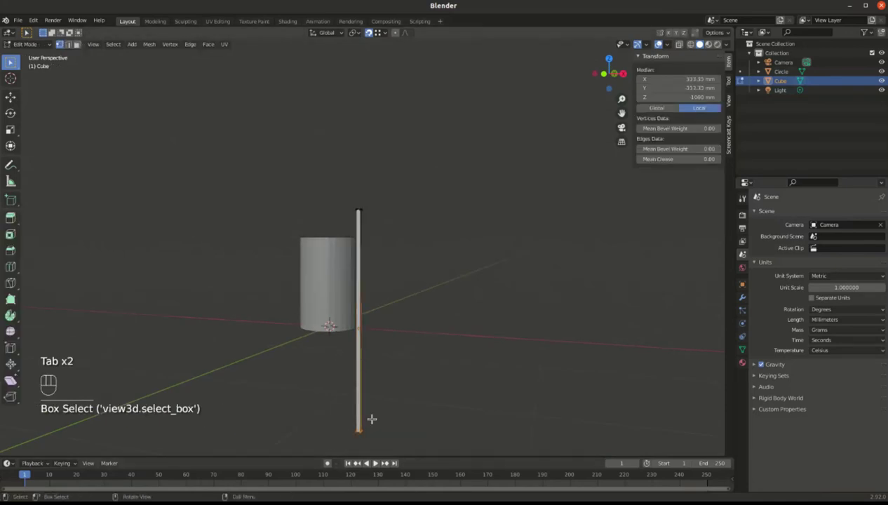
Drag the post's remaining vertices upward along Z to stretch it to 600 mm tall.
{"action": "key", "text": "g"}
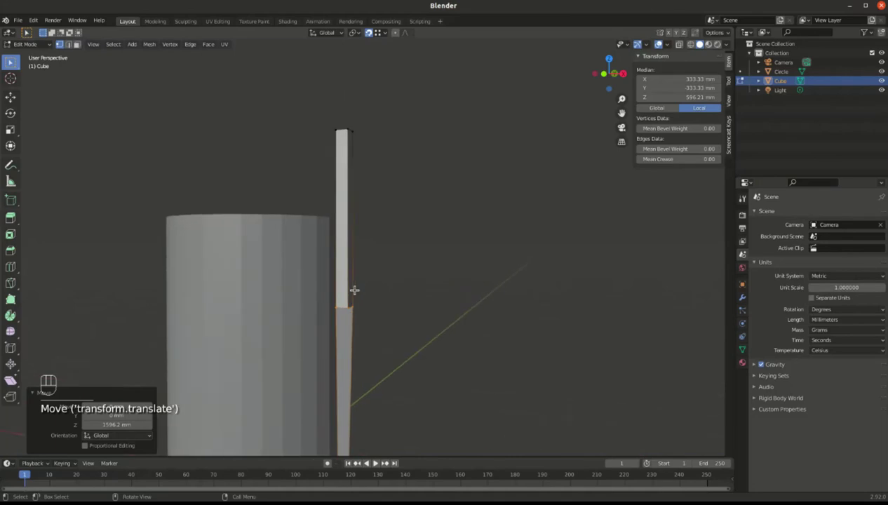
{"action": "key", "text": "g"}
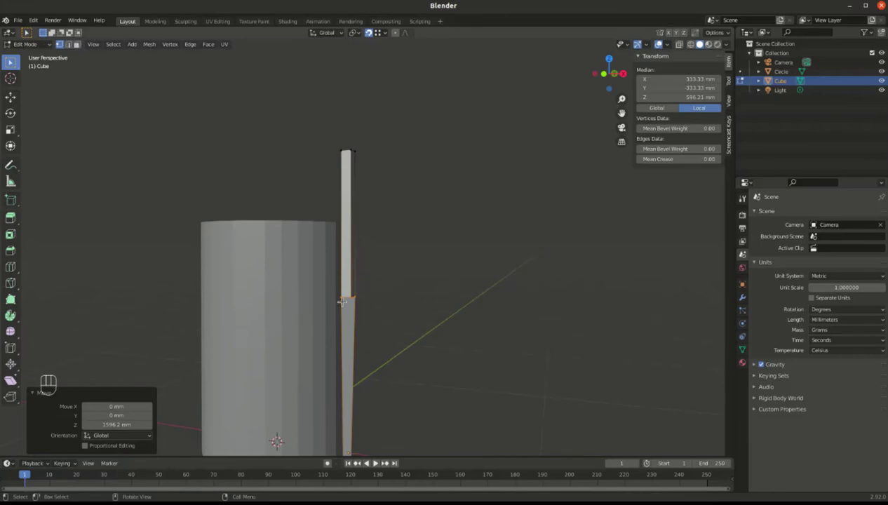
{"action": "key", "text": "g"}
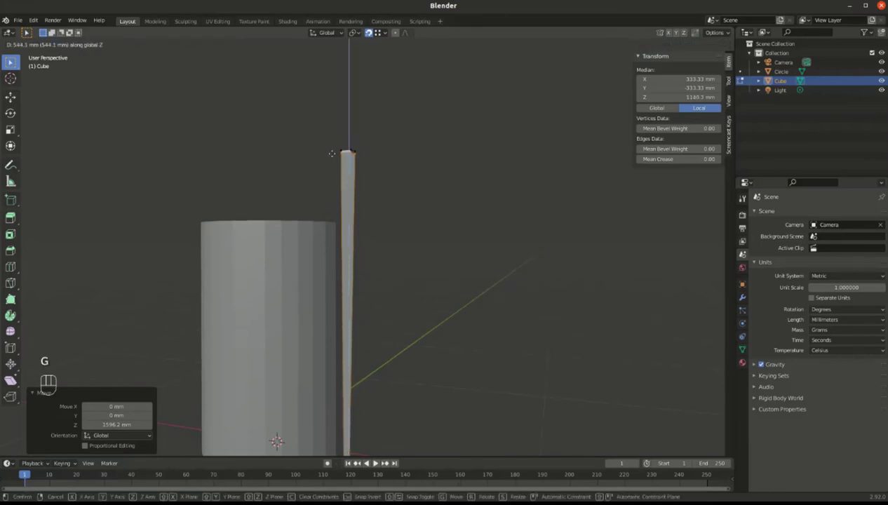
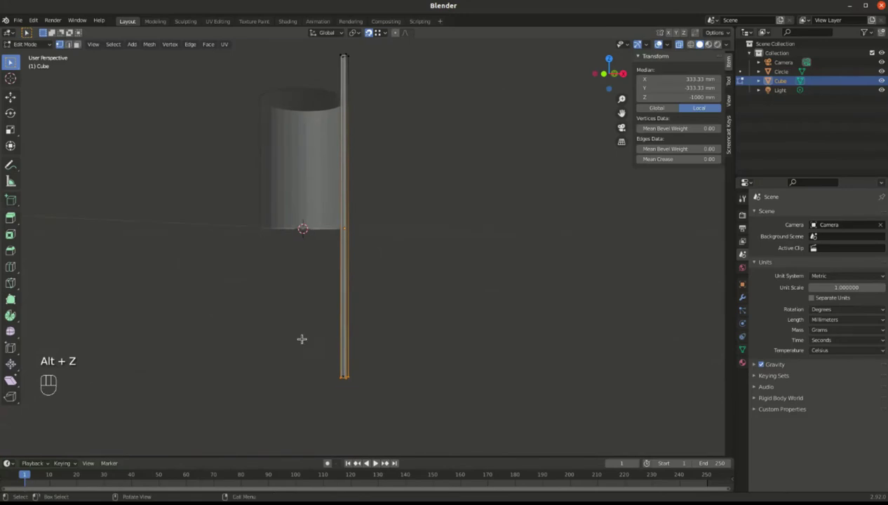
{"action": "key", "text": "g"}
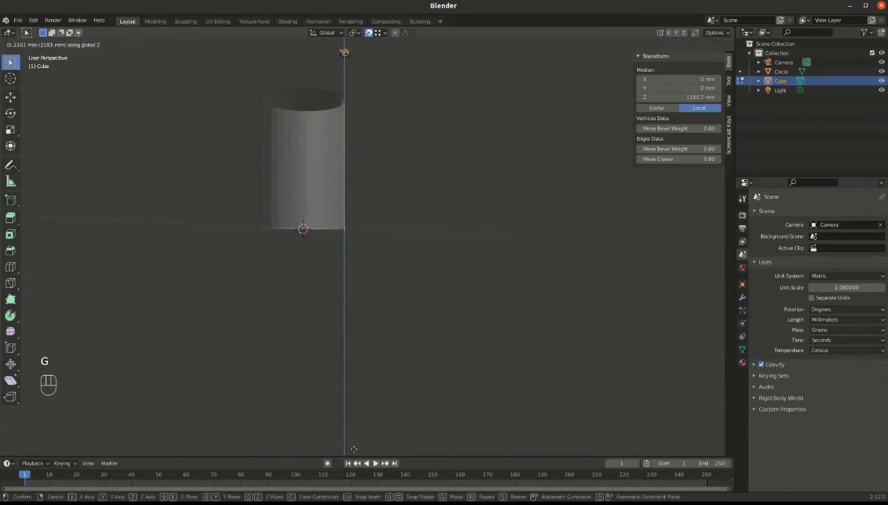
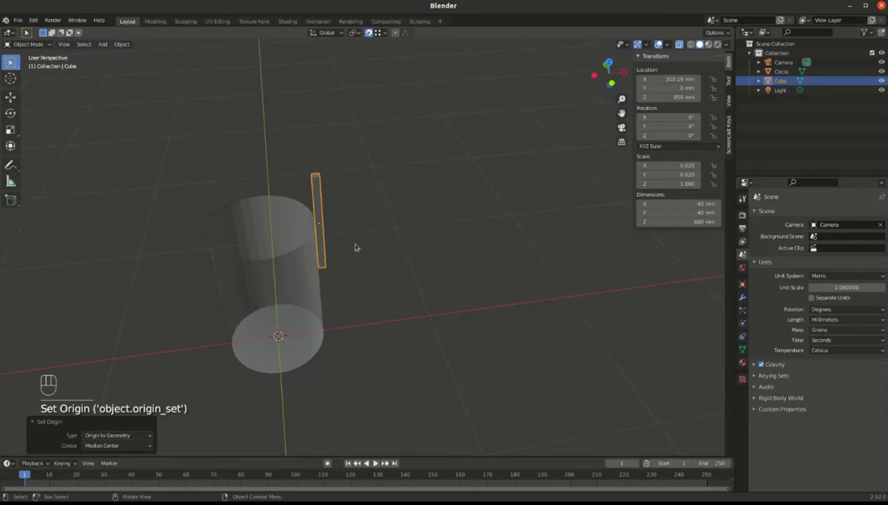
{"action": "key", "text": "g"}
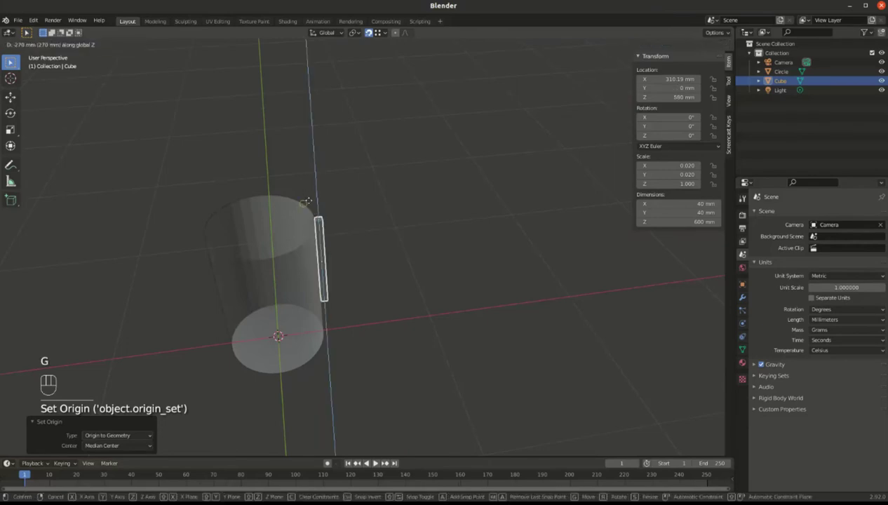
{"action": "key", "text": "g"}
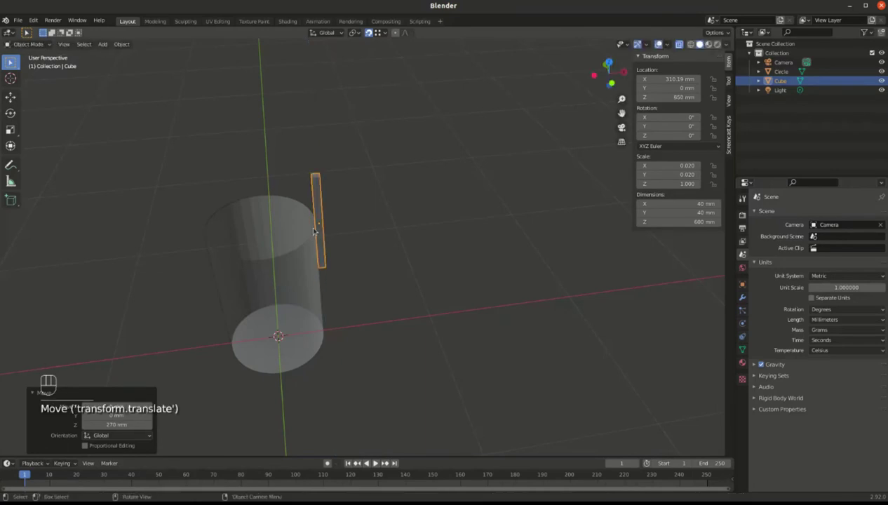
{"action": "left_click_drag", "start_coordinate": [301, 266], "coordinate": [328, 234]}
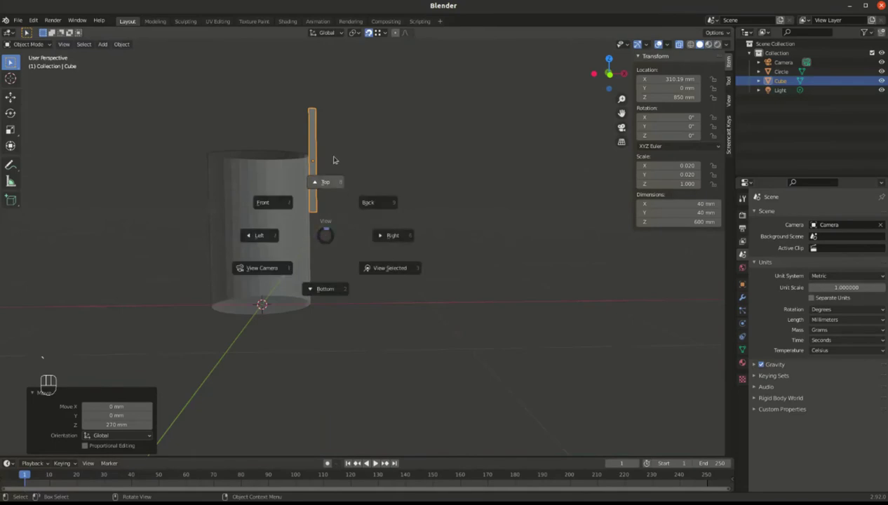
{"action": "key", "text": "`"}
{"action": "key", "text": "Tab"}
{"action": "key", "text": "Tab"}
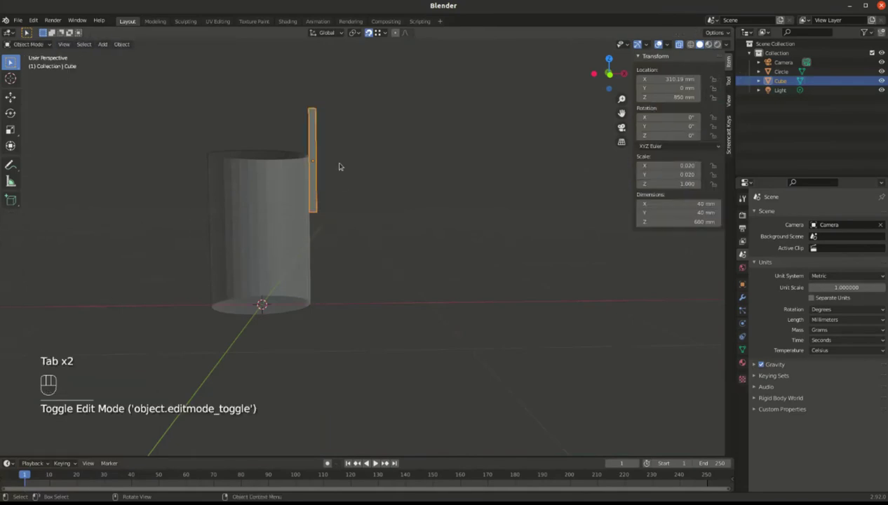
{"action": "key", "text": "alt+z"}
{"action": "left_click_drag", "start_coordinate": [302, 177], "coordinate": [287, 174]}
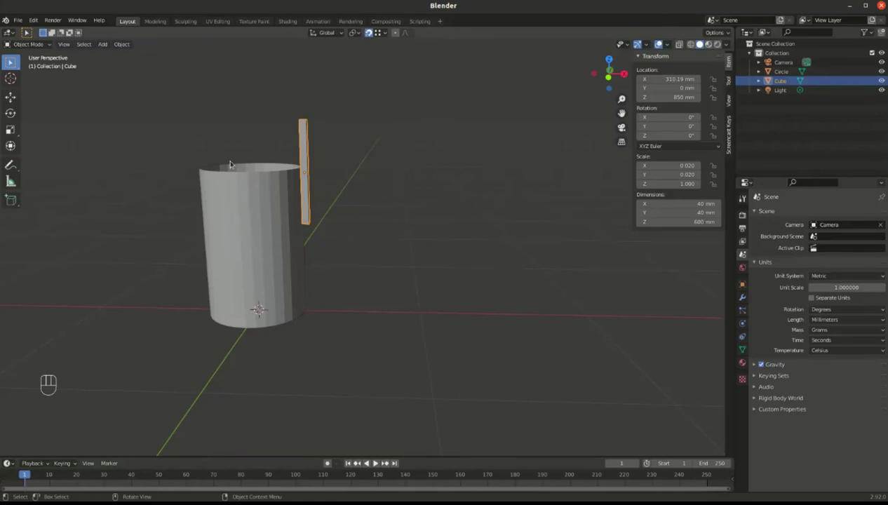
Add a cube mesh to become the 1500 by 20 by 40 mm flat bar.
{"action": "key", "text": "shift+a"}
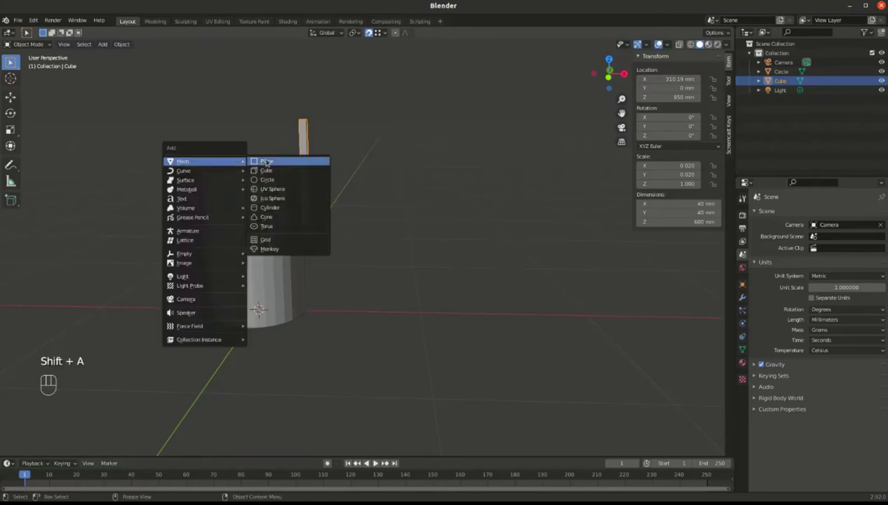
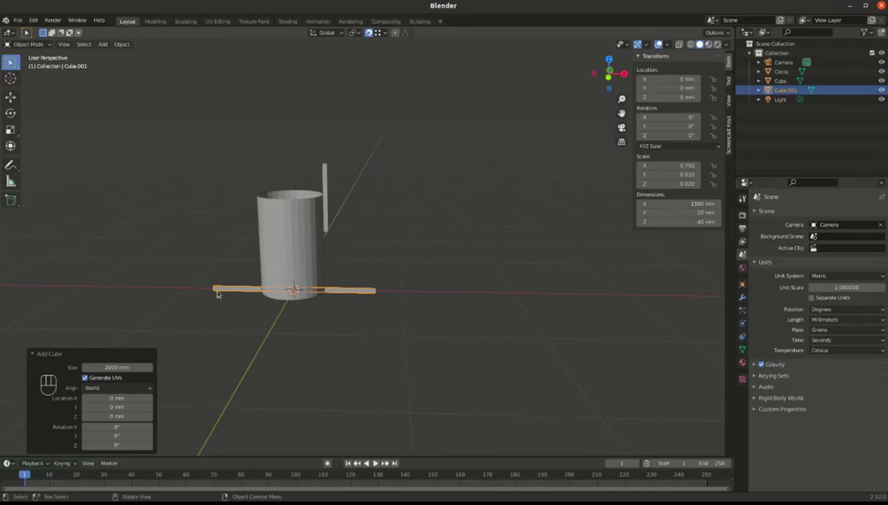
Move the flat bar up along Z toward 1170 mm, above the post top.
{"action": "key", "text": "g"}
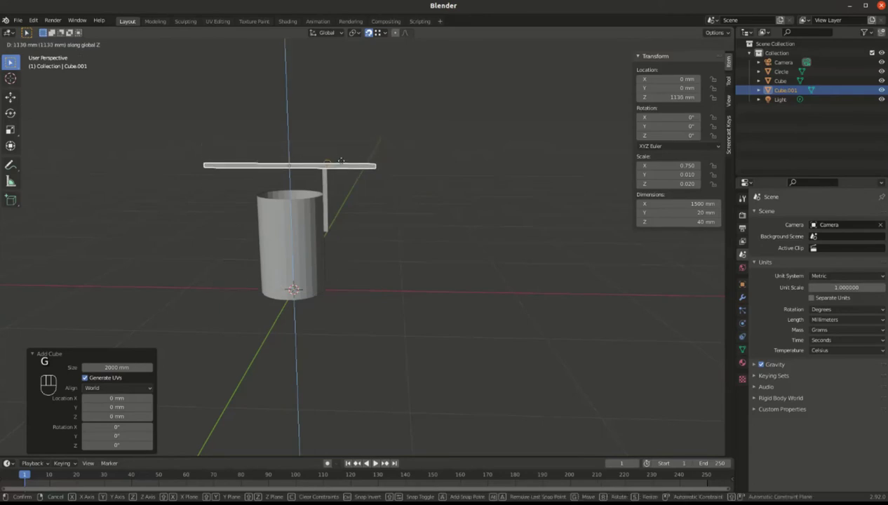
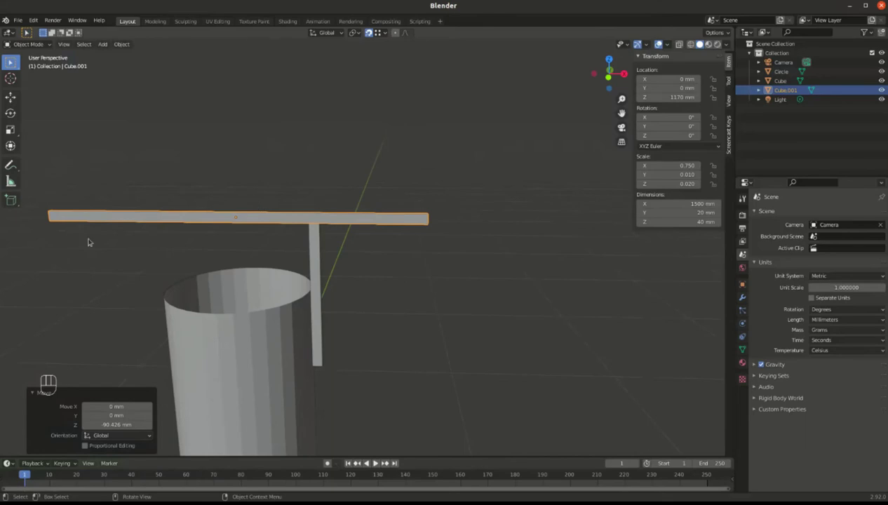
Slide the bar along X to about 1040 mm so its end rests on the post.
{"action": "key", "text": "g"}
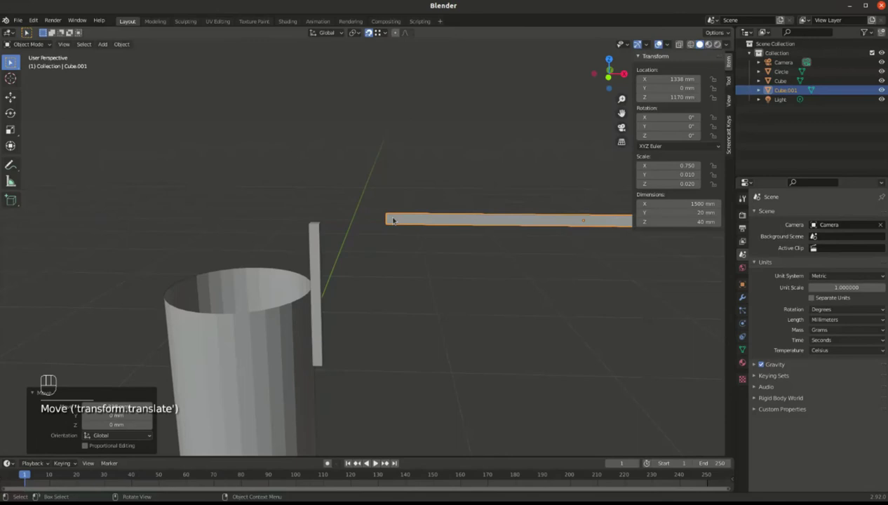
{"action": "key", "text": "g"}
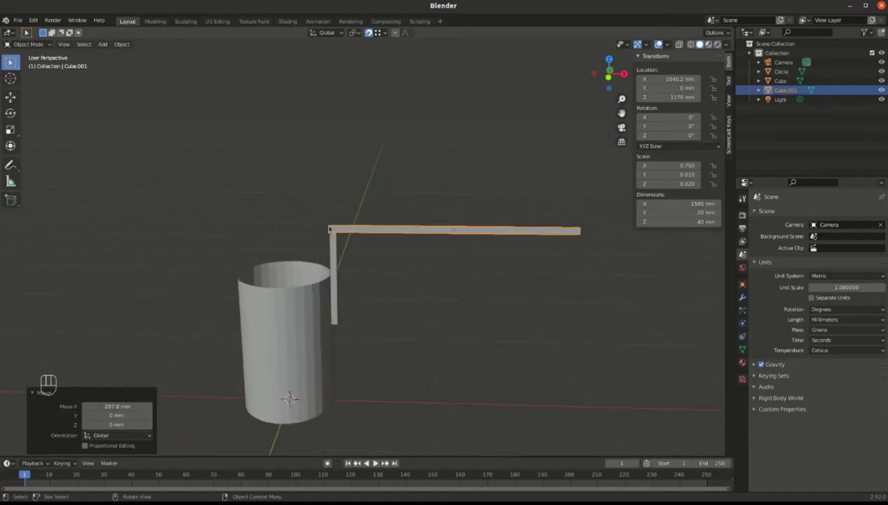
{"action": "left_click_drag", "start_coordinate": [323, 236], "coordinate": [361, 251]}
{"action": "left_click_drag", "start_coordinate": [375, 257], "coordinate": [454, 242]}
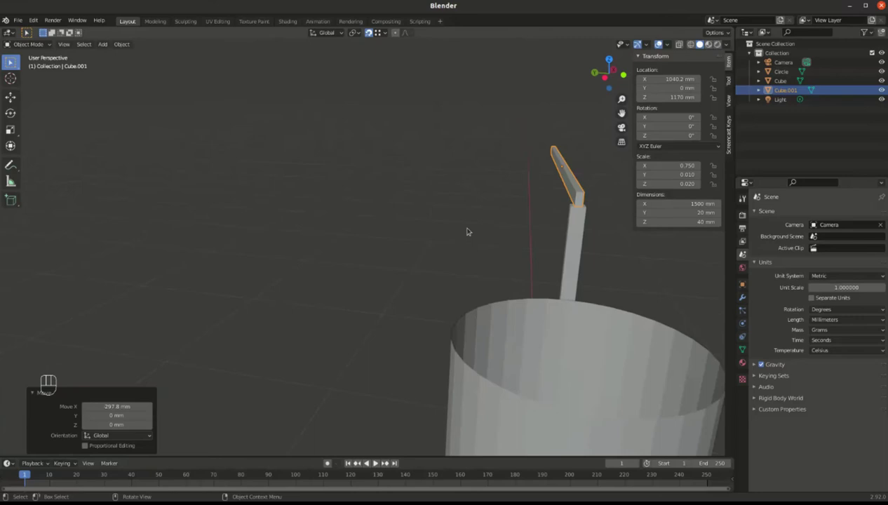
{"action": "left_click_drag", "start_coordinate": [505, 227], "coordinate": [485, 270]}
{"action": "left_click_drag", "start_coordinate": [481, 267], "coordinate": [500, 270]}
Orbit and zoom around the joint to check where the bar end meets the post top.
{"action": "left_click_drag", "start_coordinate": [623, 263], "coordinate": [428, 269]}
{"action": "left_click_drag", "start_coordinate": [543, 281], "coordinate": [472, 278]}
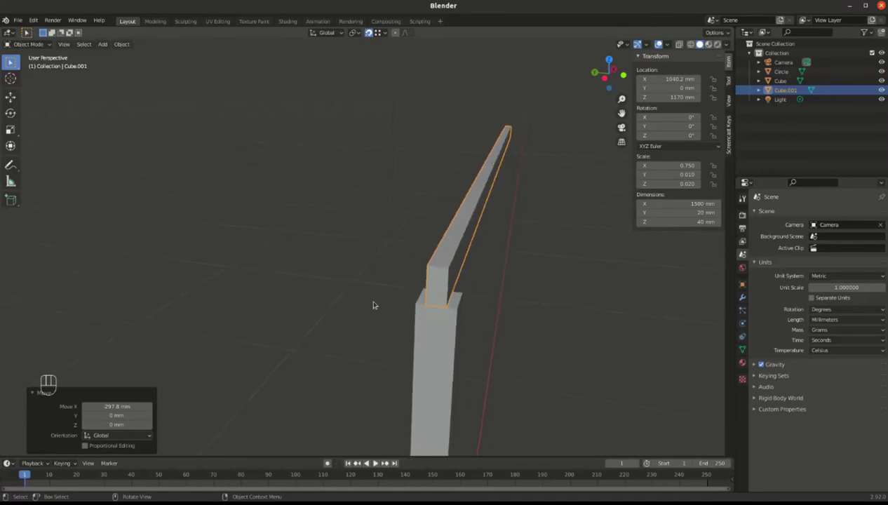
{"action": "middle_click", "coordinate": [420, 293]}
{"action": "left_click_drag", "start_coordinate": [408, 299], "coordinate": [393, 294]}
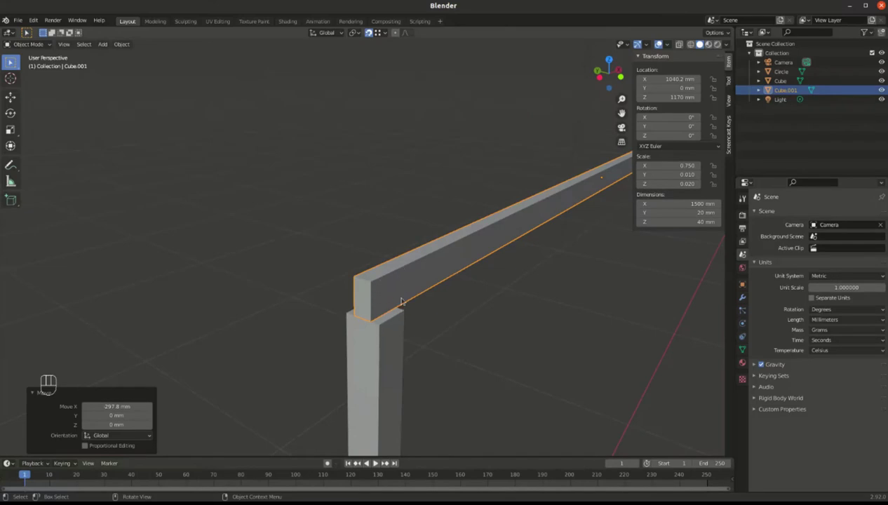
{"action": "left_click_drag", "start_coordinate": [365, 313], "coordinate": [438, 309]}
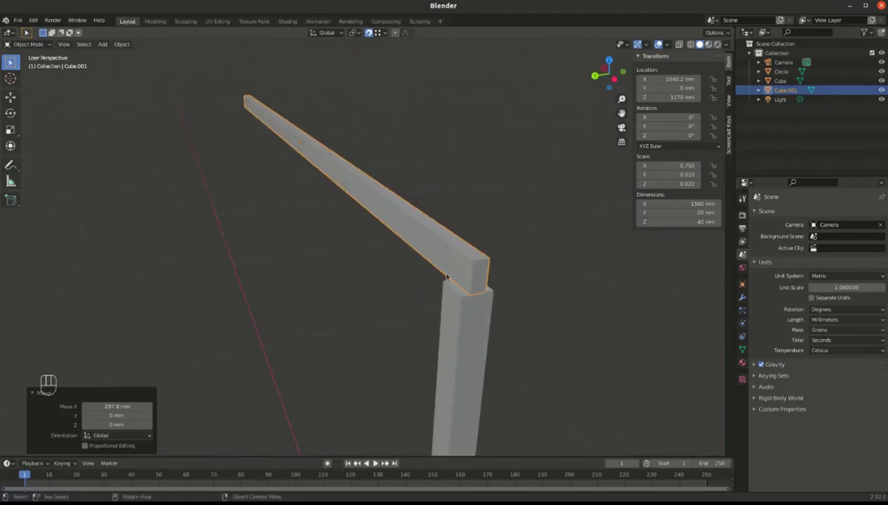
{"action": "left_click_drag", "start_coordinate": [465, 271], "coordinate": [404, 264]}
{"action": "left_click_drag", "start_coordinate": [380, 291], "coordinate": [338, 278]}
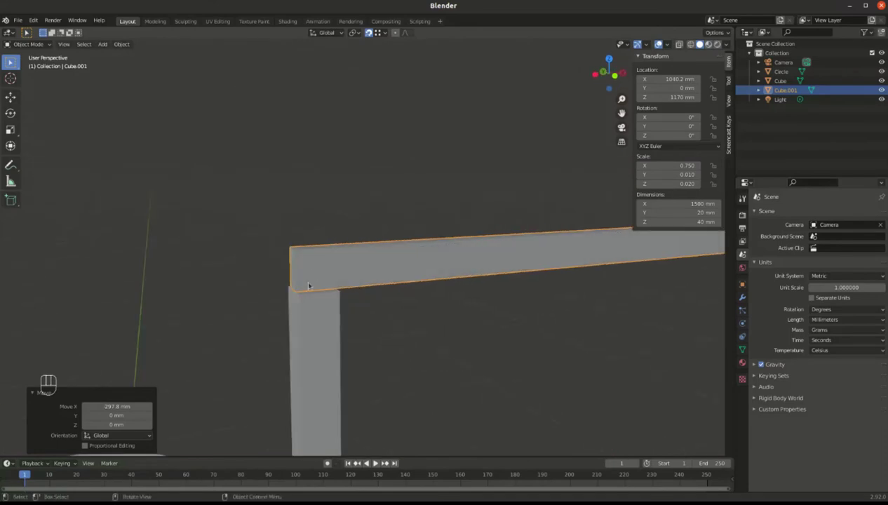
Add a 20 by 200 mm cylinder axle and try rotating it freely.
{"action": "key", "text": "shift+a"}
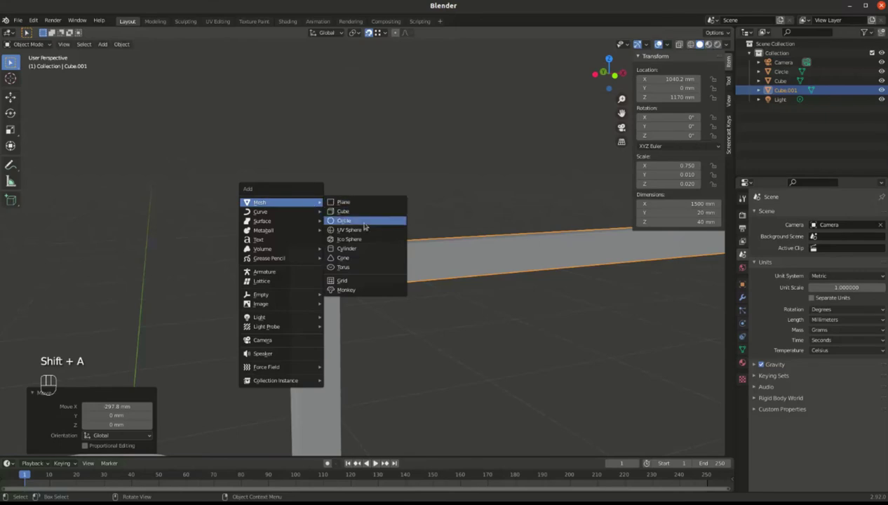
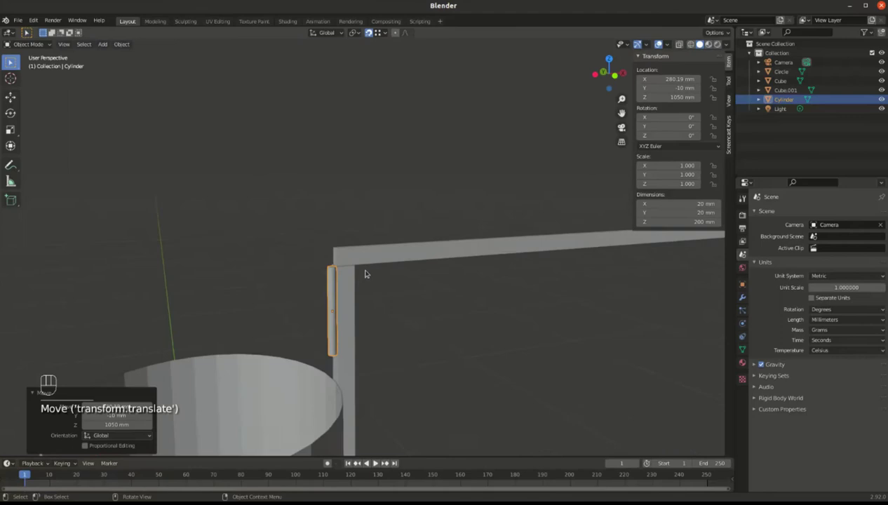
{"action": "left_click_drag", "start_coordinate": [350, 294], "coordinate": [350, 287]}
{"action": "key", "text": "g"}
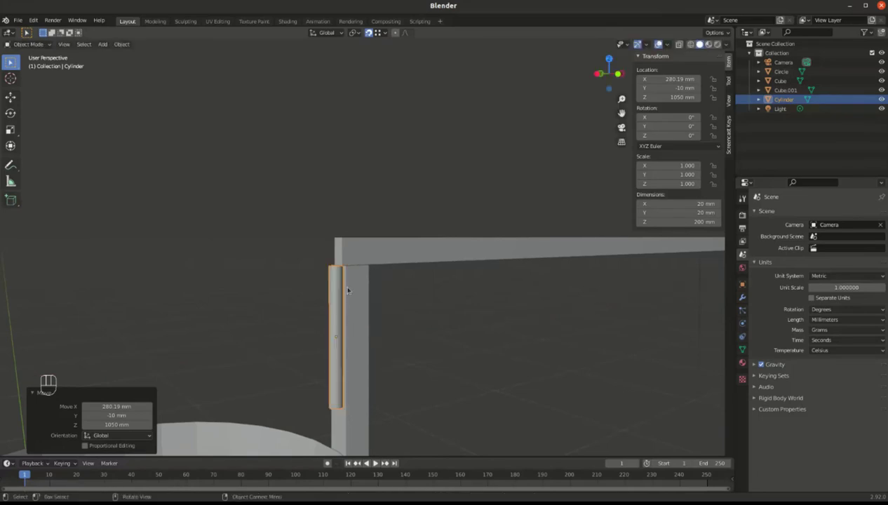
{"action": "left_click_drag", "start_coordinate": [324, 299], "coordinate": [373, 304]}
{"action": "key", "text": "r"}
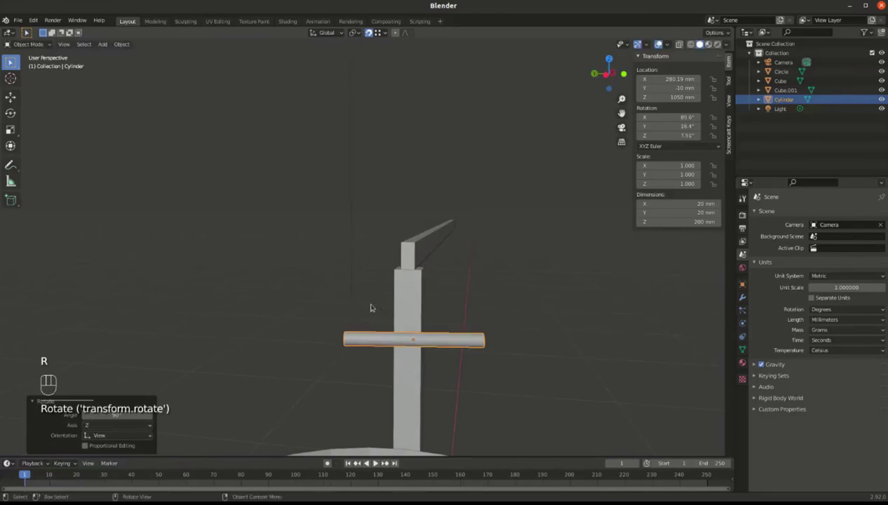
Reset the rotation, turn the axle 90° about X and move it near X 308 mm, Z 1170 mm.
{"action": "left_click_drag", "start_coordinate": [370, 311], "coordinate": [320, 310]}
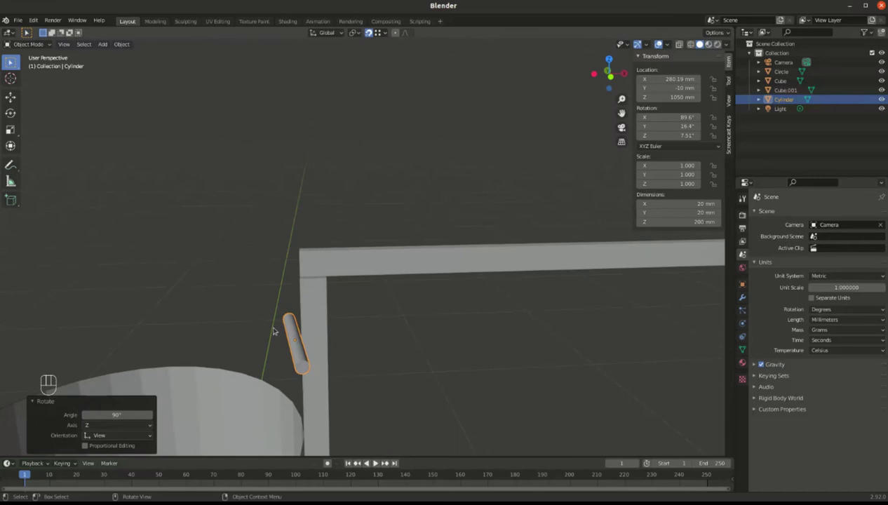
{"action": "key", "text": "ctrl+z"}
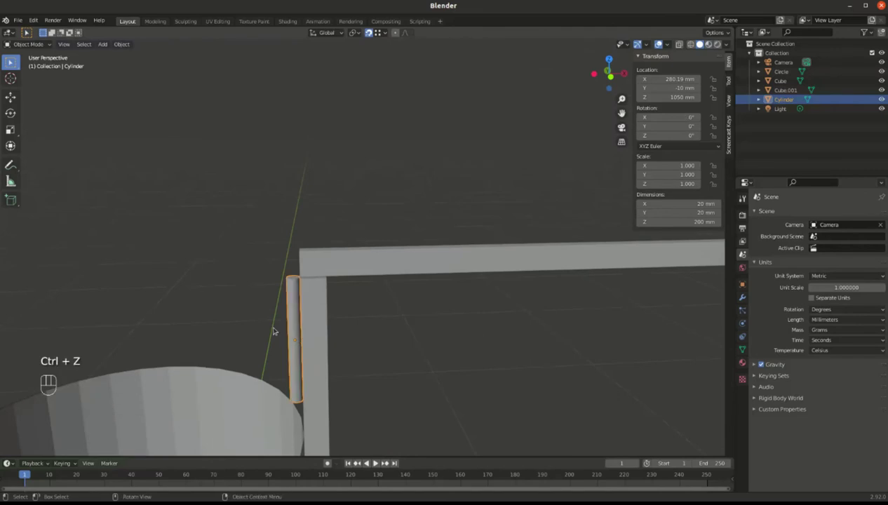
{"action": "key", "text": "r"}
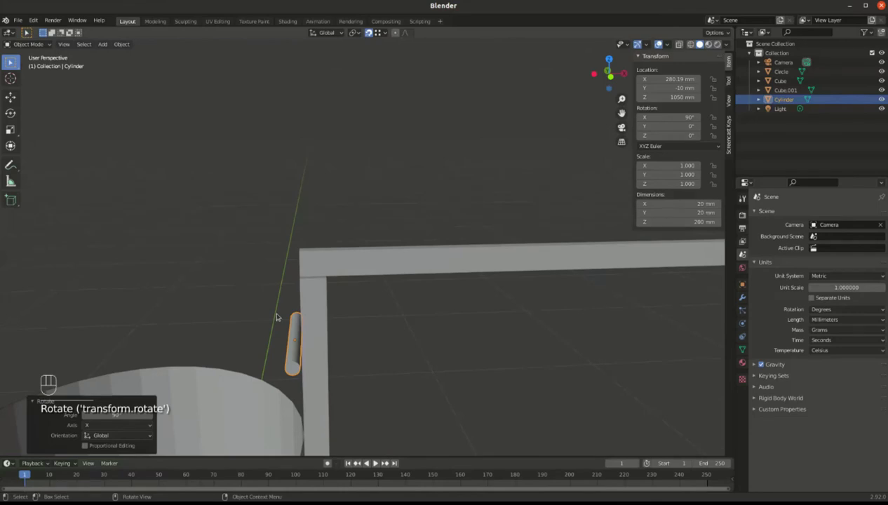
{"action": "key", "text": "g"}
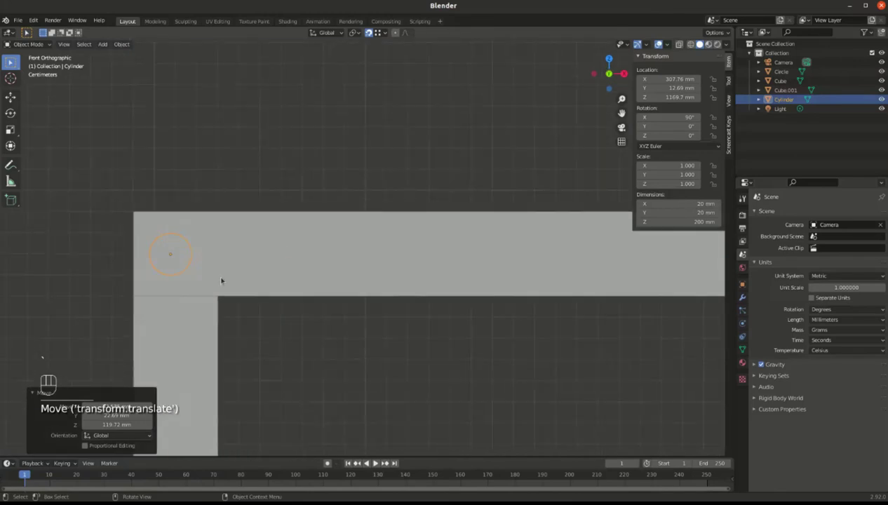
Duplicate the axle cylinder and set the pin at X 310 mm, Z 1170 mm height.
{"action": "left_click_drag", "start_coordinate": [182, 251], "coordinate": [226, 250]}
{"action": "left_click_drag", "start_coordinate": [226, 250], "coordinate": [384, 236]}
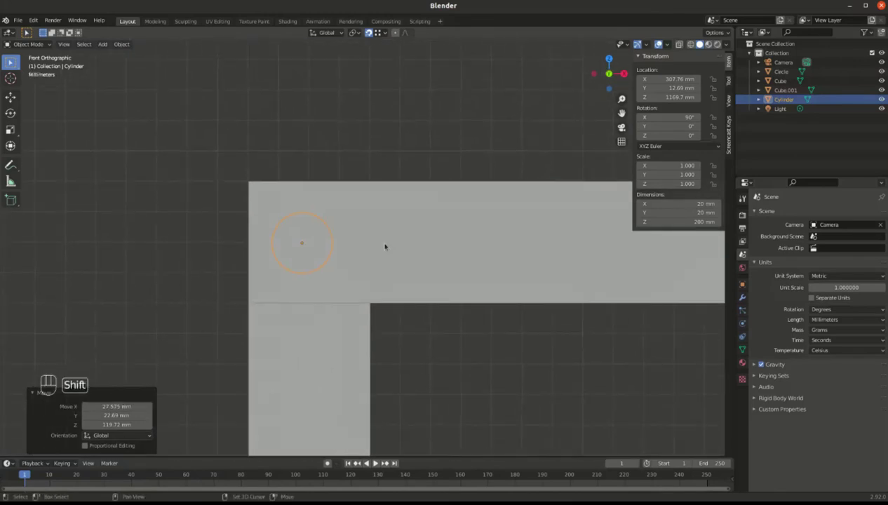
{"action": "key", "text": "shift+d"}
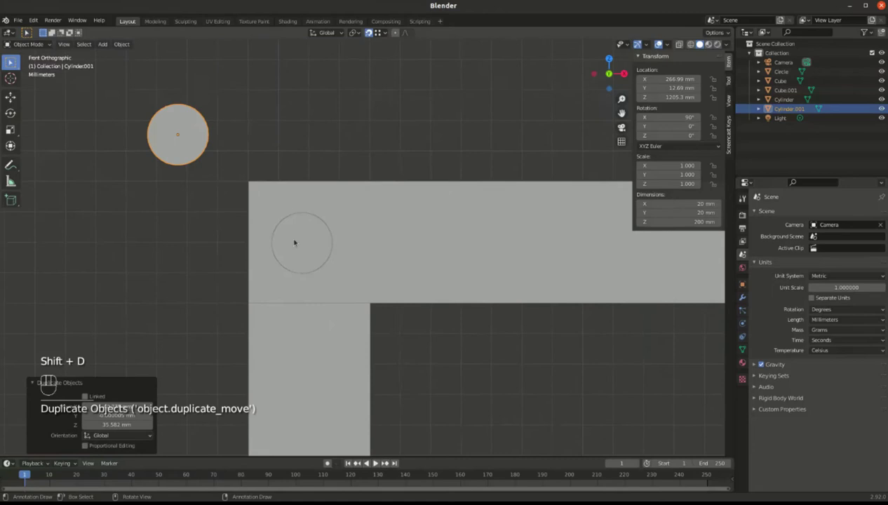
{"action": "left_click", "coordinate": [275, 233]}
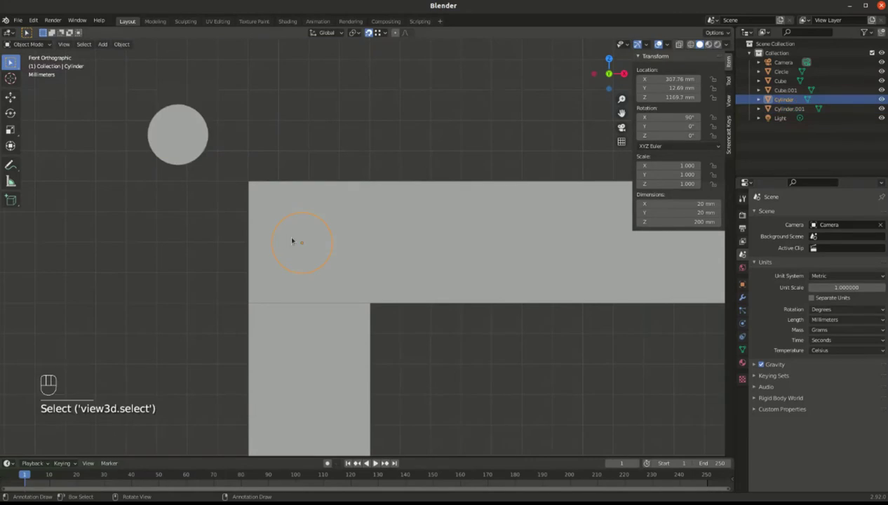
{"action": "key", "text": "g"}
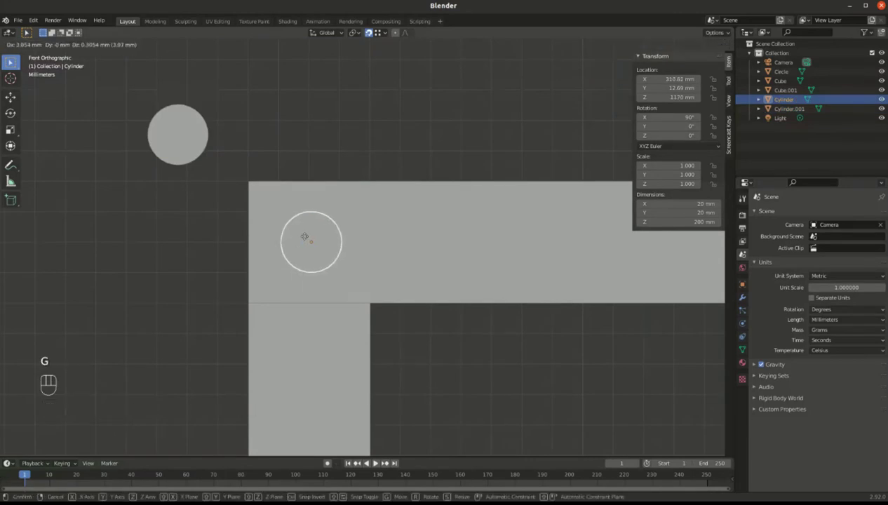
{"action": "left_click_drag", "start_coordinate": [300, 245], "coordinate": [353, 246]}
{"action": "left_click_drag", "start_coordinate": [487, 285], "coordinate": [440, 286]}
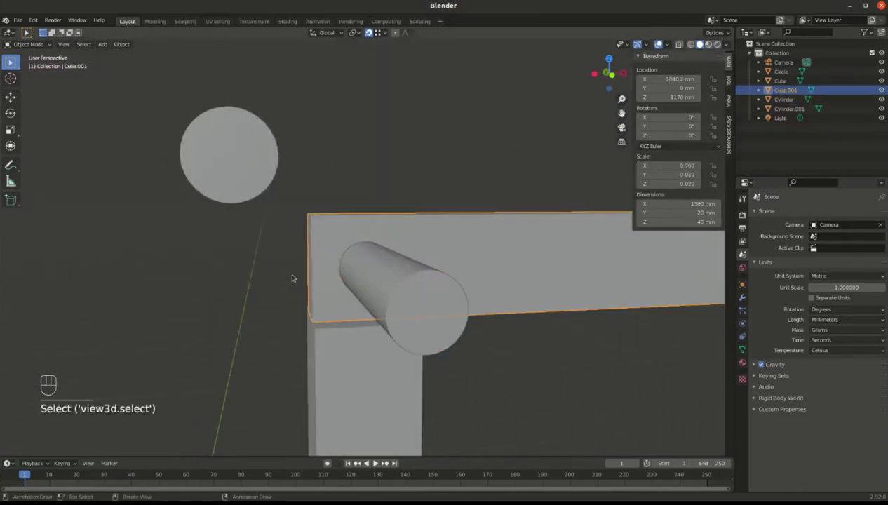
Duplicate the 1500 mm bar, constraining the copy's move to the Y axis.
{"action": "key", "text": "shift+d"}
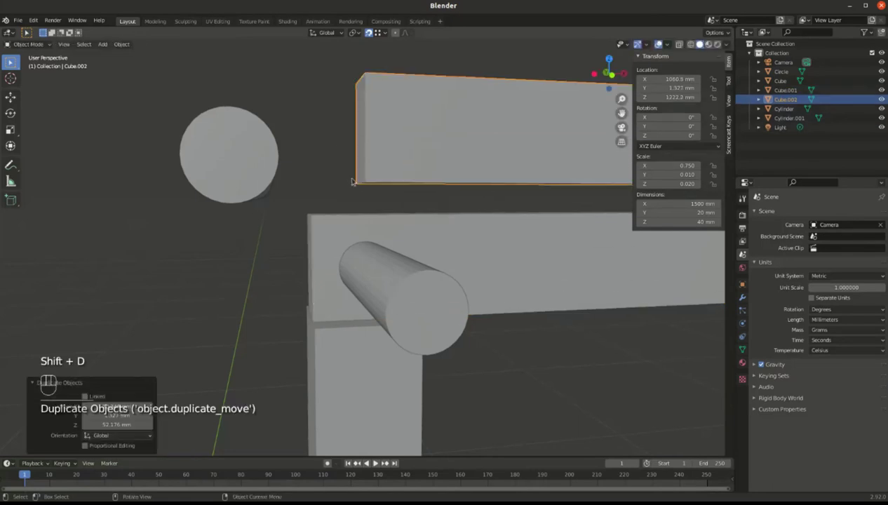
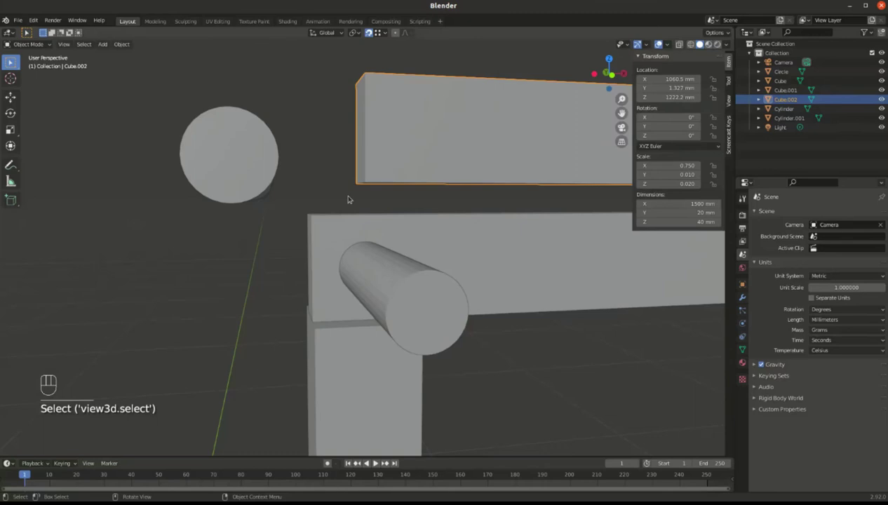
{"action": "key", "text": "g"}
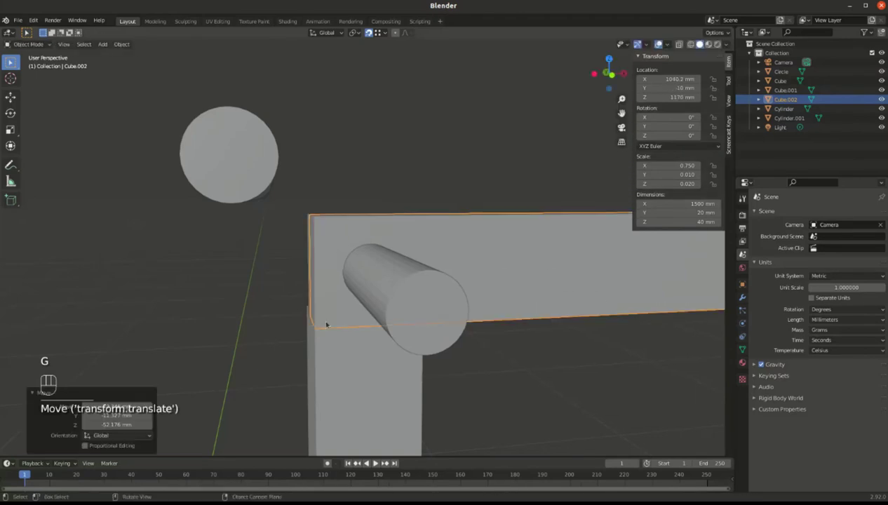
{"action": "left_click_drag", "start_coordinate": [293, 315], "coordinate": [354, 303]}
{"action": "key", "text": "f"}
{"action": "left_click", "coordinate": [499, 257]}
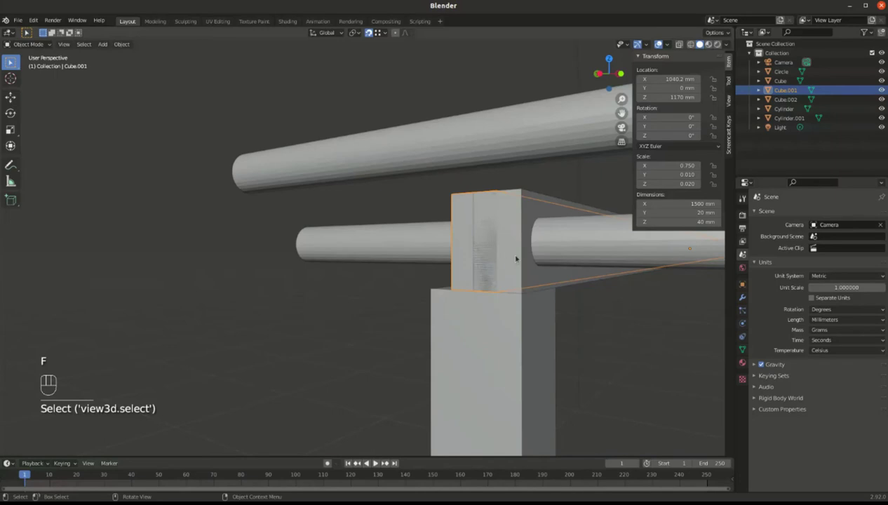
Place the copied bar at Y −20 mm, parallel to the original at Z 1170 mm.
{"action": "key", "text": "g"}
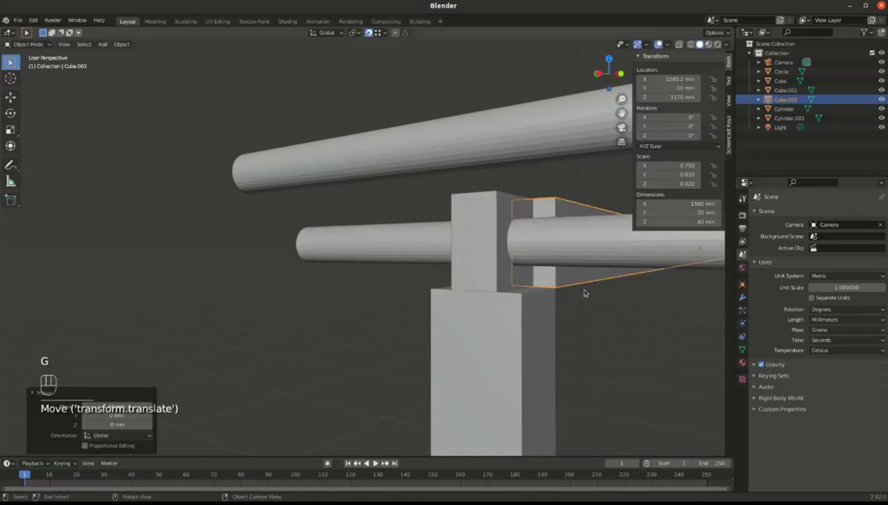
{"action": "key", "text": "f"}
{"action": "key", "text": "g"}
{"action": "key", "text": "g"}
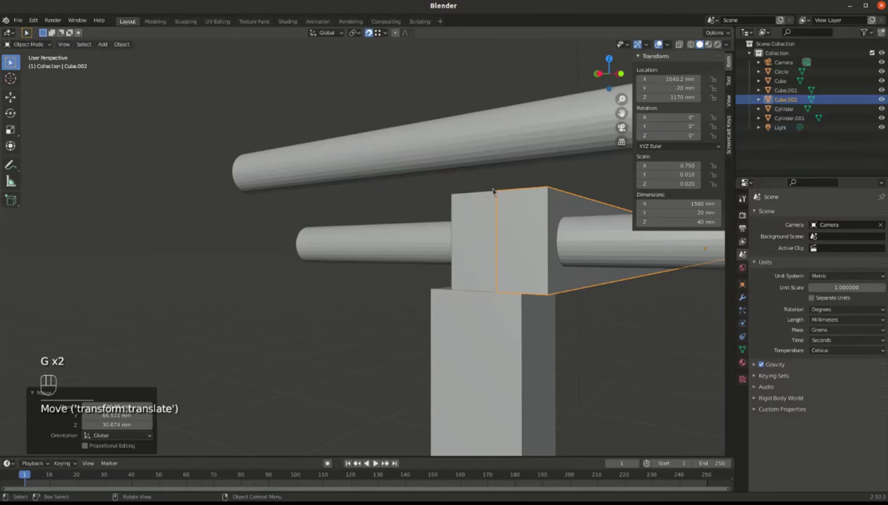
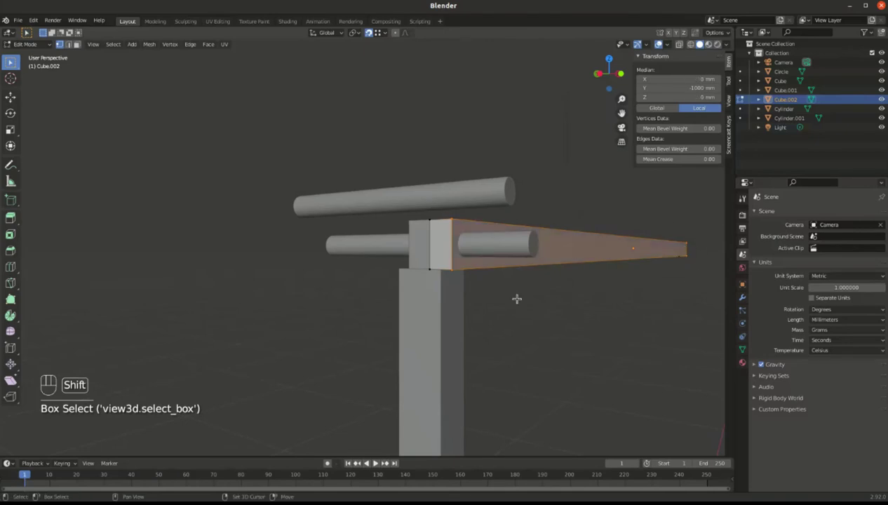
Slide the copy's end vertices in along the bar to leave a 40 × 4 × 40 mm plate, then finish editing.
{"action": "key", "text": "g"}
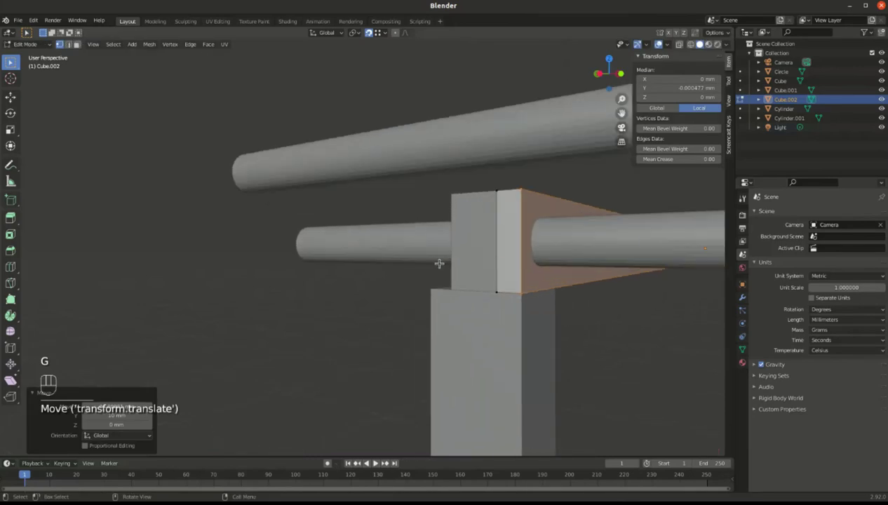
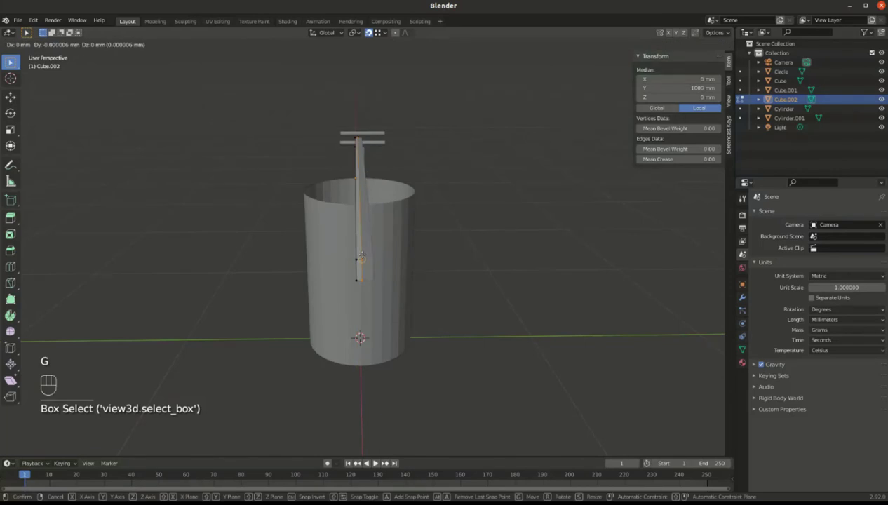
{"action": "key", "text": "g"}
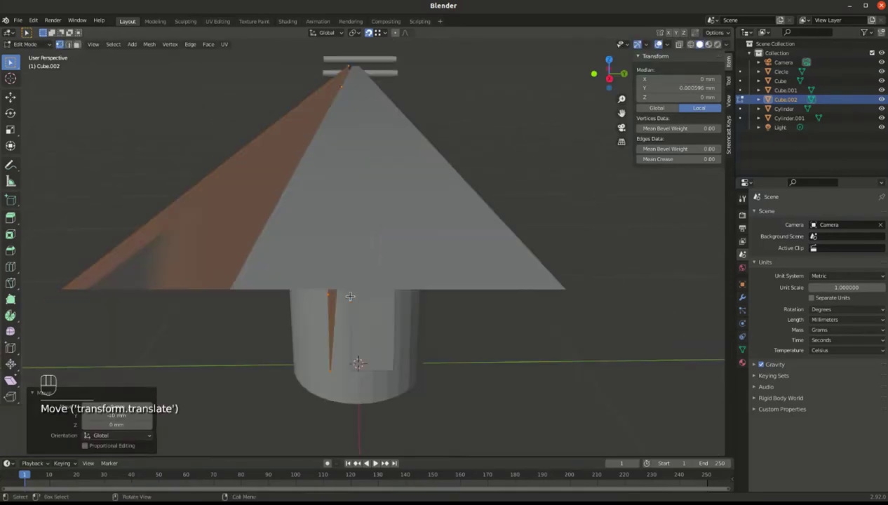
{"action": "key", "text": "g"}
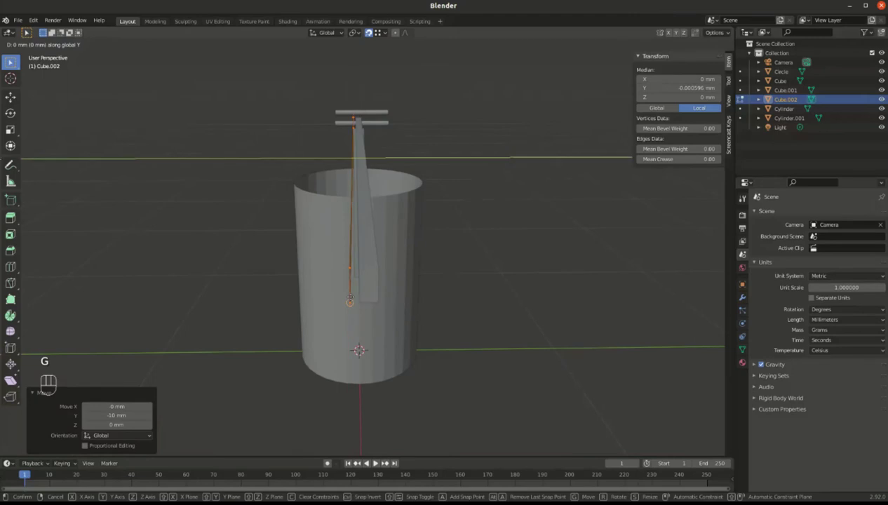
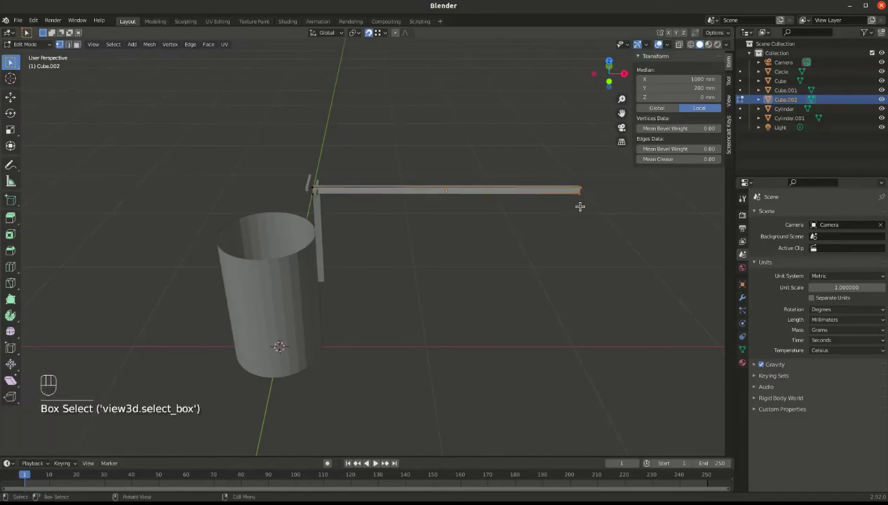
{"action": "key", "text": "g"}
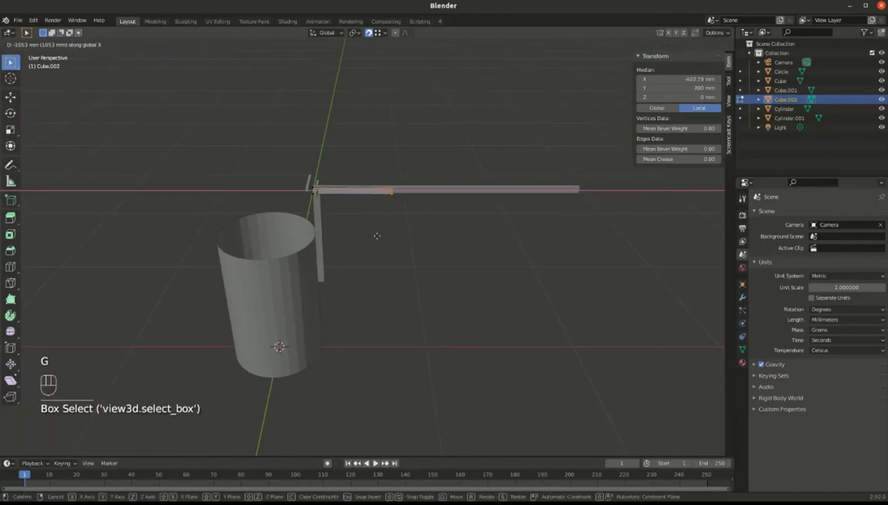
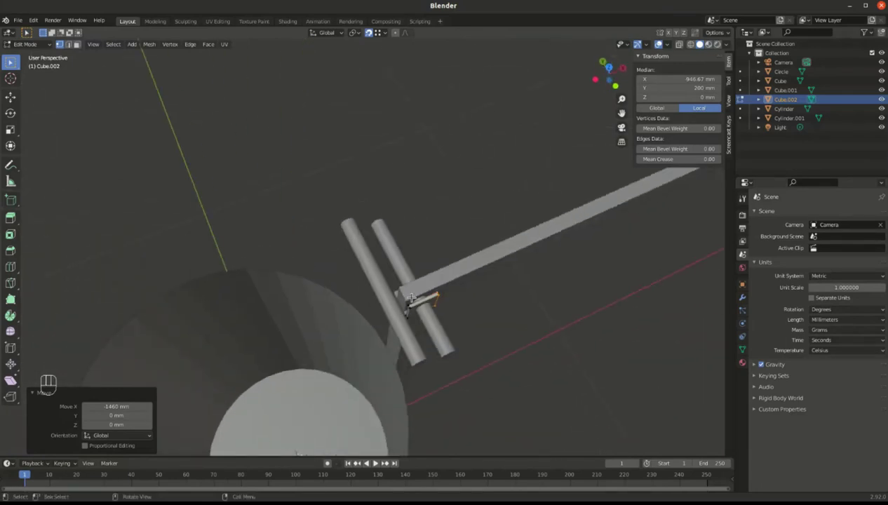
{"action": "key", "text": "Tab"}
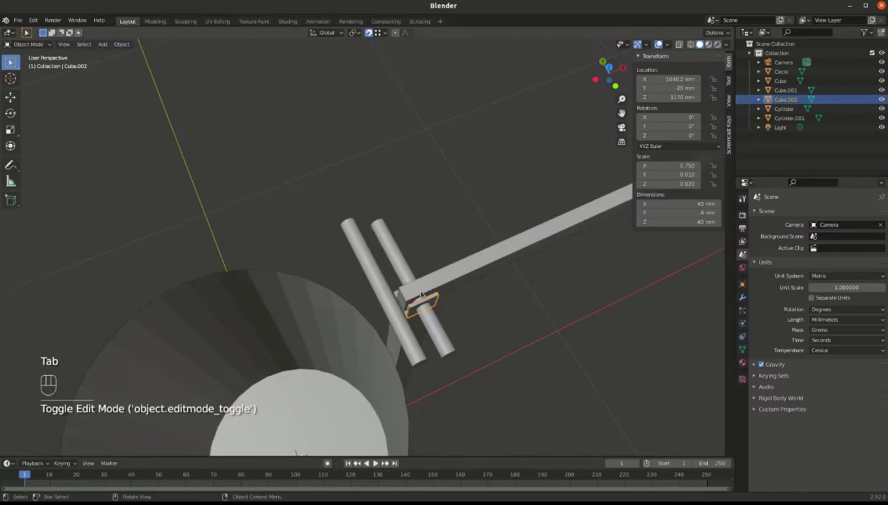
Duplicate the small plate 36 mm along Y to the lever's other side and inspect around the lever end.
{"action": "key", "text": "shift+d"}
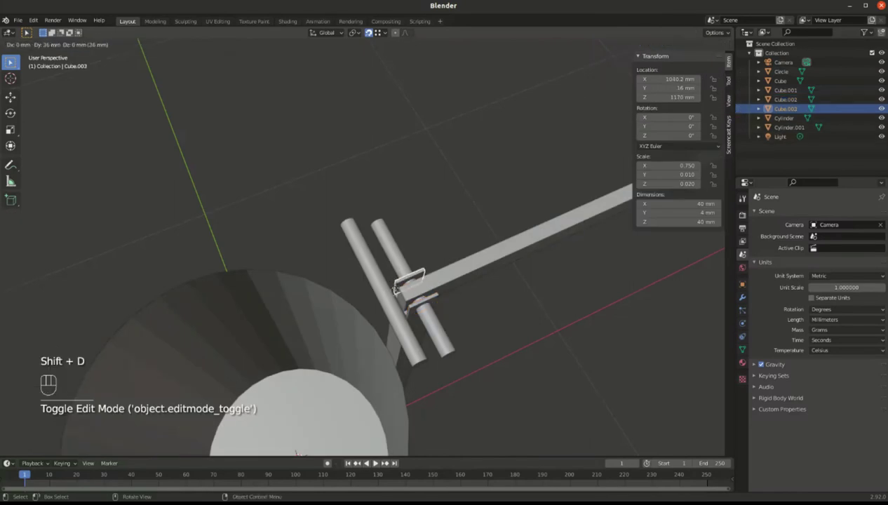
{"action": "left_click_drag", "start_coordinate": [403, 295], "coordinate": [451, 256]}
{"action": "left_click_drag", "start_coordinate": [507, 226], "coordinate": [402, 331]}
{"action": "left_click_drag", "start_coordinate": [397, 367], "coordinate": [407, 364]}
{"action": "left_click_drag", "start_coordinate": [449, 341], "coordinate": [545, 351]}
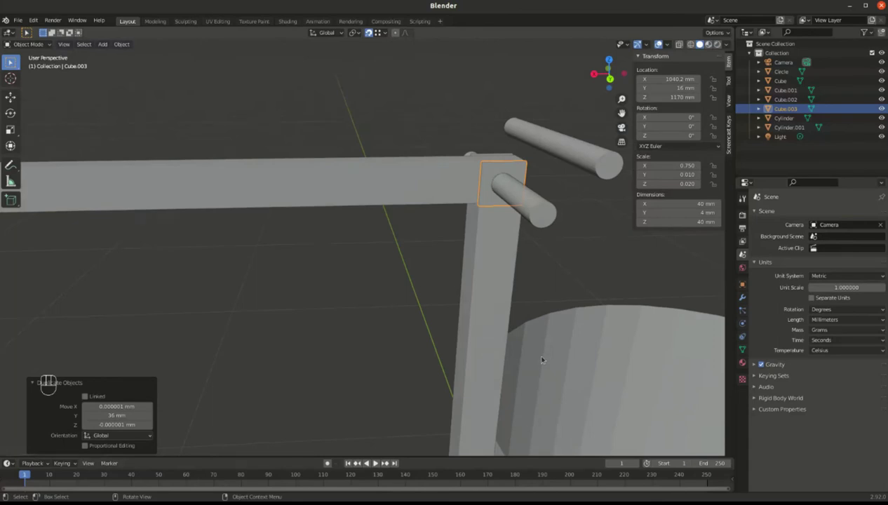
{"action": "left_click_drag", "start_coordinate": [494, 244], "coordinate": [335, 246]}
{"action": "middle_click", "coordinate": [322, 230]}
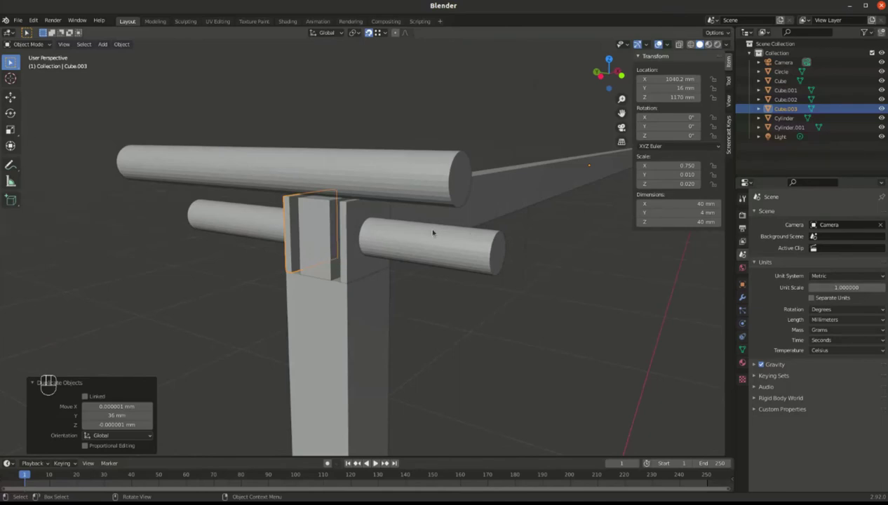
Nudge the second axle cylinder to about X 72, Z 1347 mm and pick the tall upright post.
{"action": "left_click", "coordinate": [355, 251]}
{"action": "left_click_drag", "start_coordinate": [381, 187], "coordinate": [344, 174]}
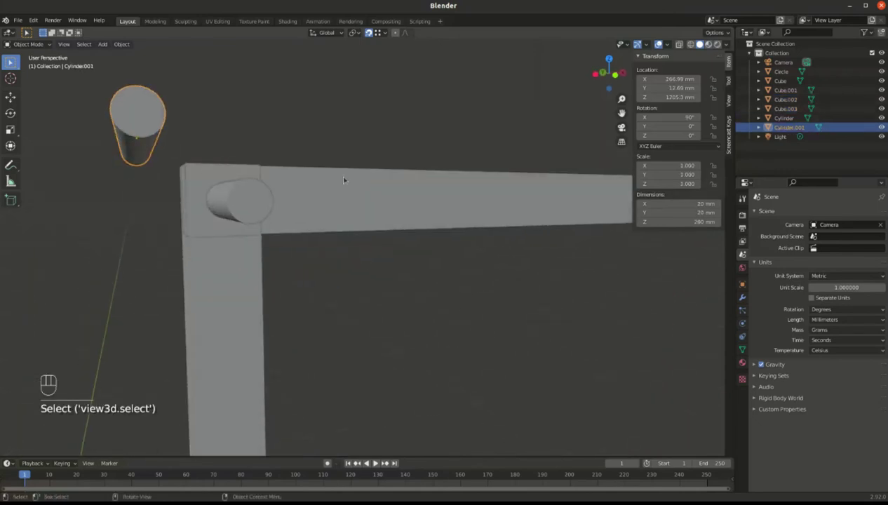
{"action": "key", "text": "g"}
{"action": "left_click_drag", "start_coordinate": [278, 225], "coordinate": [312, 239]}
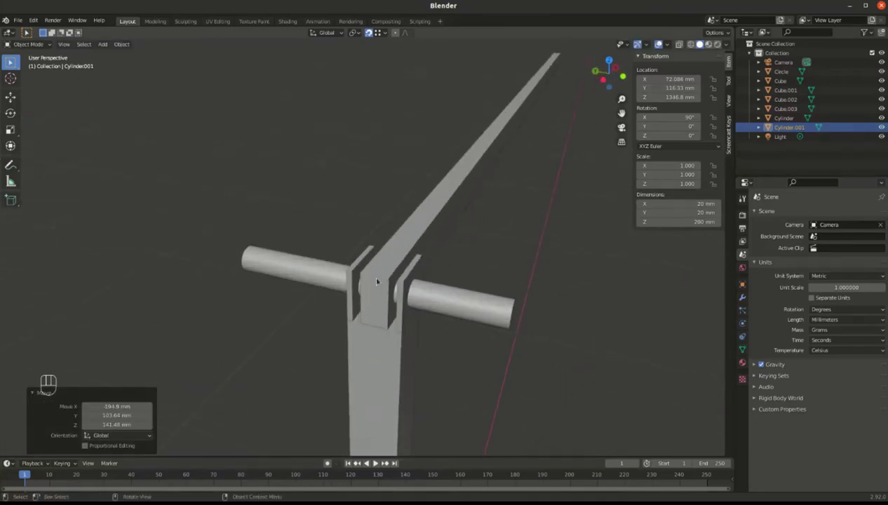
{"action": "left_click", "coordinate": [388, 348]}
{"action": "left_click_drag", "start_coordinate": [411, 352], "coordinate": [398, 340]}
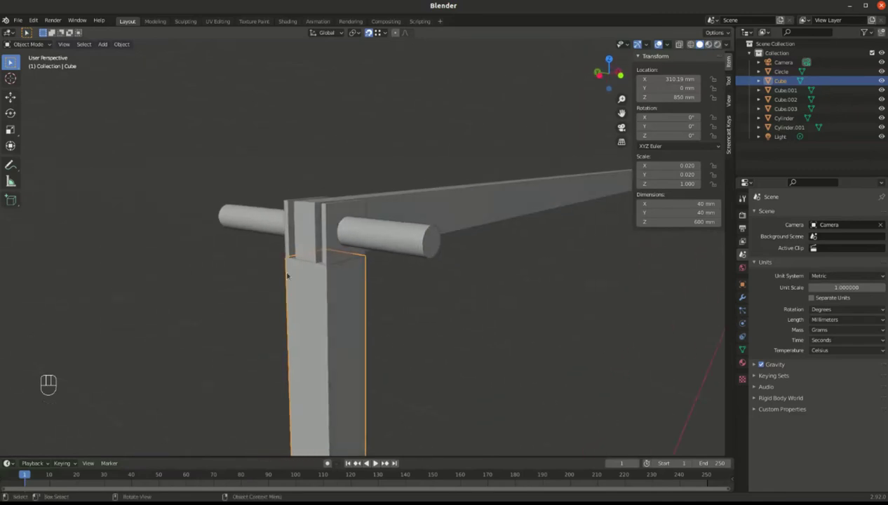
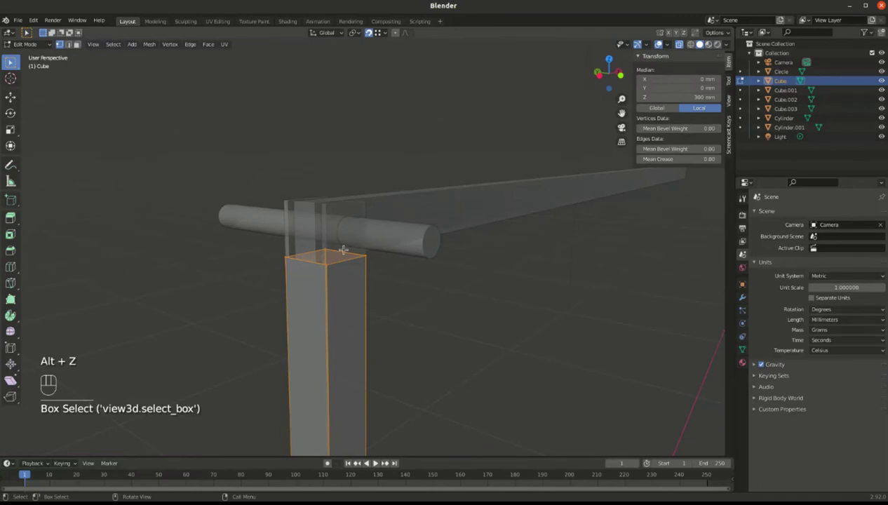
Try a vertical move on the post's vertices, leave its mesh, and begin moving the post vertically.
{"action": "key", "text": "g"}
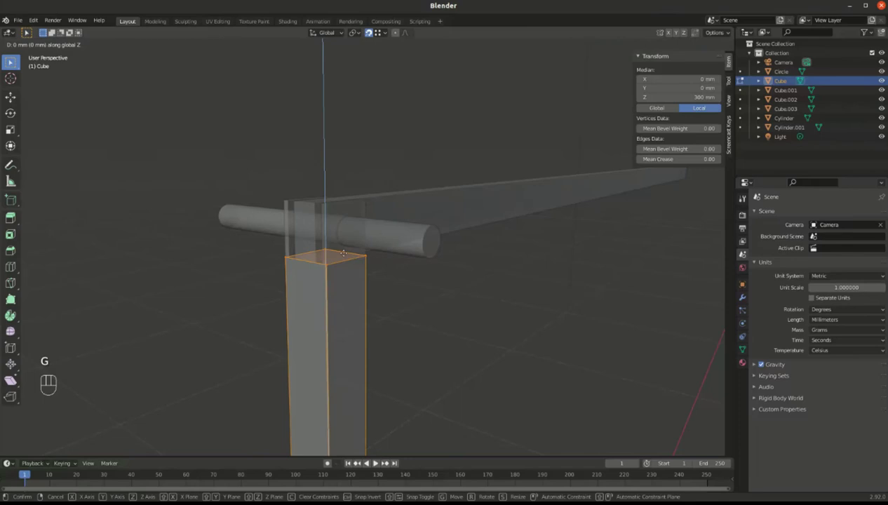
{"action": "key", "text": "Tab"}
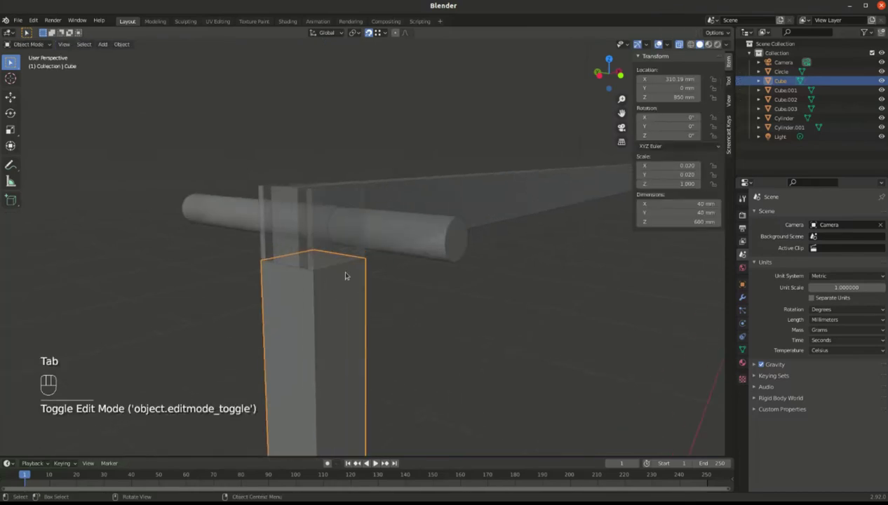
{"action": "key", "text": "g"}
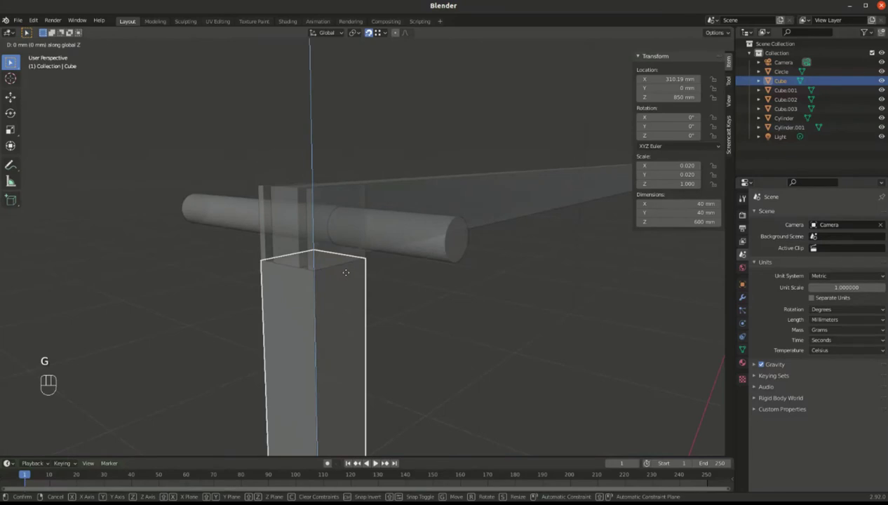
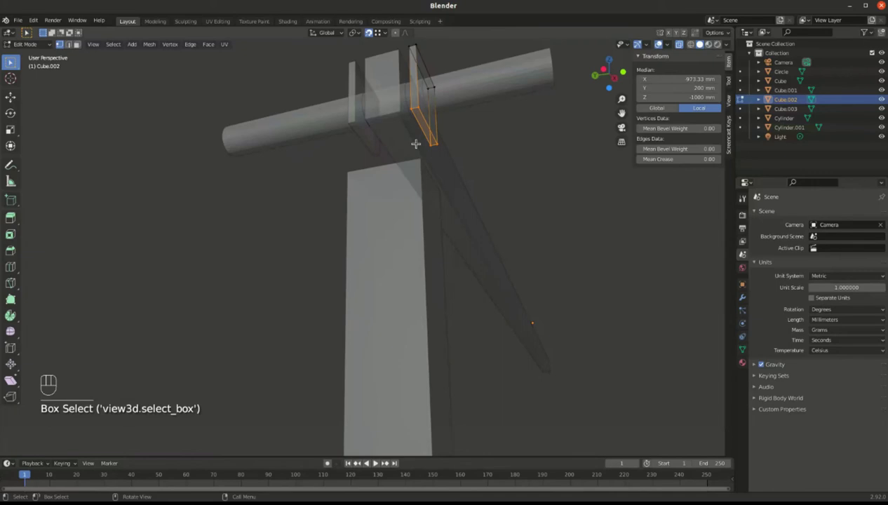
Lower the plate's bottom vertices 30 mm along Z so it reads 40 × 4 × 70 mm, then finish editing.
{"action": "key", "text": "g"}
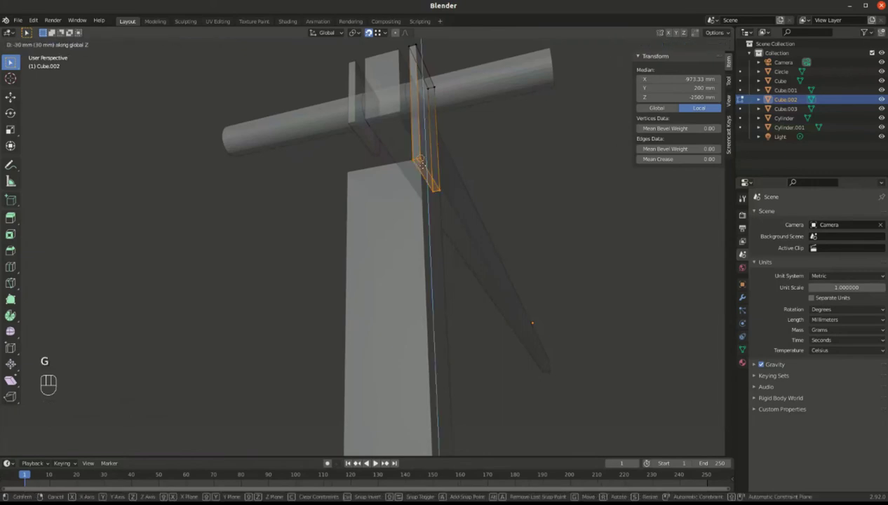
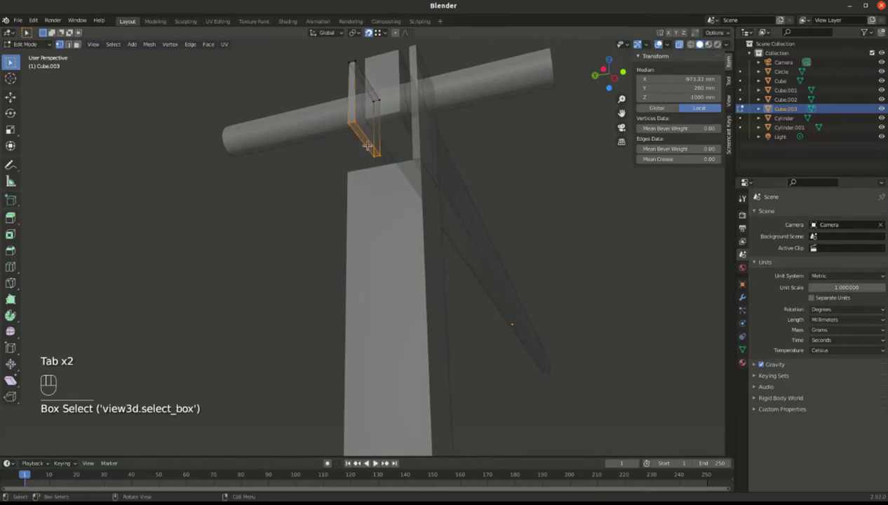
{"action": "key", "text": "g"}
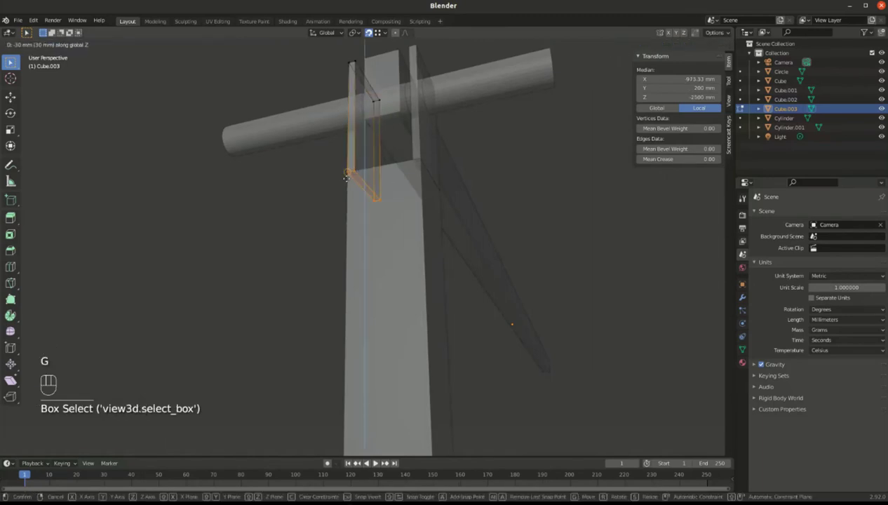
{"action": "key", "text": "Tab"}
{"action": "left_click_drag", "start_coordinate": [408, 169], "coordinate": [370, 183]}
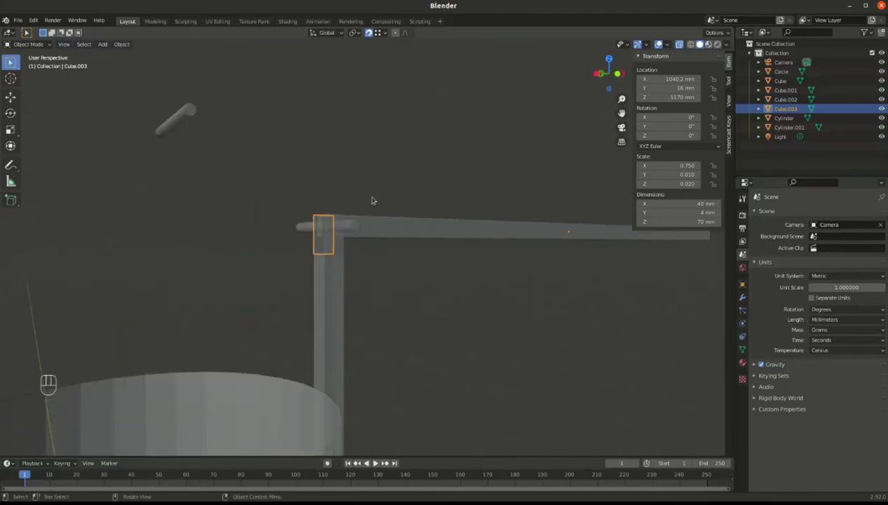
Switch to see-through shading and pick the long 1500 mm bar Cube.001.
{"action": "key", "text": "alt+z"}
{"action": "left_click", "coordinate": [391, 179]}
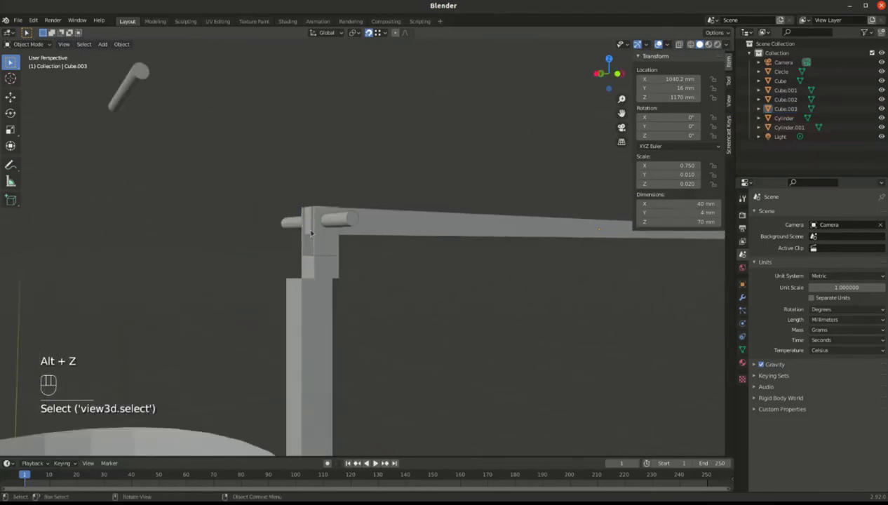
{"action": "left_click_drag", "start_coordinate": [323, 235], "coordinate": [304, 232]}
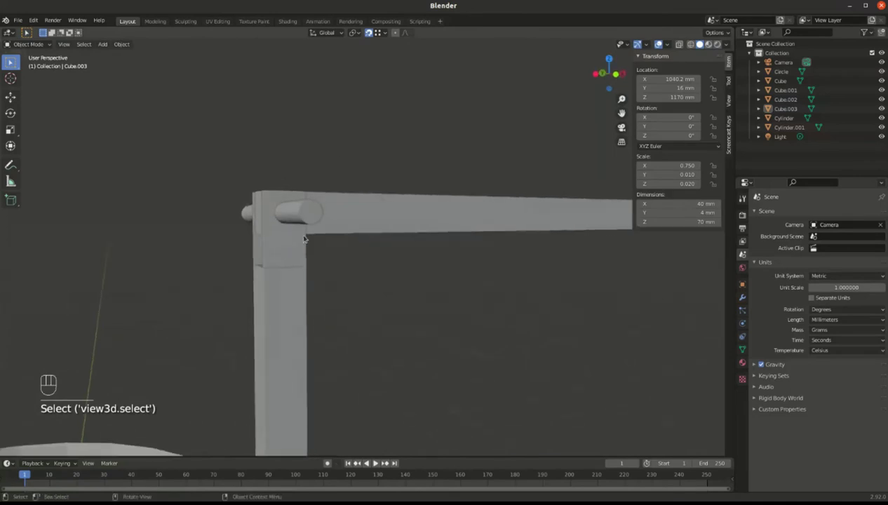
{"action": "left_click", "coordinate": [369, 217]}
{"action": "left_click_drag", "start_coordinate": [296, 207], "coordinate": [323, 208]}
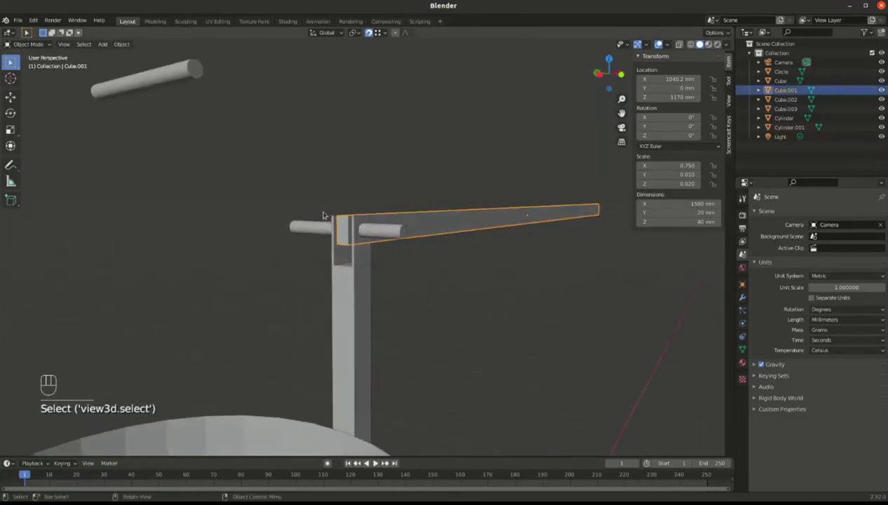
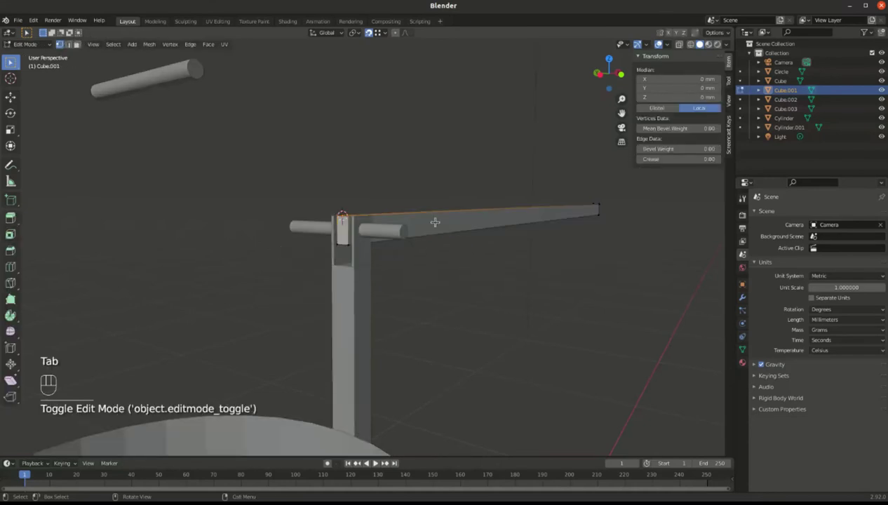
Place the 3D cursor on the bar's end vertex so its origin can move there, viewing it from the side.
{"action": "key", "text": "Tab"}
{"action": "left_click_drag", "start_coordinate": [505, 214], "coordinate": [513, 218]}
{"action": "left_click_drag", "start_coordinate": [425, 214], "coordinate": [454, 208]}
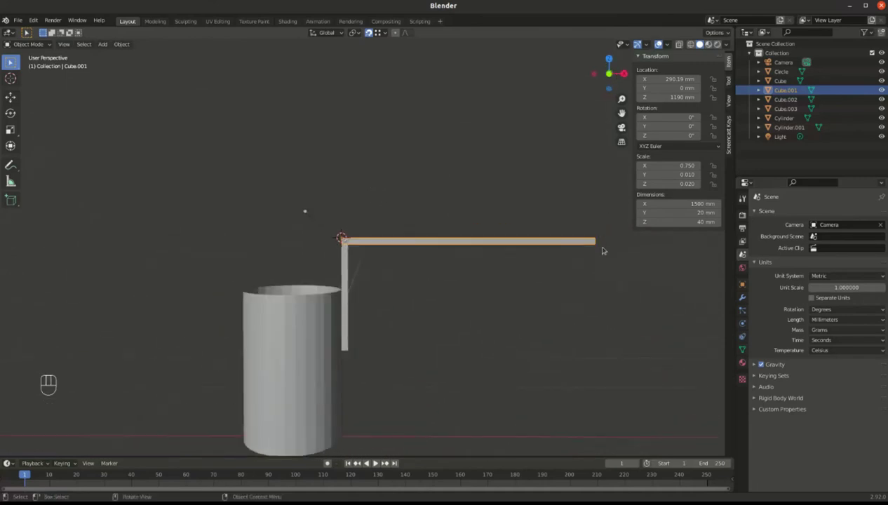
{"action": "key", "text": "r"}
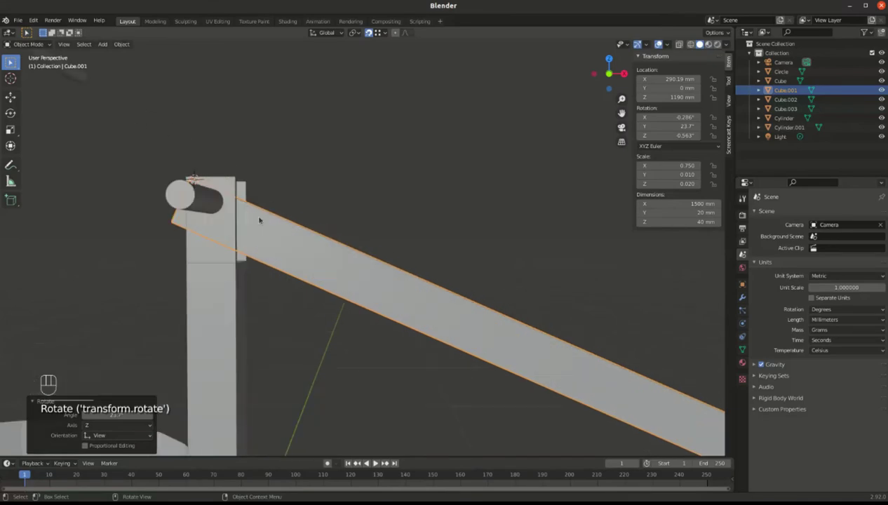
{"action": "left_click_drag", "start_coordinate": [285, 218], "coordinate": [297, 214]}
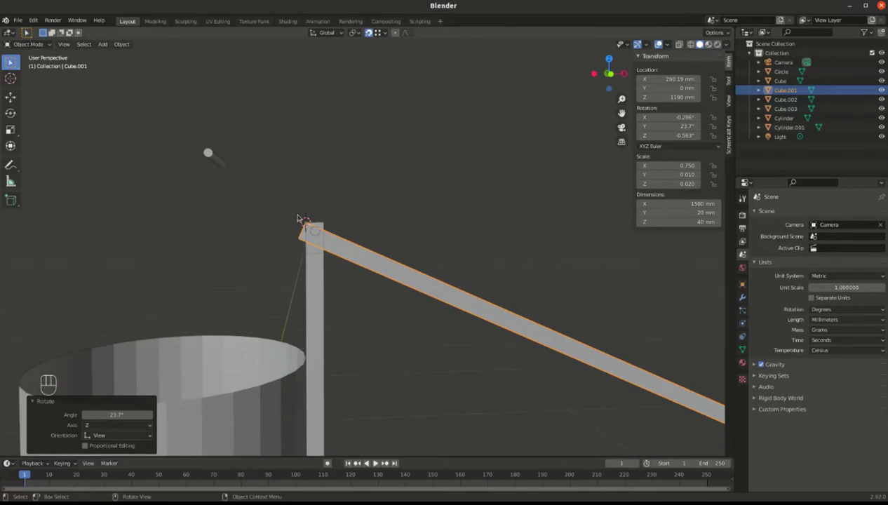
{"action": "left_click_drag", "start_coordinate": [389, 214], "coordinate": [374, 243]}
{"action": "key", "text": "ctrl+z"}
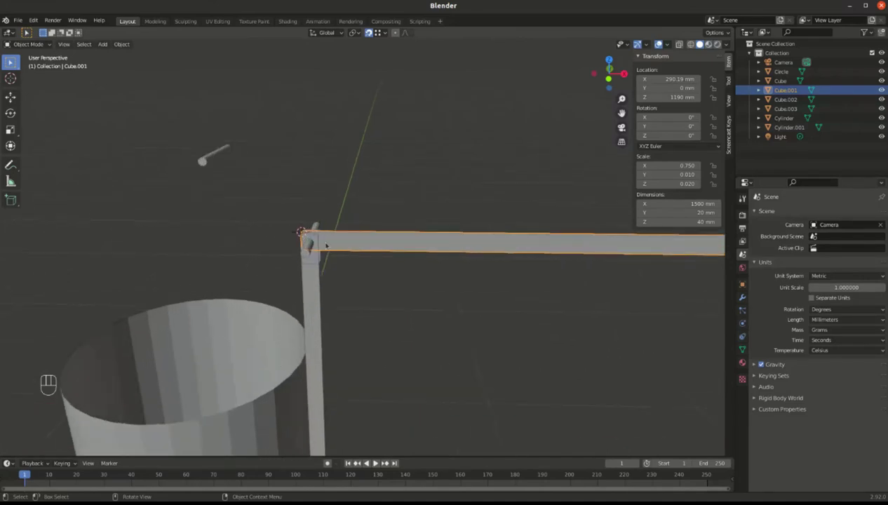
{"action": "left_click_drag", "start_coordinate": [262, 214], "coordinate": [311, 240]}
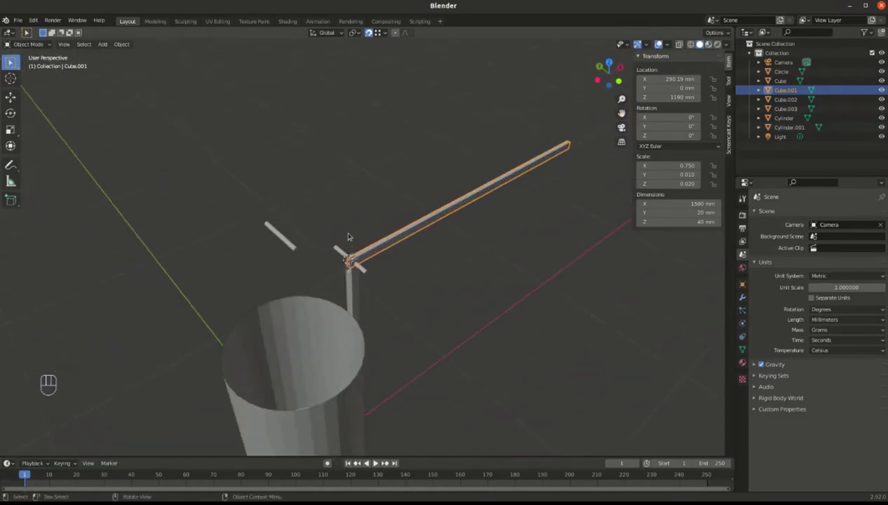
Select the bar's end geometry and cut a lengthwise edge loop to mark the centre of its end.
{"action": "key", "text": "Tab"}
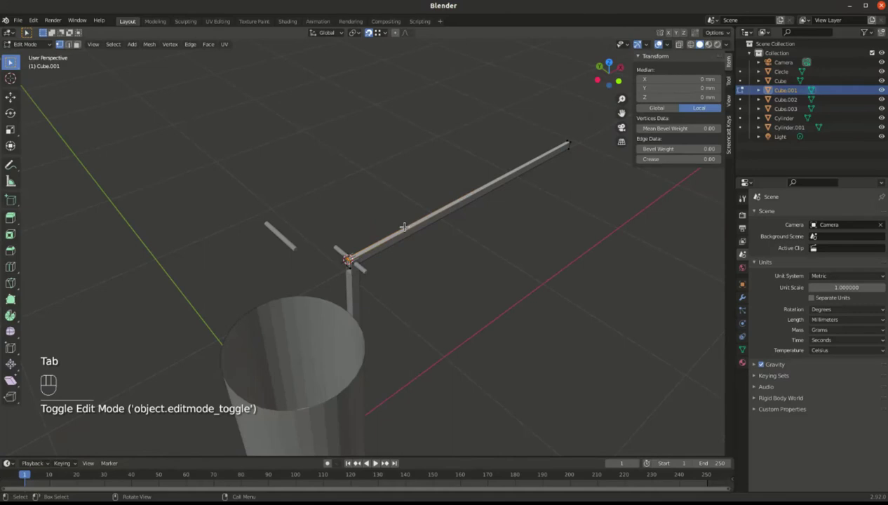
{"action": "key", "text": "a"}
{"action": "key", "text": "a"}
{"action": "key", "text": "ctrl+r"}
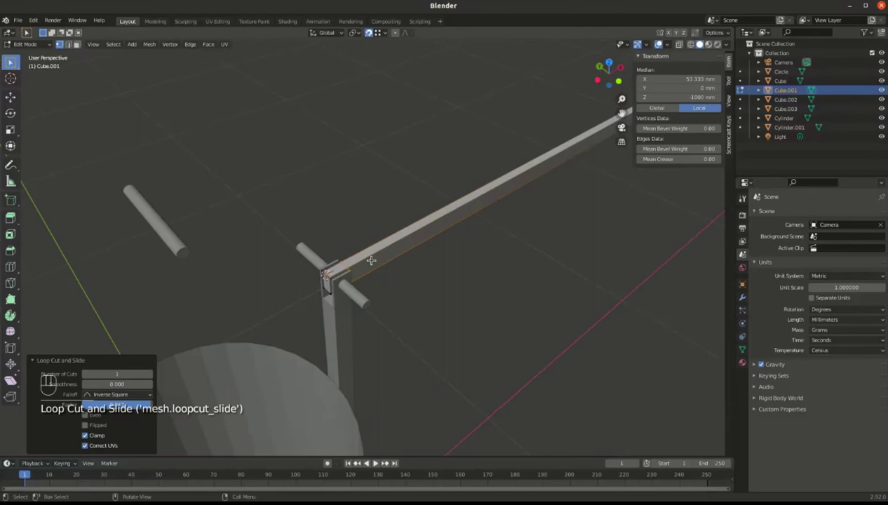
{"action": "key", "text": "alt+z"}
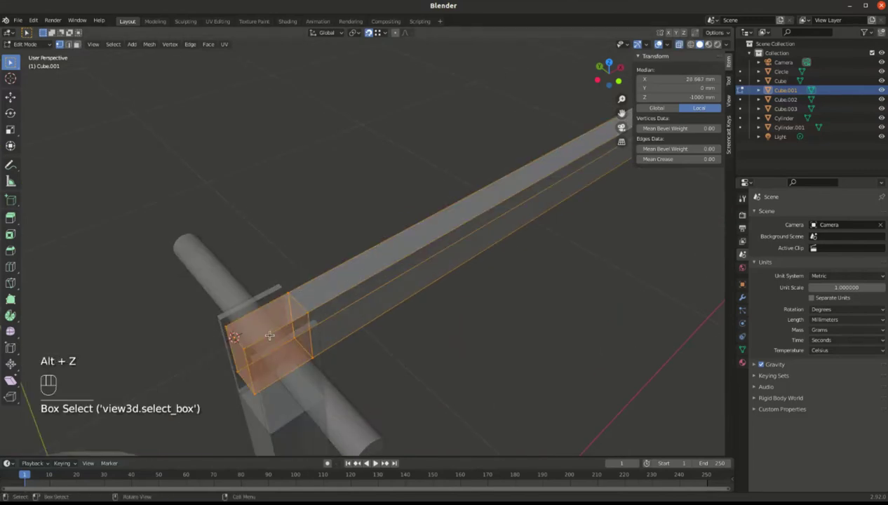
{"action": "left_click_drag", "start_coordinate": [271, 334], "coordinate": [352, 368]}
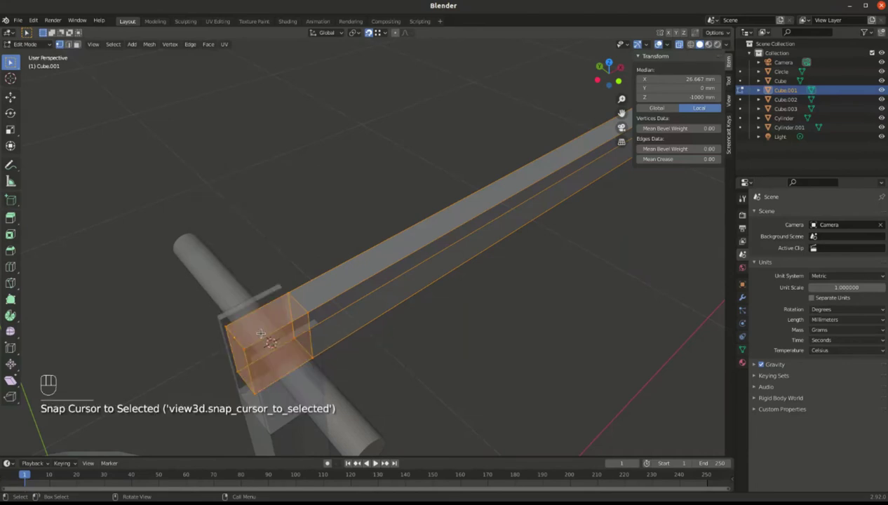
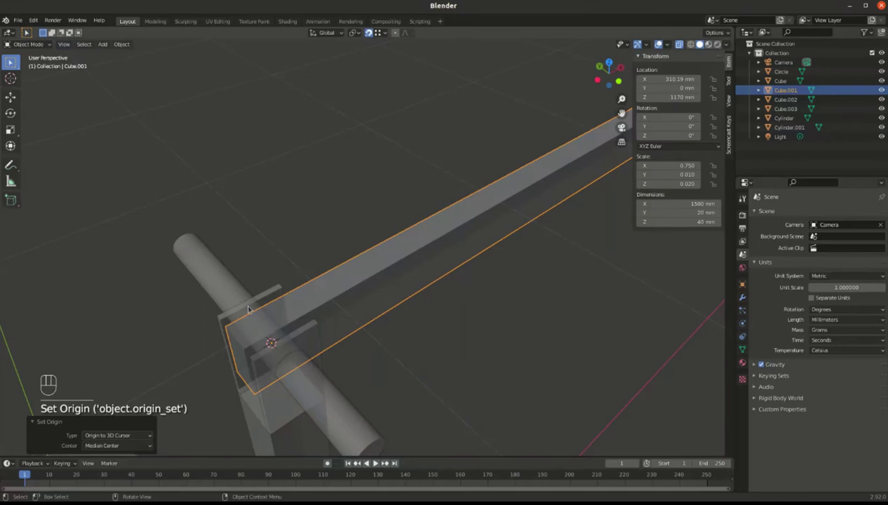
Set the bar's origin at the centre of its end, reading X 310.19 mm, Z 1170 mm.
{"action": "key", "text": "Tab"}
{"action": "key", "text": "Tab"}
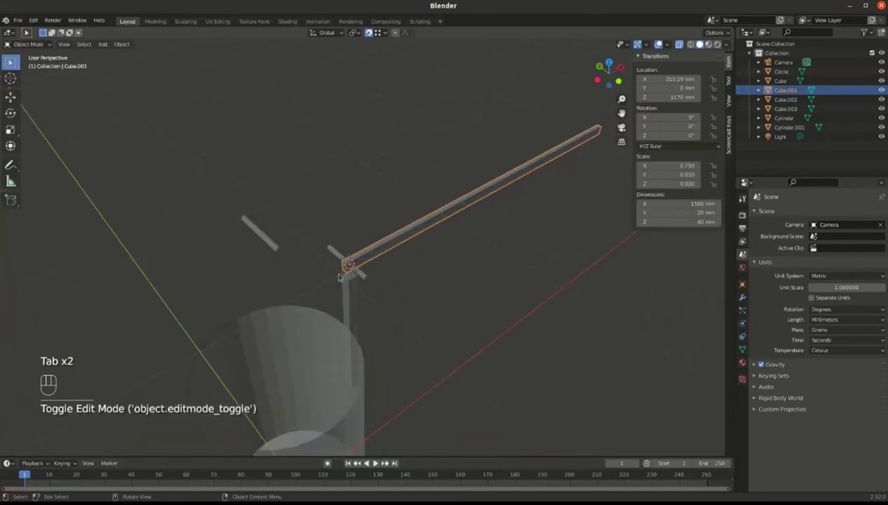
{"action": "left_click_drag", "start_coordinate": [453, 280], "coordinate": [474, 253]}
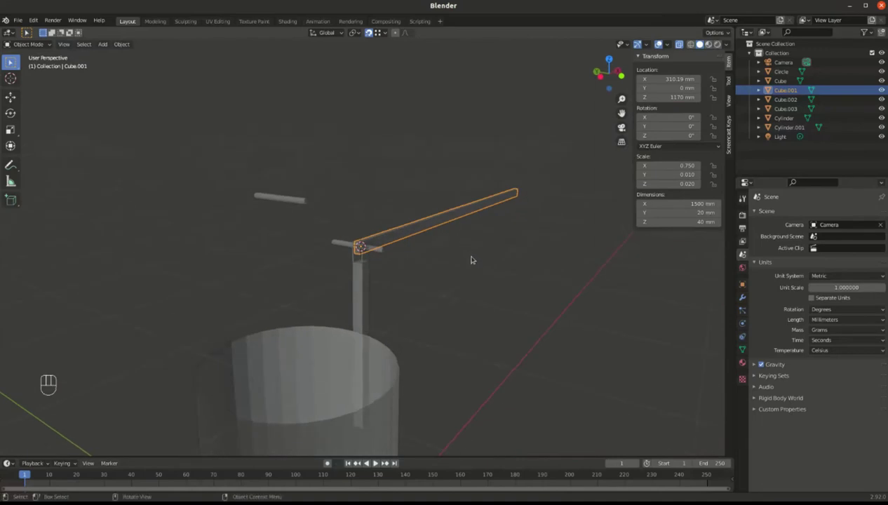
{"action": "left_click_drag", "start_coordinate": [430, 261], "coordinate": [352, 292]}
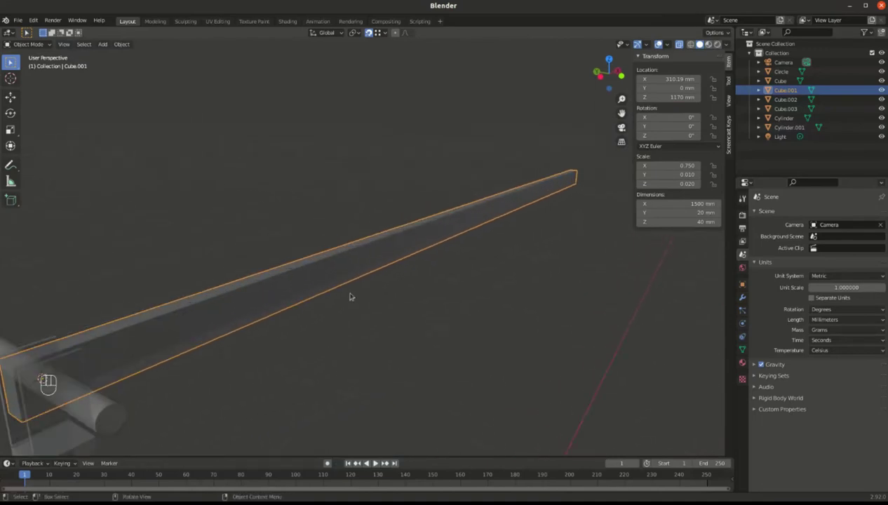
{"action": "left_click_drag", "start_coordinate": [338, 295], "coordinate": [330, 276]}
{"action": "key", "text": "Tab"}
{"action": "key", "text": "Tab"}
View the scene straight from the front and frame the whole bar around its pivot end.
{"action": "key", "text": "`"}
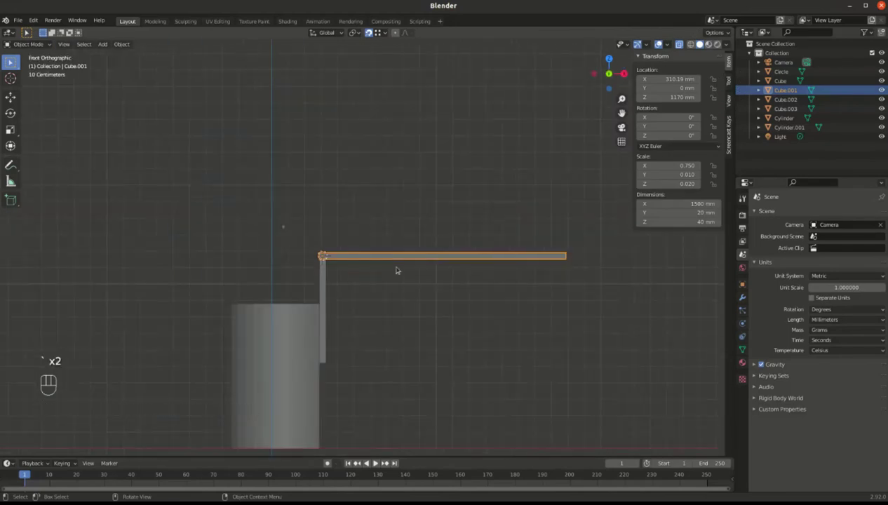
{"action": "left_click_drag", "start_coordinate": [384, 266], "coordinate": [277, 210]}
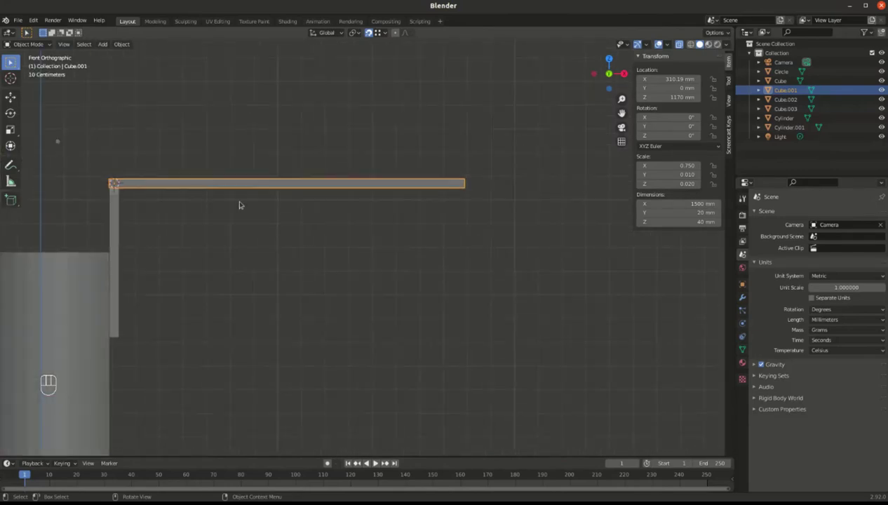
{"action": "right_click", "coordinate": [303, 238]}
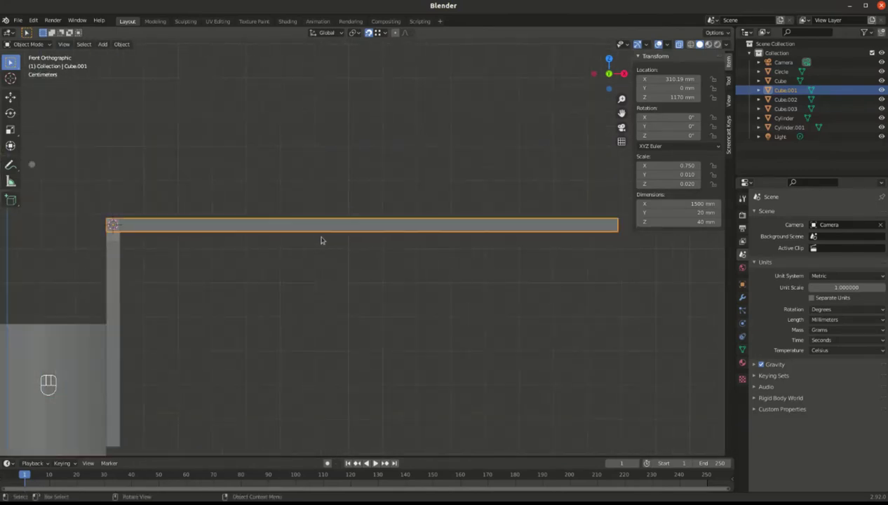
{"action": "right_click", "coordinate": [336, 203]}
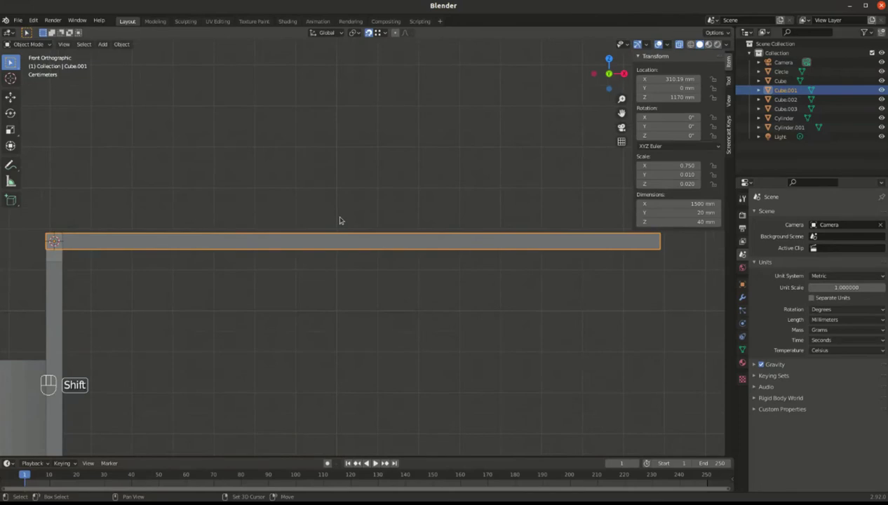
{"action": "left_click_drag", "start_coordinate": [347, 204], "coordinate": [345, 142]}
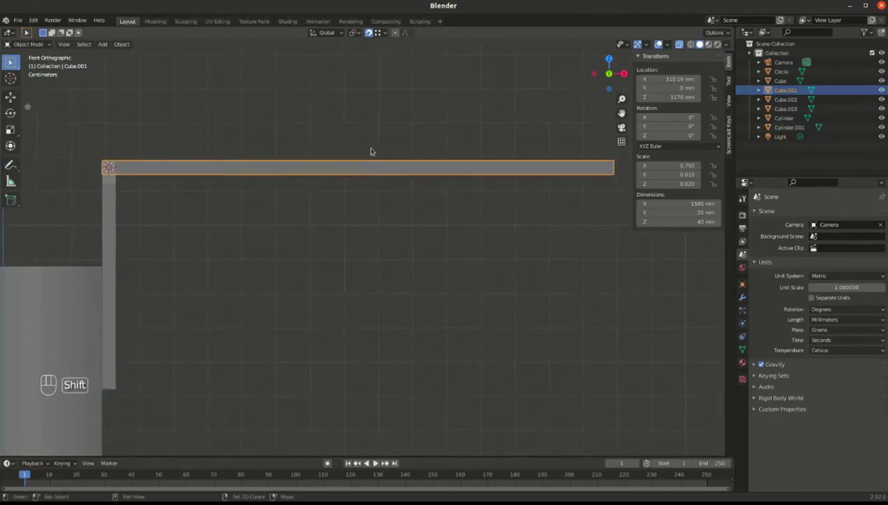
{"action": "key", "text": "r"}
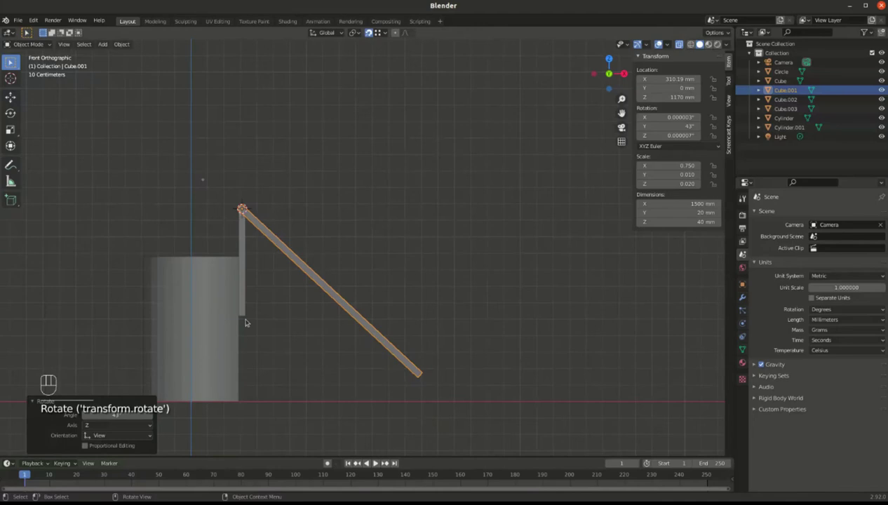
{"action": "left_click_drag", "start_coordinate": [127, 171], "coordinate": [415, 151]}
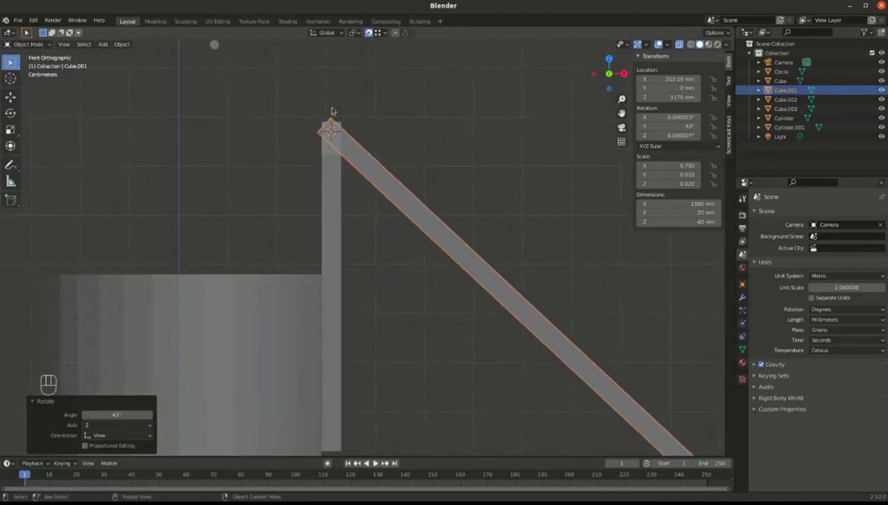
{"action": "left_click_drag", "start_coordinate": [316, 171], "coordinate": [364, 287]}
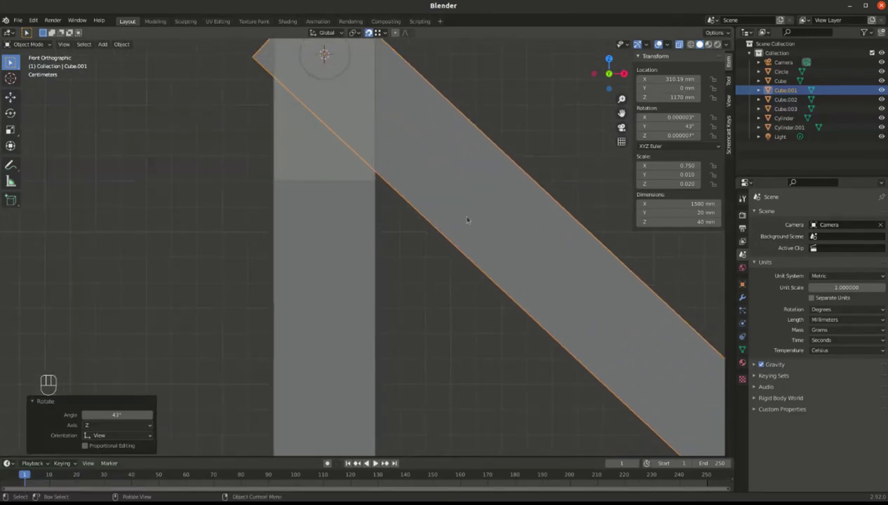
{"action": "key", "text": "r"}
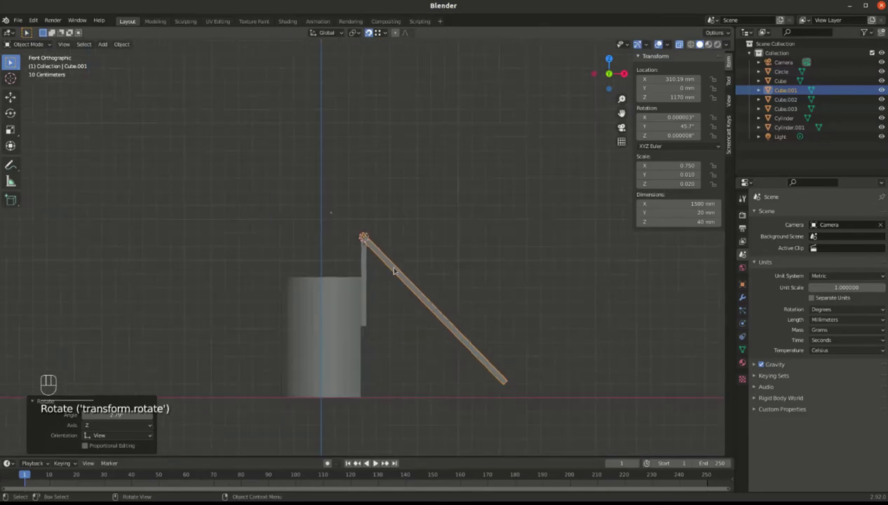
{"action": "left_click_drag", "start_coordinate": [407, 232], "coordinate": [372, 142]}
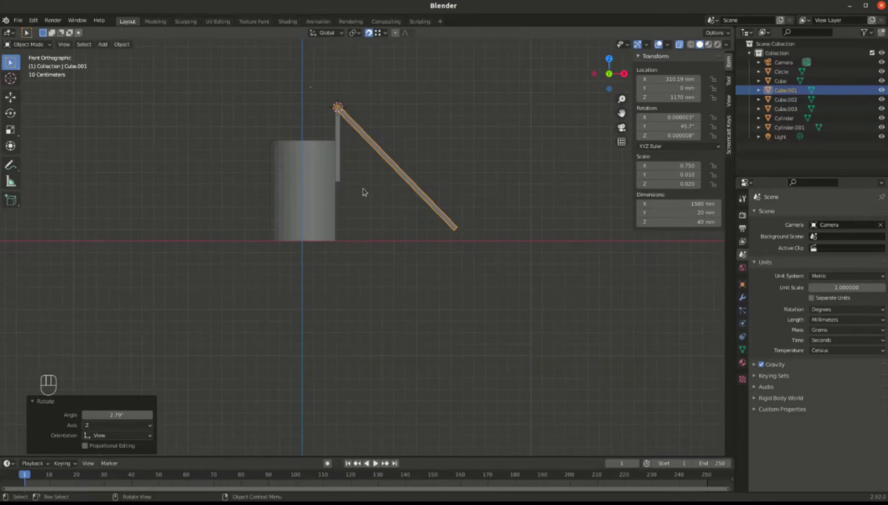
{"action": "left_click_drag", "start_coordinate": [381, 192], "coordinate": [415, 263]}
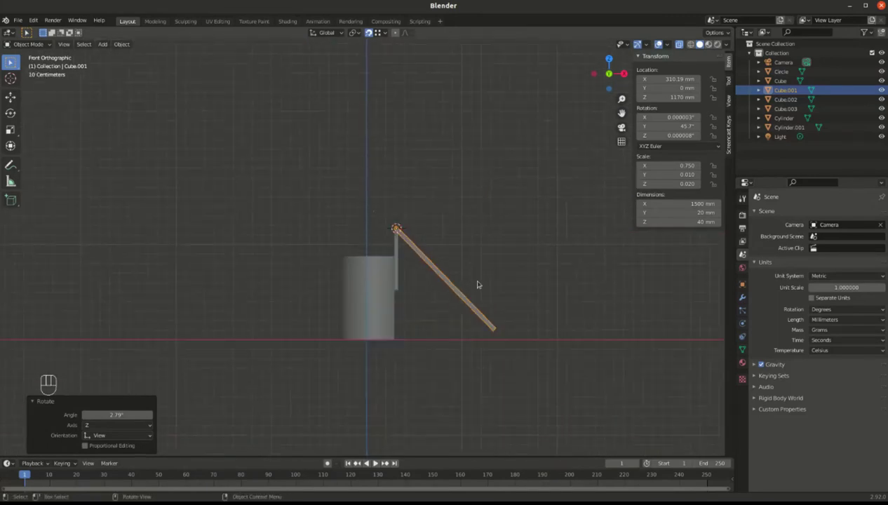
{"action": "key", "text": "ctrl+z"}
{"action": "key", "text": "ctrl+z"}
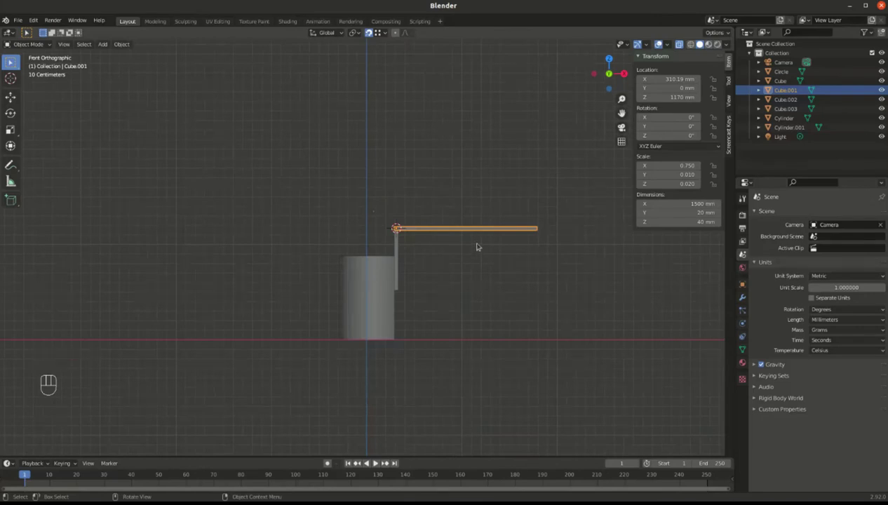
Tilt the lever arm to about −137° about Y around its end pivot and zoom in on the post below the axle.
{"action": "key", "text": "shift+d"}
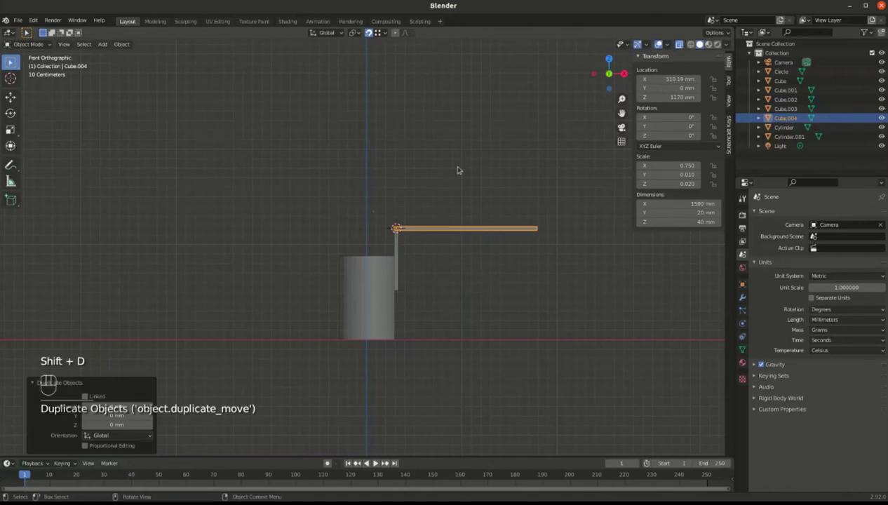
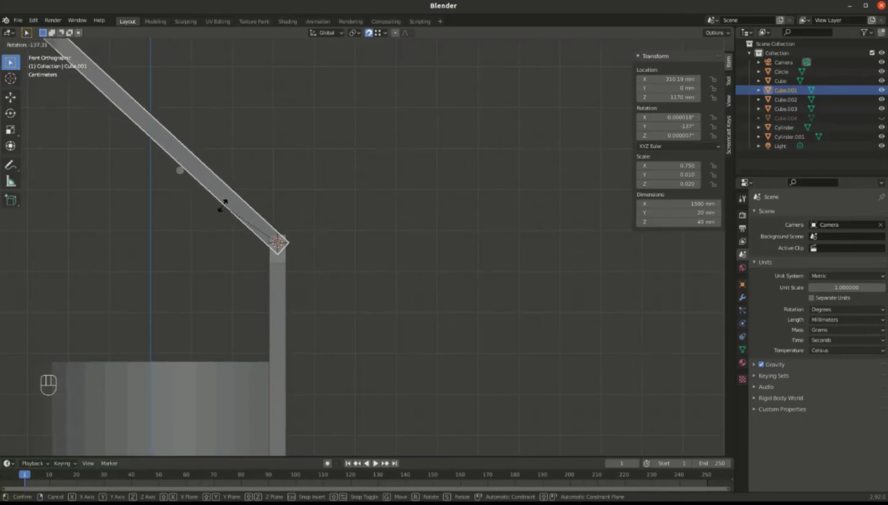
{"action": "left_click_drag", "start_coordinate": [215, 264], "coordinate": [290, 253]}
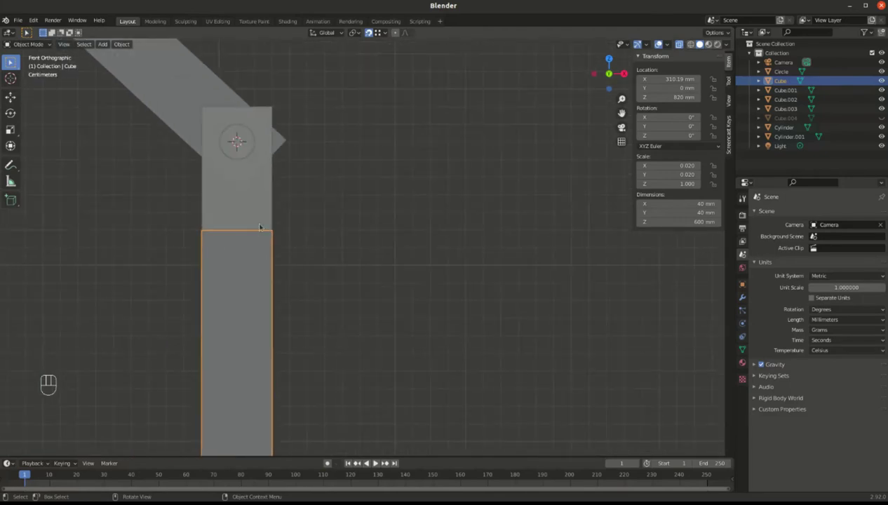
Move the vertical post along Z beneath the axle, undo, and start lowering it again toward about 842 mm.
{"action": "key", "text": "g"}
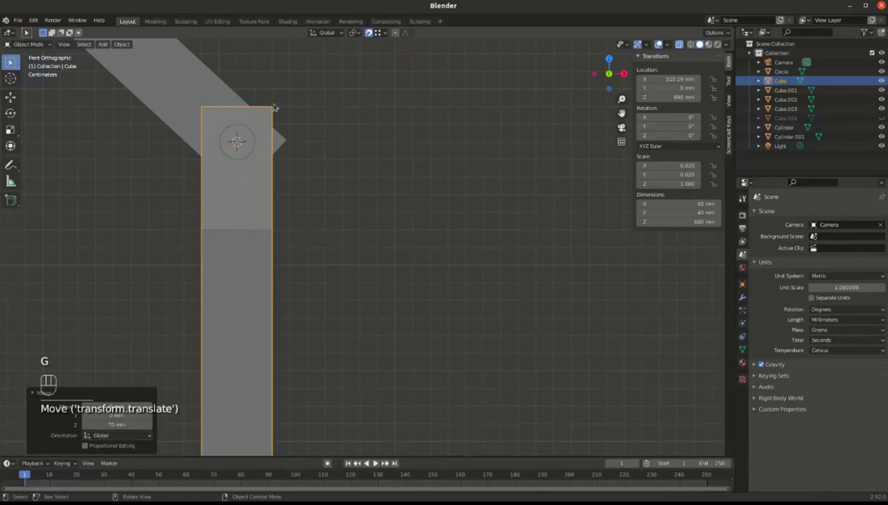
{"action": "key", "text": "g"}
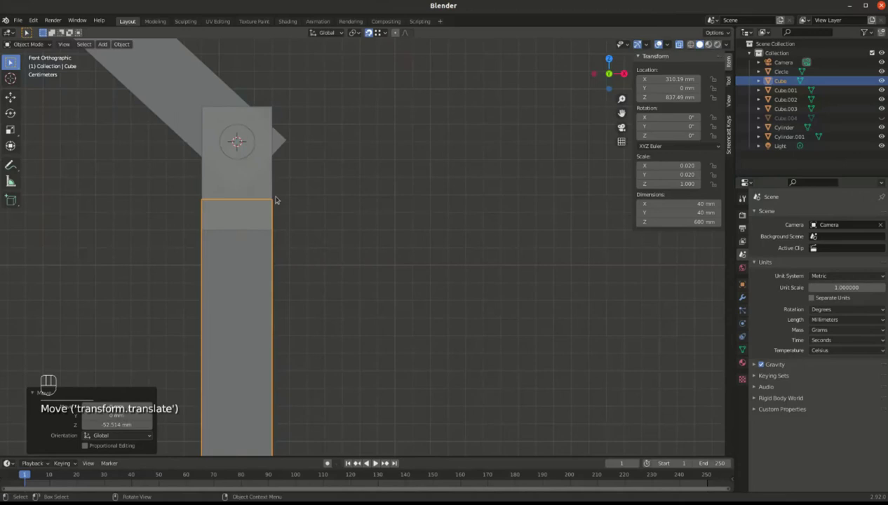
{"action": "left_click_drag", "start_coordinate": [267, 207], "coordinate": [212, 216]}
{"action": "key", "text": "ctrl+z"}
{"action": "key", "text": "g"}
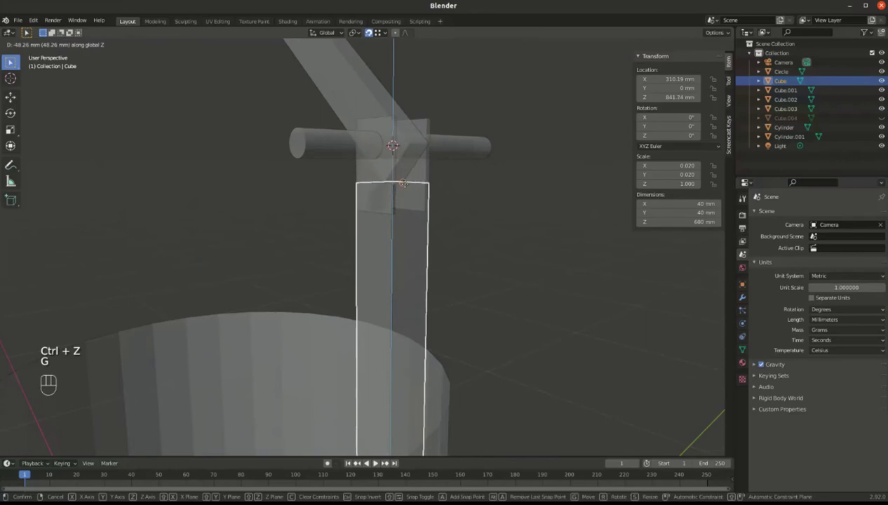
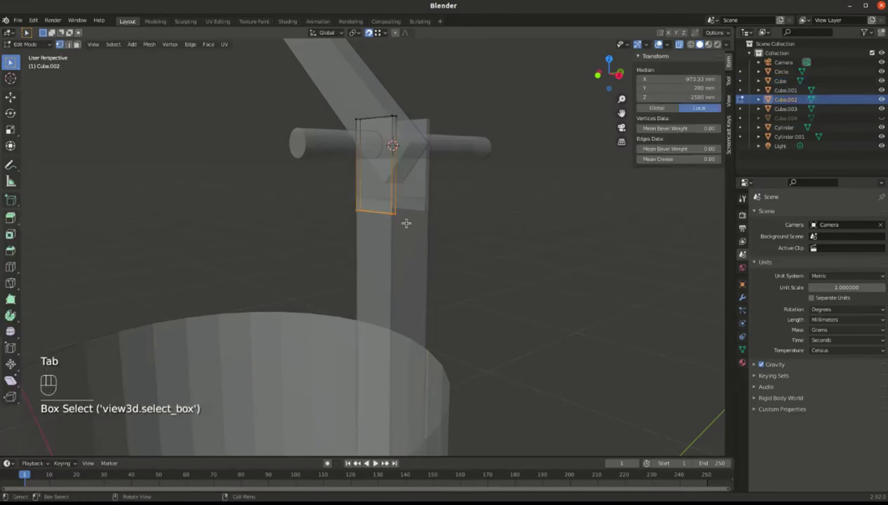
Raise the bracket plates' top vertices to the axle, leaving them 40 × 4 × 60.4 mm.
{"action": "key", "text": "g"}
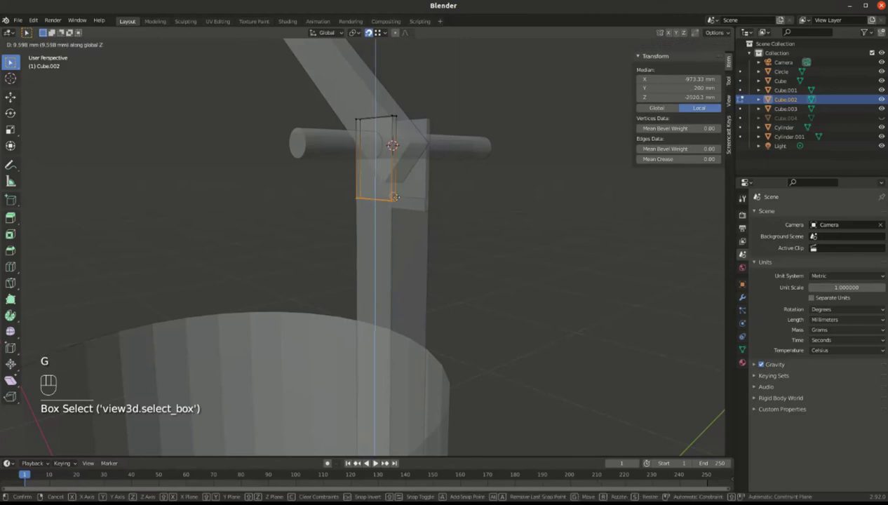
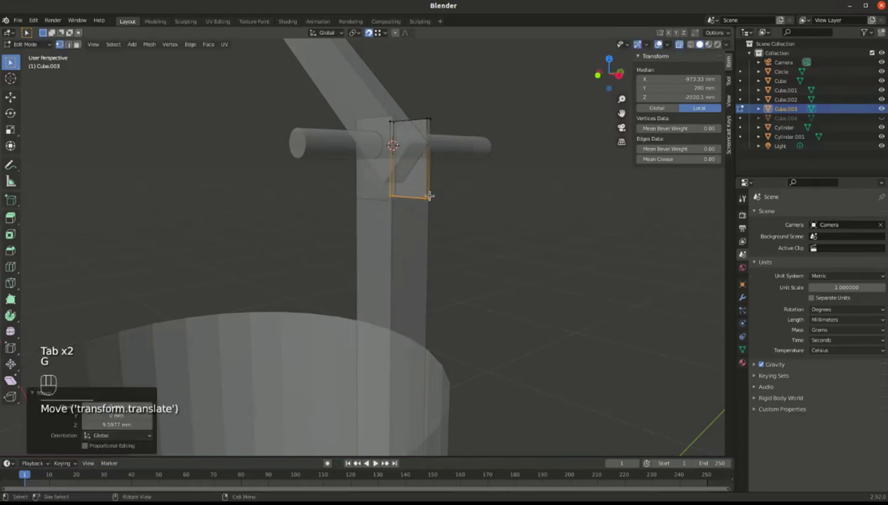
{"action": "key", "text": "Tab"}
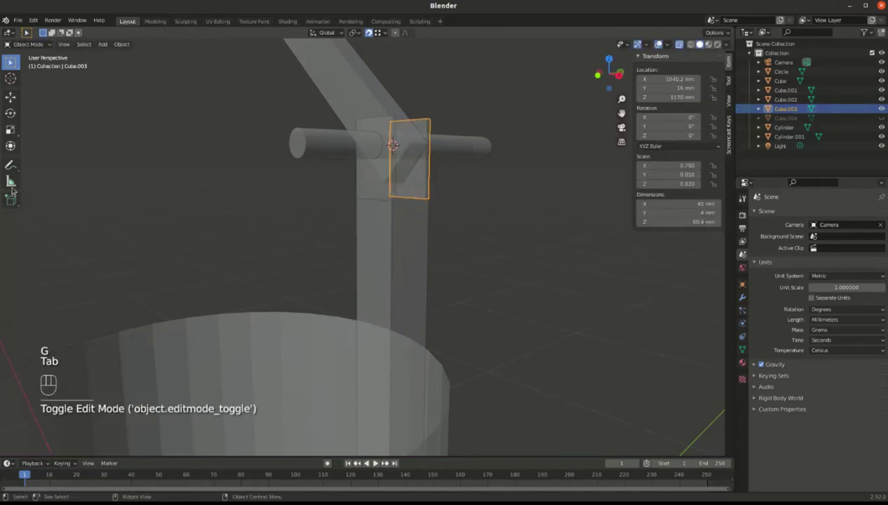
{"action": "left_click", "coordinate": [11, 185]}
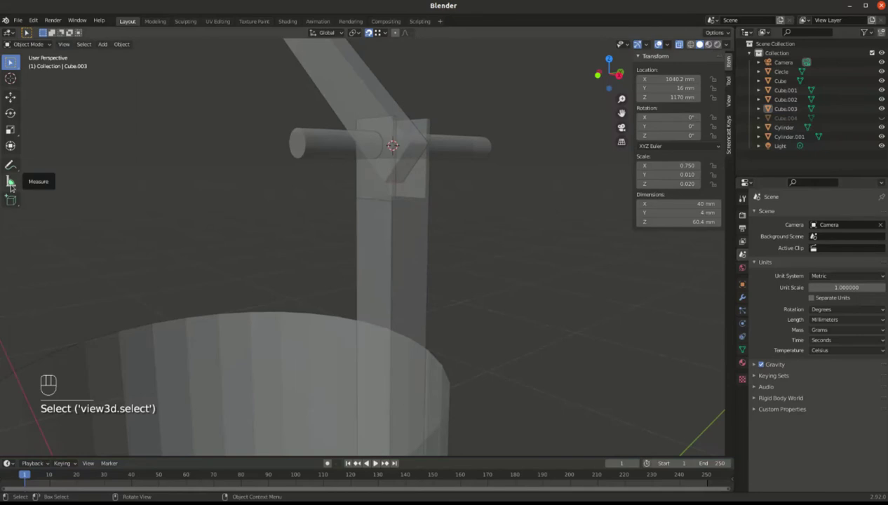
{"action": "left_click_drag", "start_coordinate": [13, 183], "coordinate": [391, 109]}
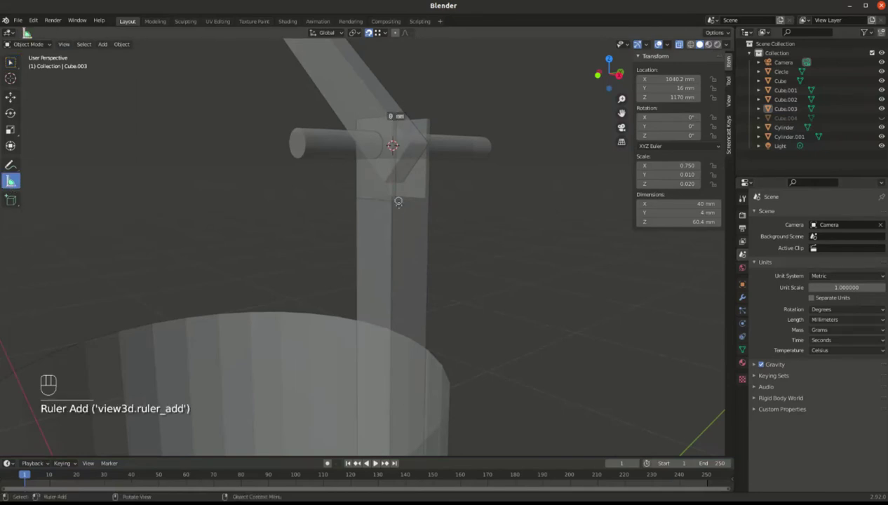
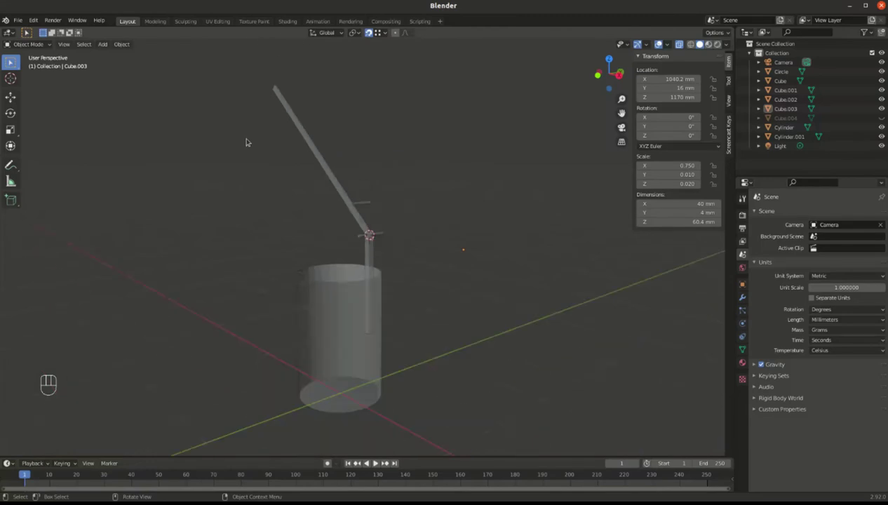
Undo the recent edits step by step until the lever arm sits level again.
{"action": "left_click_drag", "start_coordinate": [268, 163], "coordinate": [301, 151]}
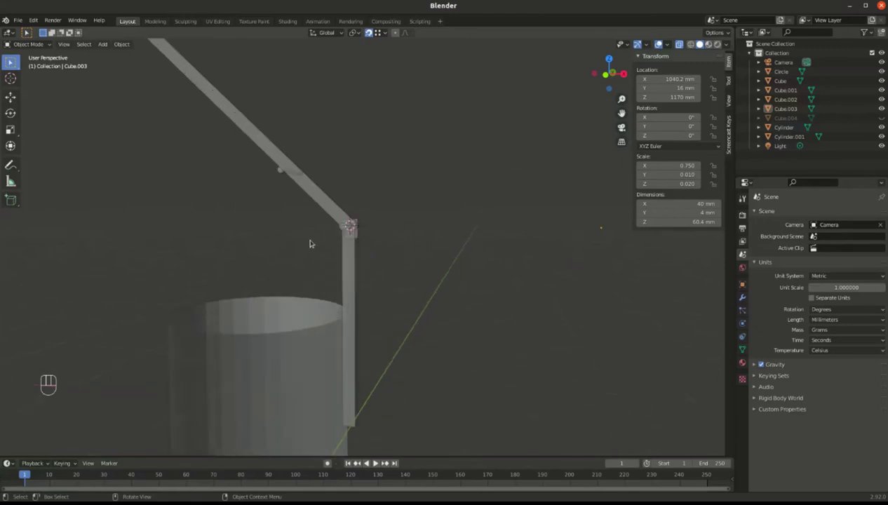
{"action": "key", "text": "ctrl+z"}
{"action": "key", "text": "ctrl+z"}
{"action": "key", "text": "ctrl+z"}
{"action": "key", "text": "ctrl+z"}
{"action": "key", "text": "ctrl+z"}
{"action": "key", "text": "ctrl+z"}
{"action": "key", "text": "ctrl+z"}
{"action": "key", "text": "ctrl+z"}
{"action": "key", "text": "ctrl+z"}
{"action": "key", "text": "ctrl+z"}
{"action": "key", "text": "ctrl+z"}
{"action": "key", "text": "ctrl+z"}
{"action": "key", "text": "ctrl+z"}
{"action": "key", "text": "ctrl+z"}
{"action": "key", "text": "ctrl+z"}
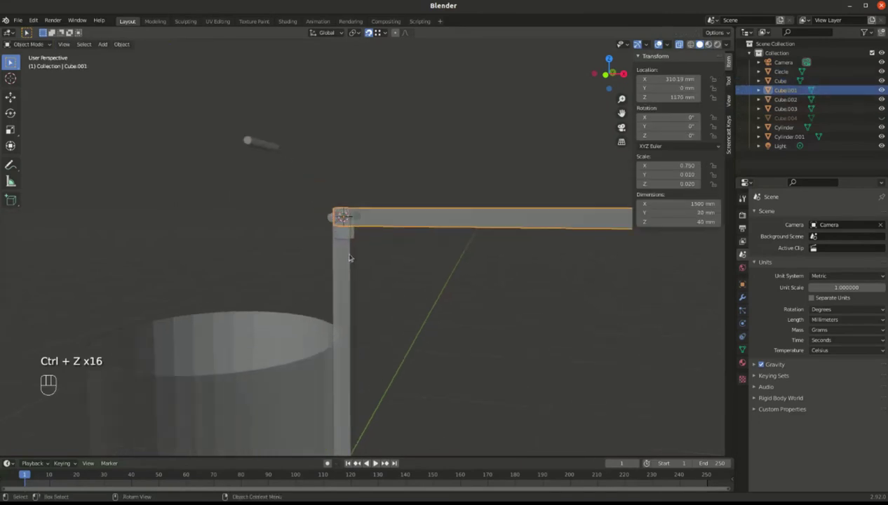
Resize bracket Cube.002 by moving its top vertices along Z to a 60 mm height.
{"action": "left_click", "coordinate": [341, 222]}
{"action": "left_click_drag", "start_coordinate": [343, 226], "coordinate": [353, 243]}
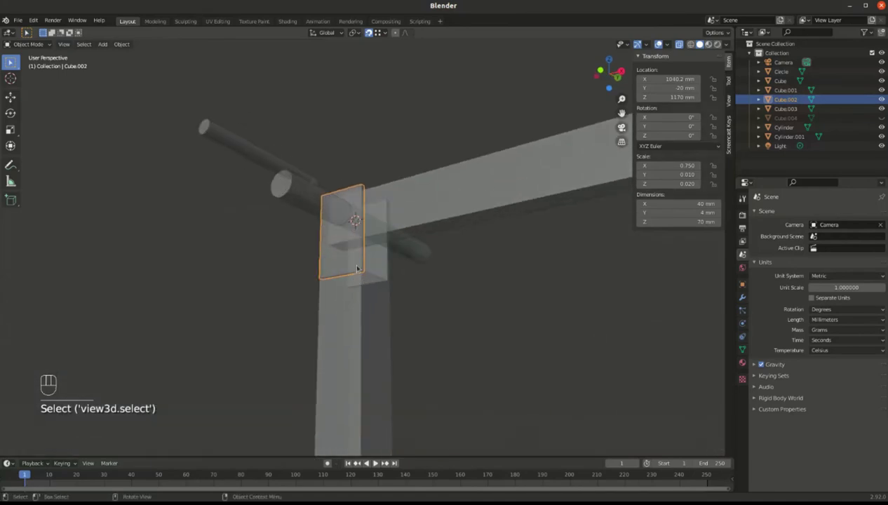
{"action": "key", "text": "g"}
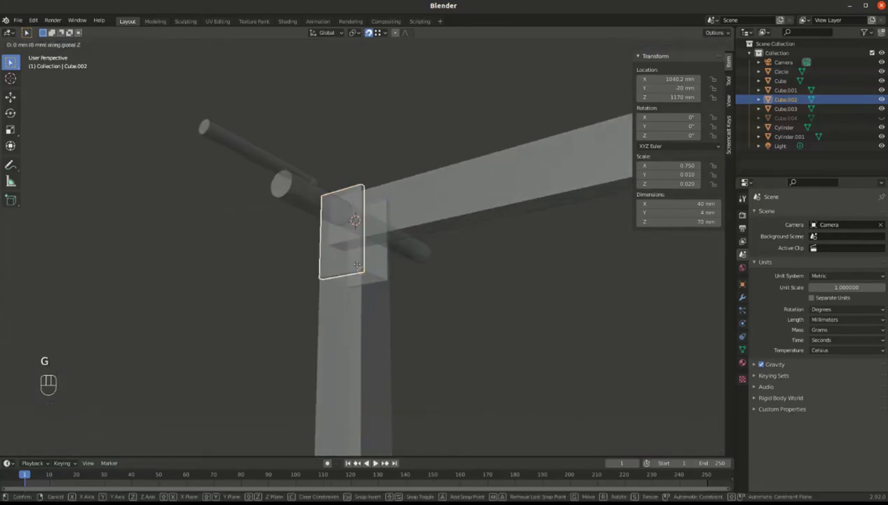
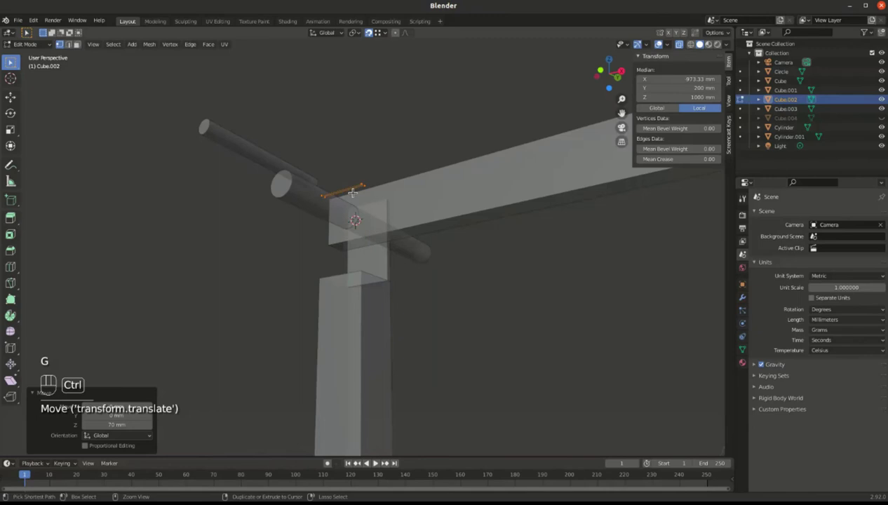
{"action": "key", "text": "ctrl+z"}
{"action": "key", "text": "g"}
{"action": "key", "text": "g"}
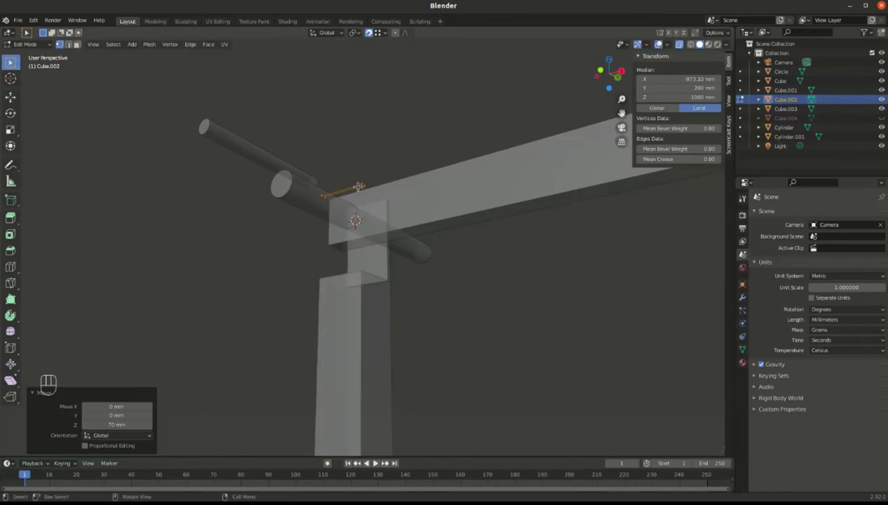
{"action": "key", "text": "g"}
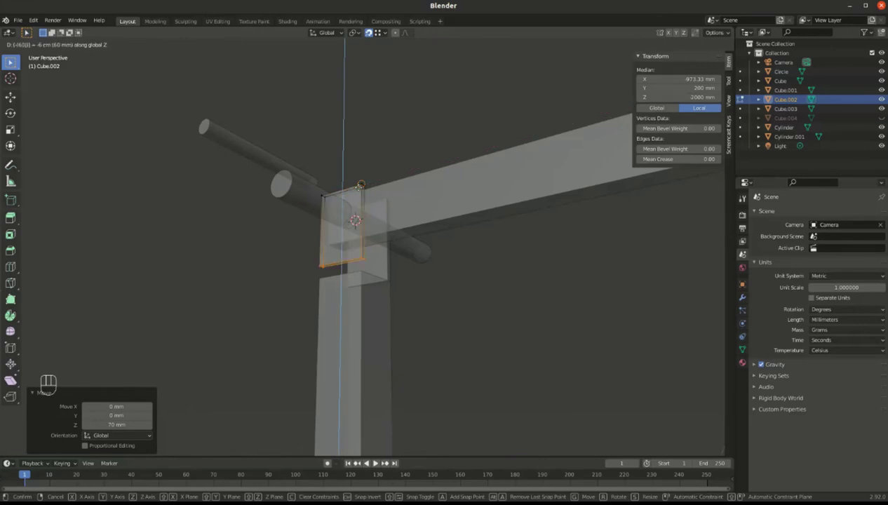
{"action": "key", "text": "Tab"}
{"action": "key", "text": "Tab"}
Resize bracket Cube.003 the same way, then move the vertical post to Z 830 mm.
{"action": "key", "text": "g"}
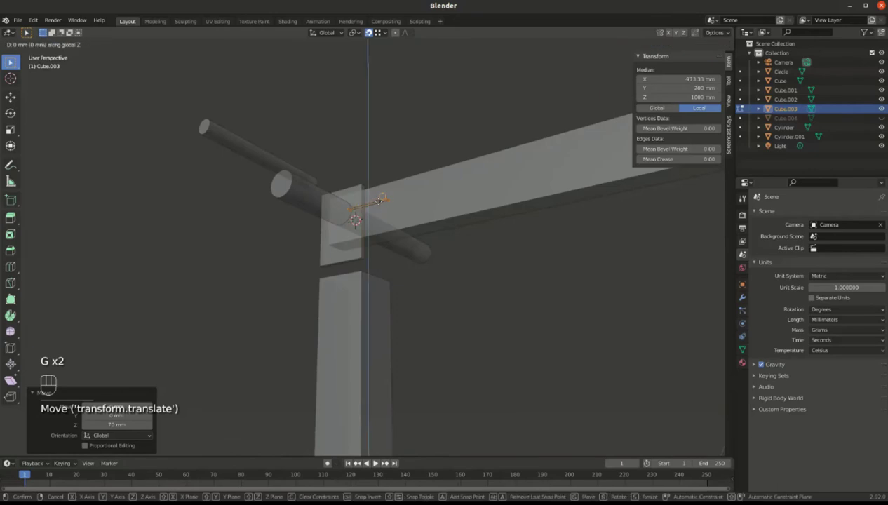
{"action": "key", "text": "g"}
{"action": "key", "text": "Tab"}
{"action": "key", "text": "g"}
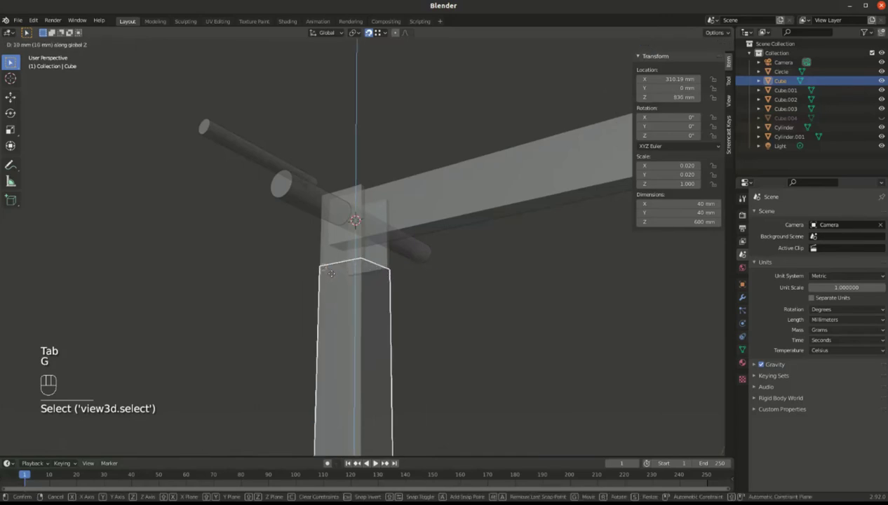
{"action": "left_click_drag", "start_coordinate": [324, 272], "coordinate": [373, 274]}
{"action": "left_click_drag", "start_coordinate": [340, 282], "coordinate": [346, 276]}
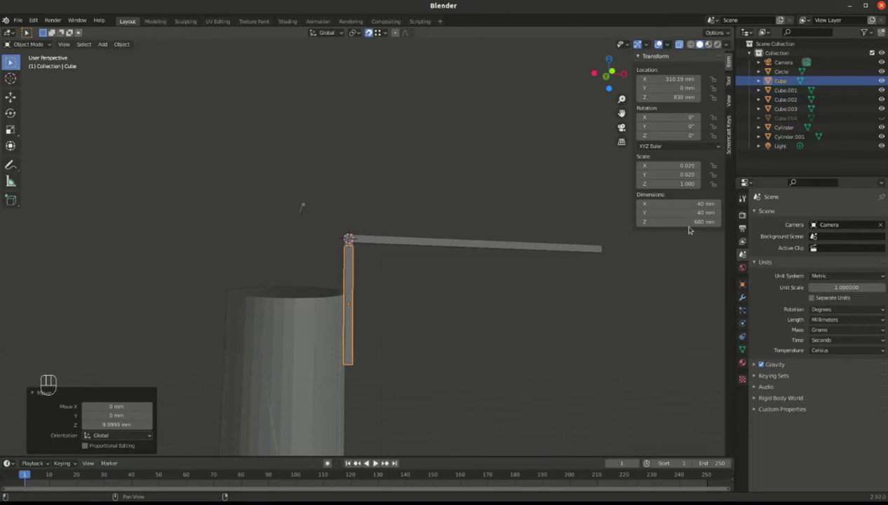
{"action": "left_click_drag", "start_coordinate": [265, 280], "coordinate": [275, 280]}
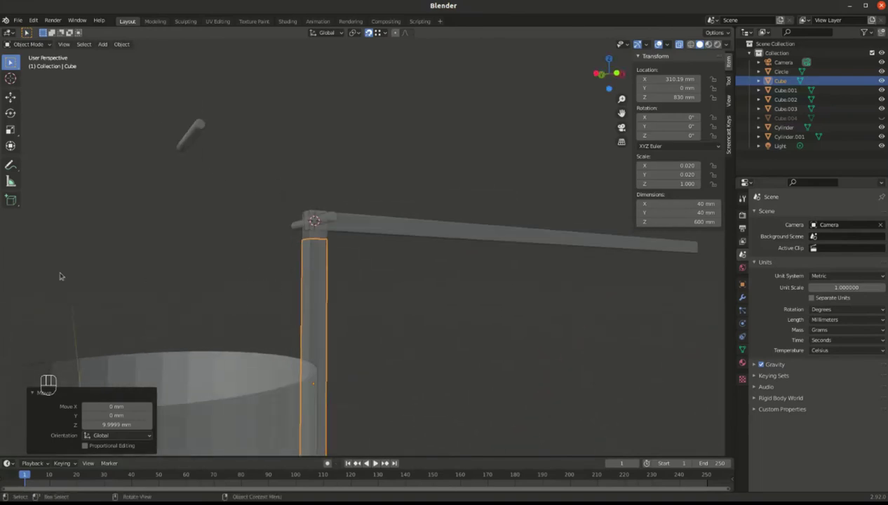
{"action": "left_click_drag", "start_coordinate": [134, 231], "coordinate": [315, 222]}
{"action": "left_click_drag", "start_coordinate": [389, 252], "coordinate": [239, 275]}
{"action": "key", "text": "g"}
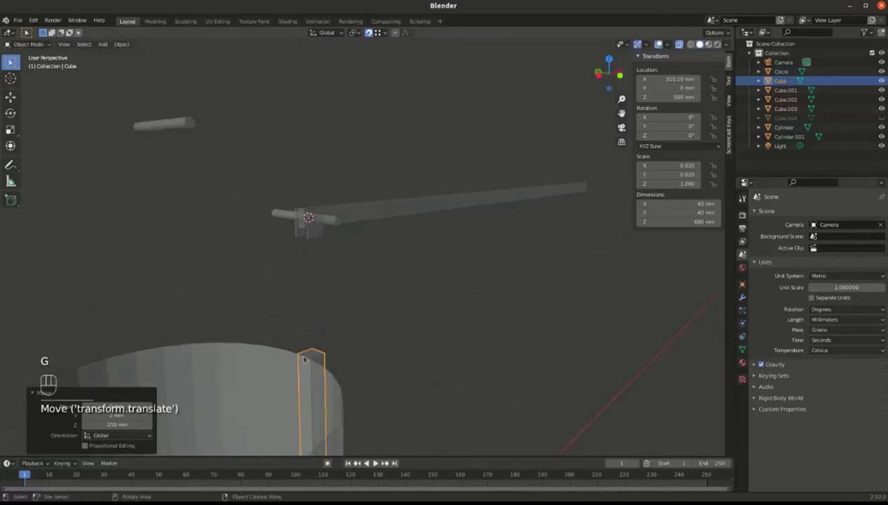
{"action": "key", "text": "g"}
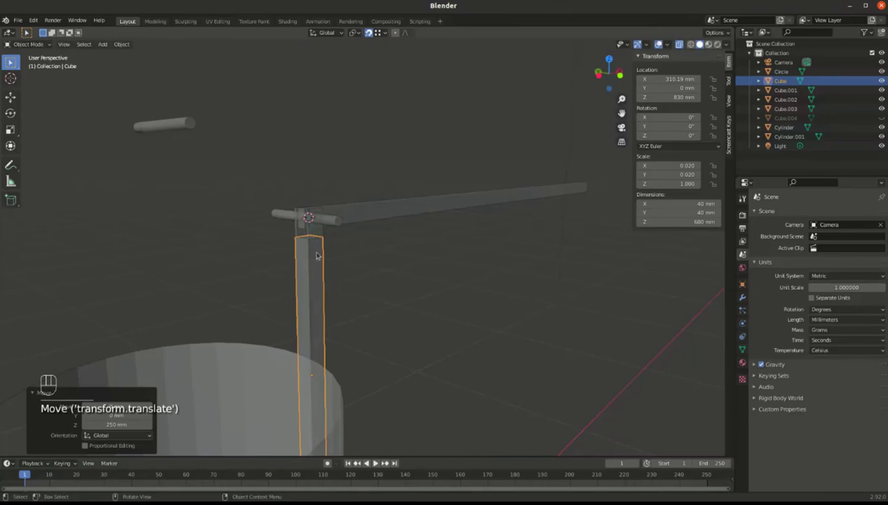
{"action": "left_click_drag", "start_coordinate": [353, 341], "coordinate": [315, 351]}
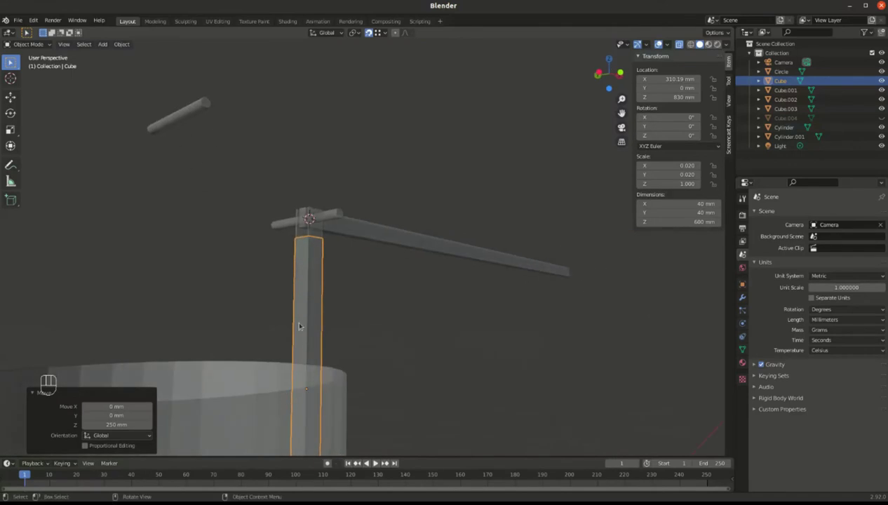
{"action": "left_click_drag", "start_coordinate": [291, 273], "coordinate": [302, 252]}
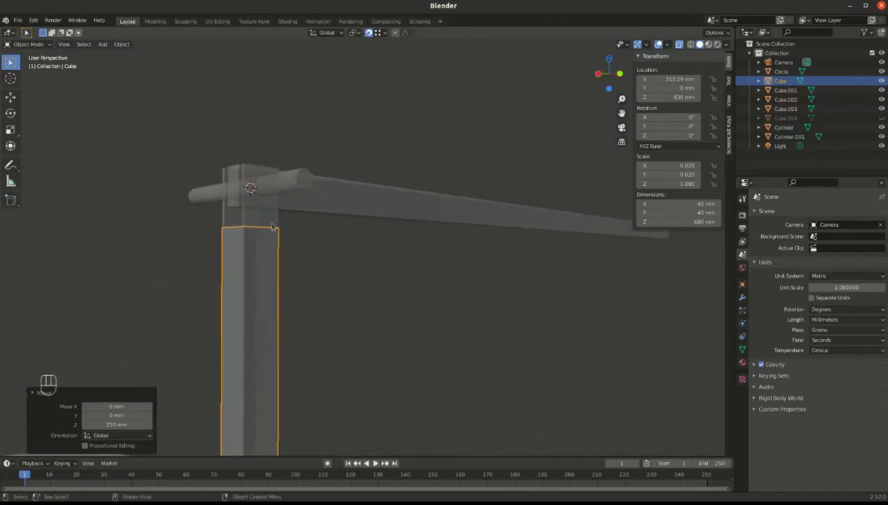
{"action": "left_click_drag", "start_coordinate": [205, 251], "coordinate": [267, 317]}
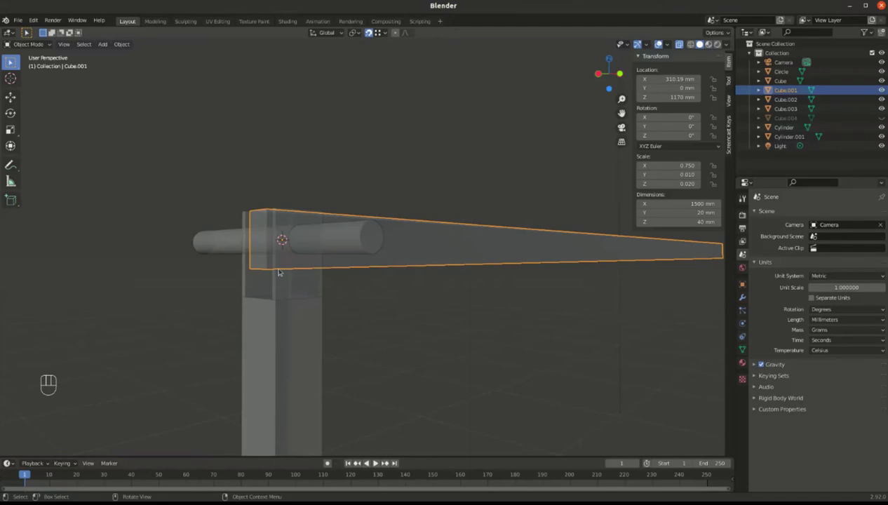
{"action": "left_click", "coordinate": [281, 287]}
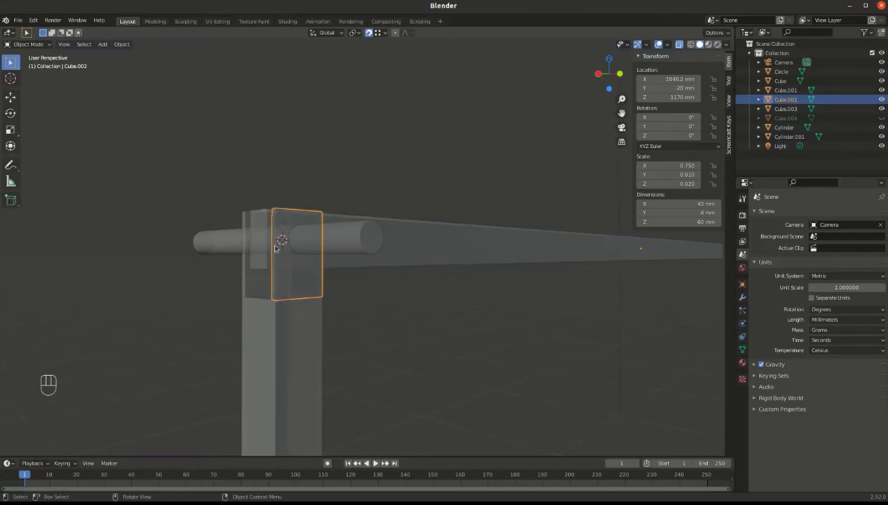
{"action": "left_click_drag", "start_coordinate": [284, 294], "coordinate": [245, 287]}
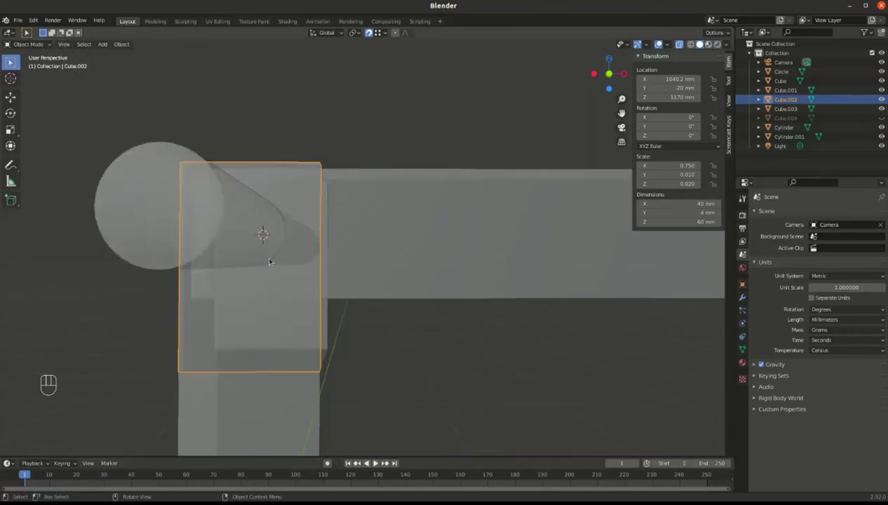
{"action": "left_click_drag", "start_coordinate": [292, 261], "coordinate": [340, 256]}
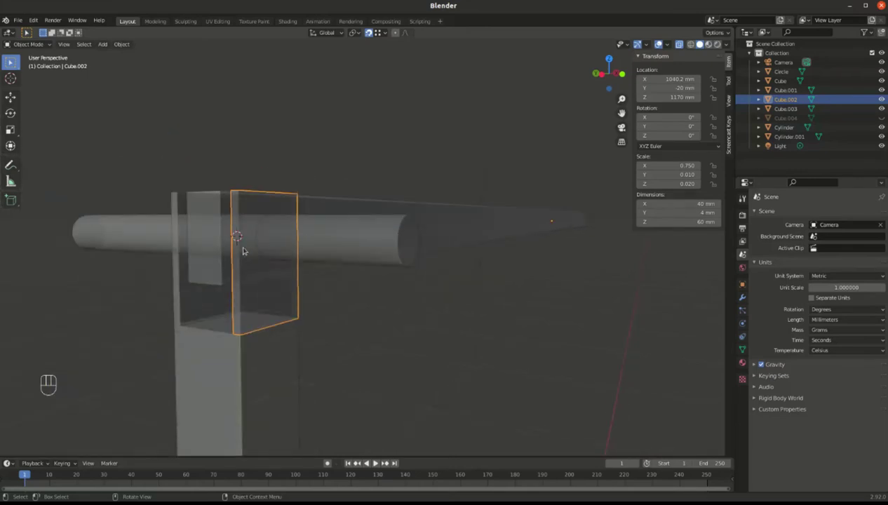
{"action": "left_click_drag", "start_coordinate": [209, 248], "coordinate": [209, 269]}
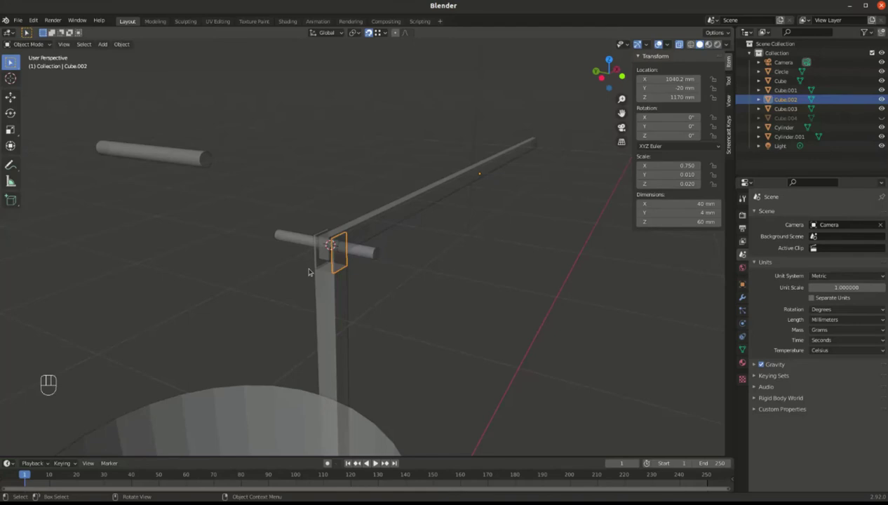
{"action": "left_click", "coordinate": [447, 256]}
{"action": "left_click_drag", "start_coordinate": [264, 292], "coordinate": [215, 254]}
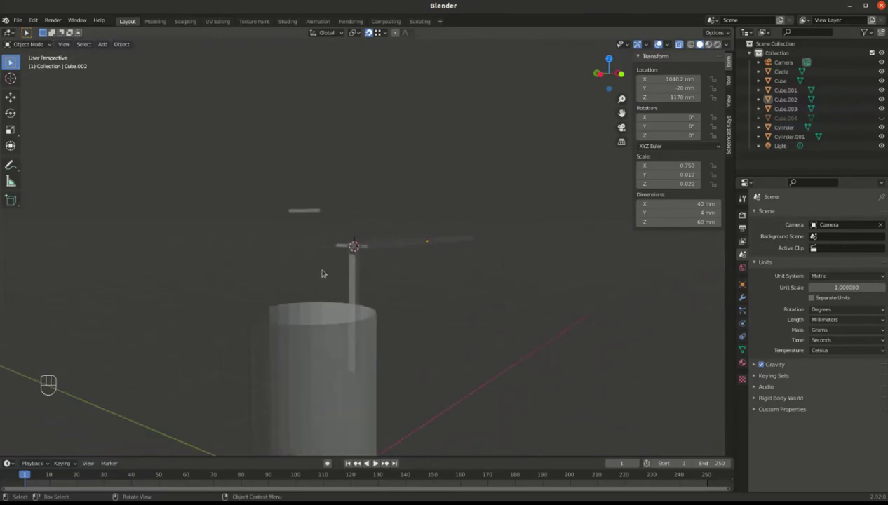
Rename the parts to Бочка, Позвонок, Рычаг, Ушко, Ушко 2 and Шпилька 20 in the Outliner.
{"action": "left_click", "coordinate": [316, 214]}
{"action": "key", "text": "h"}
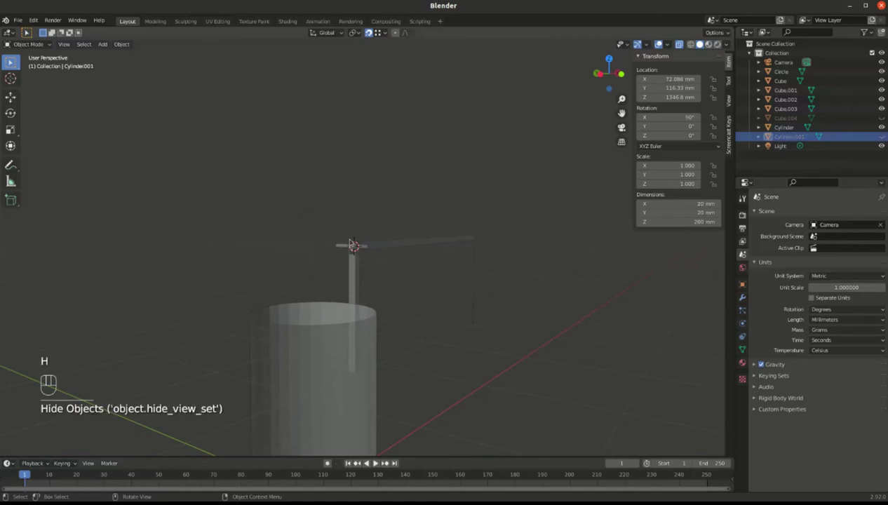
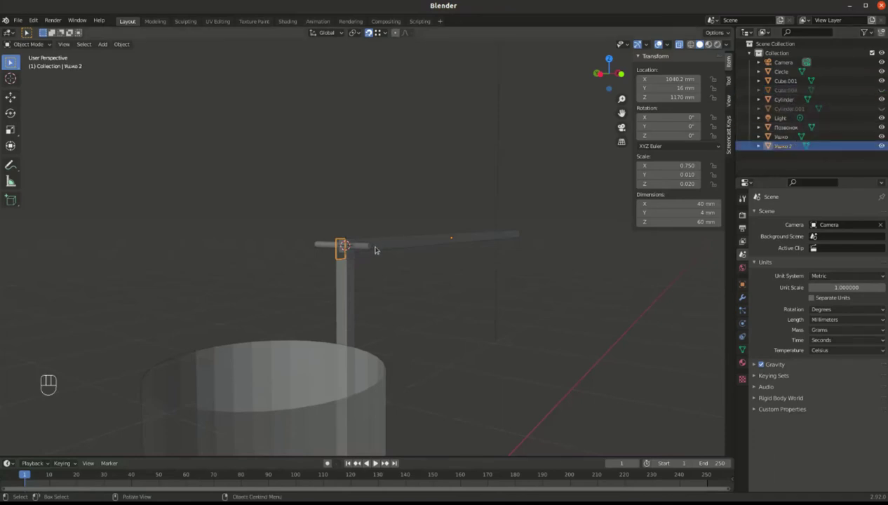
{"action": "left_click", "coordinate": [373, 247]}
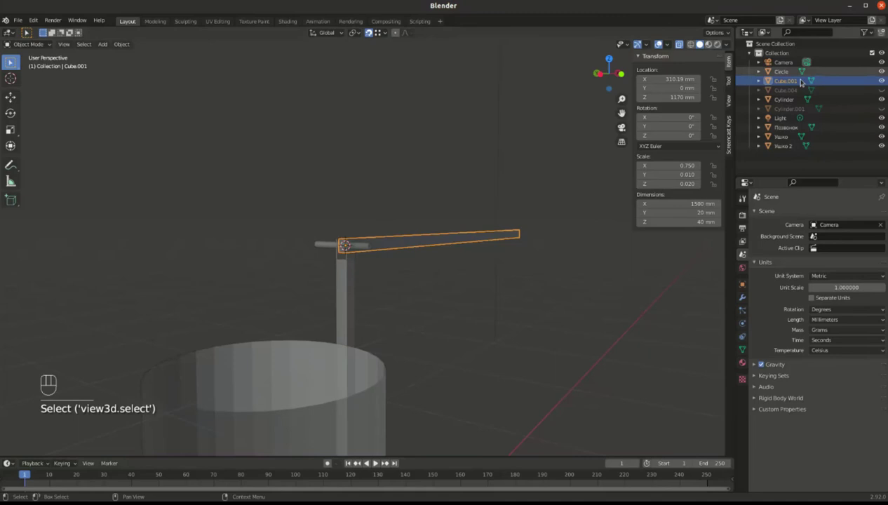
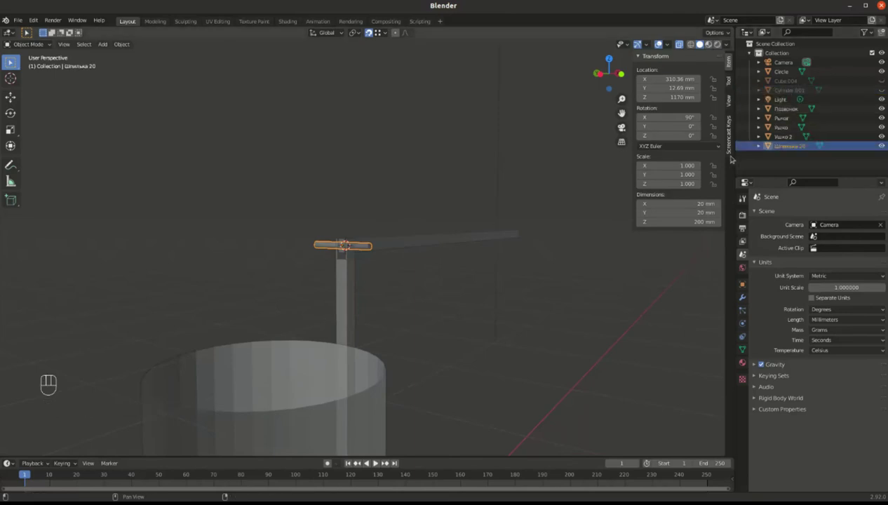
{"action": "left_click", "coordinate": [789, 70]}
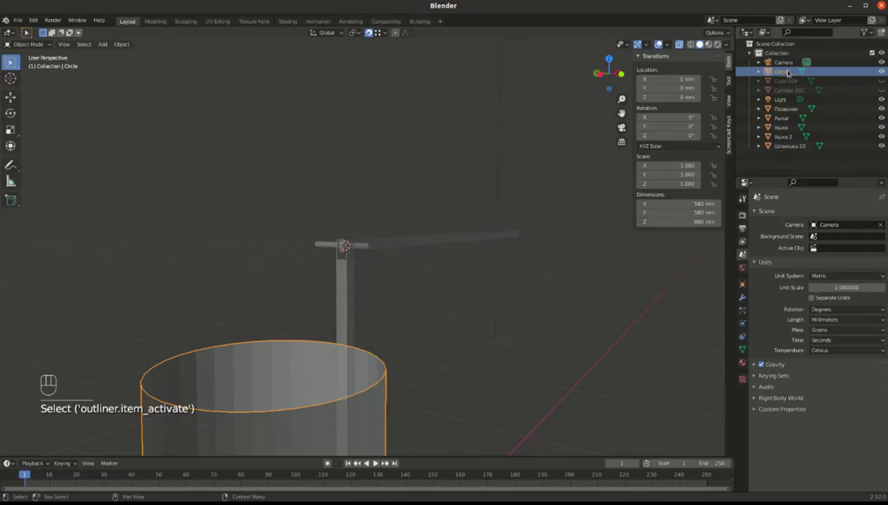
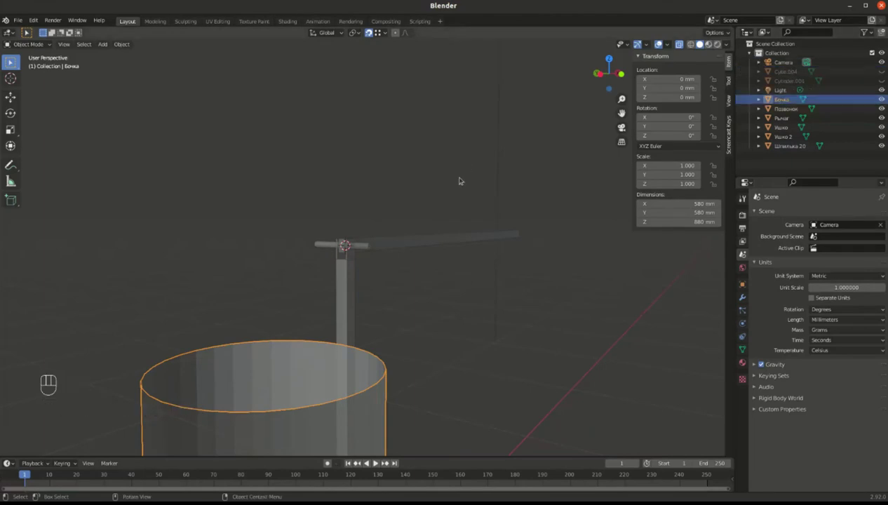
Scale the Шпилька 20 pin along Z by 0.341 to about 68.2 mm long.
{"action": "middle_click", "coordinate": [402, 217]}
{"action": "left_click", "coordinate": [409, 248]}
{"action": "left_click_drag", "start_coordinate": [427, 275], "coordinate": [424, 240]}
{"action": "key", "text": "alt+z"}
{"action": "left_click_drag", "start_coordinate": [417, 256], "coordinate": [433, 343]}
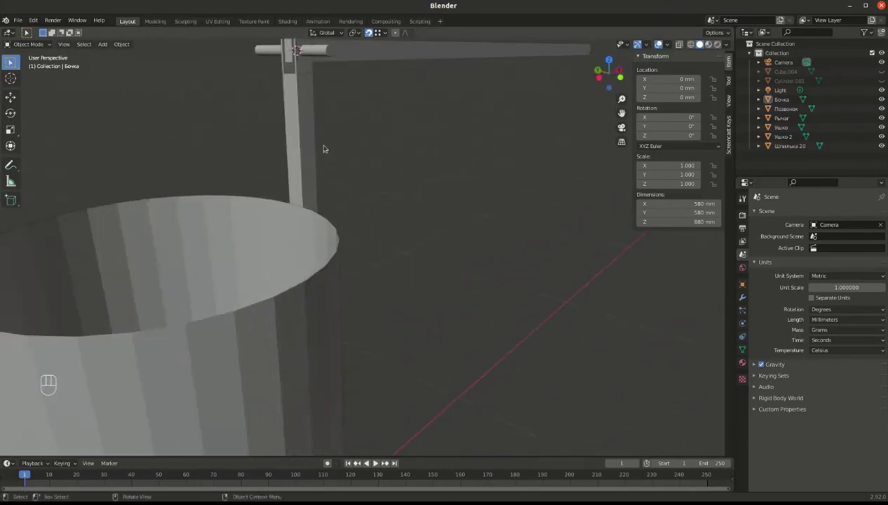
{"action": "left_click_drag", "start_coordinate": [329, 137], "coordinate": [371, 263]}
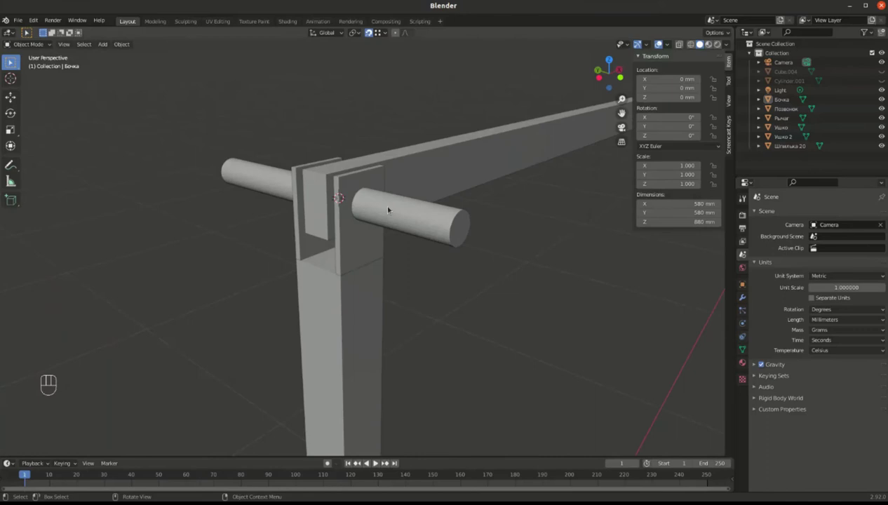
{"action": "left_click_drag", "start_coordinate": [344, 187], "coordinate": [322, 203]}
{"action": "left_click_drag", "start_coordinate": [440, 191], "coordinate": [494, 166]}
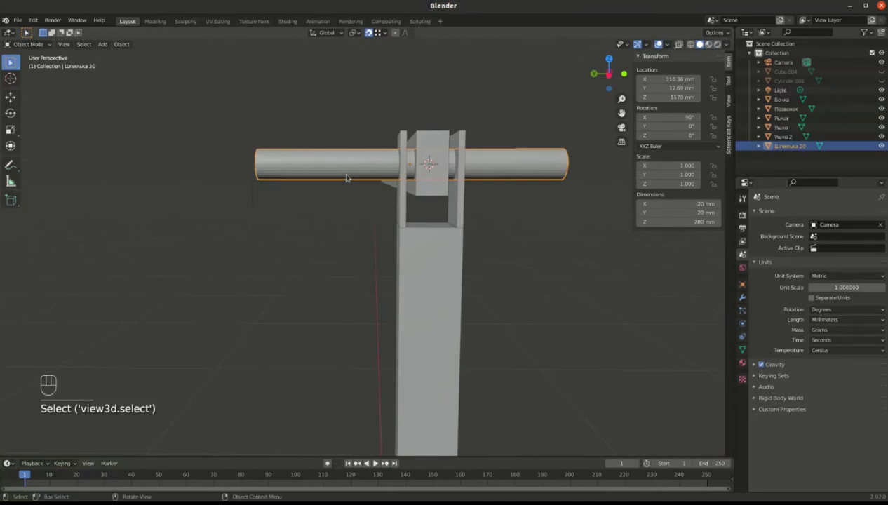
{"action": "key", "text": "s"}
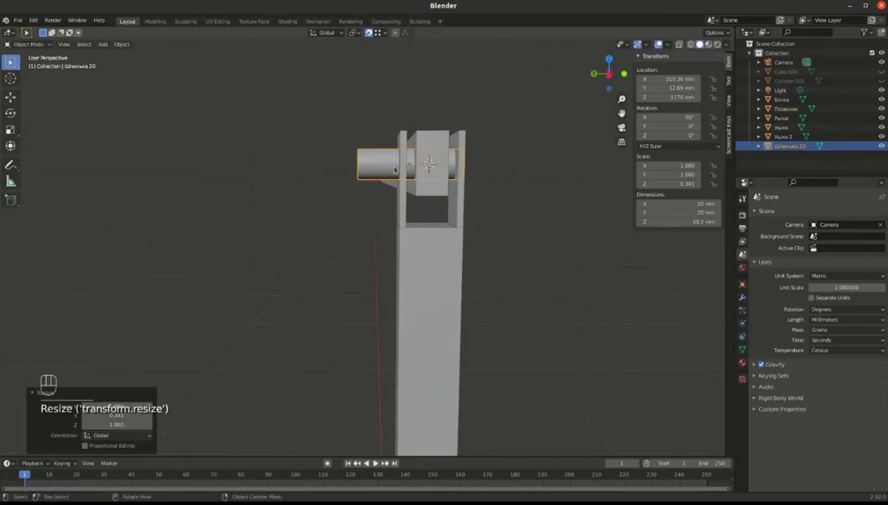
Slide the pin slightly along Y through the lever joint and view it from the front.
{"action": "middle_click", "coordinate": [386, 176]}
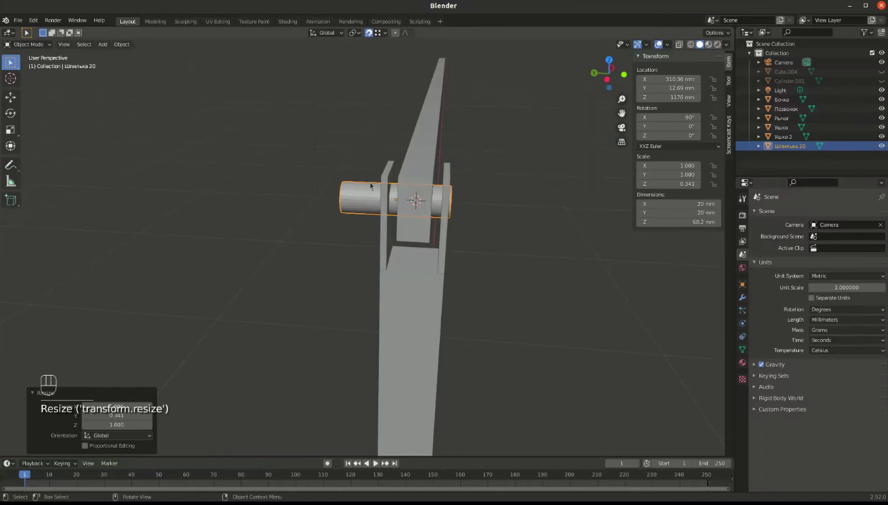
{"action": "key", "text": "g"}
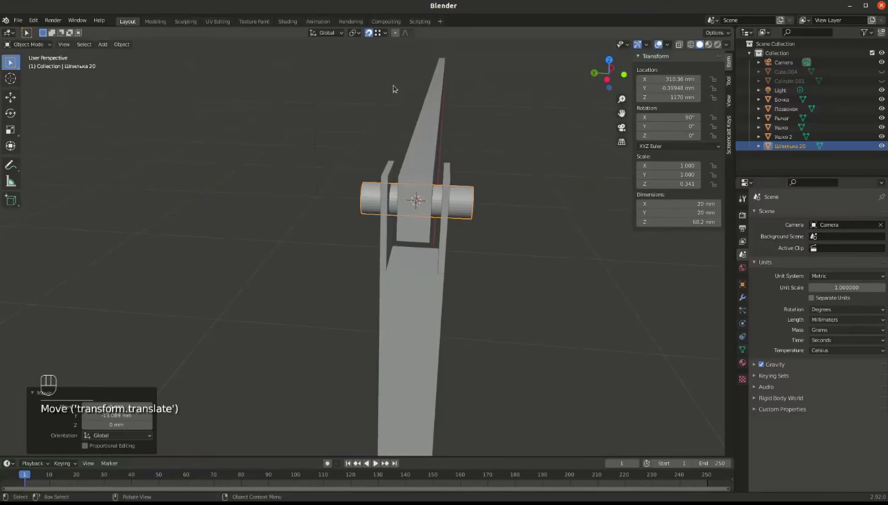
{"action": "left_click_drag", "start_coordinate": [418, 127], "coordinate": [415, 140]}
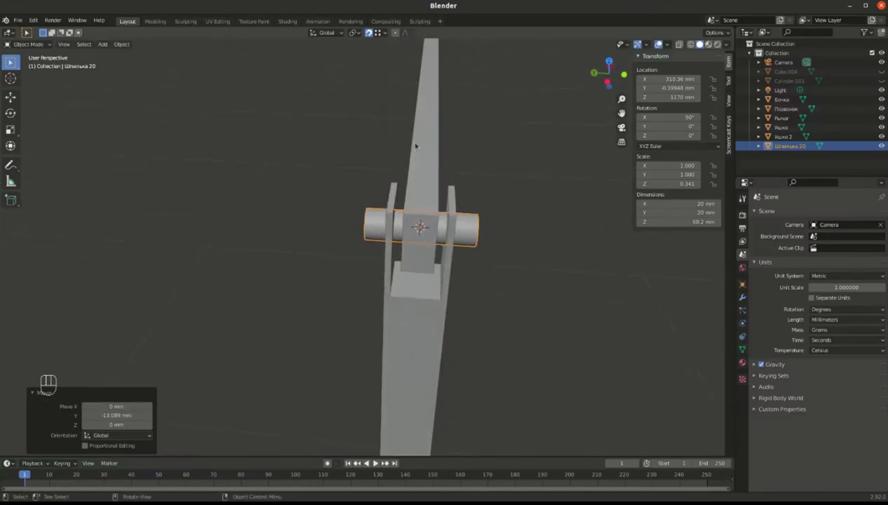
{"action": "key", "text": "g"}
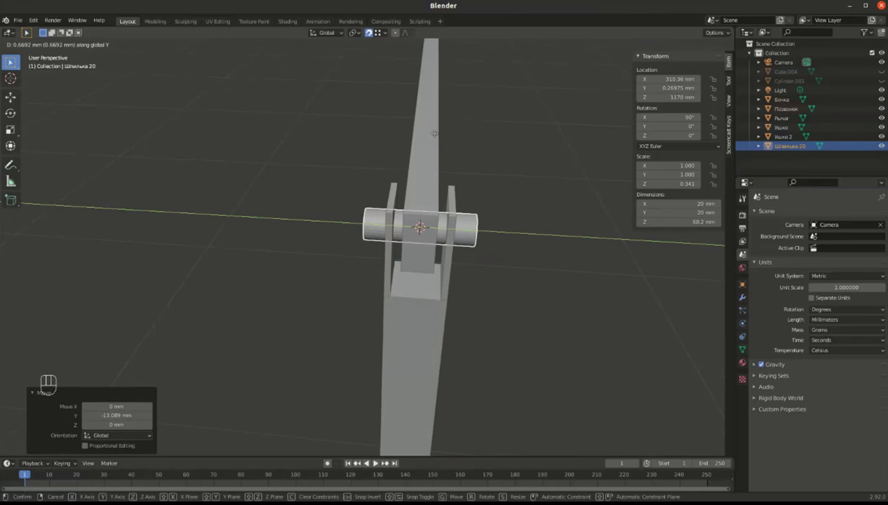
{"action": "left_click_drag", "start_coordinate": [443, 149], "coordinate": [446, 129]}
{"action": "key", "text": "Tab"}
{"action": "key", "text": "Tab"}
{"action": "key", "text": "`"}
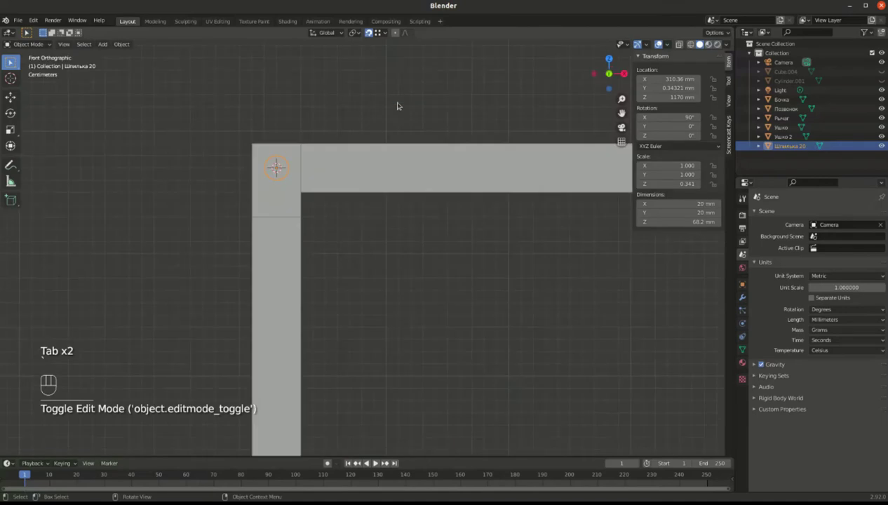
From the left view, nudge Шпилька 20 along Y to about −0.099 mm, centred between the plates.
{"action": "key", "text": "`"}
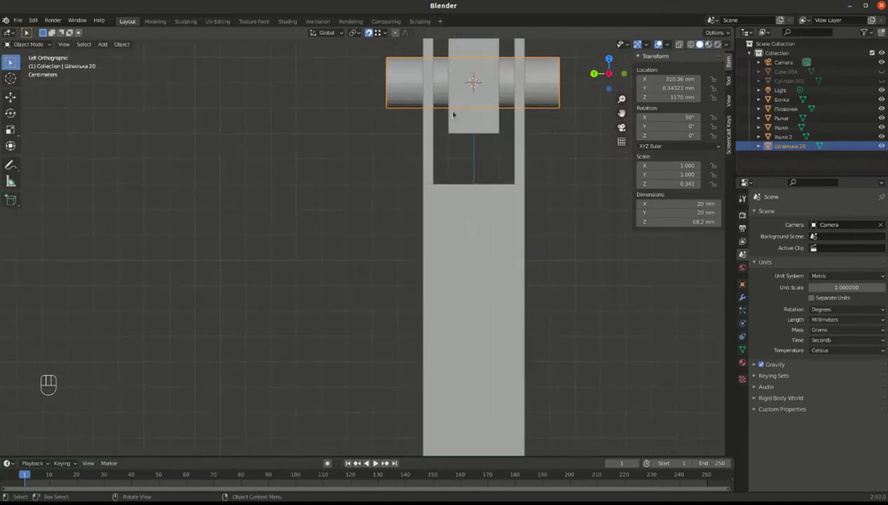
{"action": "left_click_drag", "start_coordinate": [464, 148], "coordinate": [379, 271]}
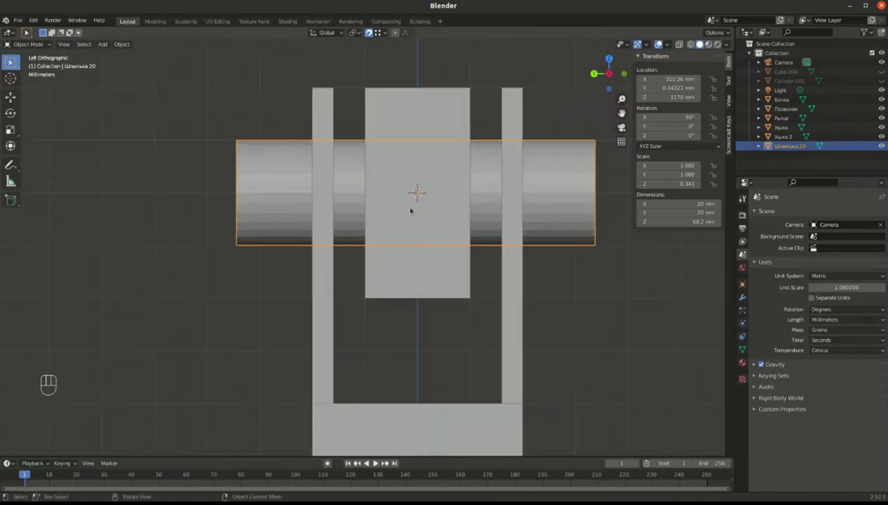
{"action": "left_click_drag", "start_coordinate": [443, 139], "coordinate": [418, 178]}
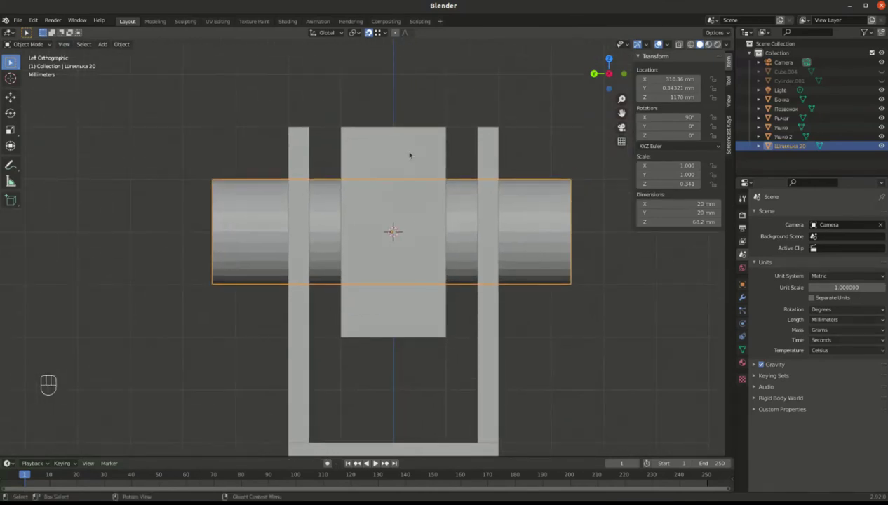
{"action": "key", "text": "g"}
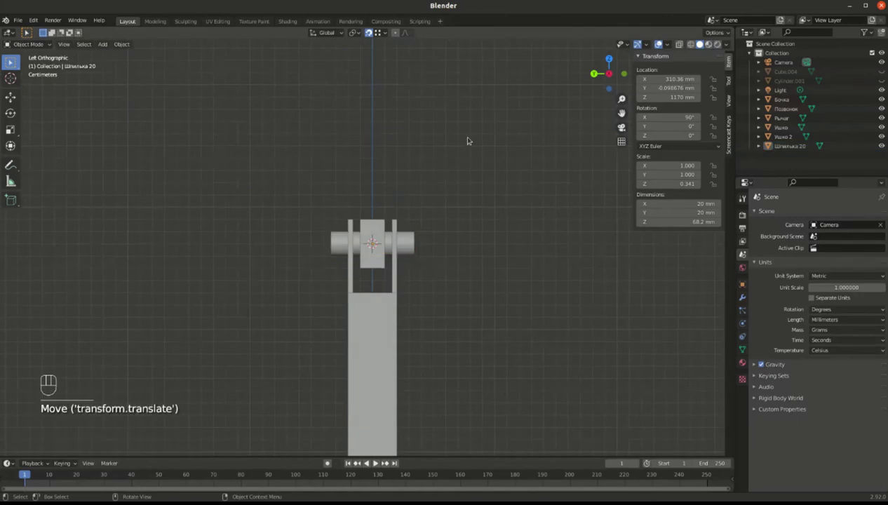
Rotate the Рычаг lever about its end pivot to −12.8° on Z, angling over the tub.
{"action": "left_click_drag", "start_coordinate": [435, 181], "coordinate": [402, 172]}
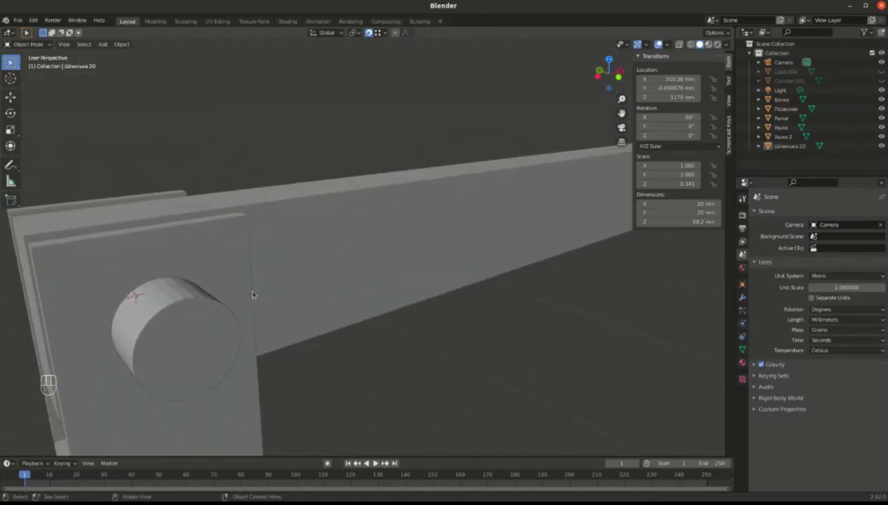
{"action": "left_click_drag", "start_coordinate": [227, 264], "coordinate": [292, 282]}
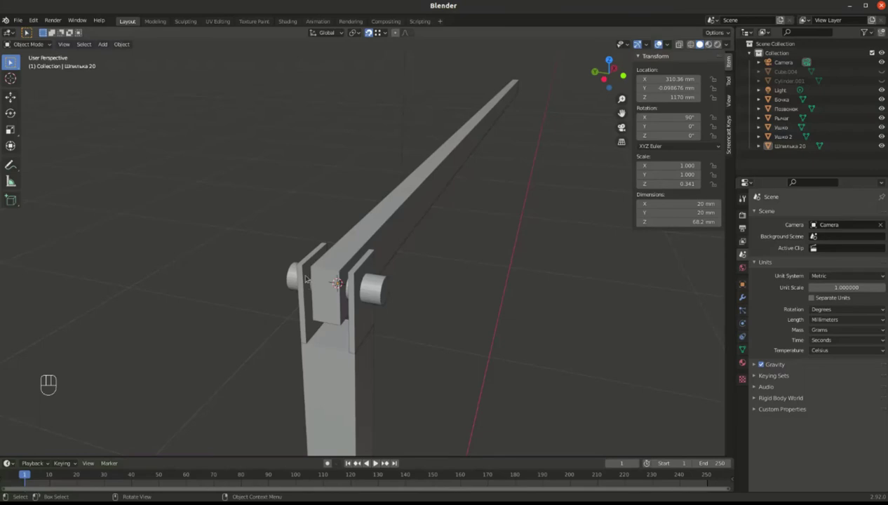
{"action": "left_click_drag", "start_coordinate": [358, 261], "coordinate": [309, 276]}
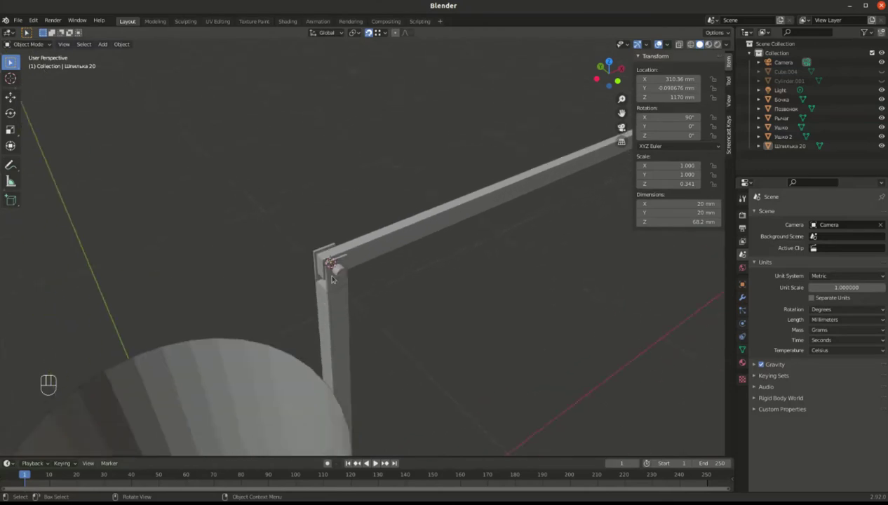
{"action": "left_click_drag", "start_coordinate": [342, 259], "coordinate": [346, 239]}
{"action": "left_click_drag", "start_coordinate": [407, 237], "coordinate": [387, 215]}
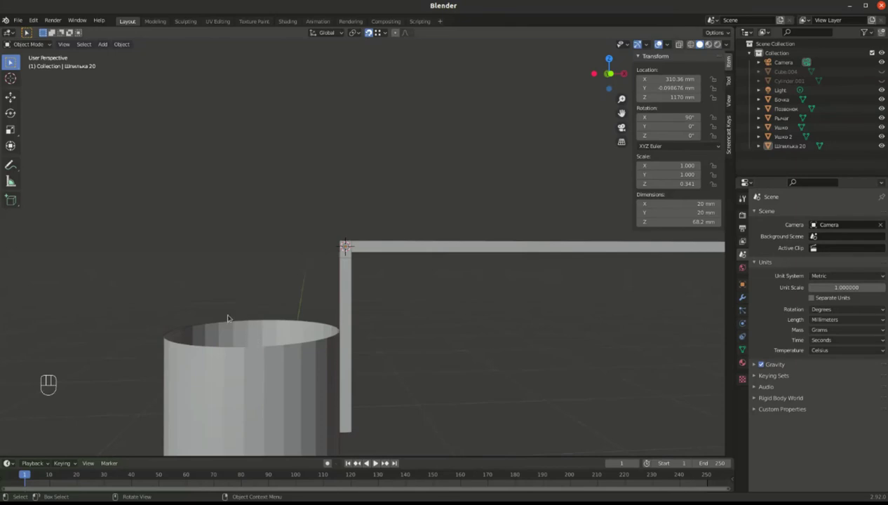
{"action": "left_click", "coordinate": [411, 247]}
{"action": "key", "text": "r"}
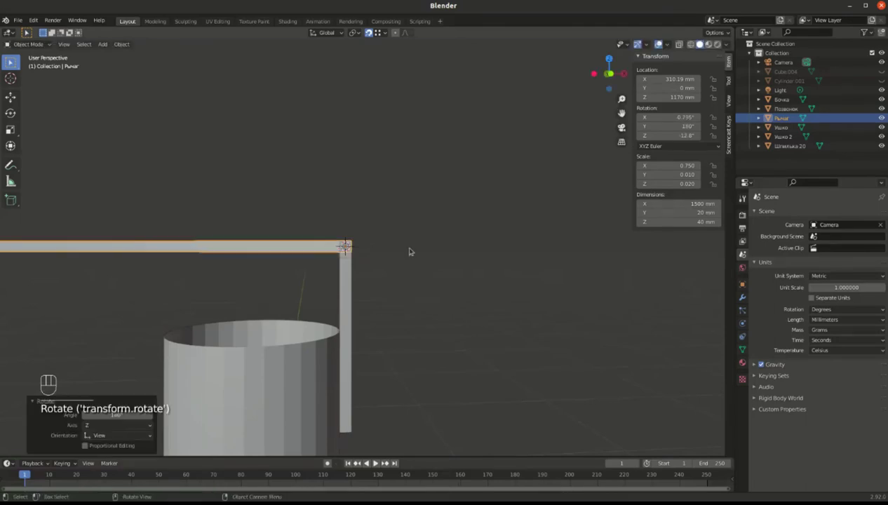
Inspect the lever's end over the tub and select the Ушко bracket at its corner.
{"action": "left_click_drag", "start_coordinate": [358, 256], "coordinate": [327, 244]}
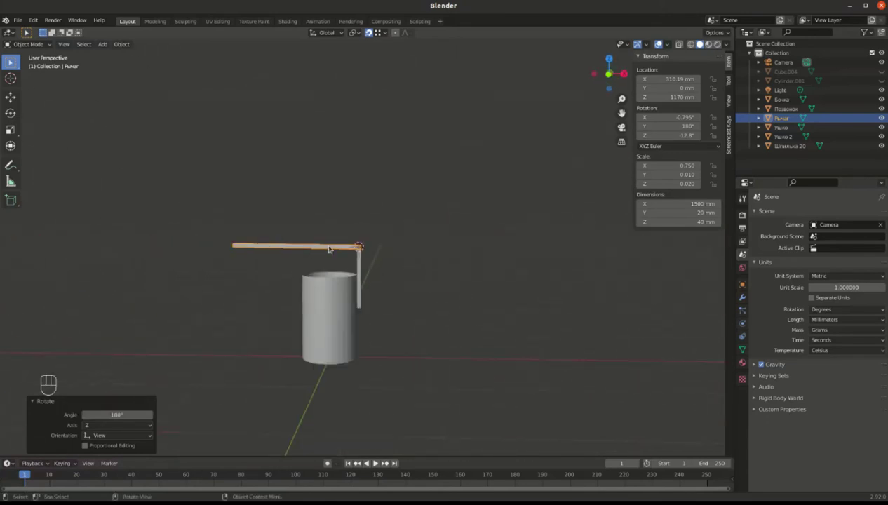
{"action": "left_click_drag", "start_coordinate": [282, 258], "coordinate": [398, 270]}
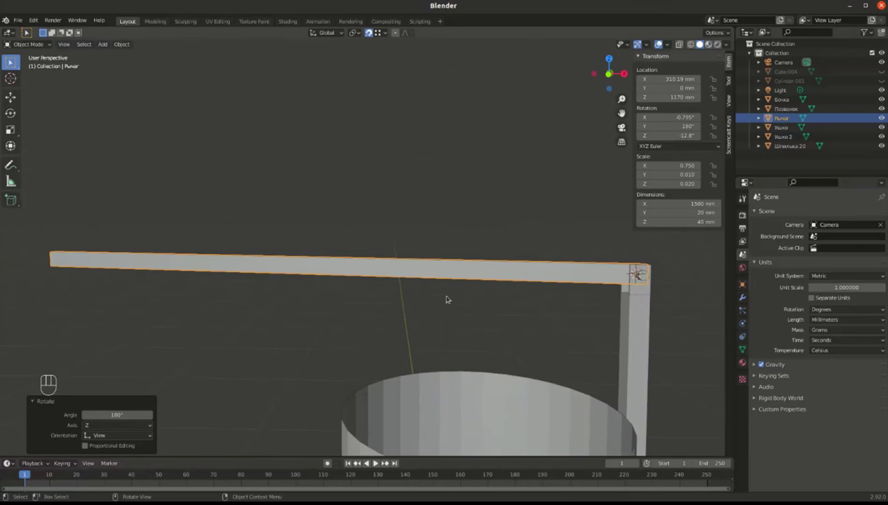
{"action": "left_click", "coordinate": [506, 209]}
{"action": "left_click_drag", "start_coordinate": [456, 300], "coordinate": [496, 304]}
{"action": "left_click_drag", "start_coordinate": [511, 305], "coordinate": [406, 219]}
{"action": "left_click_drag", "start_coordinate": [386, 235], "coordinate": [356, 227]}
{"action": "middle_click", "coordinate": [367, 228]}
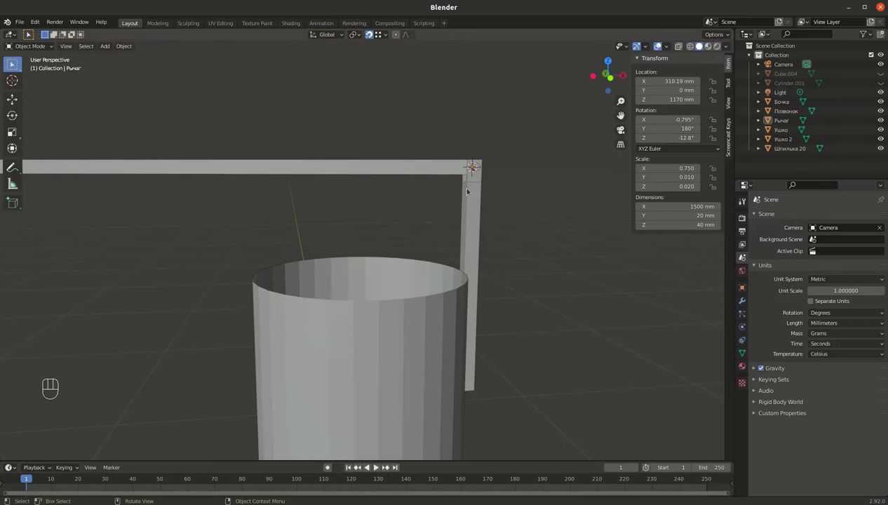
Duplicate both Ушко eyelets and move the copies inward along X to about 763 mm.
{"action": "left_click", "coordinate": [480, 176]}
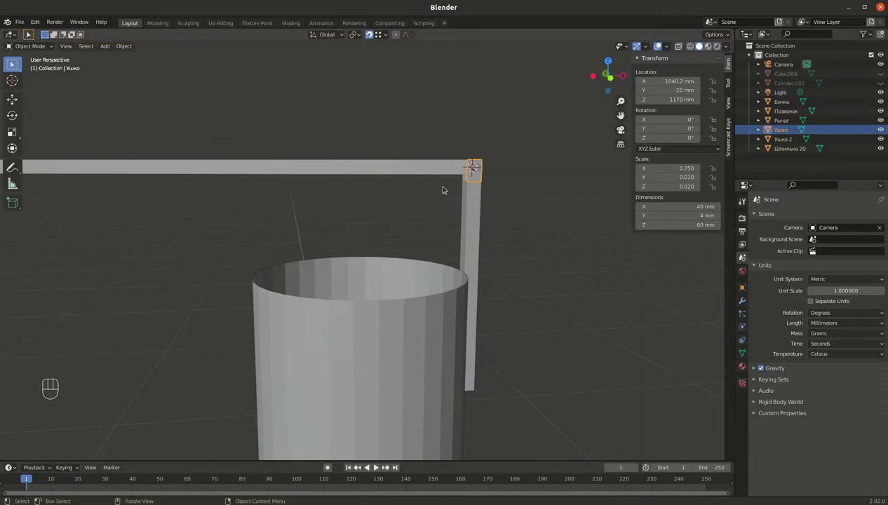
{"action": "key", "text": "`"}
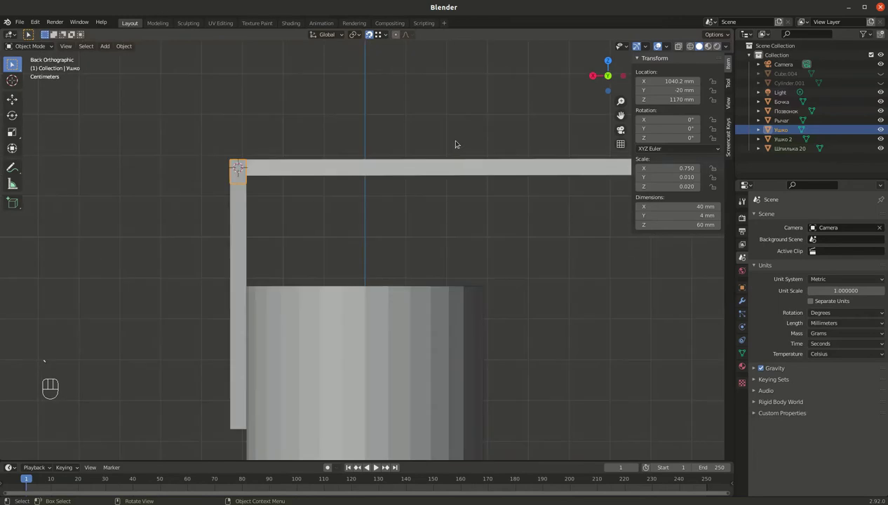
{"action": "key", "text": "`"}
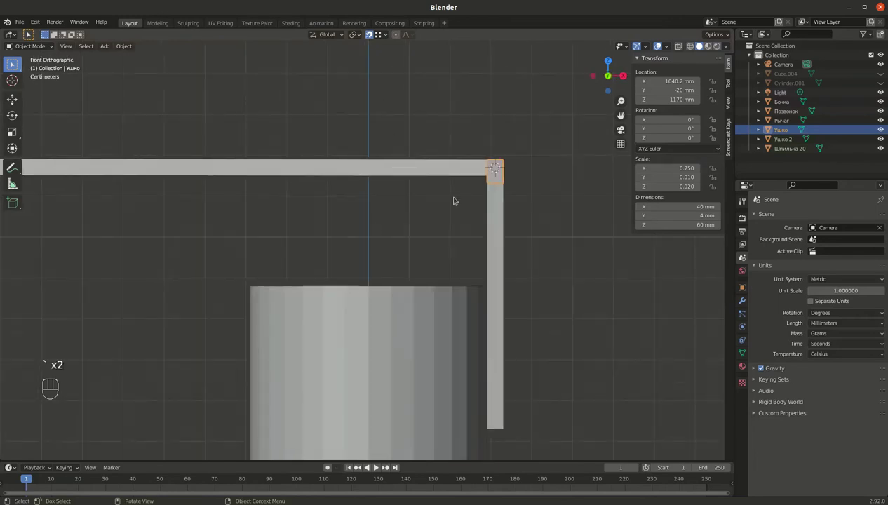
{"action": "key", "text": "alt+z"}
{"action": "left_click", "coordinate": [590, 123]}
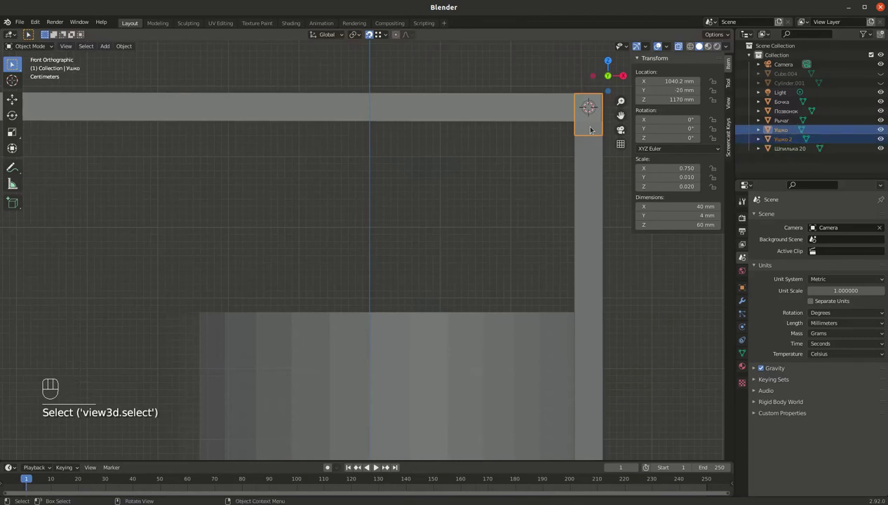
{"action": "key", "text": "shift+d"}
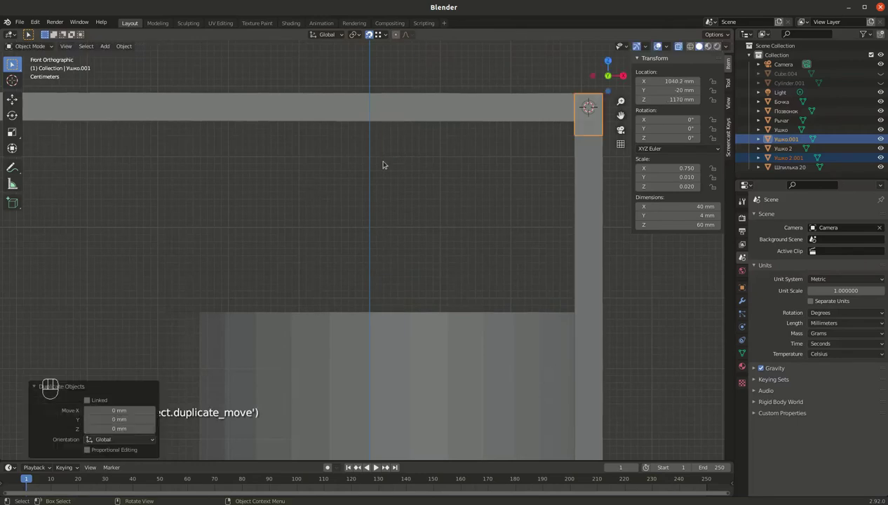
{"action": "key", "text": "g"}
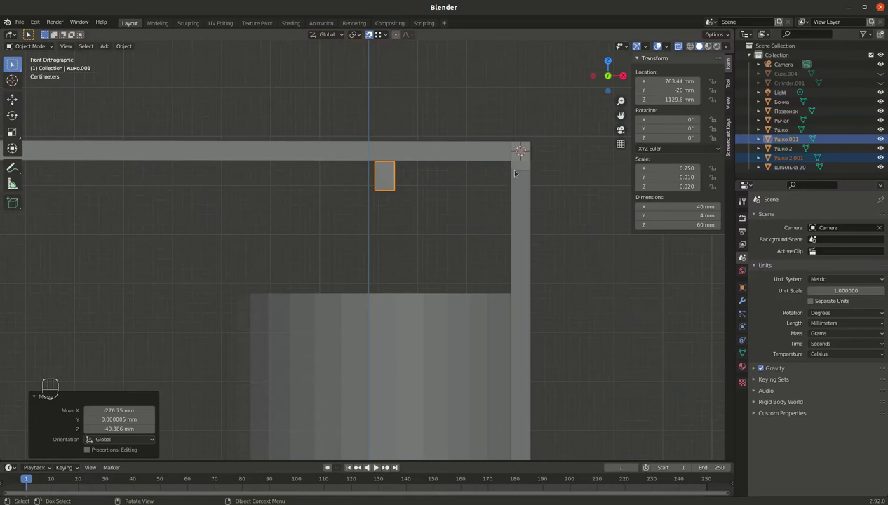
Inspect the eyelet copies near the axle and undo until they are removed.
{"action": "left_click_drag", "start_coordinate": [518, 143], "coordinate": [214, 294]}
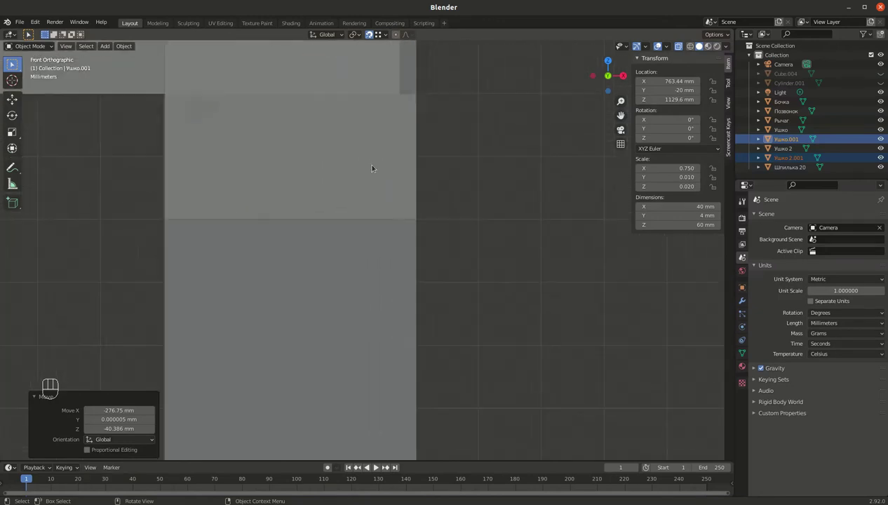
{"action": "left_click_drag", "start_coordinate": [357, 191], "coordinate": [384, 356]}
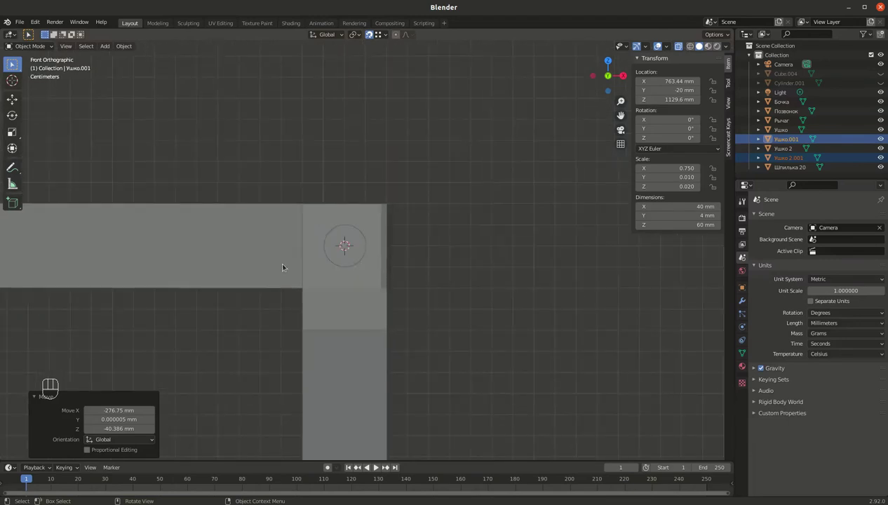
{"action": "left_click_drag", "start_coordinate": [359, 241], "coordinate": [360, 250]}
{"action": "left_click_drag", "start_coordinate": [441, 220], "coordinate": [385, 6]}
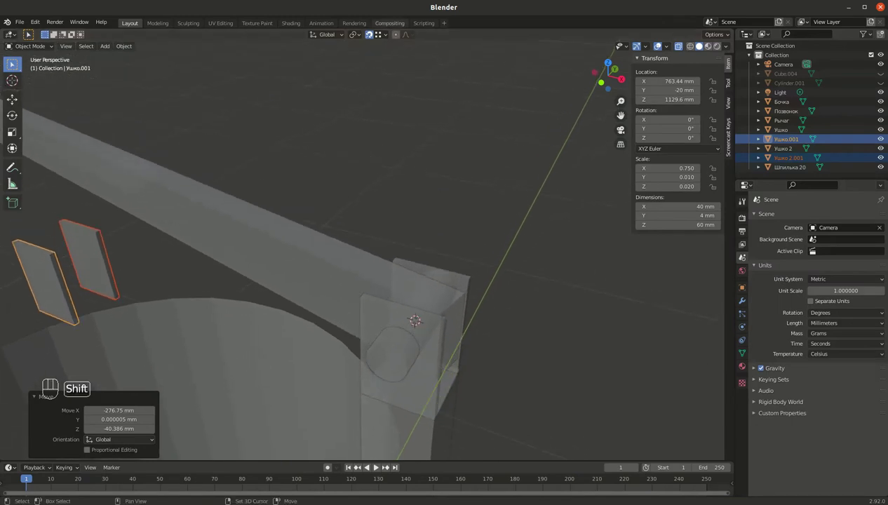
{"action": "left_click_drag", "start_coordinate": [343, 138], "coordinate": [283, 134]}
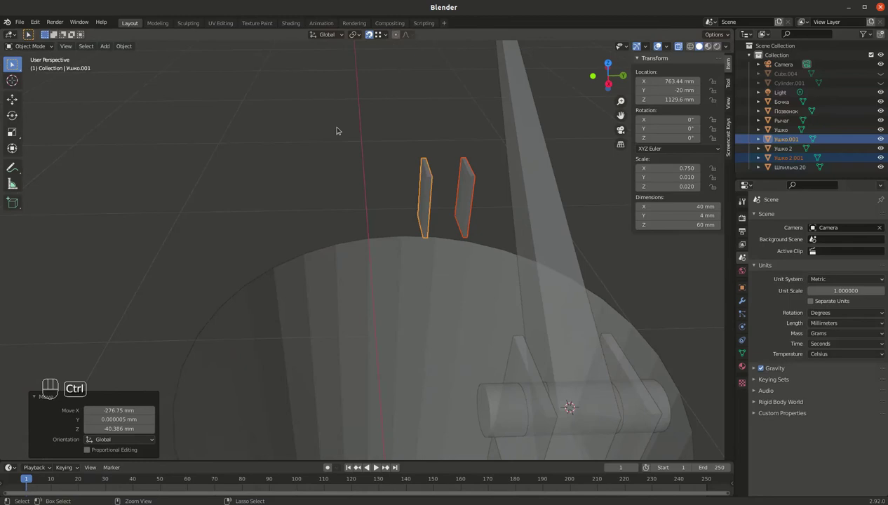
{"action": "key", "text": "ctrl+z"}
{"action": "key", "text": "ctrl+z"}
{"action": "key", "text": "ctrl+z"}
{"action": "key", "text": "ctrl+z"}
{"action": "key", "text": "ctrl+z"}
{"action": "key", "text": "ctrl+z"}
{"action": "key", "text": "ctrl+z"}
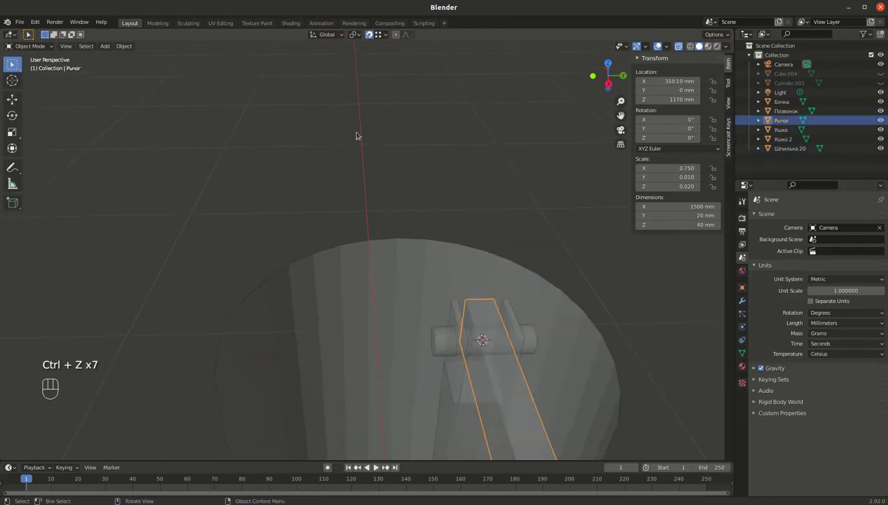
From the front view, rotate the Рычаг lever 180° about Y.
{"action": "key", "text": "`"}
{"action": "key", "text": "`"}
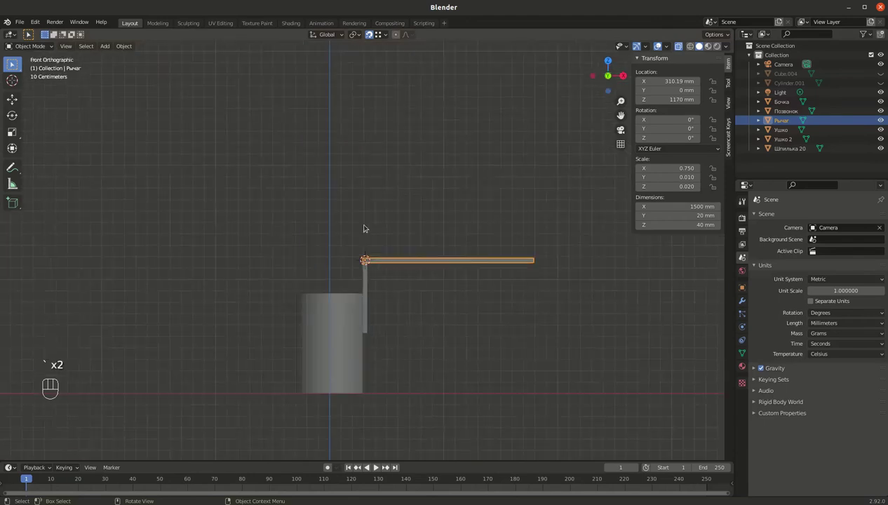
{"action": "key", "text": "r"}
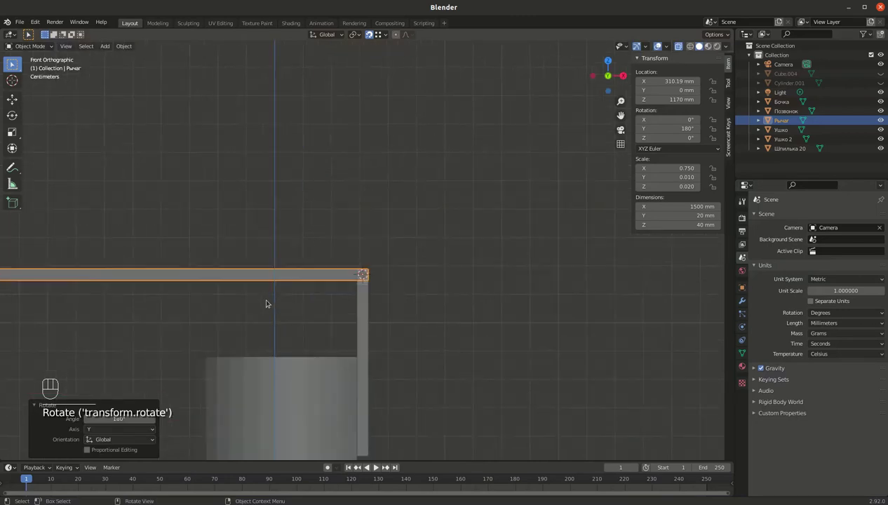
Frame the lever end in front view and select both Ушко and Ушко 2.
{"action": "left_click_drag", "start_coordinate": [297, 285], "coordinate": [361, 269]}
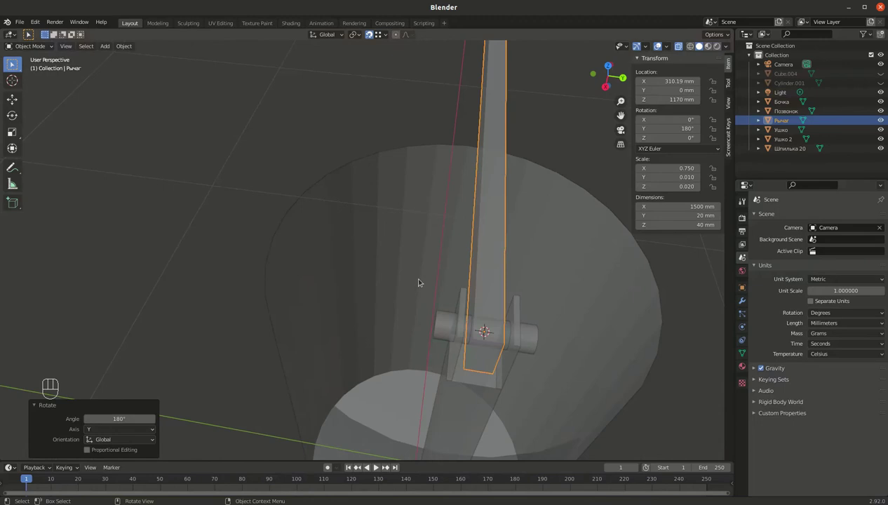
{"action": "left_click_drag", "start_coordinate": [375, 267], "coordinate": [490, 307]}
{"action": "left_click_drag", "start_coordinate": [500, 311], "coordinate": [600, 277]}
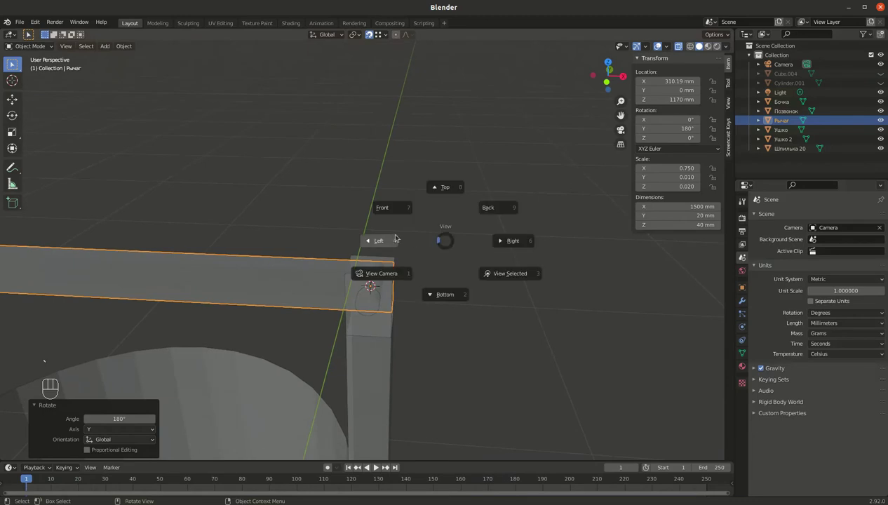
{"action": "left_click_drag", "start_coordinate": [412, 266], "coordinate": [438, 153]}
{"action": "key", "text": "alt+z"}
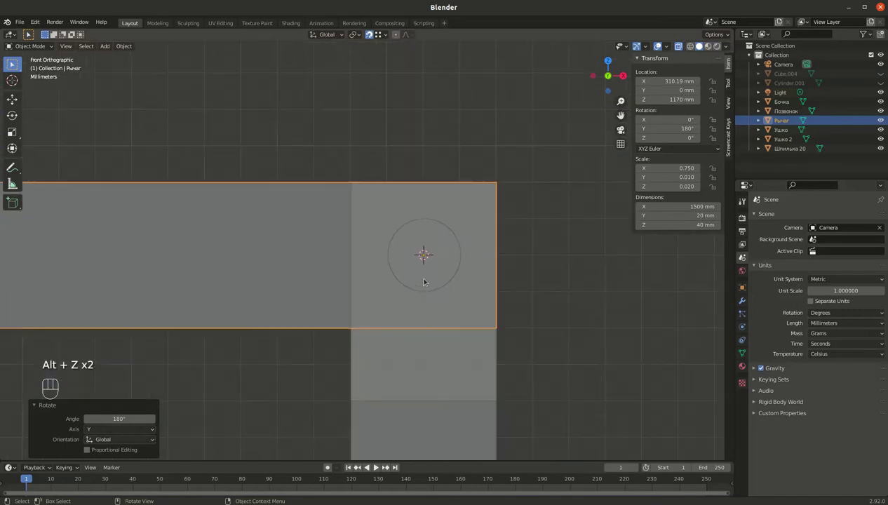
{"action": "left_click_drag", "start_coordinate": [295, 234], "coordinate": [583, 211]}
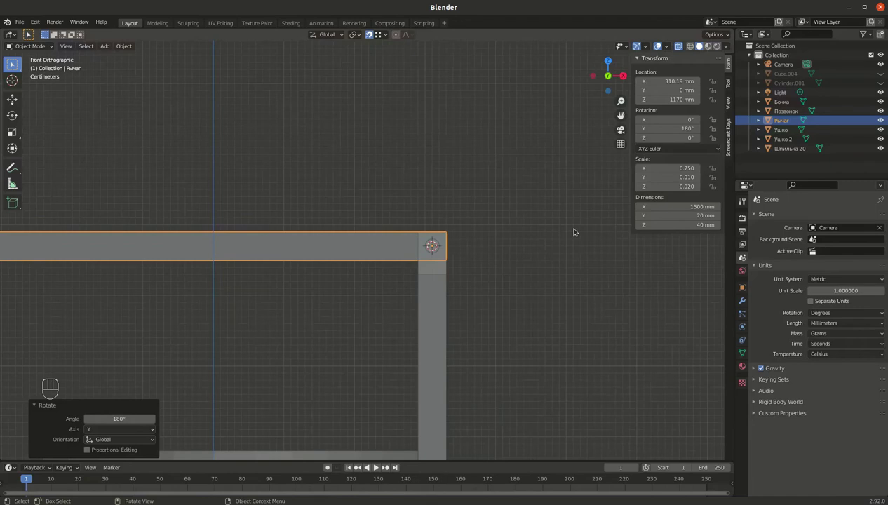
{"action": "left_click_drag", "start_coordinate": [321, 267], "coordinate": [344, 252]}
{"action": "left_click", "coordinate": [449, 235]}
{"action": "left_click", "coordinate": [449, 234]}
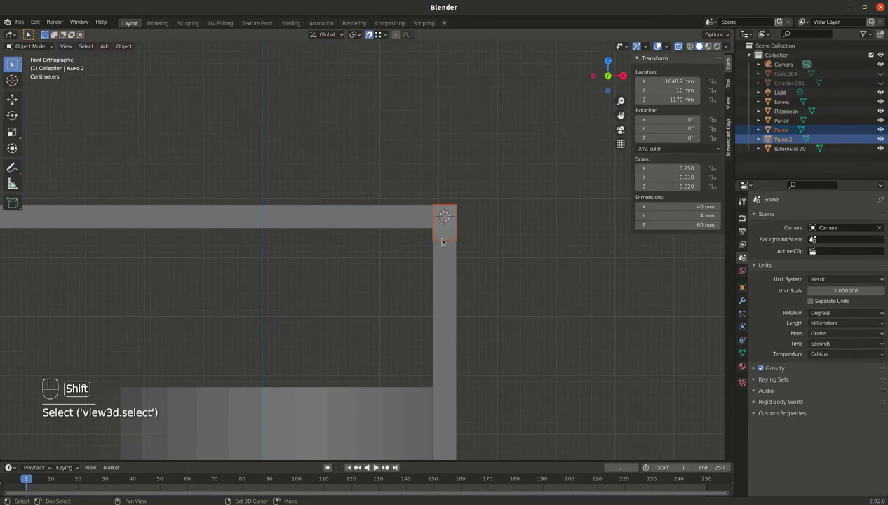
Duplicate the eyelets, move the copies along the lever to X 33.7 mm and flip them 180° on Y.
{"action": "key", "text": "shift+d"}
{"action": "key", "text": "g"}
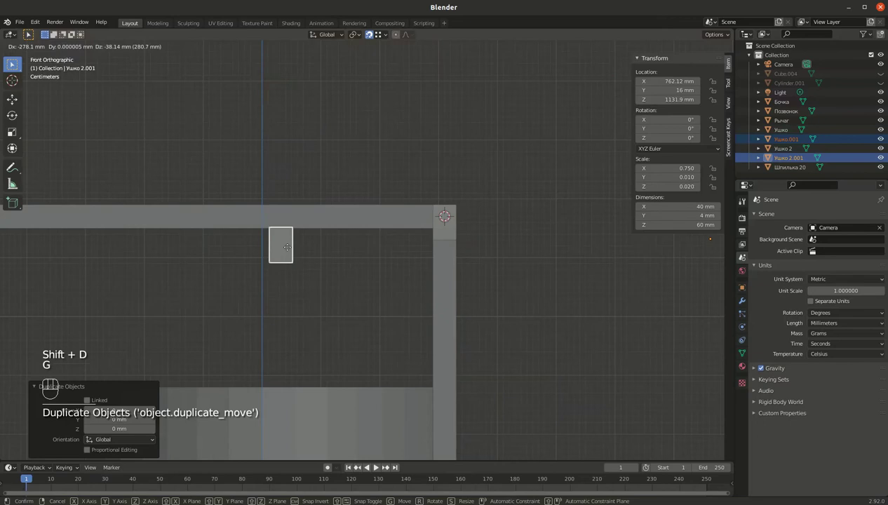
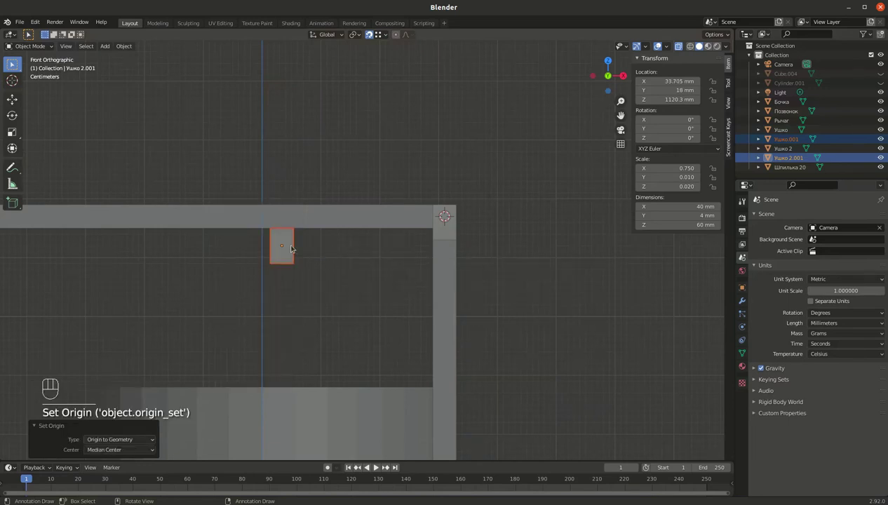
{"action": "key", "text": "r"}
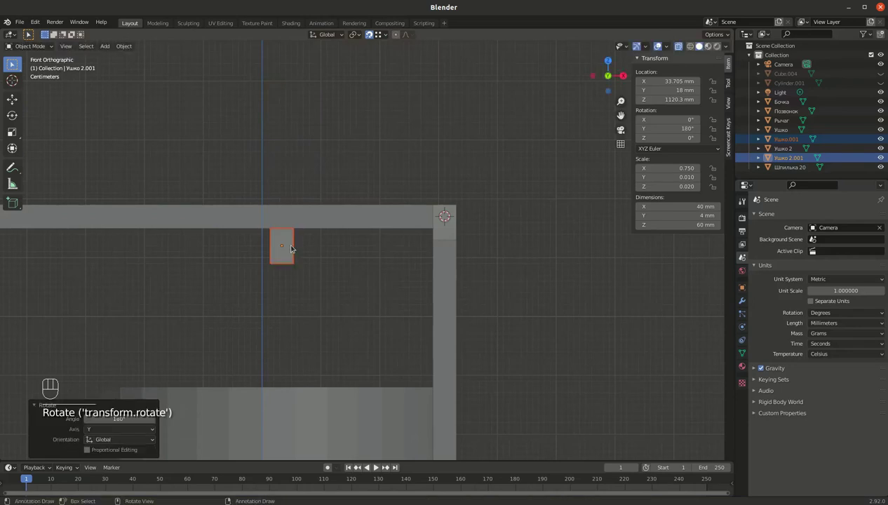
Step back and forth through undo to compare the flipped eyelet copies by the axle.
{"action": "left_click_drag", "start_coordinate": [304, 254], "coordinate": [273, 278]}
{"action": "key", "text": "ctrl+z"}
{"action": "key", "text": "ctrl+z"}
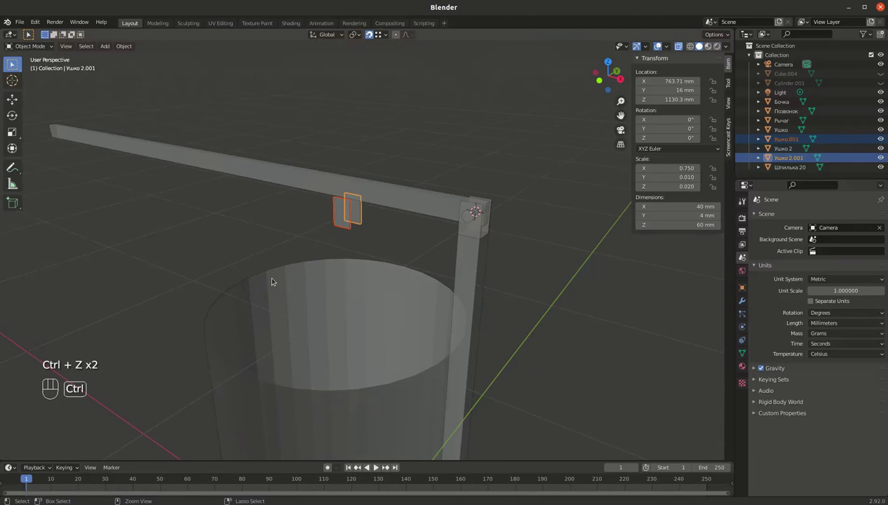
{"action": "key", "text": "ctrl+shift+z"}
{"action": "left_click_drag", "start_coordinate": [318, 235], "coordinate": [353, 224]}
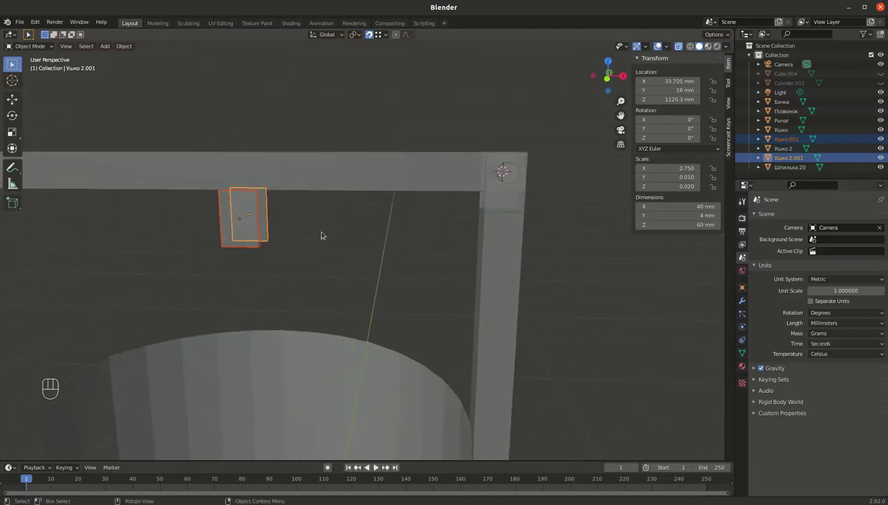
{"action": "left_click_drag", "start_coordinate": [303, 238], "coordinate": [299, 230]}
{"action": "left_click_drag", "start_coordinate": [296, 241], "coordinate": [387, 251]}
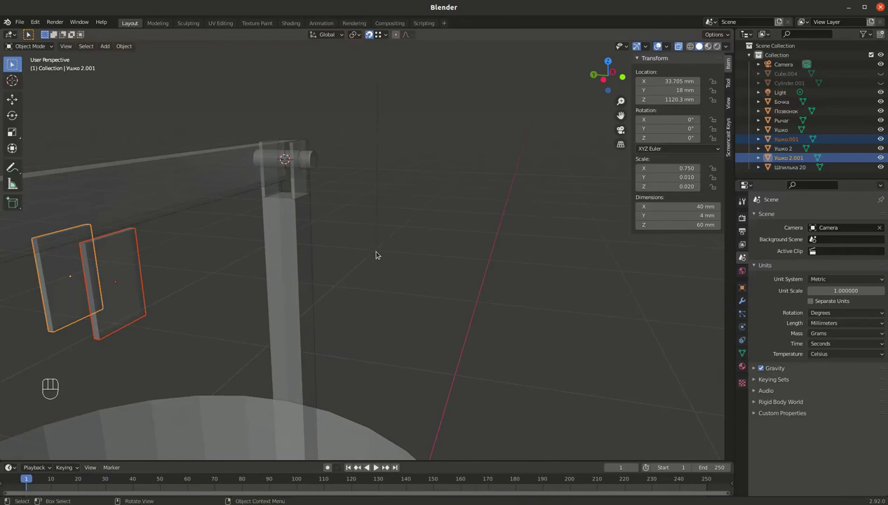
Undo until Ушко.001 and Ушко 2.001 are gone, leaving the two original eyelets.
{"action": "key", "text": "ctrl+z"}
{"action": "key", "text": "ctrl+z"}
{"action": "key", "text": "ctrl+z"}
{"action": "key", "text": "ctrl+z"}
{"action": "key", "text": "ctrl+shift+z"}
{"action": "left_click_drag", "start_coordinate": [306, 183], "coordinate": [350, 194]}
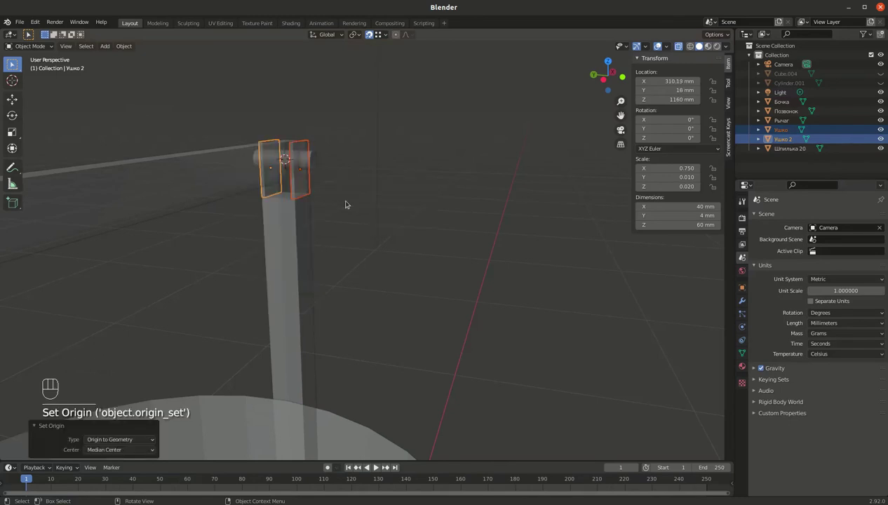
{"action": "left_click_drag", "start_coordinate": [343, 194], "coordinate": [307, 199]}
Duplicate the post Позвонок and shift the copy along X to about 0.34 mm.
{"action": "left_click", "coordinate": [363, 179]}
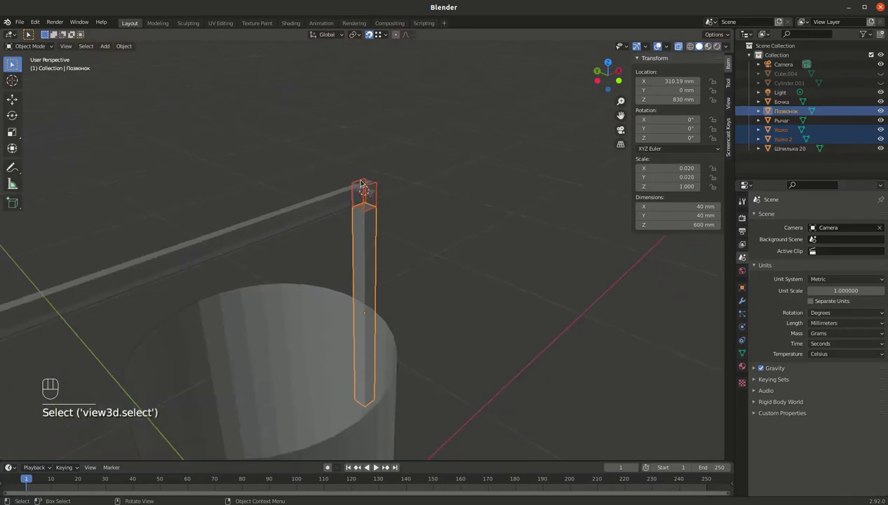
{"action": "key", "text": "shift+d"}
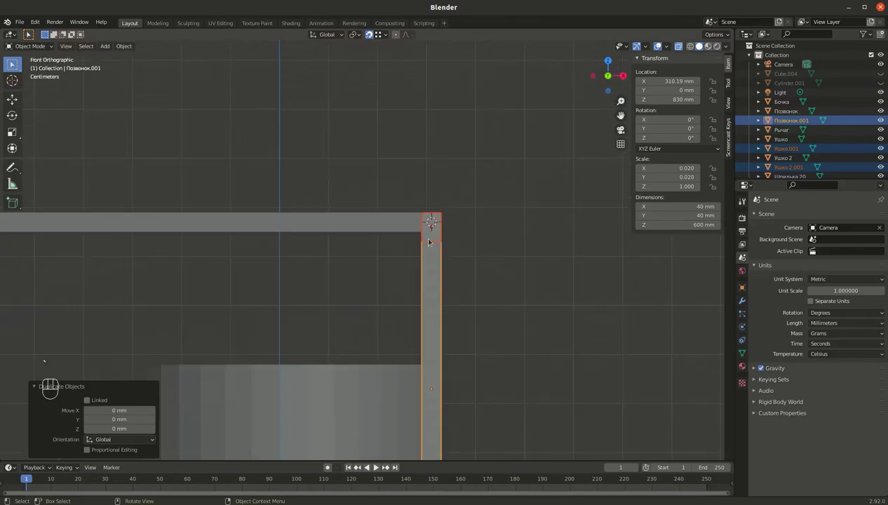
{"action": "key", "text": "g"}
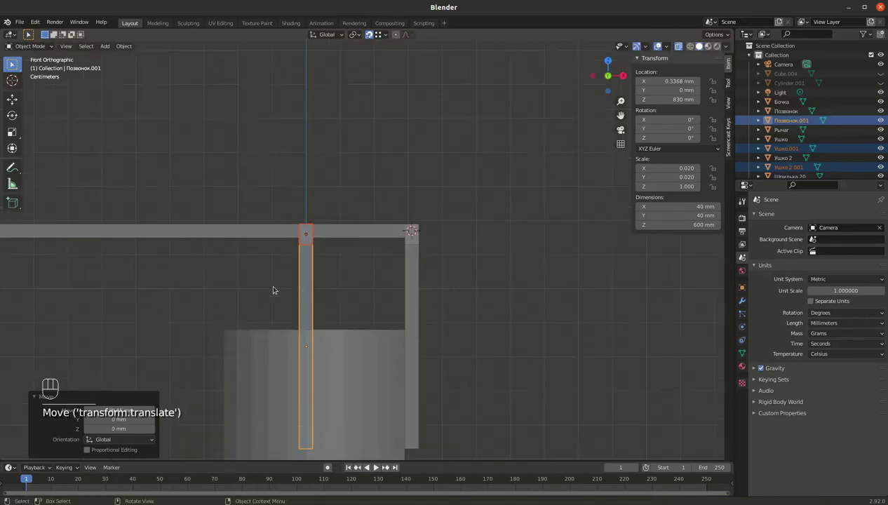
Check the tub Бочка, then move Позвонок.001 vertically toward Z 790 mm.
{"action": "left_click_drag", "start_coordinate": [296, 273], "coordinate": [291, 193]}
{"action": "left_click", "coordinate": [214, 278]}
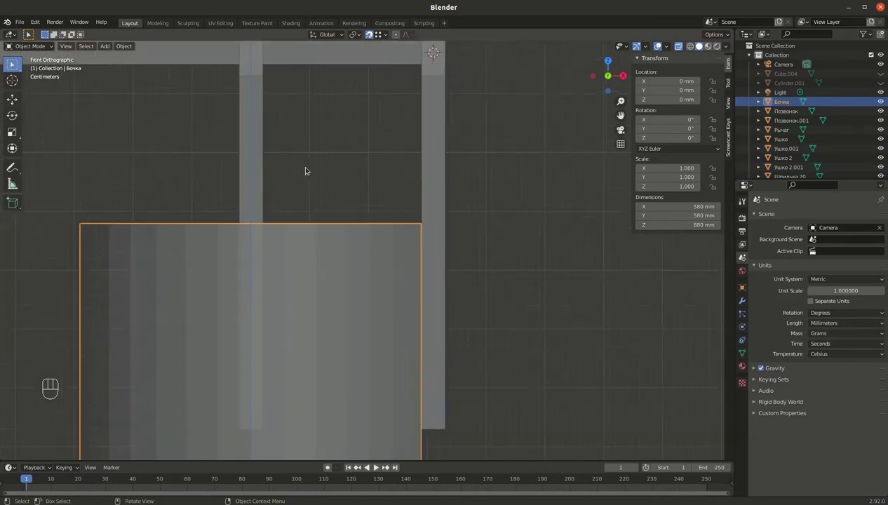
{"action": "left_click_drag", "start_coordinate": [278, 119], "coordinate": [310, 237]}
{"action": "left_click", "coordinate": [284, 170]}
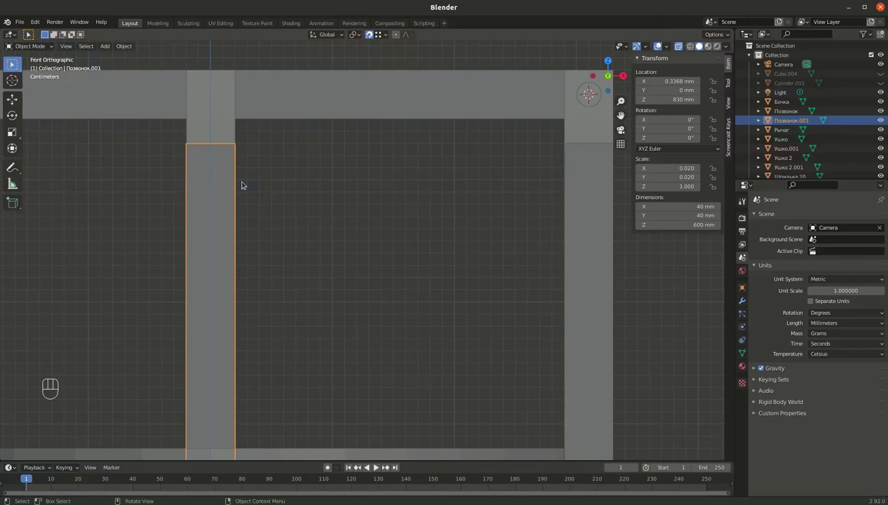
{"action": "left_click", "coordinate": [228, 127]}
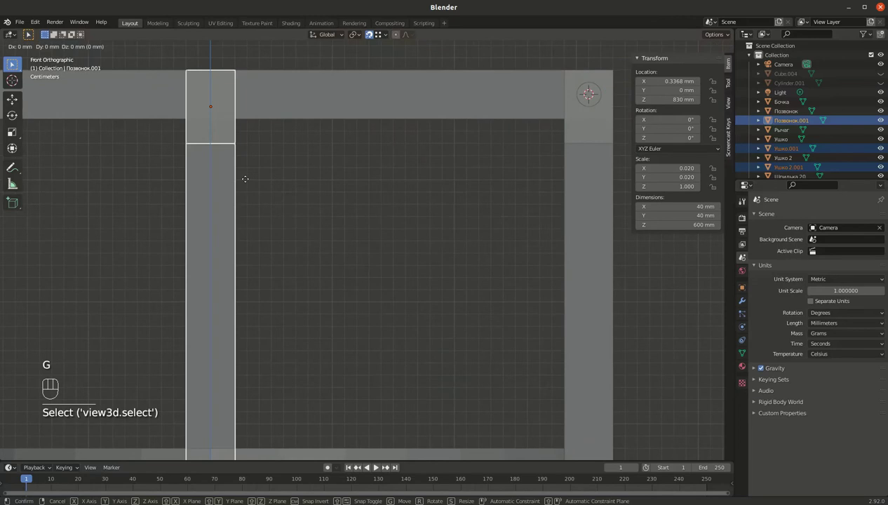
{"action": "key", "text": "g"}
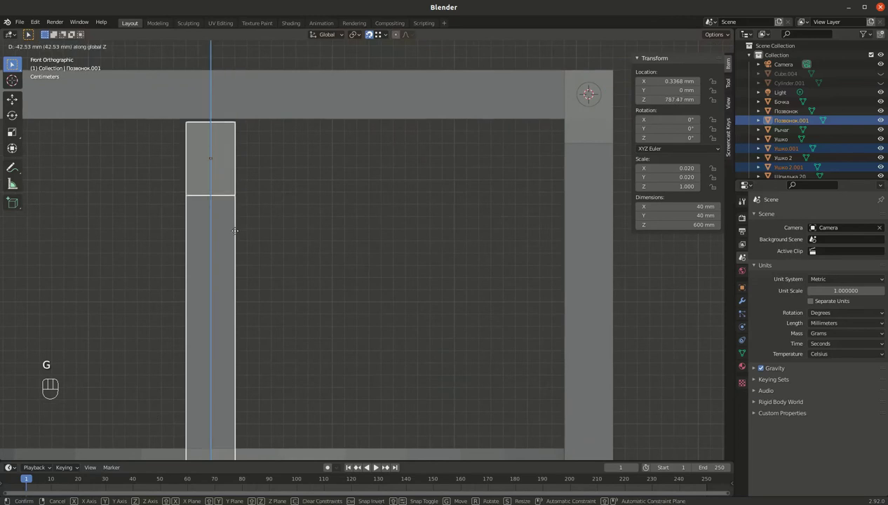
{"action": "key", "text": "g"}
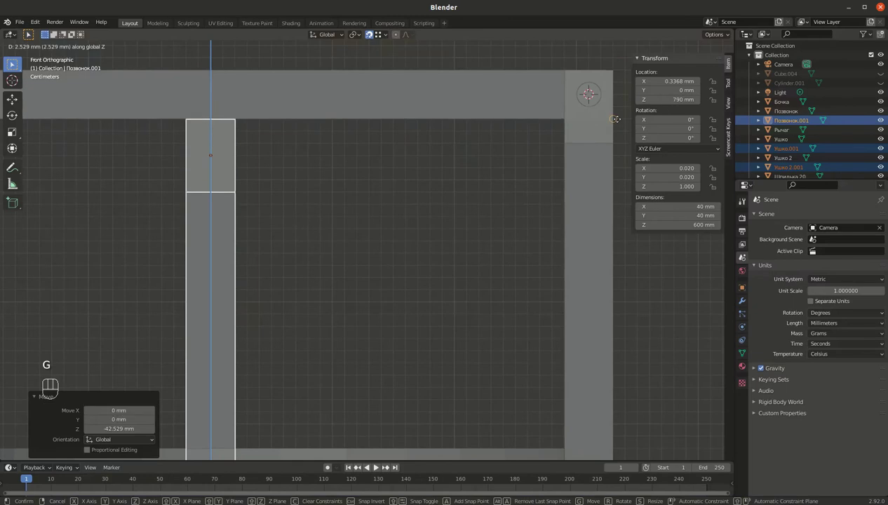
Slide the eyelet plates outward along Y so they sit beside the axle.
{"action": "left_click_drag", "start_coordinate": [299, 178], "coordinate": [427, 198]}
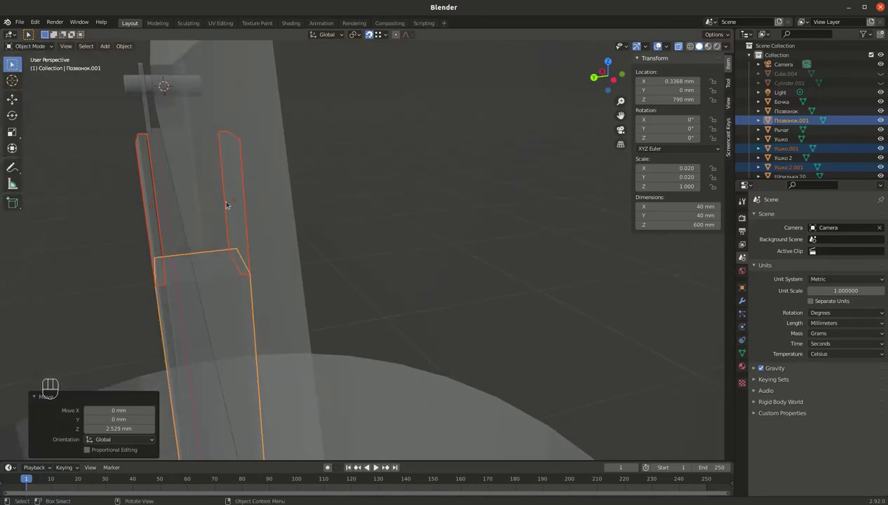
{"action": "left_click_drag", "start_coordinate": [225, 181], "coordinate": [215, 155]}
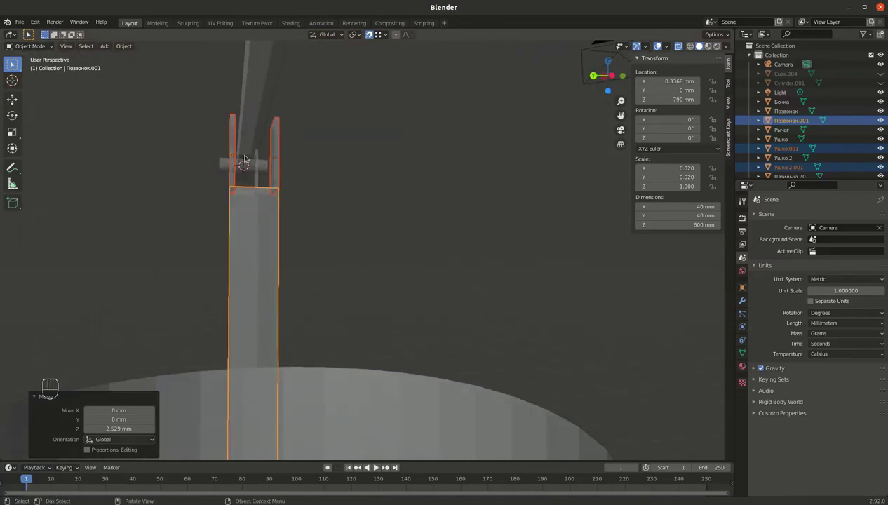
{"action": "key", "text": "g"}
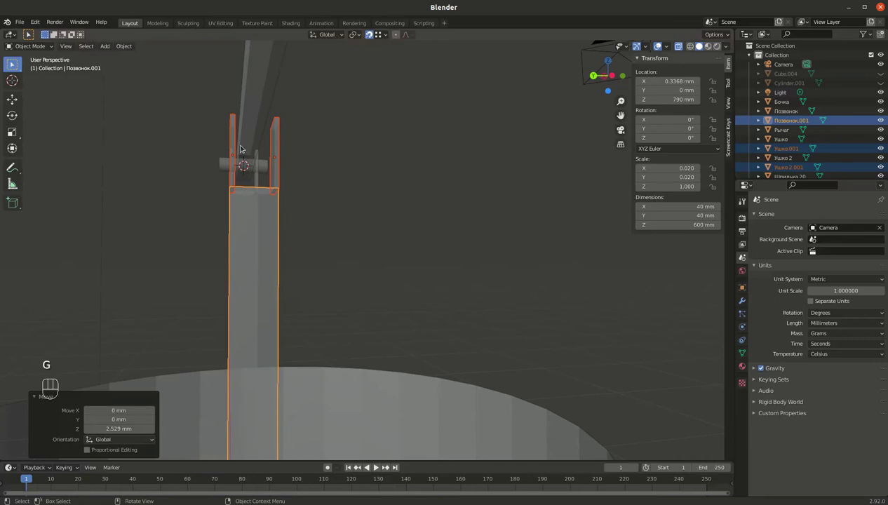
{"action": "left_click", "coordinate": [236, 137]}
{"action": "key", "text": "s"}
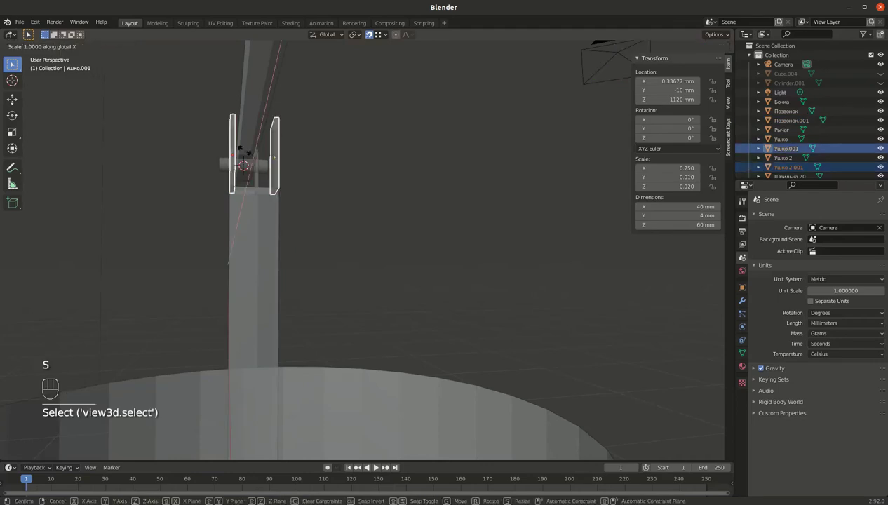
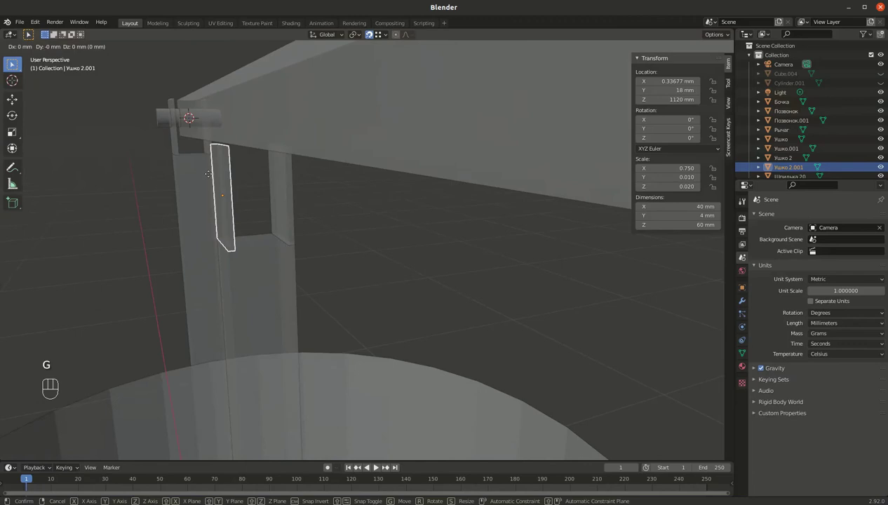
{"action": "key", "text": "g"}
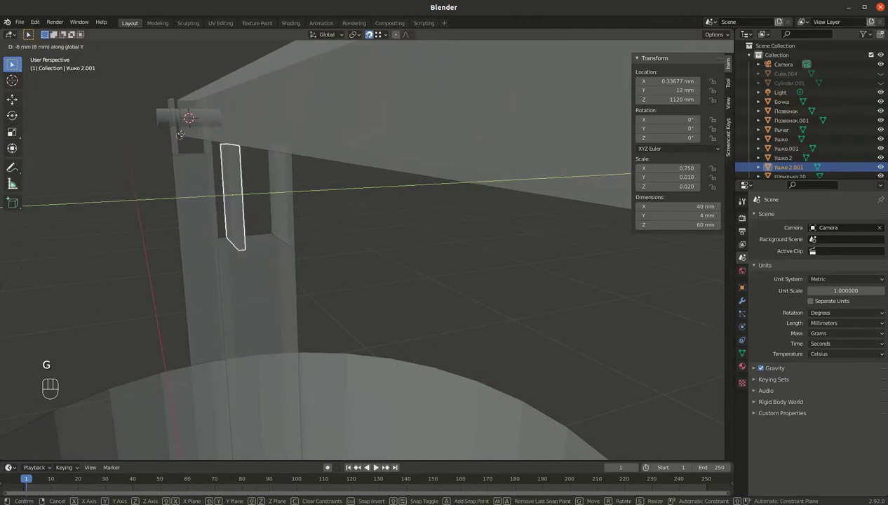
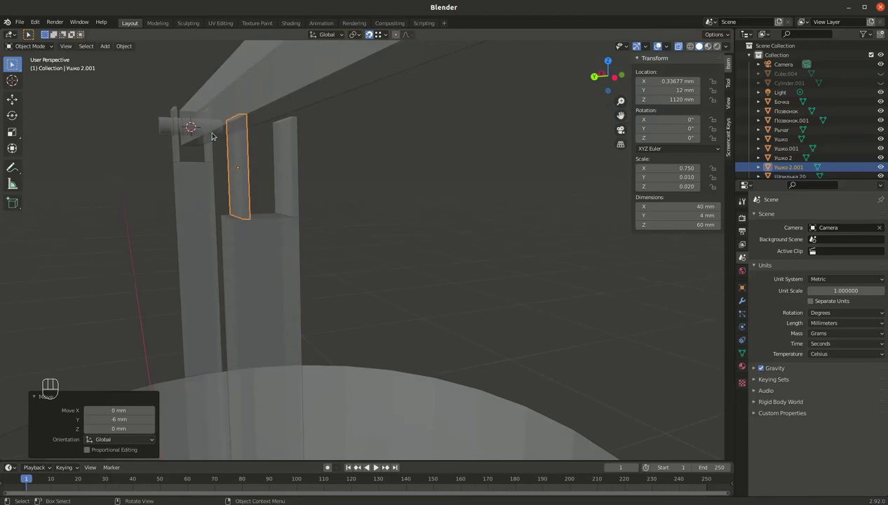
{"action": "key", "text": "g"}
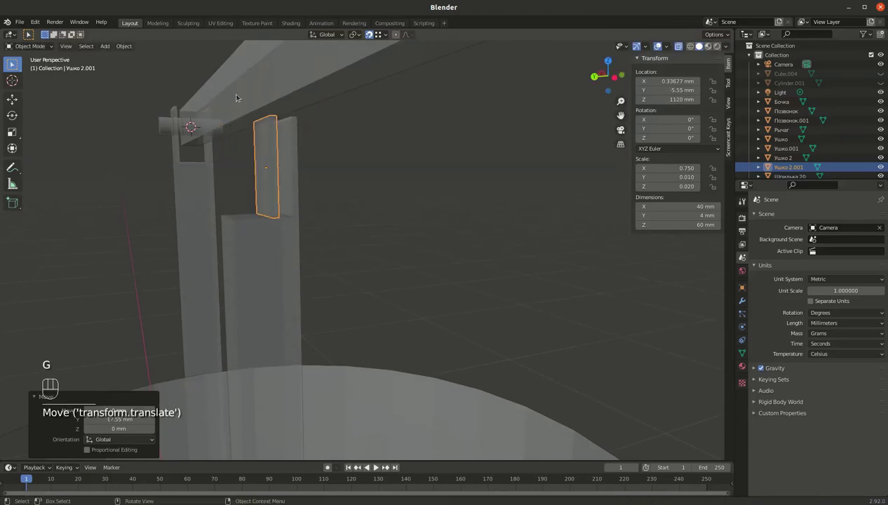
{"action": "key", "text": "g"}
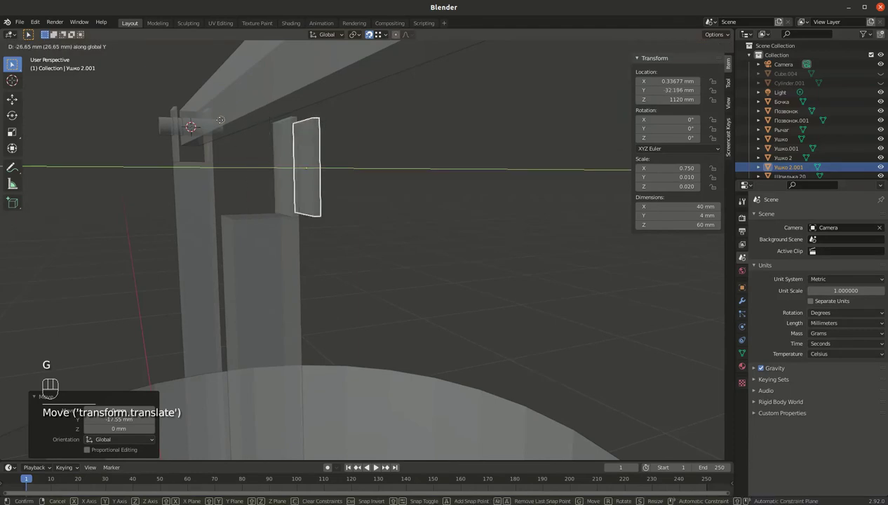
Move the Ушко.001 plate along Y into its new position by the axle.
{"action": "left_click_drag", "start_coordinate": [218, 100], "coordinate": [198, 105]}
{"action": "left_click", "coordinate": [195, 136]}
{"action": "left_click", "coordinate": [194, 146]}
{"action": "left_click_drag", "start_coordinate": [202, 139], "coordinate": [216, 136]}
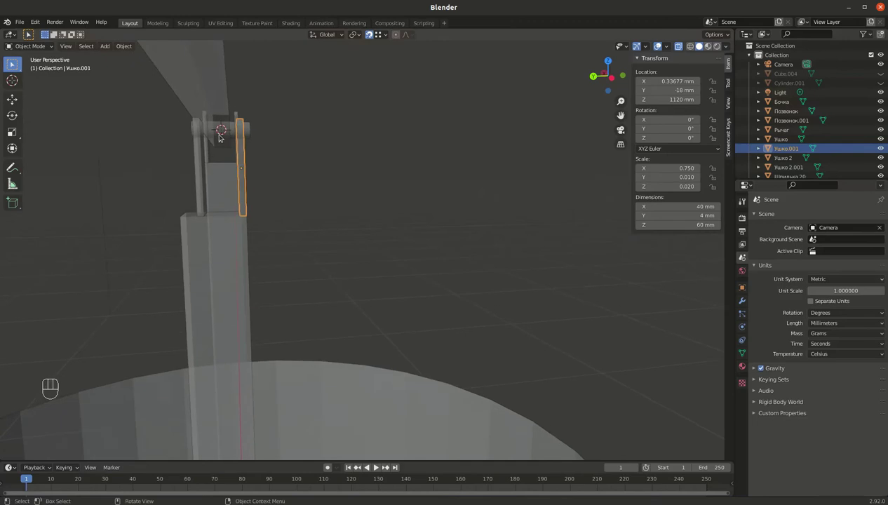
{"action": "key", "text": "g"}
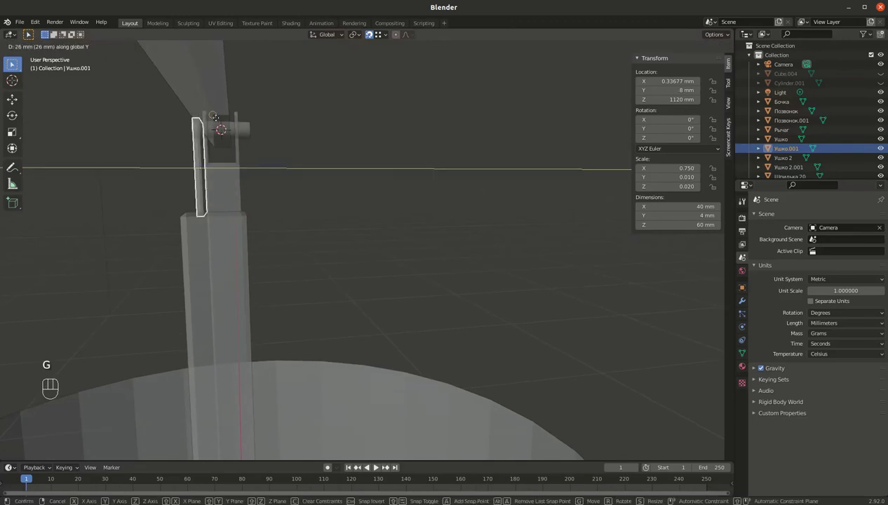
{"action": "key", "text": "g"}
Orbit around the plate to inspect its edge against the axle.
{"action": "left_click_drag", "start_coordinate": [250, 134], "coordinate": [239, 129]}
{"action": "key", "text": "alt+z"}
{"action": "left_click_drag", "start_coordinate": [243, 102], "coordinate": [228, 98]}
{"action": "left_click_drag", "start_coordinate": [228, 130], "coordinate": [351, 184]}
{"action": "left_click_drag", "start_coordinate": [348, 184], "coordinate": [255, 167]}
{"action": "left_click_drag", "start_coordinate": [270, 169], "coordinate": [422, 247]}
{"action": "left_click_drag", "start_coordinate": [404, 193], "coordinate": [450, 191]}
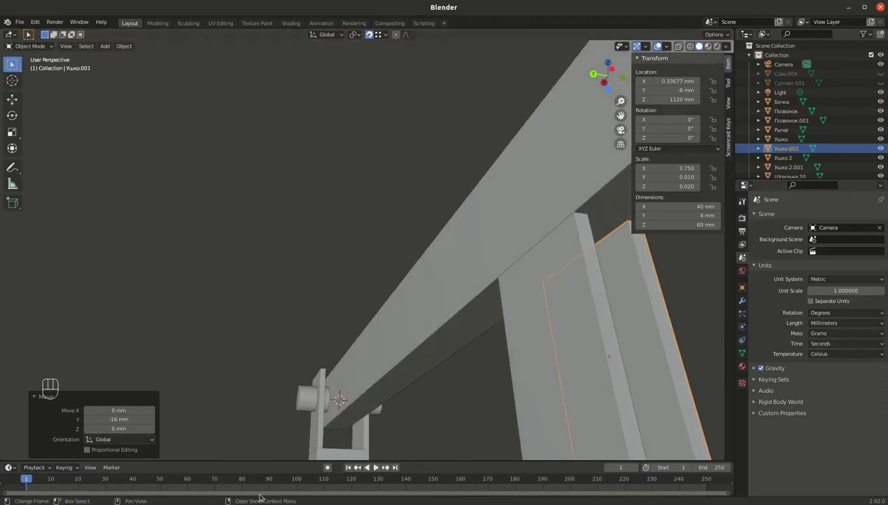
{"action": "left_click_drag", "start_coordinate": [362, 326], "coordinate": [331, 276]}
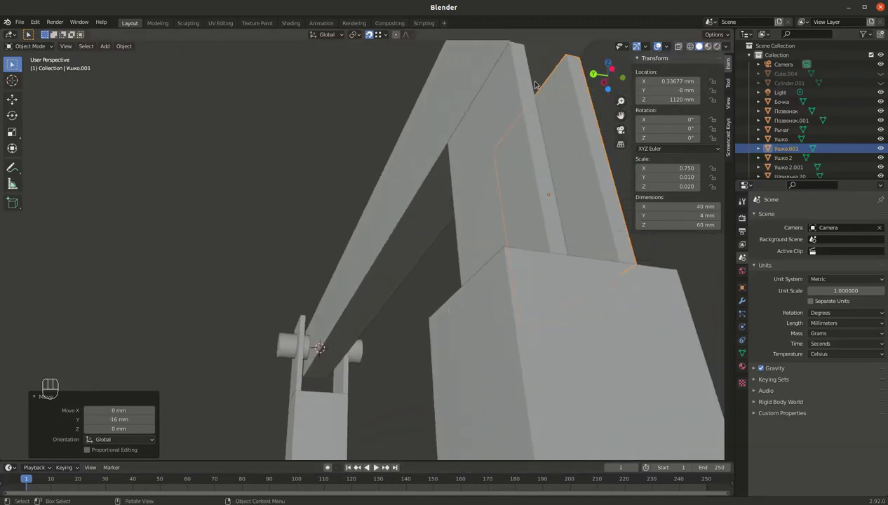
{"action": "left_click_drag", "start_coordinate": [497, 152], "coordinate": [407, 169]}
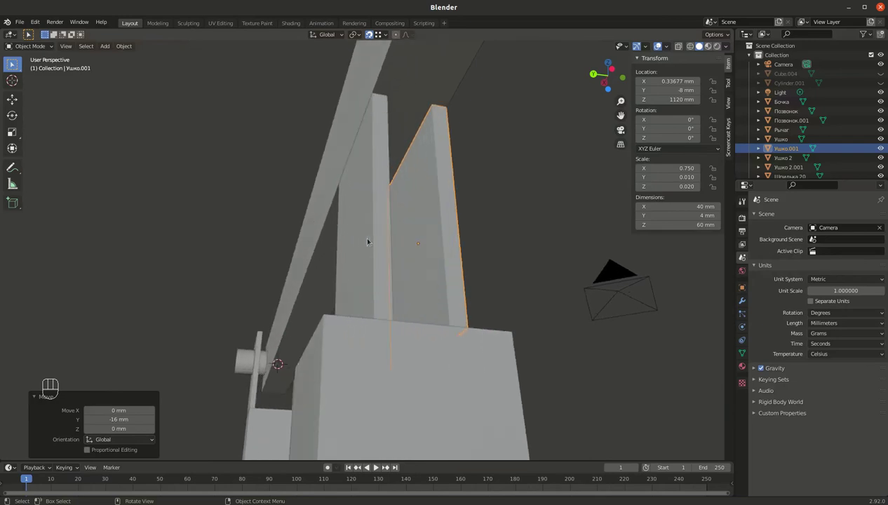
{"action": "left_click_drag", "start_coordinate": [387, 221], "coordinate": [374, 220]}
{"action": "left_click_drag", "start_coordinate": [373, 219], "coordinate": [364, 229]}
Duplicate the plate as Ушко.002, move it between the others and check it in Back and Right views.
{"action": "left_click", "coordinate": [348, 253]}
{"action": "key", "text": "shift+d"}
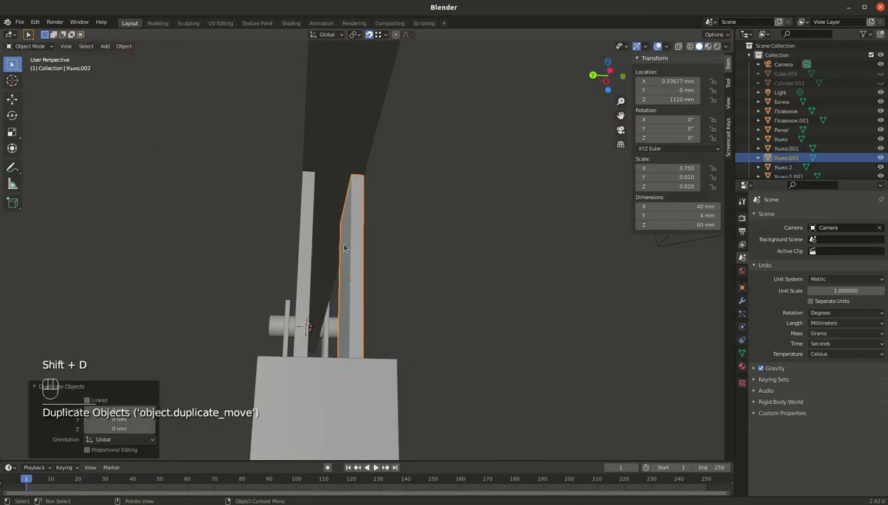
{"action": "key", "text": "g"}
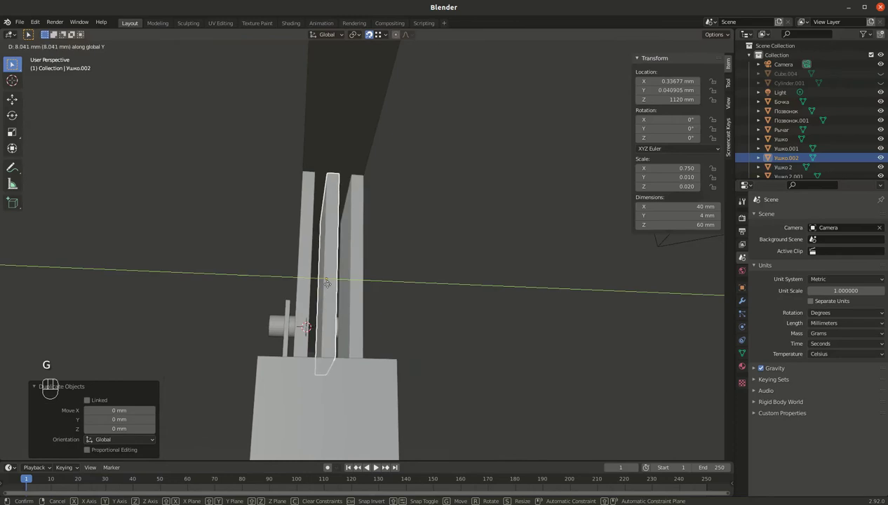
{"action": "key", "text": "`"}
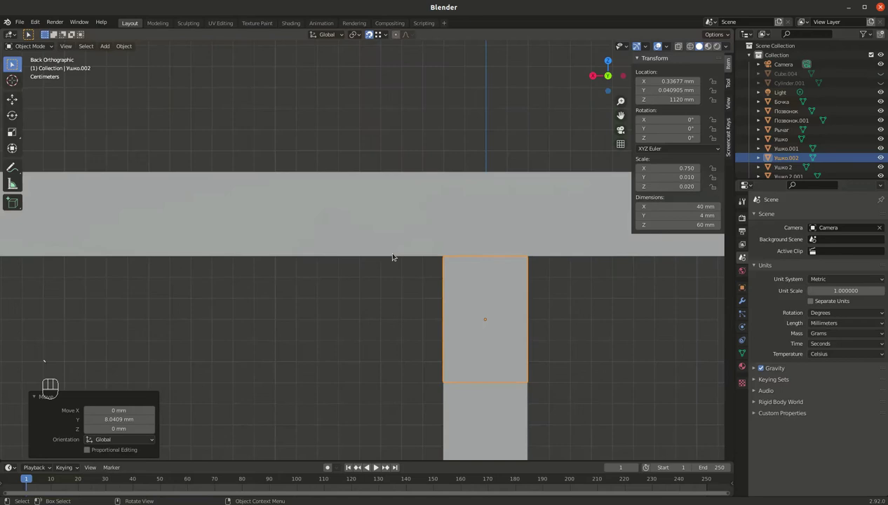
{"action": "key", "text": "`"}
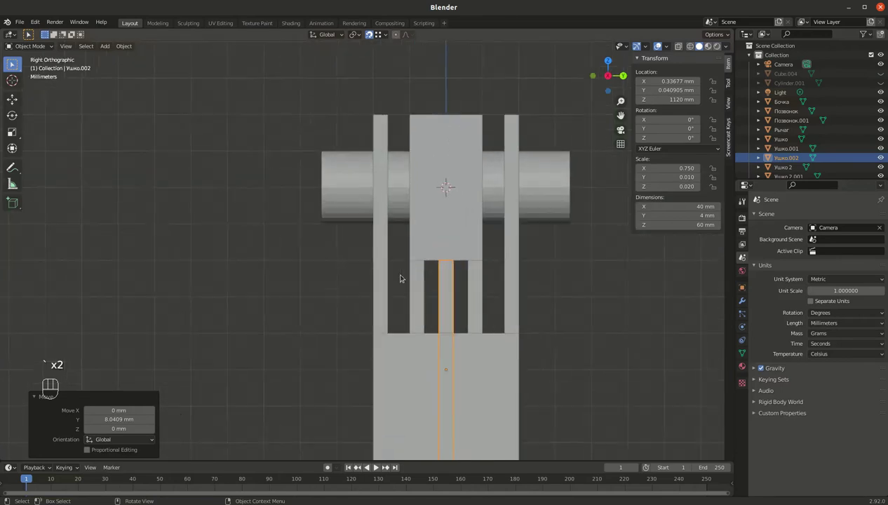
{"action": "left_click_drag", "start_coordinate": [305, 261], "coordinate": [191, 247]}
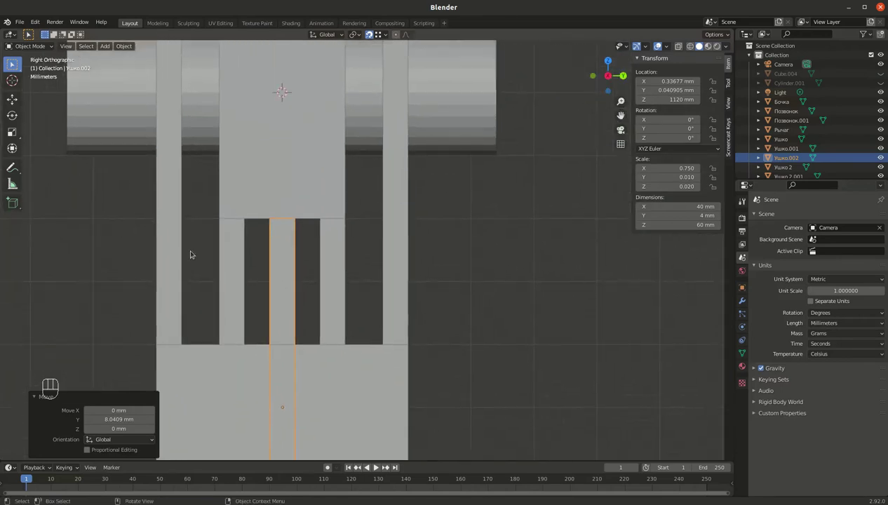
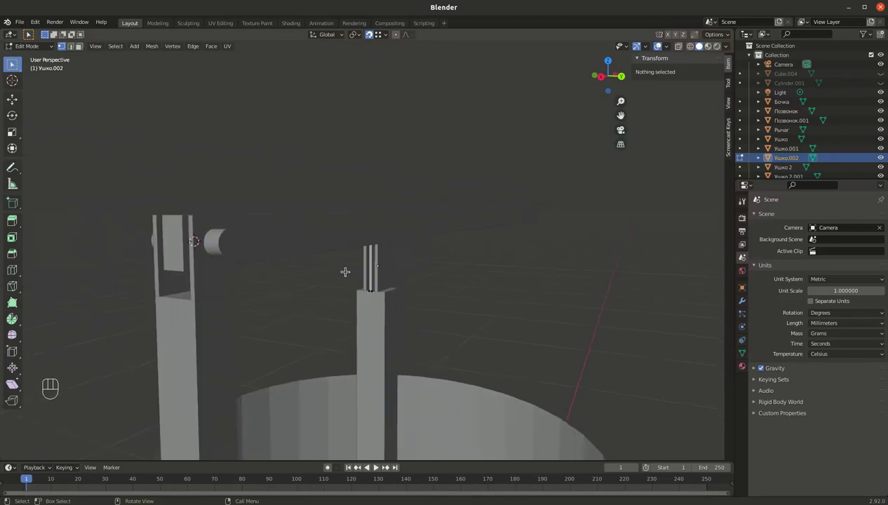
Leave Edit Mode and delete the unused Cylinder.001 and Cube.004 from the Outliner.
{"action": "key", "text": "Tab"}
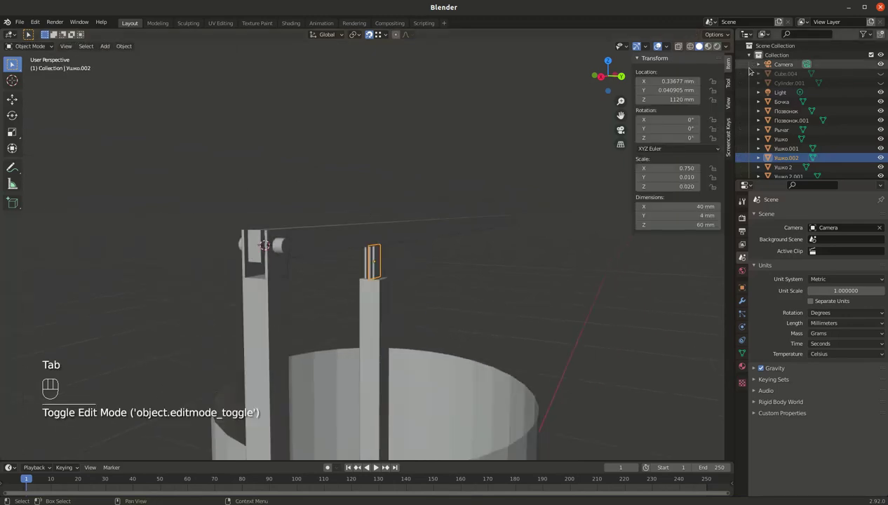
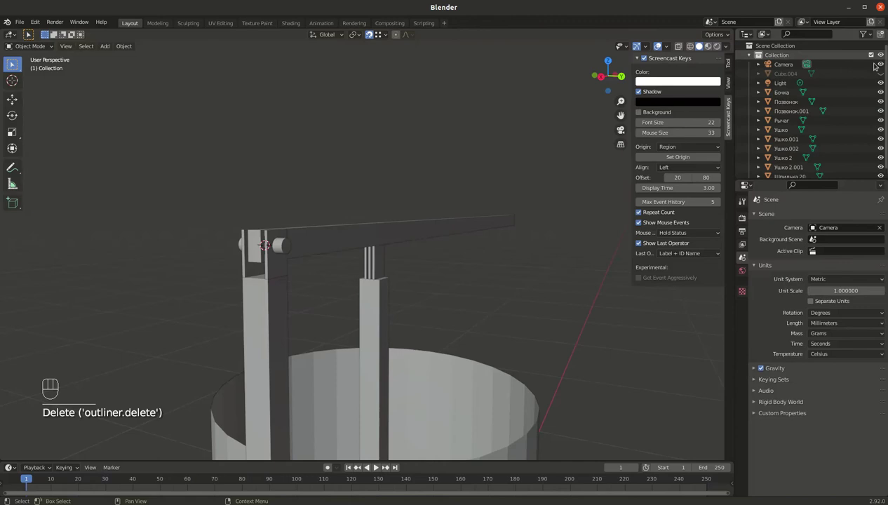
{"action": "left_click", "coordinate": [880, 71]}
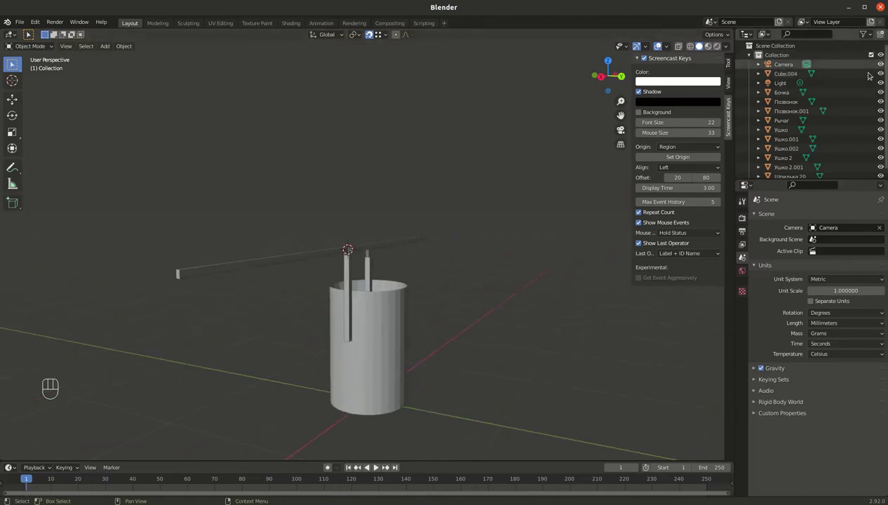
{"action": "left_click", "coordinate": [370, 283]}
{"action": "left_click", "coordinate": [370, 284]}
{"action": "double_click", "coordinate": [370, 283]}
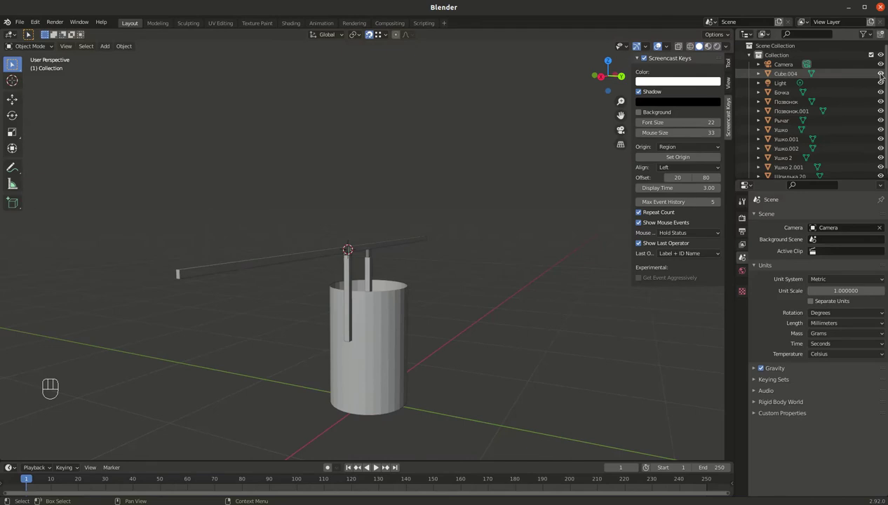
{"action": "left_click", "coordinate": [370, 283]}
{"action": "right_click", "coordinate": [370, 282]}
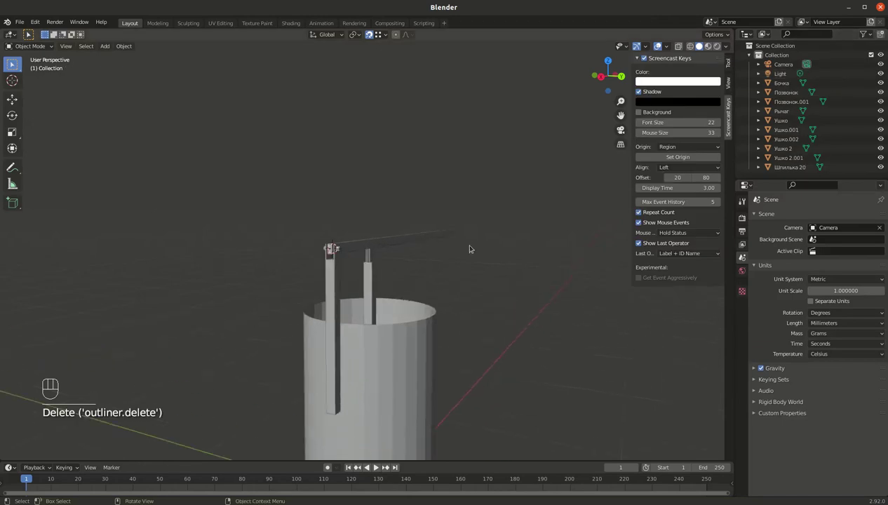
Orbit around the tub and select the vertical post Позвонок.001.
{"action": "left_click_drag", "start_coordinate": [381, 262], "coordinate": [390, 242]}
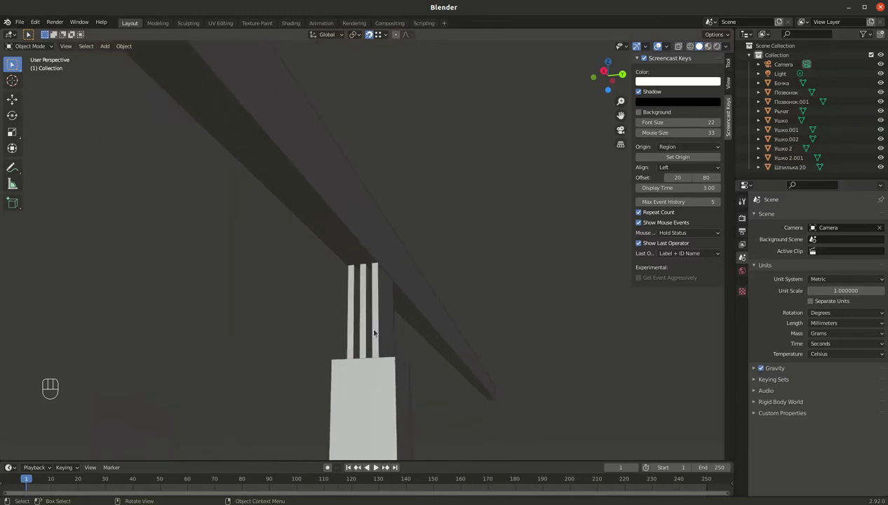
{"action": "left_click_drag", "start_coordinate": [381, 304], "coordinate": [370, 282]}
{"action": "left_click_drag", "start_coordinate": [370, 290], "coordinate": [311, 353]}
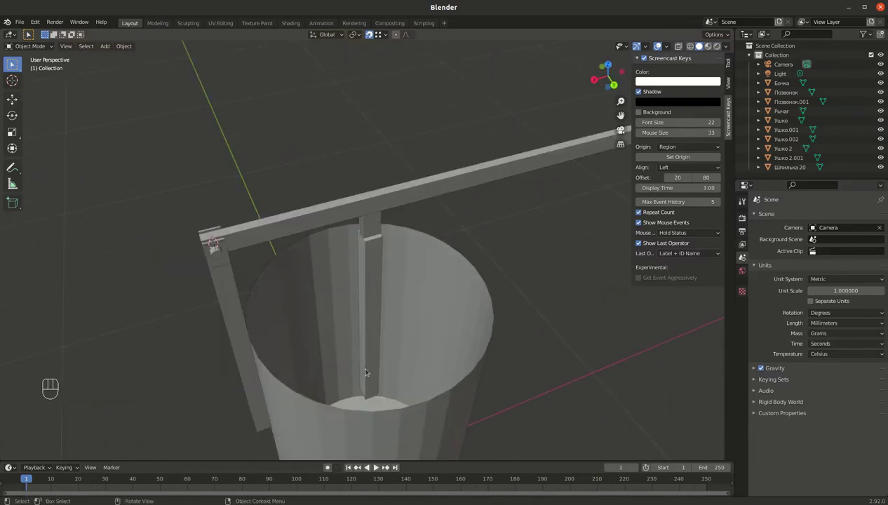
{"action": "left_click_drag", "start_coordinate": [384, 347], "coordinate": [395, 288]}
{"action": "key", "text": "alt+z"}
{"action": "left_click", "coordinate": [366, 293]}
{"action": "left_click", "coordinate": [365, 293]}
Move Ушко.002's vertices down along Z so the 40 × 4 × 50 mm plate sits at the post top.
{"action": "left_click_drag", "start_coordinate": [365, 293], "coordinate": [332, 336]}
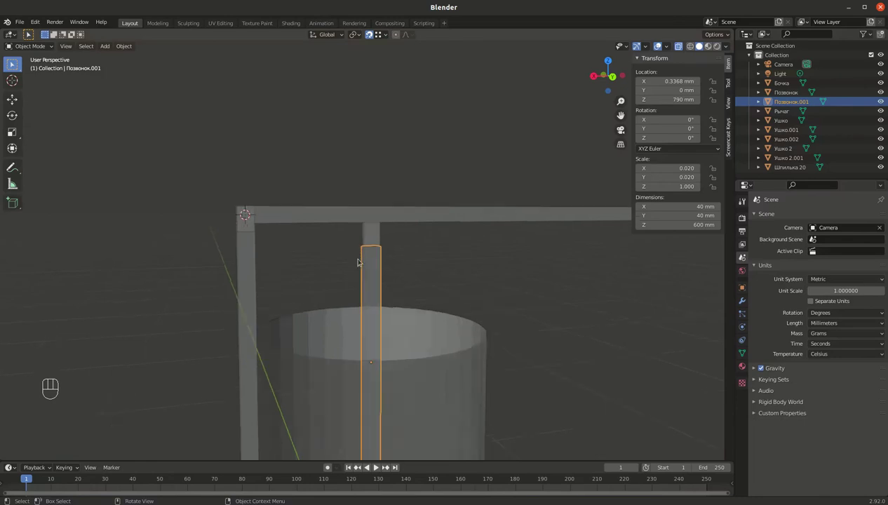
{"action": "middle_click", "coordinate": [356, 217]}
{"action": "left_click_drag", "start_coordinate": [351, 142], "coordinate": [379, 164]}
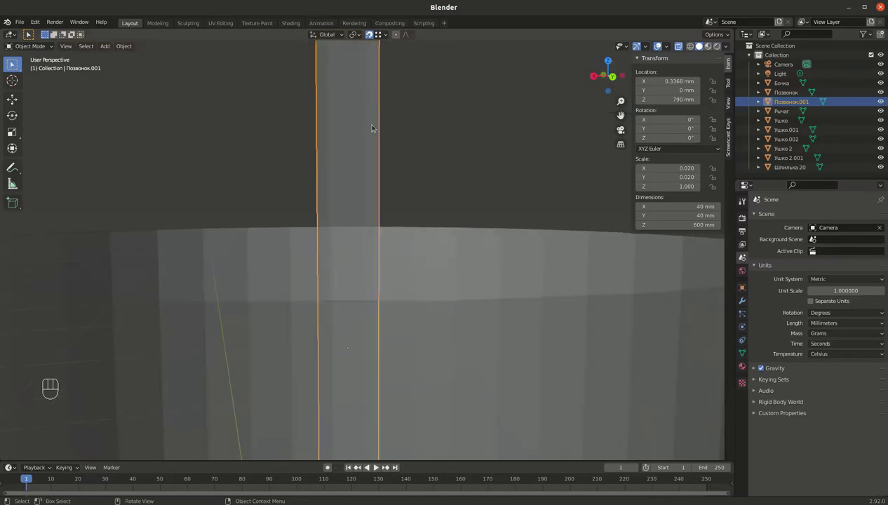
{"action": "left_click_drag", "start_coordinate": [397, 162], "coordinate": [385, 417]}
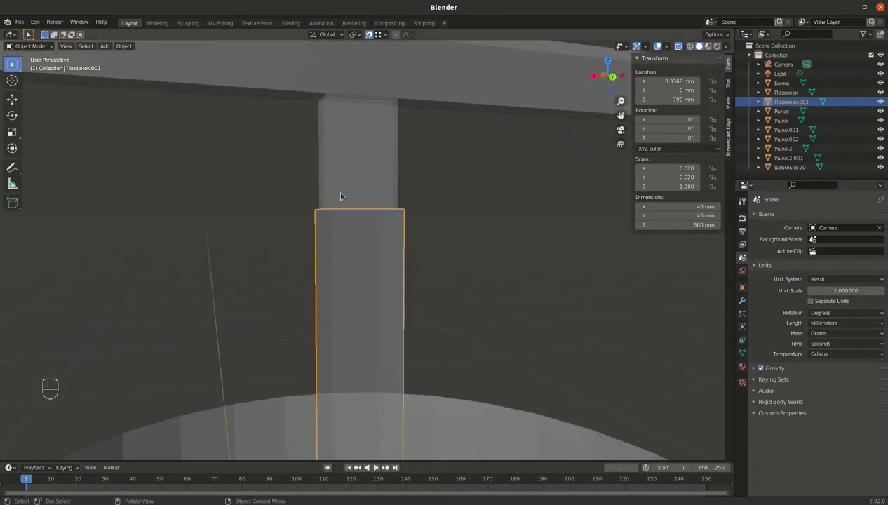
{"action": "left_click_drag", "start_coordinate": [341, 172], "coordinate": [396, 159]}
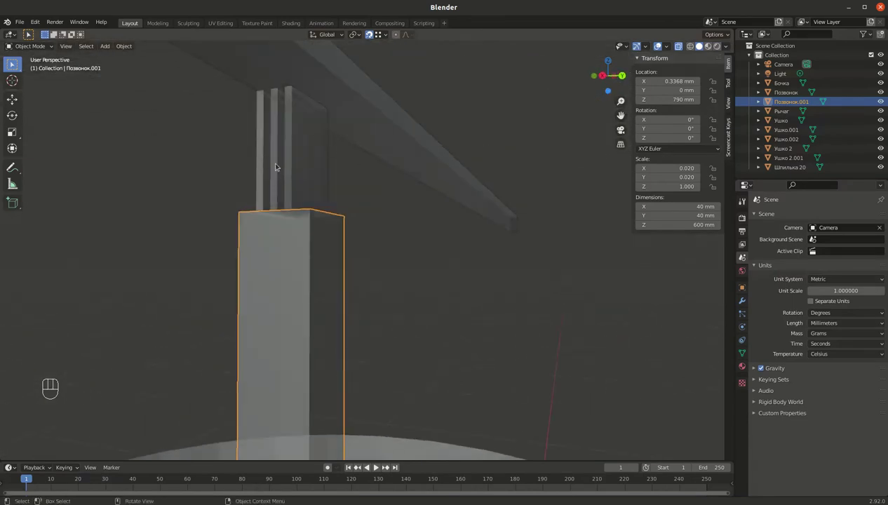
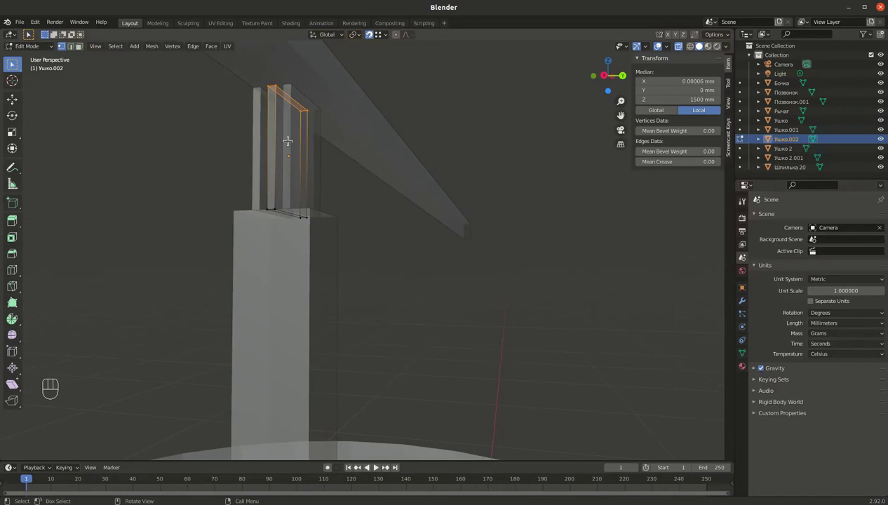
{"action": "key", "text": "g"}
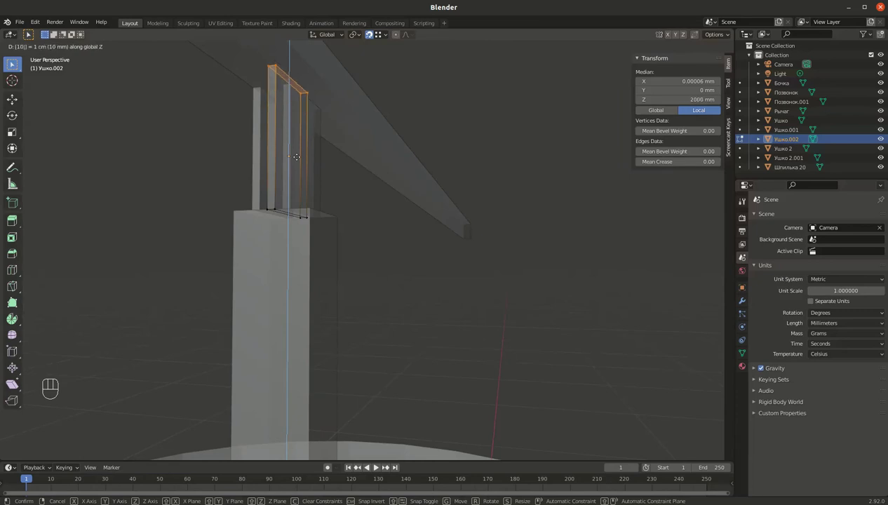
{"action": "key", "text": "g"}
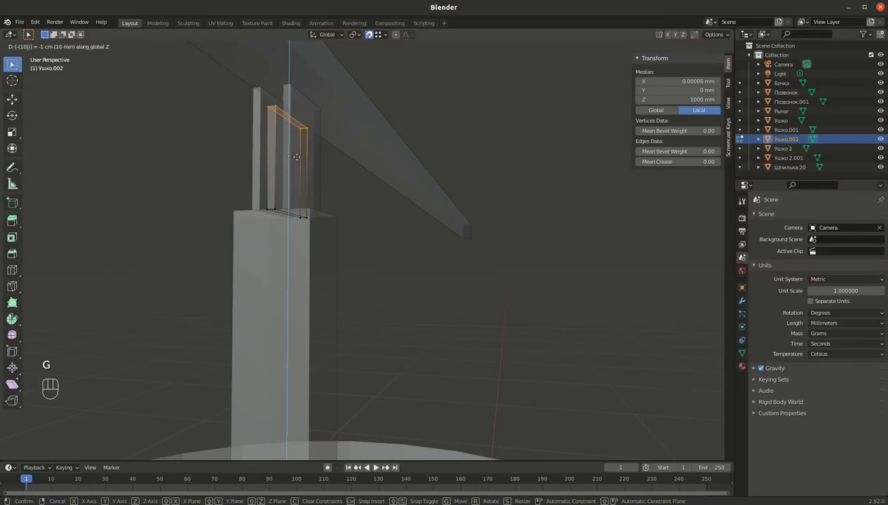
{"action": "key", "text": "Tab"}
{"action": "left_click_drag", "start_coordinate": [286, 172], "coordinate": [223, 182]}
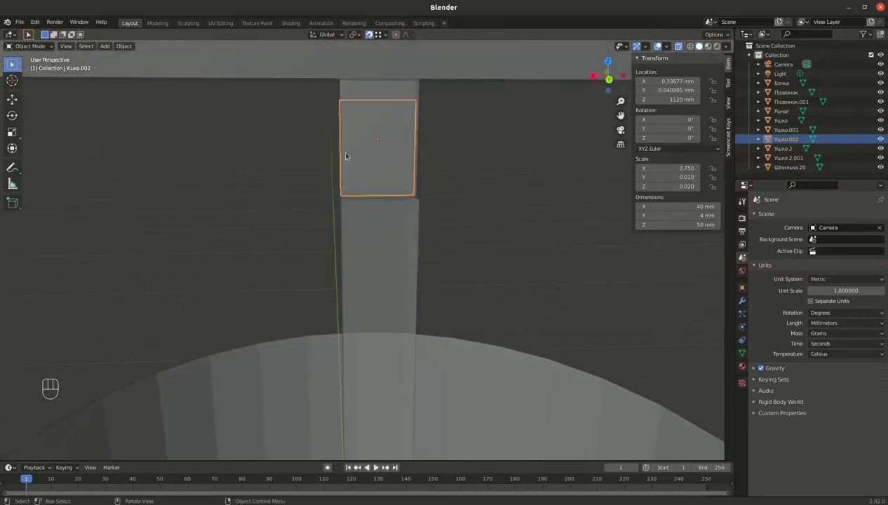
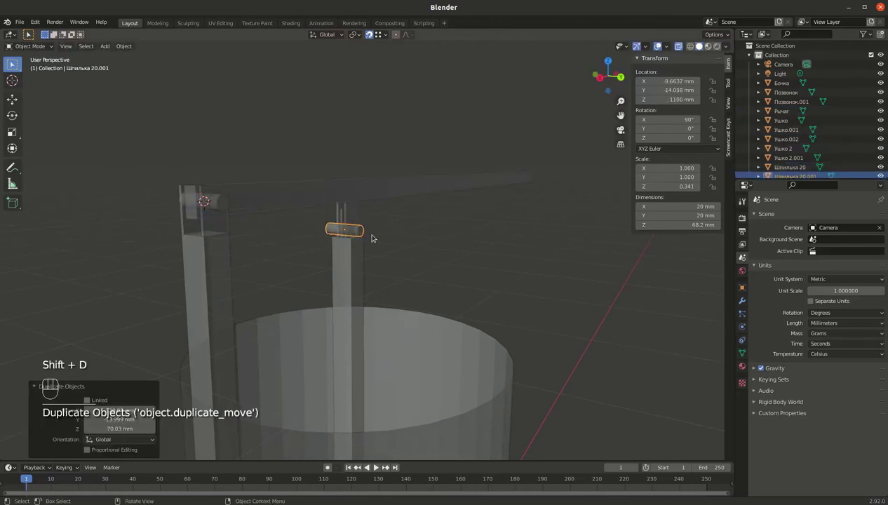
Move the duplicated pin Шпилька 20.001 vertically and sideways toward the Ушко.002 plate.
{"action": "left_click_drag", "start_coordinate": [269, 216], "coordinate": [193, 202]}
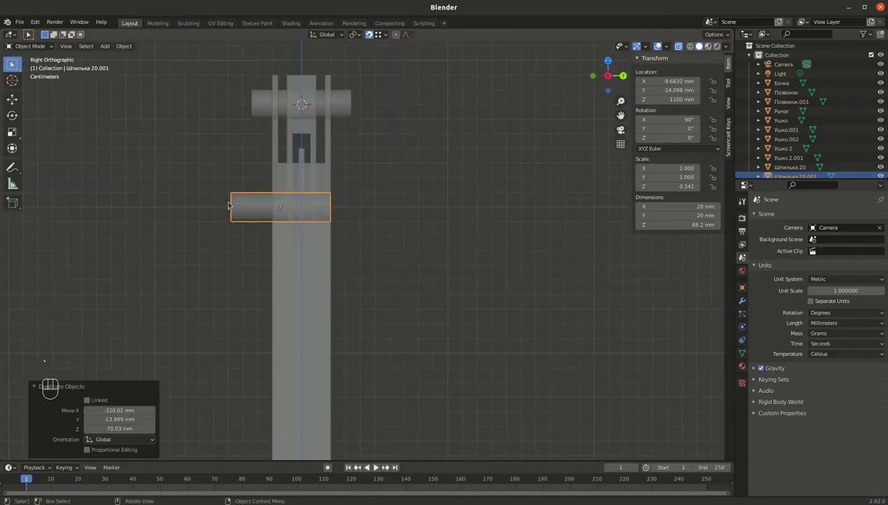
{"action": "key", "text": "g"}
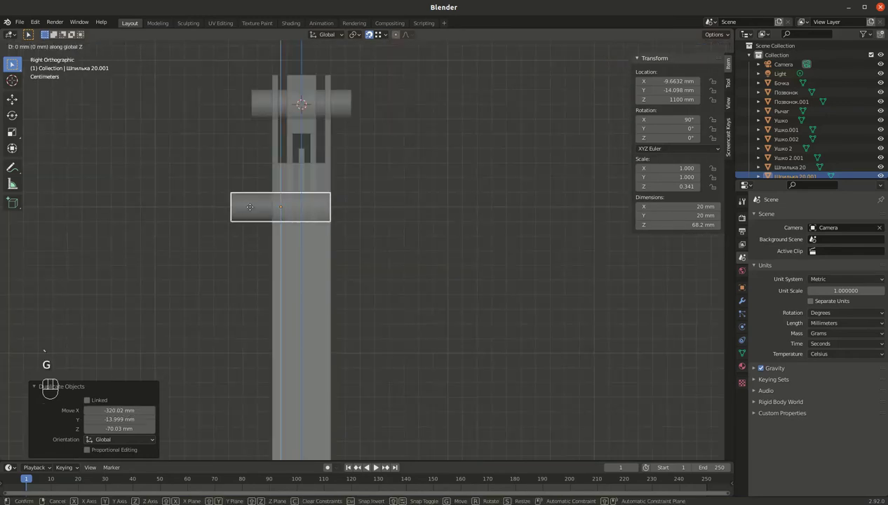
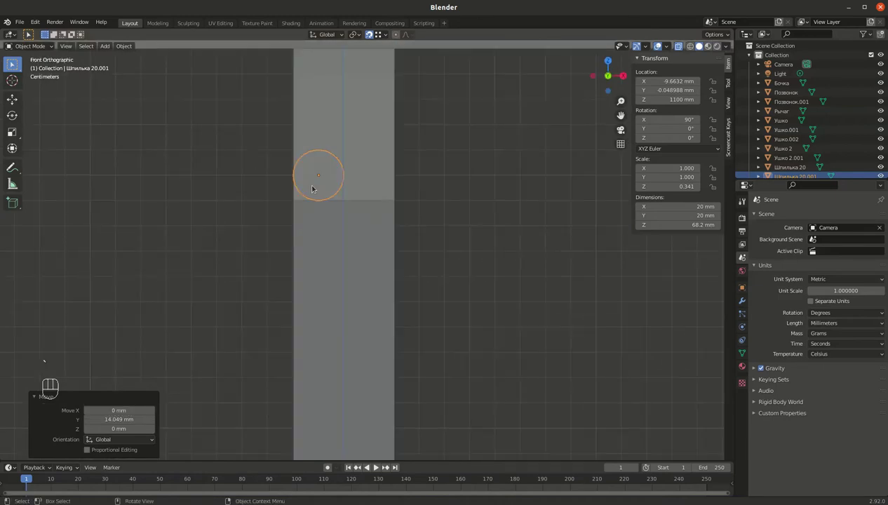
{"action": "key", "text": "g"}
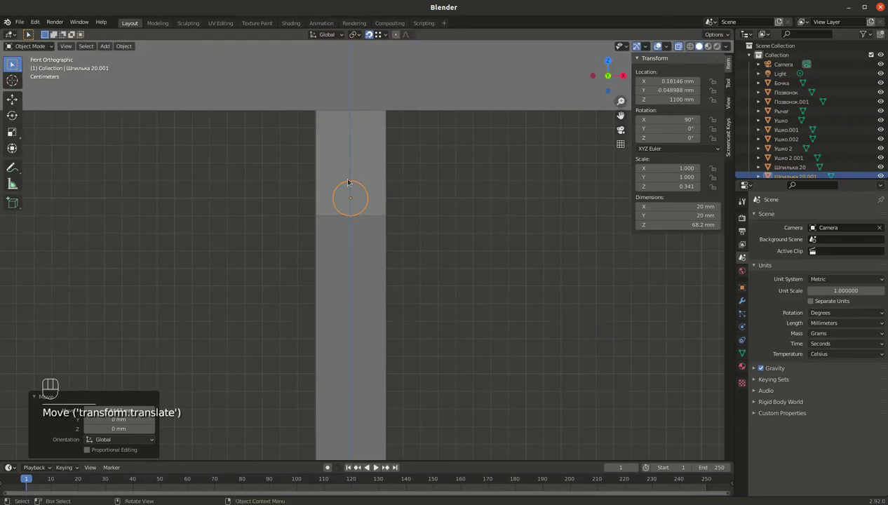
{"action": "key", "text": "alt+z"}
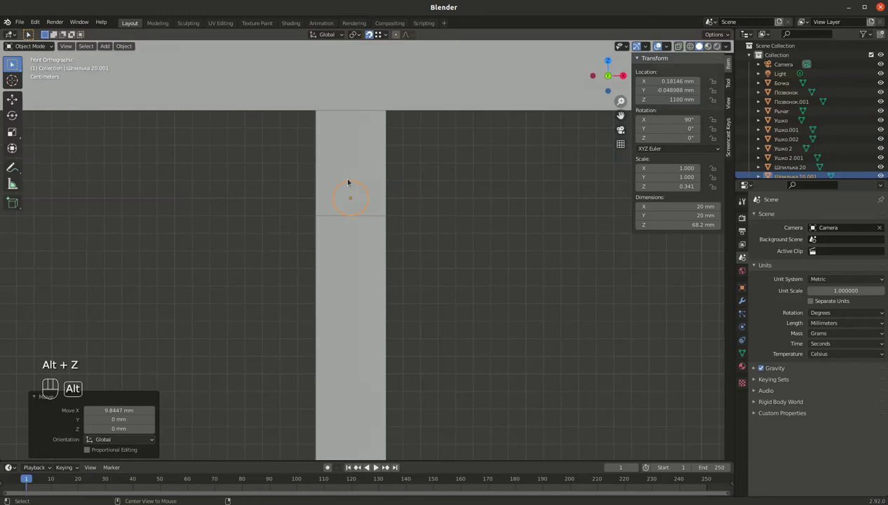
{"action": "key", "text": "ctrl+z"}
{"action": "key", "text": "ctrl+shift+z"}
{"action": "key", "text": "ctrl+z"}
{"action": "key", "text": "ctrl+shift+z"}
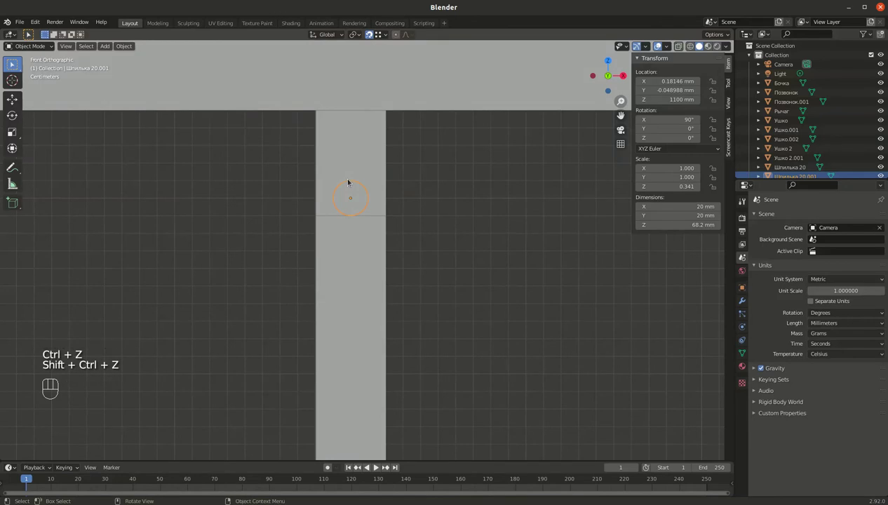
Raise the pin to the plate's hole at Z 1114.9 mm and check it from several angles.
{"action": "key", "text": "shift+z"}
{"action": "left_click_drag", "start_coordinate": [366, 138], "coordinate": [348, 160]}
{"action": "middle_click", "coordinate": [359, 159]}
{"action": "key", "text": "g"}
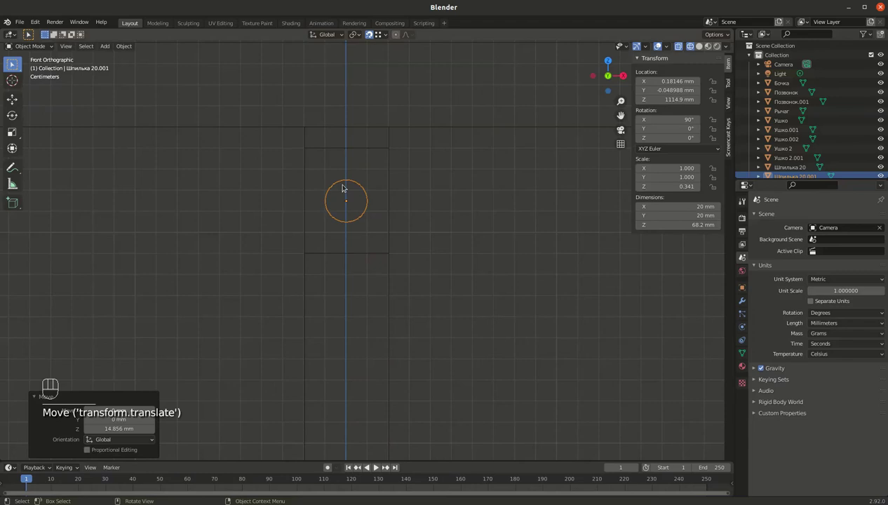
{"action": "key", "text": "shift+z"}
{"action": "left_click_drag", "start_coordinate": [353, 184], "coordinate": [464, 200]}
{"action": "key", "text": "alt+z"}
{"action": "left_click_drag", "start_coordinate": [446, 189], "coordinate": [503, 184]}
{"action": "left_click_drag", "start_coordinate": [422, 219], "coordinate": [430, 221]}
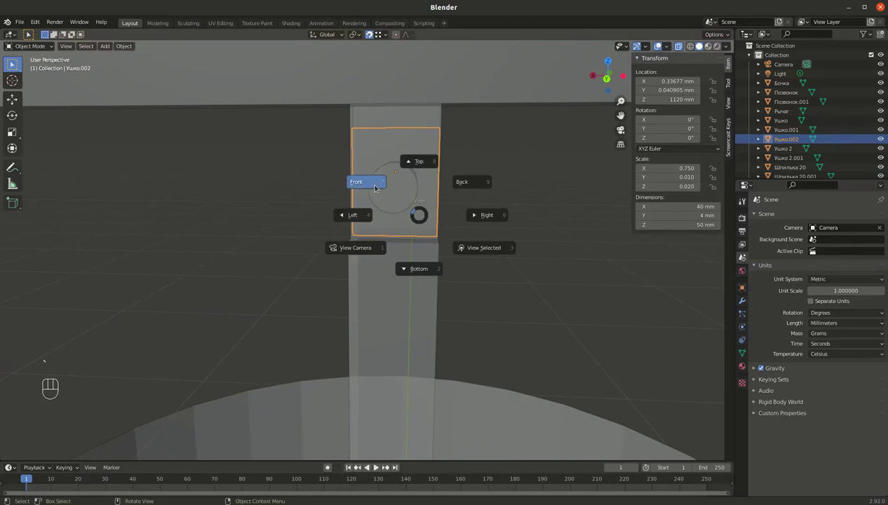
{"action": "key", "text": "r"}
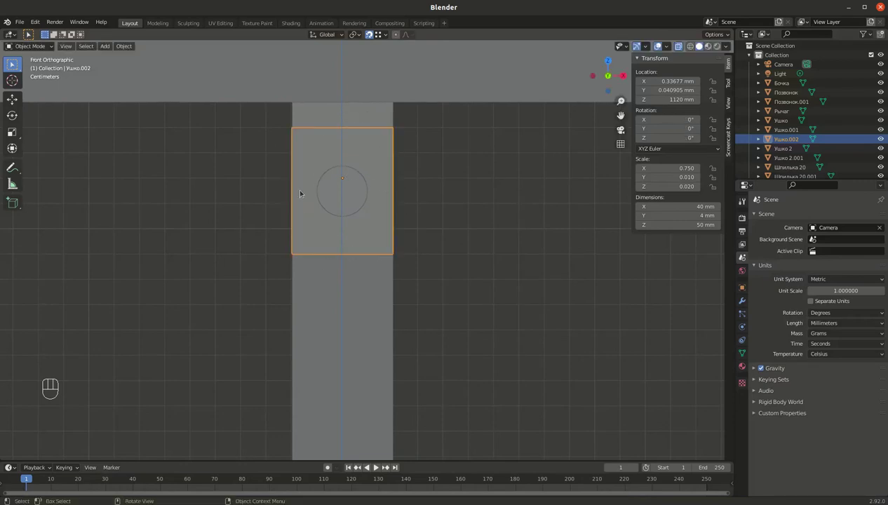
{"action": "key", "text": "Tab"}
{"action": "key", "text": "Tab"}
{"action": "left_click_drag", "start_coordinate": [376, 242], "coordinate": [336, 249]}
{"action": "left_click", "coordinate": [333, 294]}
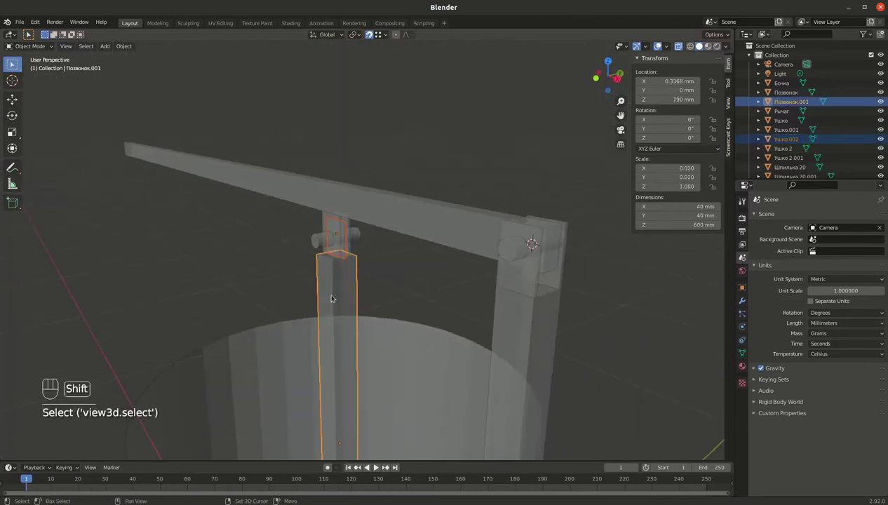
{"action": "key", "text": "ctrl+j"}
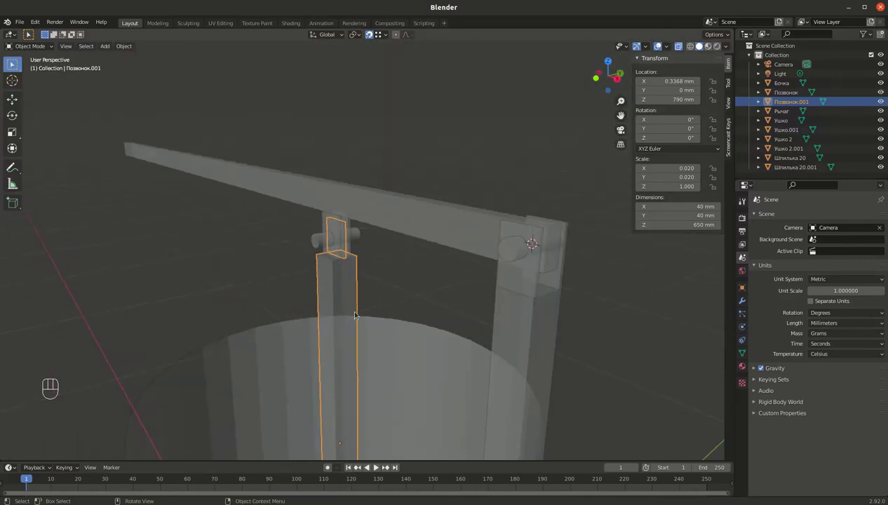
{"action": "left_click_drag", "start_coordinate": [357, 289], "coordinate": [375, 282]}
{"action": "key", "text": "ctrl+z"}
{"action": "key", "text": "ctrl+z"}
{"action": "left_click_drag", "start_coordinate": [271, 250], "coordinate": [270, 250]}
{"action": "left_click_drag", "start_coordinate": [247, 281], "coordinate": [275, 301]}
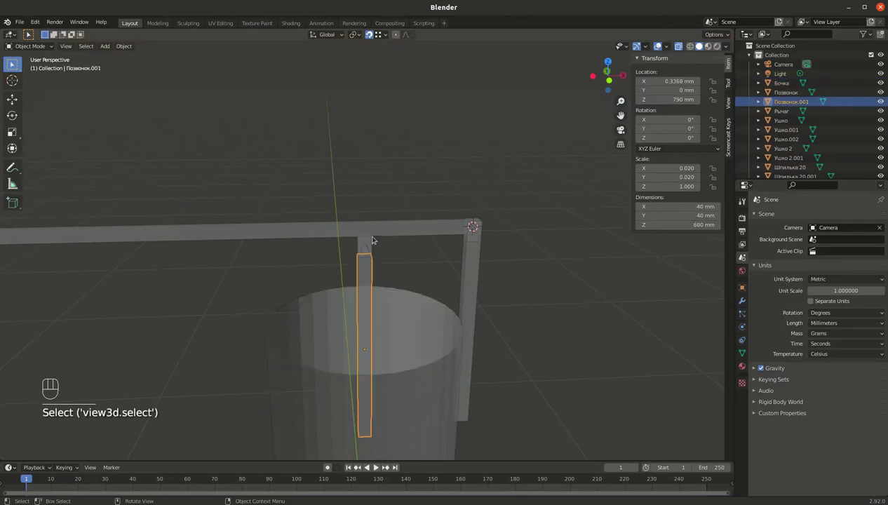
{"action": "left_click_drag", "start_coordinate": [356, 295], "coordinate": [340, 174]}
{"action": "left_click_drag", "start_coordinate": [344, 186], "coordinate": [358, 234]}
{"action": "left_click_drag", "start_coordinate": [334, 327], "coordinate": [336, 305]}
{"action": "left_click_drag", "start_coordinate": [370, 207], "coordinate": [366, 288]}
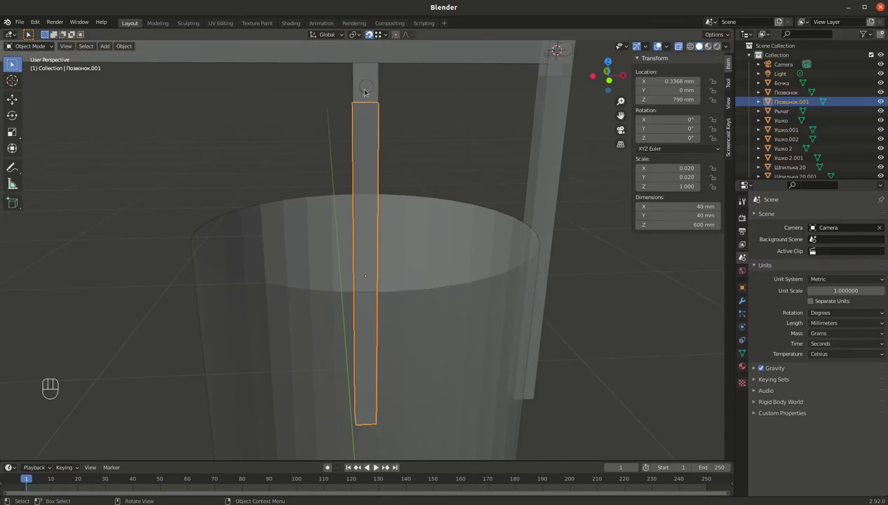
{"action": "left_click_drag", "start_coordinate": [388, 85], "coordinate": [420, 82]}
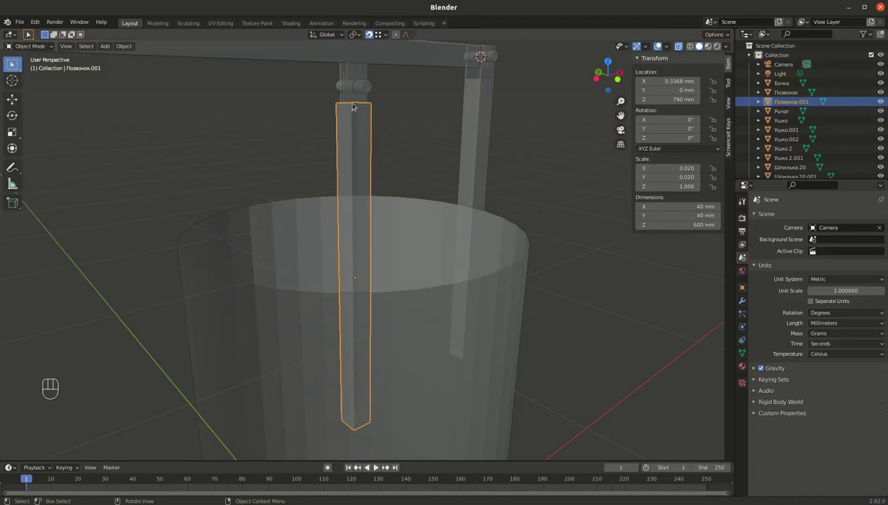
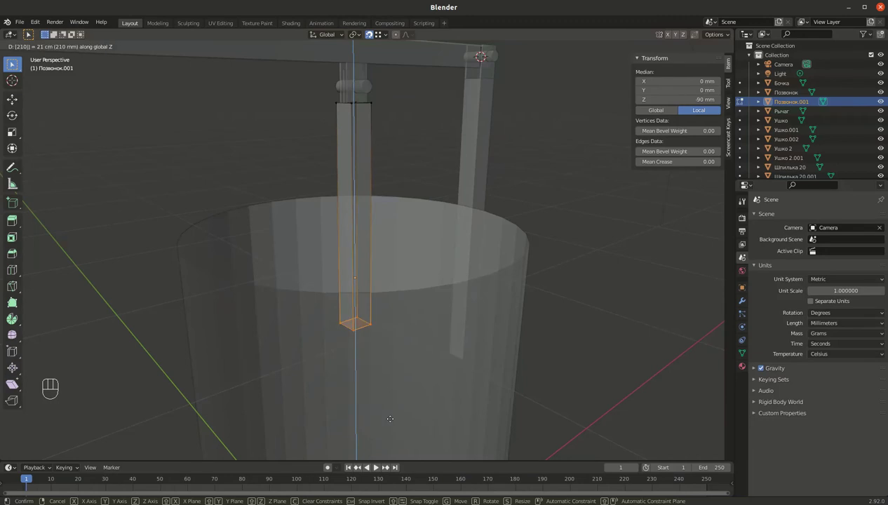
Finish shortening Позвонок.001 to 390 mm and check its top below the pin rings.
{"action": "key", "text": "Tab"}
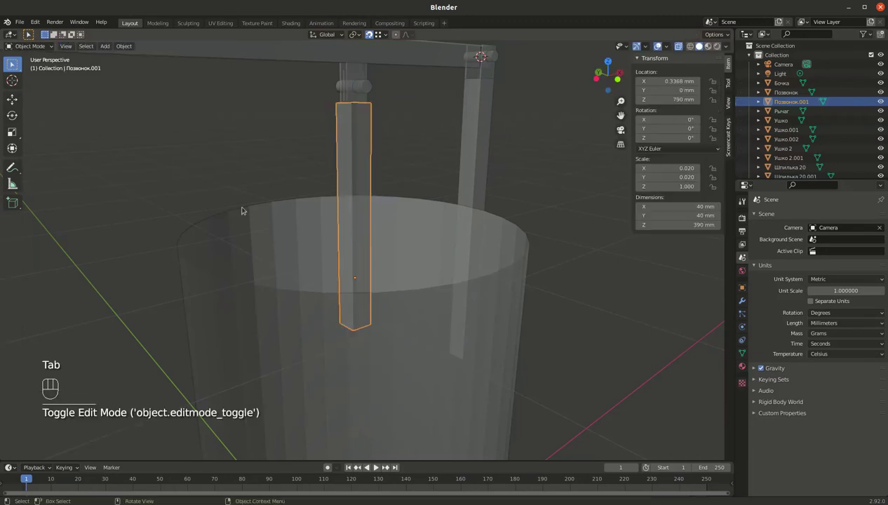
{"action": "left_click_drag", "start_coordinate": [339, 138], "coordinate": [370, 149]}
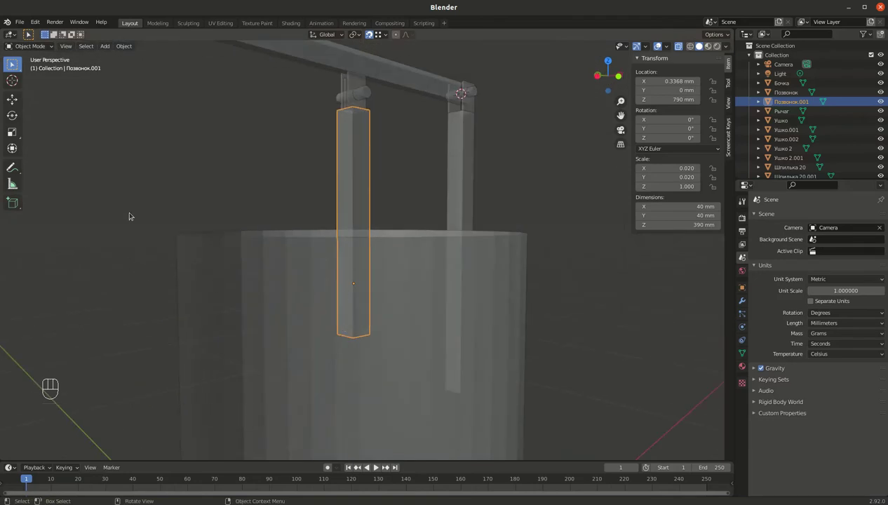
{"action": "left_click_drag", "start_coordinate": [233, 172], "coordinate": [238, 161]}
Orbit and zoom out to review the whole press assembly.
{"action": "left_click_drag", "start_coordinate": [293, 276], "coordinate": [315, 272]}
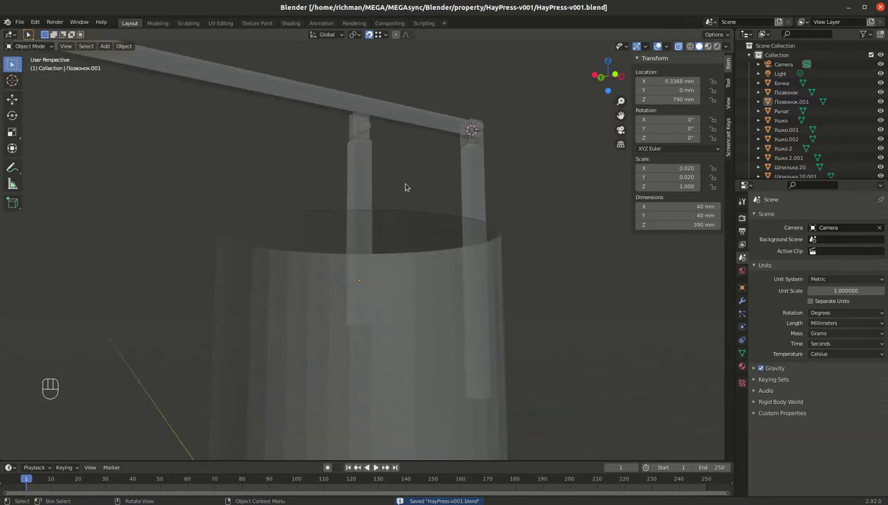
{"action": "left_click_drag", "start_coordinate": [386, 193], "coordinate": [407, 196]}
{"action": "left_click_drag", "start_coordinate": [298, 208], "coordinate": [357, 192]}
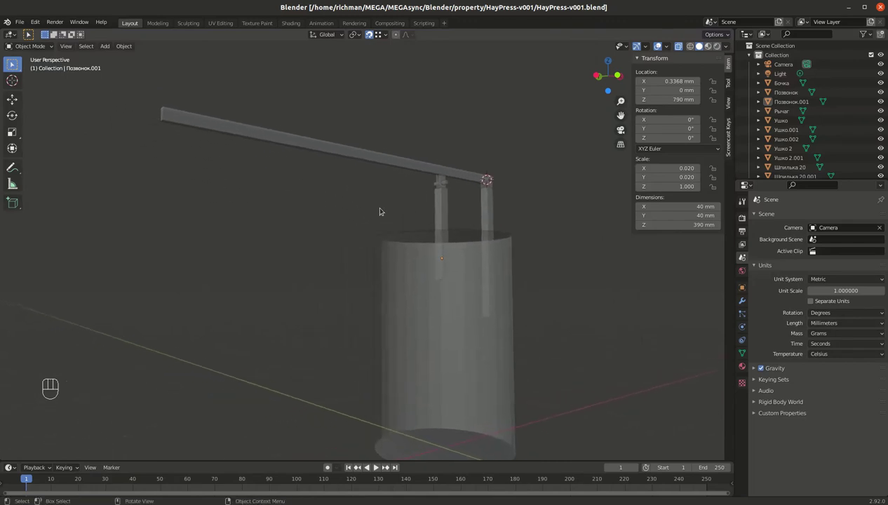
{"action": "left_click_drag", "start_coordinate": [404, 223], "coordinate": [413, 232]}
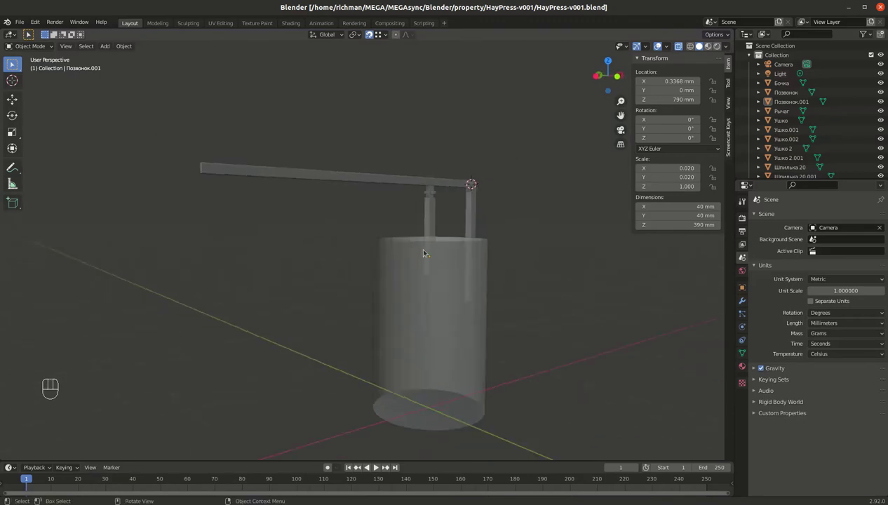
{"action": "left_click_drag", "start_coordinate": [386, 236], "coordinate": [344, 216]}
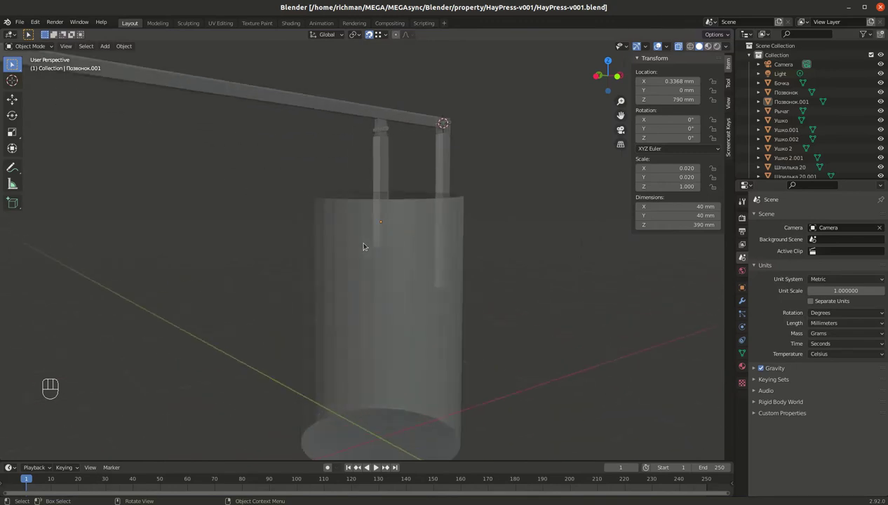
{"action": "left_click_drag", "start_coordinate": [365, 242], "coordinate": [362, 286]}
{"action": "left_click_drag", "start_coordinate": [364, 261], "coordinate": [368, 280]}
{"action": "left_click_drag", "start_coordinate": [391, 259], "coordinate": [372, 287]}
{"action": "left_click_drag", "start_coordinate": [373, 258], "coordinate": [376, 248]}
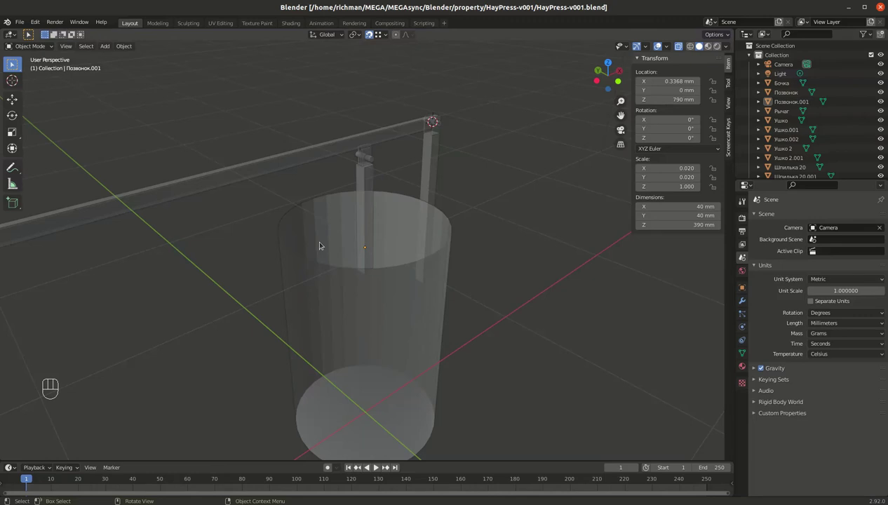
Add a circle curve, undo it, and reframe the view on the press.
{"action": "key", "text": "shift+a"}
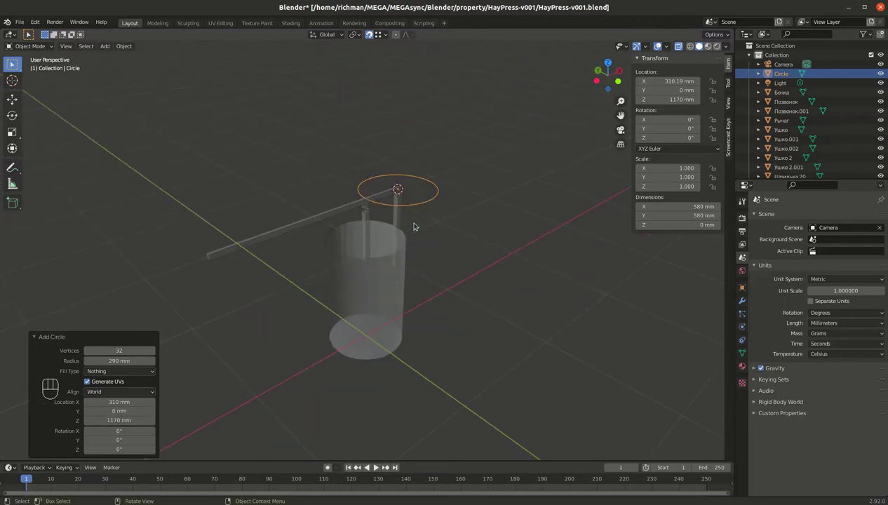
{"action": "key", "text": "ctrl+z"}
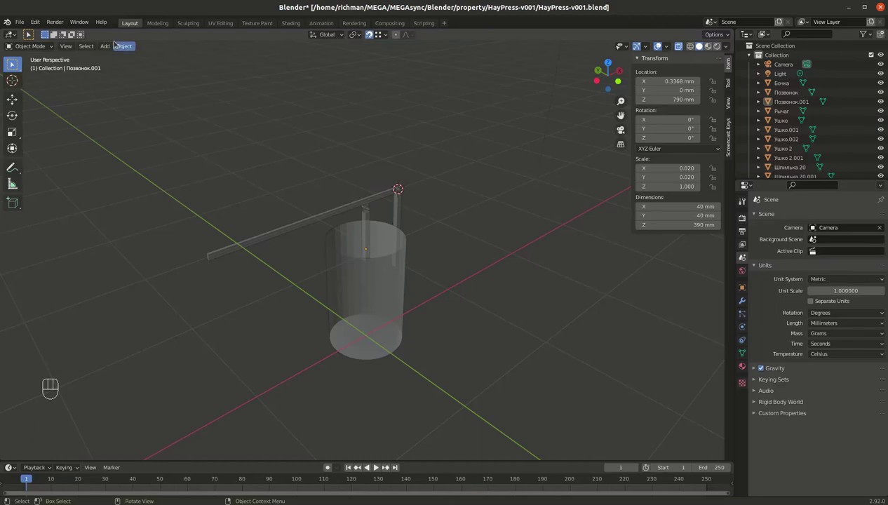
{"action": "left_click_drag", "start_coordinate": [125, 46], "coordinate": [280, 149]}
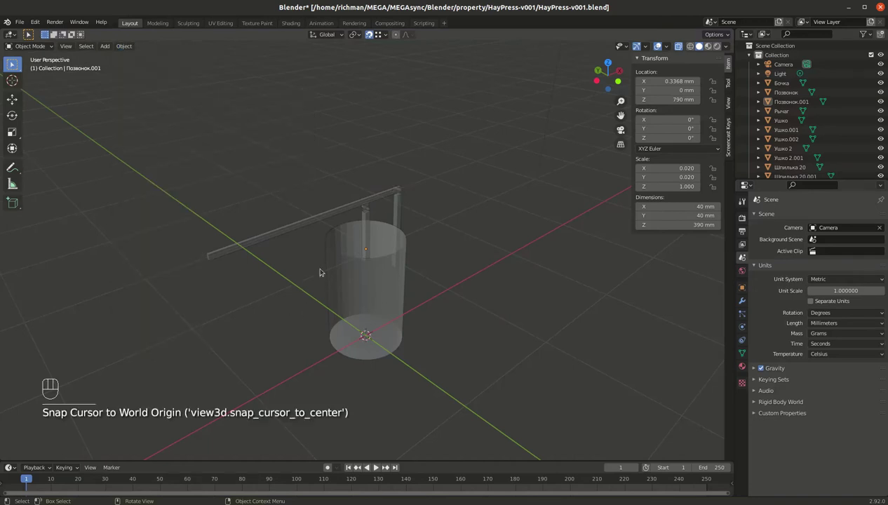
{"action": "left_click", "coordinate": [369, 224]}
{"action": "left_click_drag", "start_coordinate": [369, 225], "coordinate": [519, 171]}
{"action": "left_click", "coordinate": [367, 218]}
{"action": "left_click_drag", "start_coordinate": [367, 218], "coordinate": [429, 231]}
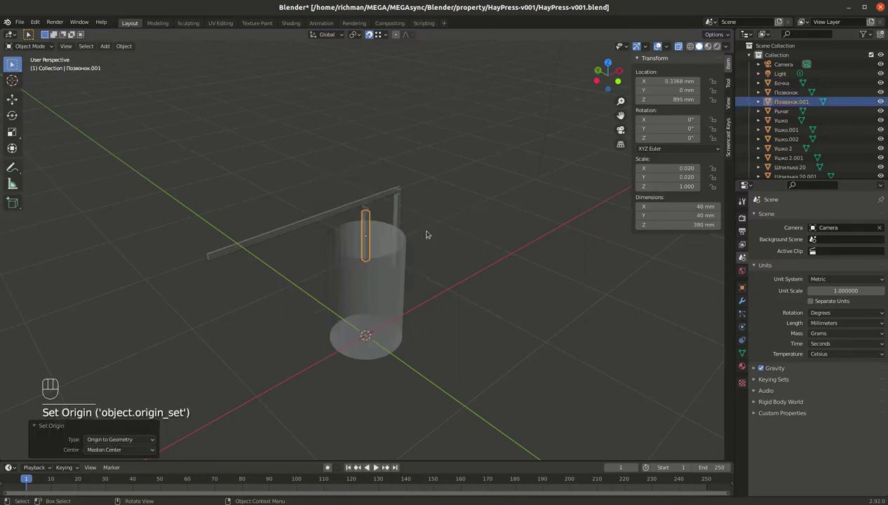
Select Позвонок.001 and the lever Рычаг to check their dimensions.
{"action": "left_click", "coordinate": [402, 206]}
{"action": "left_click", "coordinate": [378, 201]}
{"action": "left_click_drag", "start_coordinate": [376, 200], "coordinate": [440, 199]}
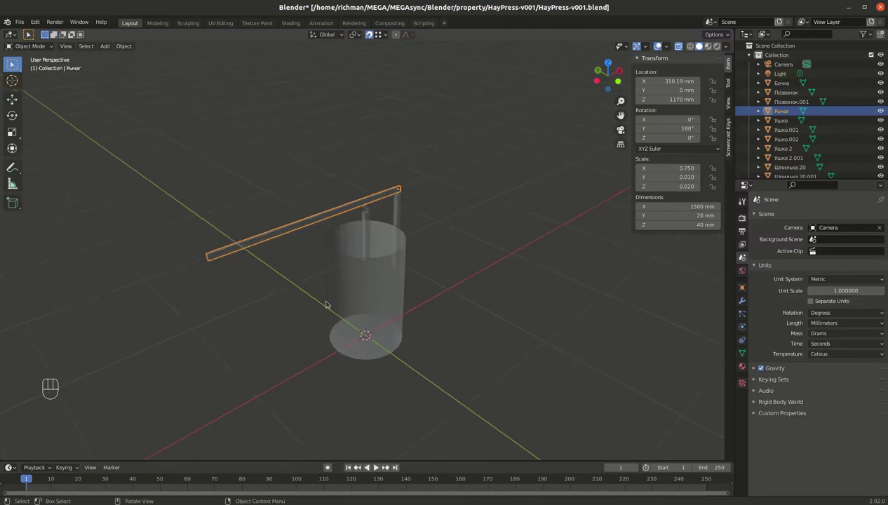
Add a six-sided circle at the origin and scale it to 0.864, about 434 × 501 mm.
{"action": "key", "text": "shift+a"}
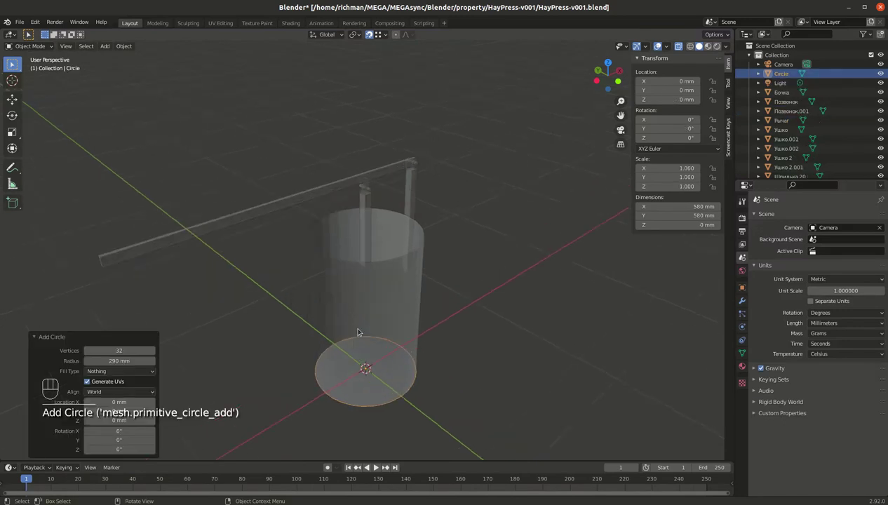
{"action": "middle_click", "coordinate": [384, 254]}
{"action": "left_click_drag", "start_coordinate": [362, 245], "coordinate": [367, 295]}
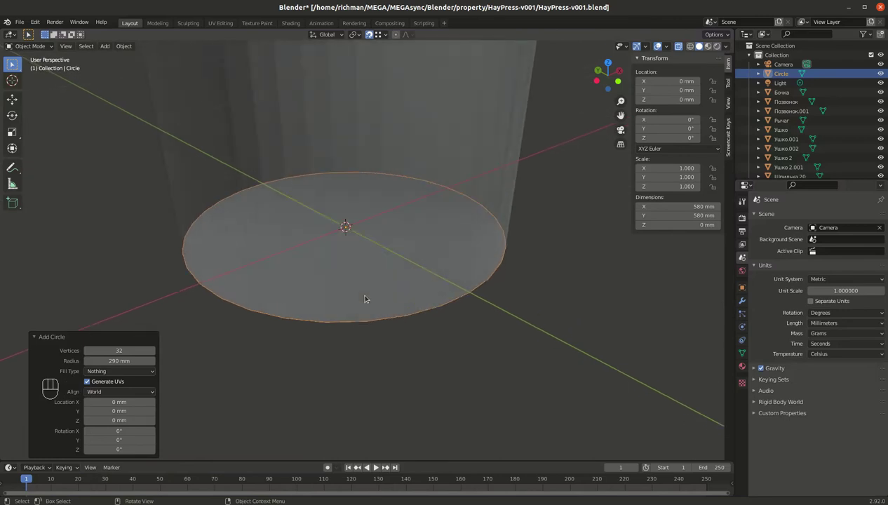
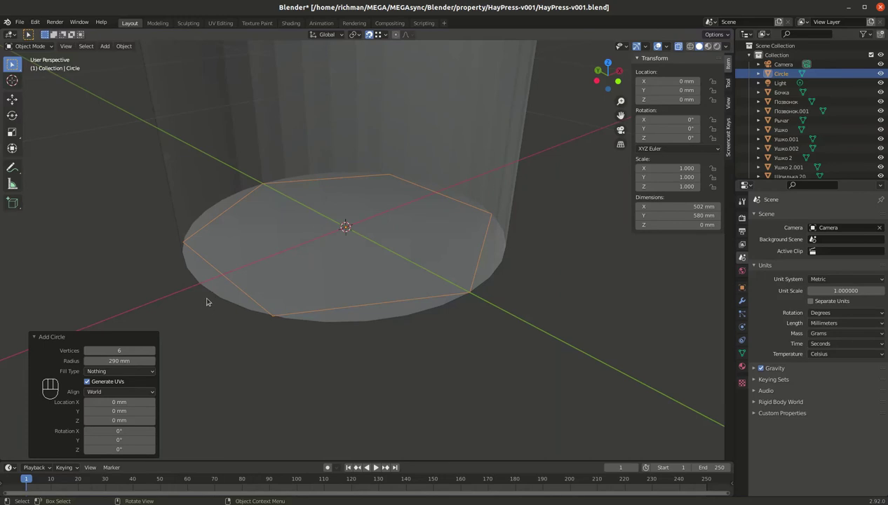
{"action": "key", "text": "s"}
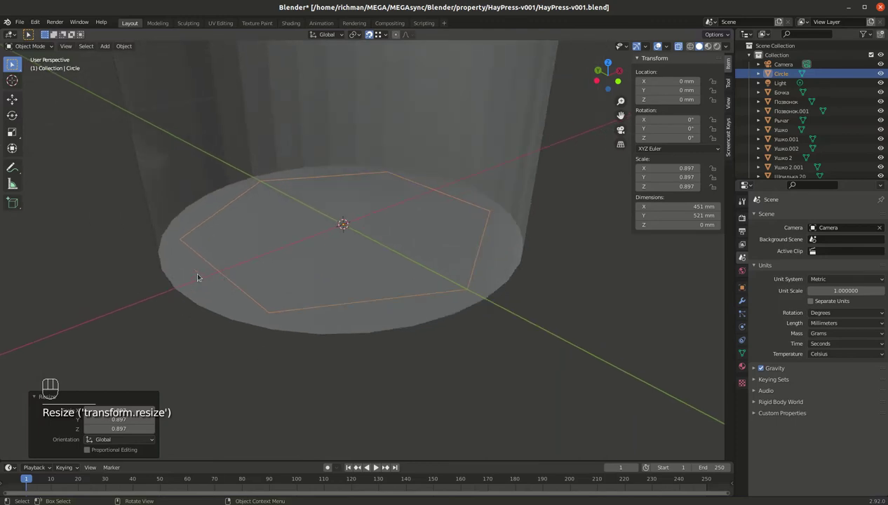
{"action": "key", "text": "s"}
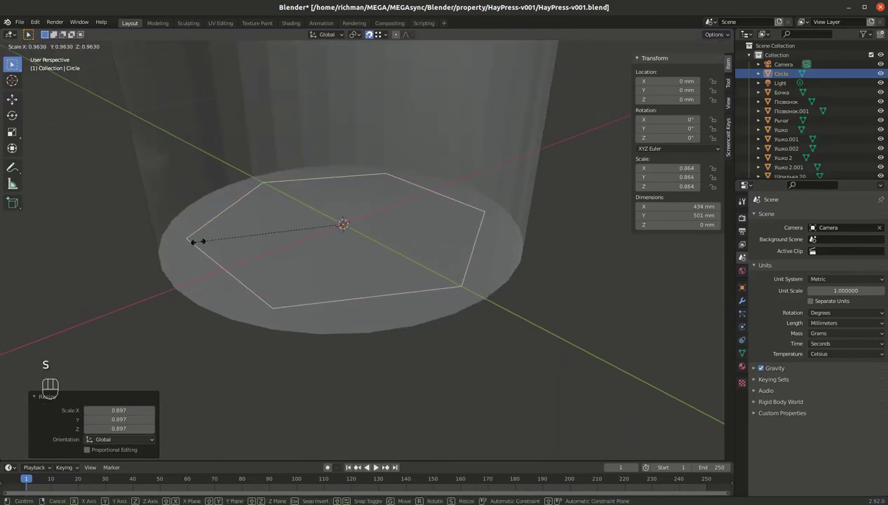
Orbit below and around the tub to check the circle sits at its base.
{"action": "left_click_drag", "start_coordinate": [242, 207], "coordinate": [242, 257]}
{"action": "left_click_drag", "start_coordinate": [301, 171], "coordinate": [327, 242]}
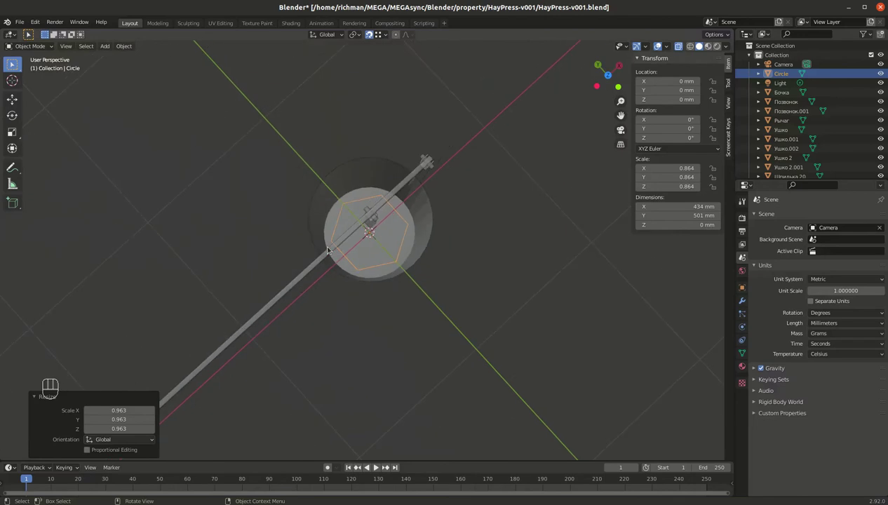
{"action": "left_click_drag", "start_coordinate": [334, 224], "coordinate": [356, 233]}
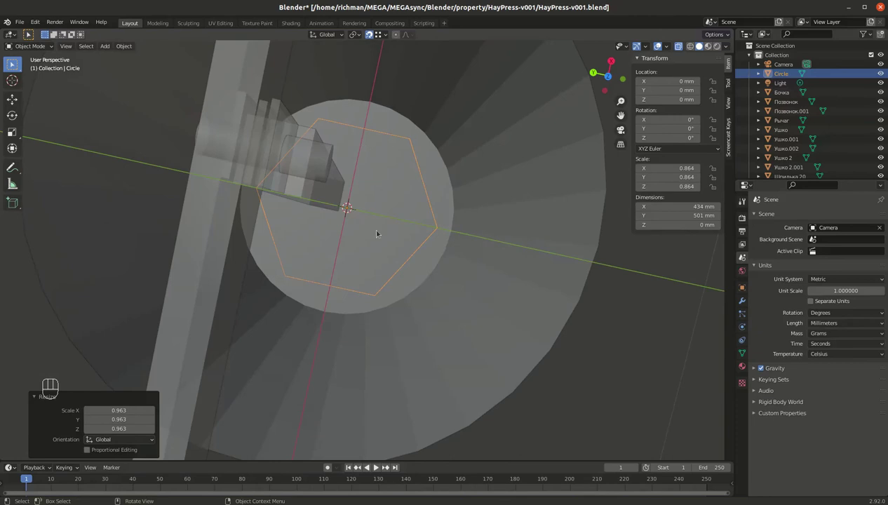
{"action": "left_click_drag", "start_coordinate": [368, 266], "coordinate": [415, 217]}
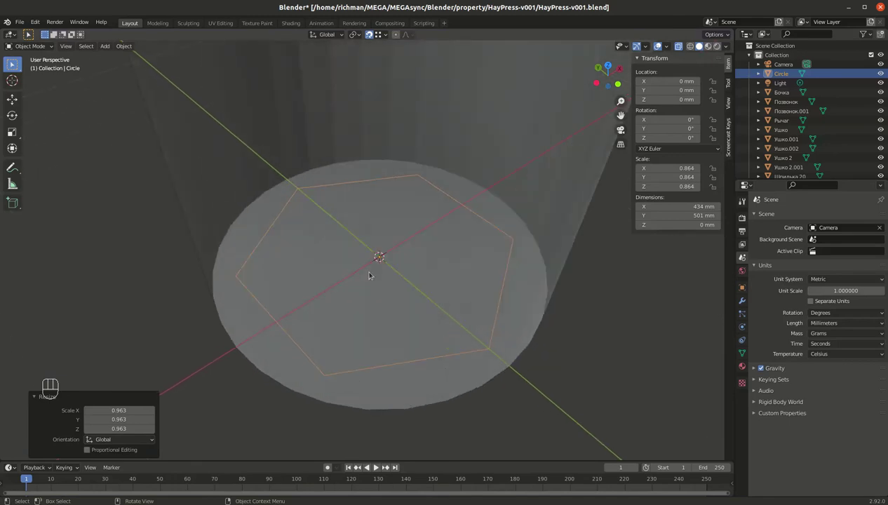
{"action": "key", "text": "shift+a"}
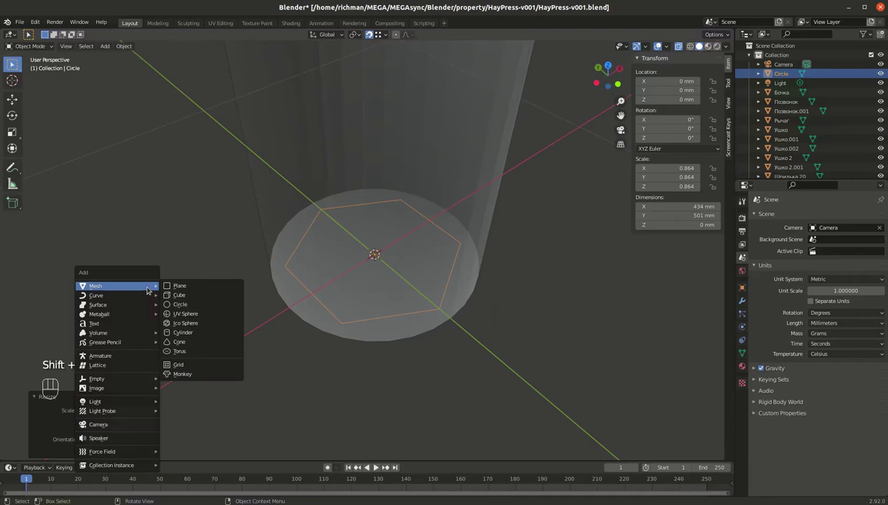
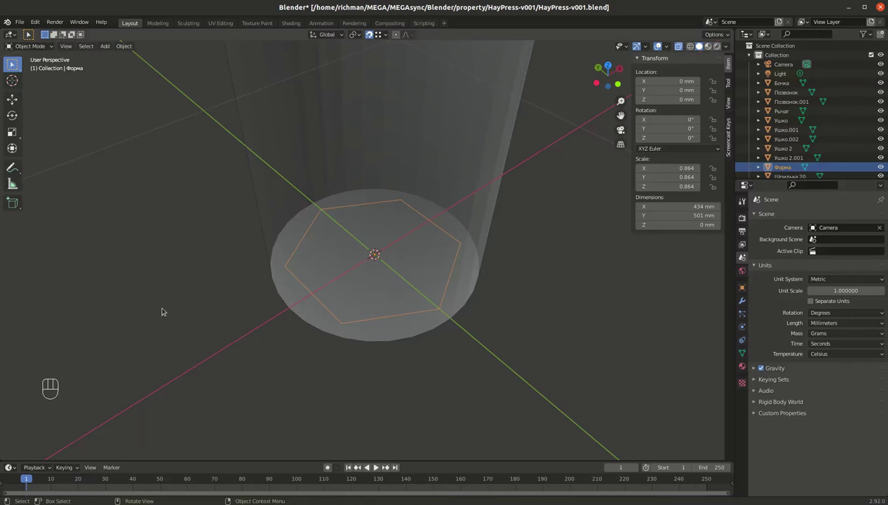
Bring up the Add menu to insert a small plane.
{"action": "key", "text": "shift+a"}
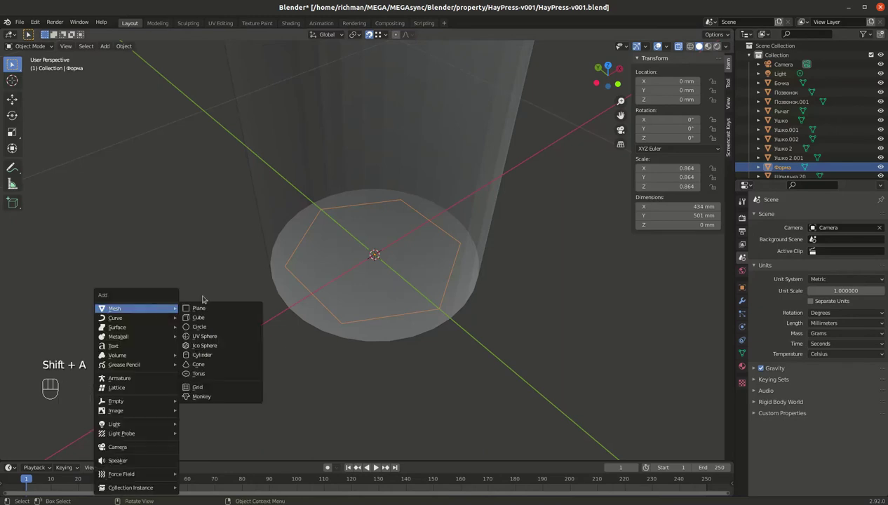
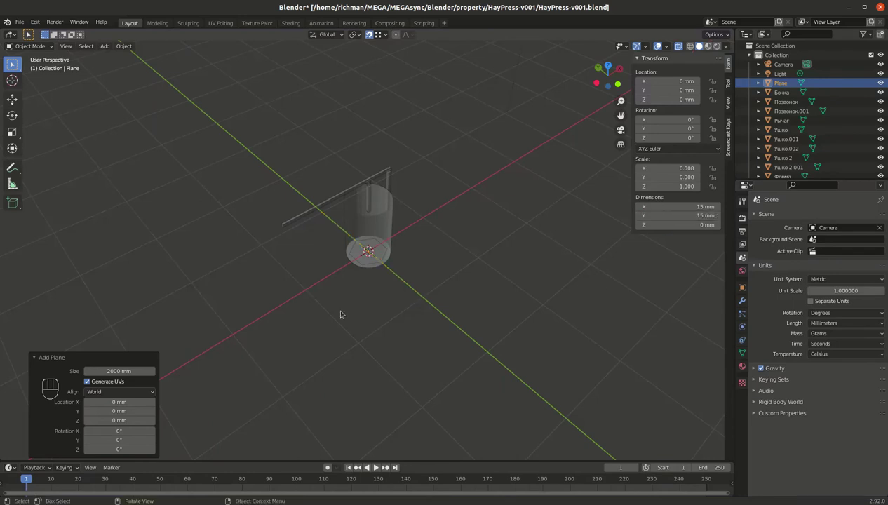
Move the 15 mm square to X −297.5 mm, Y 7.5 mm.
{"action": "key", "text": "g"}
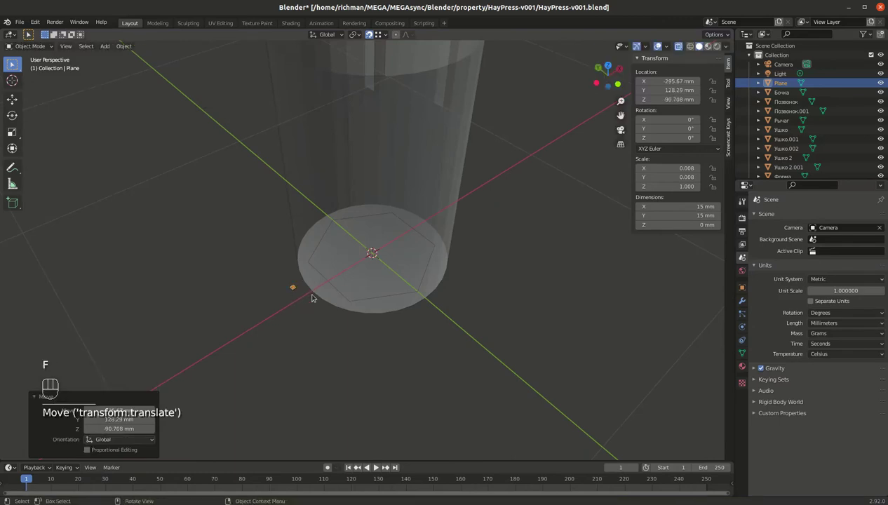
{"action": "key", "text": "f"}
{"action": "left_click_drag", "start_coordinate": [285, 289], "coordinate": [258, 194]}
{"action": "left_click_drag", "start_coordinate": [258, 197], "coordinate": [262, 238]}
{"action": "key", "text": "g"}
Convert the square and the Форма hexagon into curve objects.
{"action": "left_click_drag", "start_coordinate": [250, 389], "coordinate": [336, 335]}
{"action": "left_click_drag", "start_coordinate": [279, 318], "coordinate": [188, 94]}
{"action": "left_click_drag", "start_coordinate": [122, 47], "coordinate": [232, 288]}
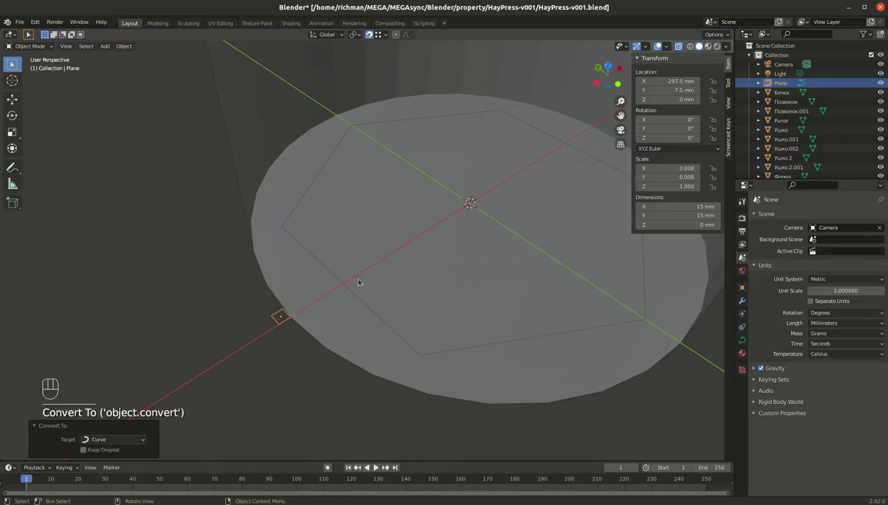
{"action": "left_click", "coordinate": [337, 272]}
{"action": "left_click_drag", "start_coordinate": [333, 273], "coordinate": [186, 73]}
{"action": "left_click_drag", "start_coordinate": [125, 39], "coordinate": [231, 294]}
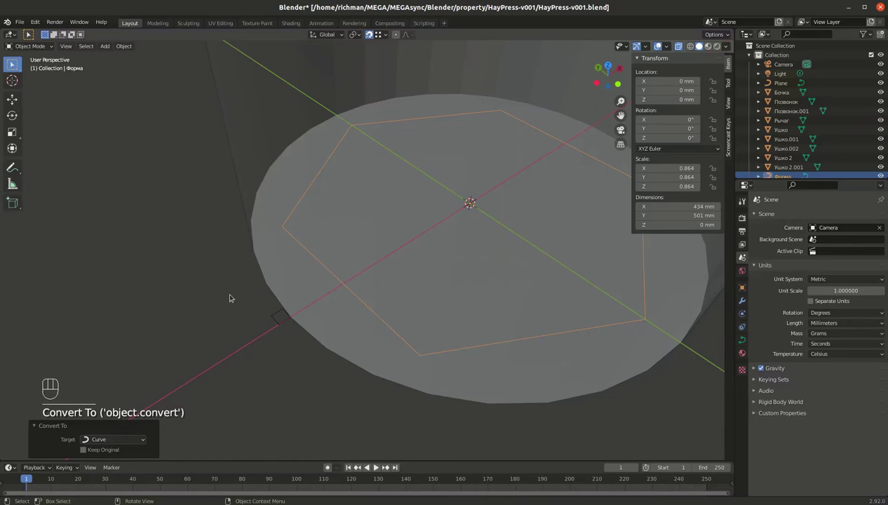
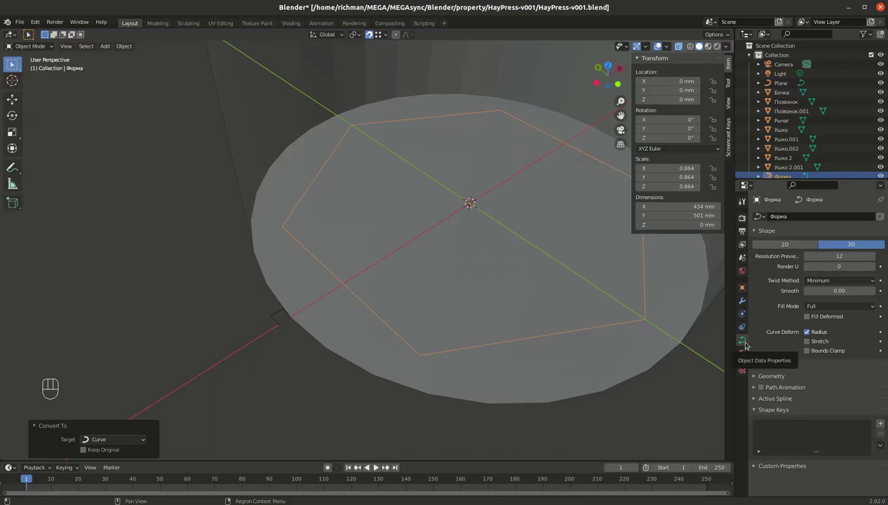
Set Форма's curve bevel to Object mode using Plane as the square cross-section.
{"action": "left_click", "coordinate": [755, 372]}
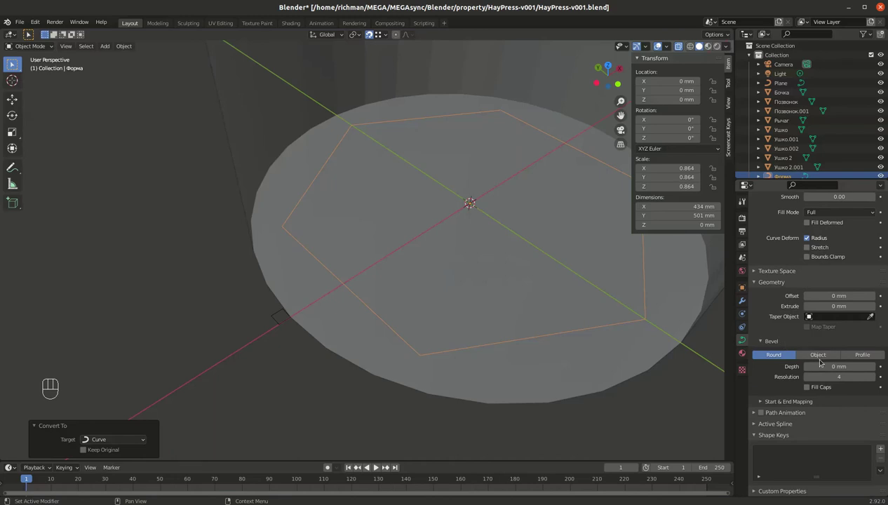
{"action": "left_click", "coordinate": [822, 356]}
{"action": "left_click", "coordinate": [804, 377]}
{"action": "left_click", "coordinate": [874, 373]}
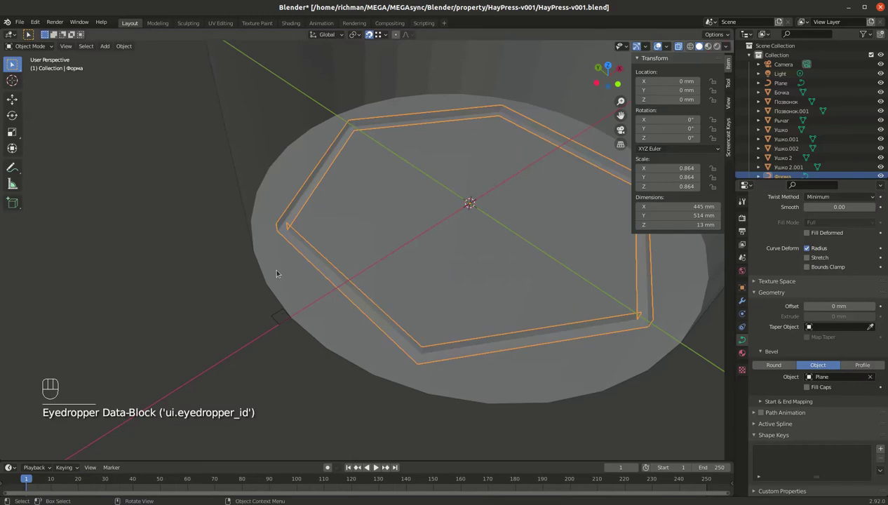
Hide the tub Бочка and orbit to inspect the hexagonal rod frame.
{"action": "key", "text": "alt+z"}
{"action": "left_click_drag", "start_coordinate": [371, 226], "coordinate": [379, 190]}
{"action": "key", "text": "h"}
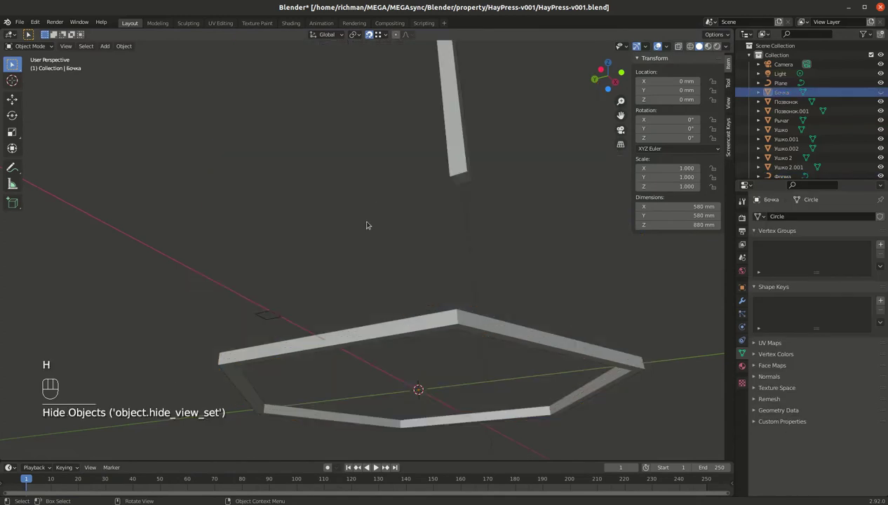
{"action": "left_click_drag", "start_coordinate": [359, 269], "coordinate": [353, 308]}
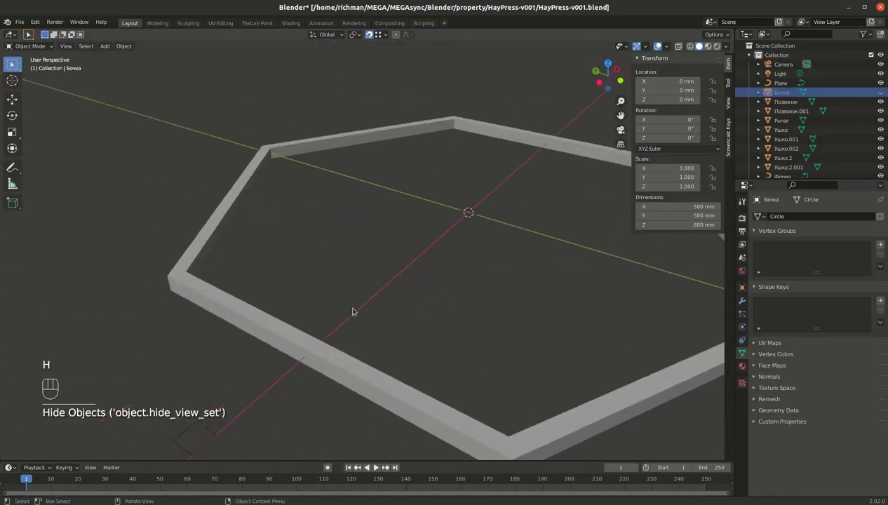
{"action": "left_click_drag", "start_coordinate": [445, 325], "coordinate": [478, 314]}
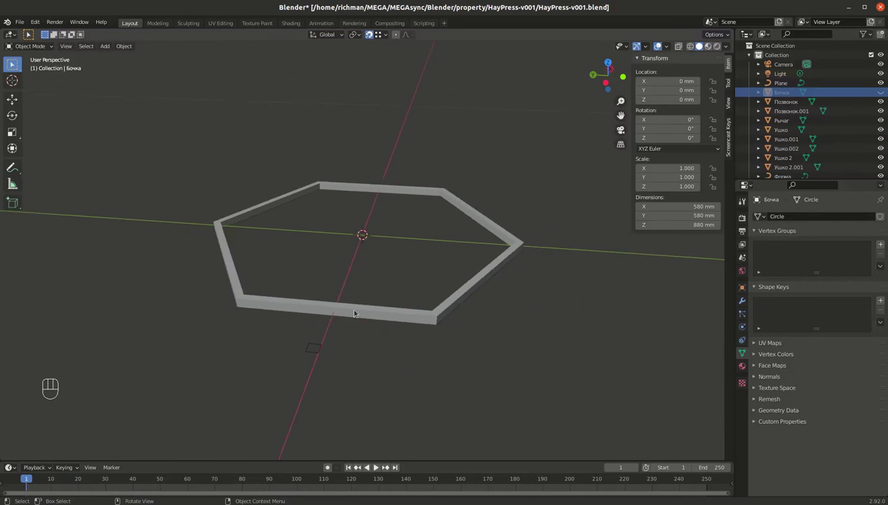
{"action": "left_click_drag", "start_coordinate": [120, 47], "coordinate": [230, 298]}
Delete the 15 mm helper square Plane.
{"action": "left_click", "coordinate": [306, 347]}
{"action": "key", "text": "x"}
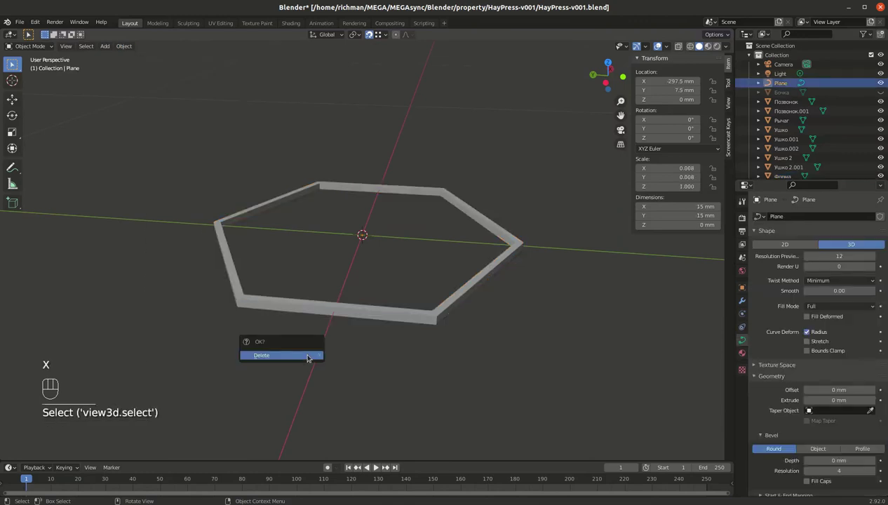
{"action": "left_click_drag", "start_coordinate": [375, 247], "coordinate": [418, 244]}
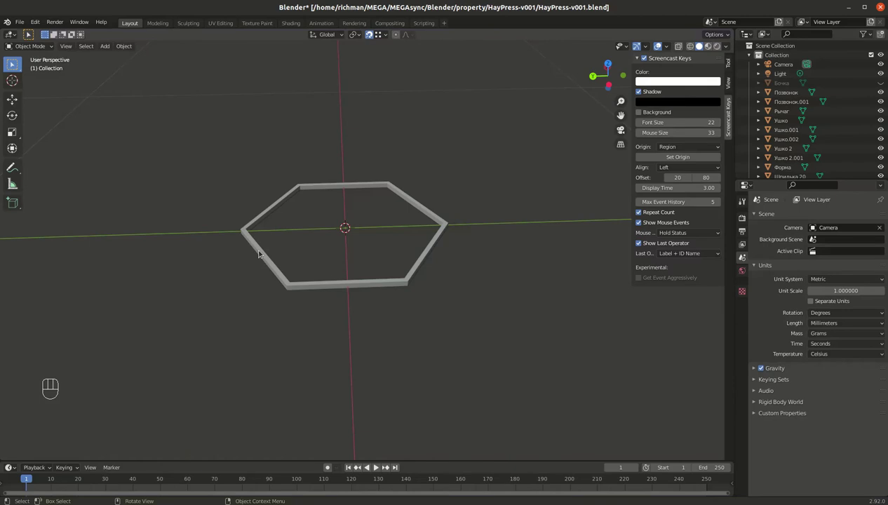
Undo the bevel steps so Форма returns to a plain hexagon with the tub visible.
{"action": "key", "text": "ctrl+z"}
{"action": "key", "text": "ctrl+z"}
{"action": "key", "text": "ctrl+z"}
{"action": "key", "text": "ctrl+z"}
{"action": "key", "text": "ctrl+z"}
{"action": "key", "text": "ctrl+z"}
{"action": "key", "text": "ctrl+z"}
{"action": "left_click_drag", "start_coordinate": [389, 266], "coordinate": [364, 300]}
{"action": "key", "text": "alt+z"}
{"action": "left_click_drag", "start_coordinate": [336, 244], "coordinate": [325, 225]}
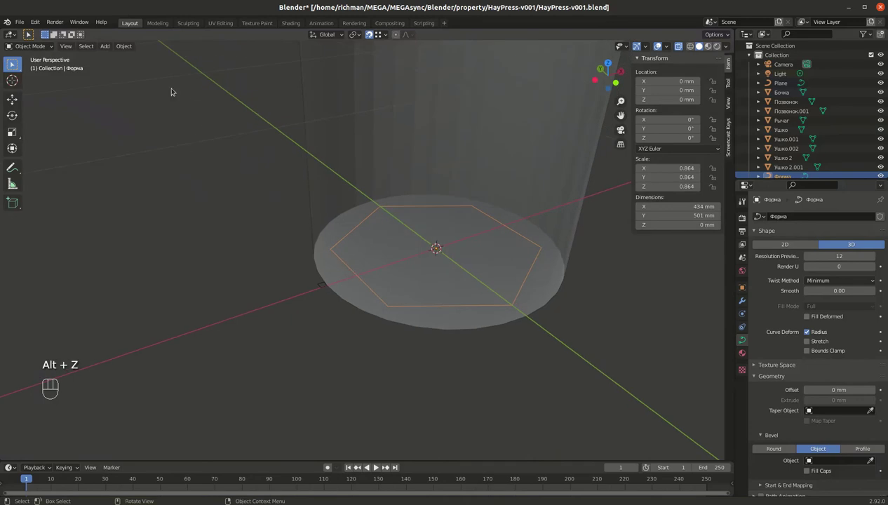
Convert the Форма hexagon curve back into a mesh via Object > Convert.
{"action": "left_click_drag", "start_coordinate": [132, 46], "coordinate": [399, 233]}
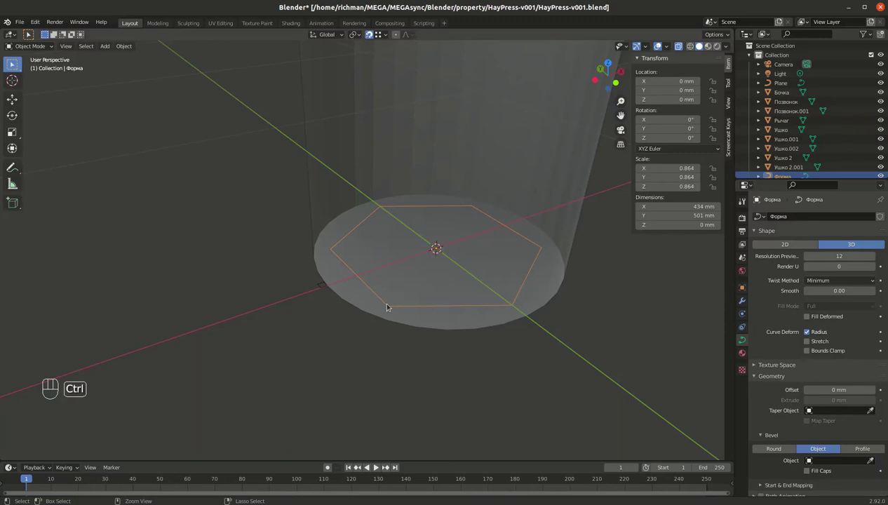
{"action": "key", "text": "ctrl+z"}
{"action": "key", "text": "ctrl+z"}
{"action": "key", "text": "ctrl+z"}
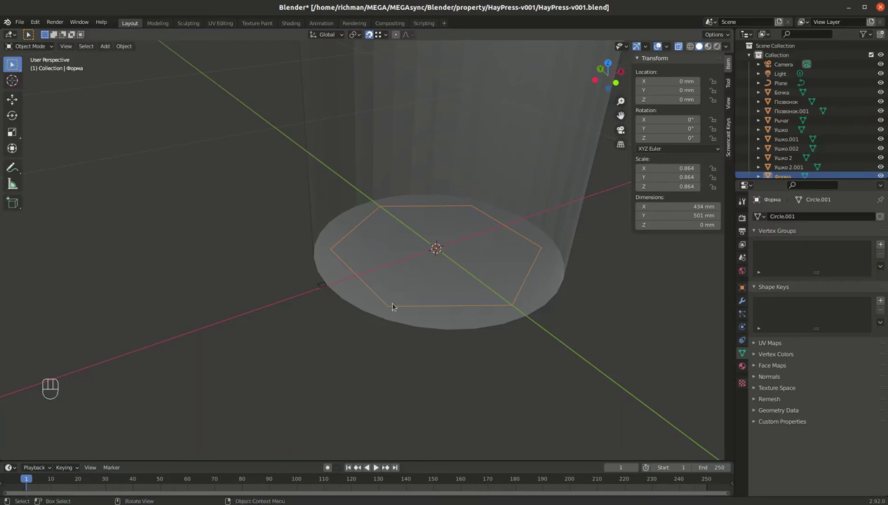
In Edit Mode place the hexagon vertices at exact X/Y coordinates, adding centre spokes, then return to Object Mode.
{"action": "left_click", "coordinate": [389, 301]}
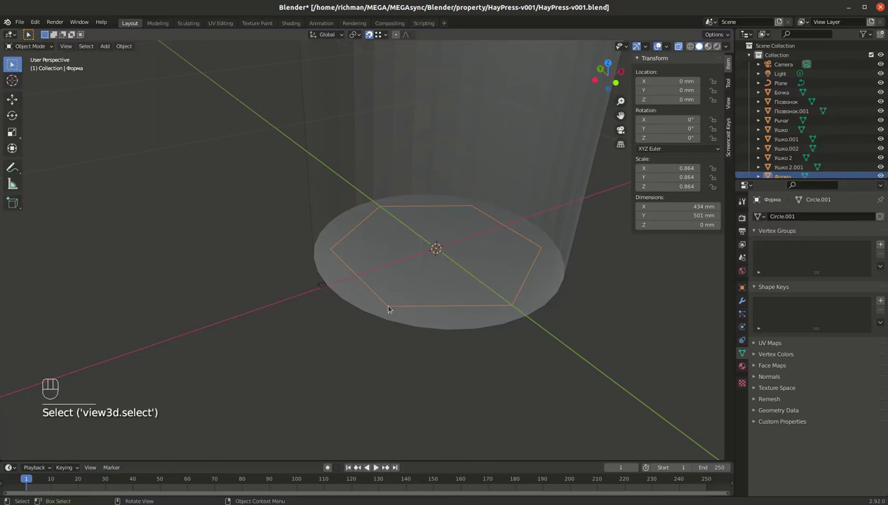
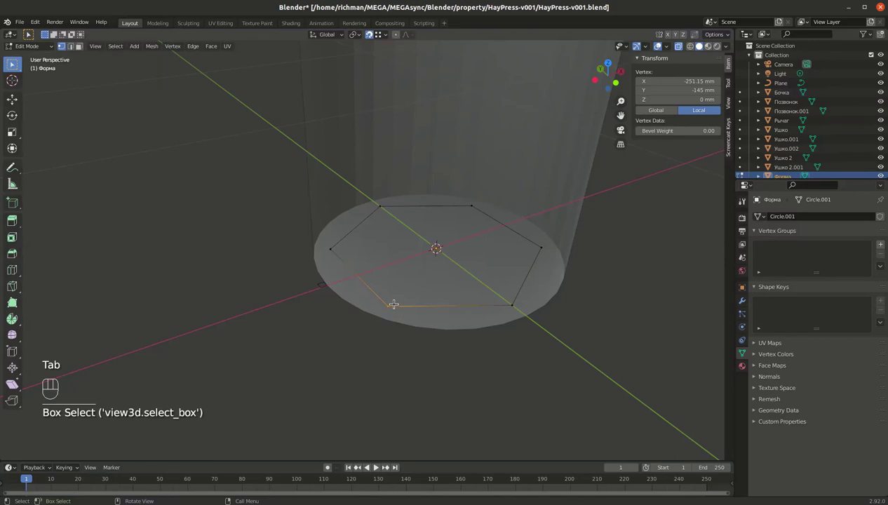
{"action": "key", "text": "e"}
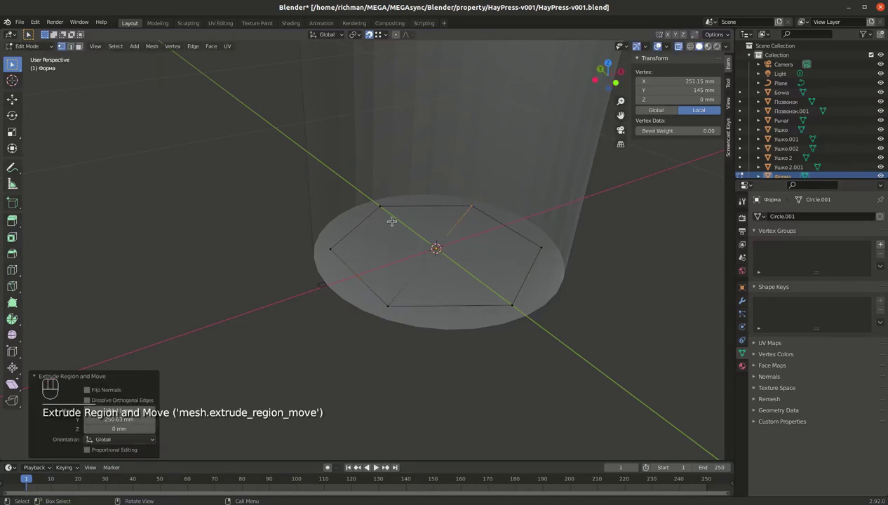
{"action": "key", "text": "r"}
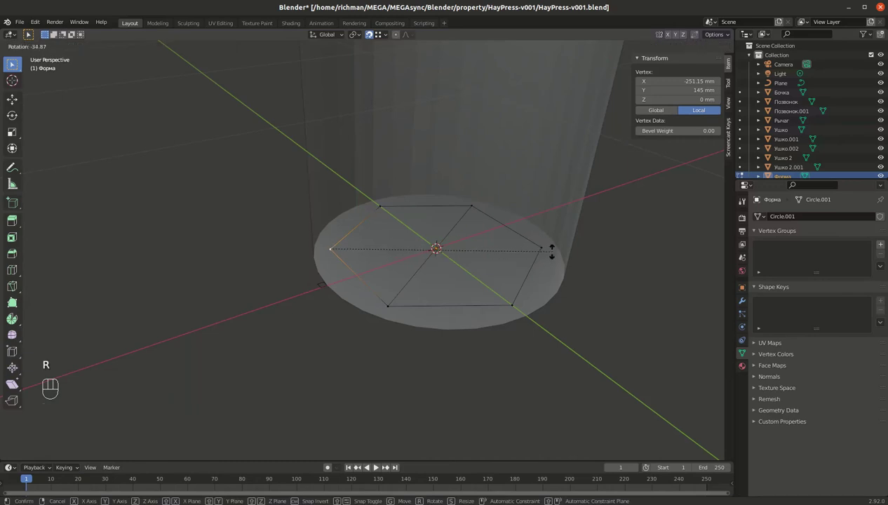
{"action": "key", "text": "e"}
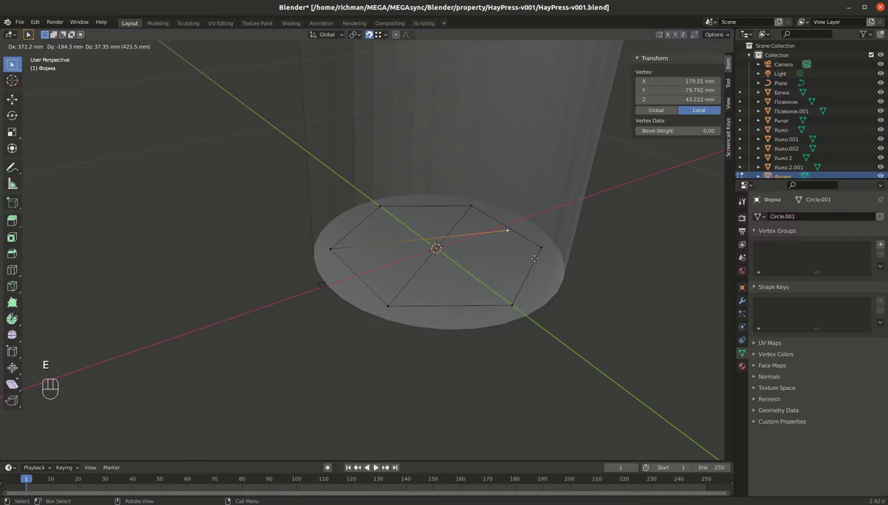
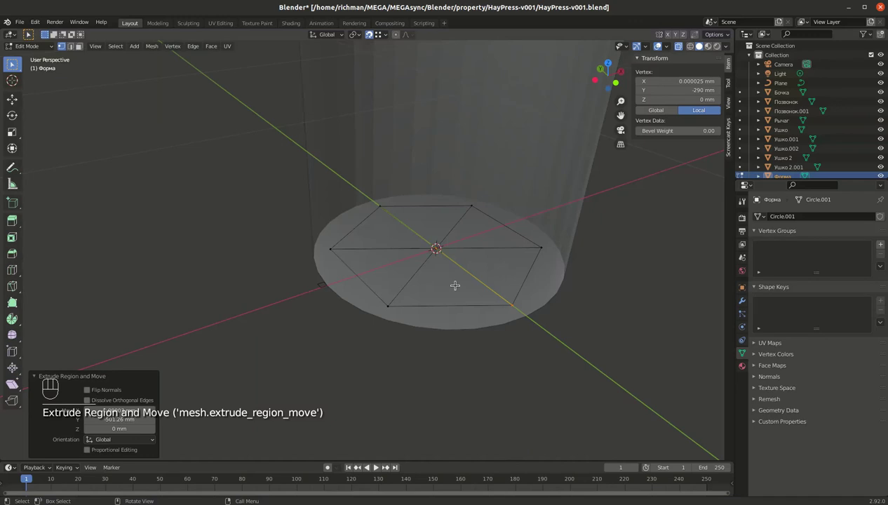
{"action": "key", "text": "a"}
{"action": "key", "text": "ctrl+z"}
{"action": "key", "text": "ctrl+z"}
{"action": "key", "text": "ctrl+z"}
{"action": "key", "text": "ctrl+z"}
{"action": "key", "text": "ctrl+z"}
{"action": "key", "text": "ctrl+z"}
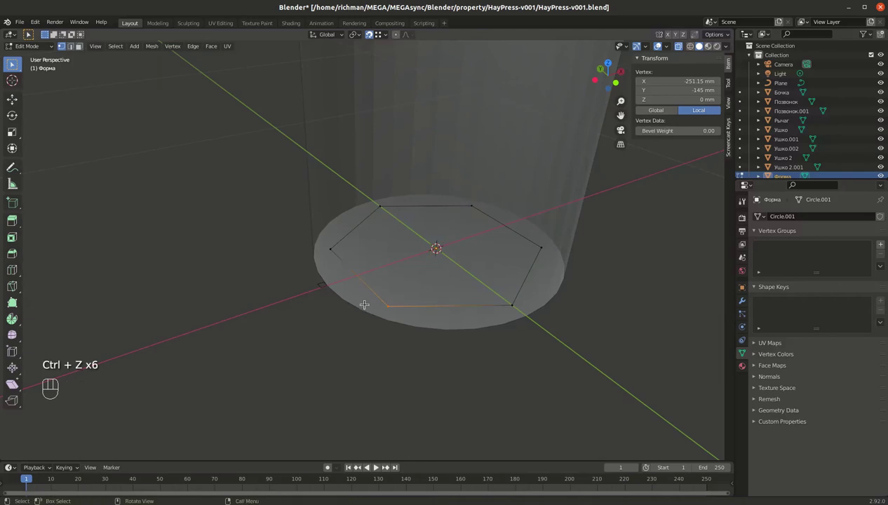
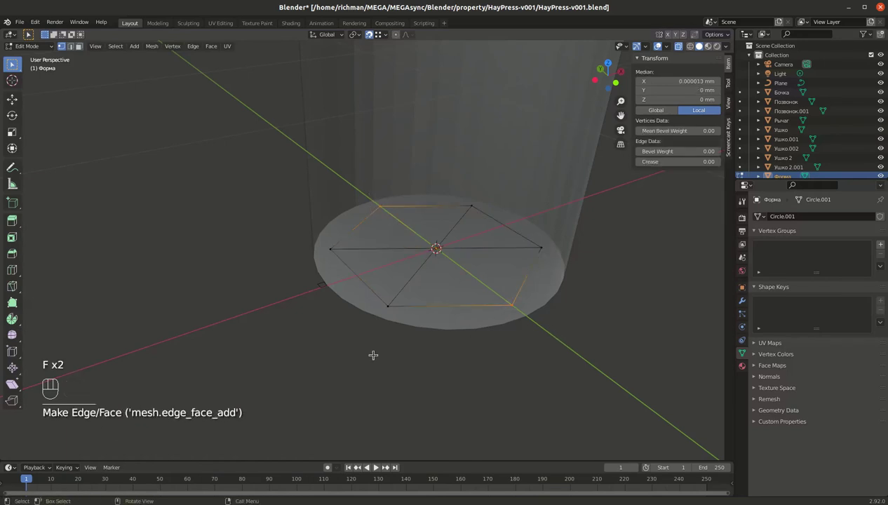
{"action": "key", "text": "Tab"}
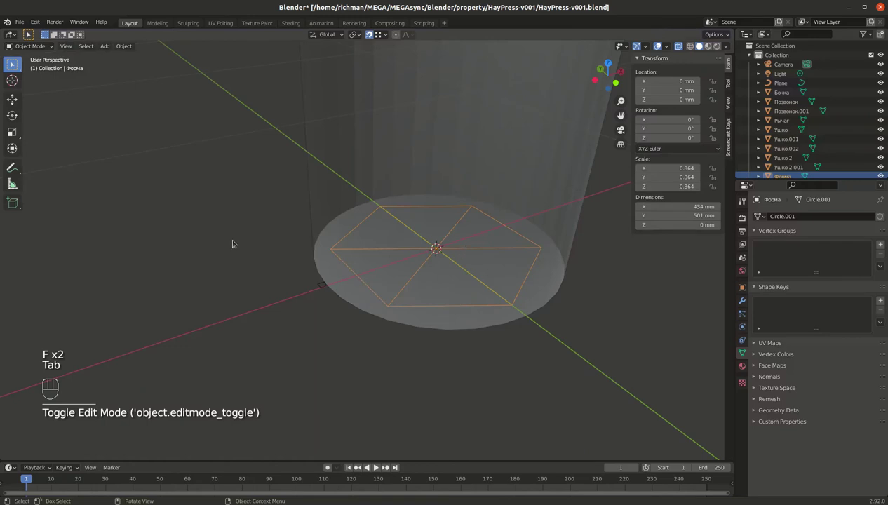
Convert Форма to a curve and set its Geometry bevel Object to Plane for square-section rods.
{"action": "left_click_drag", "start_coordinate": [122, 42], "coordinate": [243, 292]}
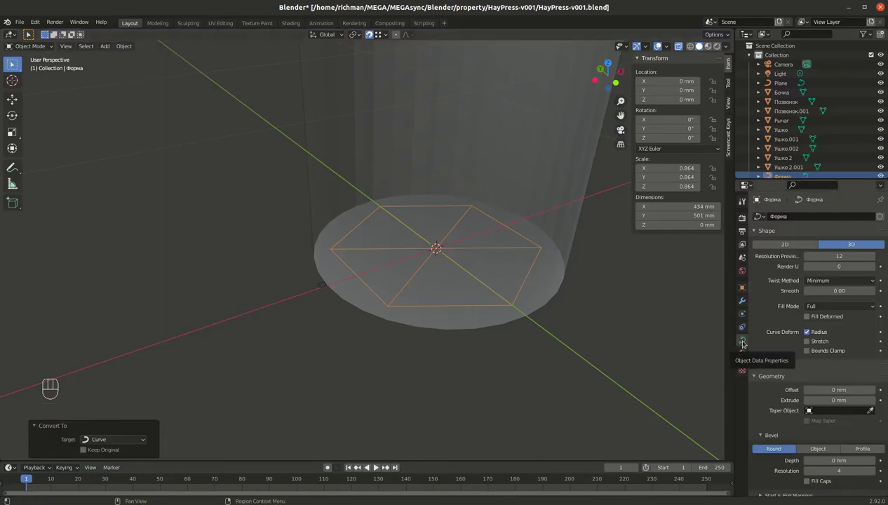
{"action": "left_click", "coordinate": [756, 379]}
{"action": "left_click", "coordinate": [818, 429]}
{"action": "left_click", "coordinate": [874, 442]}
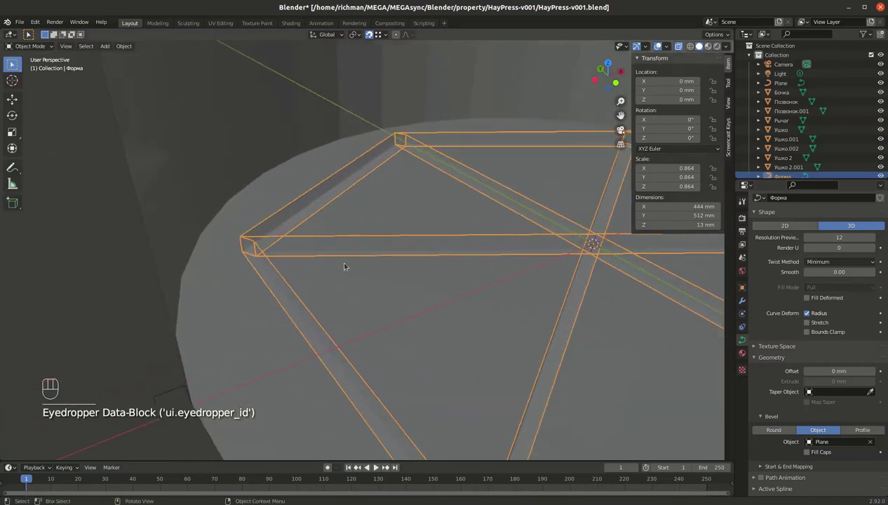
Hide the tub with H and orbit around the rod frame to inspect it.
{"action": "key", "text": "Tab"}
{"action": "key", "text": "Tab"}
{"action": "key", "text": "alt+z"}
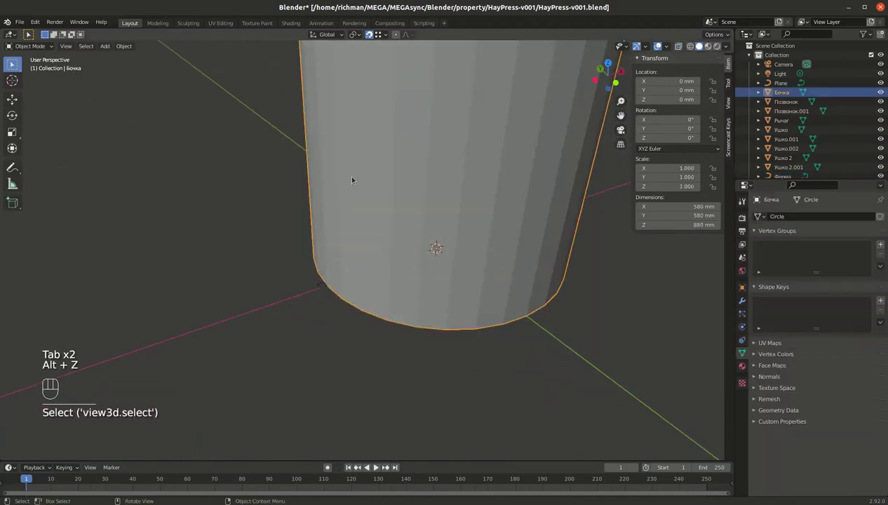
{"action": "key", "text": "h"}
{"action": "left_click_drag", "start_coordinate": [364, 297], "coordinate": [456, 268]}
{"action": "left_click_drag", "start_coordinate": [369, 313], "coordinate": [332, 347]}
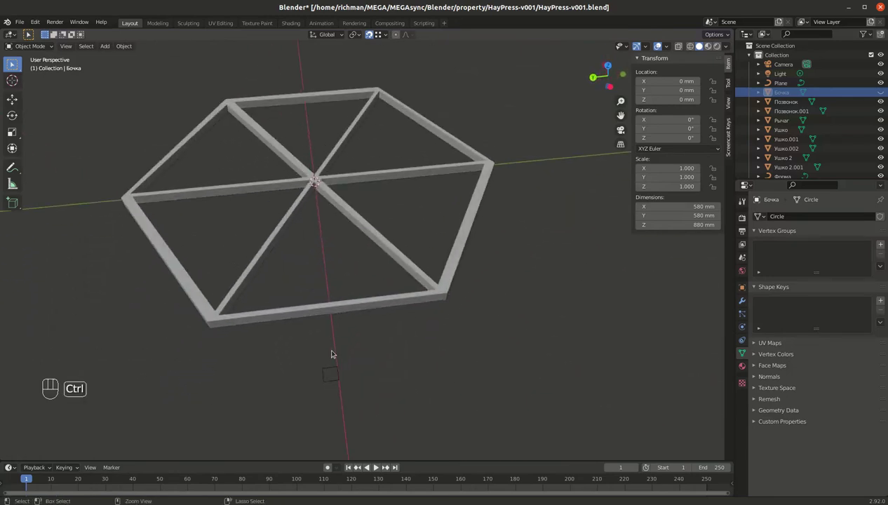
Undo back until Форма is a mesh hexagon again with the tub visible.
{"action": "key", "text": "ctrl+z"}
{"action": "key", "text": "ctrl+z"}
{"action": "key", "text": "ctrl+z"}
{"action": "key", "text": "ctrl+z"}
{"action": "key", "text": "ctrl+z"}
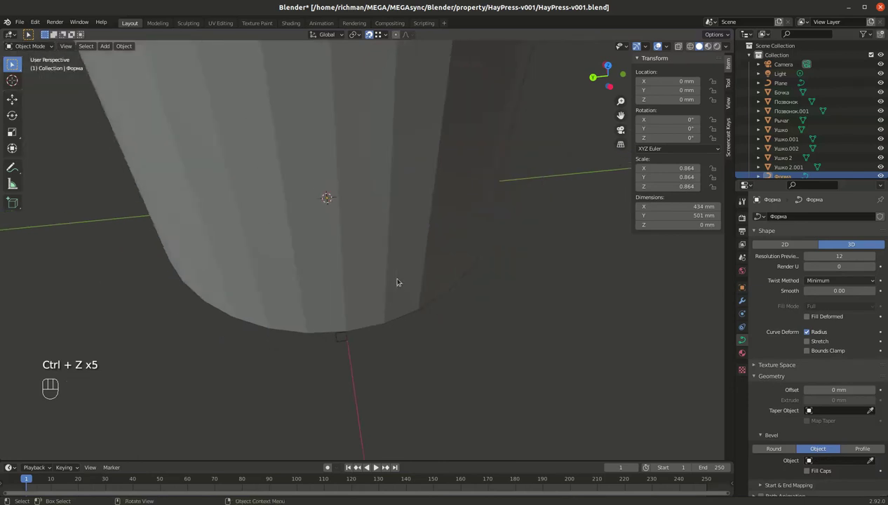
{"action": "key", "text": "alt+z"}
{"action": "key", "text": "alt+z"}
{"action": "key", "text": "ctrl+z"}
{"action": "left_click_drag", "start_coordinate": [334, 253], "coordinate": [309, 250]}
{"action": "key", "text": "ctrl+z"}
{"action": "key", "text": "ctrl+z"}
{"action": "key", "text": "ctrl+z"}
{"action": "key", "text": "ctrl+z"}
{"action": "key", "text": "ctrl+z"}
{"action": "key", "text": "ctrl+z"}
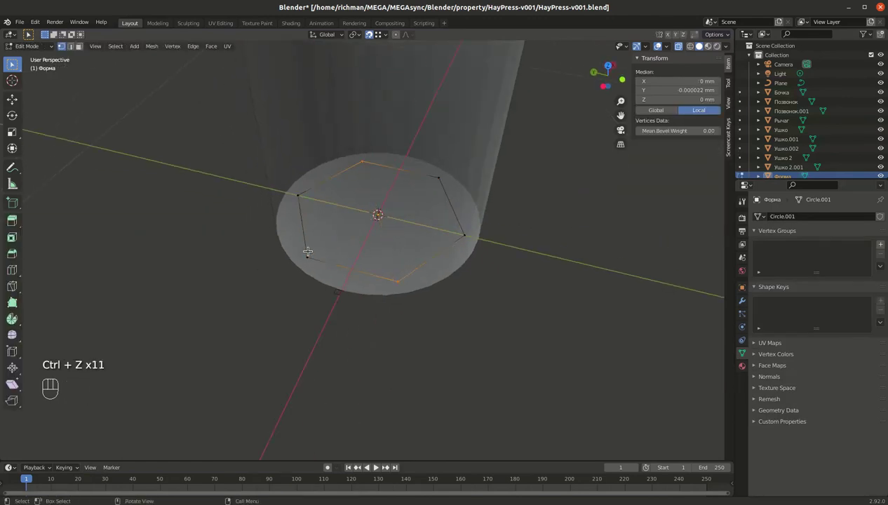
In Edit Mode select and delete the inner spoke edges, leaving only the 290 mm outer ring.
{"action": "key", "text": "Tab"}
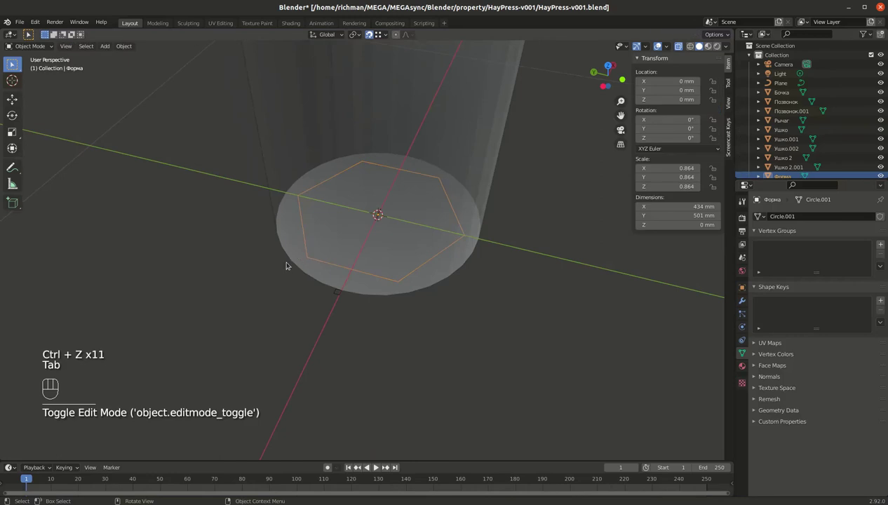
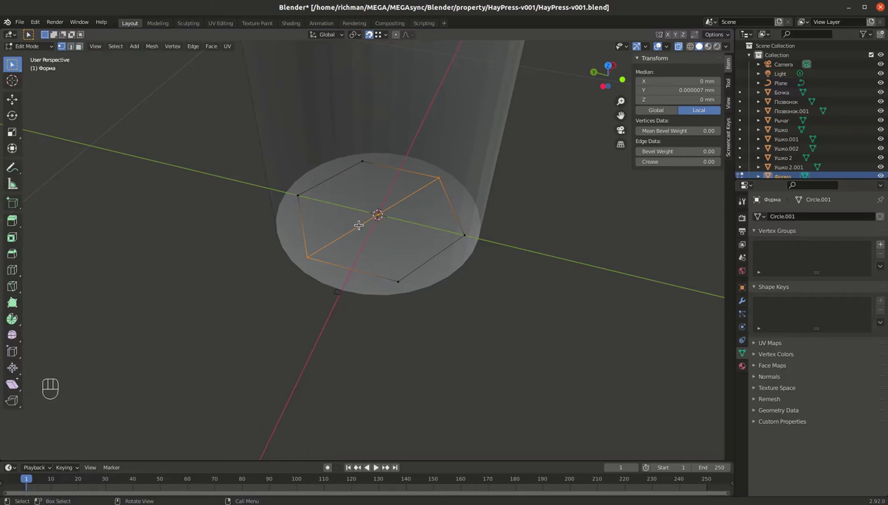
{"action": "key", "text": "p"}
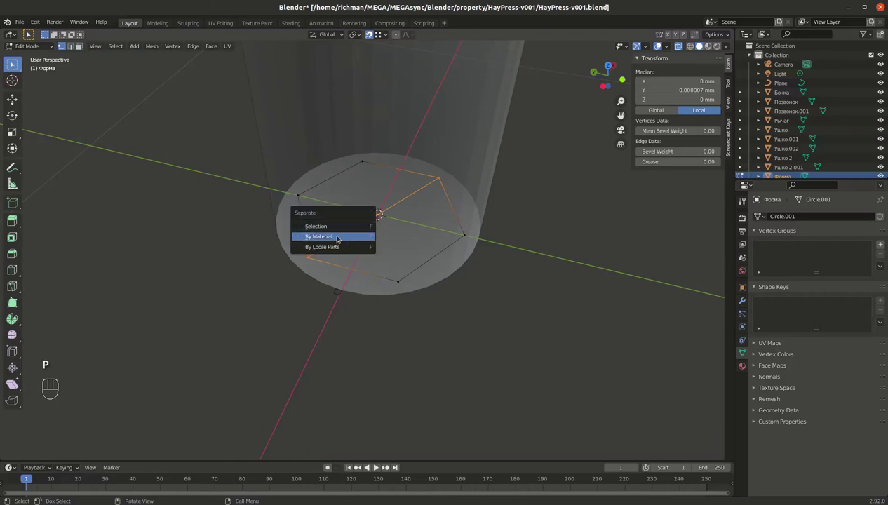
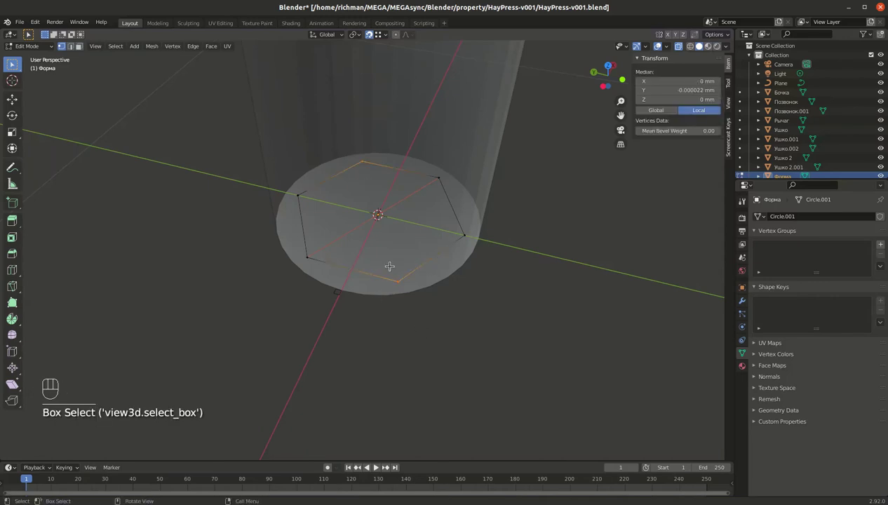
{"action": "key", "text": "f"}
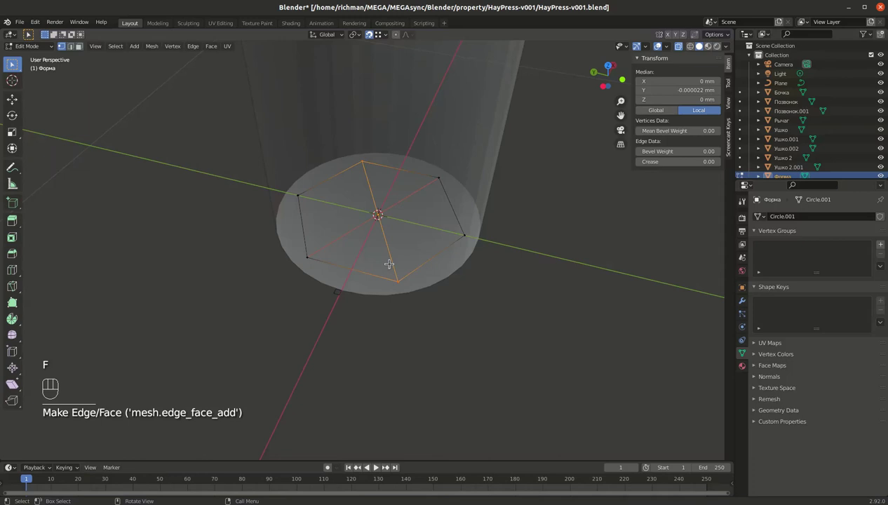
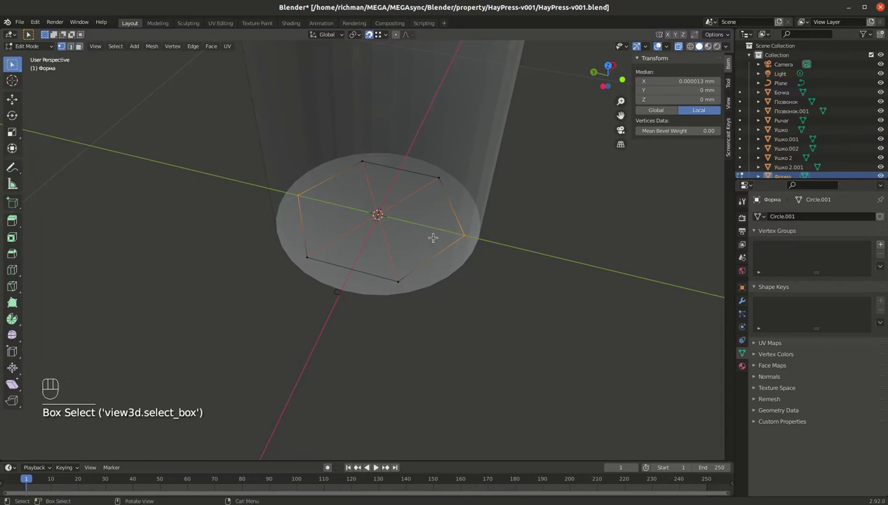
{"action": "key", "text": "f"}
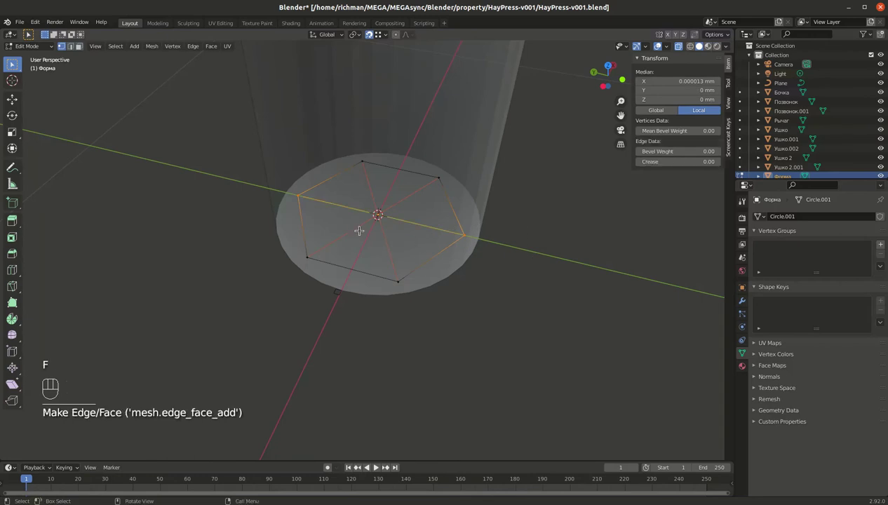
{"action": "key", "text": "p"}
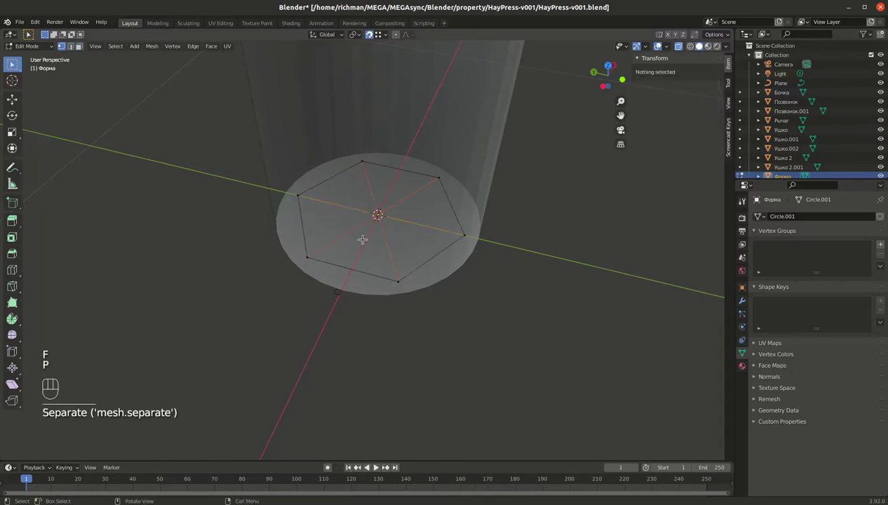
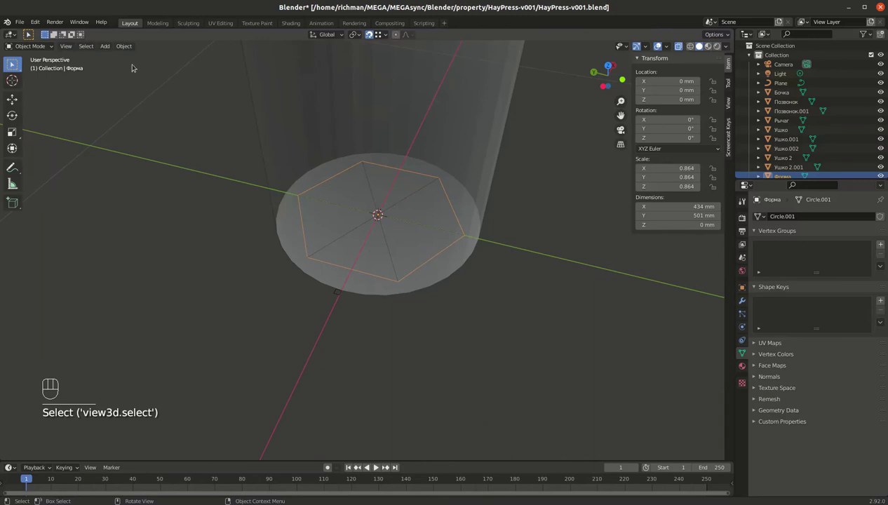
Convert the hexagon ring to a curve and set Plane as its bevel Object profile.
{"action": "left_click_drag", "start_coordinate": [124, 42], "coordinate": [245, 294]}
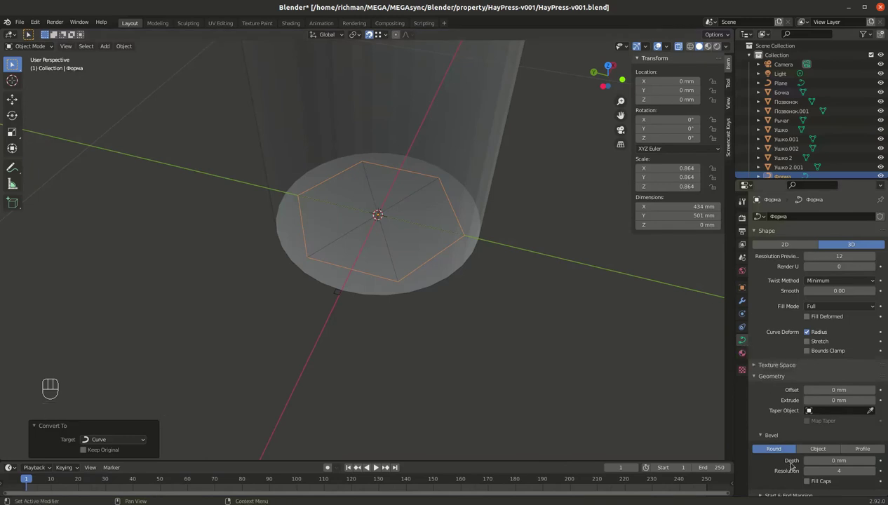
{"action": "left_click", "coordinate": [758, 375]}
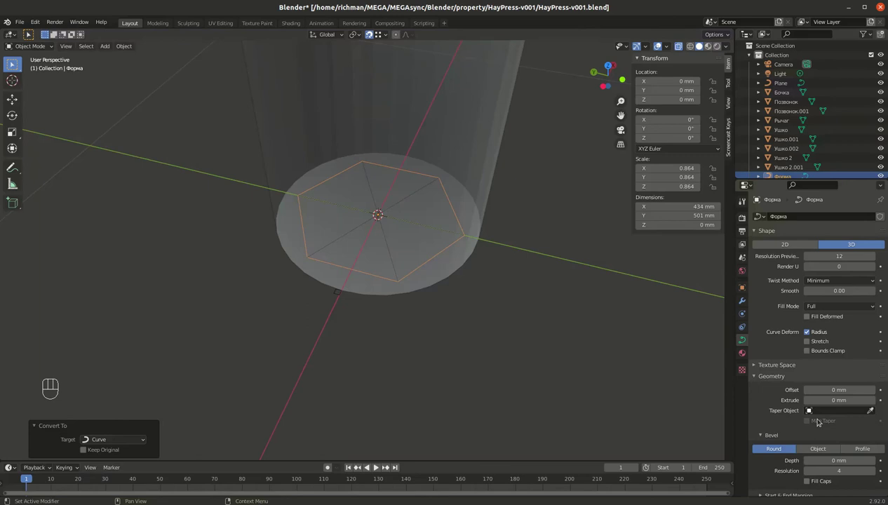
{"action": "left_click", "coordinate": [829, 391]}
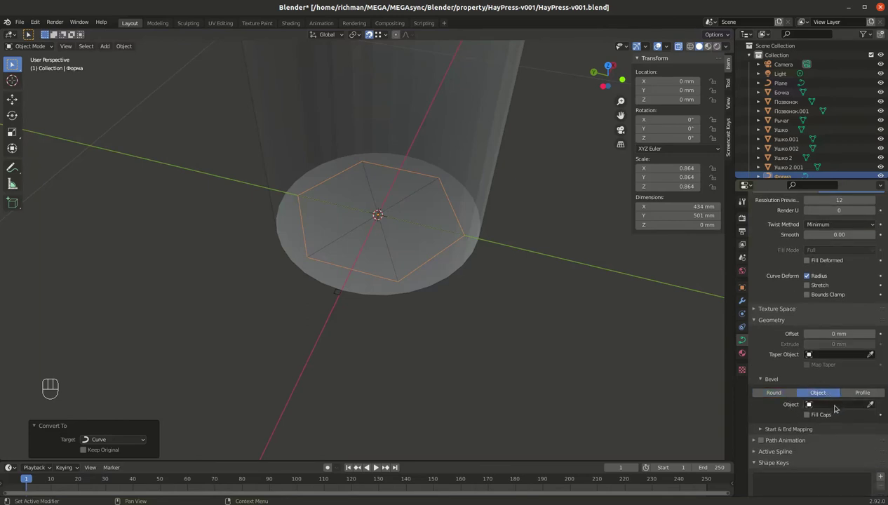
{"action": "left_click", "coordinate": [870, 405]}
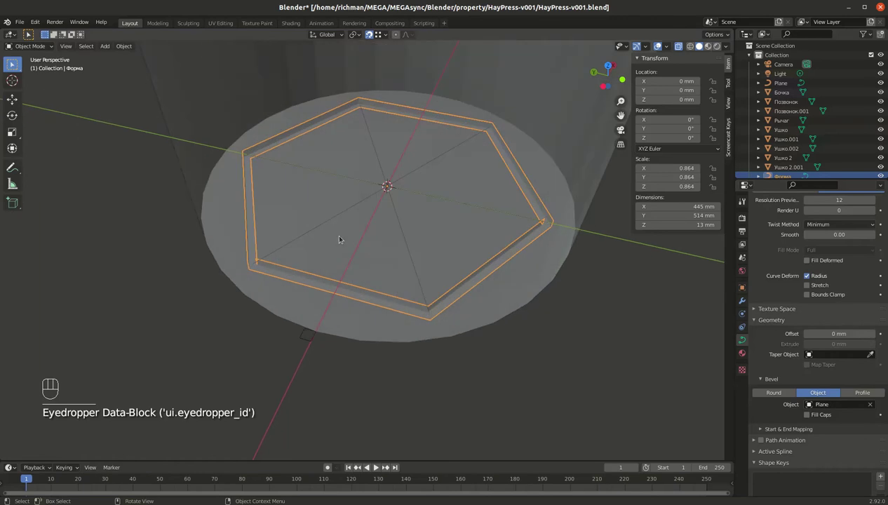
Hide the Бочка tub and orbit around the square-section rod ring to inspect it.
{"action": "key", "text": "alt+z"}
{"action": "left_click", "coordinate": [220, 103]}
{"action": "key", "text": "h"}
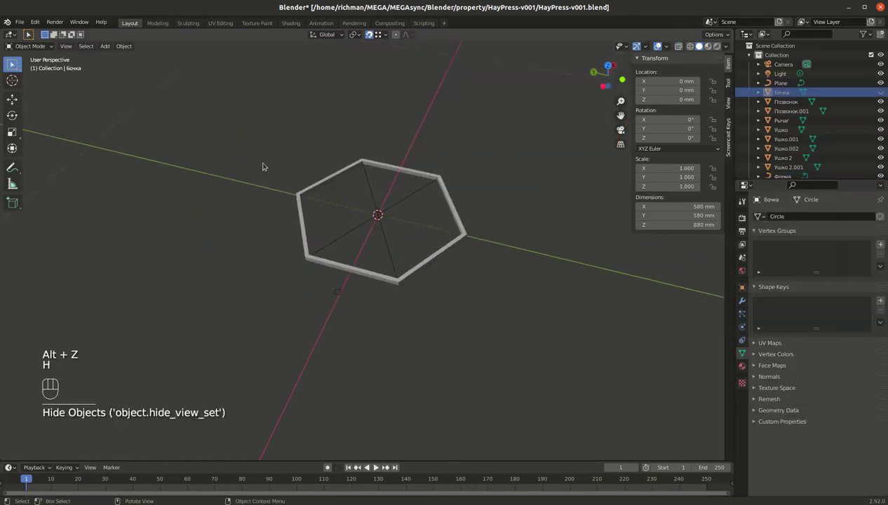
{"action": "left_click_drag", "start_coordinate": [323, 241], "coordinate": [333, 256]}
{"action": "left_click_drag", "start_coordinate": [392, 215], "coordinate": [387, 274]}
{"action": "left_click_drag", "start_coordinate": [345, 300], "coordinate": [344, 297]}
{"action": "left_click_drag", "start_coordinate": [354, 331], "coordinate": [345, 328]}
{"action": "left_click_drag", "start_coordinate": [281, 366], "coordinate": [306, 364]}
{"action": "left_click_drag", "start_coordinate": [346, 315], "coordinate": [330, 354]}
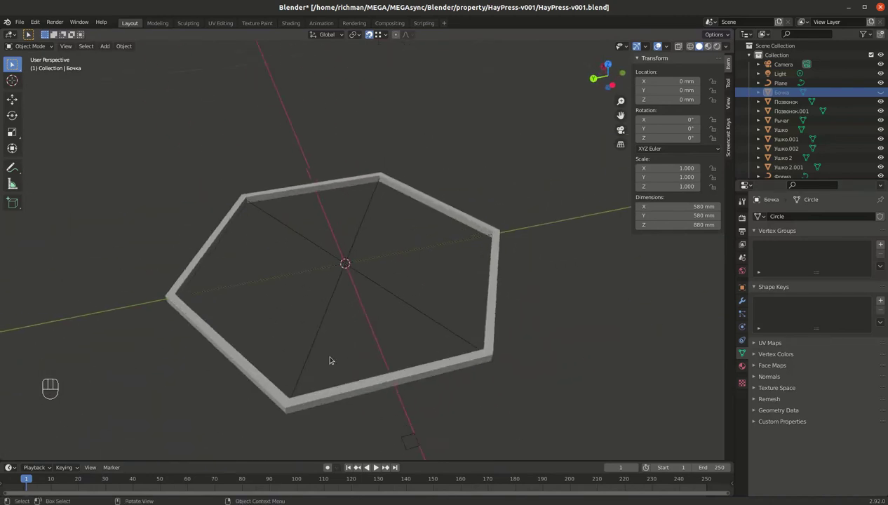
{"action": "left_click", "coordinate": [334, 301]}
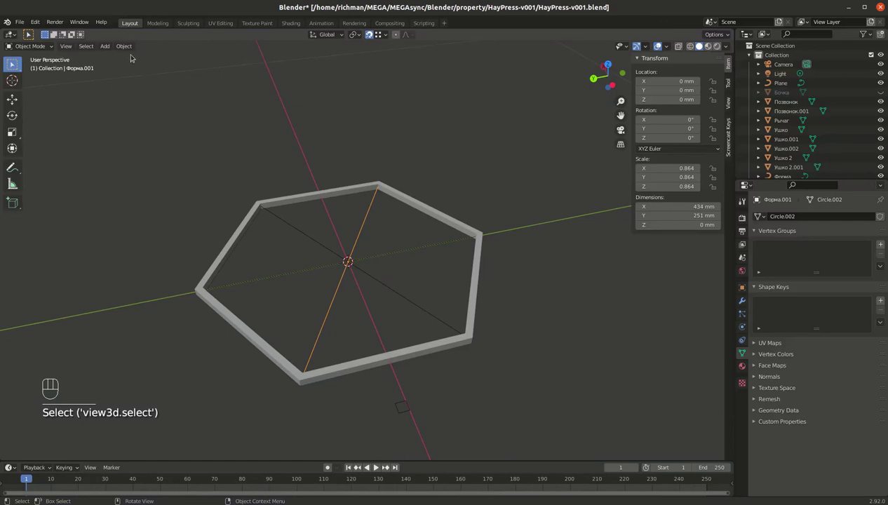
{"action": "left_click_drag", "start_coordinate": [127, 45], "coordinate": [277, 295]}
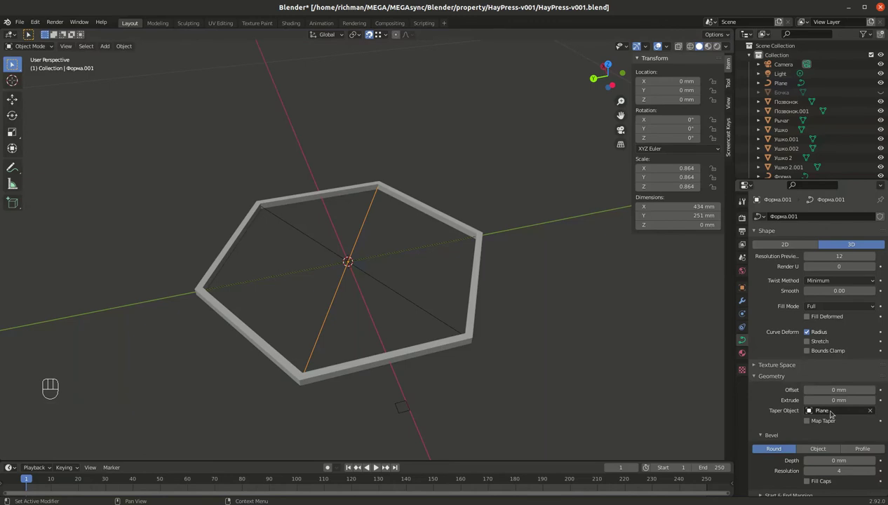
{"action": "left_click_drag", "start_coordinate": [346, 316], "coordinate": [313, 360]}
{"action": "left_click", "coordinate": [308, 263]}
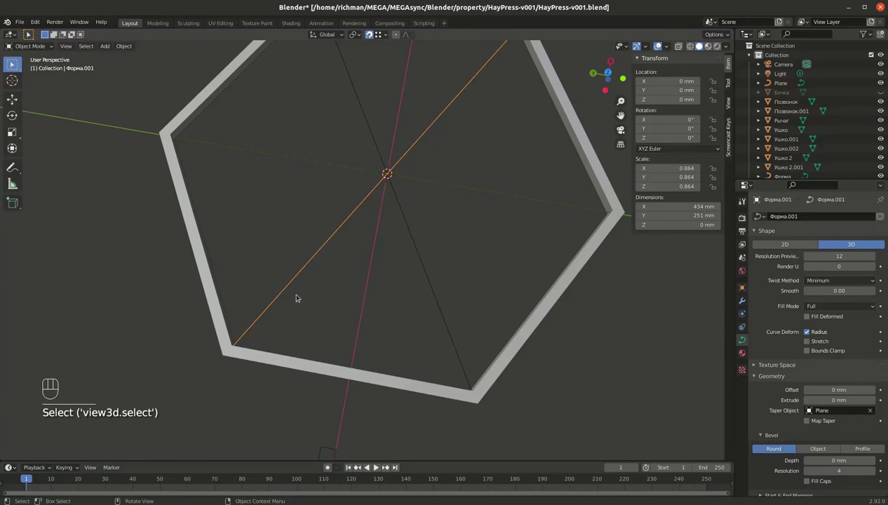
{"action": "left_click_drag", "start_coordinate": [341, 272], "coordinate": [454, 272]}
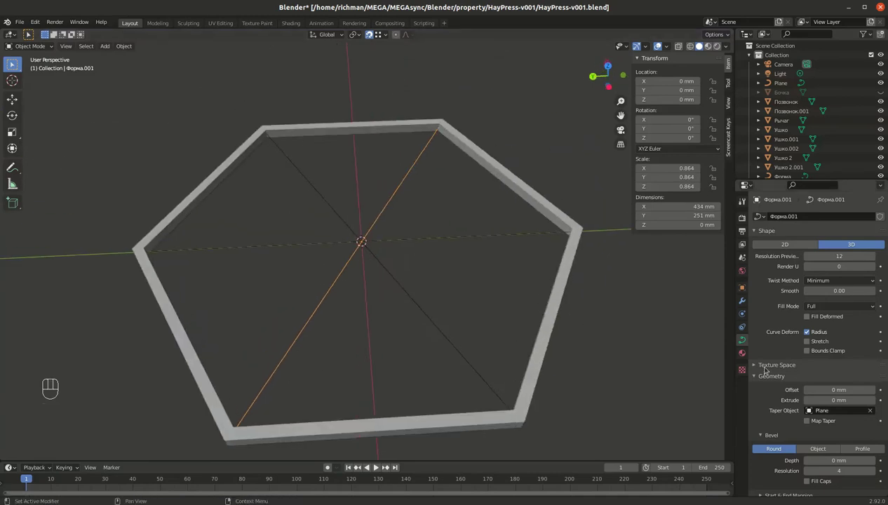
{"action": "left_click", "coordinate": [873, 411]}
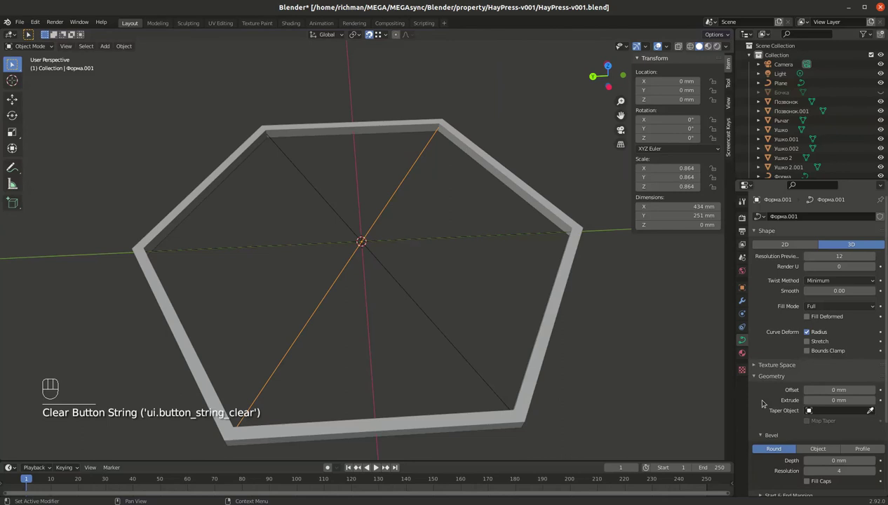
{"action": "left_click_drag", "start_coordinate": [325, 297], "coordinate": [361, 211]}
{"action": "left_click_drag", "start_coordinate": [350, 253], "coordinate": [376, 228]}
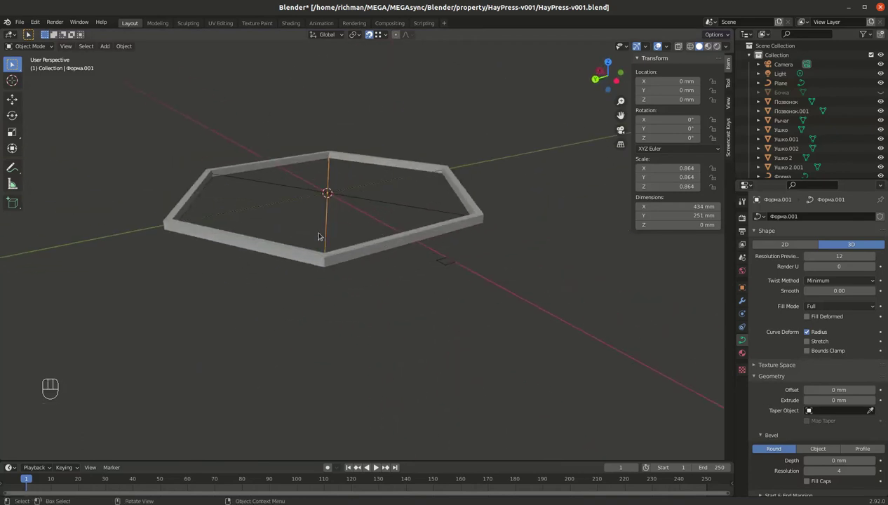
{"action": "left_click", "coordinate": [873, 409]}
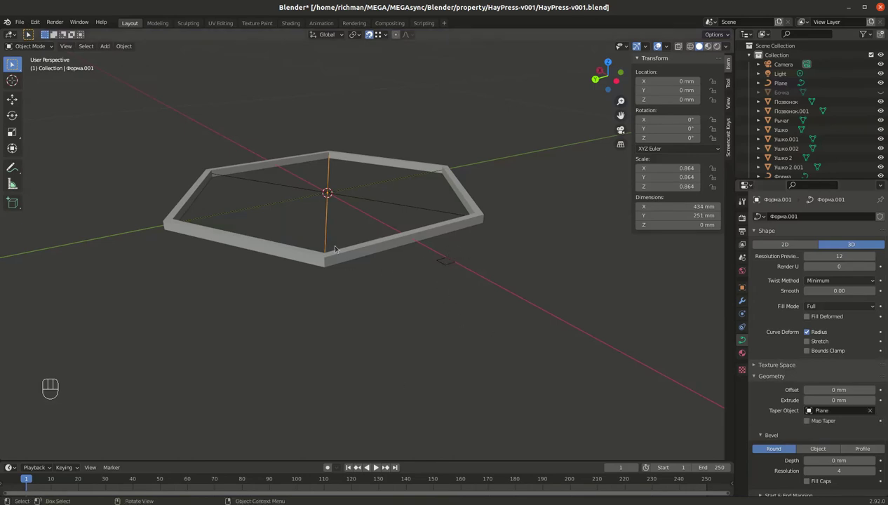
{"action": "left_click", "coordinate": [325, 244]}
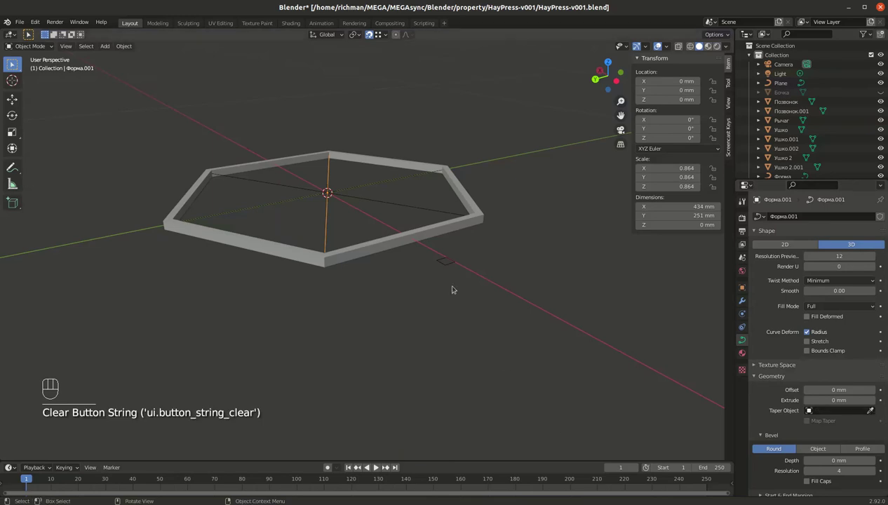
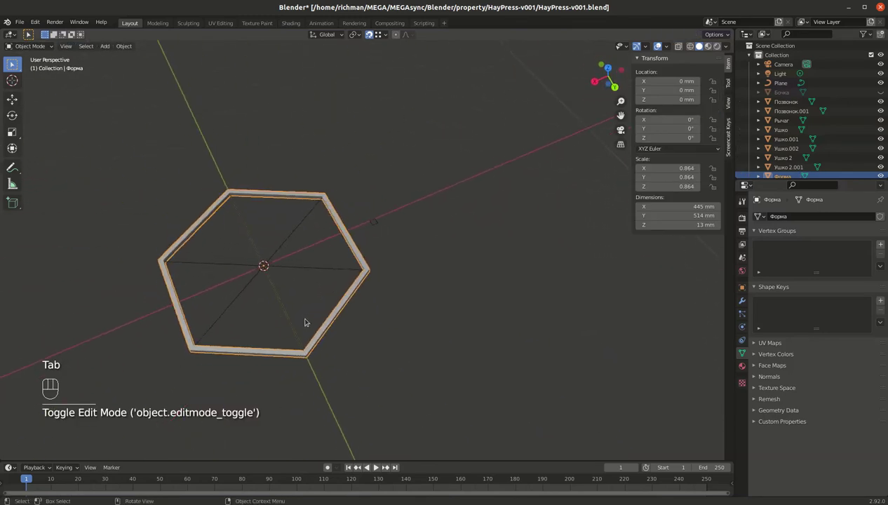
Select the old Форма rim objects and delete them.
{"action": "left_click", "coordinate": [282, 270]}
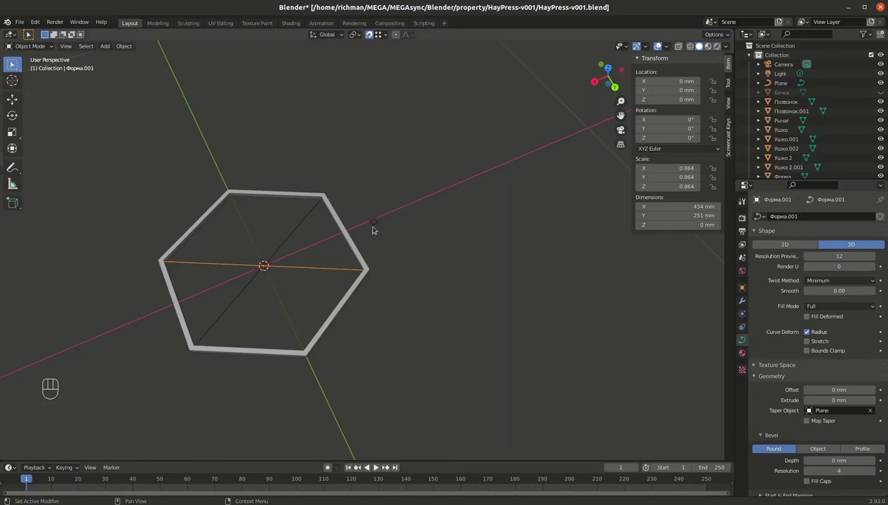
{"action": "left_click", "coordinate": [375, 226]}
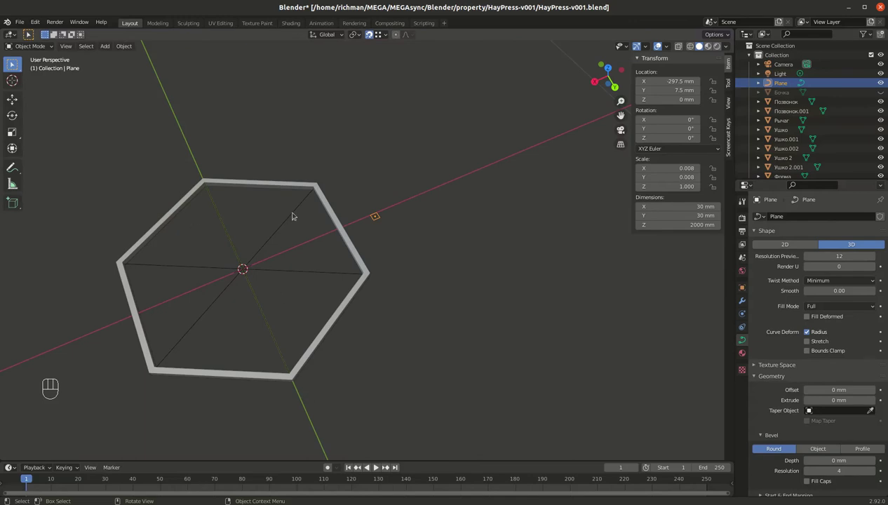
{"action": "left_click", "coordinate": [285, 285]}
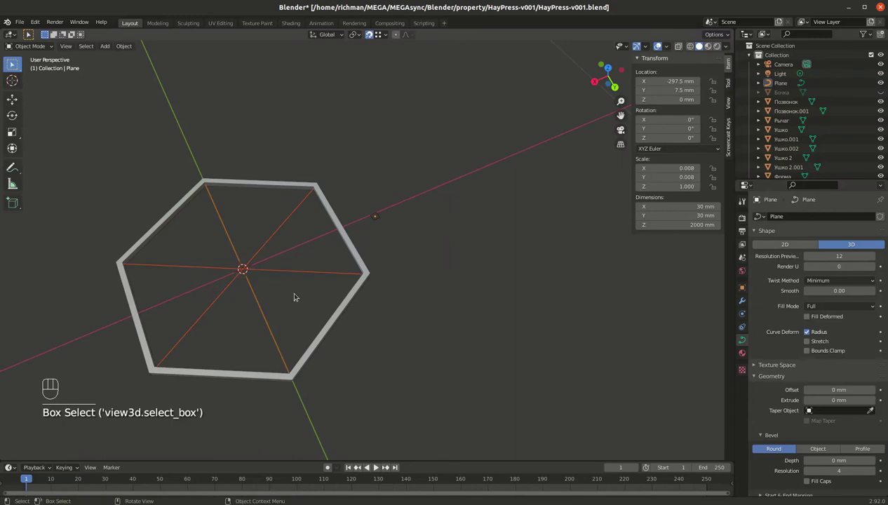
{"action": "key", "text": "x"}
Add a mesh plane and reshape it into a flat hexagon Plane.001 about 423 by 244 mm.
{"action": "key", "text": "shift+a"}
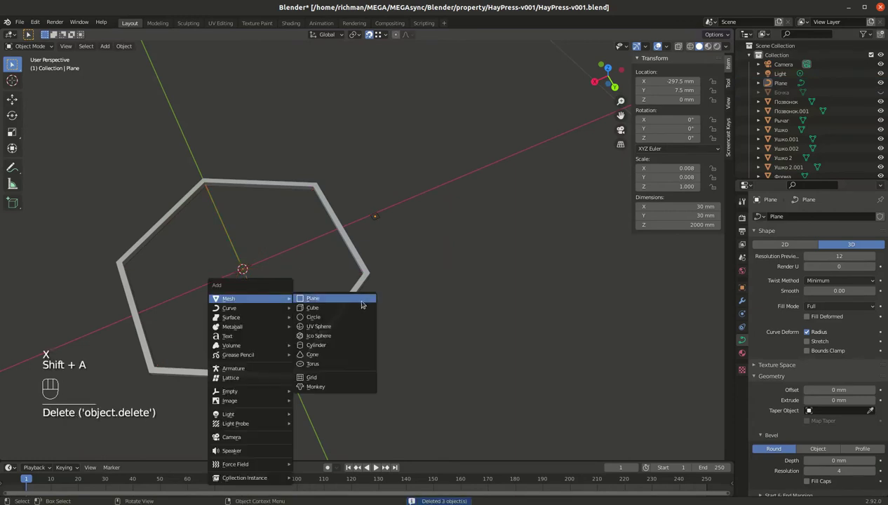
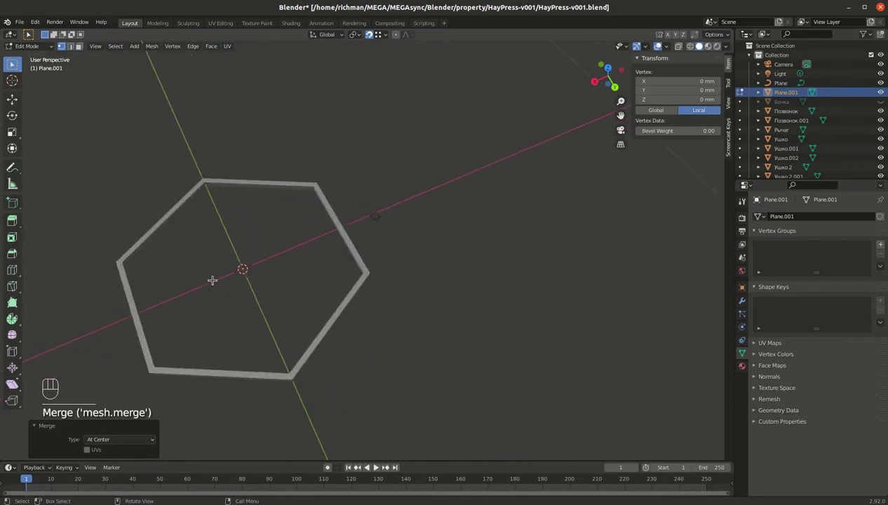
{"action": "key", "text": "g"}
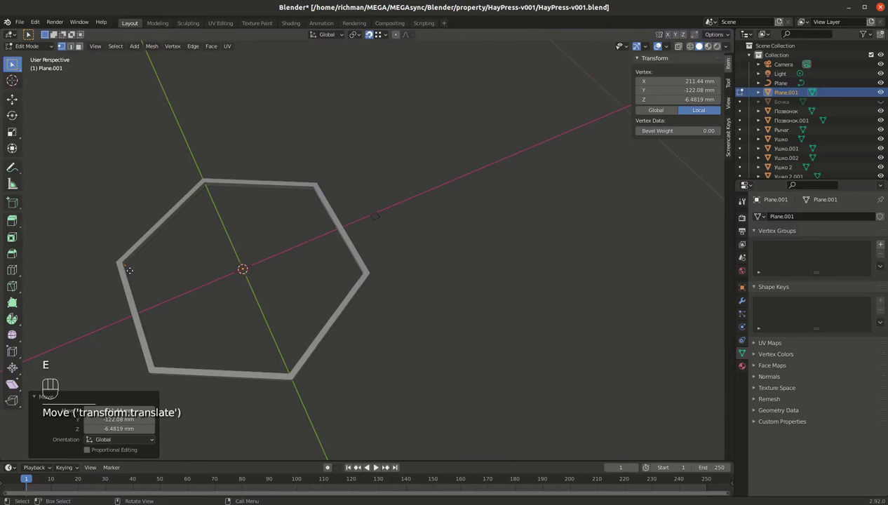
{"action": "key", "text": "e"}
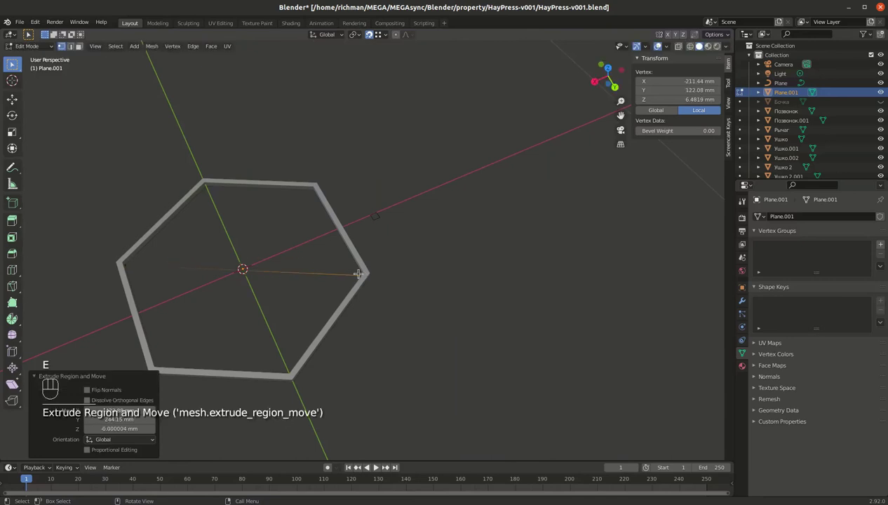
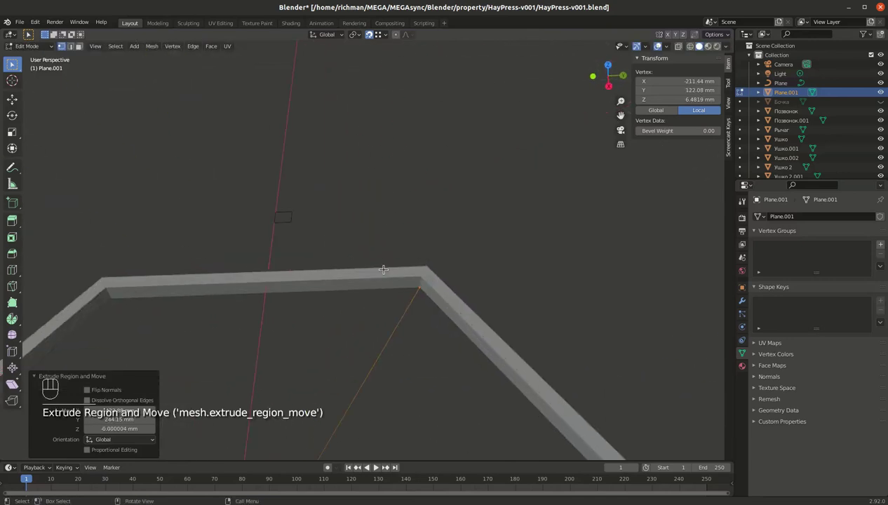
{"action": "key", "text": "Tab"}
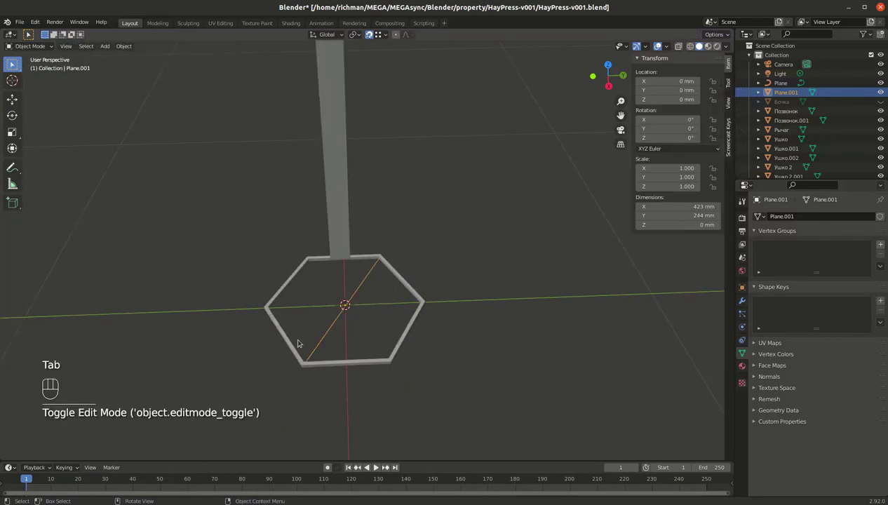
Duplicate Plane.001 into Plane.002 rotated 45° on Z, then duplicate again into Plane.003.
{"action": "key", "text": "shift+d"}
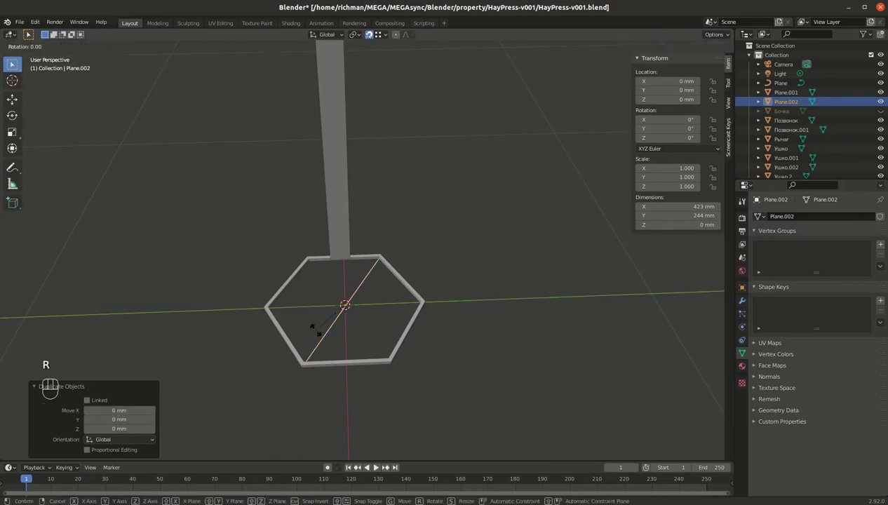
{"action": "key", "text": "r"}
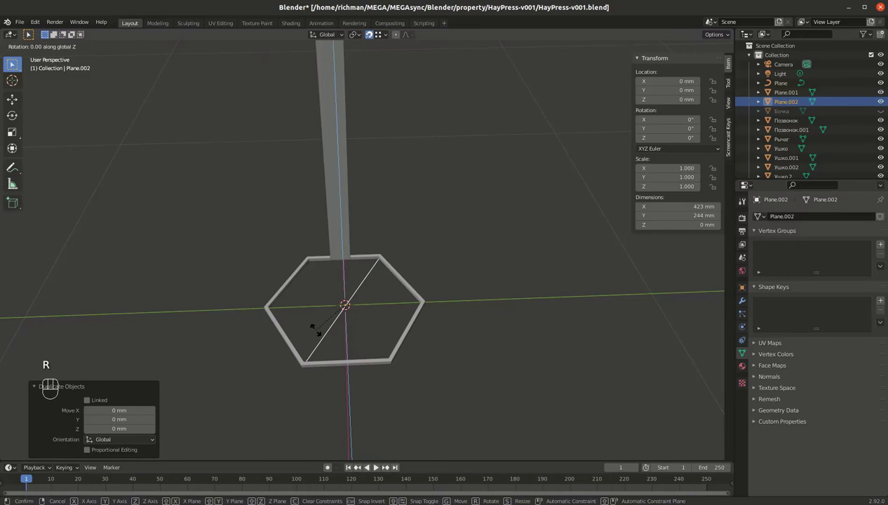
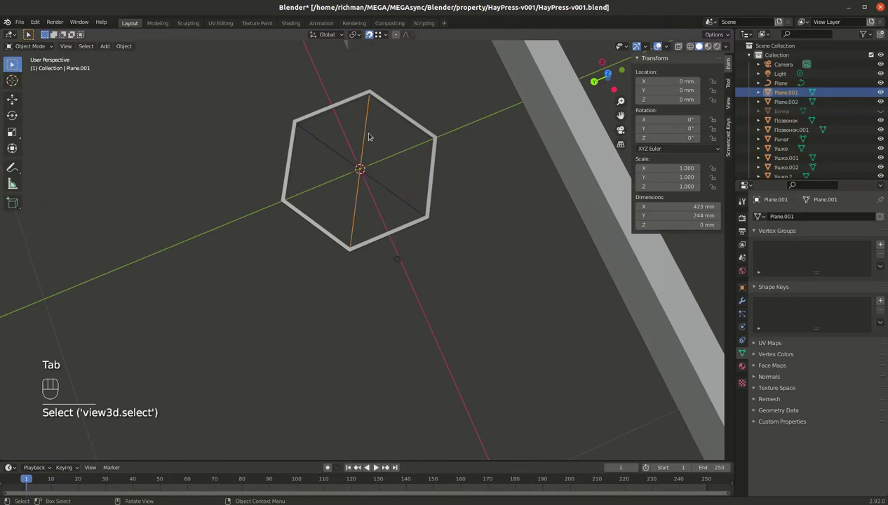
{"action": "key", "text": "shift+d"}
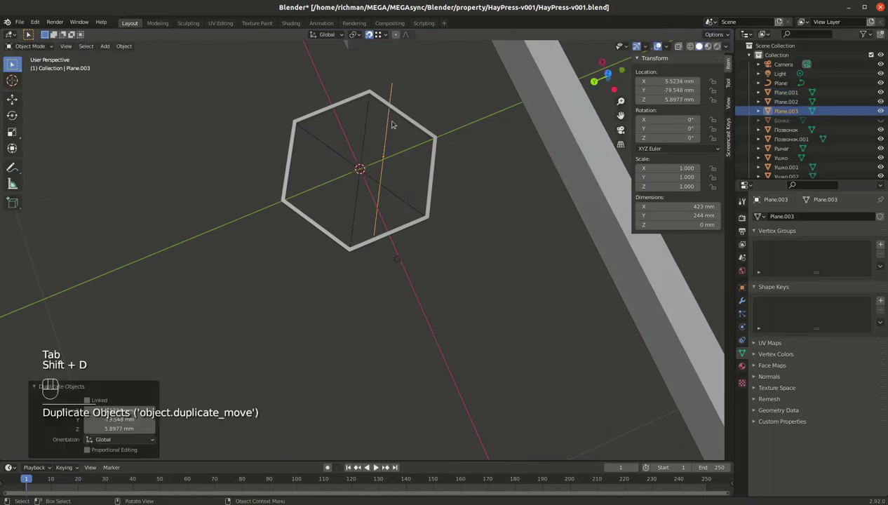
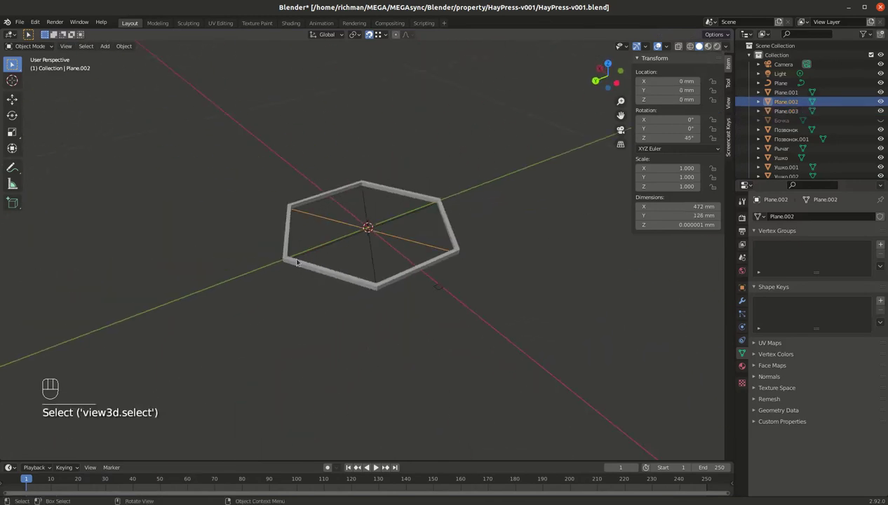
Convert Plane.002 to a curve tapered by Plane, then delete the old Plane square.
{"action": "left_click_drag", "start_coordinate": [131, 44], "coordinate": [245, 290]}
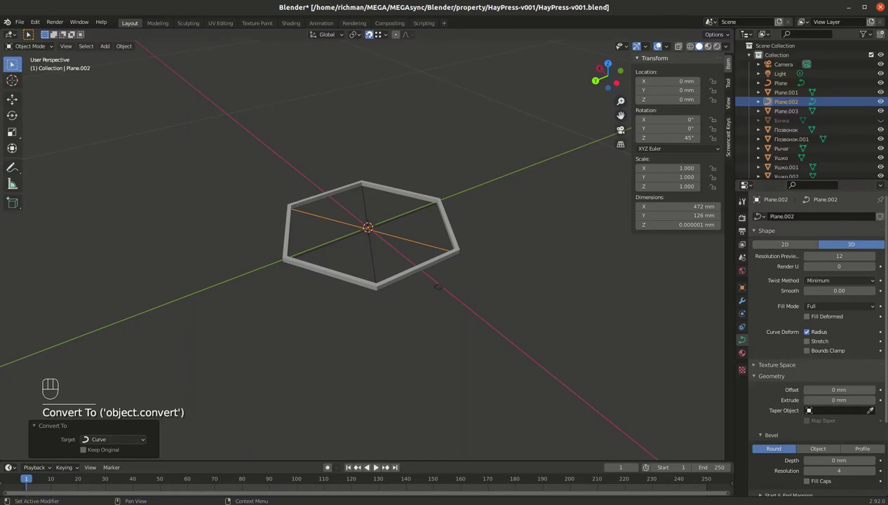
{"action": "left_click", "coordinate": [876, 409]}
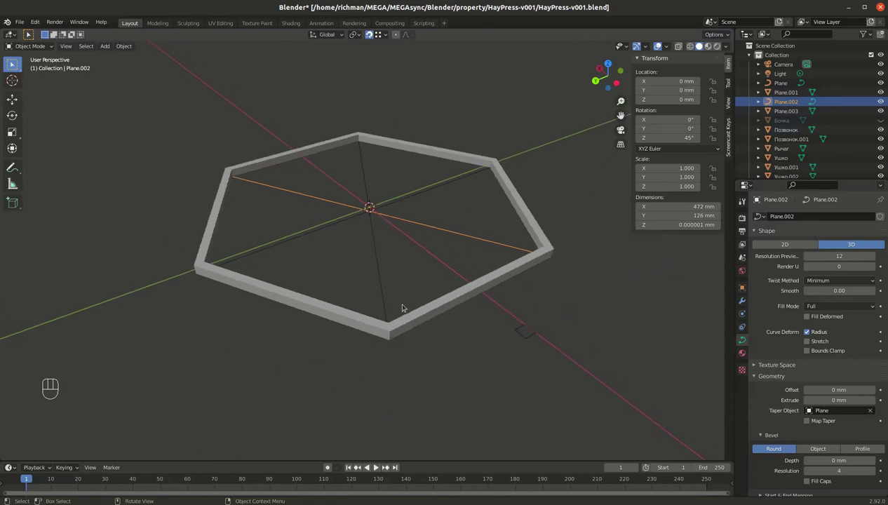
{"action": "left_click", "coordinate": [531, 333]}
{"action": "key", "text": "x"}
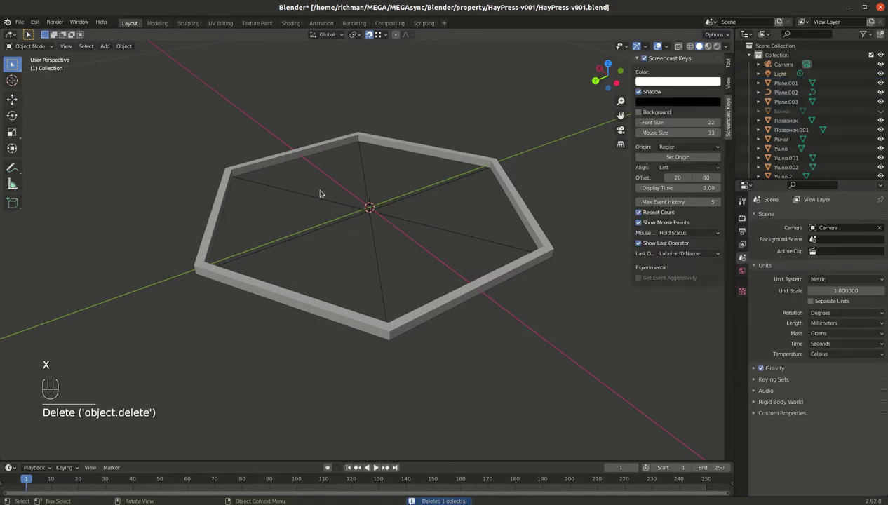
Add an 8 mm Bezier circle as Plane.003's bevel, lift the rod onto the rim, and give Plane.001 the Circle profile.
{"action": "key", "text": "shift+a"}
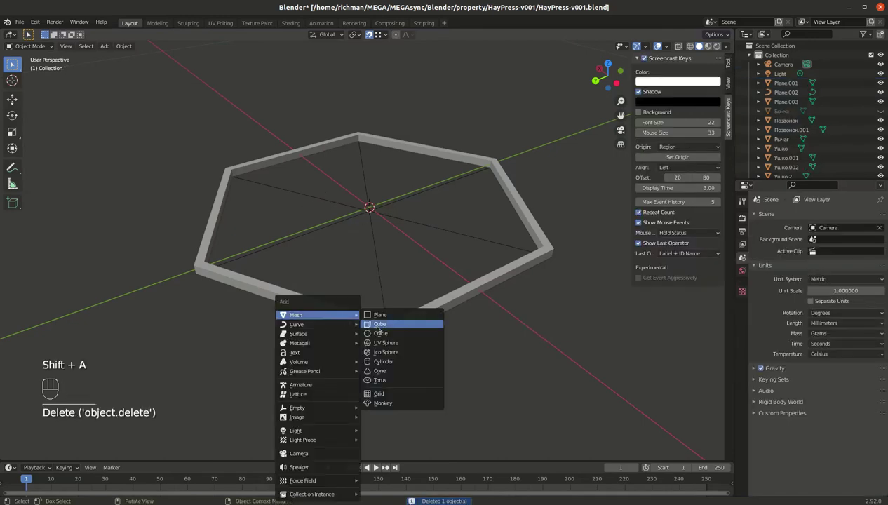
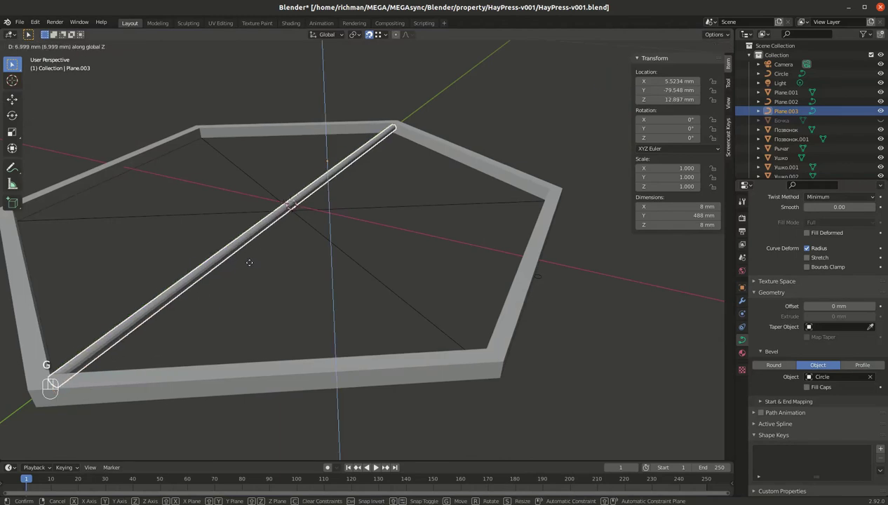
{"action": "left_click_drag", "start_coordinate": [258, 246], "coordinate": [234, 244]}
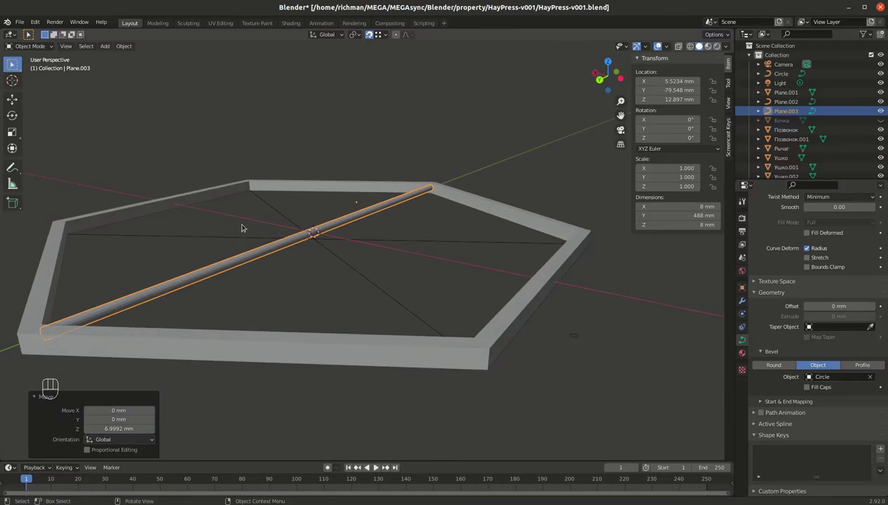
{"action": "left_click", "coordinate": [280, 207]}
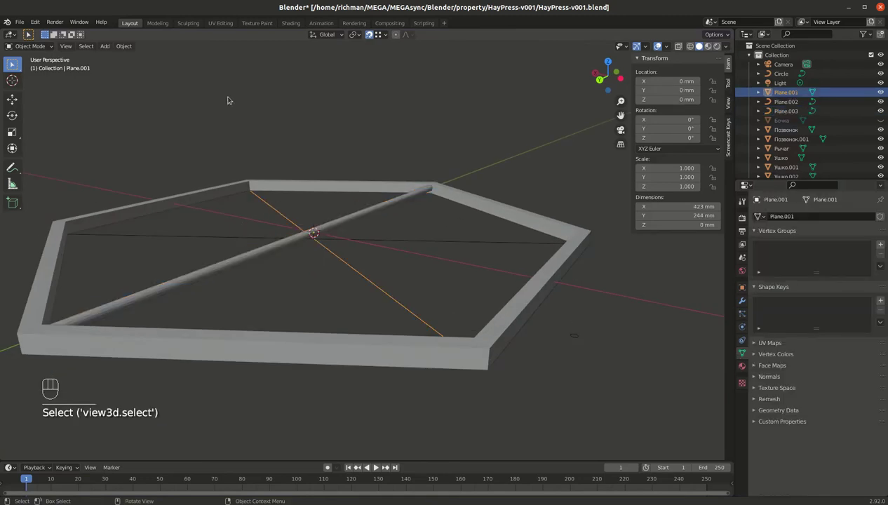
{"action": "left_click_drag", "start_coordinate": [132, 43], "coordinate": [232, 290]}
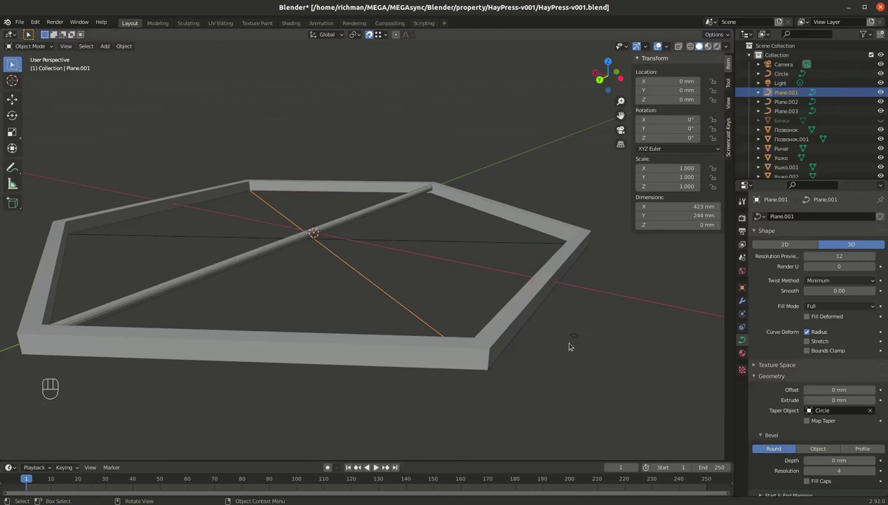
{"action": "left_click", "coordinate": [573, 340]}
Duplicate the circle into Circle.001 and reassign profile objects for Plane.003 and Plane.001 in the Geometry panel.
{"action": "key", "text": "shift+d"}
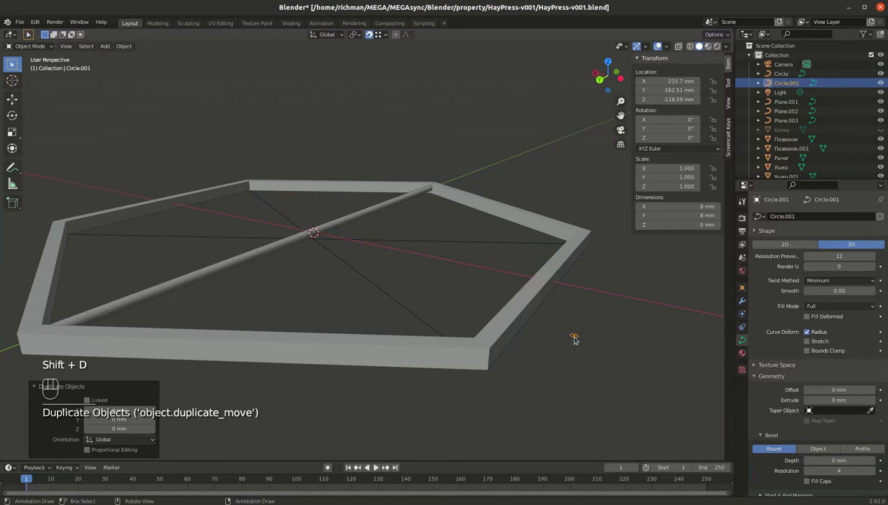
{"action": "key", "text": "g"}
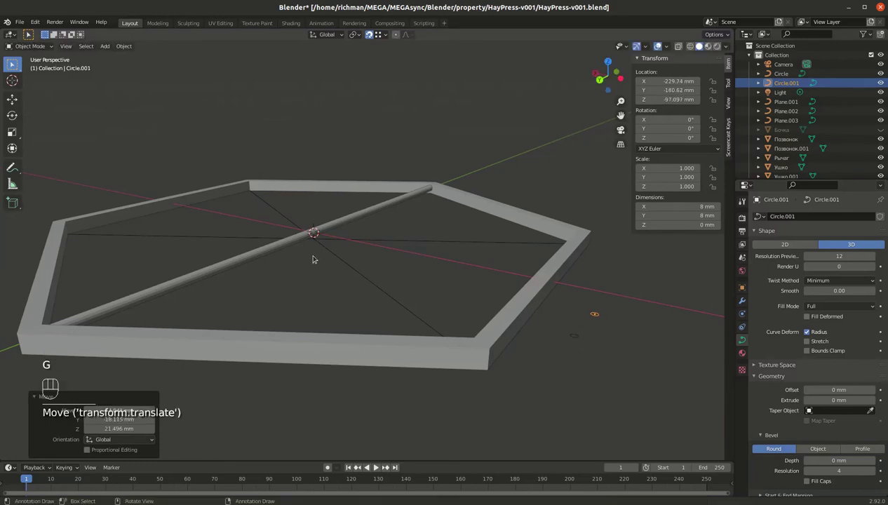
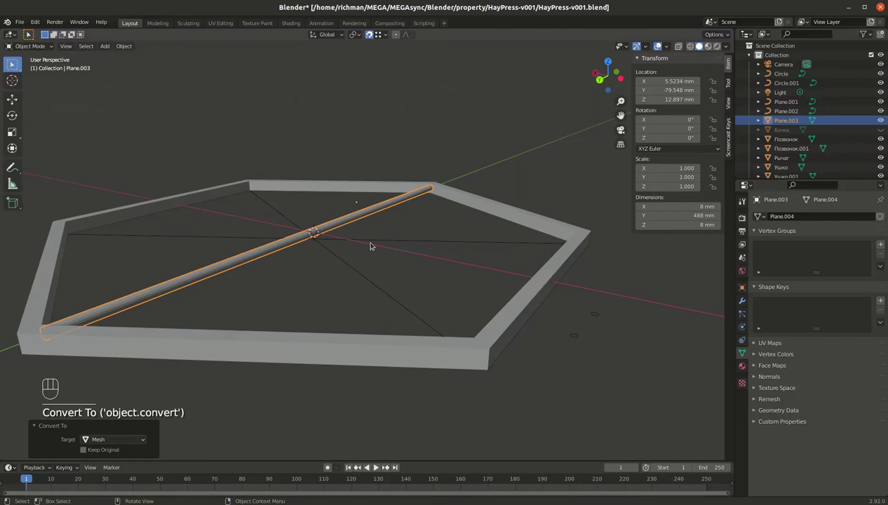
{"action": "left_click", "coordinate": [385, 239]}
{"action": "left_click", "coordinate": [272, 204]}
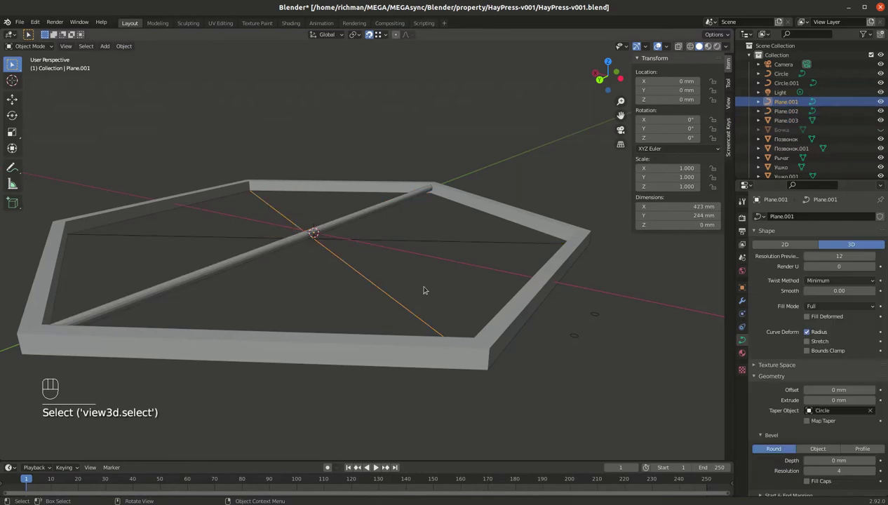
{"action": "left_click", "coordinate": [871, 405]}
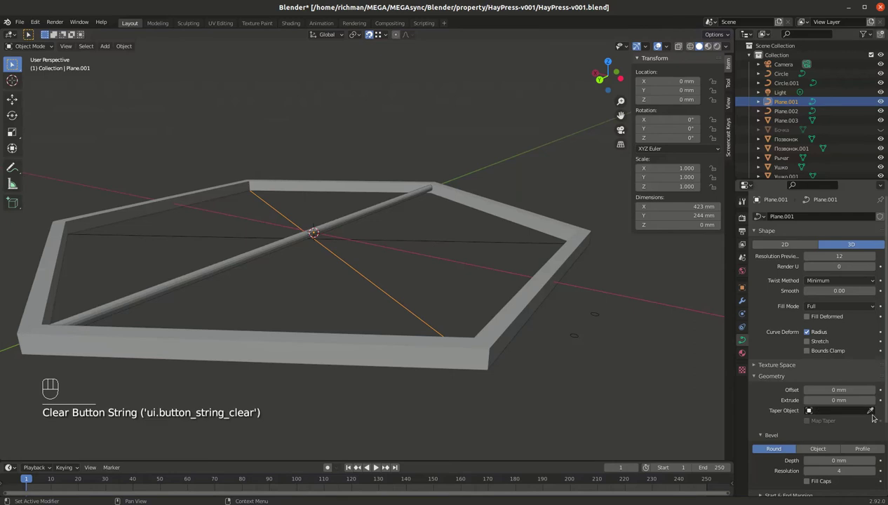
{"action": "left_click", "coordinate": [871, 409]}
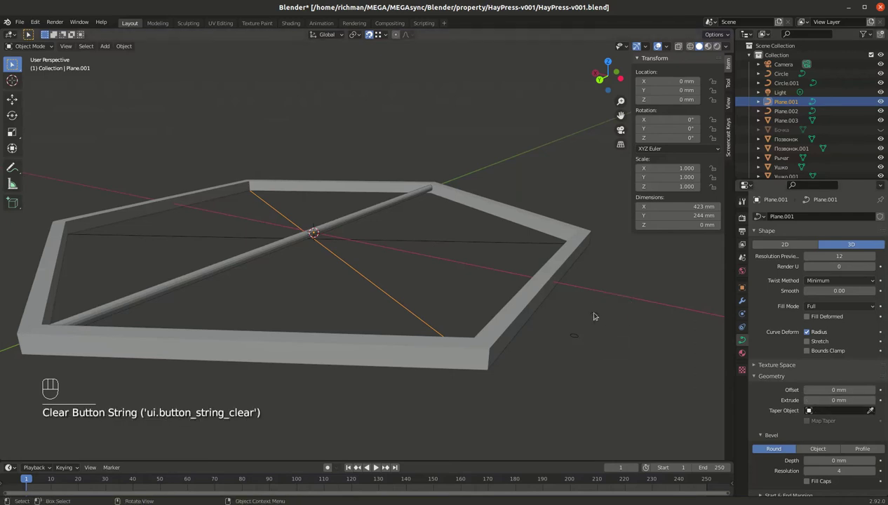
Box-select and delete the two small circle curves, leaving the bevelled rod Plane.003 selected.
{"action": "left_click_drag", "start_coordinate": [579, 315], "coordinate": [643, 356]}
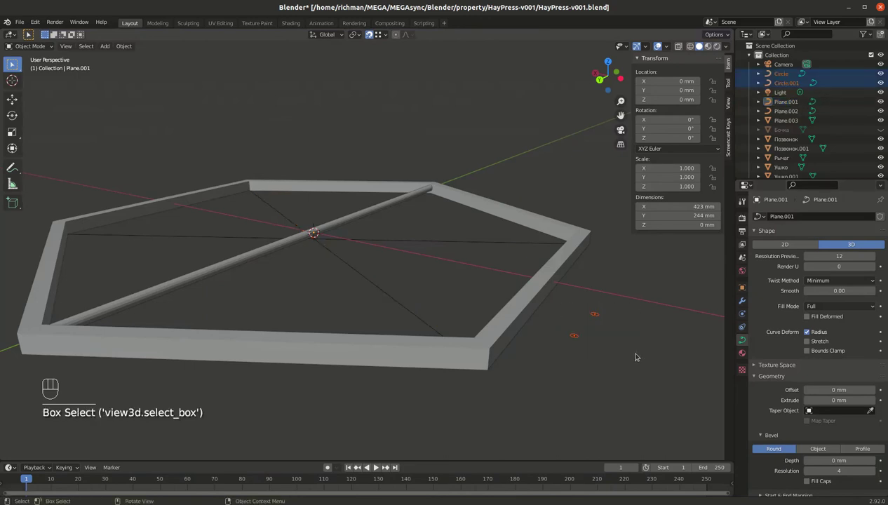
{"action": "key", "text": "x"}
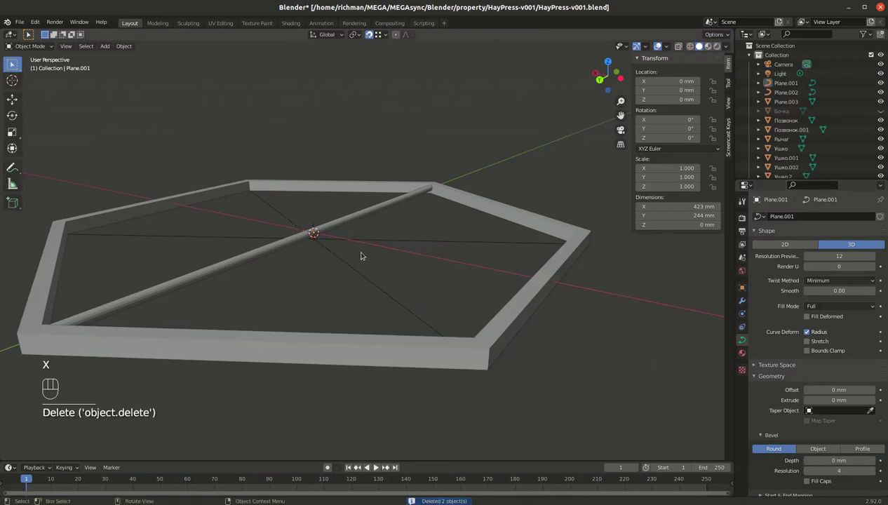
{"action": "left_click", "coordinate": [259, 198]}
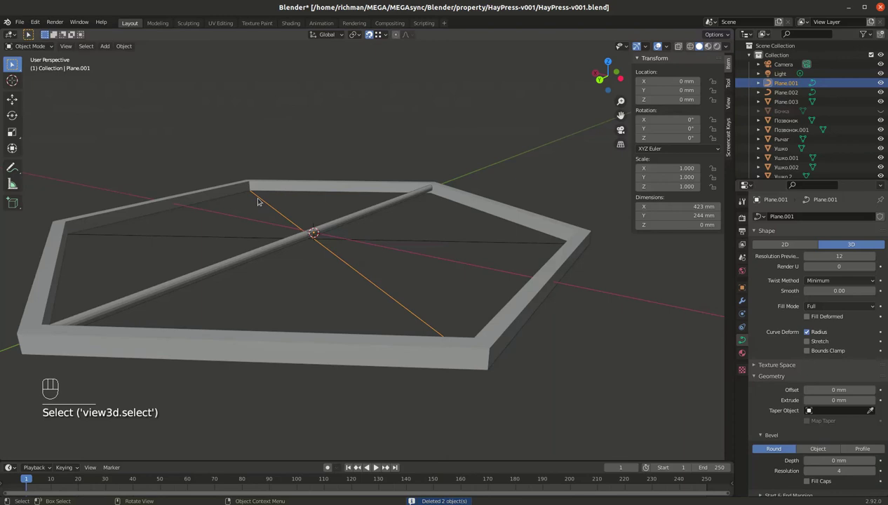
Convert the rod to a mesh, delete the leftover, and duplicate it rotated 90° about Z.
{"action": "key", "text": "x"}
{"action": "key", "text": "x"}
{"action": "left_click", "coordinate": [307, 240]}
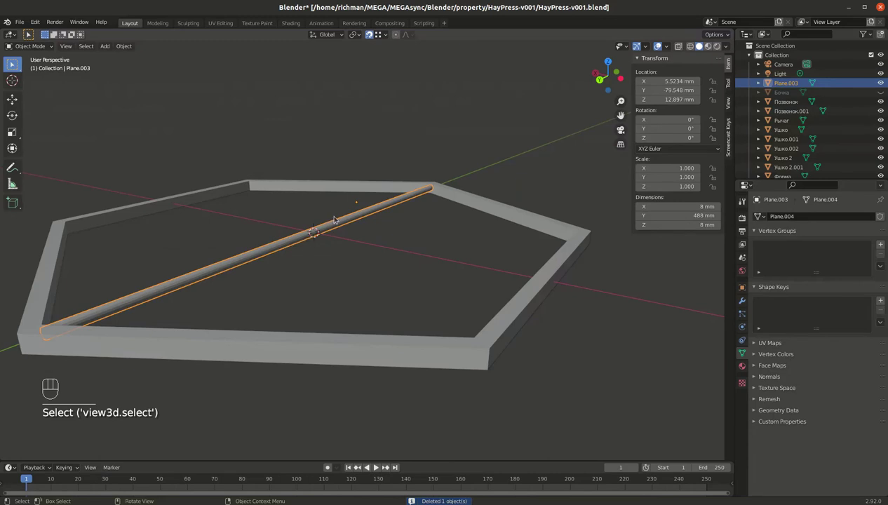
{"action": "key", "text": "shift+d"}
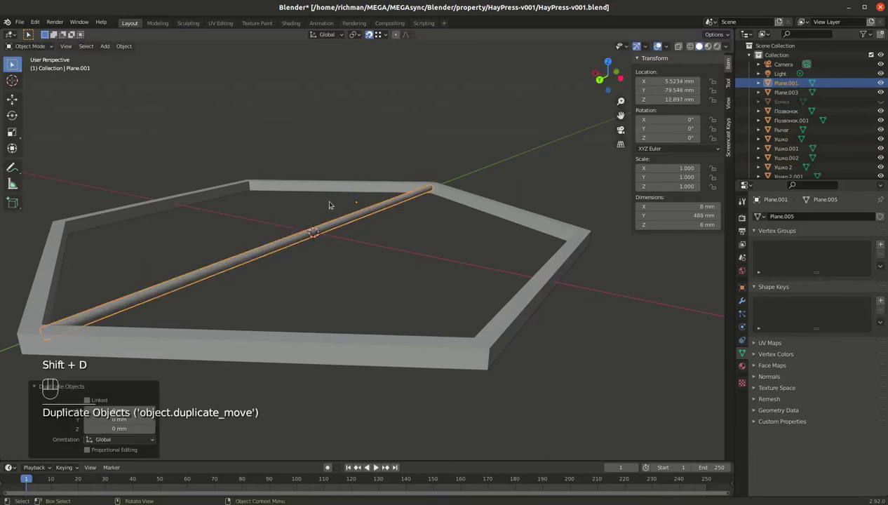
{"action": "key", "text": "r"}
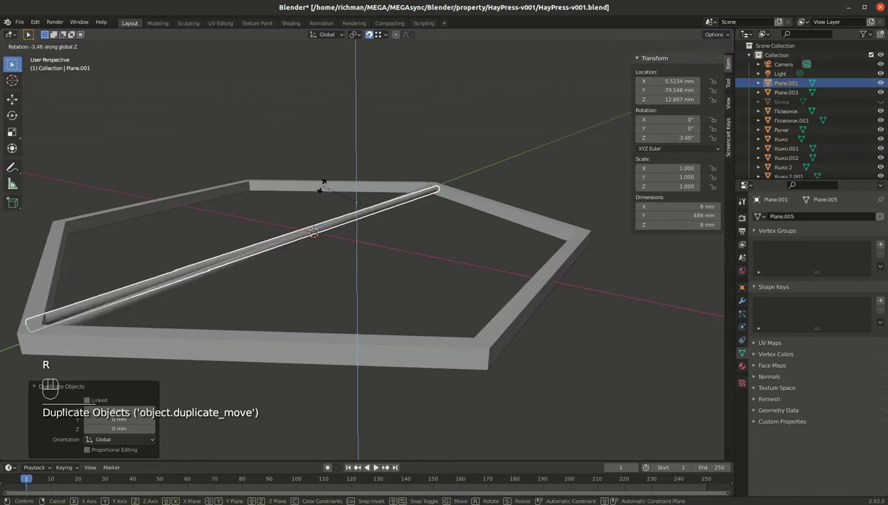
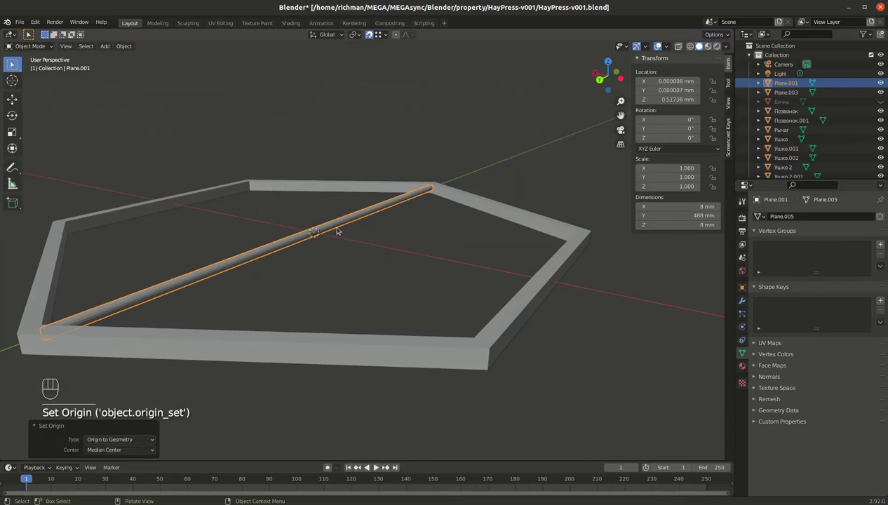
{"action": "key", "text": "r"}
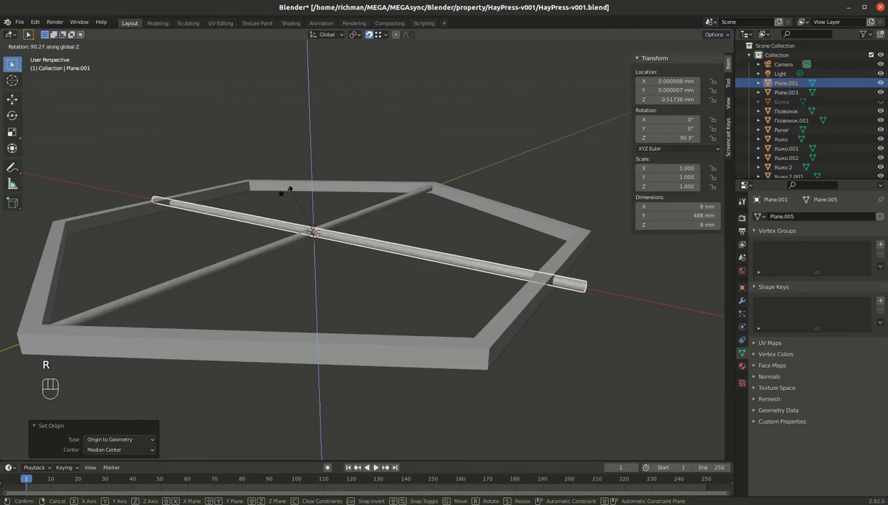
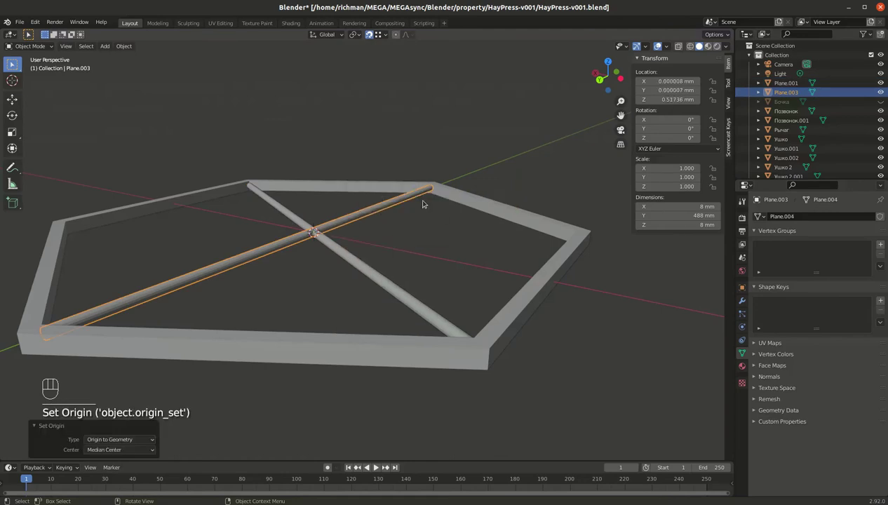
Duplicate the rod again rotated −60° about Z so three spokes cross the frame centre.
{"action": "key", "text": "shift+d"}
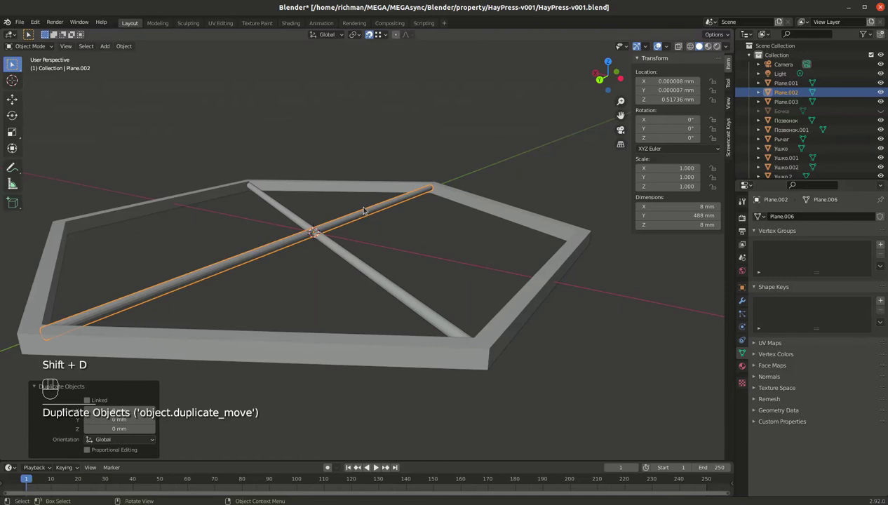
{"action": "key", "text": "r"}
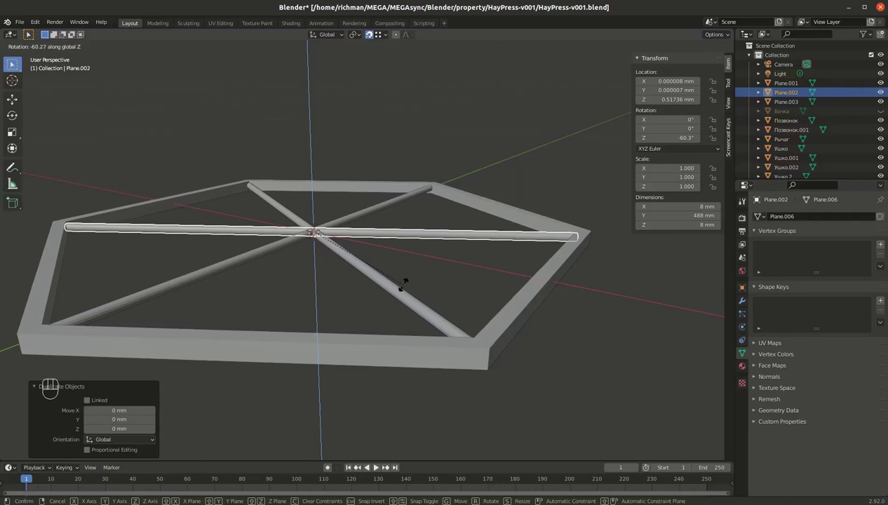
{"action": "left_click_drag", "start_coordinate": [304, 262], "coordinate": [331, 291]}
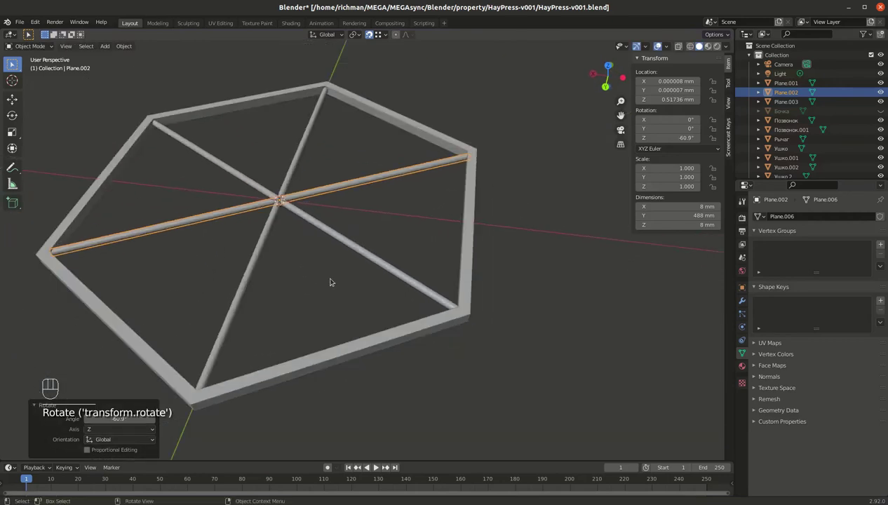
{"action": "left_click_drag", "start_coordinate": [335, 256], "coordinate": [339, 233]}
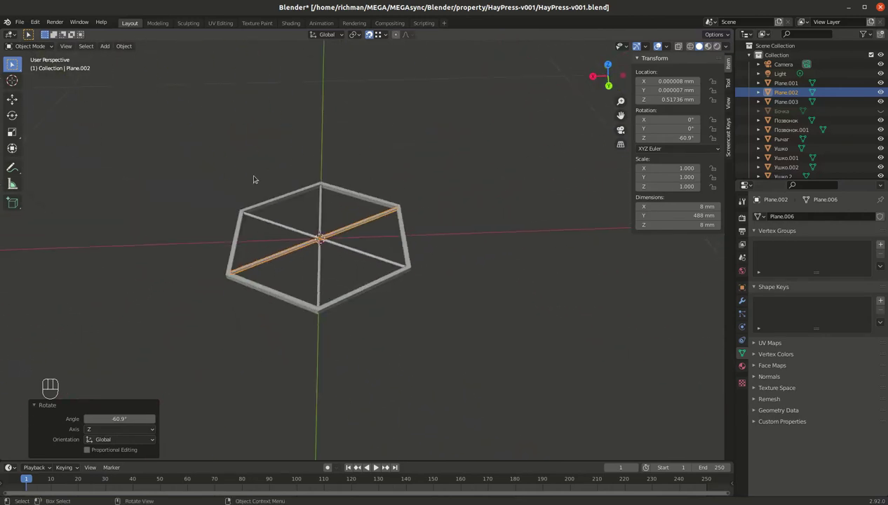
Join the three spoke rods into one object 'Plane.002'.
{"action": "left_click_drag", "start_coordinate": [205, 151], "coordinate": [488, 319]}
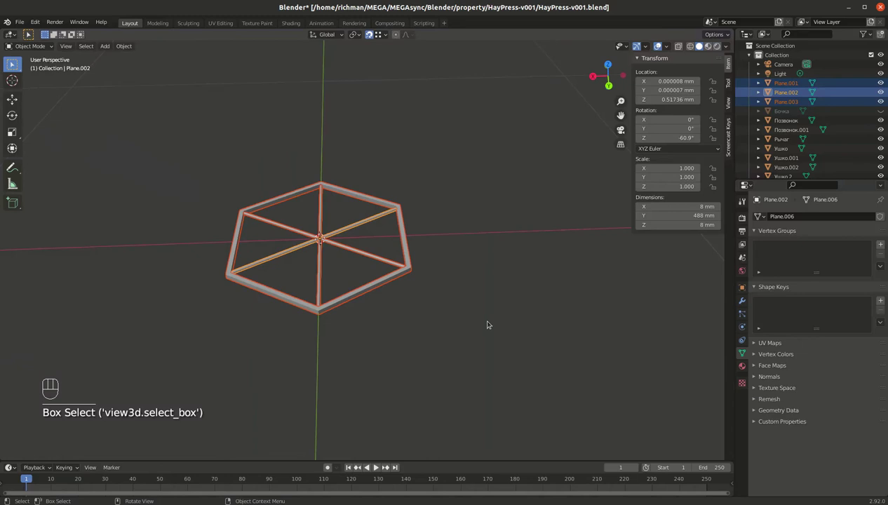
{"action": "key", "text": "ctrl+j"}
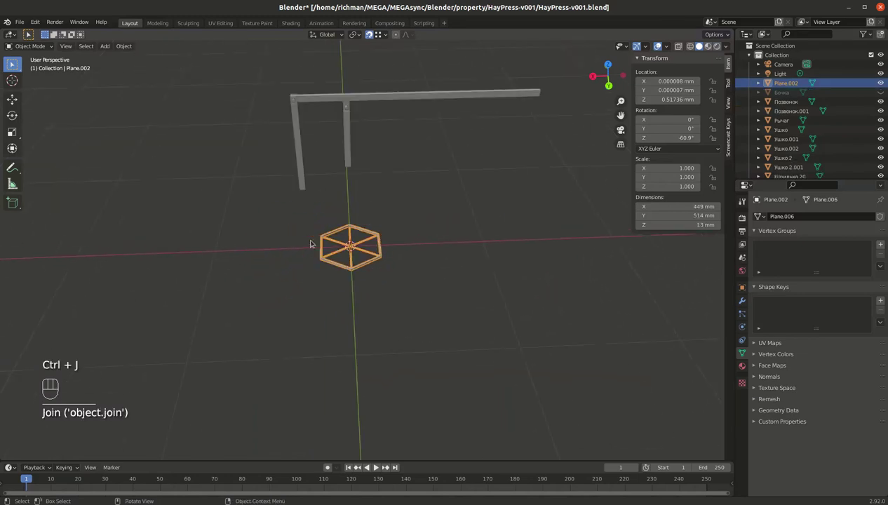
{"action": "left_click_drag", "start_coordinate": [369, 185], "coordinate": [400, 259]}
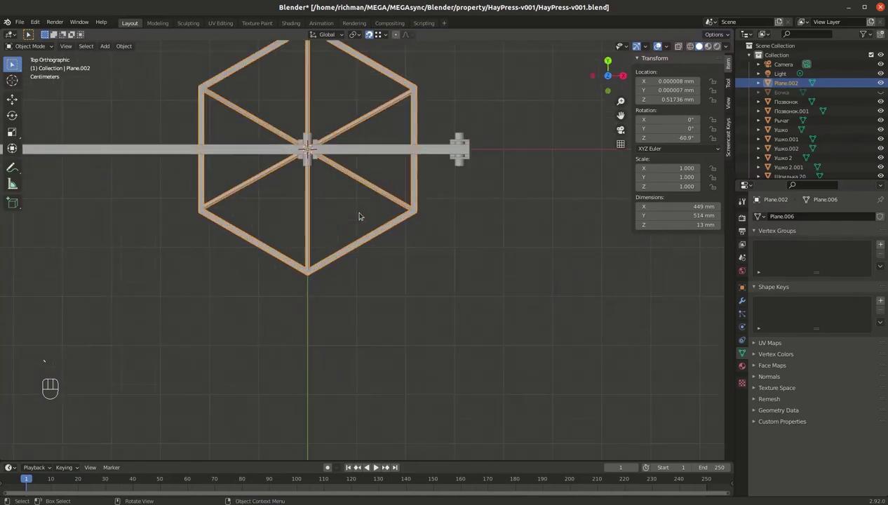
{"action": "left_click_drag", "start_coordinate": [324, 267], "coordinate": [329, 211]}
Raise the joined spokes along Z to about 696 mm in front view, checking alignment in X-ray.
{"action": "key", "text": "`"}
{"action": "key", "text": "g"}
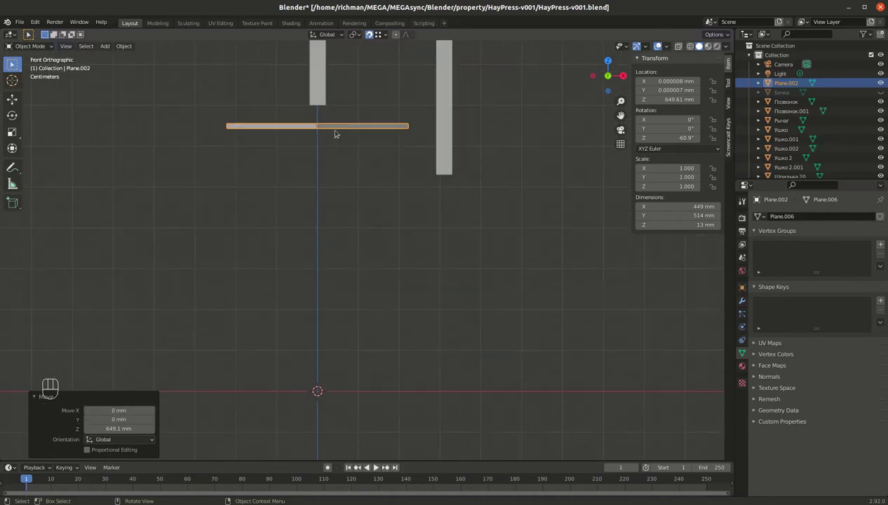
{"action": "left_click_drag", "start_coordinate": [354, 95], "coordinate": [382, 231]}
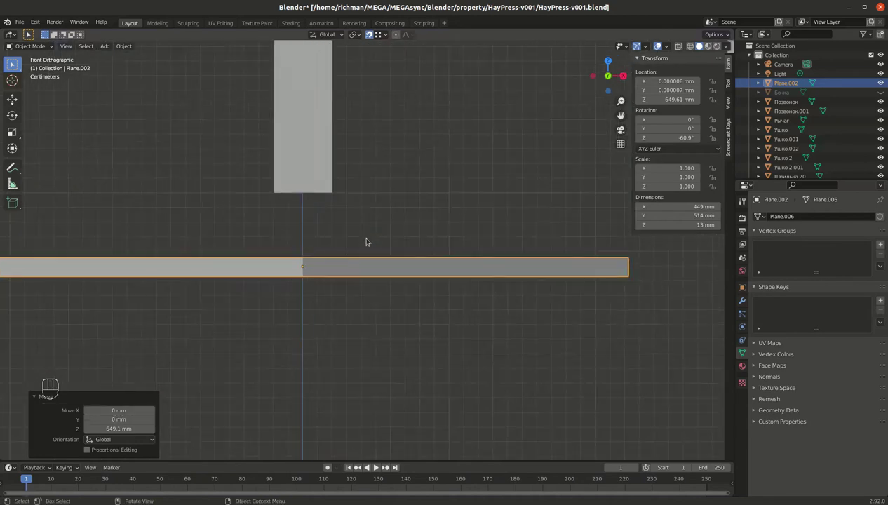
{"action": "middle_click", "coordinate": [378, 250]}
{"action": "key", "text": "g"}
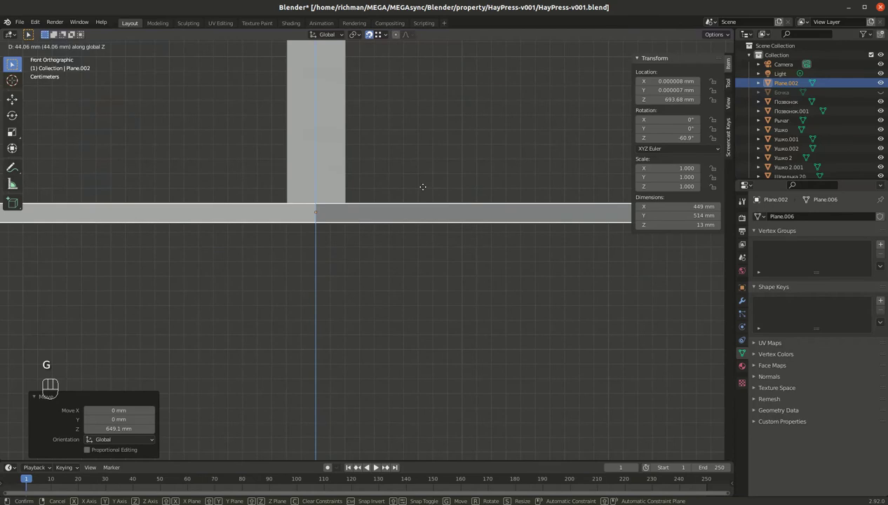
{"action": "key", "text": "alt+z"}
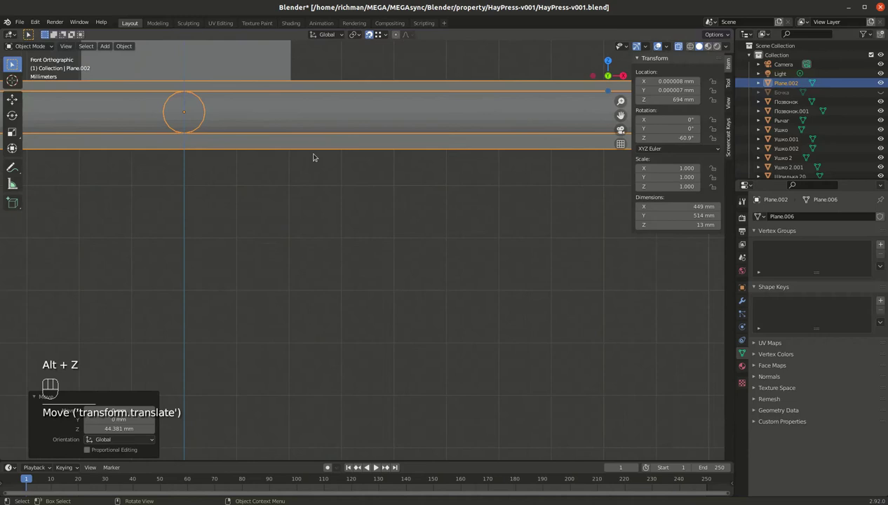
{"action": "key", "text": "shift+z"}
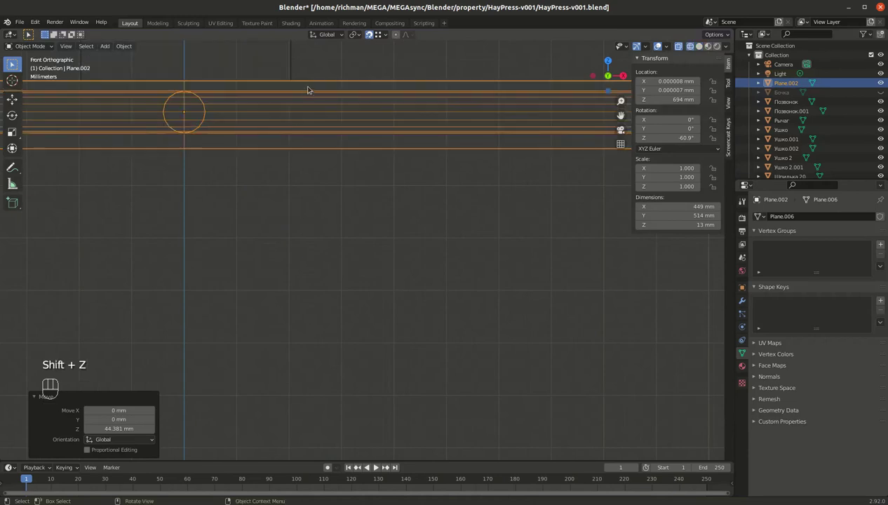
{"action": "left_click_drag", "start_coordinate": [339, 108], "coordinate": [461, 237]}
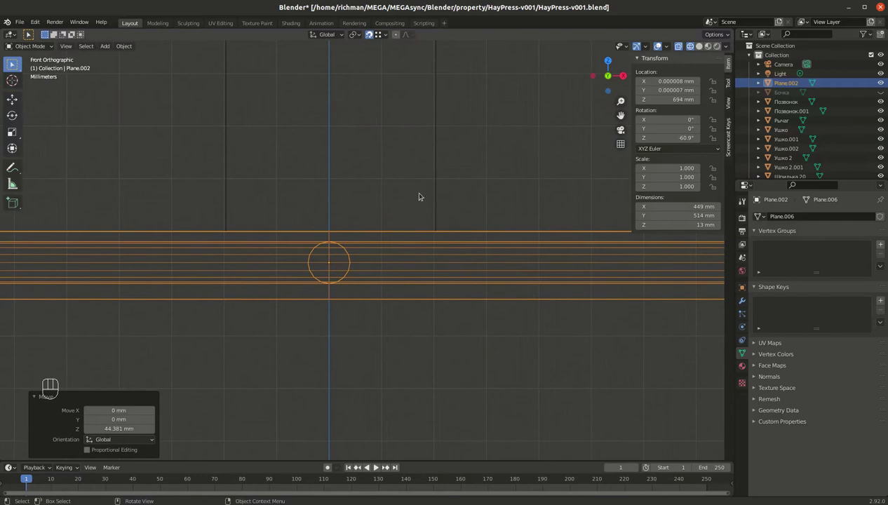
{"action": "key", "text": "g"}
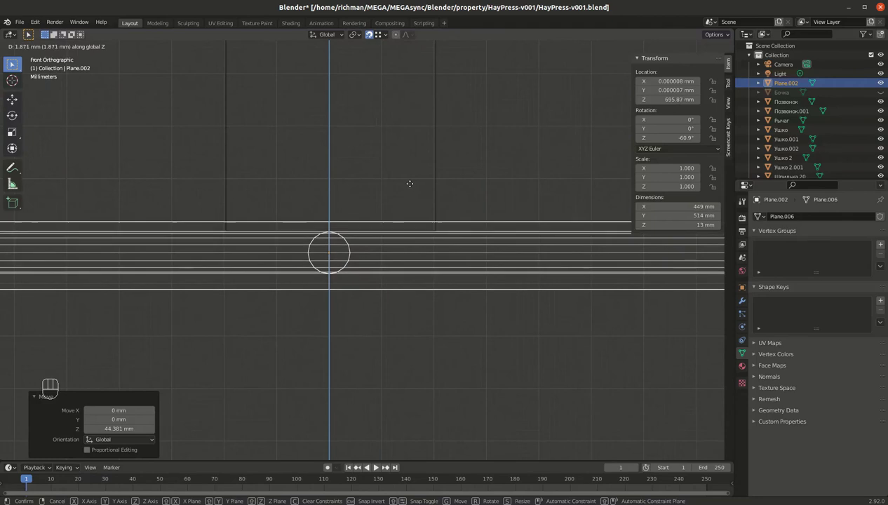
Inspect the spoke mesh briefly, then return to solid object view in perspective.
{"action": "key", "text": "Tab"}
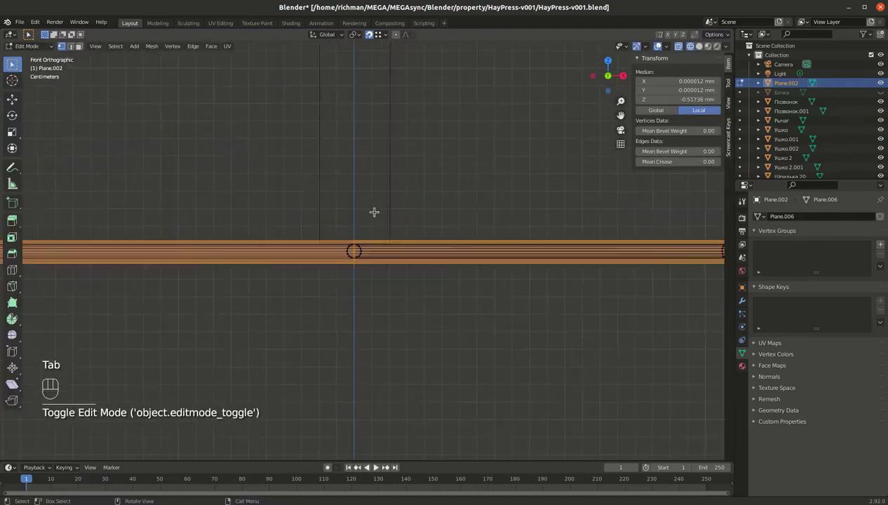
{"action": "key", "text": "Tab"}
{"action": "key", "text": "shift+z"}
{"action": "key", "text": "alt+z"}
{"action": "left_click", "coordinate": [396, 200]}
{"action": "left_click_drag", "start_coordinate": [399, 223], "coordinate": [381, 216]}
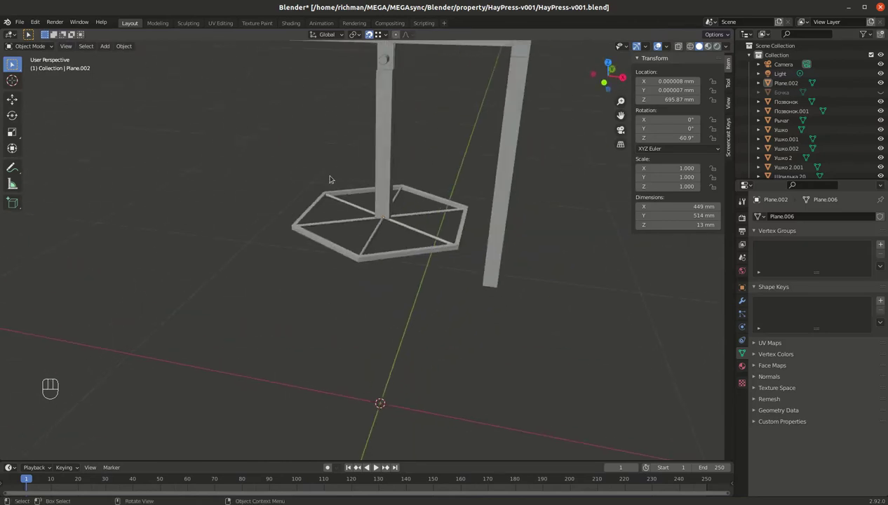
Look over the tub and lever arm and save the hay press file.
{"action": "left_click_drag", "start_coordinate": [384, 217], "coordinate": [430, 224]}
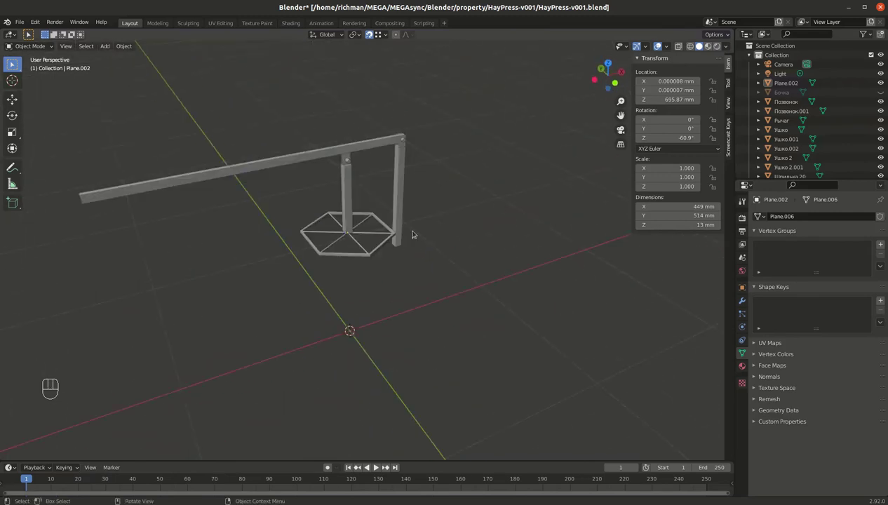
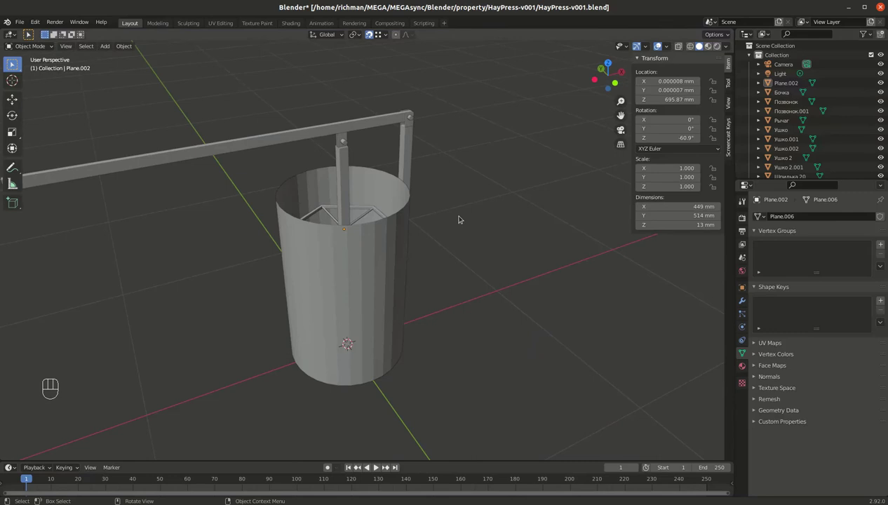
{"action": "left_click_drag", "start_coordinate": [409, 199], "coordinate": [360, 196]}
{"action": "key", "text": "ctrl+s"}
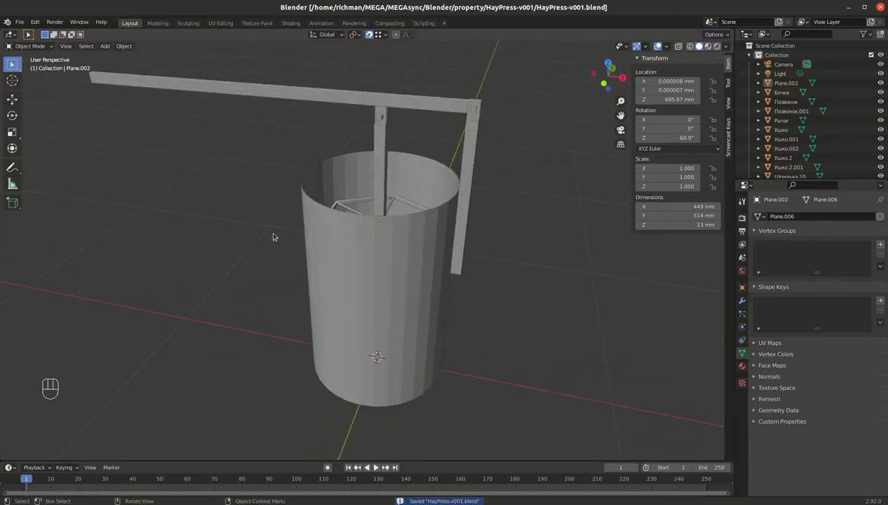
{"action": "left_click_drag", "start_coordinate": [352, 256], "coordinate": [405, 274]}
{"action": "left_click_drag", "start_coordinate": [438, 336], "coordinate": [511, 345]}
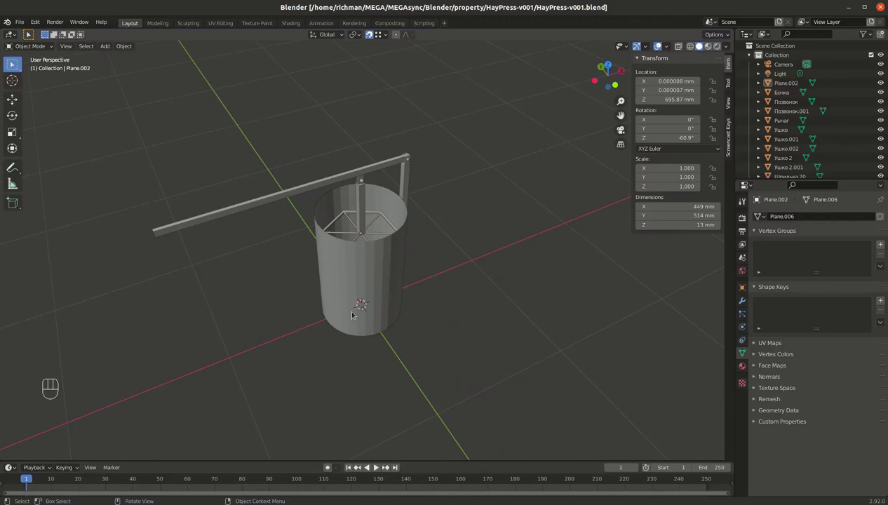
Undo an extra lever copy and bring up the Add menu for a new plane.
{"action": "left_click", "coordinate": [254, 205]}
{"action": "key", "text": "shift+d"}
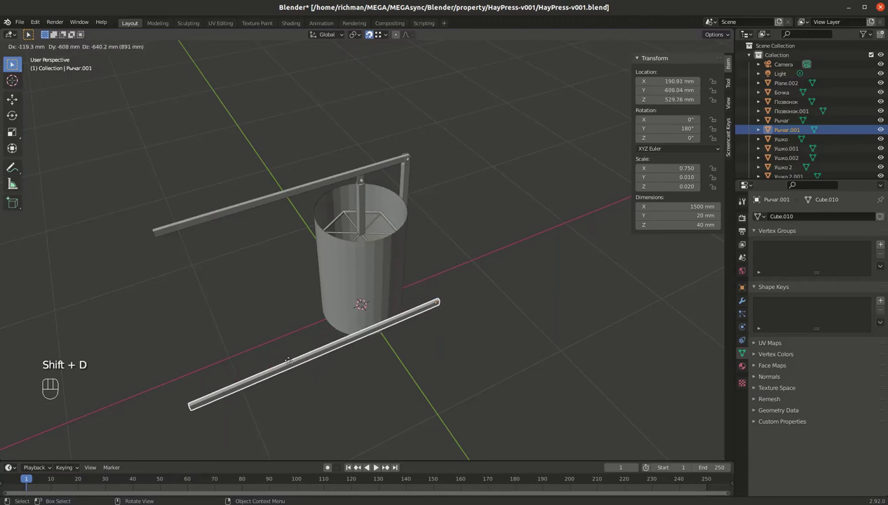
{"action": "key", "text": "ctrl+z"}
{"action": "key", "text": "shift+a"}
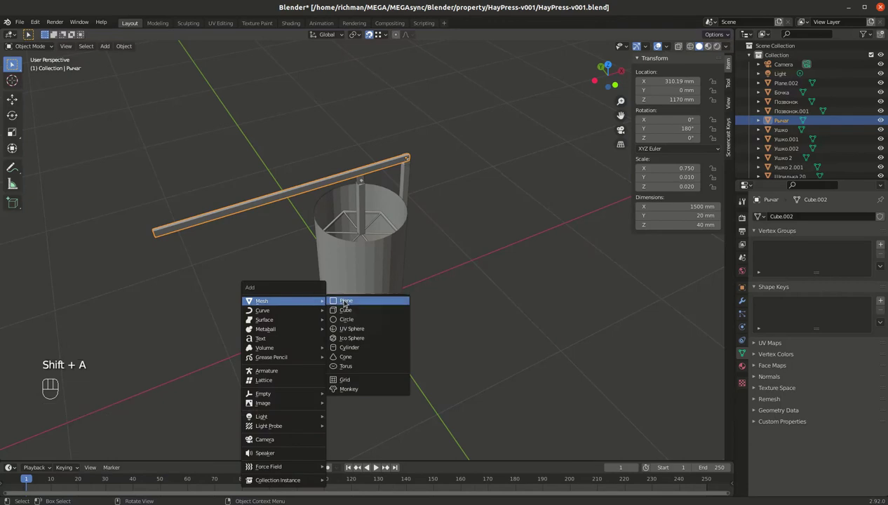
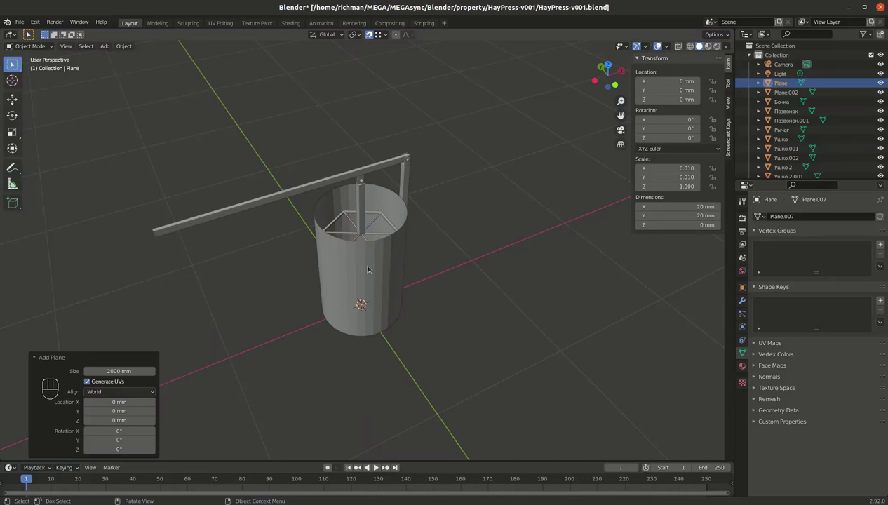
Rotate the small plane 90° on Y and extrude it into a 1000 mm rod.
{"action": "key", "text": "r"}
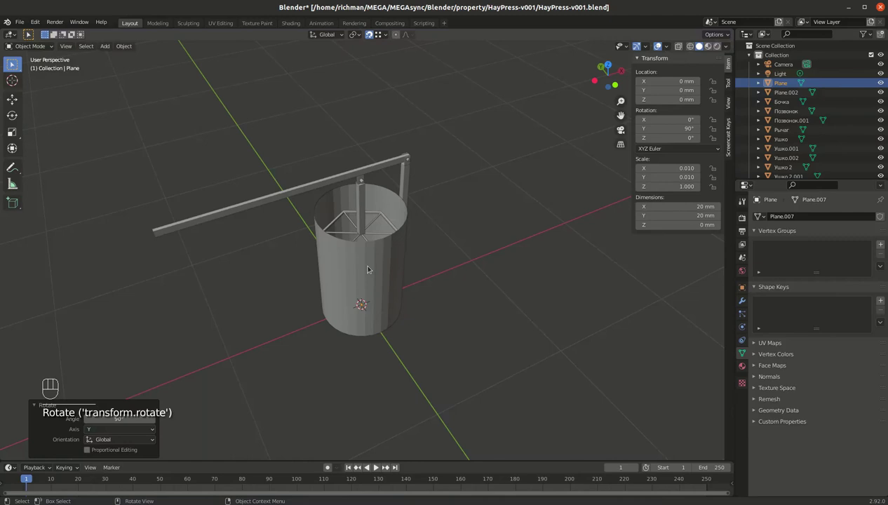
{"action": "key", "text": "Tab"}
{"action": "key", "text": "e"}
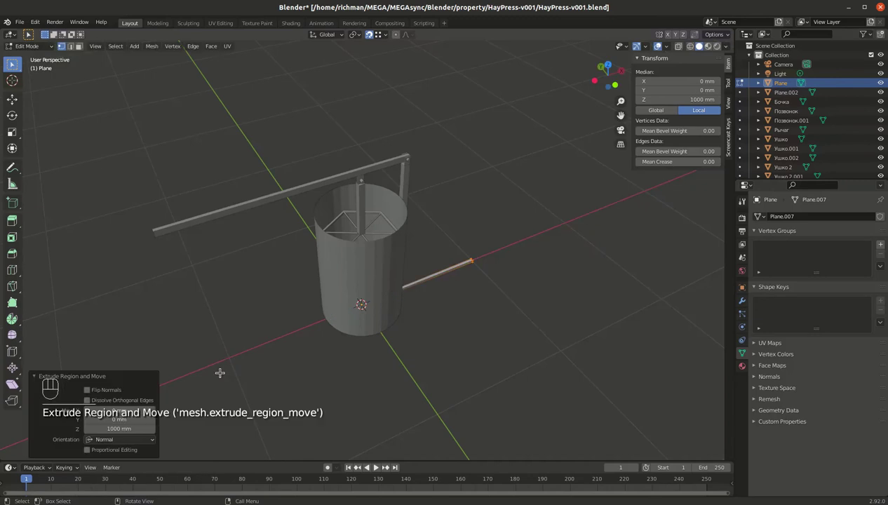
{"action": "key", "text": "Tab"}
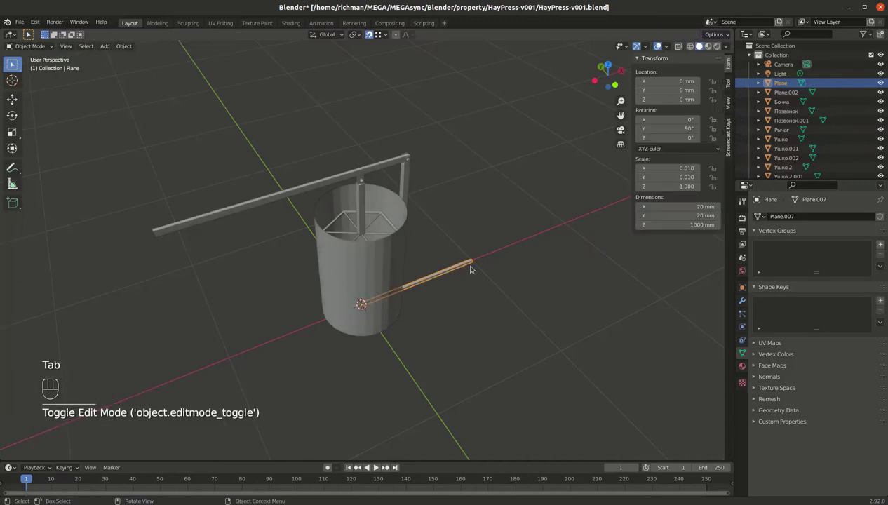
Move the rod in top view to X −797 mm beside the tub.
{"action": "key", "text": "`"}
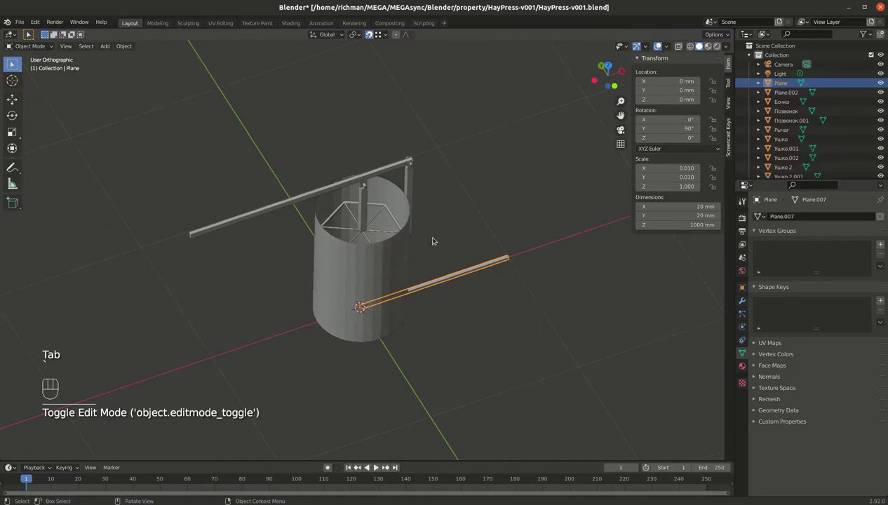
{"action": "key", "text": "alt+z"}
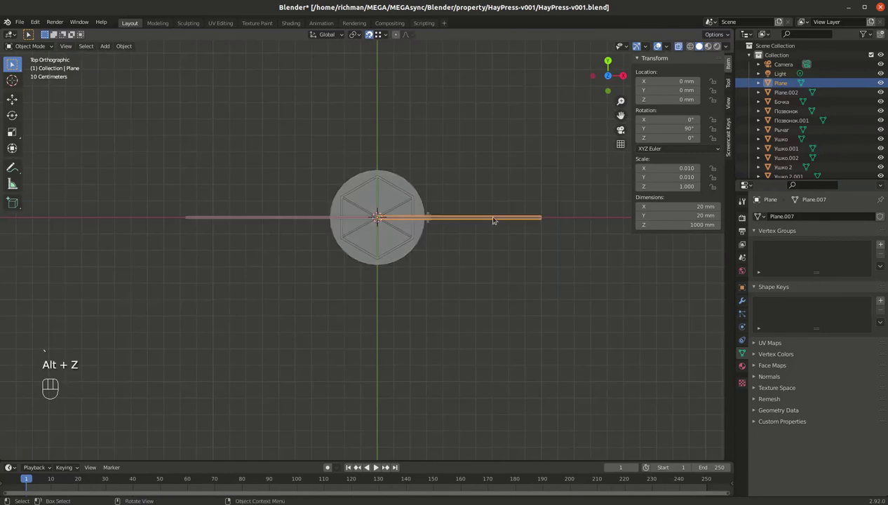
{"action": "key", "text": "g"}
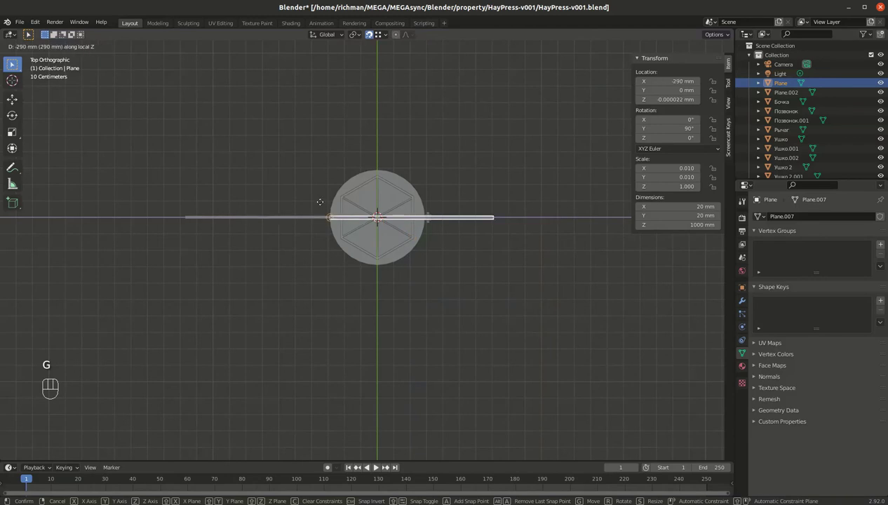
{"action": "key", "text": "g"}
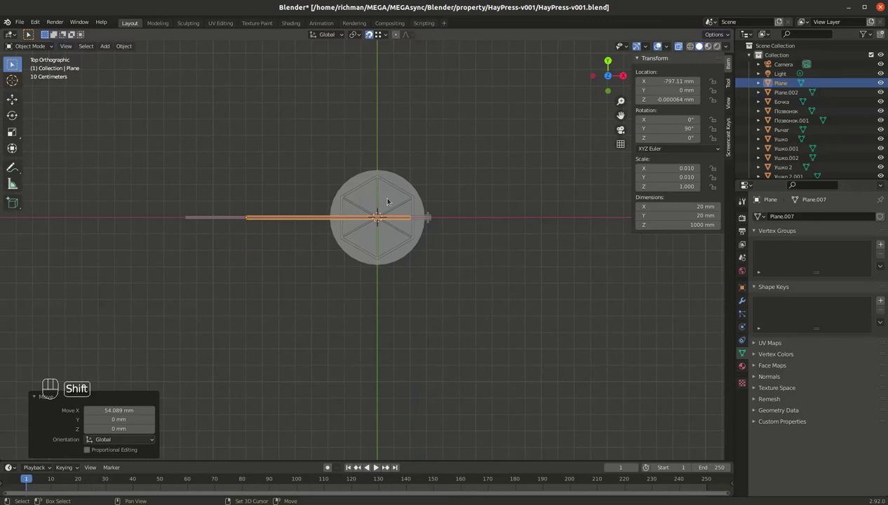
{"action": "key", "text": "shift+d"}
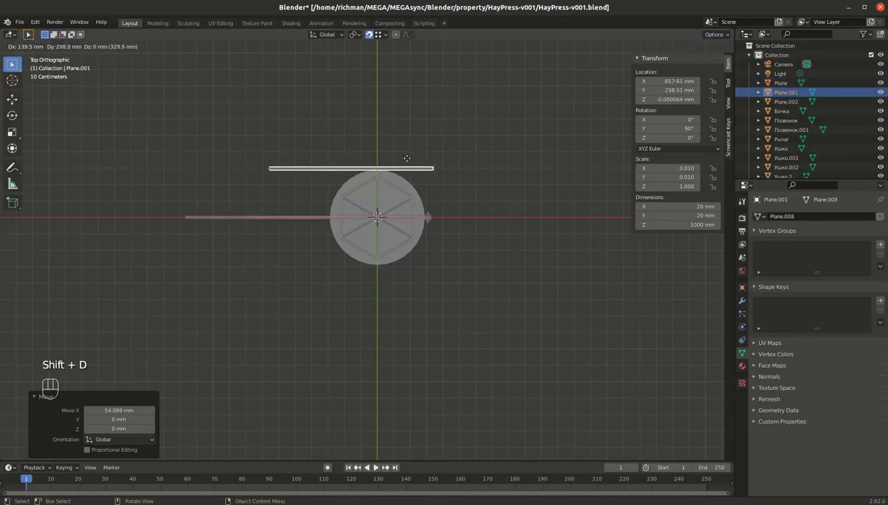
{"action": "key", "text": "ctrl+z"}
{"action": "key", "text": "g"}
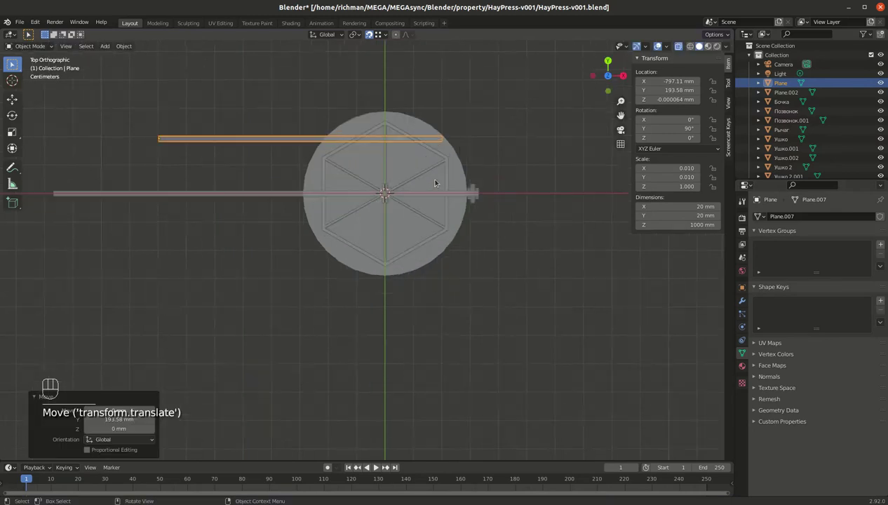
{"action": "left_click_drag", "start_coordinate": [493, 107], "coordinate": [319, 243]}
{"action": "left_click_drag", "start_coordinate": [199, 187], "coordinate": [366, 268]}
{"action": "left_click_drag", "start_coordinate": [286, 231], "coordinate": [323, 247]}
{"action": "key", "text": "g"}
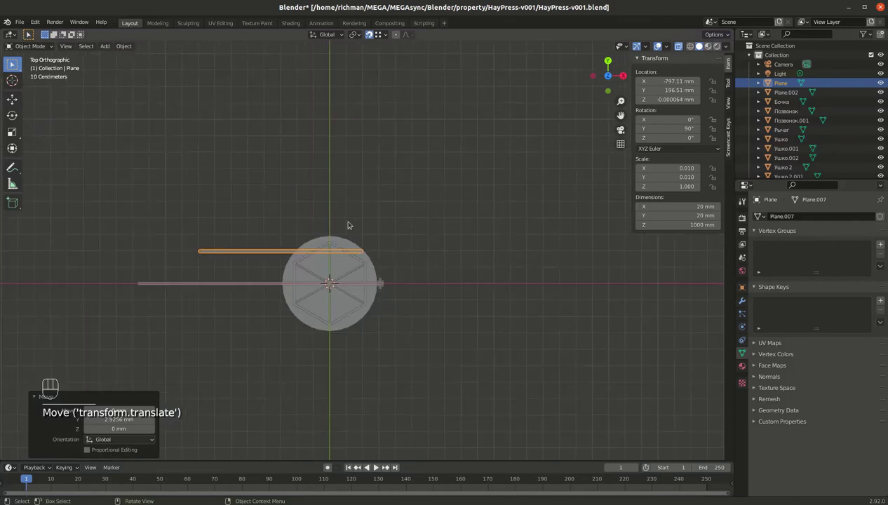
Duplicate the rod and place the copy at Y −195 mm on the tub's other side.
{"action": "key", "text": "shift+d"}
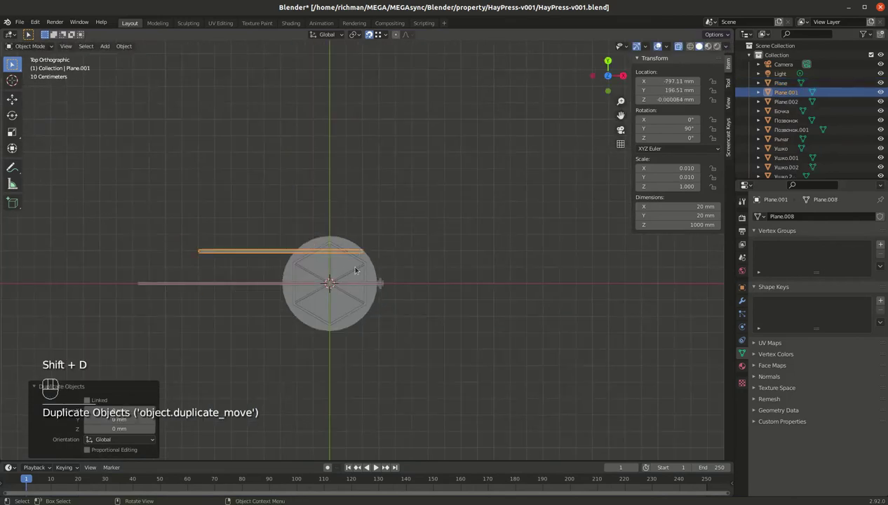
{"action": "key", "text": "g"}
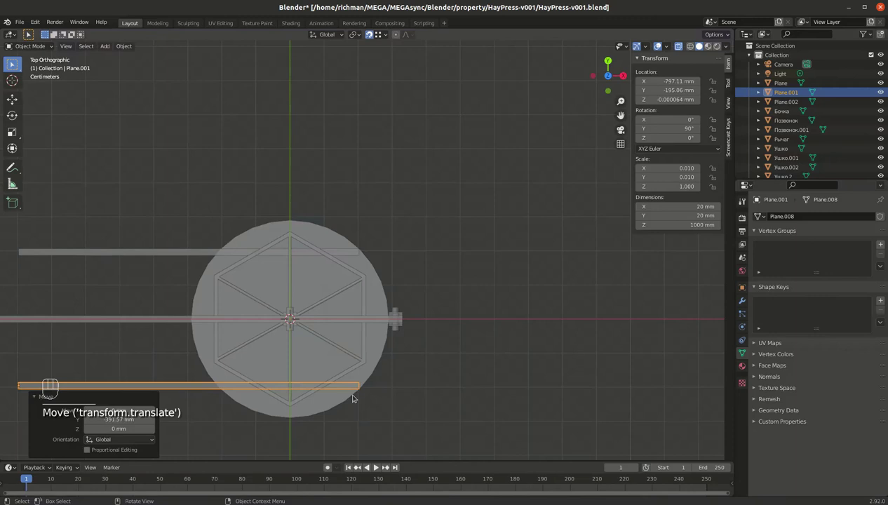
{"action": "left_click_drag", "start_coordinate": [371, 328], "coordinate": [369, 213]}
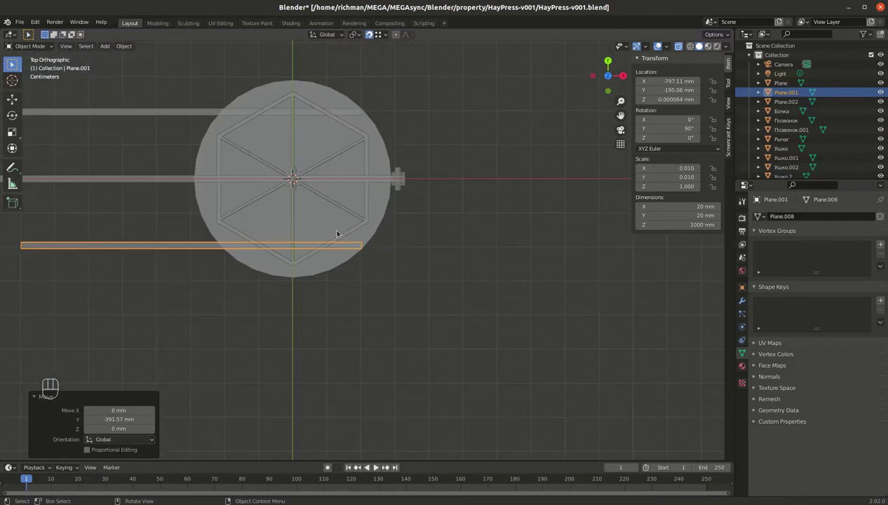
{"action": "left_click_drag", "start_coordinate": [266, 158], "coordinate": [320, 203]}
{"action": "left_click_drag", "start_coordinate": [215, 249], "coordinate": [301, 170]}
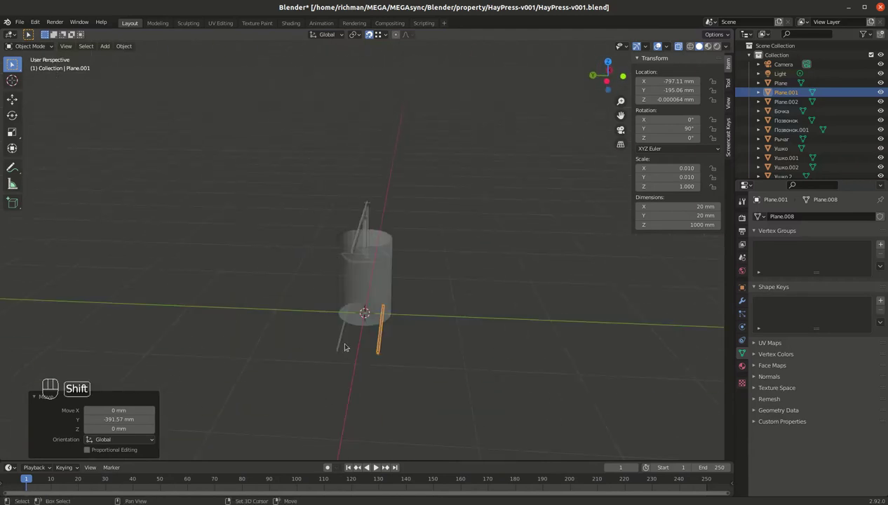
{"action": "left_click_drag", "start_coordinate": [372, 326], "coordinate": [388, 201]}
{"action": "left_click_drag", "start_coordinate": [399, 228], "coordinate": [402, 209]}
{"action": "left_click_drag", "start_coordinate": [333, 220], "coordinate": [338, 221]}
Select both rods and raise them 10 mm along Z in front view.
{"action": "left_click", "coordinate": [464, 211]}
{"action": "left_click", "coordinate": [321, 216]}
{"action": "middle_click", "coordinate": [305, 255]}
{"action": "left_click", "coordinate": [303, 266]}
{"action": "left_click", "coordinate": [457, 245]}
{"action": "middle_click", "coordinate": [398, 255]}
{"action": "key", "text": "`"}
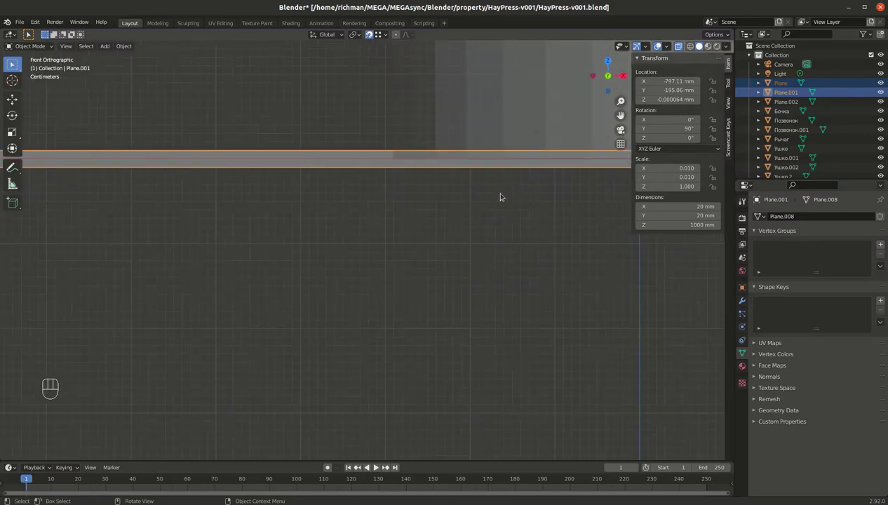
{"action": "left_click_drag", "start_coordinate": [461, 213], "coordinate": [214, 294]}
{"action": "key", "text": "g"}
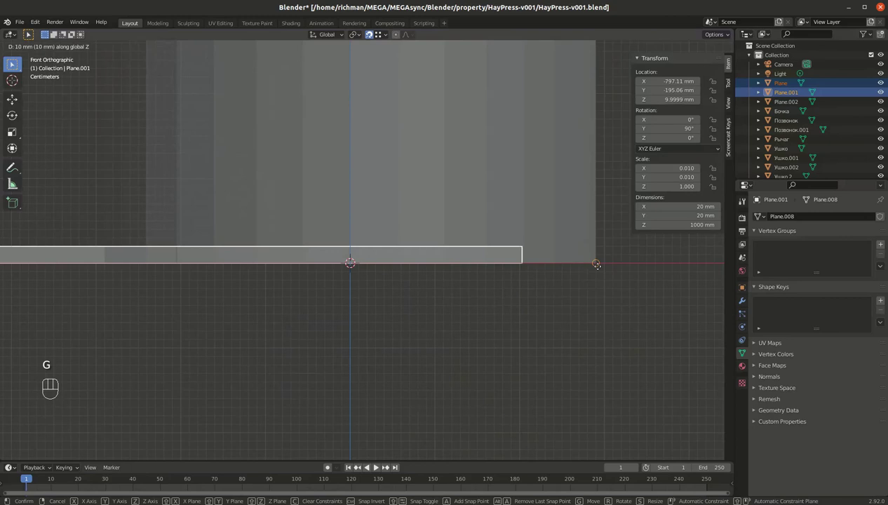
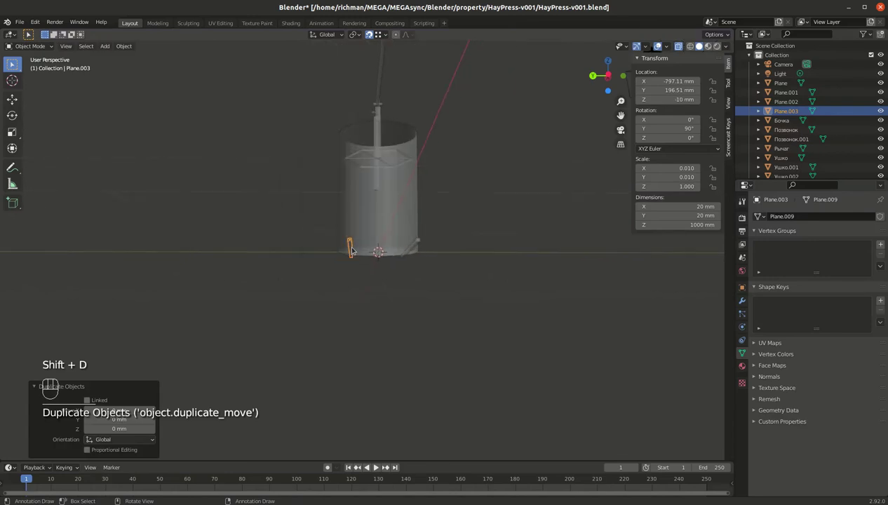
Turn the copied rod 90° about X, move it to the frame corner and shorten it to fit.
{"action": "key", "text": "r"}
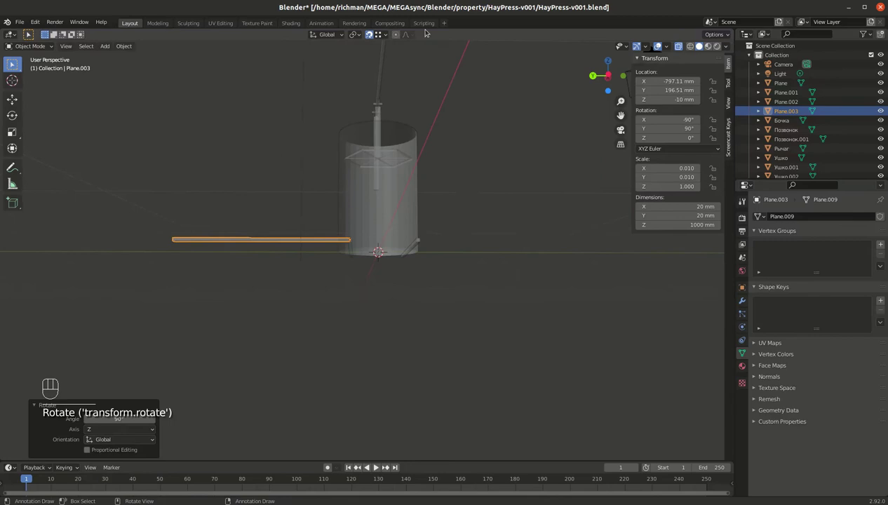
{"action": "left_click_drag", "start_coordinate": [388, 225], "coordinate": [430, 256]}
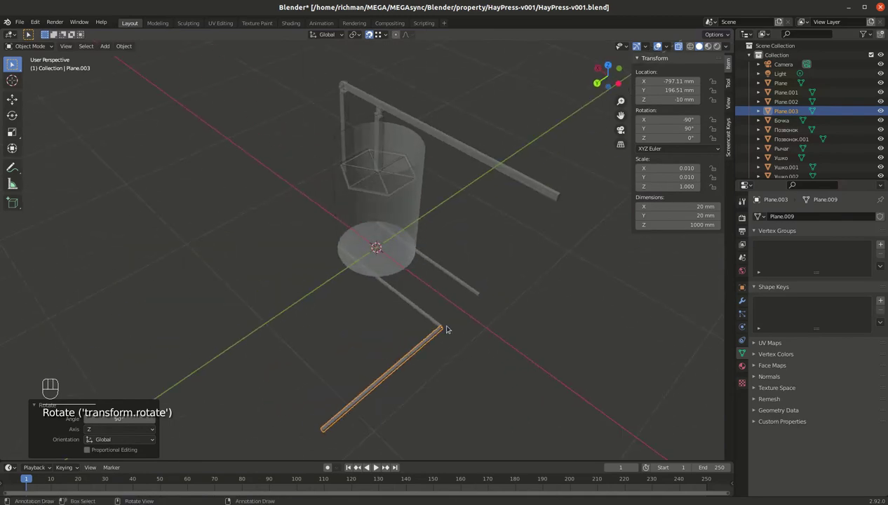
{"action": "key", "text": "g"}
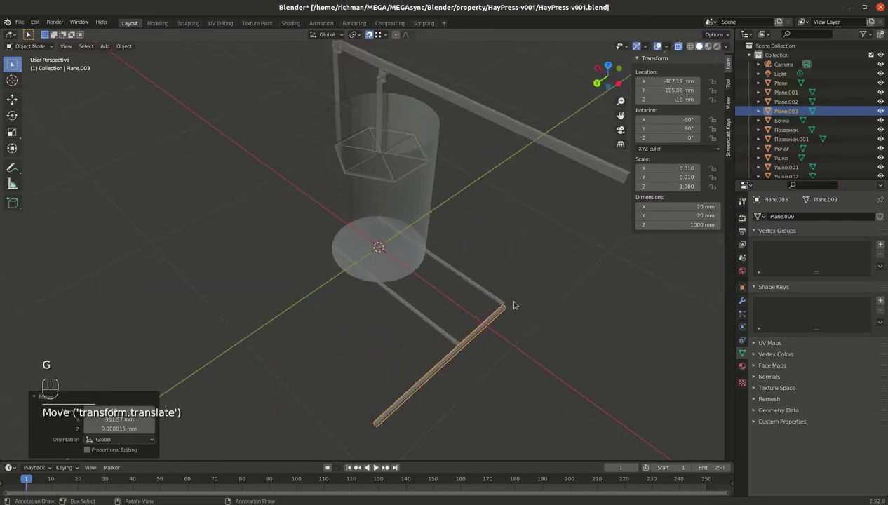
{"action": "left_click_drag", "start_coordinate": [485, 294], "coordinate": [293, 203]}
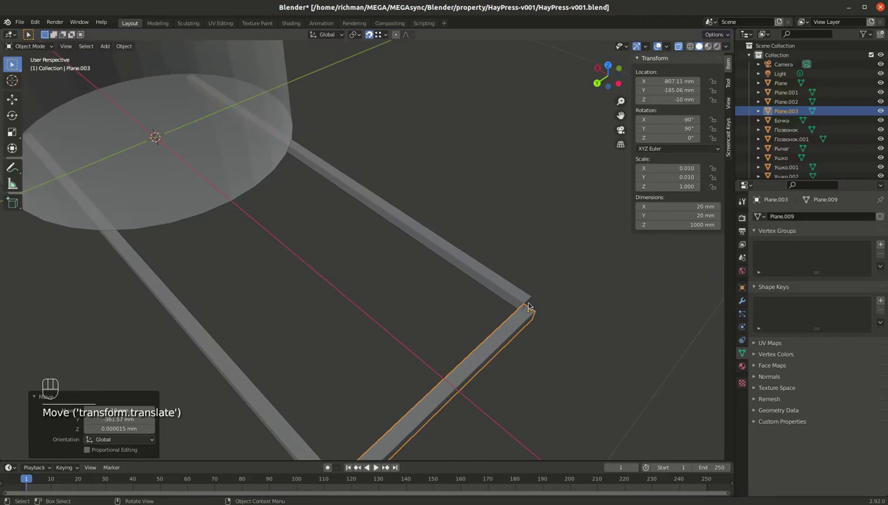
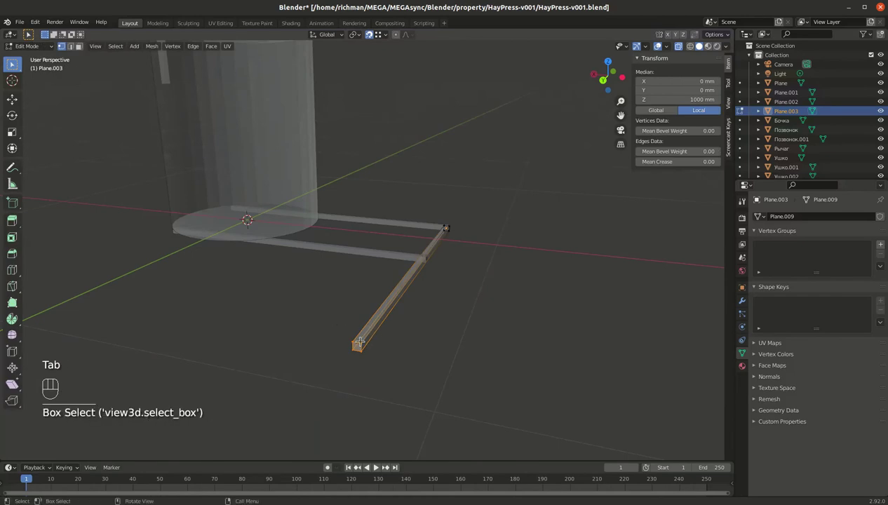
{"action": "key", "text": "g"}
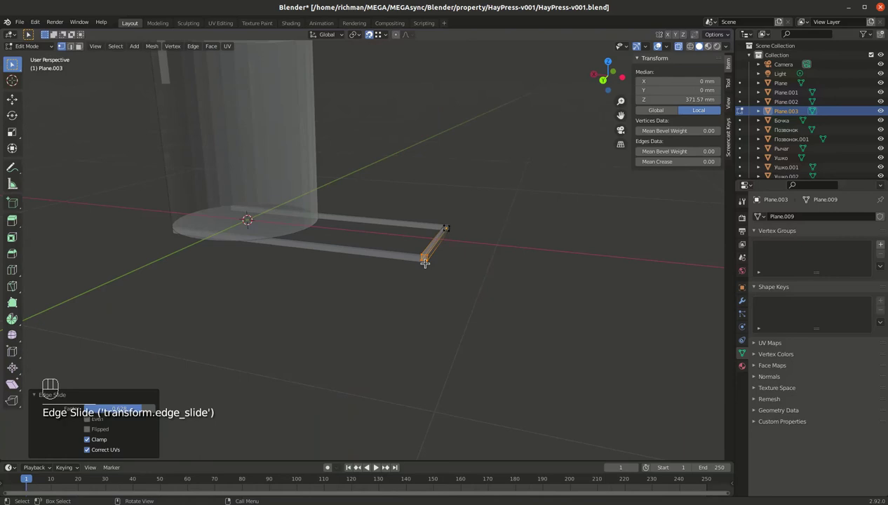
{"action": "key", "text": "Tab"}
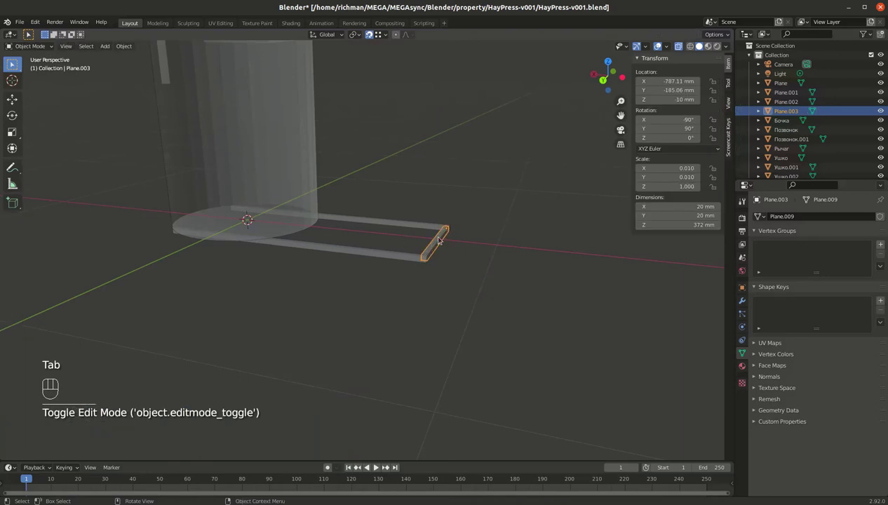
Duplicate the short crosswise rod and place the copy at the frame's far end.
{"action": "key", "text": "shift+d"}
{"action": "key", "text": "g"}
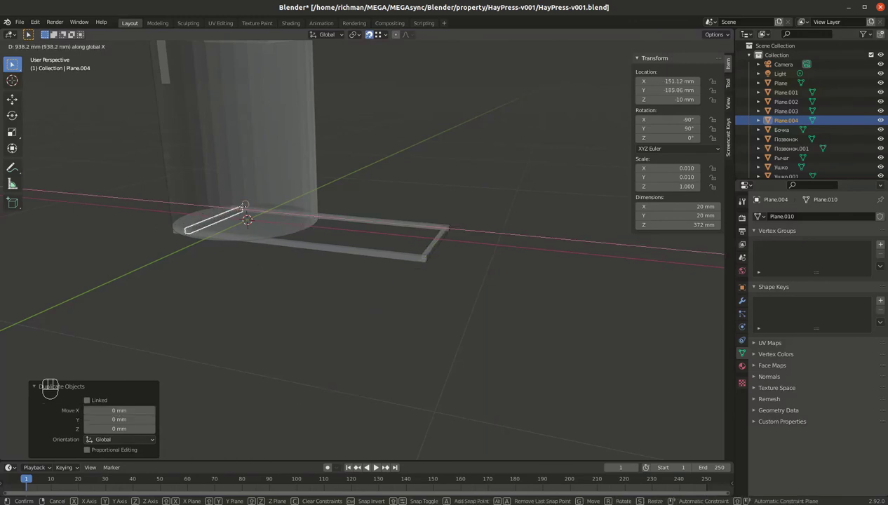
{"action": "left_click_drag", "start_coordinate": [230, 223], "coordinate": [298, 264]}
{"action": "left_click_drag", "start_coordinate": [371, 305], "coordinate": [375, 258]}
{"action": "middle_click", "coordinate": [370, 266]}
{"action": "left_click_drag", "start_coordinate": [267, 304], "coordinate": [283, 308]}
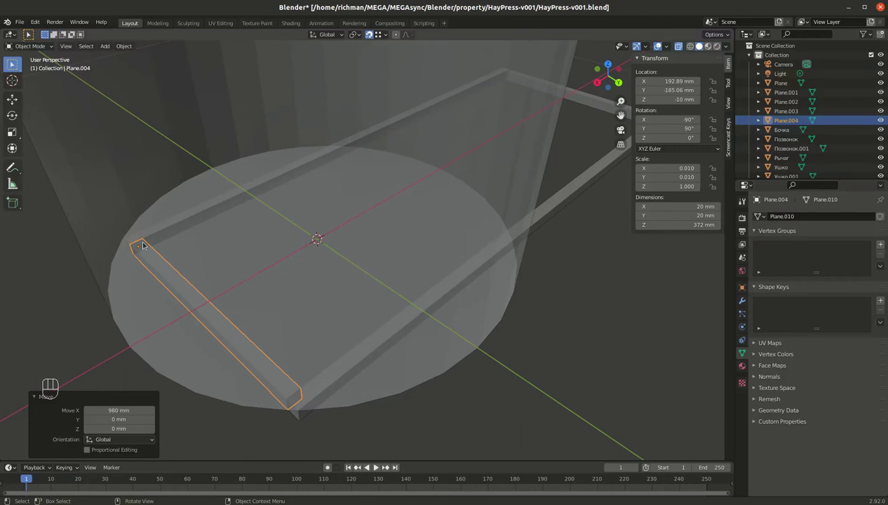
{"action": "key", "text": "g"}
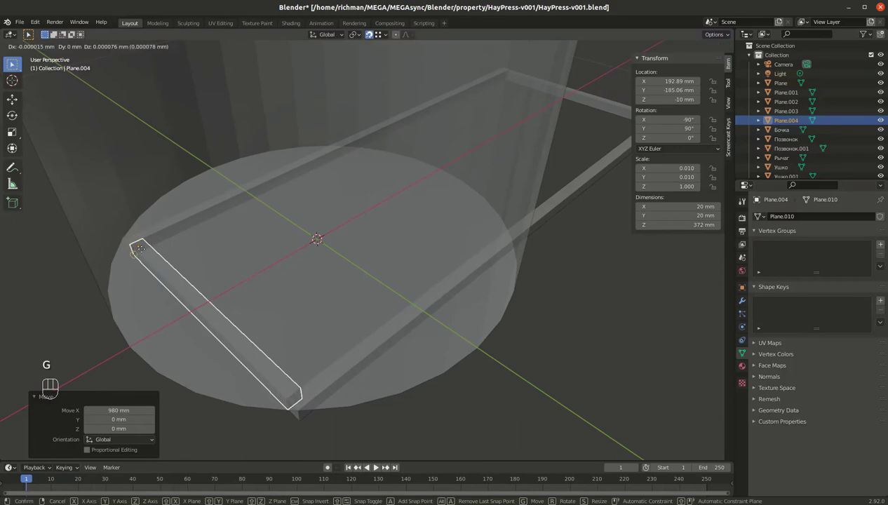
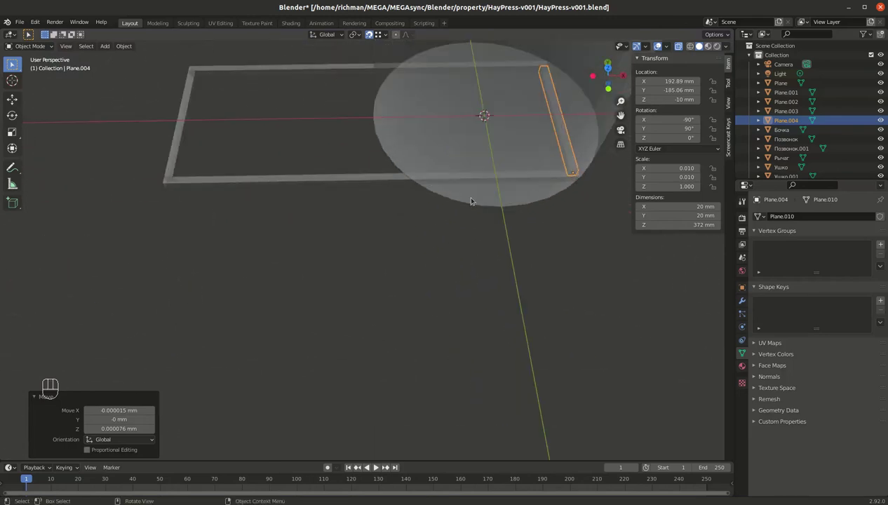
{"action": "left_click_drag", "start_coordinate": [396, 243], "coordinate": [349, 302]}
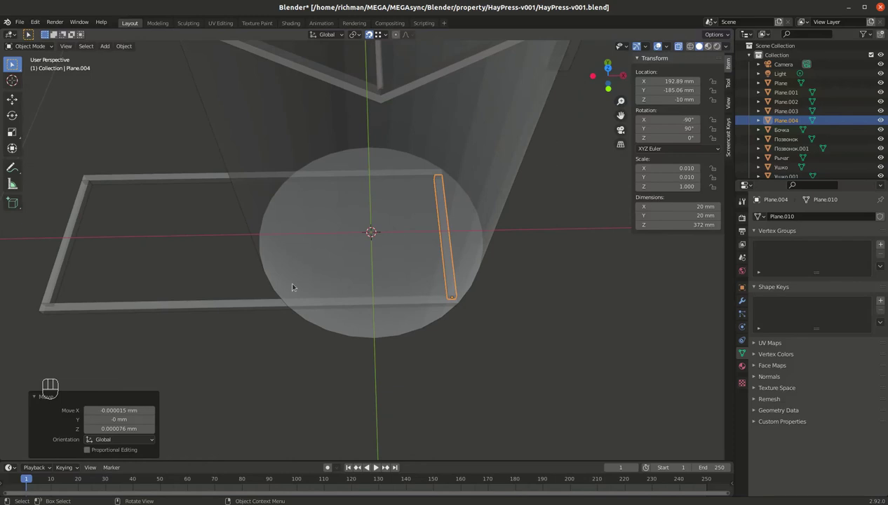
{"action": "left_click_drag", "start_coordinate": [229, 285], "coordinate": [412, 241]}
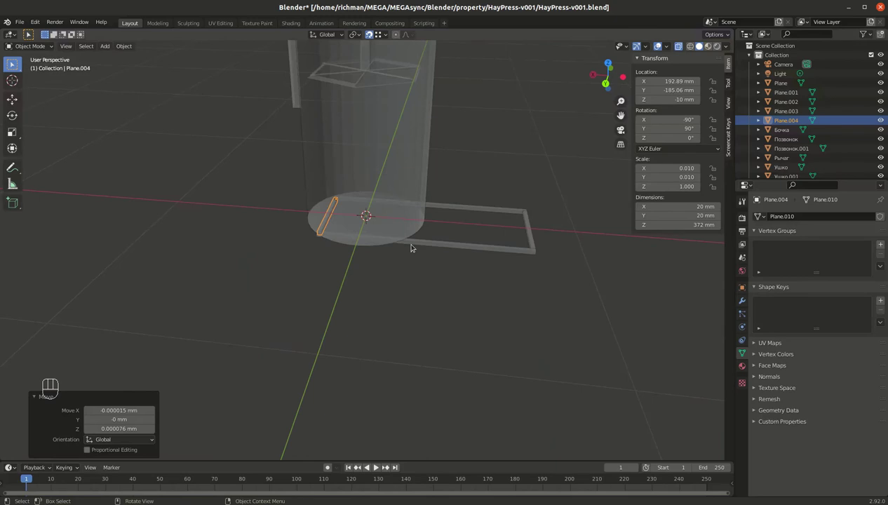
{"action": "left_click_drag", "start_coordinate": [533, 204], "coordinate": [416, 262]}
Duplicate the upright post to 'Plane.005' and align it at X −279.58 mm on the opposite side.
{"action": "key", "text": "shift+d"}
{"action": "key", "text": "g"}
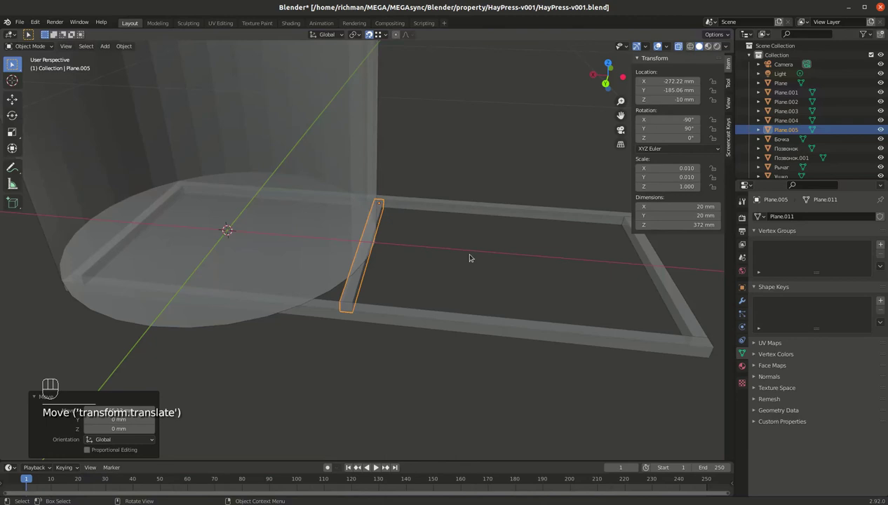
{"action": "key", "text": "`"}
{"action": "key", "text": "`"}
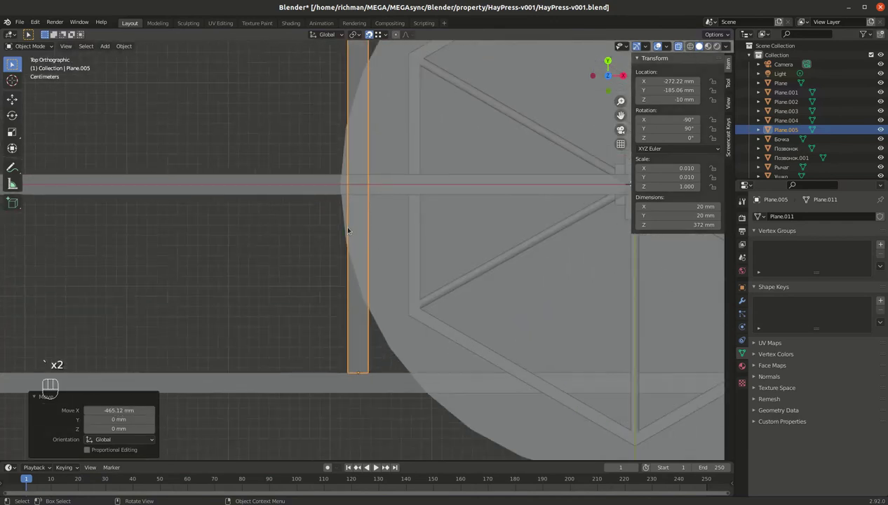
{"action": "key", "text": "g"}
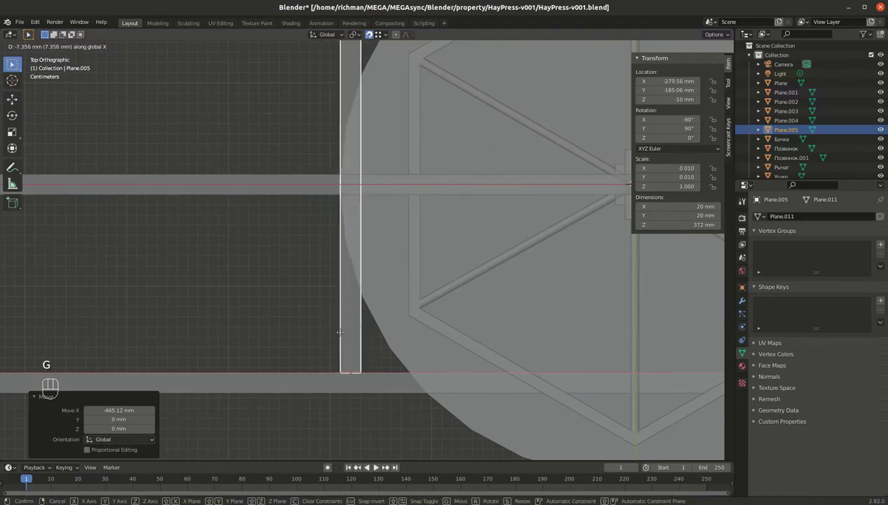
{"action": "left_click_drag", "start_coordinate": [332, 329], "coordinate": [462, 282]}
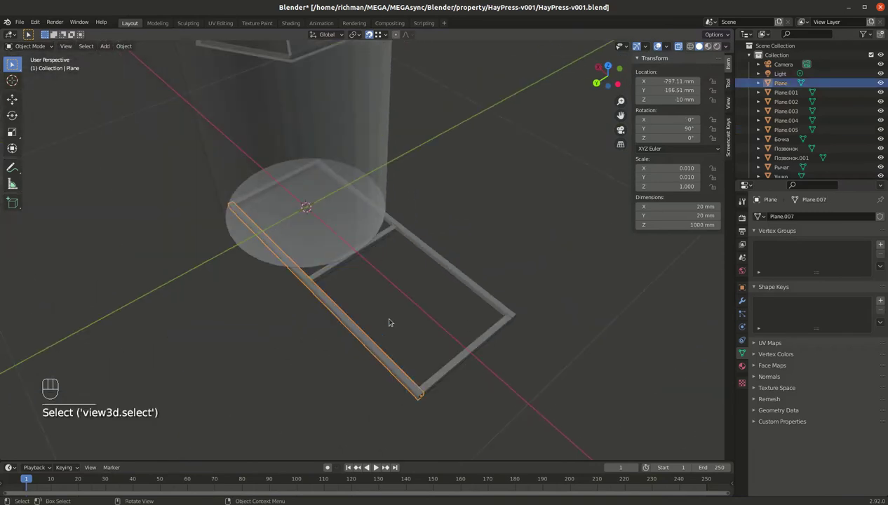
Save the hay press file and bring up the Add menu for a new circle.
{"action": "left_click", "coordinate": [522, 205]}
{"action": "left_click_drag", "start_coordinate": [404, 319], "coordinate": [615, 291]}
{"action": "key", "text": "ctrl+s"}
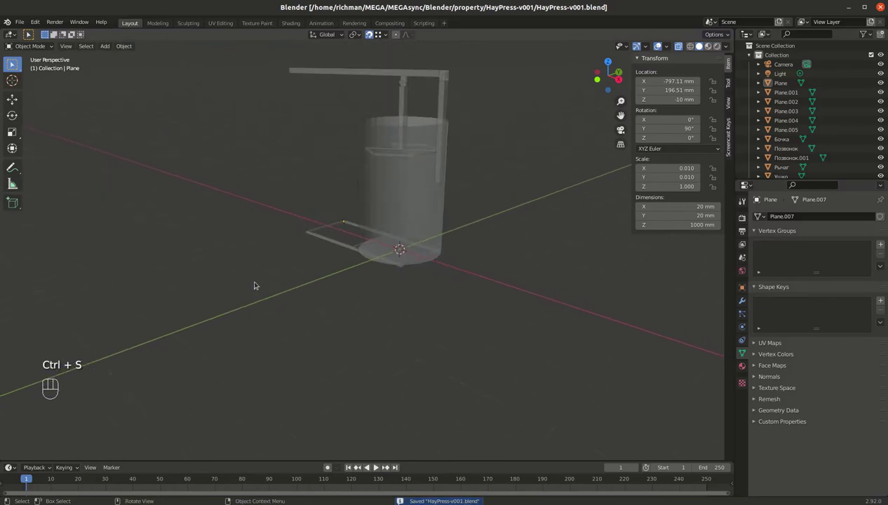
{"action": "left_click_drag", "start_coordinate": [266, 296], "coordinate": [257, 298]}
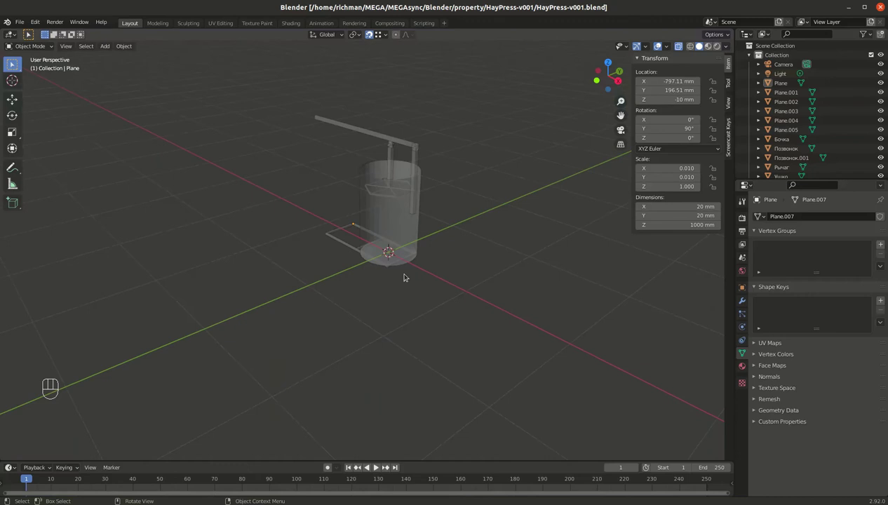
{"action": "key", "text": "shift+a"}
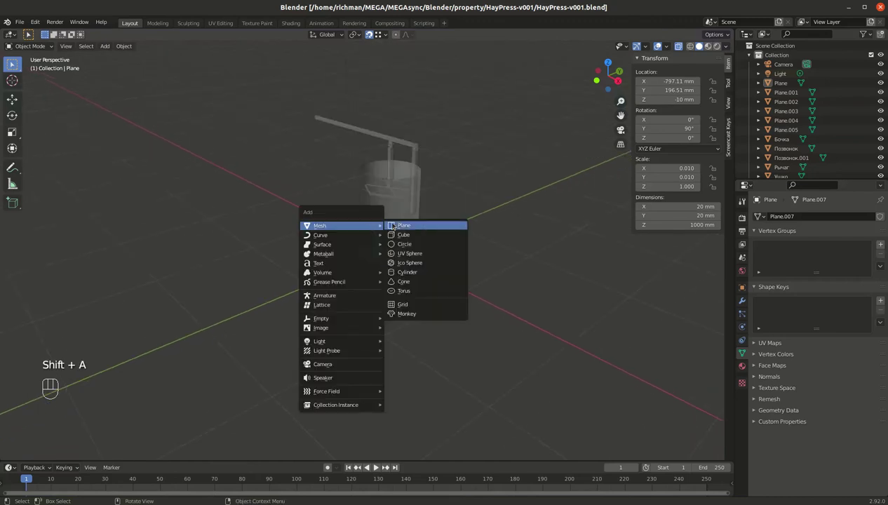
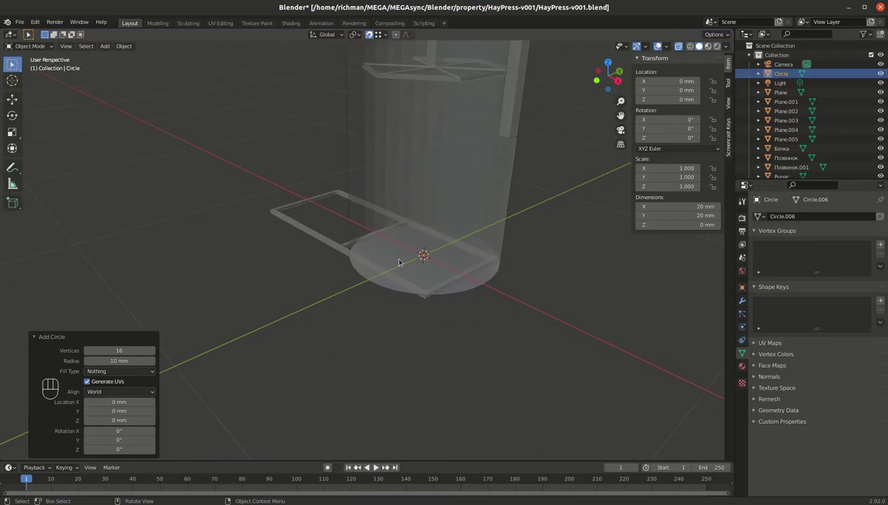
Tilt the circle 90° on X and extrude it into a 1000 mm rod.
{"action": "key", "text": "r"}
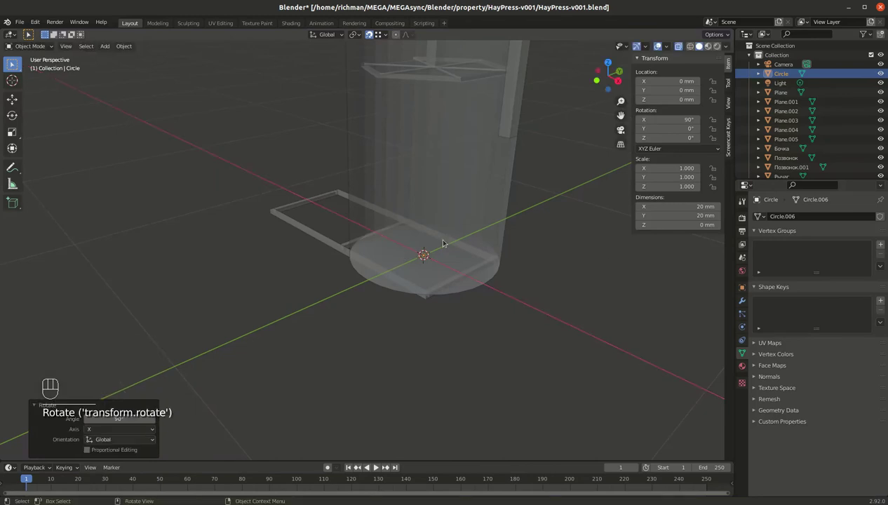
{"action": "key", "text": "e"}
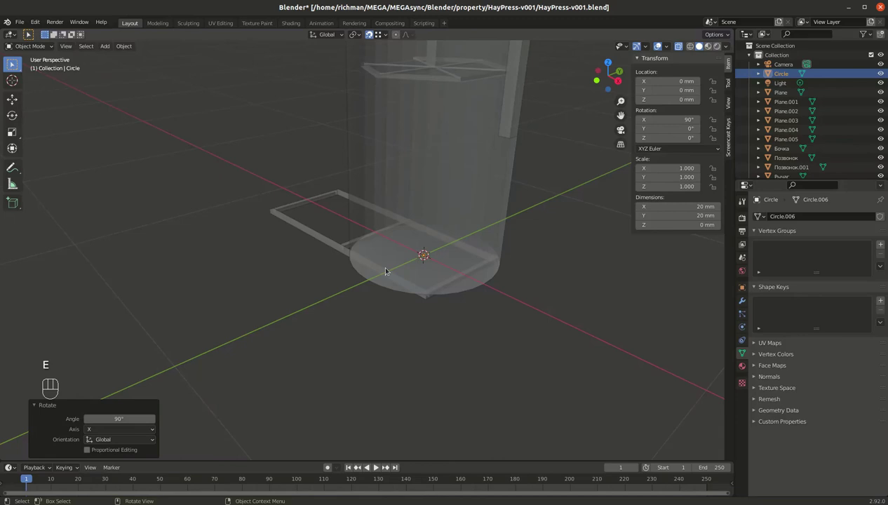
{"action": "key", "text": "Tab"}
{"action": "key", "text": "e"}
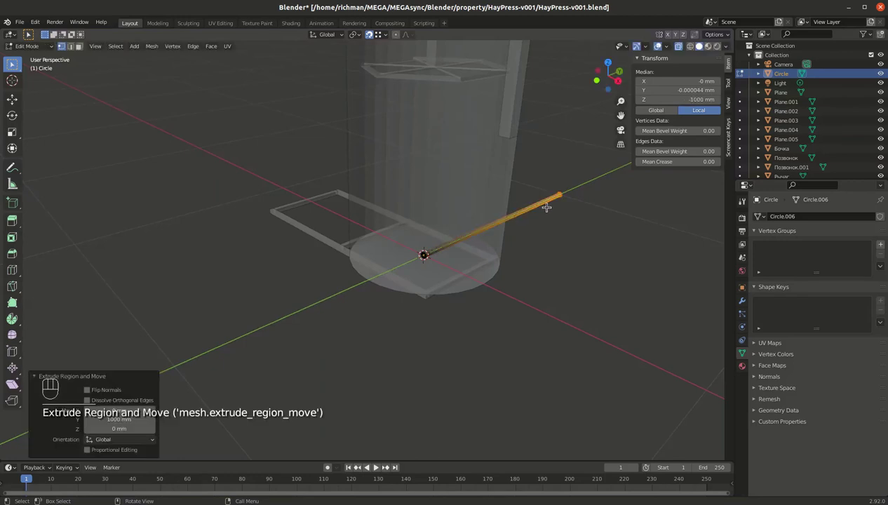
{"action": "key", "text": "Tab"}
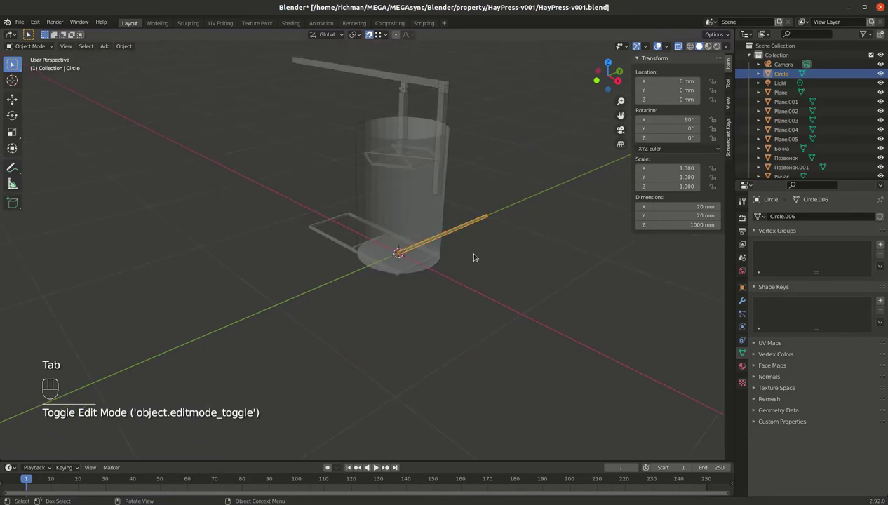
{"action": "key", "text": "`"}
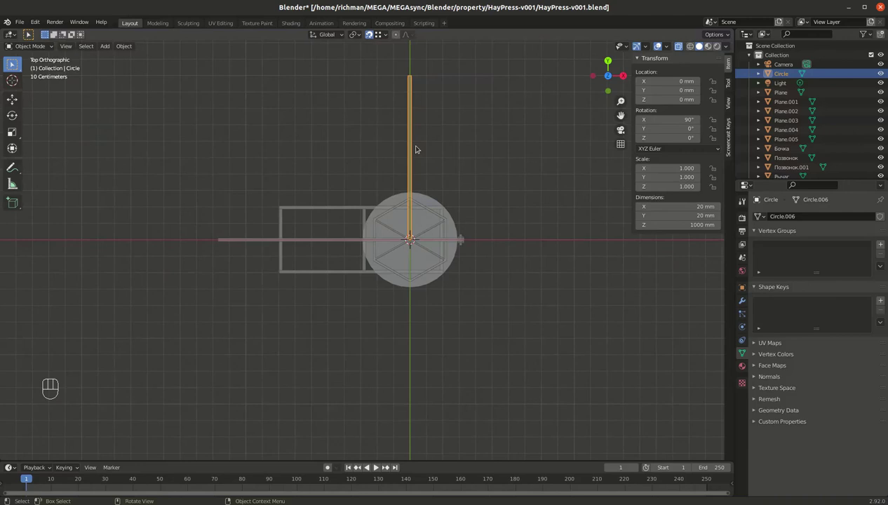
Position the 'Circle' rod in top view beside the tub as an axle at X 300.39 mm.
{"action": "key", "text": "g"}
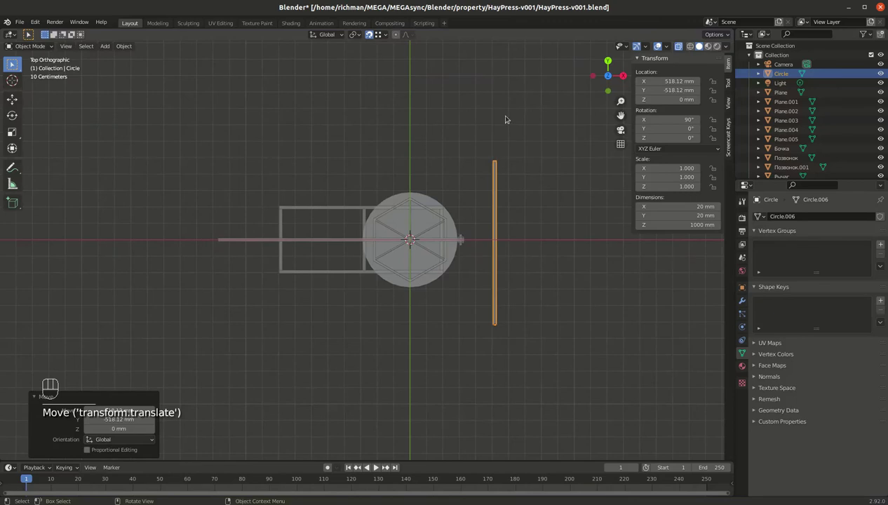
{"action": "key", "text": "g"}
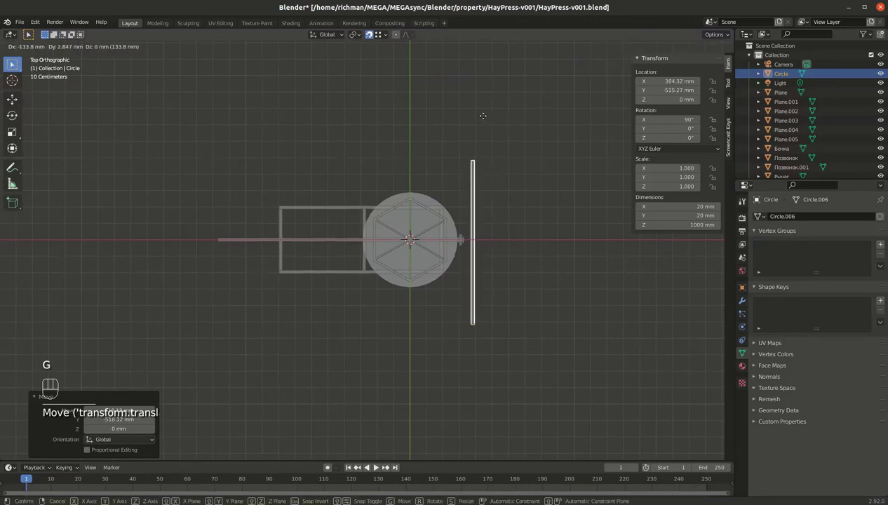
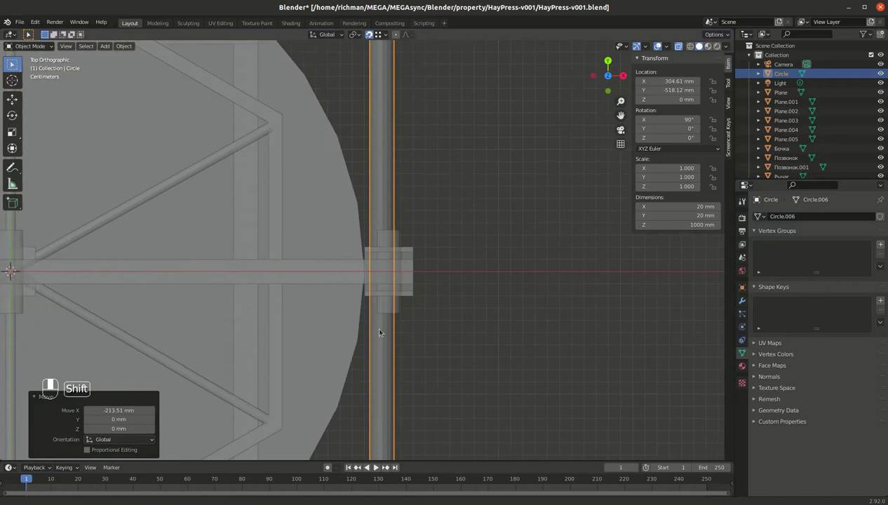
{"action": "key", "text": "g"}
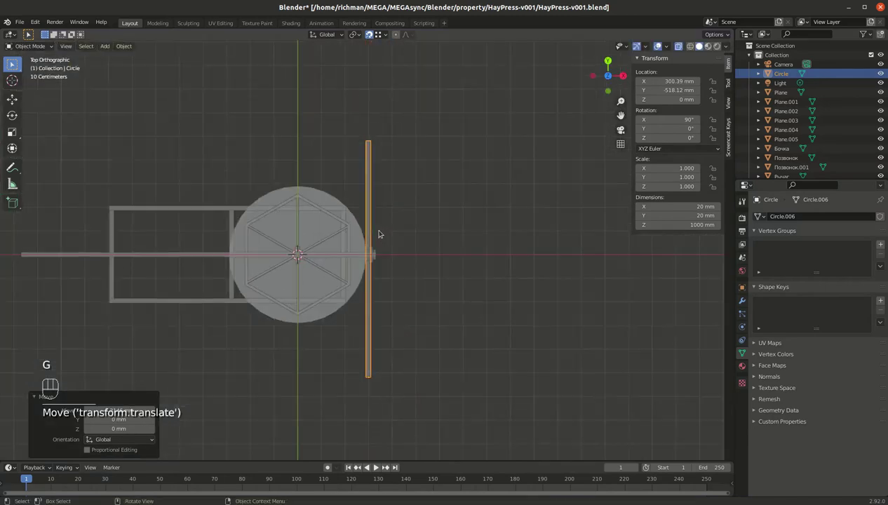
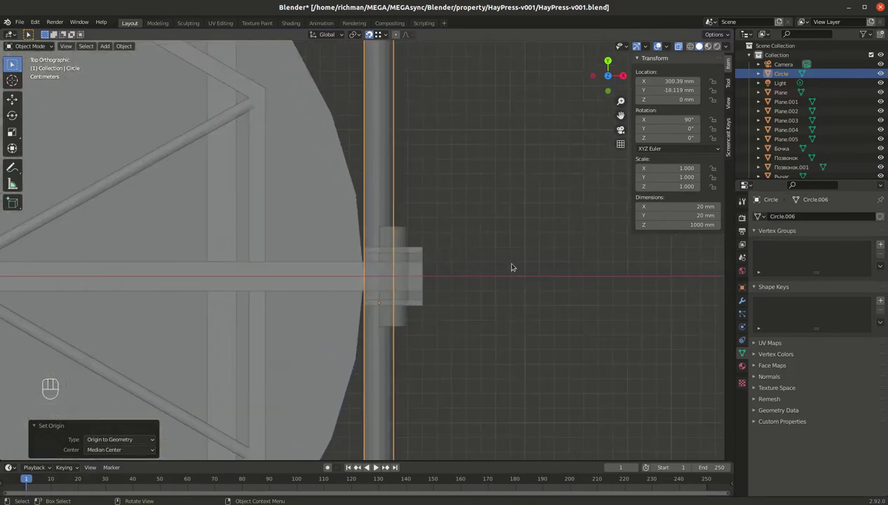
{"action": "key", "text": "g"}
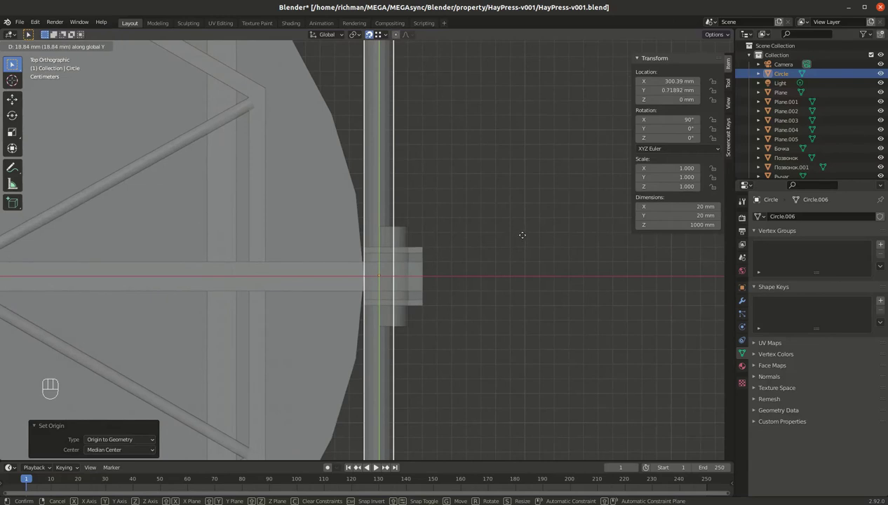
{"action": "left_click", "coordinate": [476, 201]}
{"action": "left_click_drag", "start_coordinate": [469, 216], "coordinate": [451, 133]}
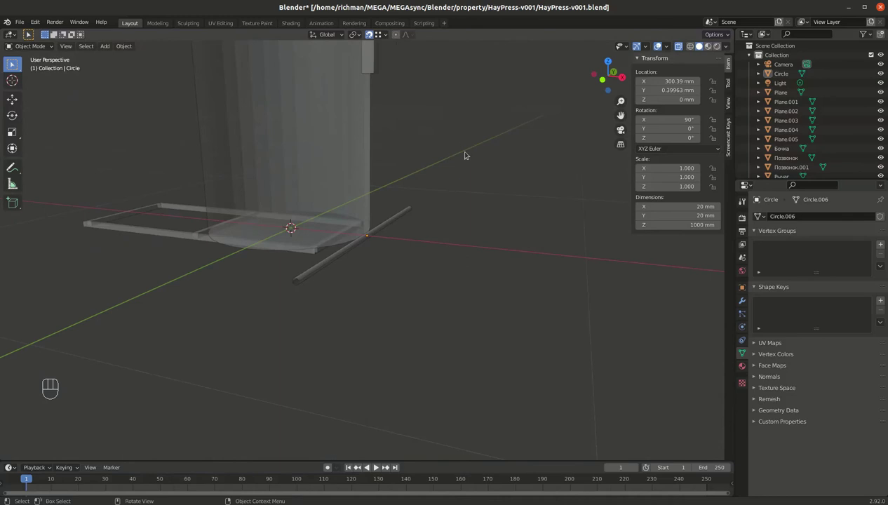
Add a torus wheel at the origin and size it in the Add Torus panel.
{"action": "key", "text": "shift+a"}
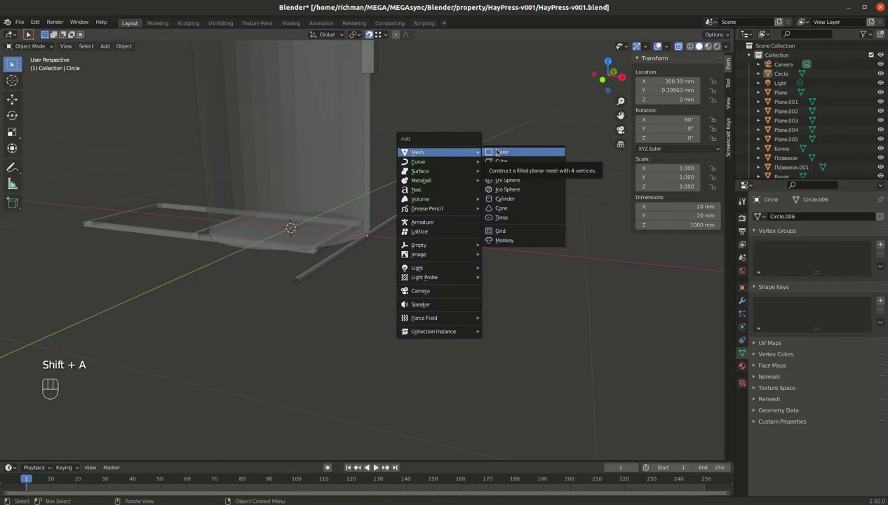
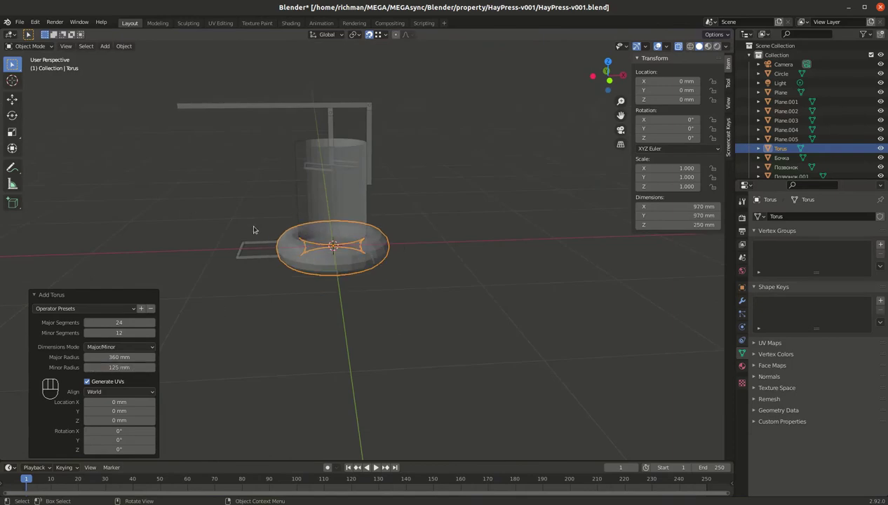
{"action": "left_click_drag", "start_coordinate": [264, 256], "coordinate": [287, 255]}
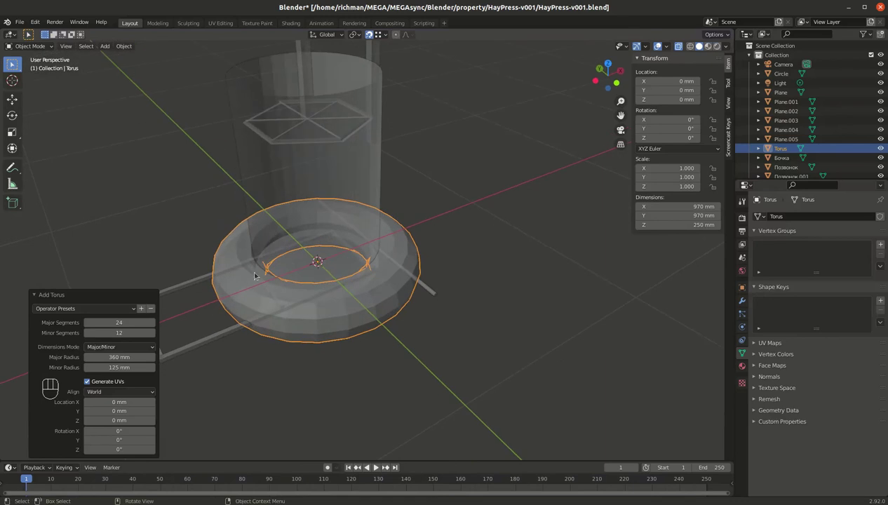
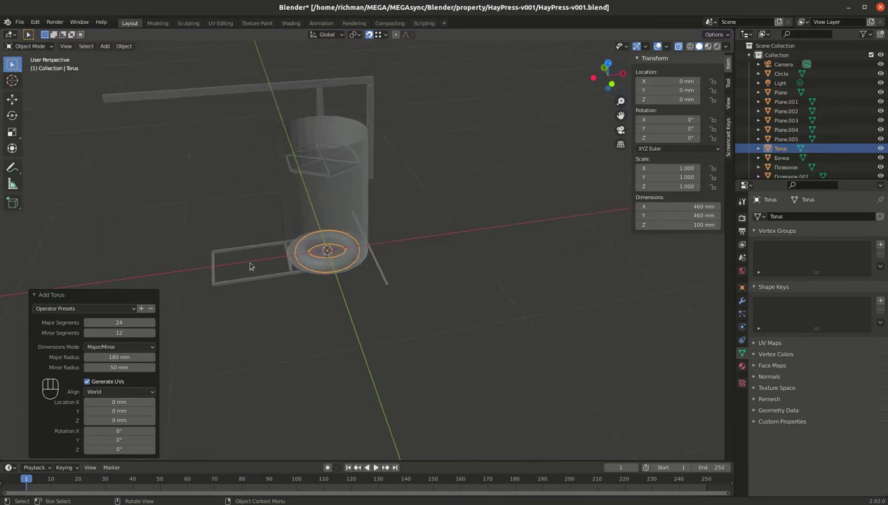
{"action": "left_click_drag", "start_coordinate": [364, 267], "coordinate": [376, 256]}
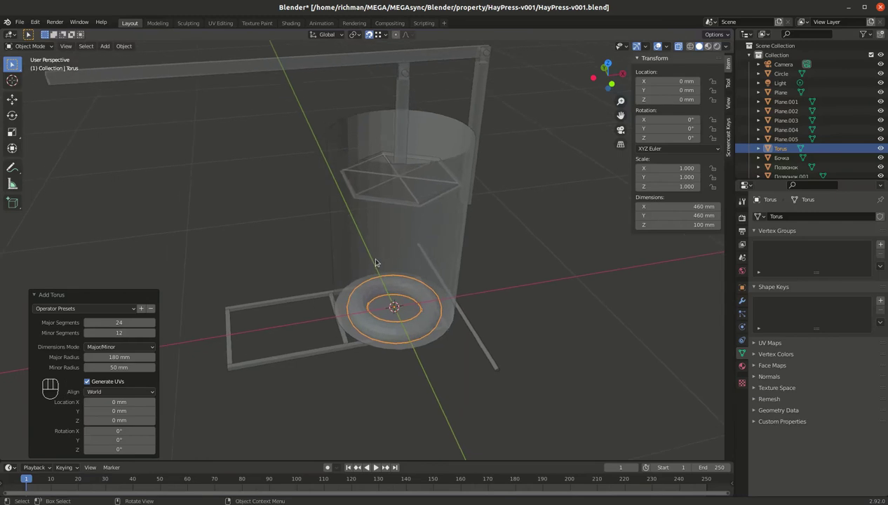
{"action": "left_click_drag", "start_coordinate": [450, 286], "coordinate": [385, 252]}
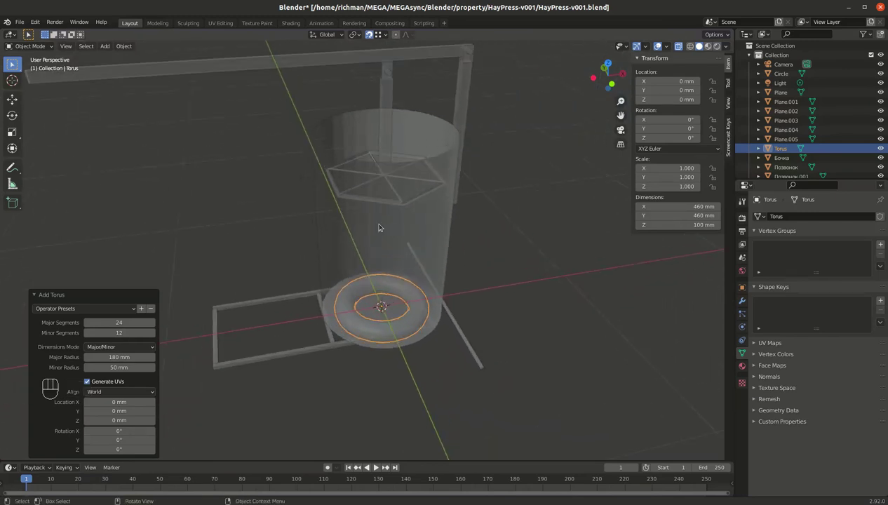
{"action": "left_click_drag", "start_coordinate": [368, 251], "coordinate": [350, 256]}
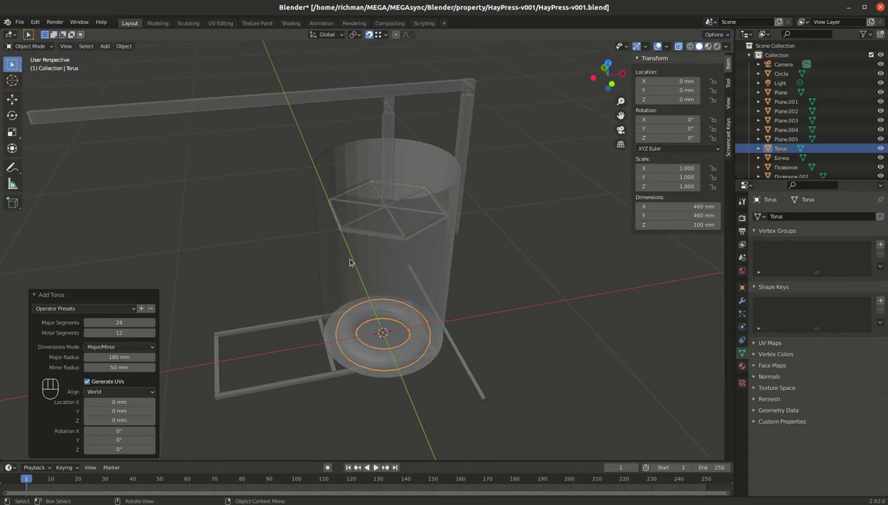
{"action": "key", "text": "r"}
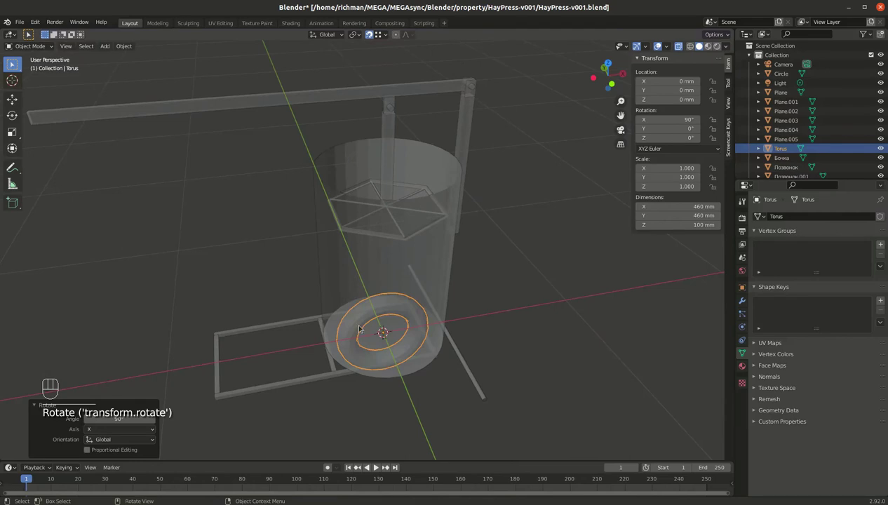
{"action": "key", "text": "g"}
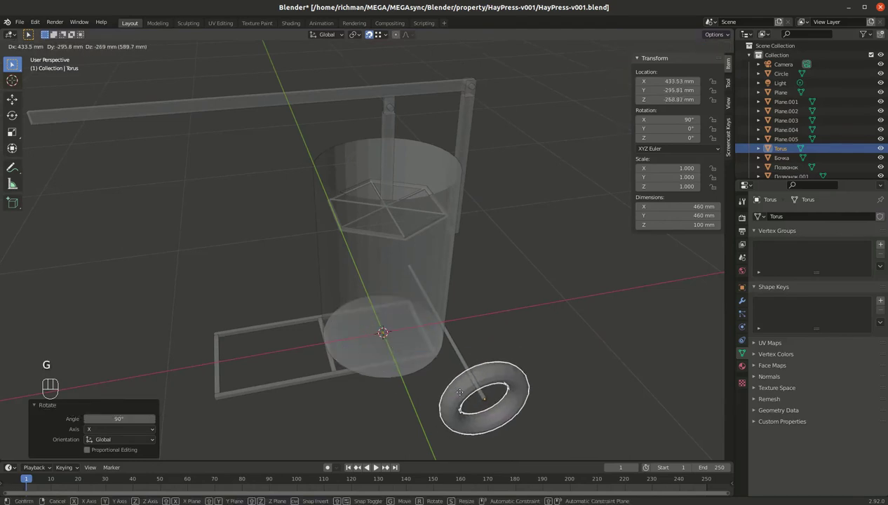
{"action": "left_click_drag", "start_coordinate": [443, 344], "coordinate": [251, 187]}
{"action": "left_click_drag", "start_coordinate": [282, 225], "coordinate": [288, 206]}
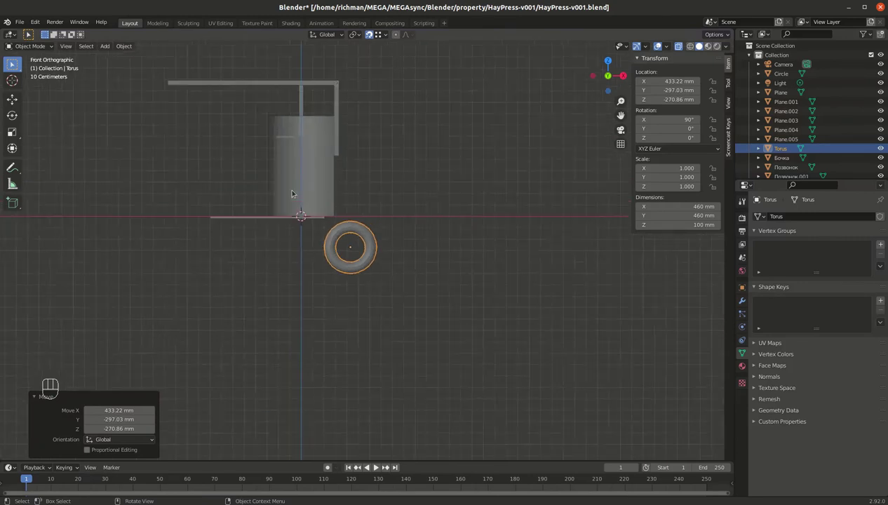
{"action": "left_click_drag", "start_coordinate": [289, 147], "coordinate": [303, 270]}
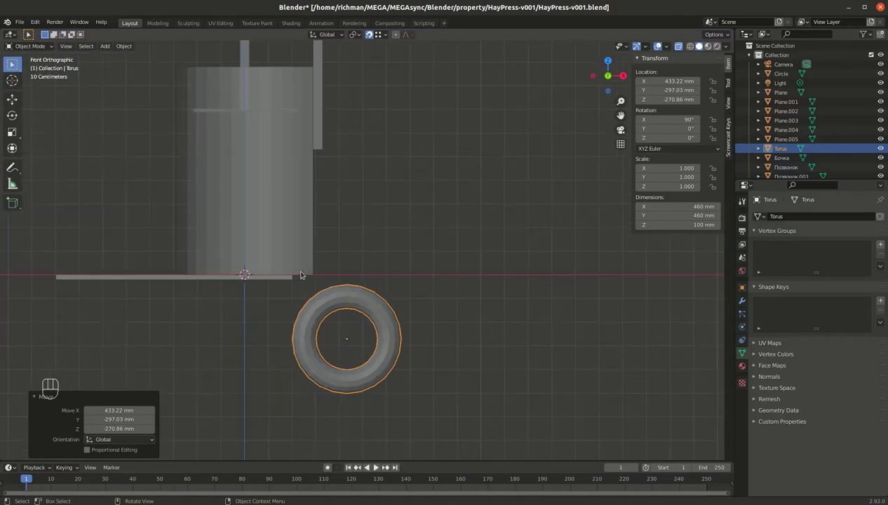
{"action": "left_click_drag", "start_coordinate": [290, 251], "coordinate": [301, 261]}
{"action": "left_click", "coordinate": [244, 302]}
{"action": "middle_click", "coordinate": [259, 305]}
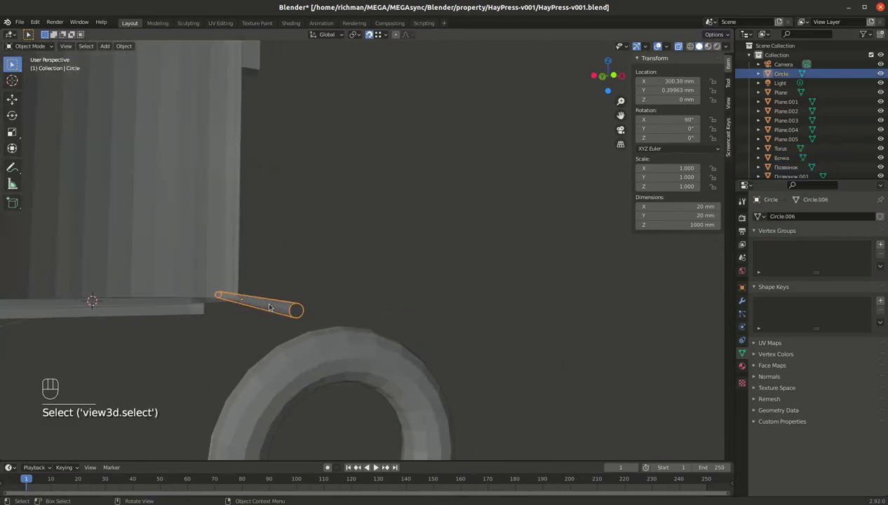
Snap the torus wheel onto the axle end in front wireframe view, at X 299.92, Y −449.6 mm.
{"action": "key", "text": "`"}
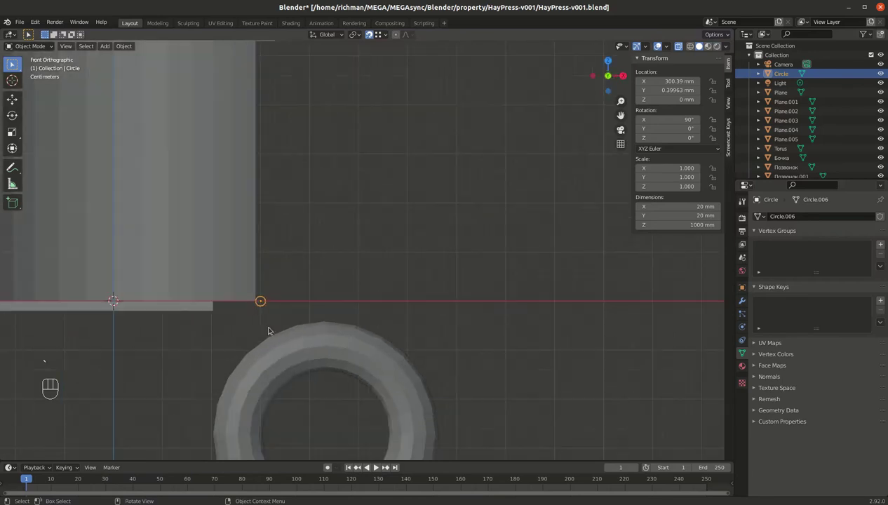
{"action": "middle_click", "coordinate": [272, 307]}
{"action": "key", "text": "shift+z"}
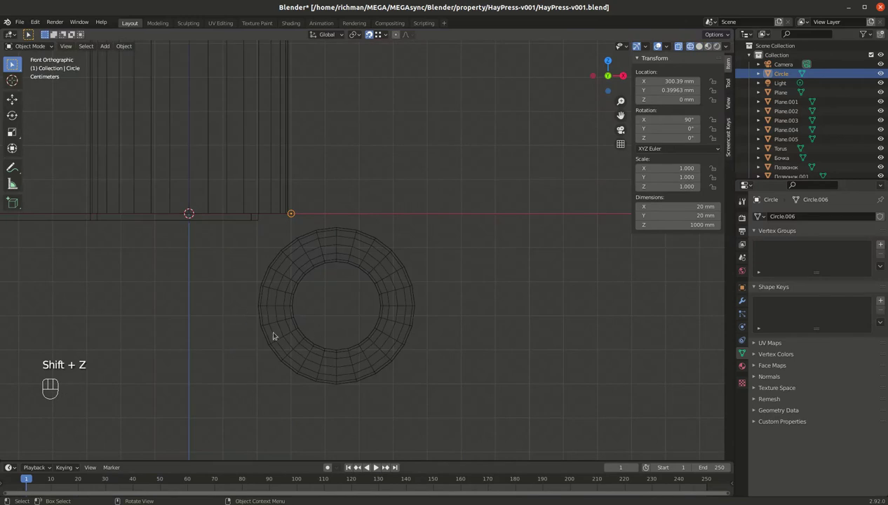
{"action": "left_click", "coordinate": [293, 295]}
{"action": "key", "text": "g"}
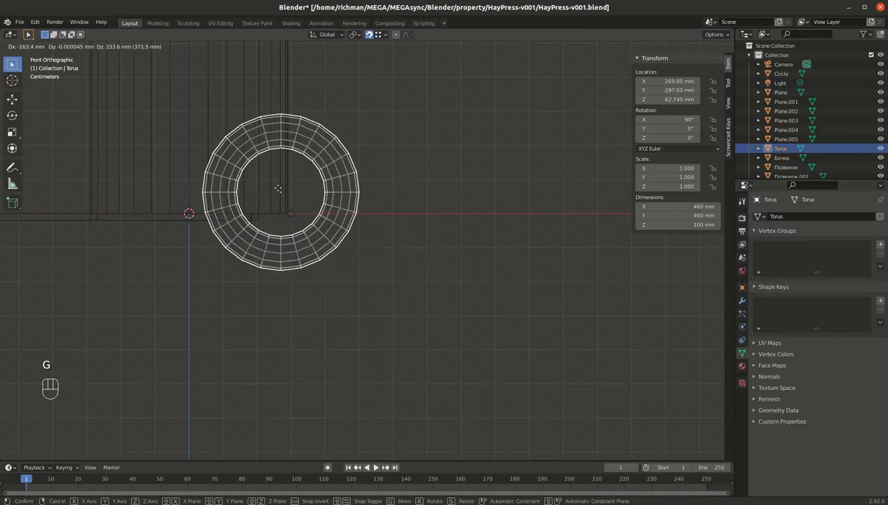
{"action": "key", "text": "f"}
{"action": "key", "text": "g"}
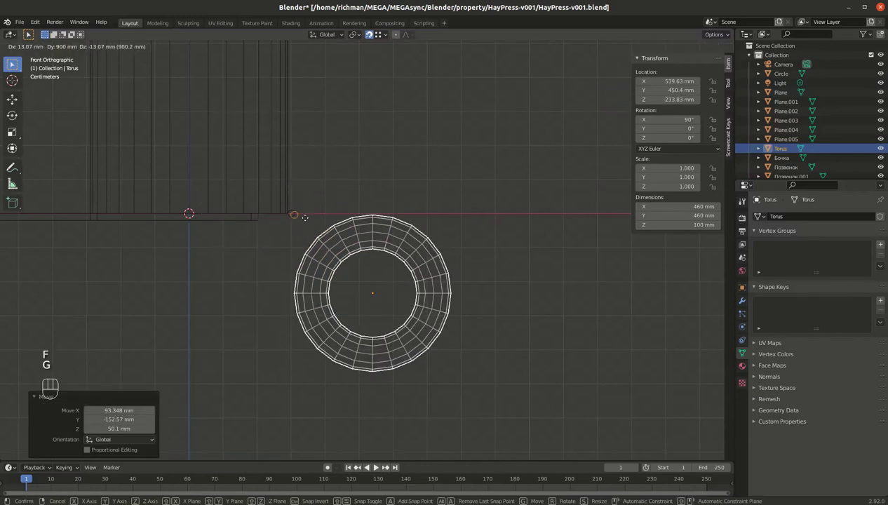
{"action": "left_click_drag", "start_coordinate": [109, 229], "coordinate": [253, 351]}
{"action": "left_click_drag", "start_coordinate": [196, 310], "coordinate": [368, 285]}
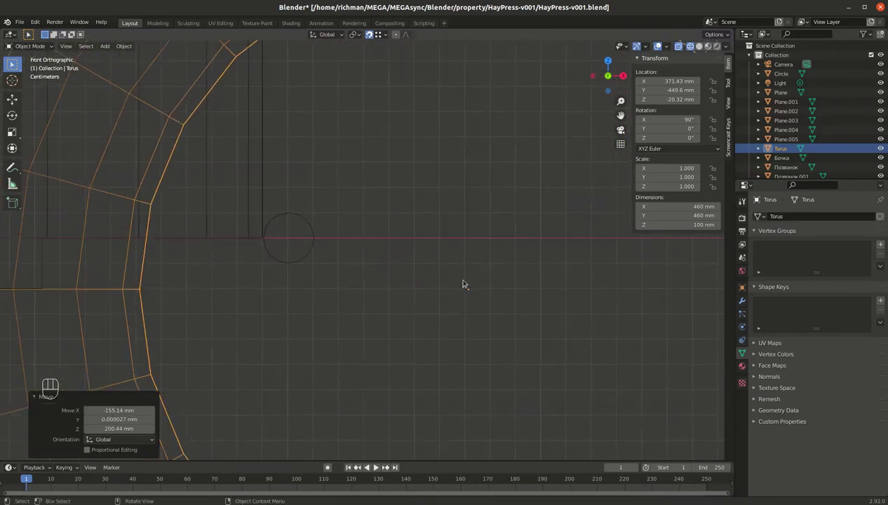
{"action": "key", "text": "g"}
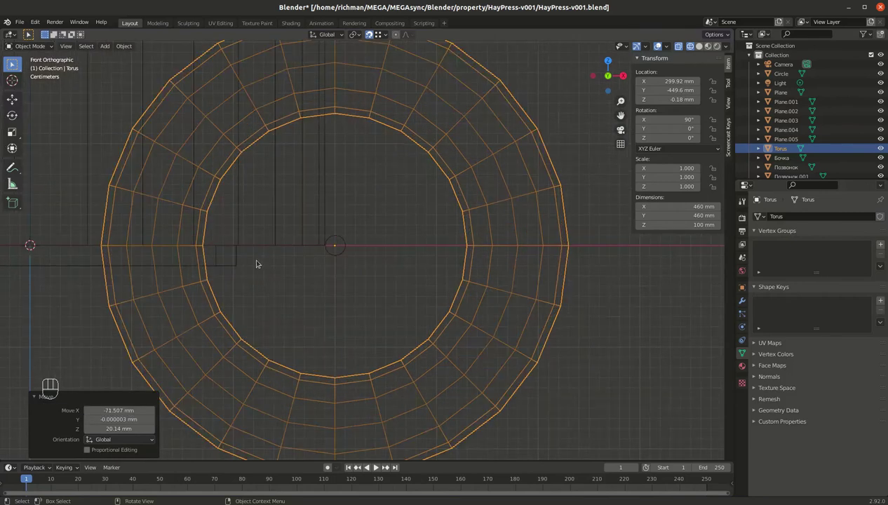
Check the wheel's inner edge ring in edit mode and return to solid object view.
{"action": "left_click", "coordinate": [353, 116]}
{"action": "key", "text": "Tab"}
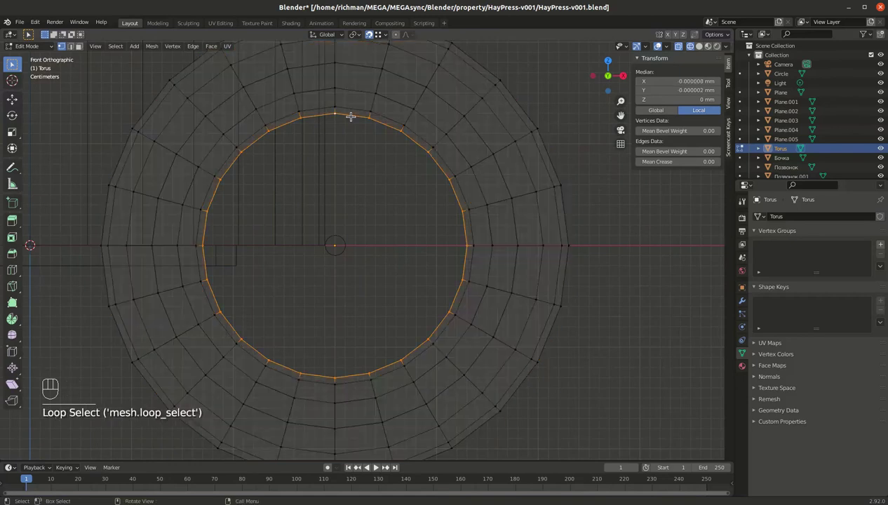
{"action": "key", "text": "f"}
{"action": "key", "text": "Tab"}
{"action": "left_click", "coordinate": [506, 181]}
{"action": "left_click_drag", "start_coordinate": [494, 194], "coordinate": [445, 215]}
{"action": "key", "text": "shift+z"}
{"action": "key", "text": "alt+z"}
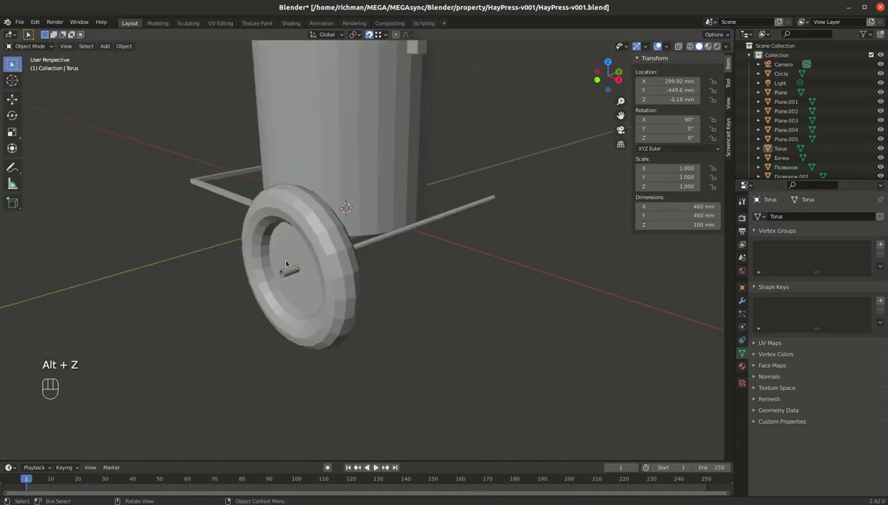
Move the wheel inward along Y and duplicate it to 'Torus.001' at Y 353.04 mm on the opposite end.
{"action": "left_click_drag", "start_coordinate": [296, 249], "coordinate": [263, 278]}
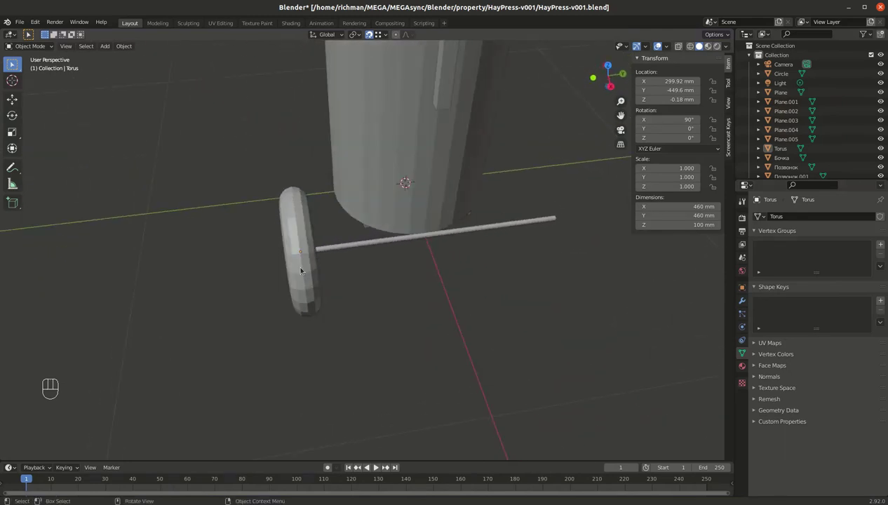
{"action": "key", "text": "`"}
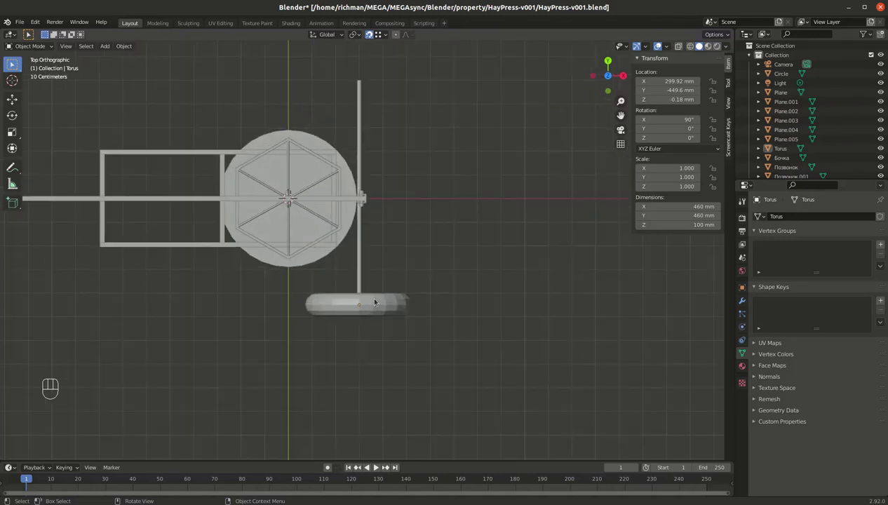
{"action": "key", "text": "g"}
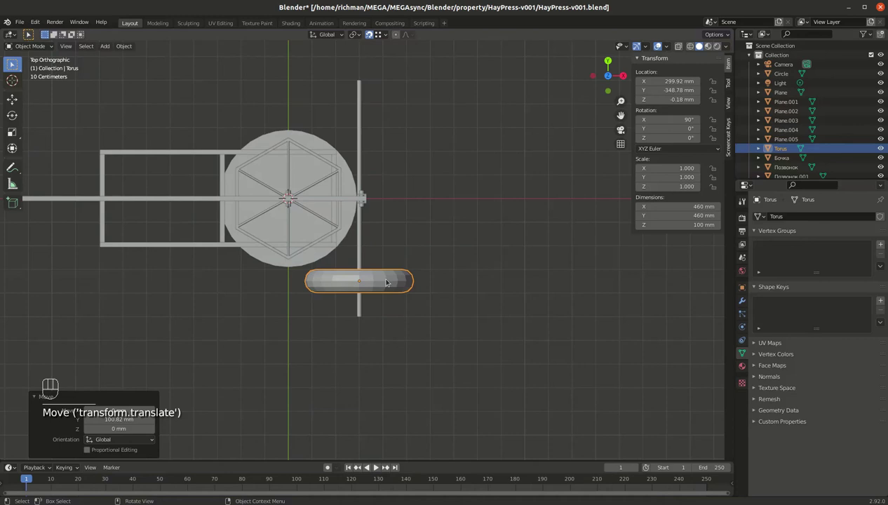
{"action": "key", "text": "shift+d"}
{"action": "key", "text": "g"}
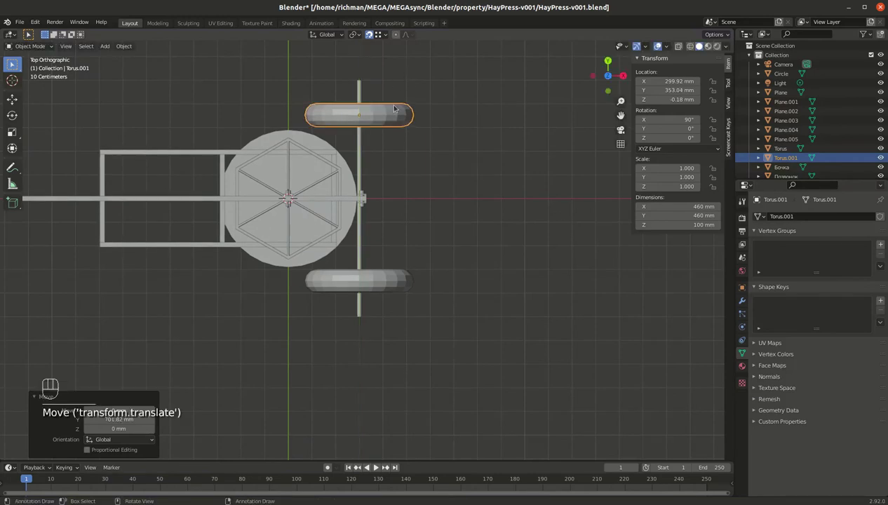
Shorten the axle rod to 785 mm by scaling it along its length to 0.785.
{"action": "left_click", "coordinate": [454, 180]}
{"action": "left_click_drag", "start_coordinate": [425, 125], "coordinate": [419, 193]}
{"action": "left_click", "coordinate": [423, 117]}
{"action": "key", "text": "g"}
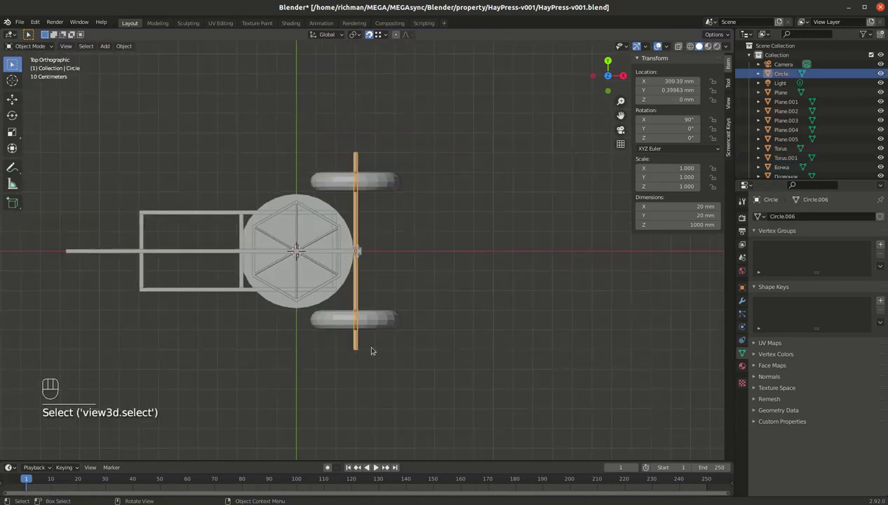
{"action": "key", "text": "s"}
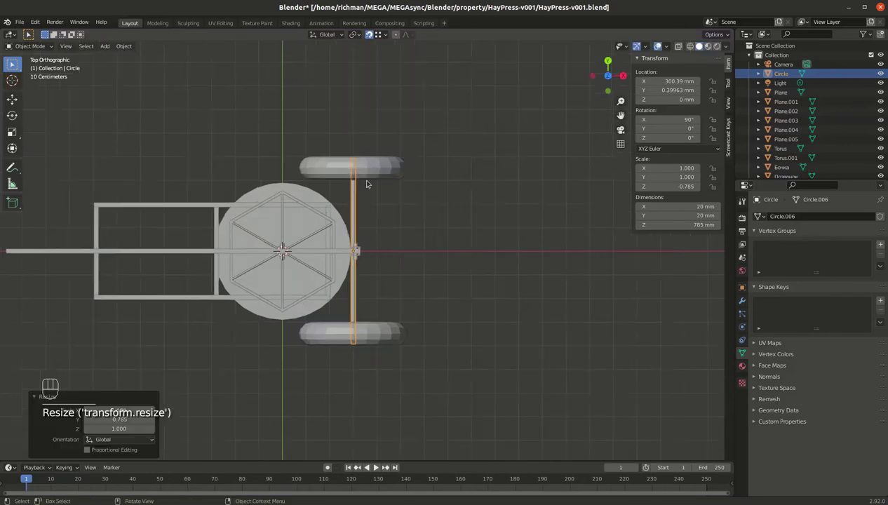
In see-through view, slide the second torus wheel inward toward the shortened axle end.
{"action": "left_click", "coordinate": [394, 119]}
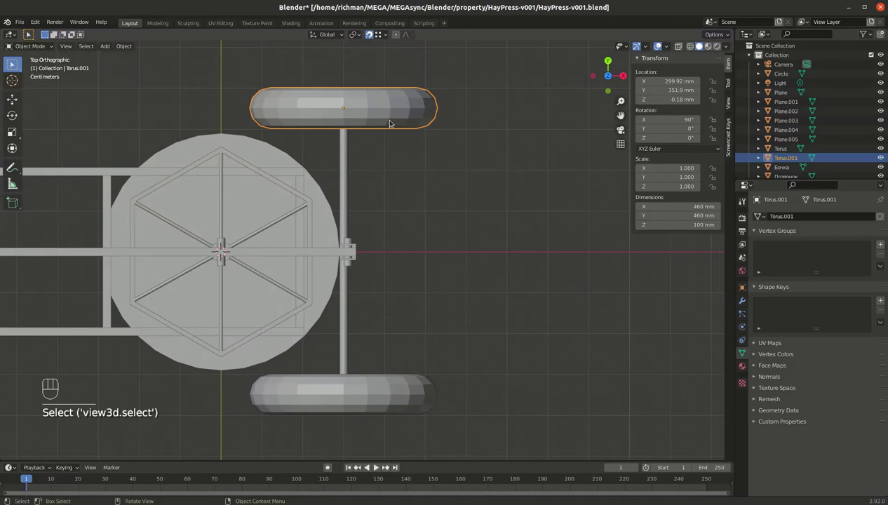
{"action": "key", "text": "alt+z"}
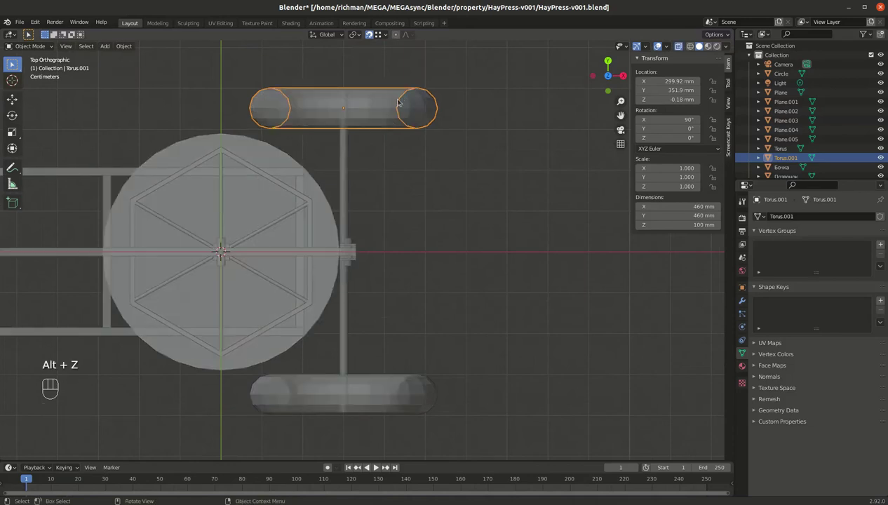
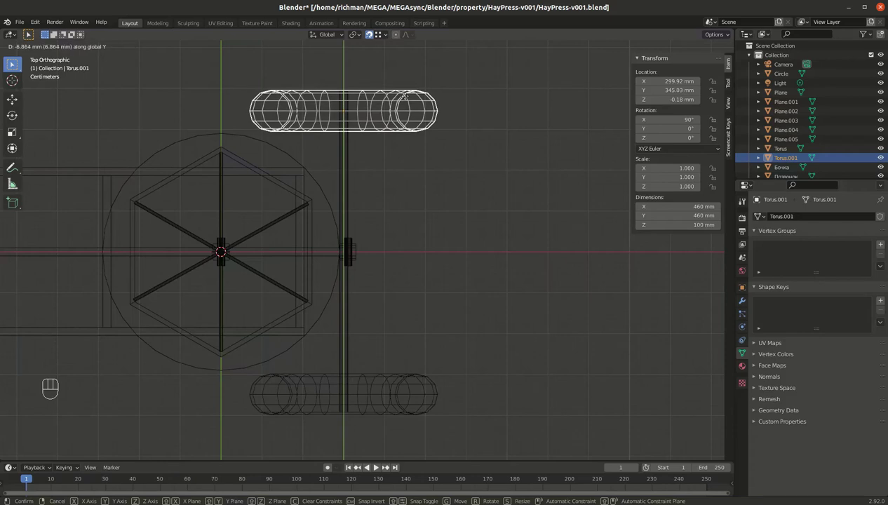
{"action": "left_click_drag", "start_coordinate": [369, 141], "coordinate": [418, 316]}
{"action": "left_click_drag", "start_coordinate": [440, 146], "coordinate": [320, 331]}
{"action": "left_click_drag", "start_coordinate": [349, 184], "coordinate": [373, 198]}
{"action": "left_click_drag", "start_coordinate": [308, 180], "coordinate": [333, 195]}
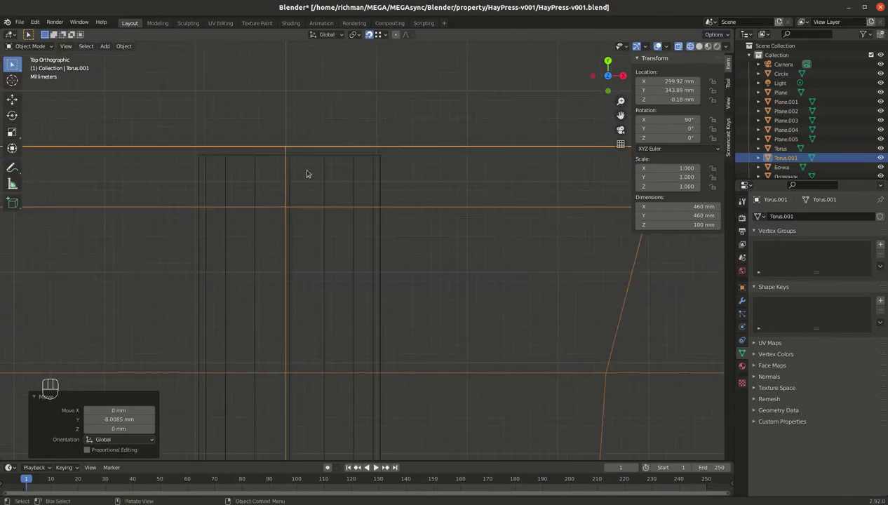
{"action": "key", "text": "g"}
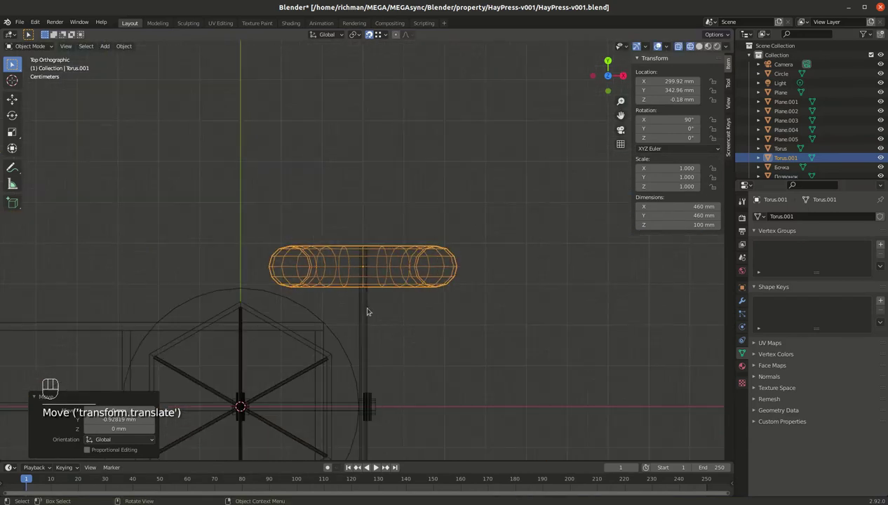
{"action": "left_click_drag", "start_coordinate": [388, 325], "coordinate": [347, 123]}
{"action": "left_click_drag", "start_coordinate": [314, 350], "coordinate": [363, 73]}
{"action": "left_click_drag", "start_coordinate": [208, 215], "coordinate": [334, 188]}
Slide the first wheel inward and settle Torus.001 at Y 342.92 mm, mirroring it.
{"action": "left_click", "coordinate": [303, 217]}
{"action": "key", "text": "g"}
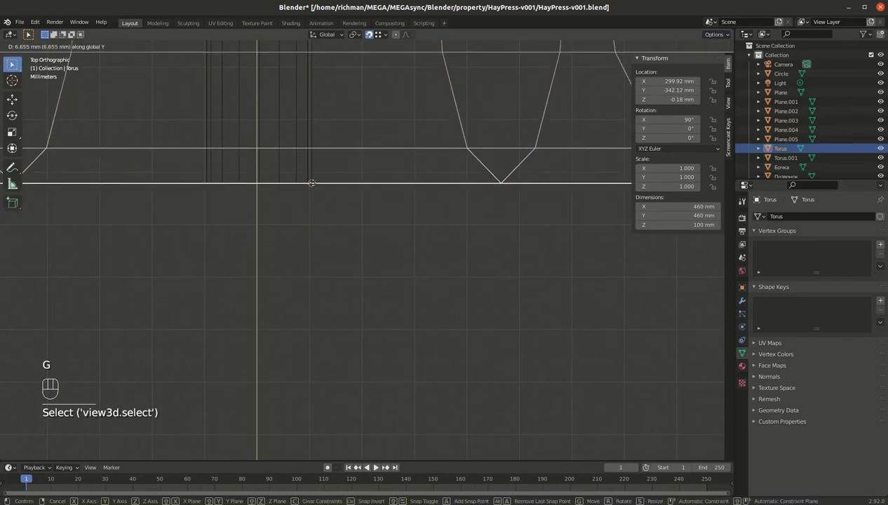
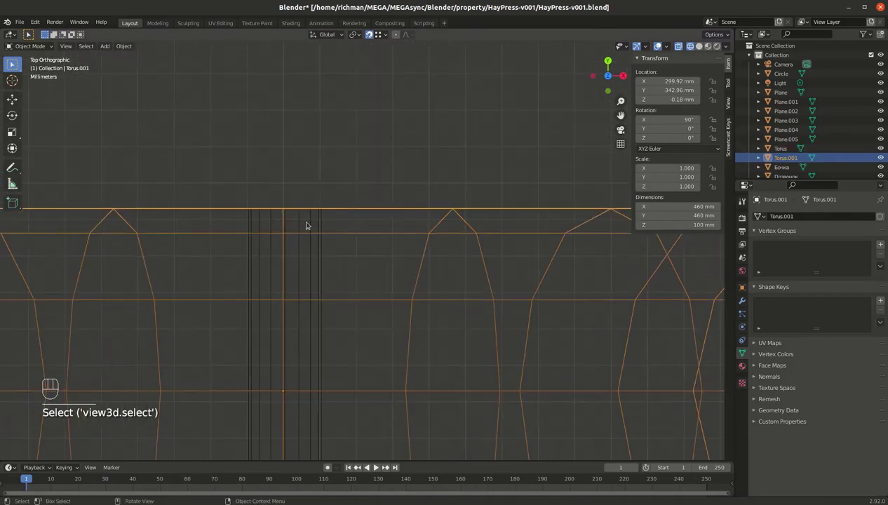
{"action": "key", "text": "g"}
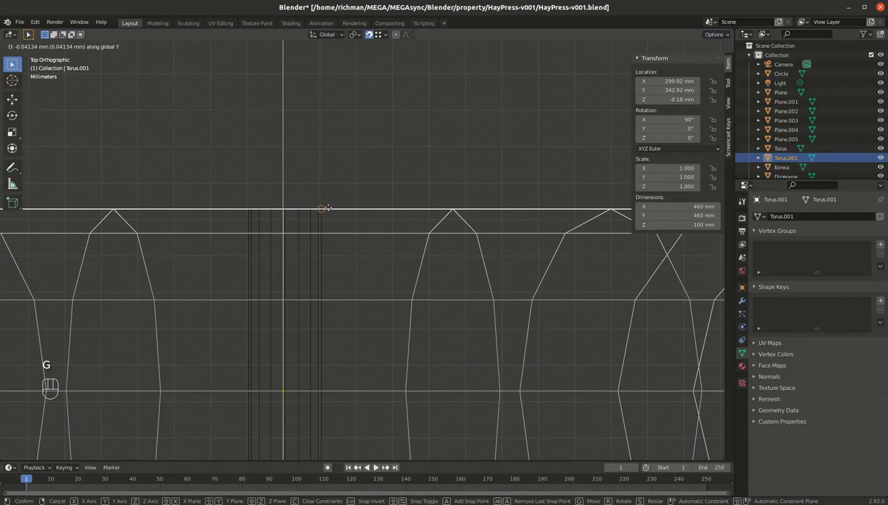
{"action": "left_click_drag", "start_coordinate": [360, 303], "coordinate": [328, 152]}
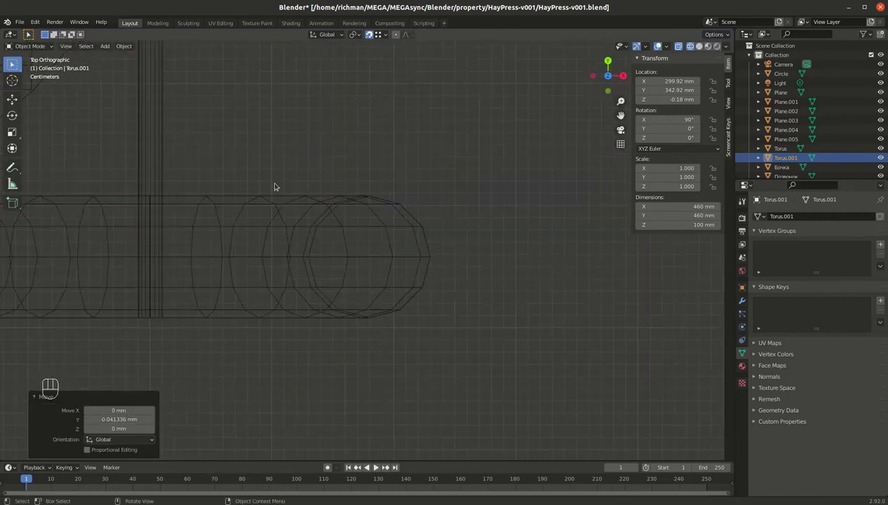
{"action": "left_click_drag", "start_coordinate": [207, 238], "coordinate": [287, 236]}
{"action": "left_click_drag", "start_coordinate": [218, 176], "coordinate": [267, 180]}
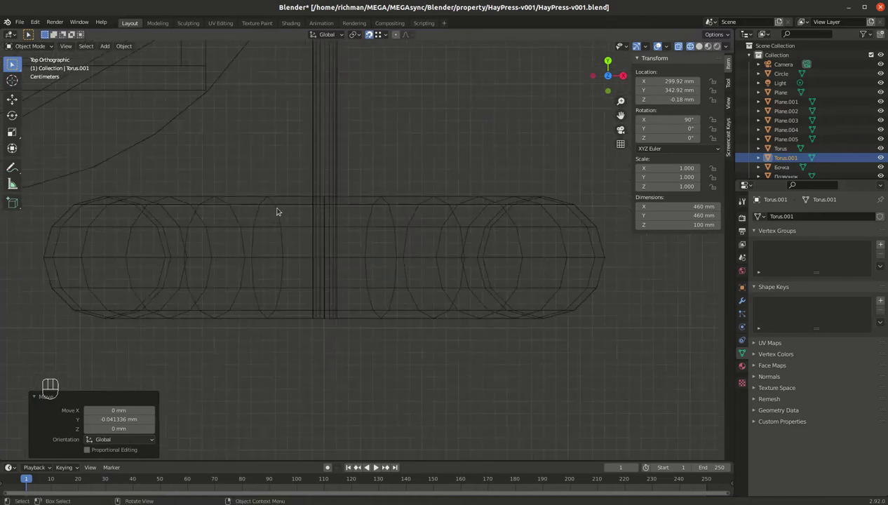
{"action": "key", "text": "shift+z"}
{"action": "left_click_drag", "start_coordinate": [343, 225], "coordinate": [355, 126]}
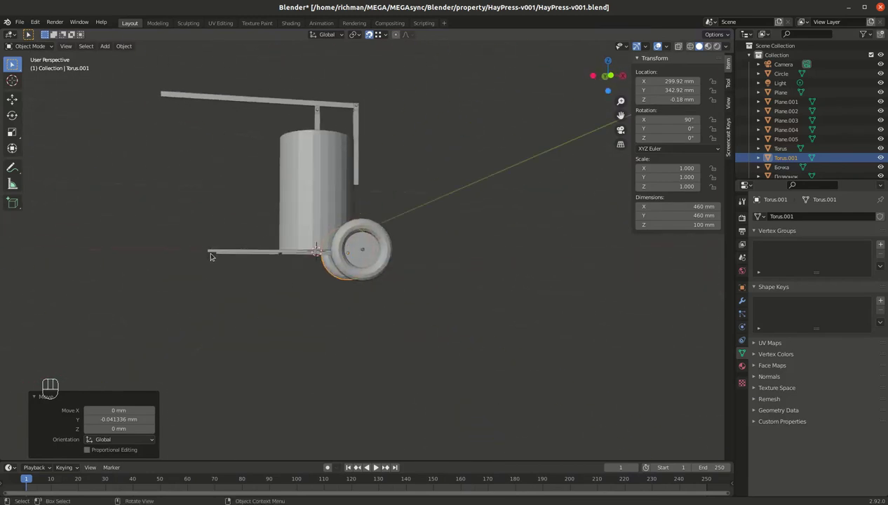
Join both torus wheels into the axle object 'Circle' (460 by 785 mm).
{"action": "left_click_drag", "start_coordinate": [329, 240], "coordinate": [333, 251]}
{"action": "left_click", "coordinate": [375, 250]}
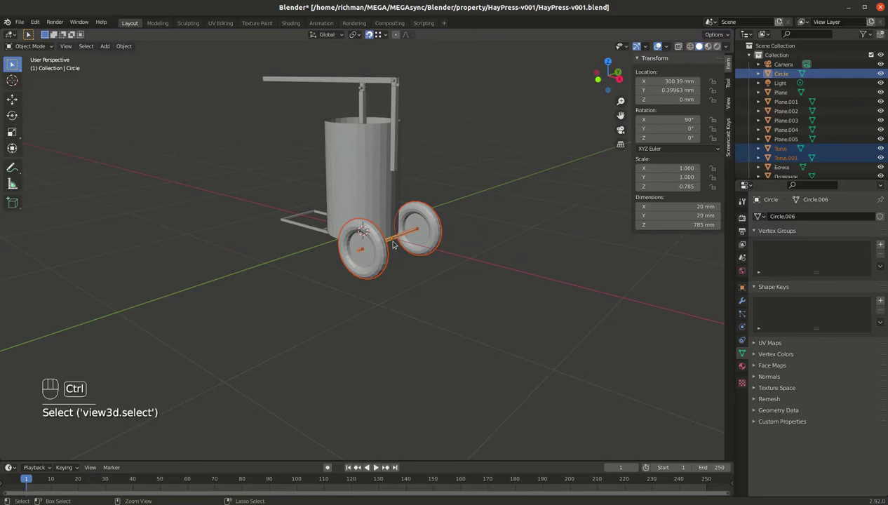
{"action": "key", "text": "ctrl+j"}
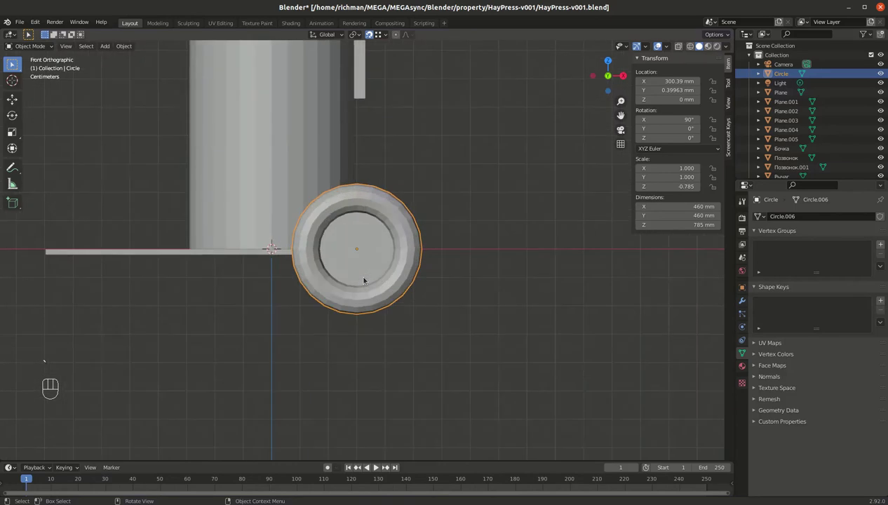
Raise the wheeled axle along Z in wireframe view until it sits about 210 mm up.
{"action": "key", "text": "shift+z"}
{"action": "key", "text": "shift+z"}
{"action": "key", "text": "alt+z"}
{"action": "key", "text": "alt+z"}
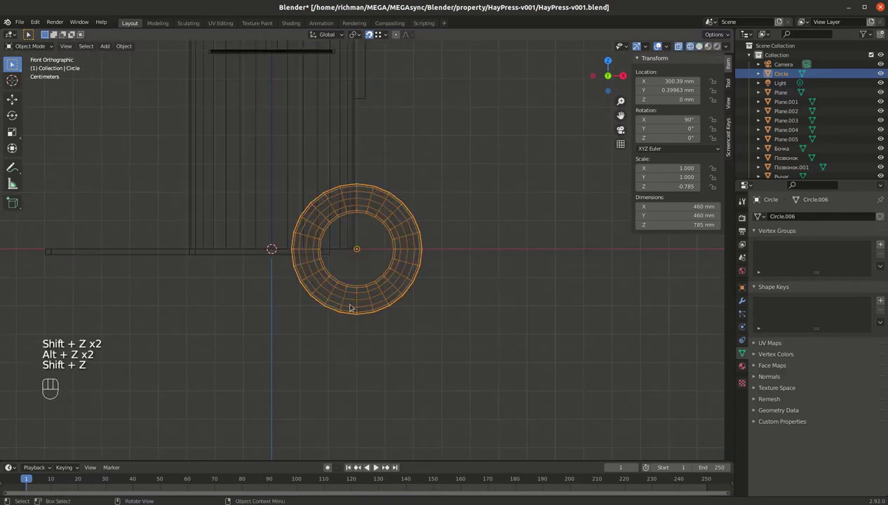
{"action": "key", "text": "g"}
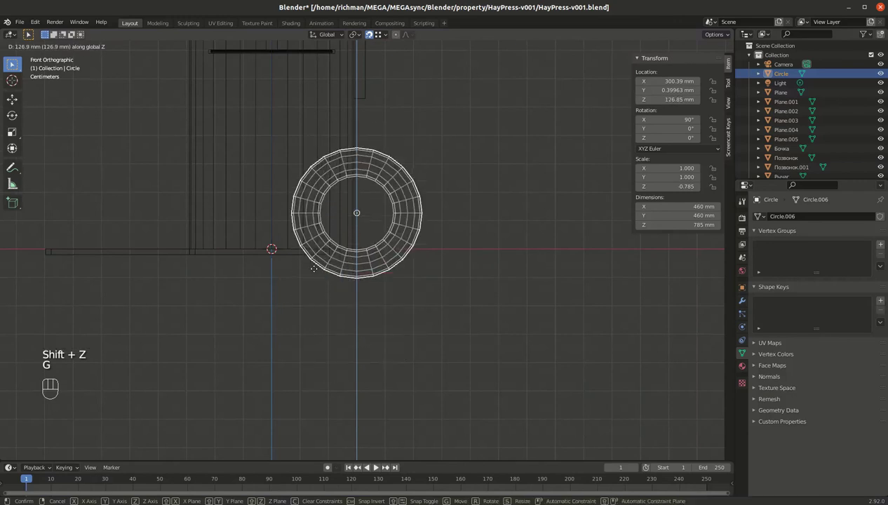
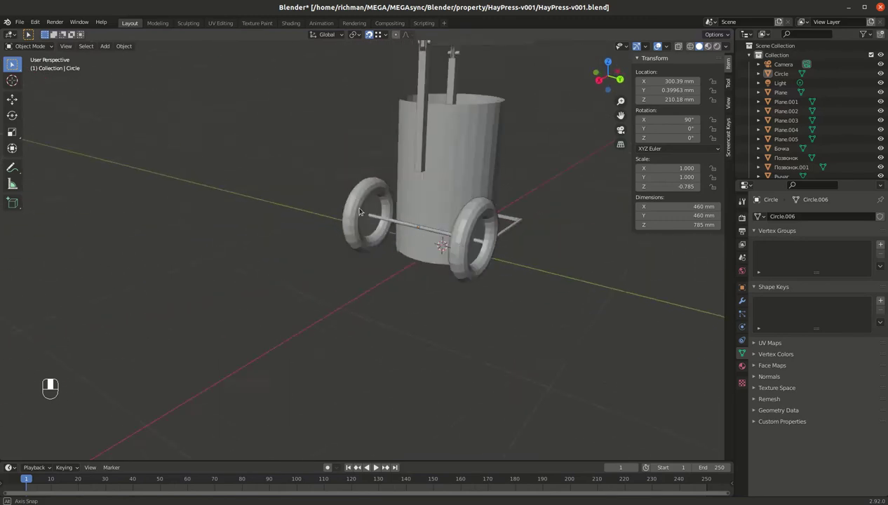
Inspect the wheel, then add a 2000 by 2000 mm plane 'Plane.006' at the origin.
{"action": "left_click_drag", "start_coordinate": [409, 232], "coordinate": [264, 389]}
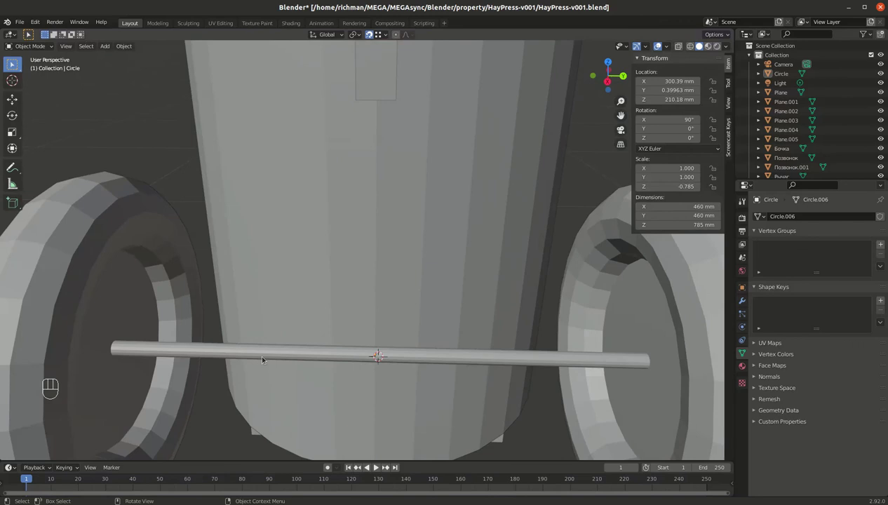
{"action": "middle_click", "coordinate": [268, 331]}
{"action": "left_click_drag", "start_coordinate": [297, 328], "coordinate": [297, 329]}
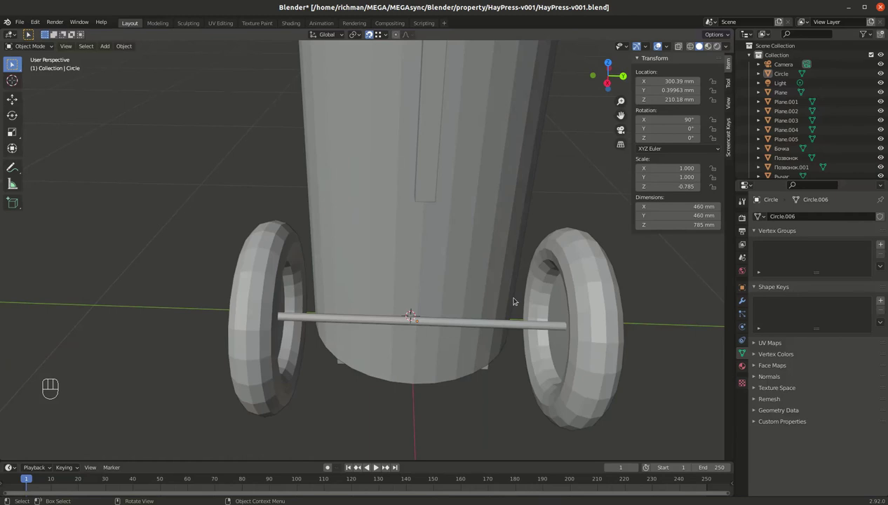
{"action": "middle_click", "coordinate": [490, 305]}
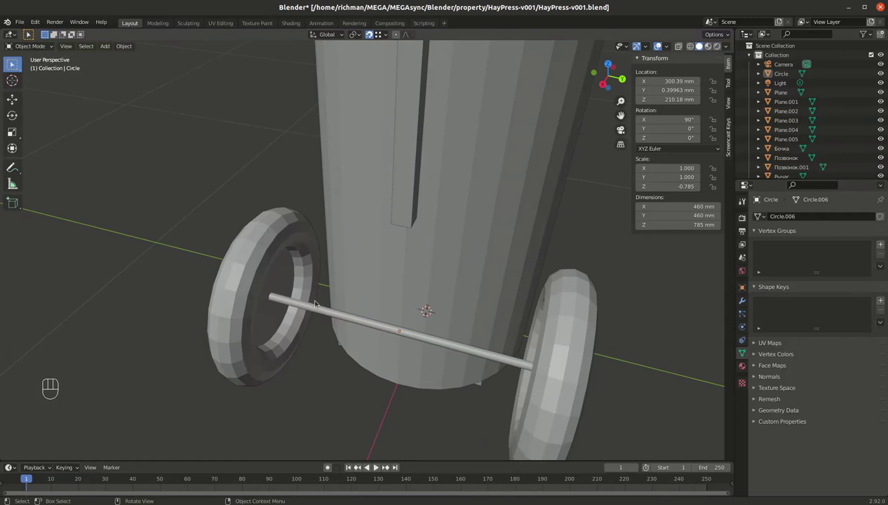
{"action": "key", "text": "Tab"}
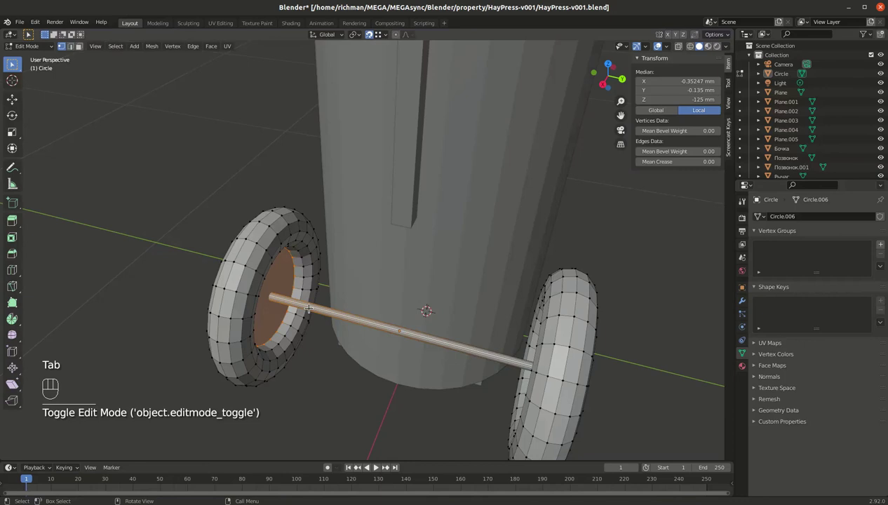
{"action": "key", "text": "Tab"}
{"action": "key", "text": "shift+a"}
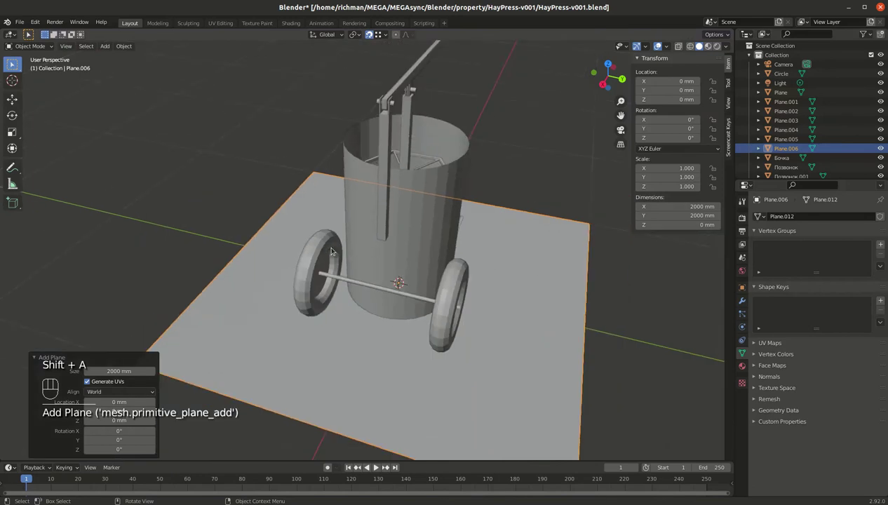
Collapse the new plane's vertices into a single point and move it near the axle.
{"action": "key", "text": "Tab"}
{"action": "left_click_drag", "start_coordinate": [305, 291], "coordinate": [354, 294]}
{"action": "key", "text": "Tab"}
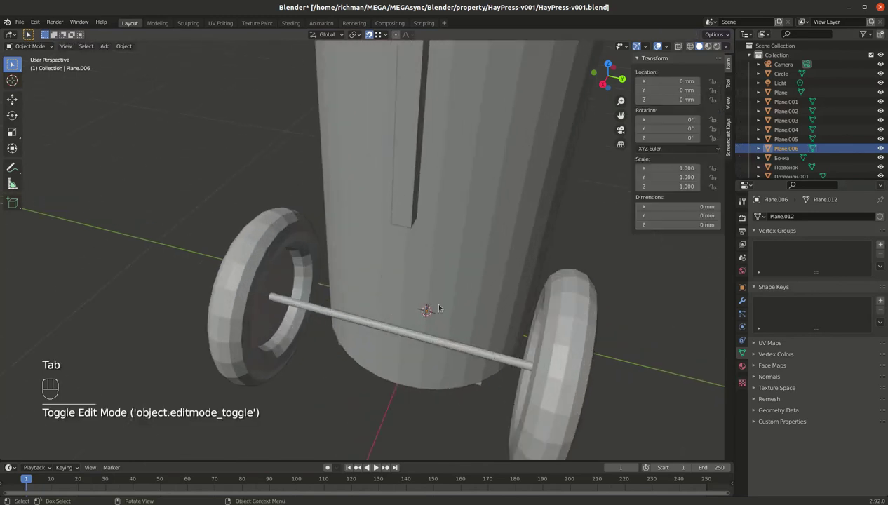
{"action": "key", "text": "g"}
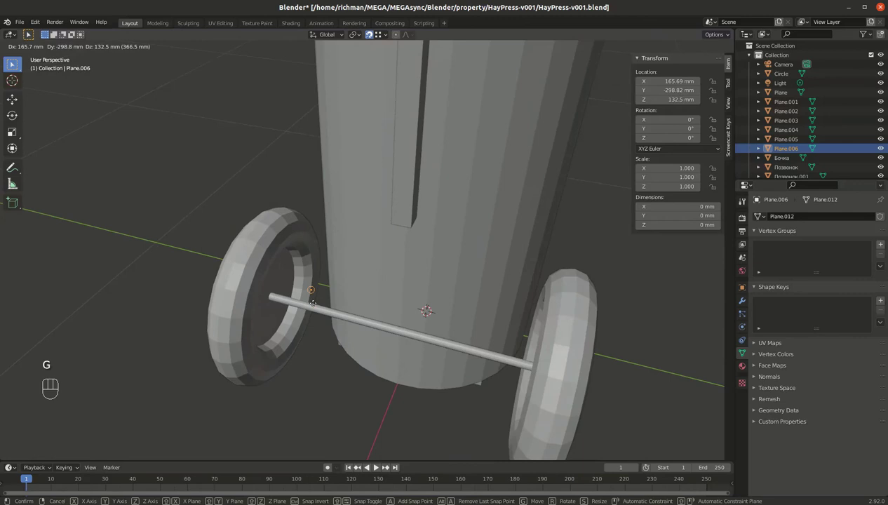
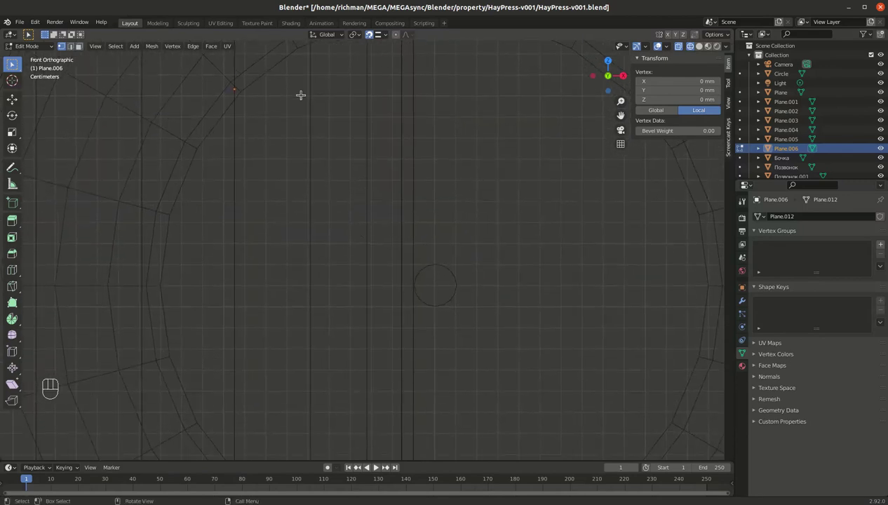
In front view, extrude points into a bent line about 85 by 170 mm beside the wheel.
{"action": "key", "text": "Tab"}
{"action": "key", "text": "Tab"}
{"action": "key", "text": "e"}
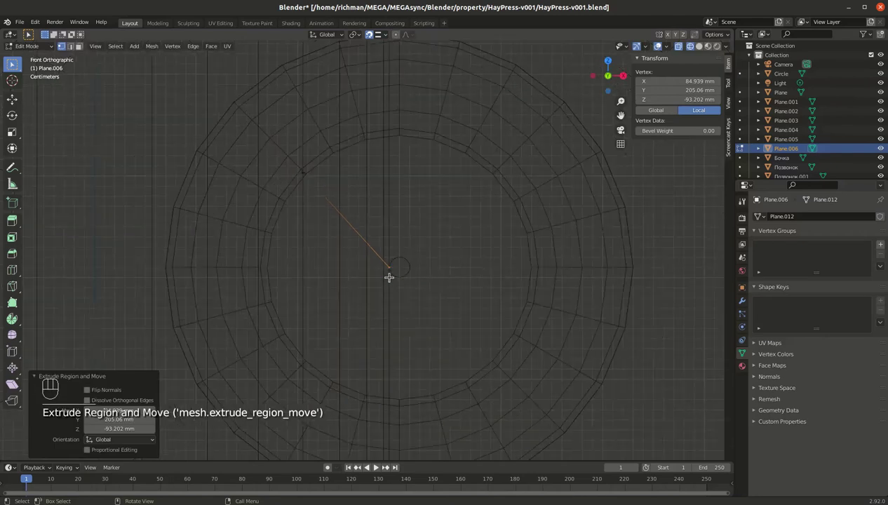
{"action": "key", "text": "e"}
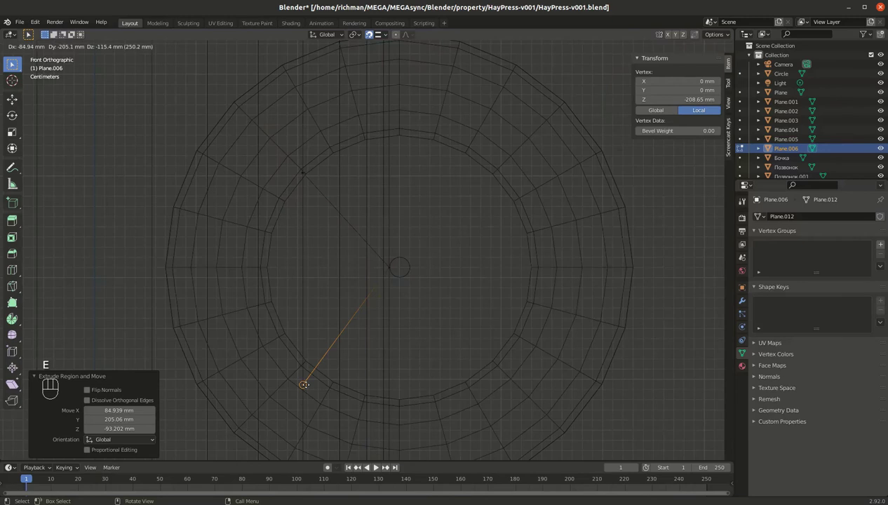
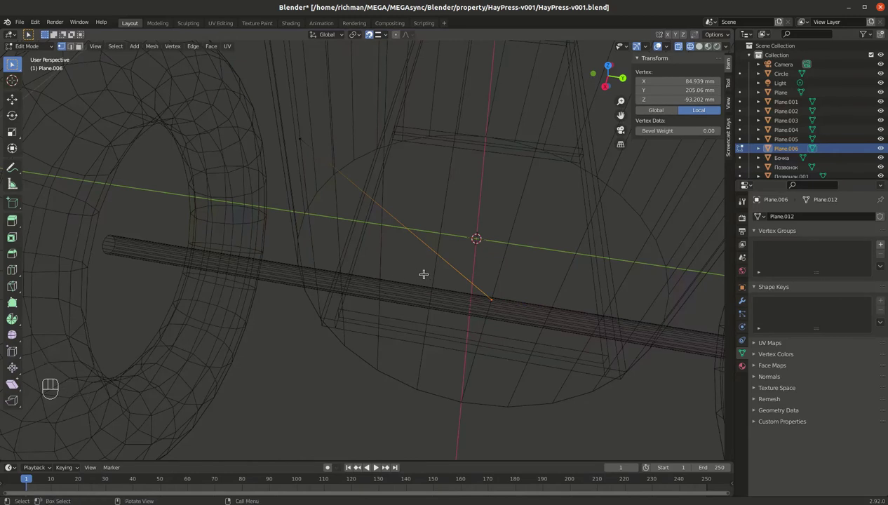
{"action": "key", "text": "g"}
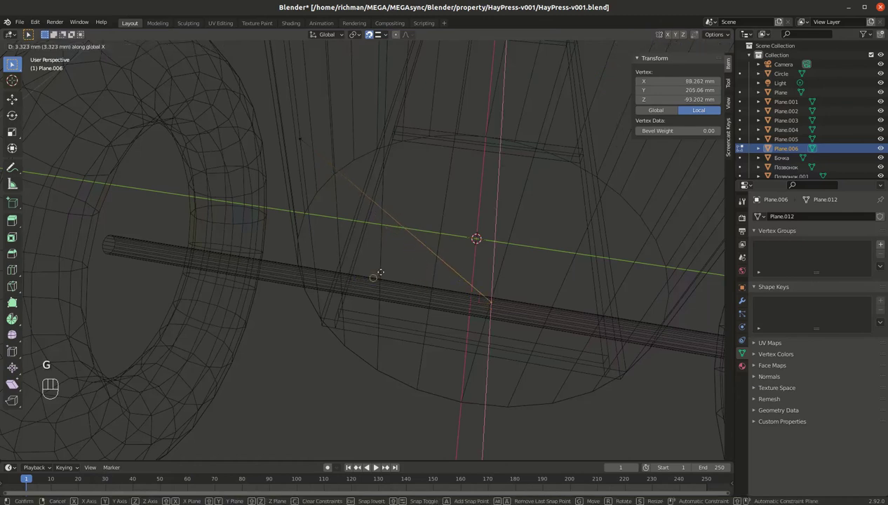
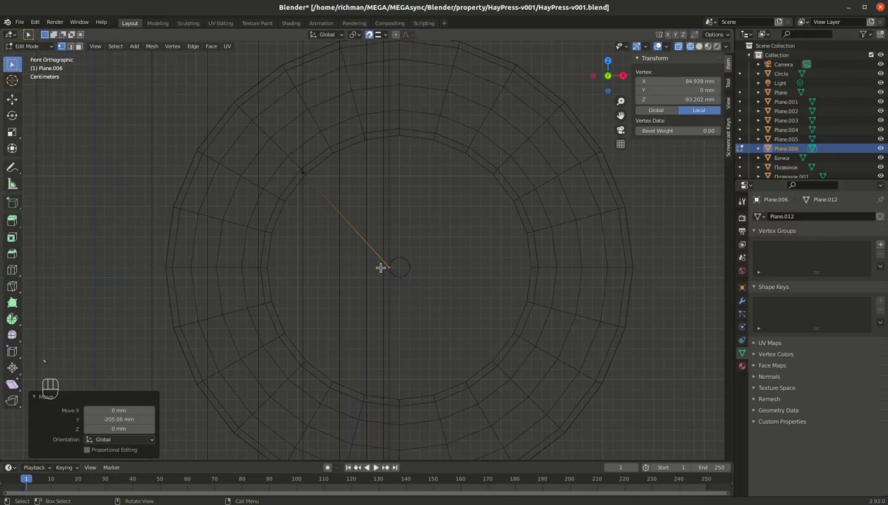
{"action": "key", "text": "e"}
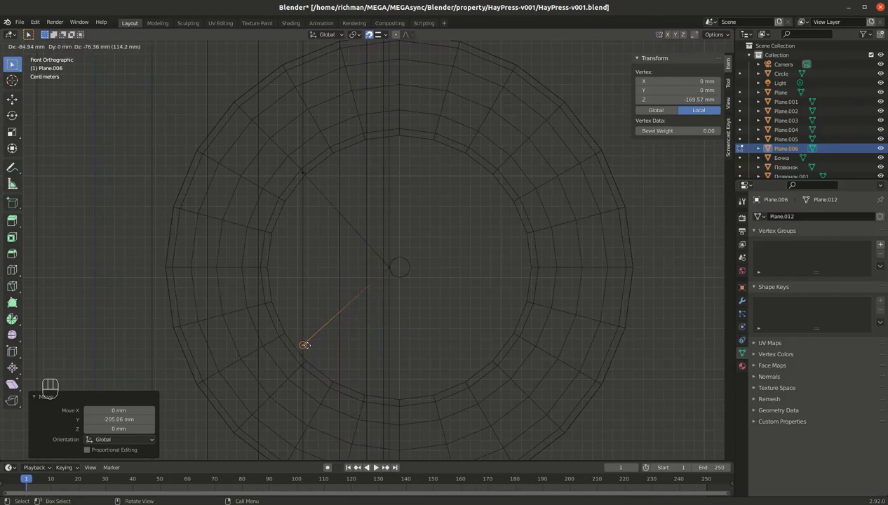
{"action": "key", "text": "Tab"}
Add a small 10 mm circle curve near the wheel and duplicate it as Circle.002.
{"action": "left_click_drag", "start_coordinate": [369, 291], "coordinate": [358, 304]}
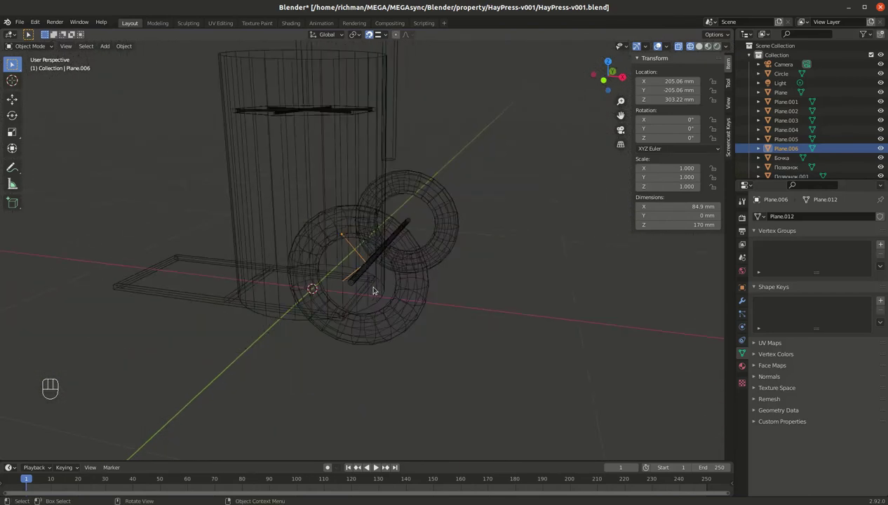
{"action": "key", "text": "shift+a"}
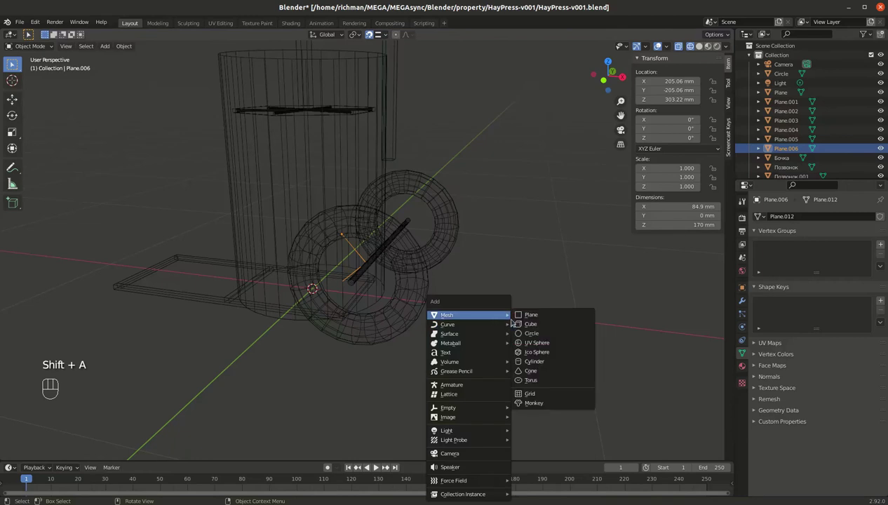
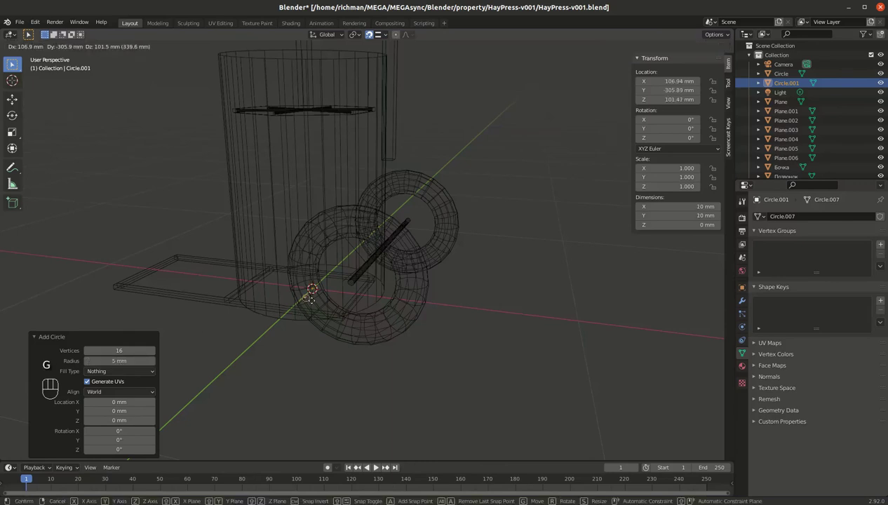
{"action": "key", "text": "g"}
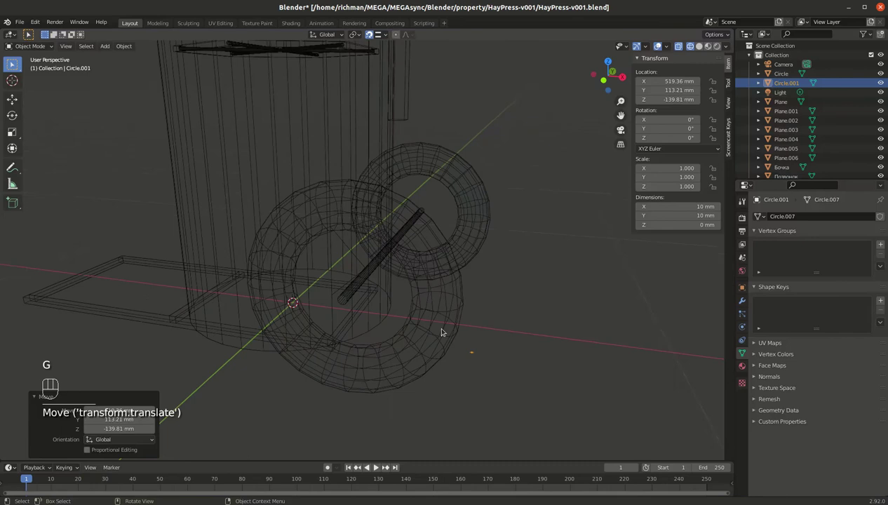
{"action": "left_click_drag", "start_coordinate": [132, 41], "coordinate": [240, 290]}
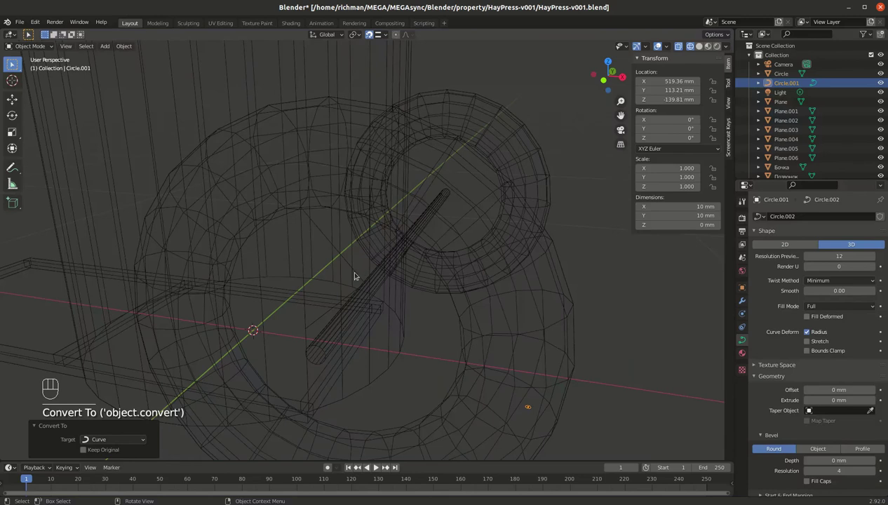
{"action": "middle_click", "coordinate": [403, 361]}
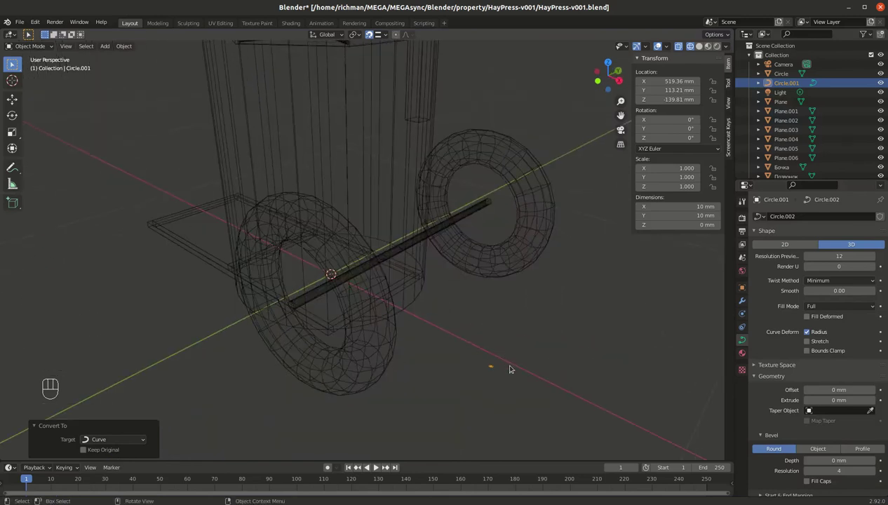
{"action": "key", "text": "shift+d"}
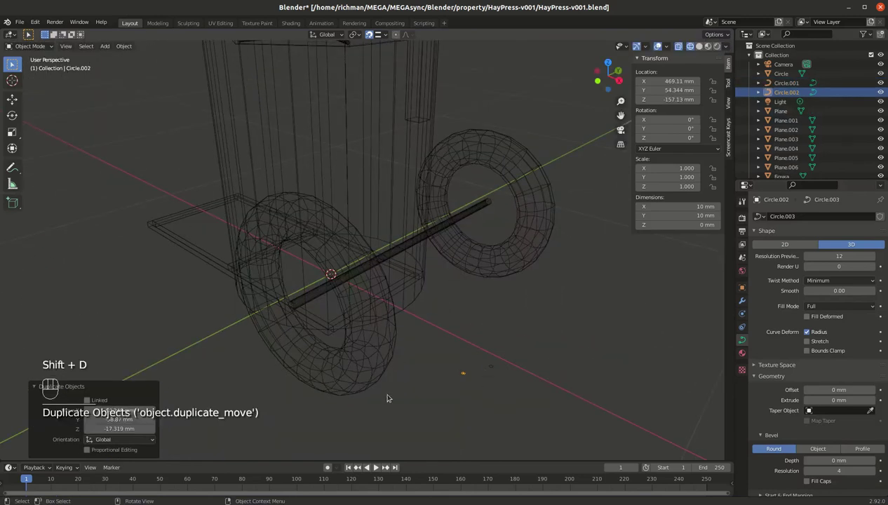
{"action": "middle_click", "coordinate": [396, 366]}
Convert the bent line 'Plane.006' into a curve, undoing a stray duplicate.
{"action": "left_click", "coordinate": [352, 251]}
{"action": "key", "text": "shift+d"}
{"action": "key", "text": "ctrl+z"}
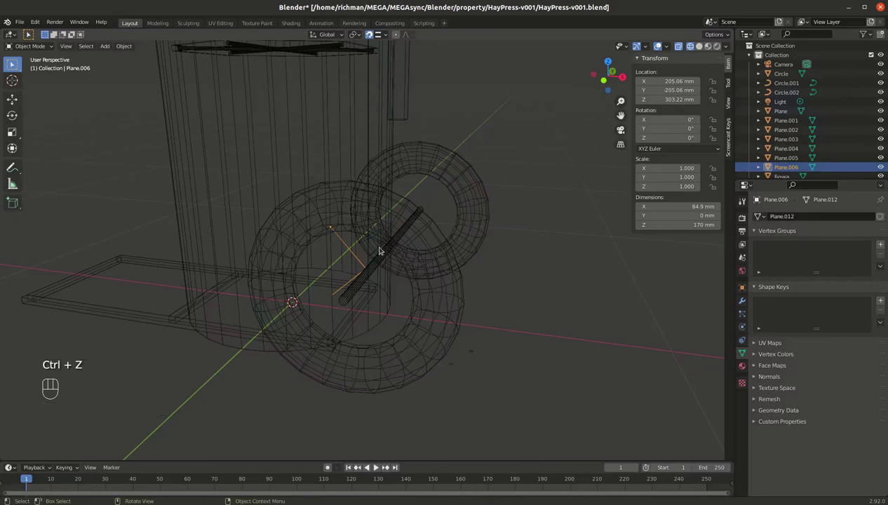
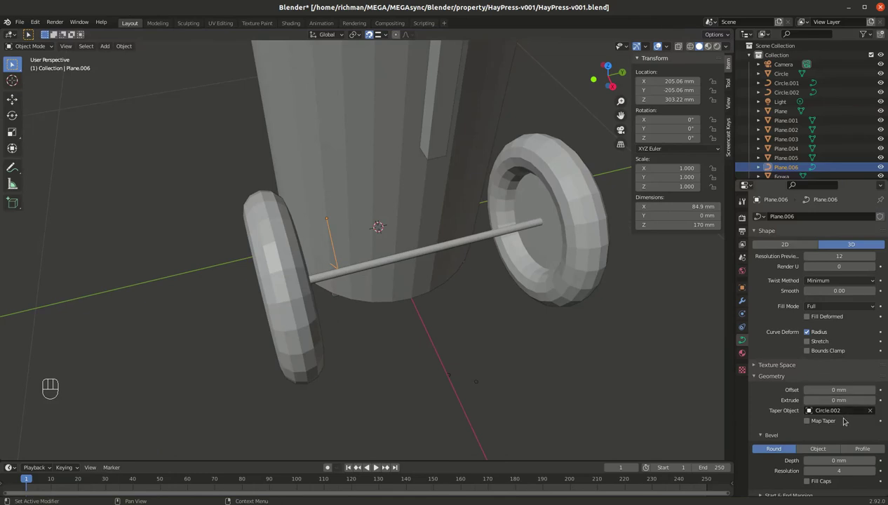
Try Circle.001 as the rod curve's taper object, then delete the small circle curves.
{"action": "left_click", "coordinate": [874, 408]}
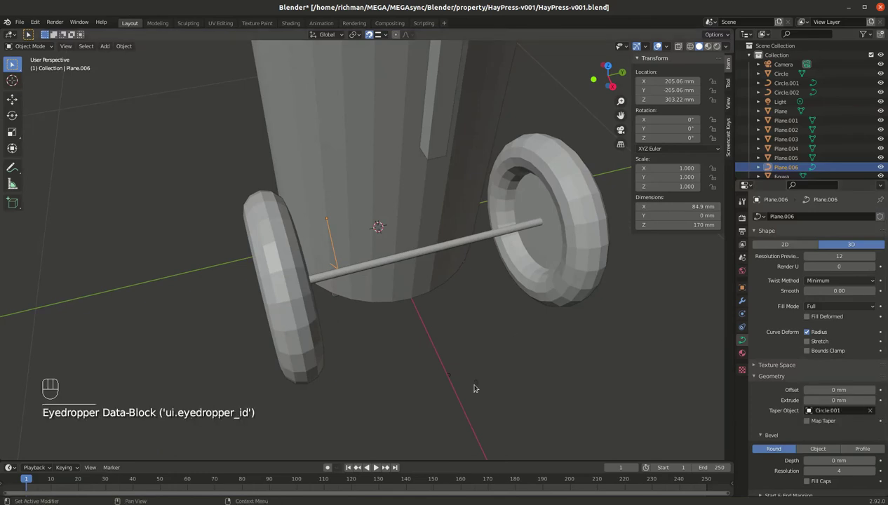
{"action": "left_click_drag", "start_coordinate": [446, 335], "coordinate": [502, 338]}
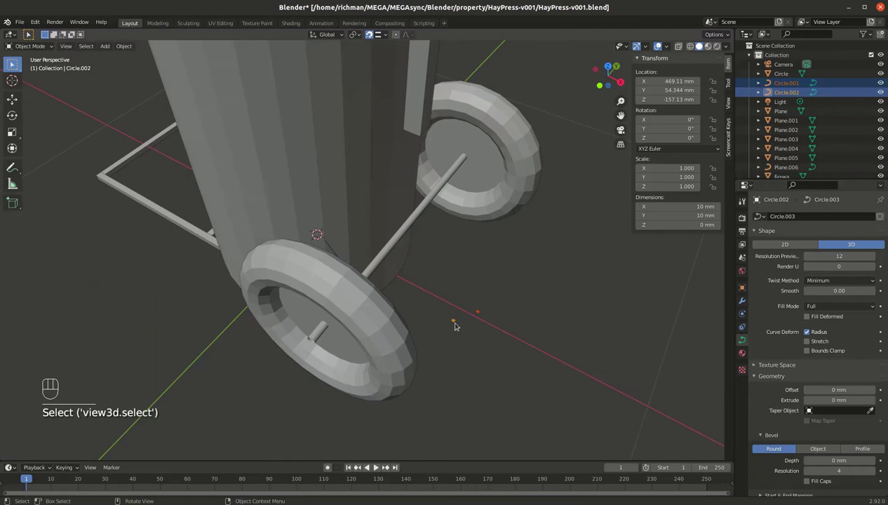
{"action": "key", "text": "x"}
{"action": "left_click_drag", "start_coordinate": [355, 273], "coordinate": [346, 253]}
{"action": "middle_click", "coordinate": [351, 258]}
{"action": "left_click", "coordinate": [340, 258]}
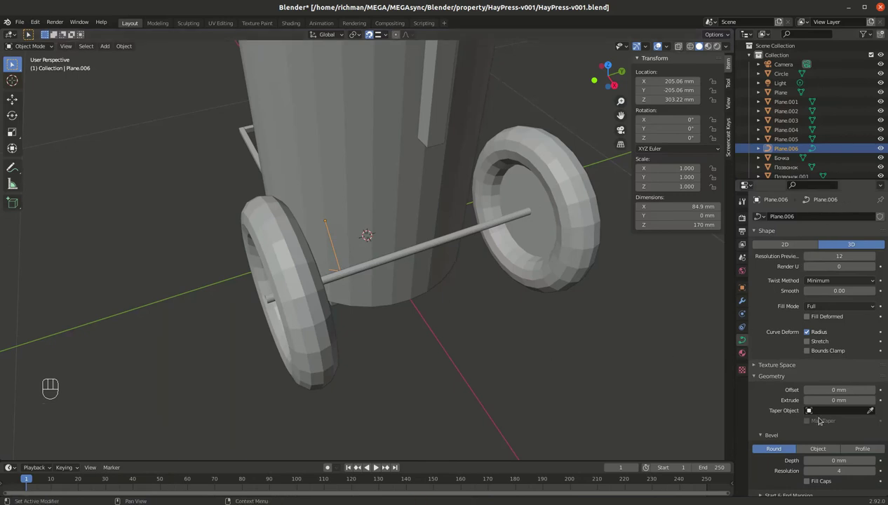
{"action": "left_click_drag", "start_coordinate": [810, 411], "coordinate": [775, 414]}
Add another small circle, test it as the taper, then delete it leaving no taper.
{"action": "key", "text": "shift+a"}
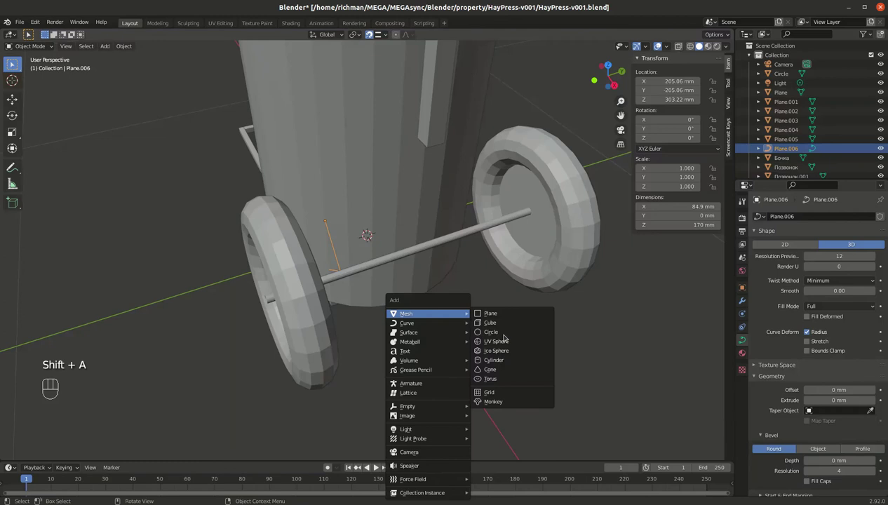
{"action": "key", "text": "g"}
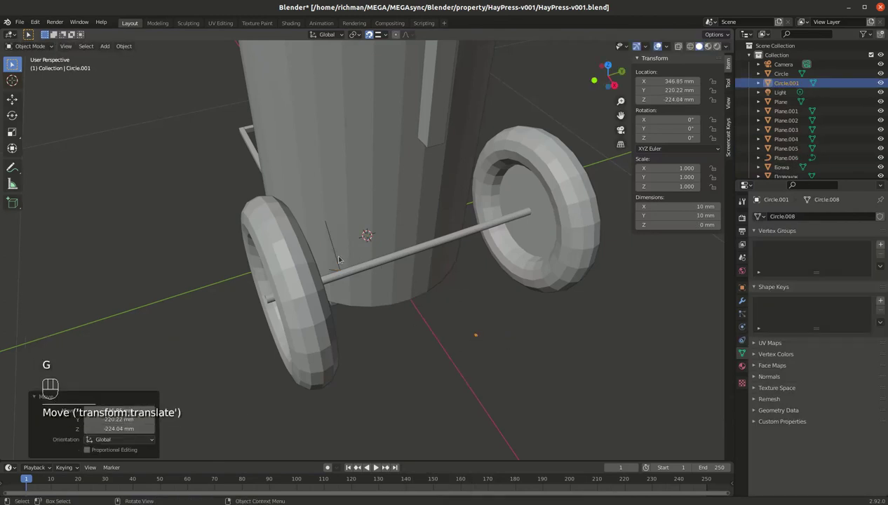
{"action": "left_click", "coordinate": [337, 253]}
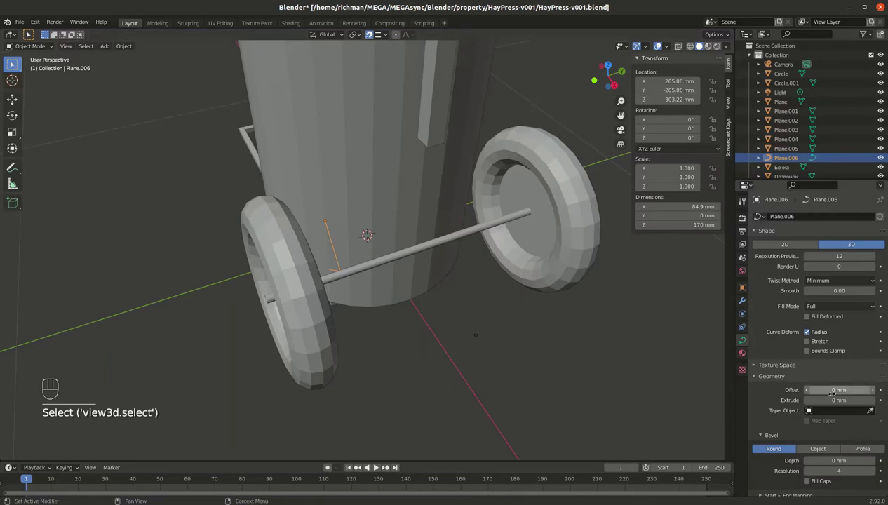
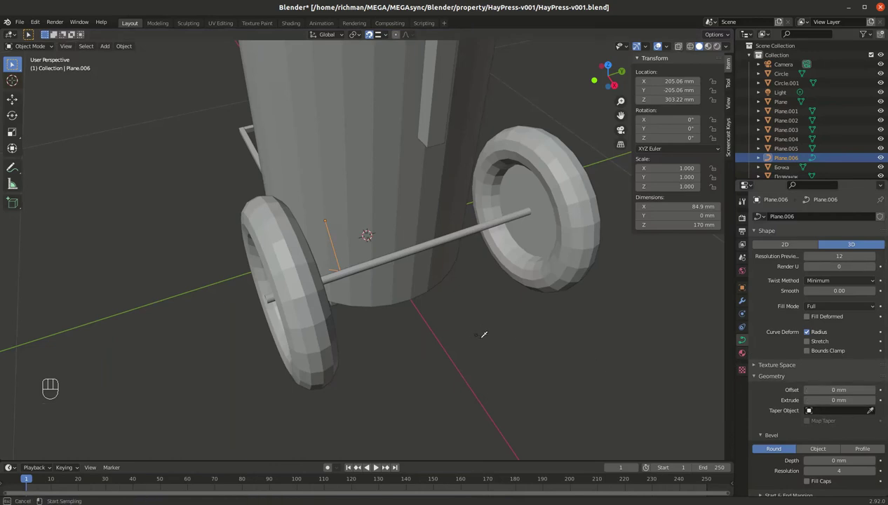
{"action": "left_click", "coordinate": [480, 334]}
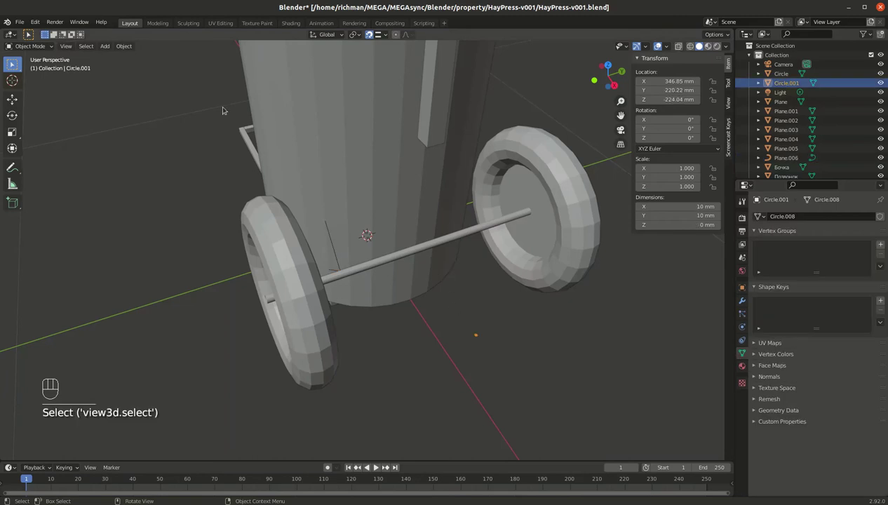
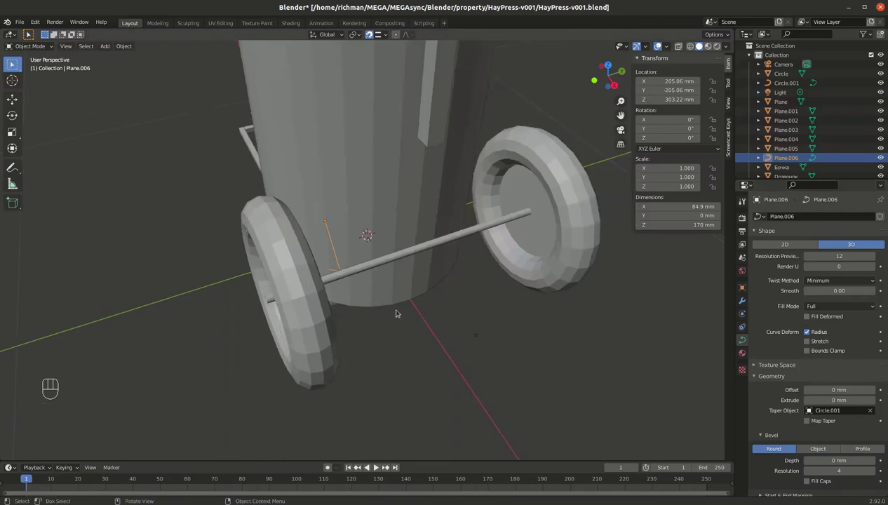
{"action": "left_click_drag", "start_coordinate": [469, 320], "coordinate": [506, 357]}
{"action": "key", "text": "x"}
{"action": "key", "text": "x"}
{"action": "left_click", "coordinate": [339, 266]}
{"action": "left_click", "coordinate": [339, 260]}
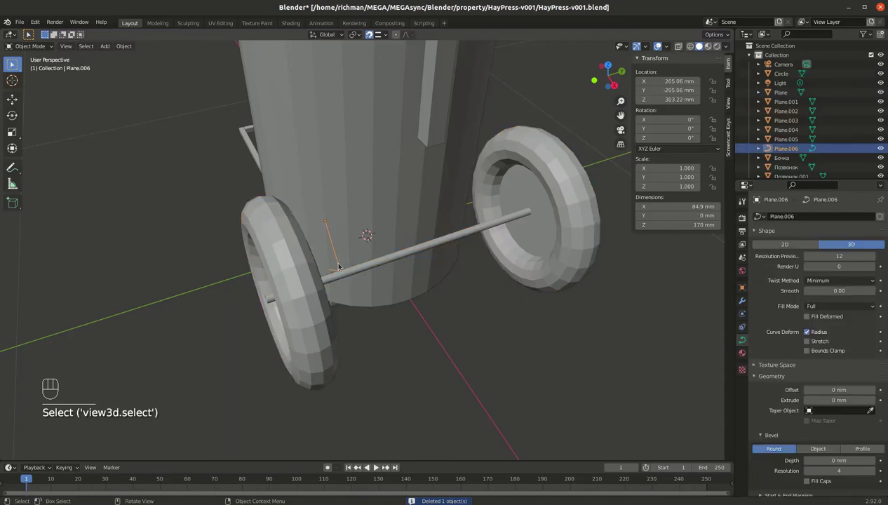
Delete the rod curve's extra end control point, shortening it to about 85 by 93 mm.
{"action": "key", "text": "Tab"}
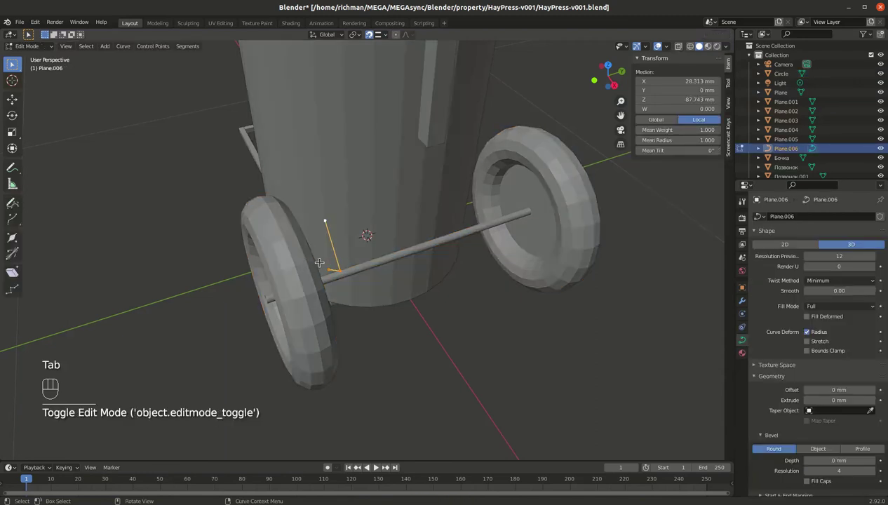
{"action": "left_click", "coordinate": [267, 295]}
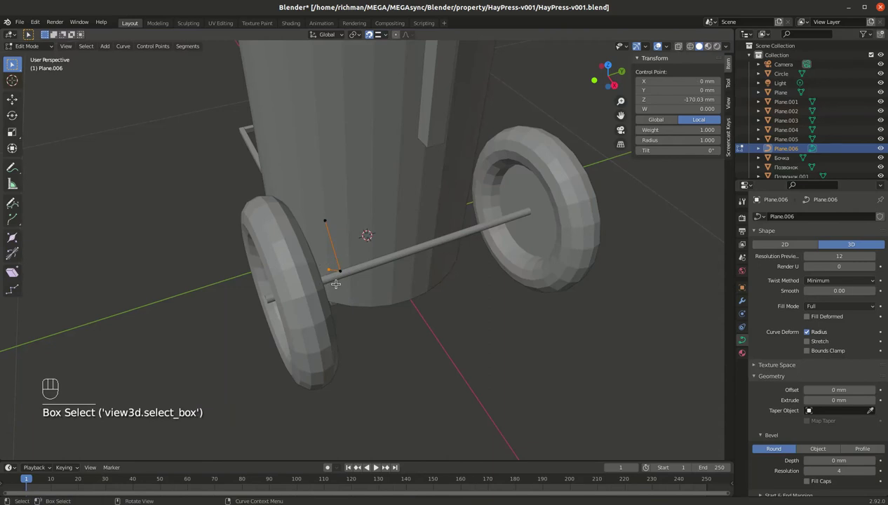
{"action": "key", "text": "x"}
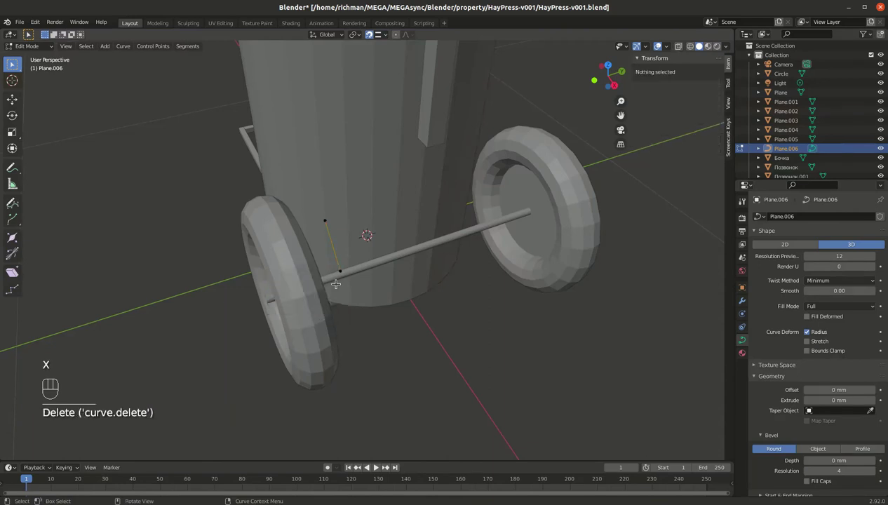
{"action": "key", "text": "Tab"}
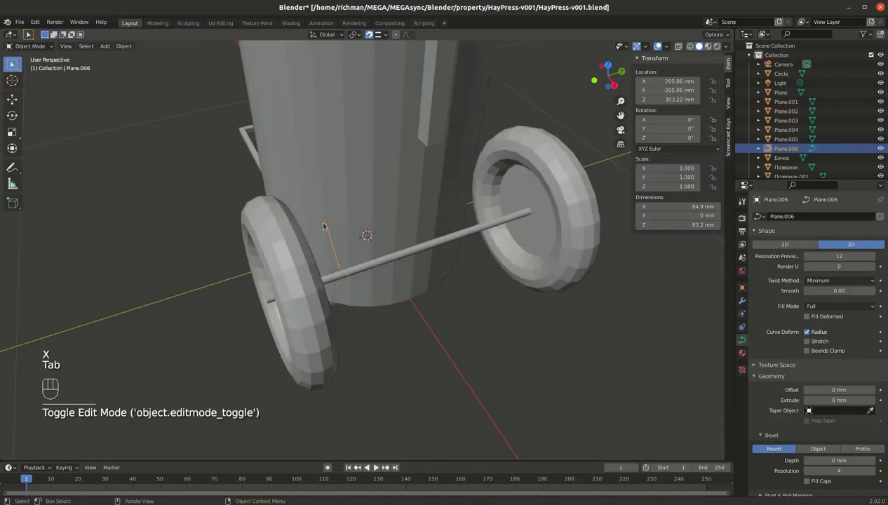
{"action": "left_click", "coordinate": [328, 230]}
{"action": "left_click", "coordinate": [328, 230]}
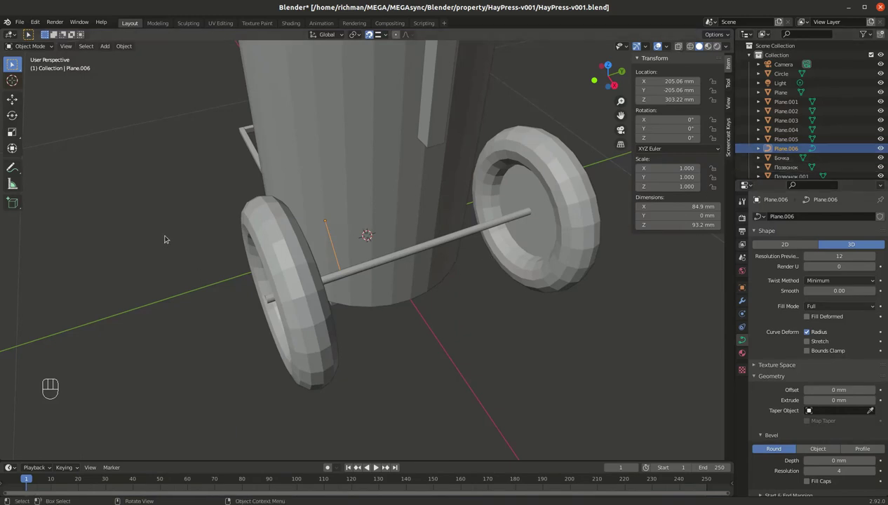
{"action": "left_click", "coordinate": [434, 361]}
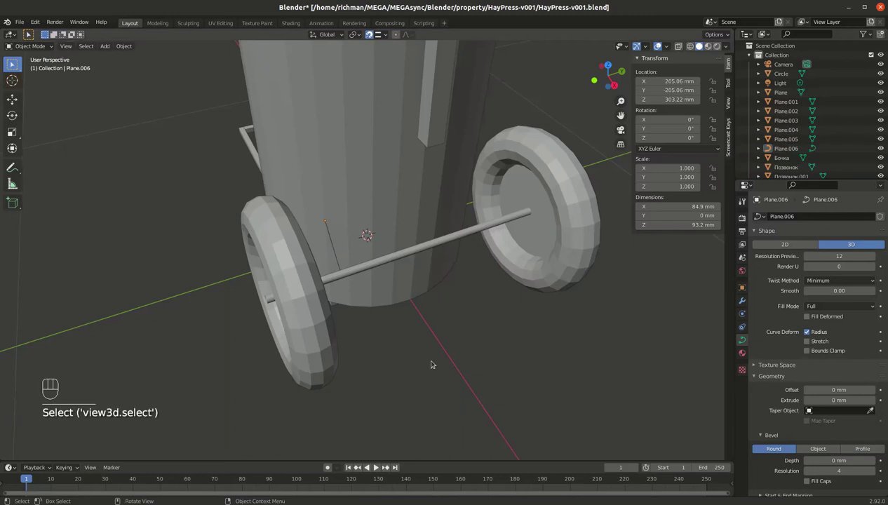
Add a Bezier circle, shrink it from 2000 to 10 mm and place it beside the wheel.
{"action": "key", "text": "shift+a"}
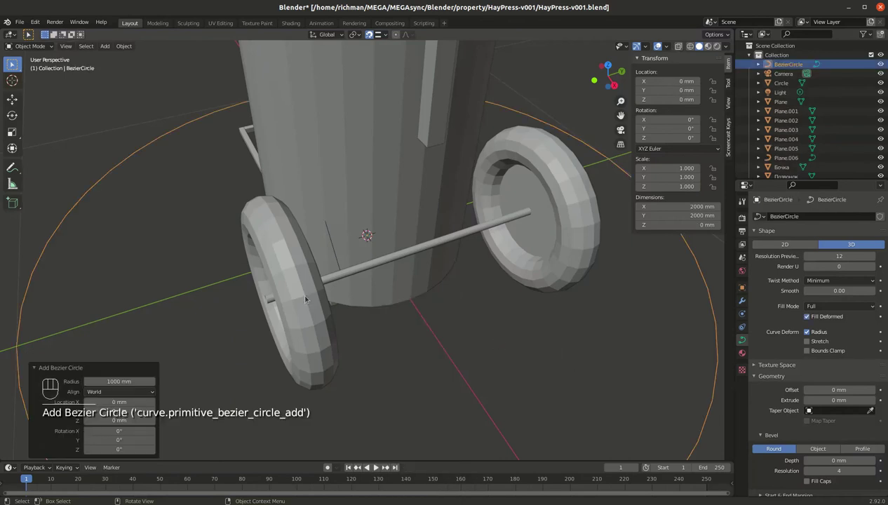
{"action": "key", "text": "s"}
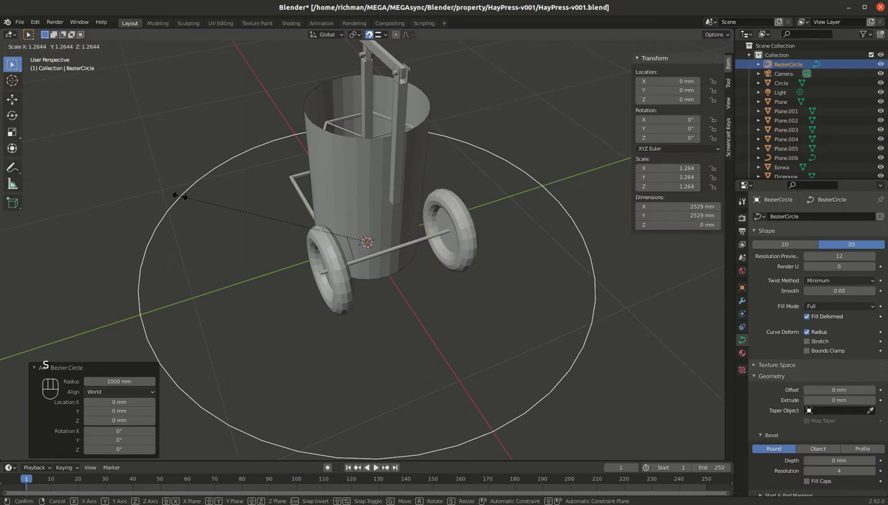
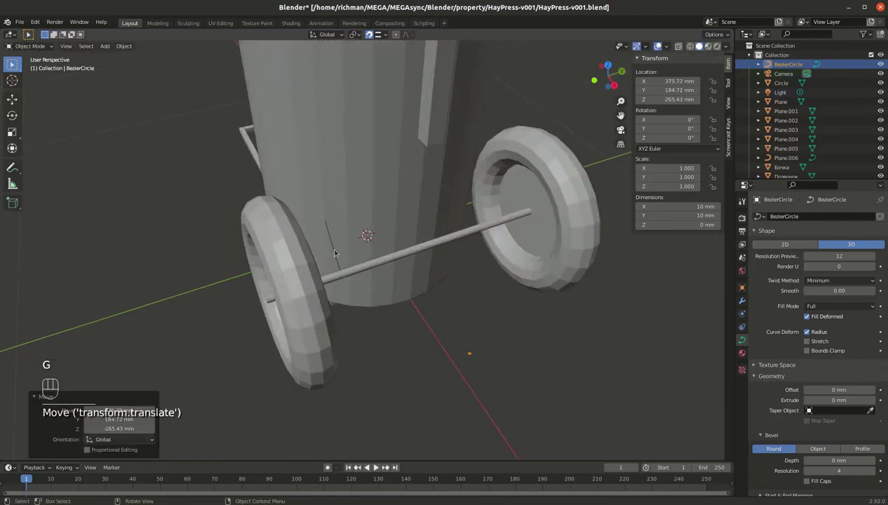
{"action": "left_click_drag", "start_coordinate": [482, 358], "coordinate": [524, 401]}
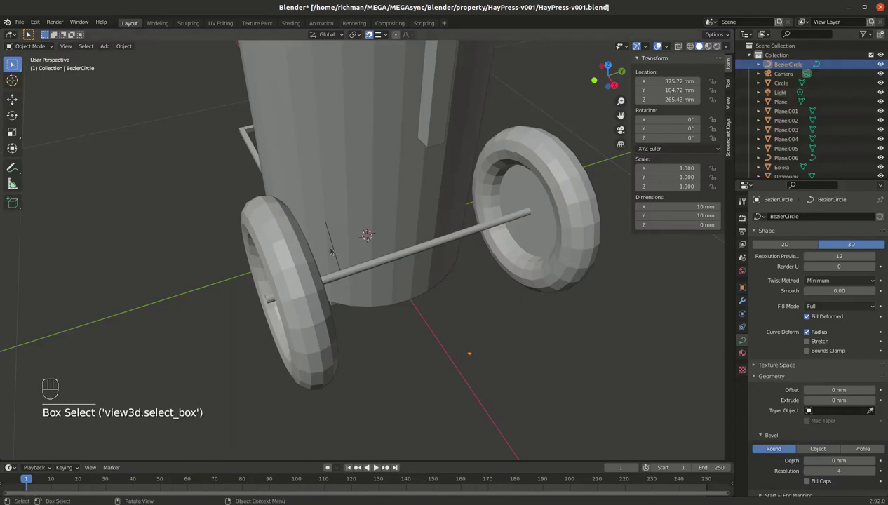
{"action": "left_click", "coordinate": [335, 246]}
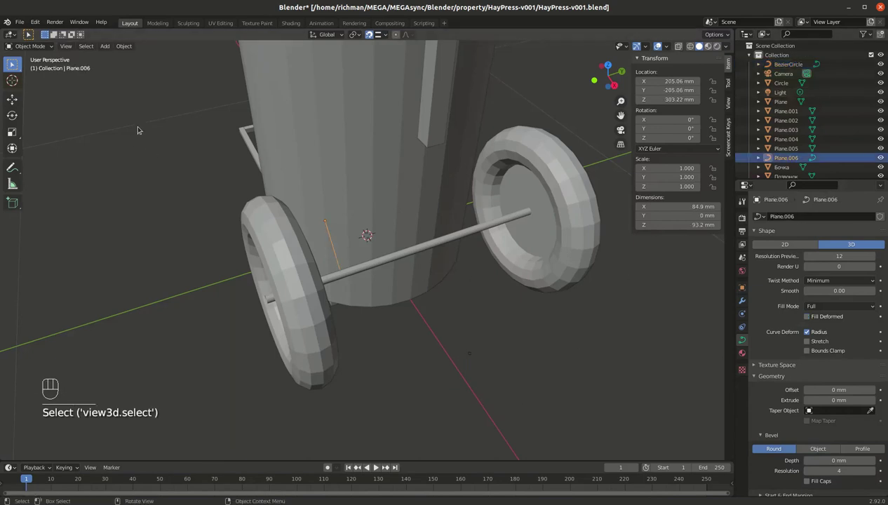
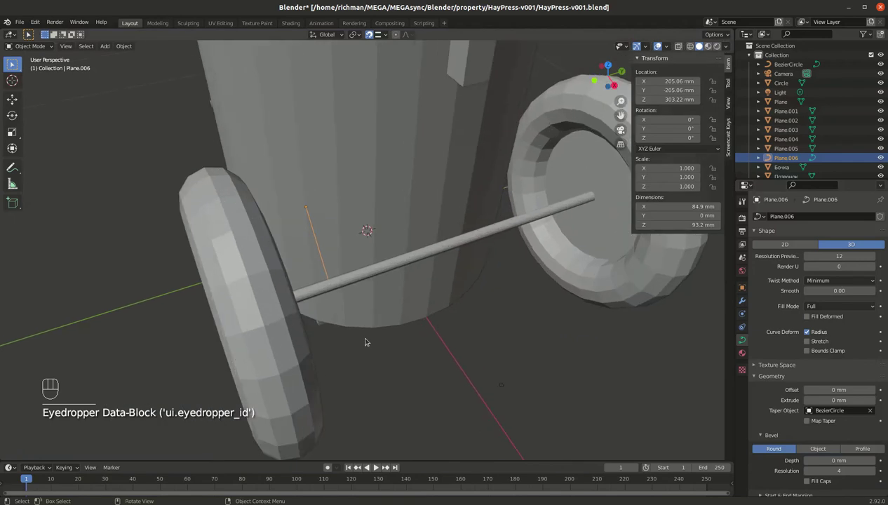
Try BezierCircle as the rod's taper, clear it and delete the Bezier circle.
{"action": "left_click_drag", "start_coordinate": [482, 357], "coordinate": [538, 423]}
{"action": "key", "text": "x"}
{"action": "left_click", "coordinate": [318, 232]}
{"action": "left_click_drag", "start_coordinate": [317, 237], "coordinate": [455, 153]}
{"action": "left_click_drag", "start_coordinate": [496, 226], "coordinate": [485, 229]}
{"action": "key", "text": "alt+z"}
{"action": "left_click_drag", "start_coordinate": [485, 239], "coordinate": [474, 249]}
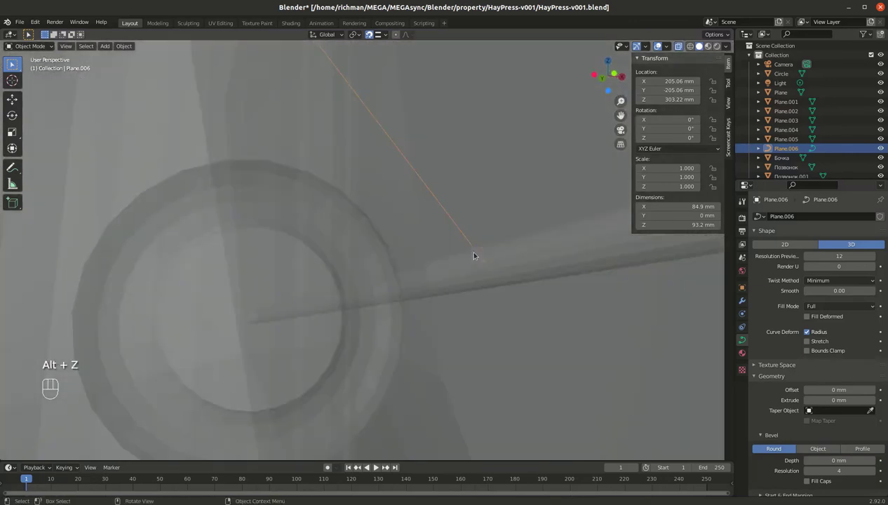
Enter point editing on rod curve 'Plane.006' and select its end points at Z −93.2 mm.
{"action": "key", "text": "Tab"}
{"action": "key", "text": "Tab"}
{"action": "left_click", "coordinate": [516, 300]}
{"action": "left_click", "coordinate": [467, 237]}
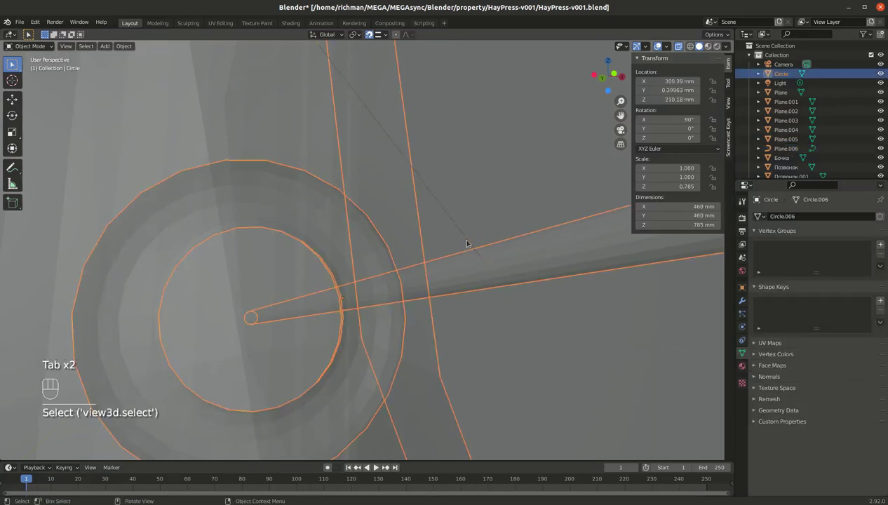
{"action": "key", "text": "Tab"}
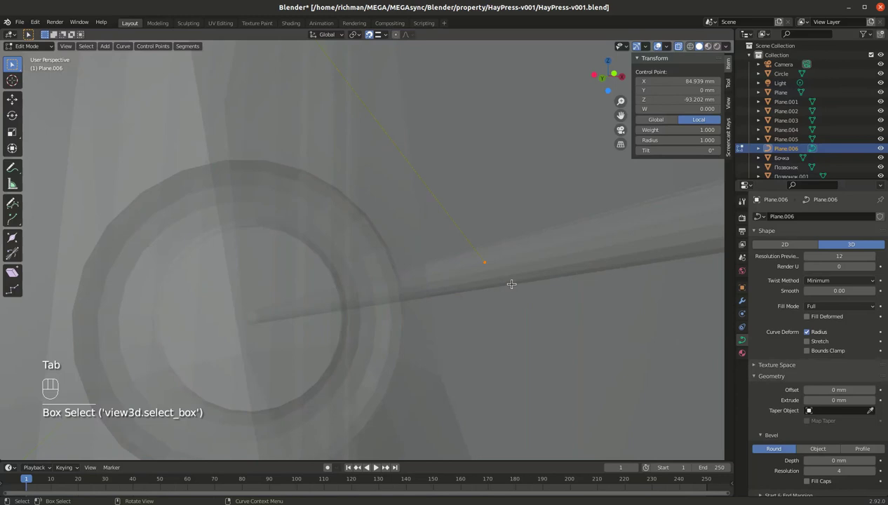
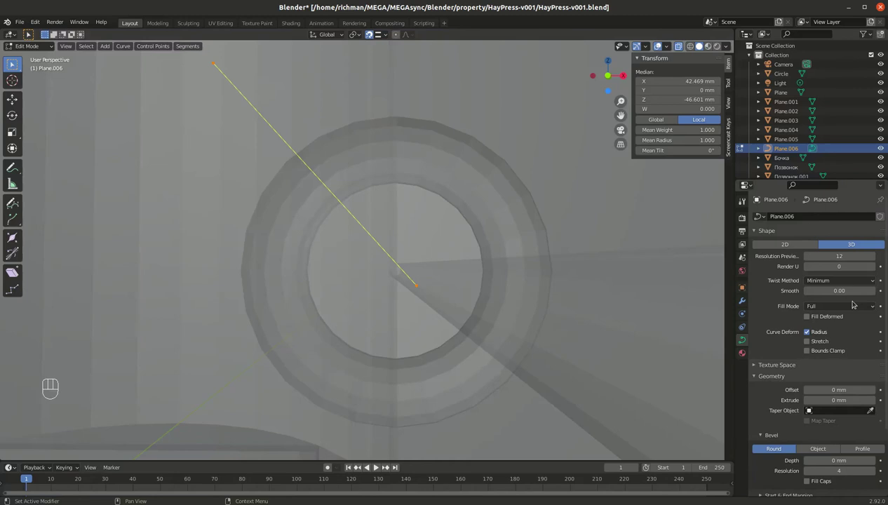
Set the rod curve's Extrude to 0, Bevel Depth to 5 mm with Fill Caps enabled.
{"action": "left_click", "coordinate": [807, 317]}
{"action": "left_click", "coordinate": [807, 317]}
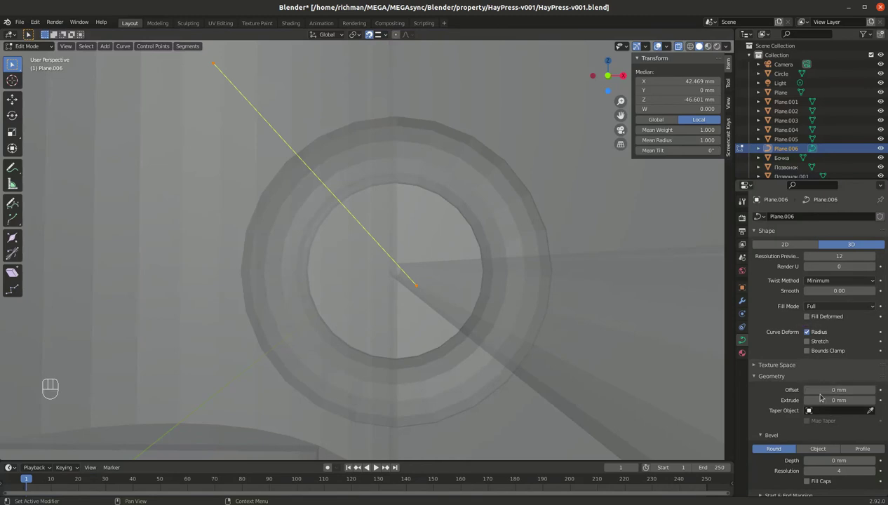
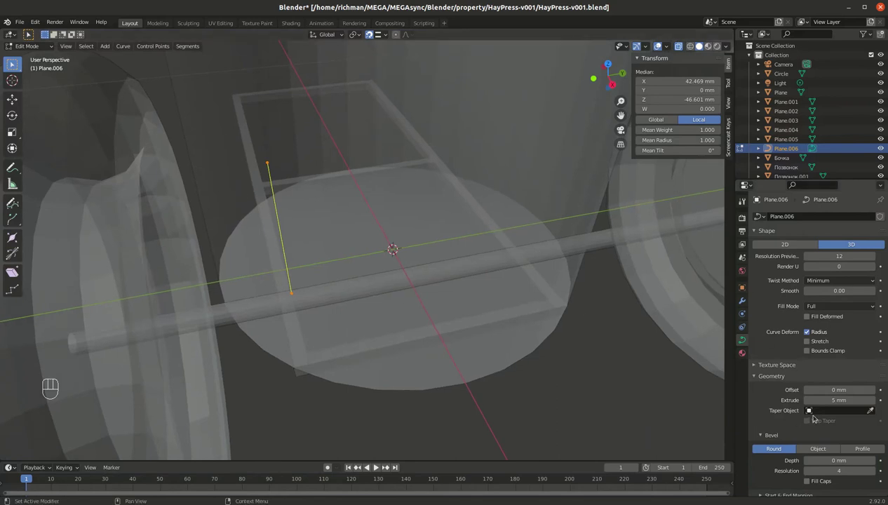
{"action": "left_click", "coordinate": [764, 429]}
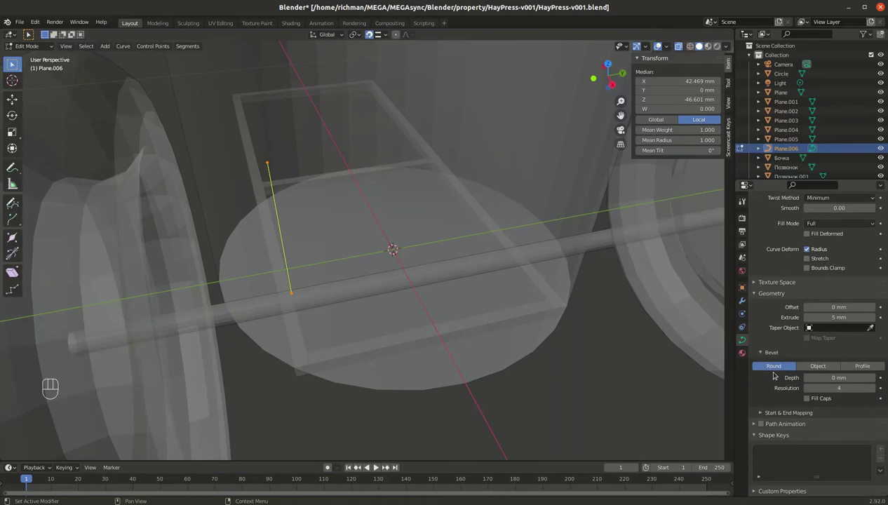
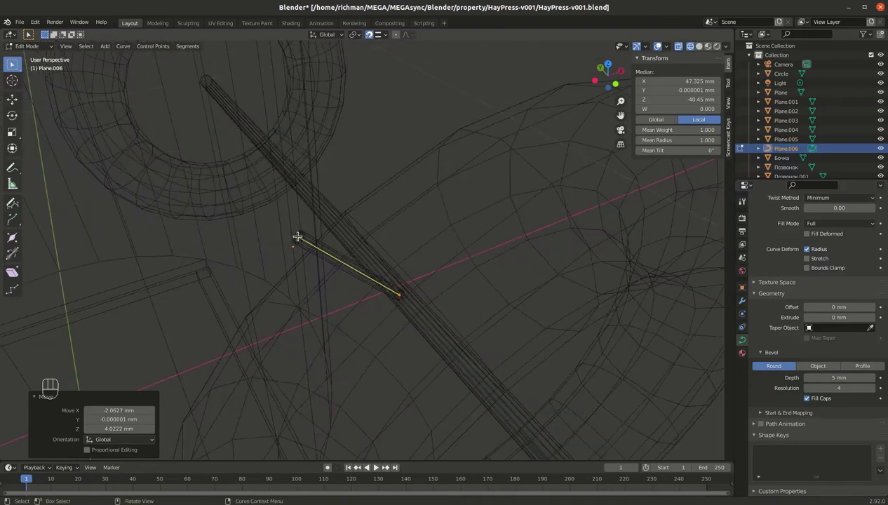
{"action": "key", "text": "ctrl+z"}
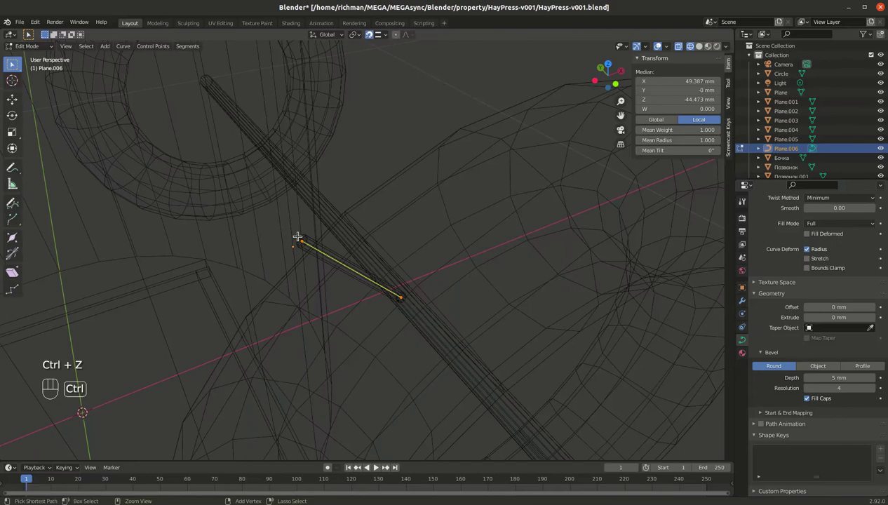
{"action": "key", "text": "ctrl+shift+z"}
{"action": "key", "text": "Tab"}
Duplicate the rod curve as 'Plane.007', turn it 90° on Y and move it.
{"action": "middle_click", "coordinate": [298, 252]}
{"action": "key", "text": "shift+z"}
{"action": "left_click_drag", "start_coordinate": [398, 241], "coordinate": [320, 213]}
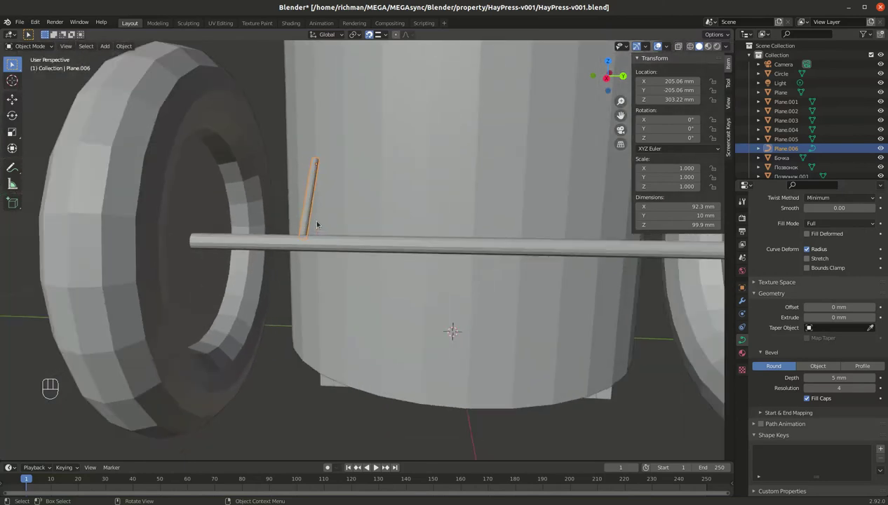
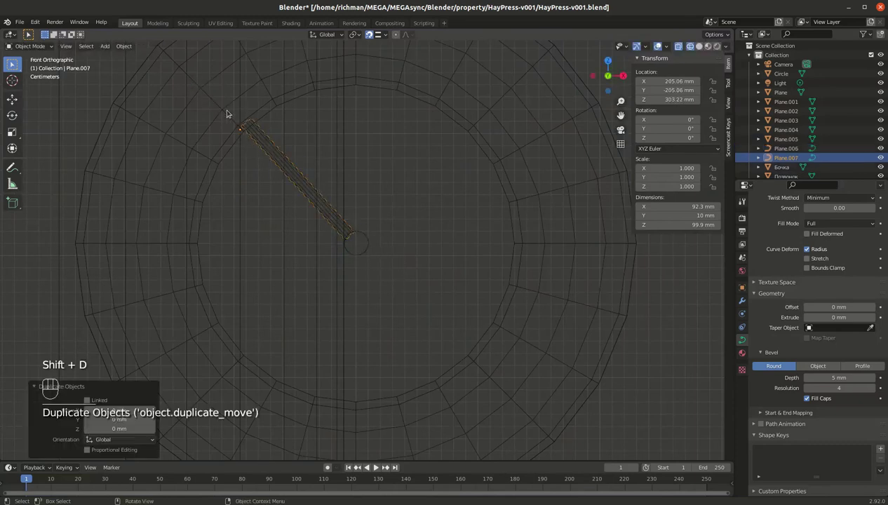
{"action": "key", "text": "r"}
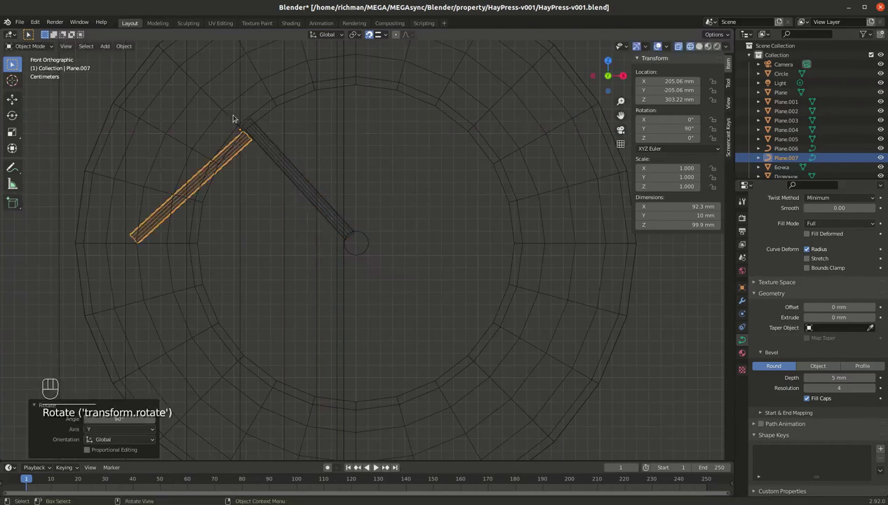
{"action": "key", "text": "g"}
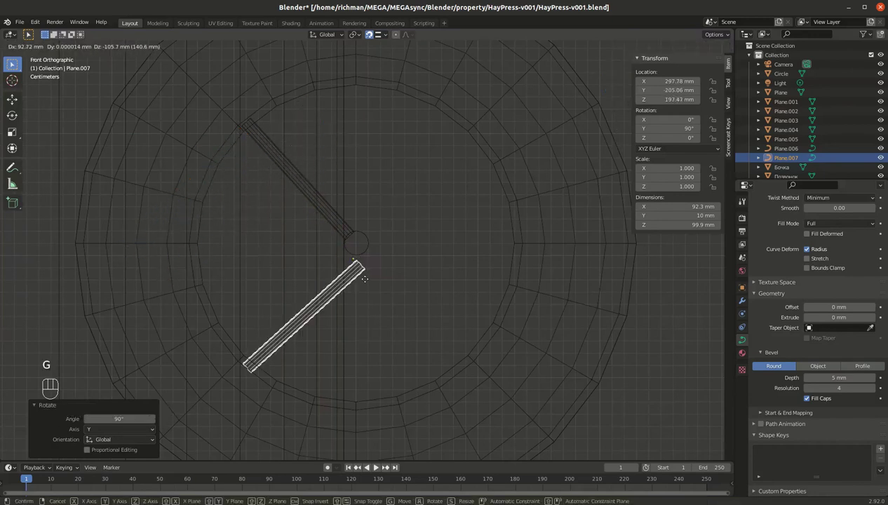
Place the rod copy near X 247.74, Z 162.14 mm and review the wheels and axle.
{"action": "left_click_drag", "start_coordinate": [358, 285], "coordinate": [404, 293]}
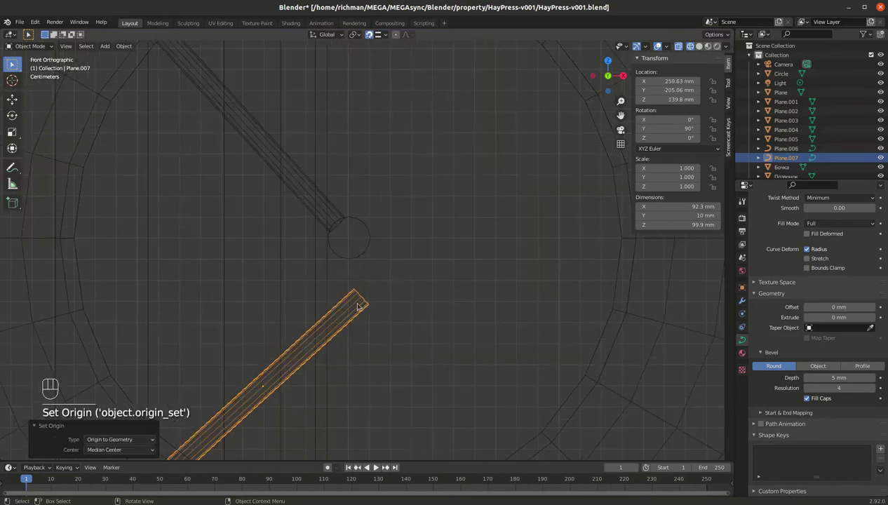
{"action": "key", "text": "g"}
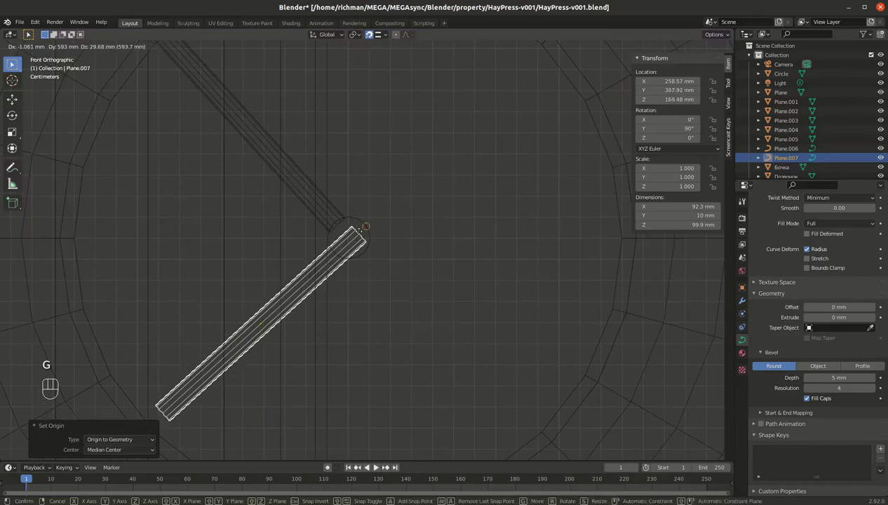
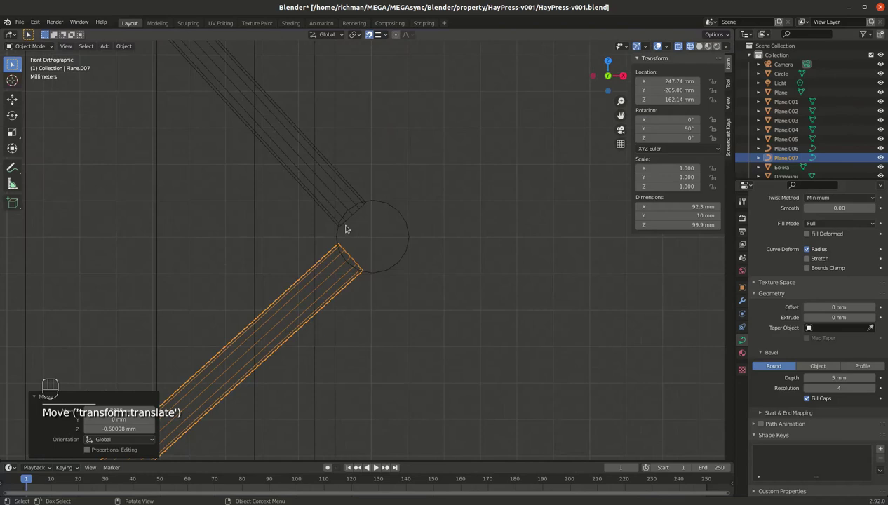
{"action": "key", "text": "shift+z"}
{"action": "key", "text": "Tab"}
{"action": "key", "text": "Tab"}
{"action": "left_click_drag", "start_coordinate": [352, 220], "coordinate": [247, 274]}
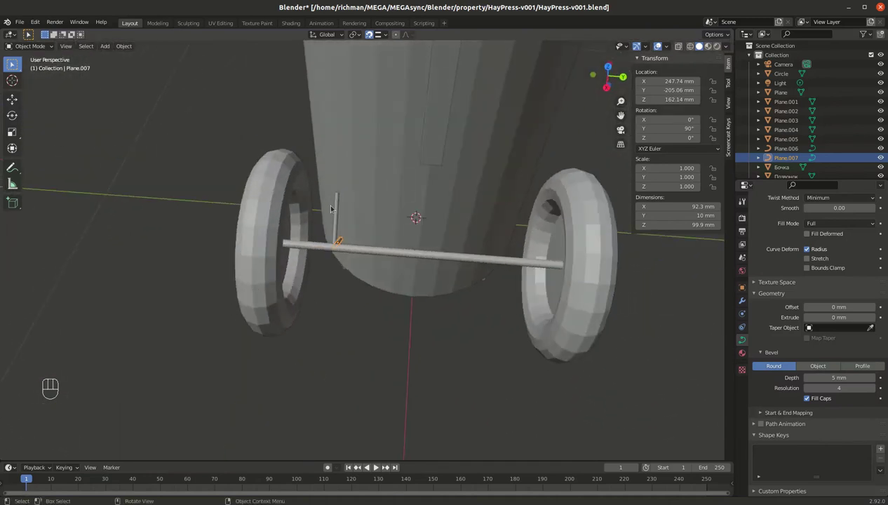
Duplicate the short rod curve and, from top view, slide the copy along Y toward the post.
{"action": "key", "text": "shift+d"}
{"action": "key", "text": "`"}
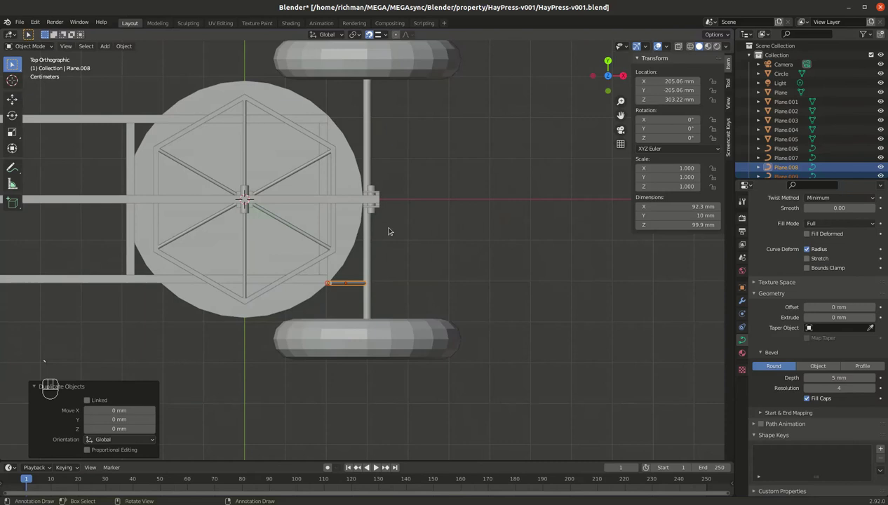
{"action": "key", "text": "g"}
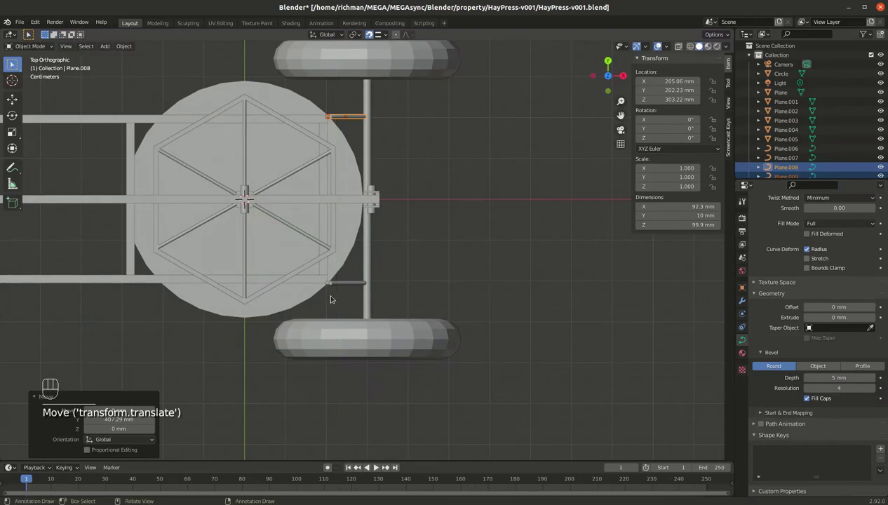
Select the other rod, shift it along Y to about −192 mm, then select the tub.
{"action": "left_click", "coordinate": [330, 285]}
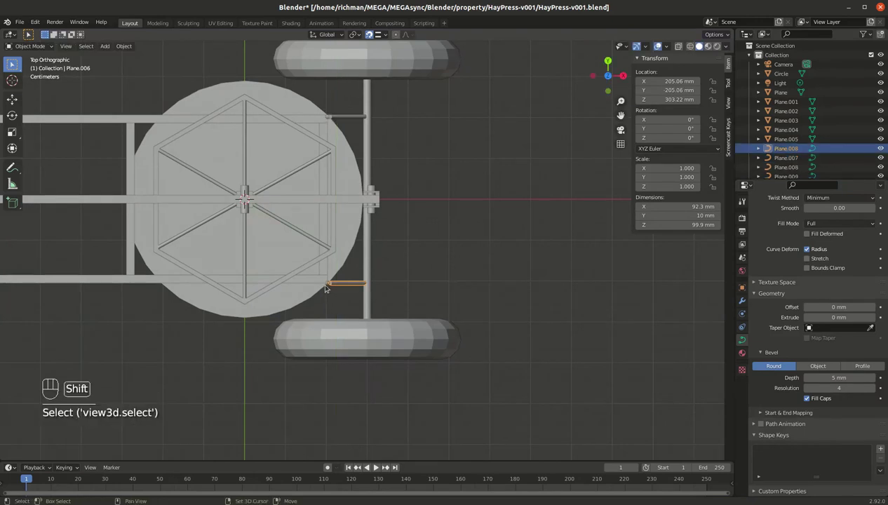
{"action": "left_click", "coordinate": [328, 285]}
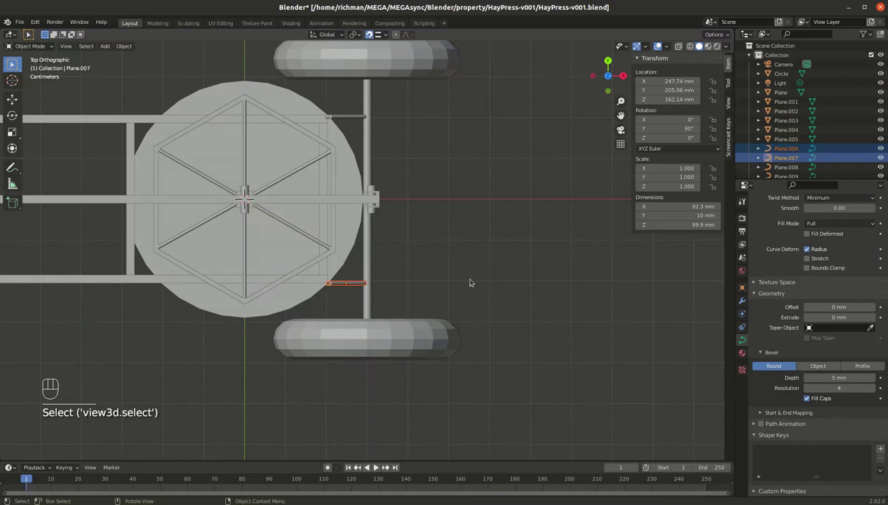
{"action": "key", "text": "g"}
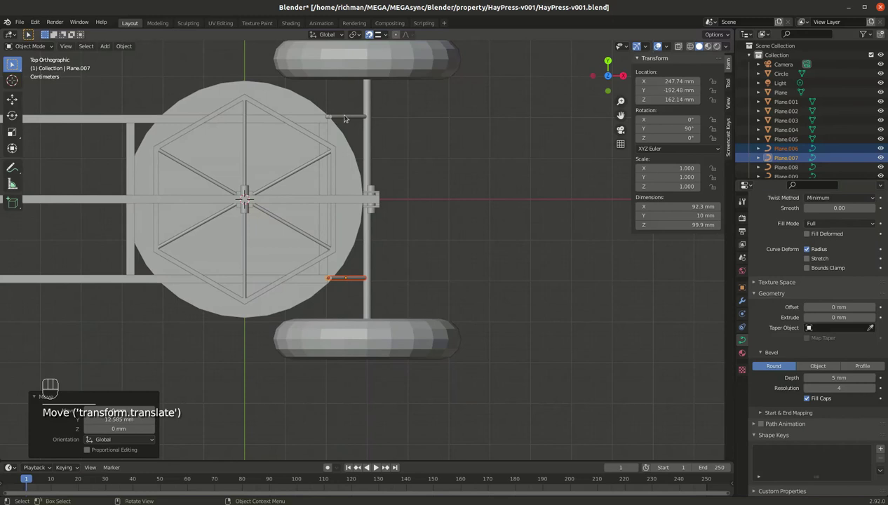
{"action": "left_click", "coordinate": [329, 115]}
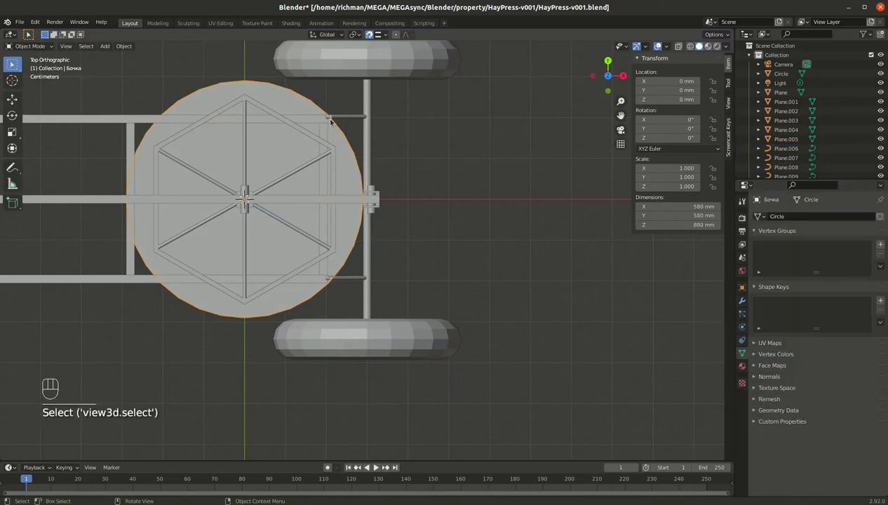
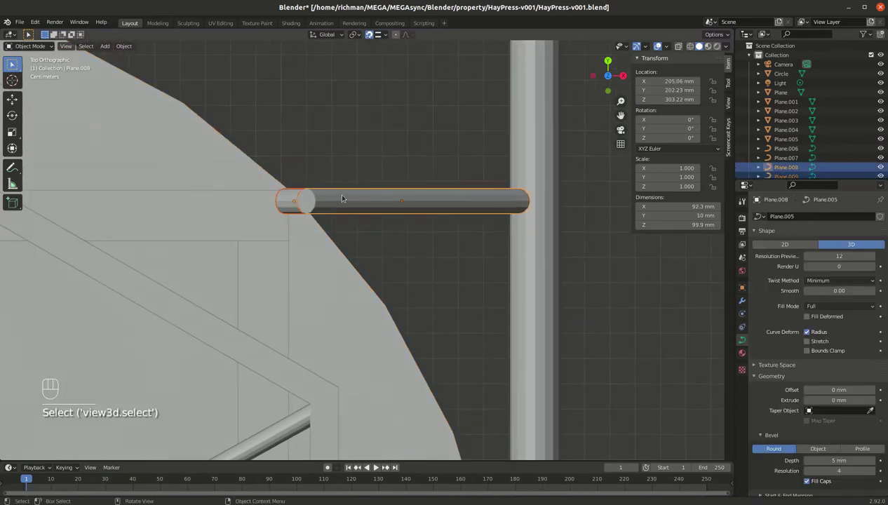
Nudge rod 'Plane.008' along Y to about 193 mm and orbit to check lever, tub and wheels.
{"action": "key", "text": "g"}
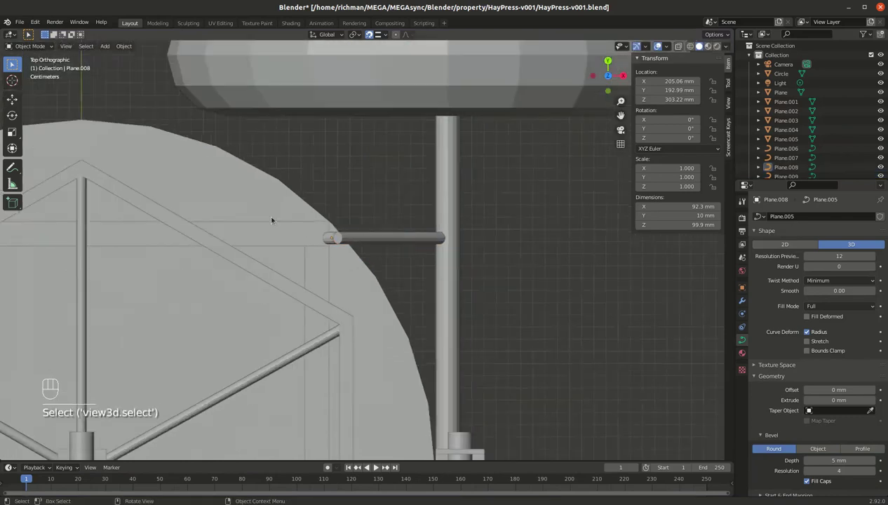
{"action": "left_click_drag", "start_coordinate": [443, 209], "coordinate": [366, 127]}
{"action": "left_click_drag", "start_coordinate": [299, 213], "coordinate": [276, 162]}
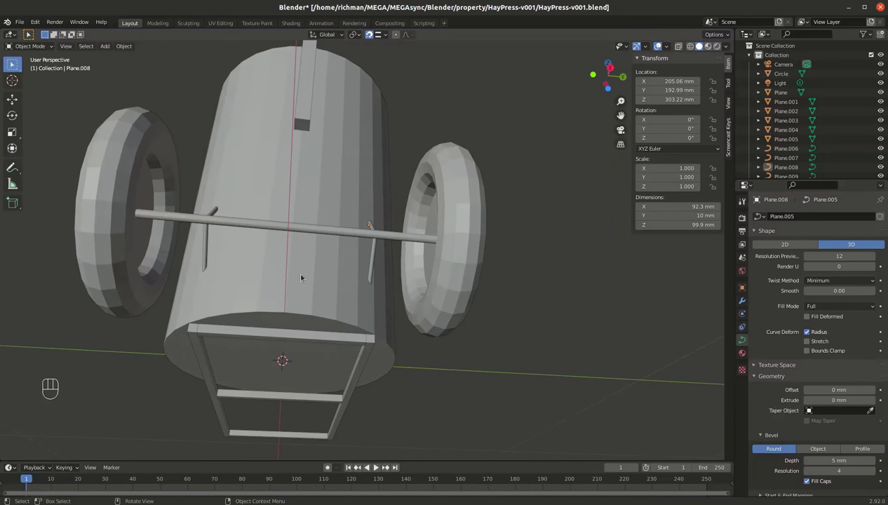
{"action": "left_click_drag", "start_coordinate": [271, 264], "coordinate": [368, 295]}
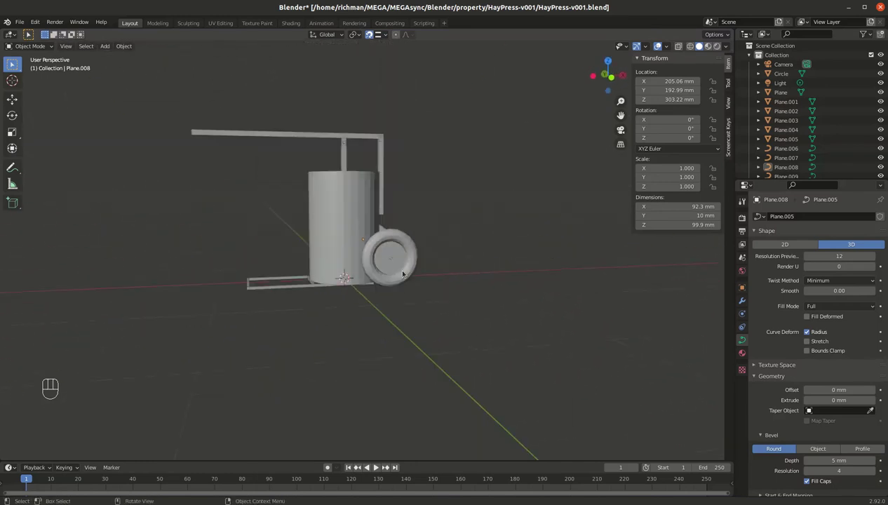
{"action": "left_click_drag", "start_coordinate": [390, 265], "coordinate": [507, 307]}
{"action": "left_click_drag", "start_coordinate": [490, 311], "coordinate": [469, 290]}
Save HayPress-v001.blend and orbit around the tub, frame and lever side.
{"action": "key", "text": "ctrl+s"}
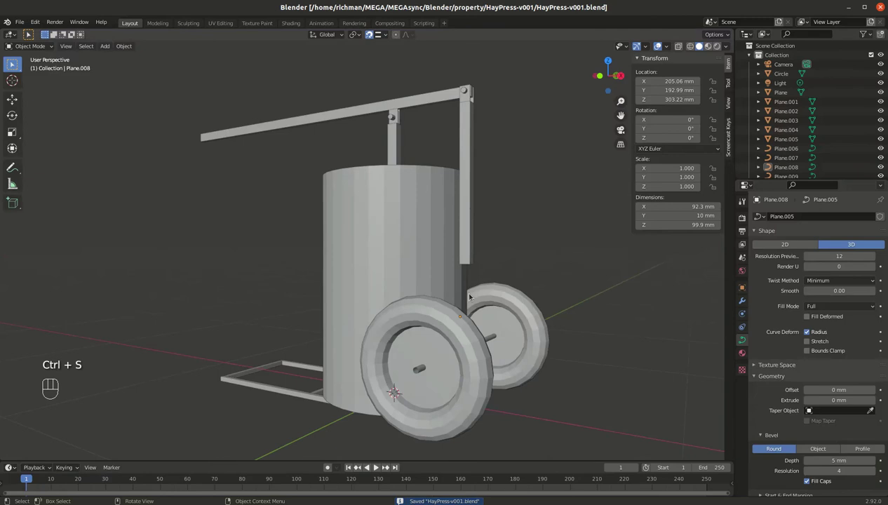
{"action": "left_click_drag", "start_coordinate": [469, 283], "coordinate": [409, 335]}
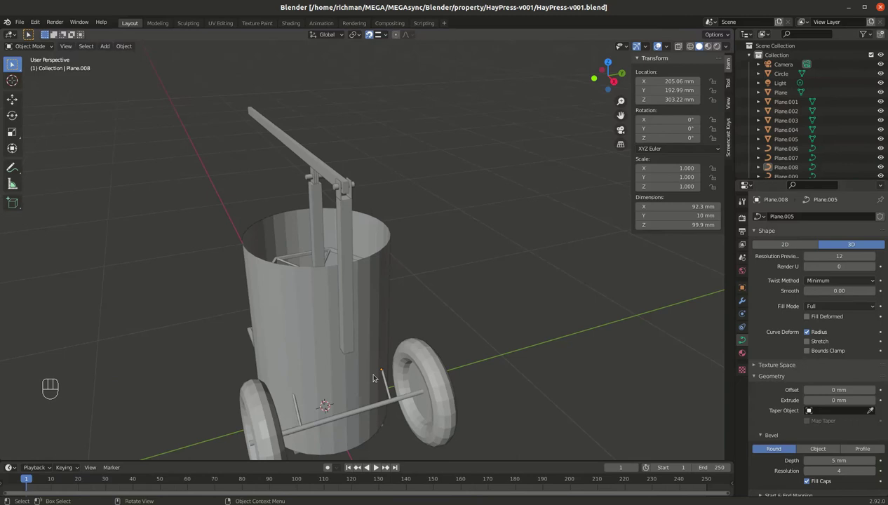
{"action": "left_click_drag", "start_coordinate": [378, 305], "coordinate": [458, 297]}
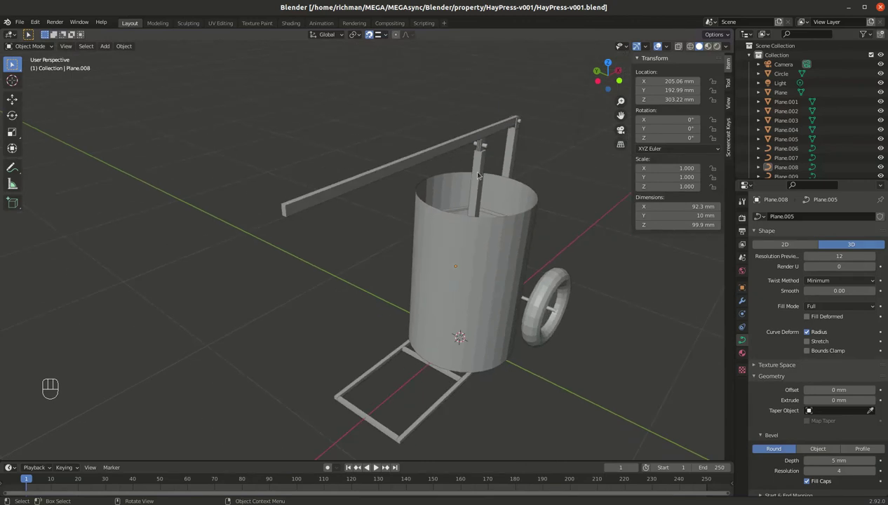
{"action": "left_click_drag", "start_coordinate": [486, 164], "coordinate": [496, 177]}
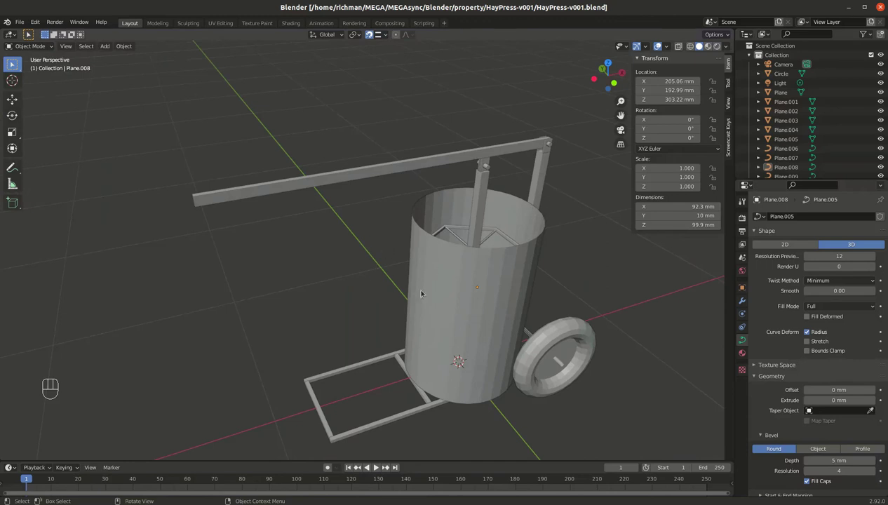
{"action": "left_click_drag", "start_coordinate": [459, 349], "coordinate": [482, 347]}
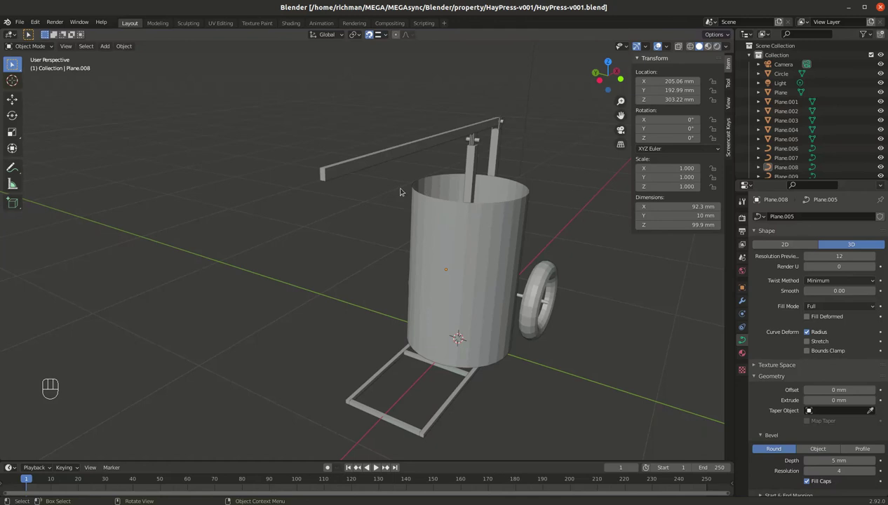
{"action": "left_click_drag", "start_coordinate": [472, 196], "coordinate": [465, 203]}
Orbit toward the wheel and underneath the frame, then activate the Measure tool.
{"action": "left_click_drag", "start_coordinate": [288, 240], "coordinate": [233, 229]}
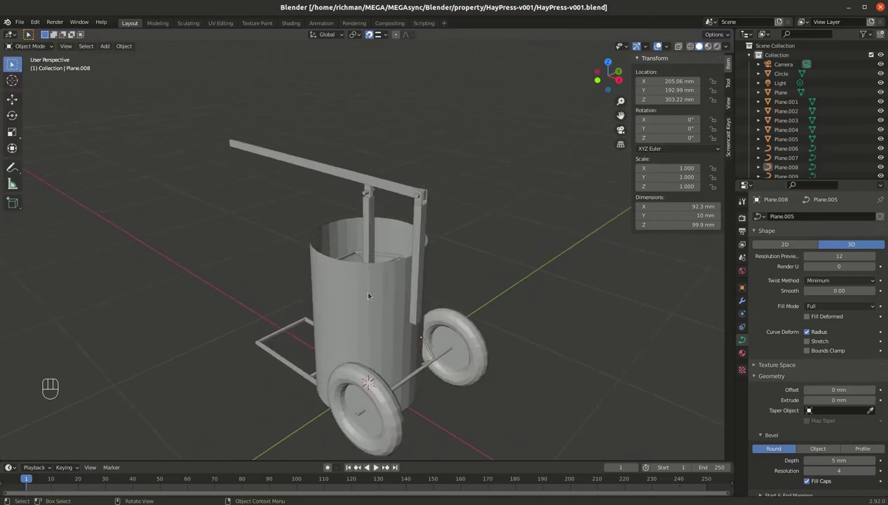
{"action": "left_click_drag", "start_coordinate": [372, 242], "coordinate": [371, 239]}
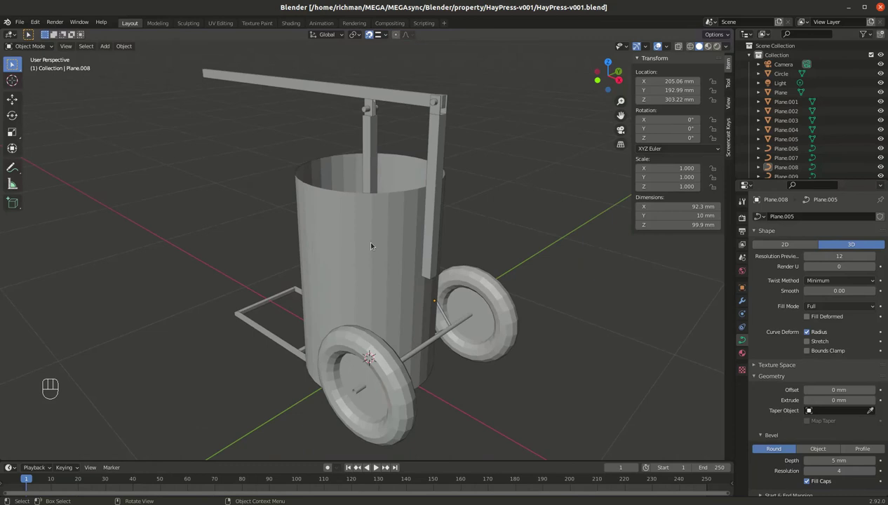
{"action": "left_click_drag", "start_coordinate": [367, 241], "coordinate": [367, 231]}
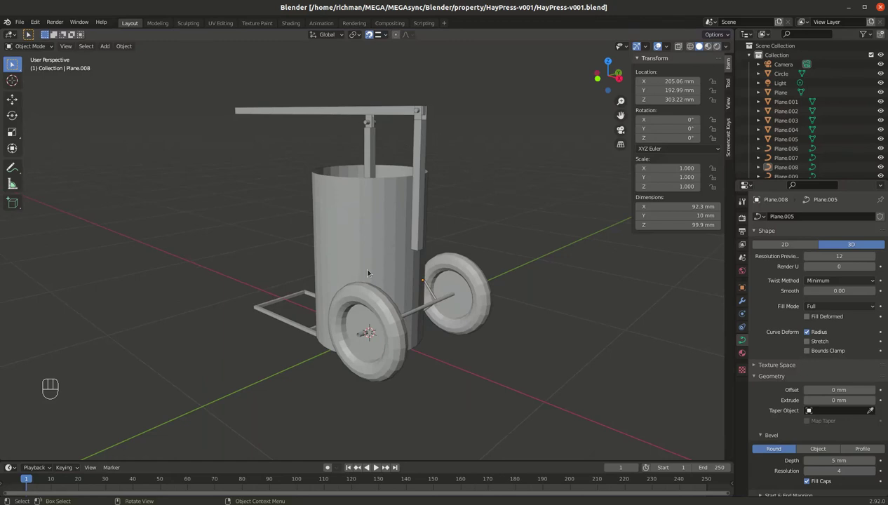
{"action": "left_click_drag", "start_coordinate": [305, 243], "coordinate": [280, 305]}
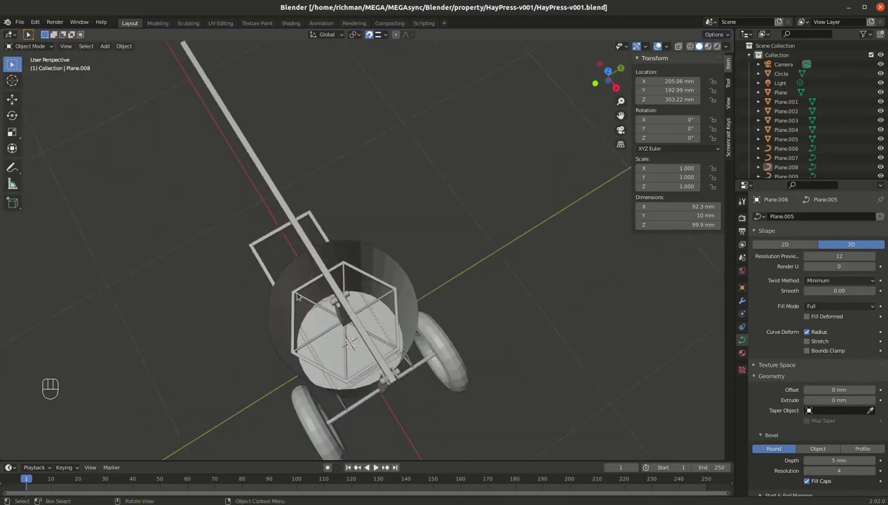
{"action": "left_click_drag", "start_coordinate": [316, 277], "coordinate": [344, 221]}
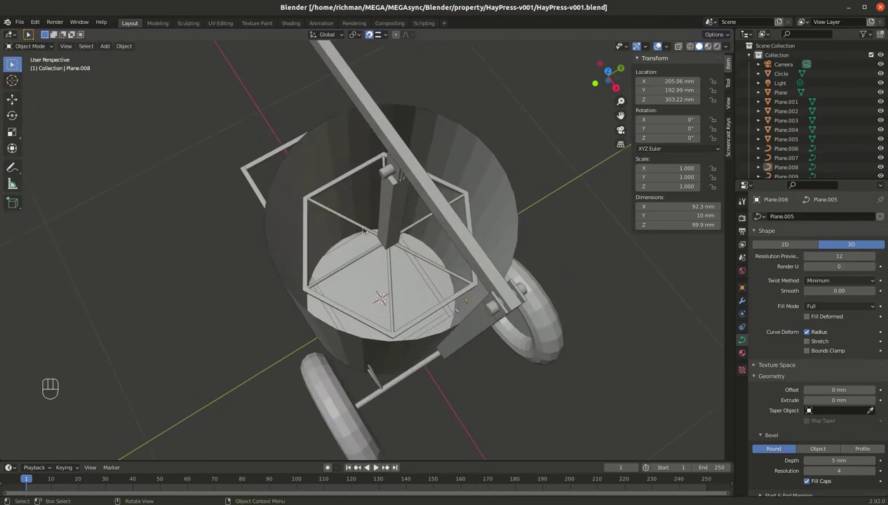
{"action": "left_click", "coordinate": [19, 183]}
Drag rulers across the frame under the tub, reading about 565 mm and 1031 mm.
{"action": "left_click_drag", "start_coordinate": [438, 172], "coordinate": [432, 191]}
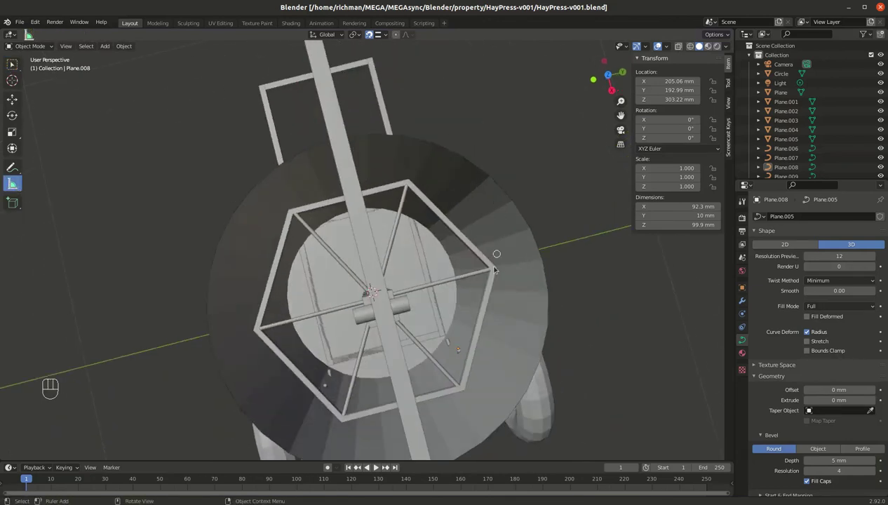
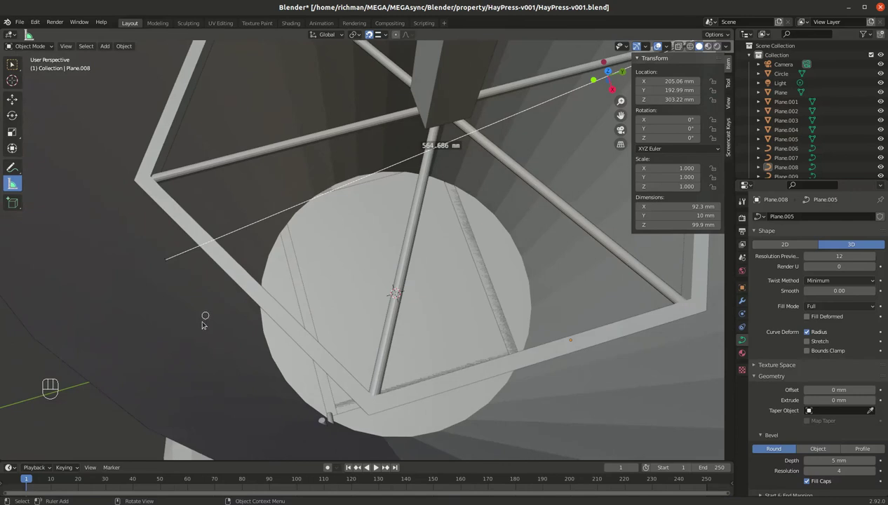
{"action": "left_click_drag", "start_coordinate": [21, 66], "coordinate": [52, 91]}
{"action": "key", "text": "h"}
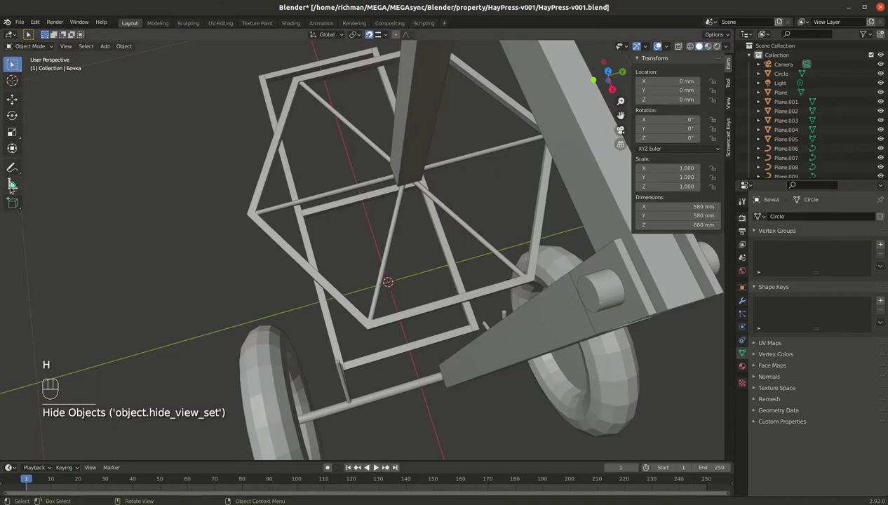
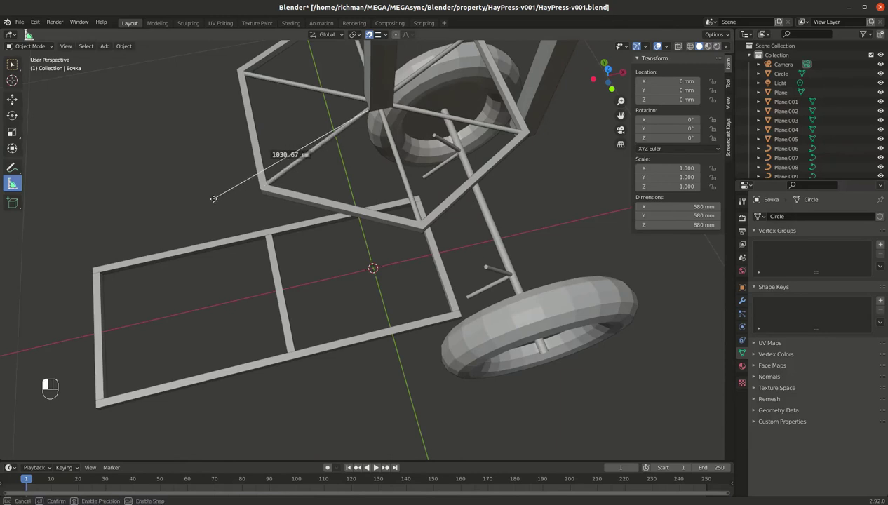
{"action": "key", "text": "x"}
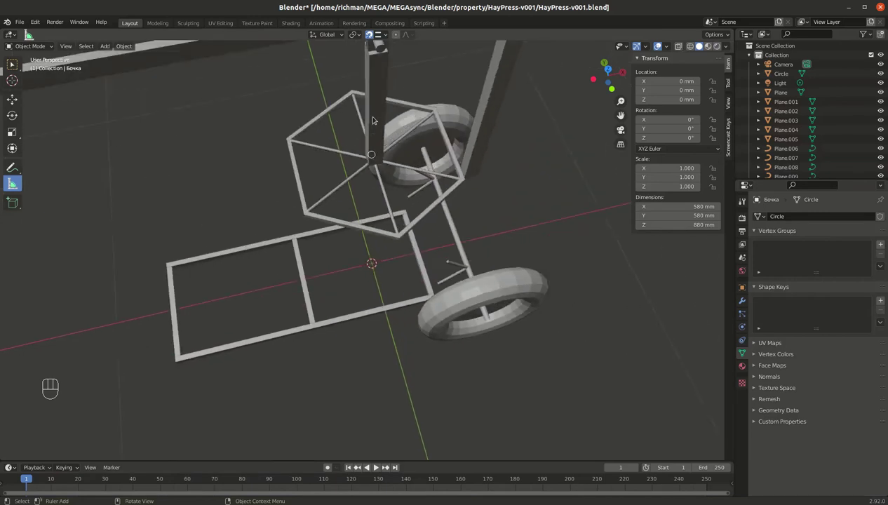
{"action": "left_click_drag", "start_coordinate": [381, 96], "coordinate": [406, 65]}
{"action": "left_click_drag", "start_coordinate": [368, 115], "coordinate": [378, 196]}
{"action": "left_click_drag", "start_coordinate": [413, 132], "coordinate": [406, 233]}
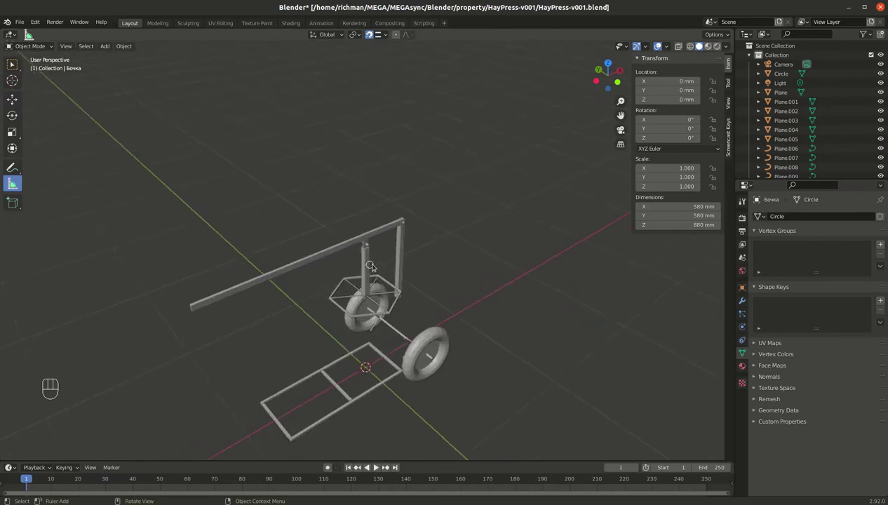
{"action": "left_click_drag", "start_coordinate": [373, 230], "coordinate": [394, 174]}
{"action": "left_click_drag", "start_coordinate": [366, 165], "coordinate": [339, 181]}
{"action": "left_click_drag", "start_coordinate": [329, 190], "coordinate": [430, 209]}
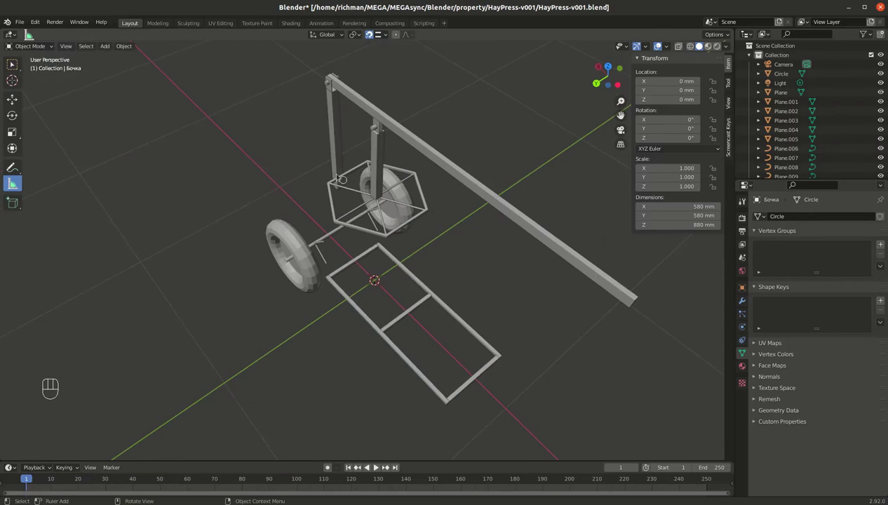
{"action": "left_click_drag", "start_coordinate": [342, 232], "coordinate": [195, 174]}
{"action": "key", "text": "alt+g"}
{"action": "key", "text": "alt+h"}
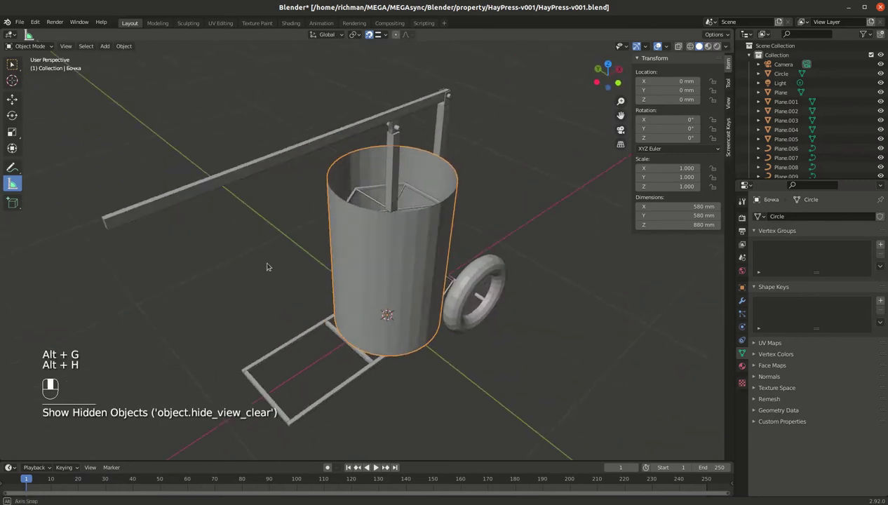